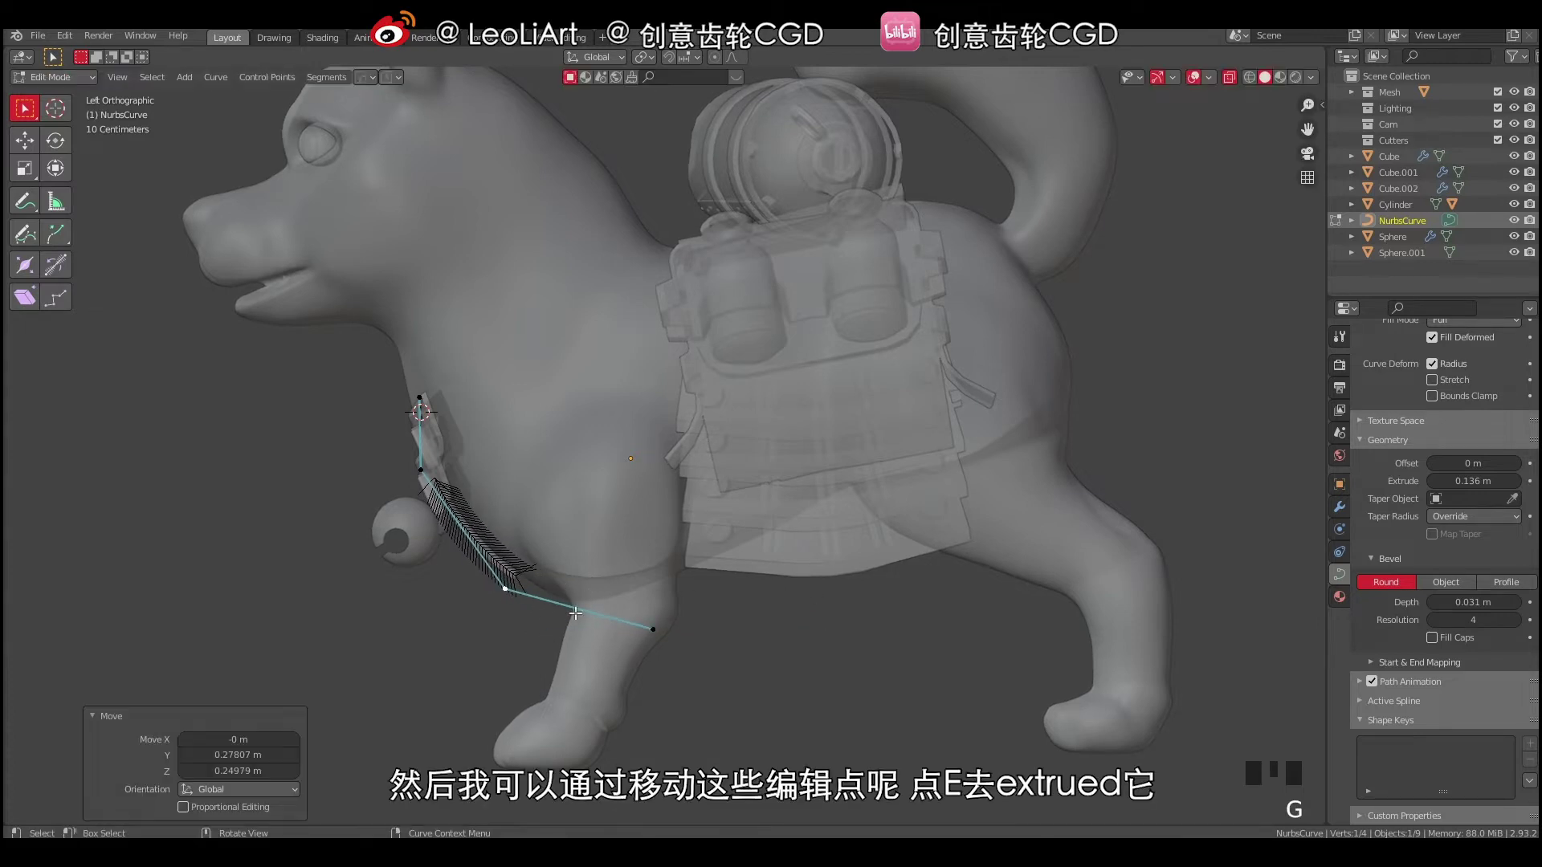
Extrude strap curve points down the chest, under the belly and back toward the backpack.
{"action": "left_click", "coordinate": [622, 620]}
{"action": "key", "text": "g"}
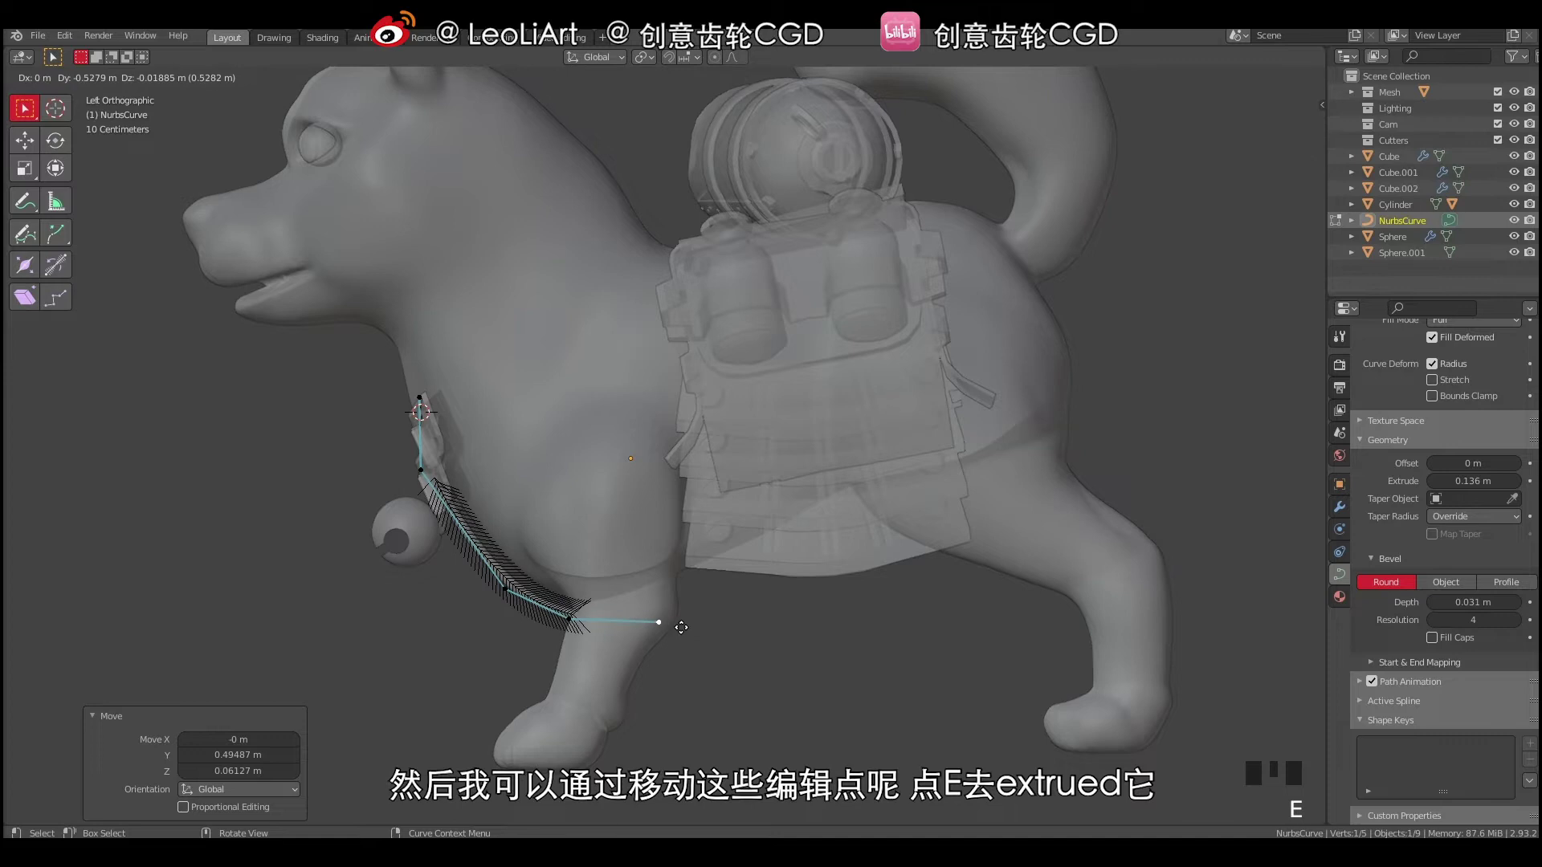
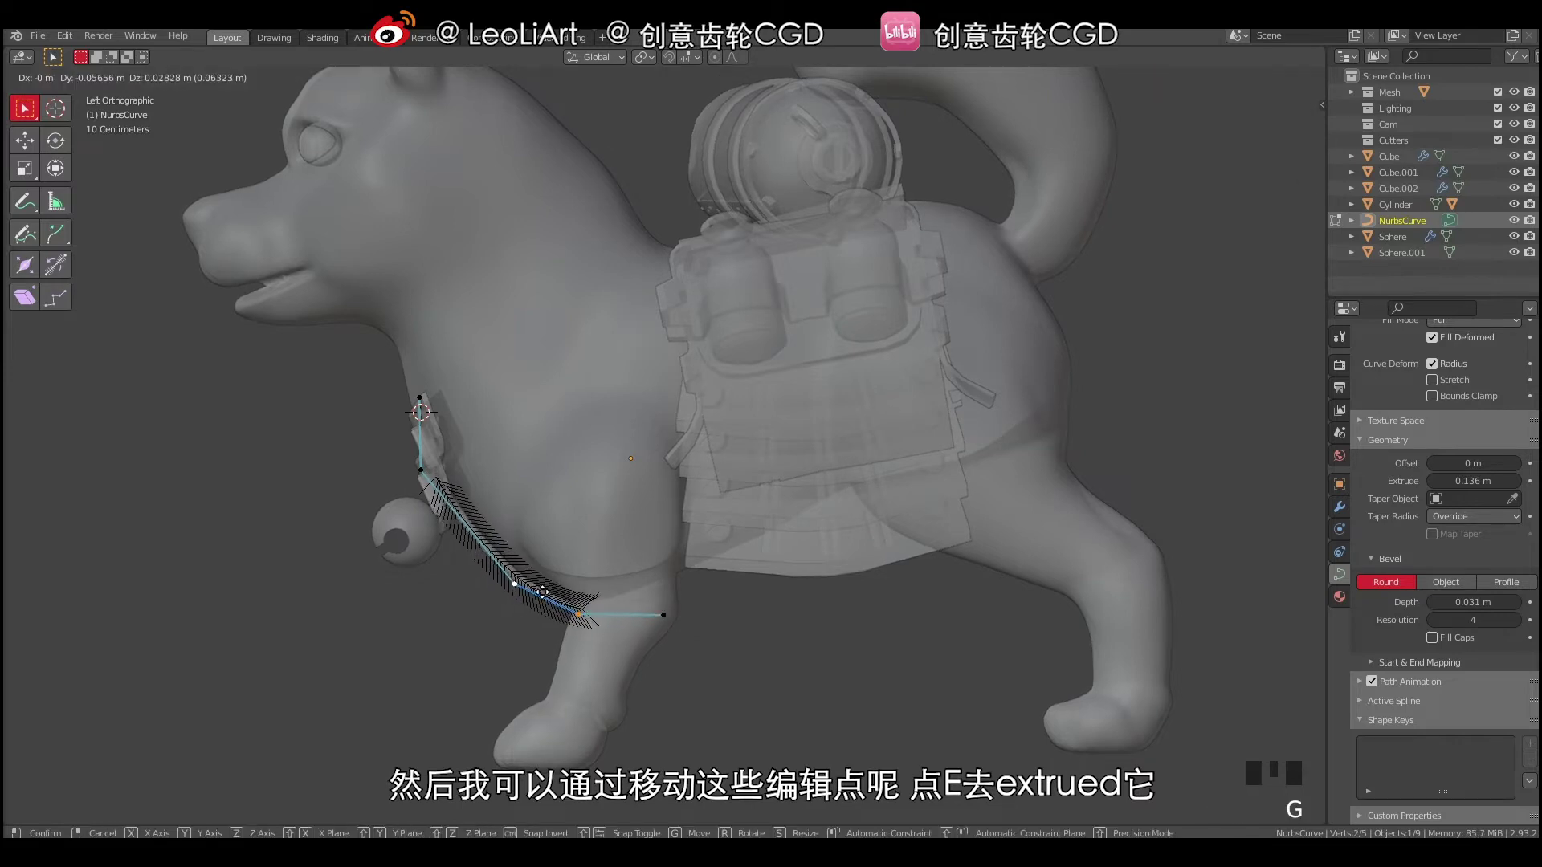
{"action": "left_click", "coordinate": [421, 465]}
{"action": "key", "text": "g"}
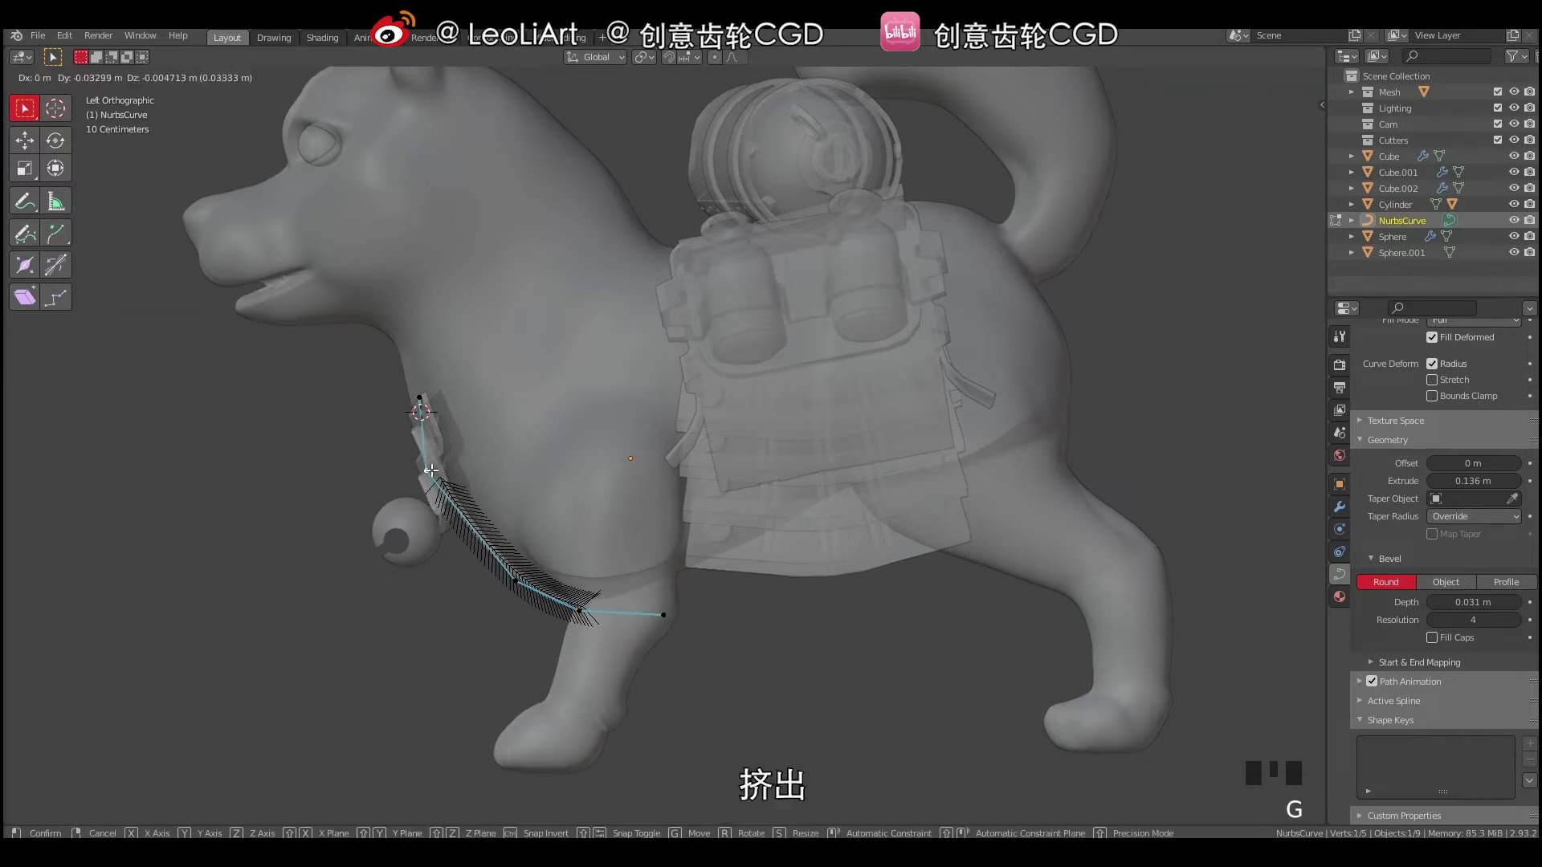
{"action": "left_click", "coordinate": [582, 611]}
{"action": "key", "text": "g"}
{"action": "left_click", "coordinate": [668, 606]}
{"action": "key", "text": "e"}
{"action": "left_click", "coordinate": [665, 604]}
{"action": "key", "text": "g"}
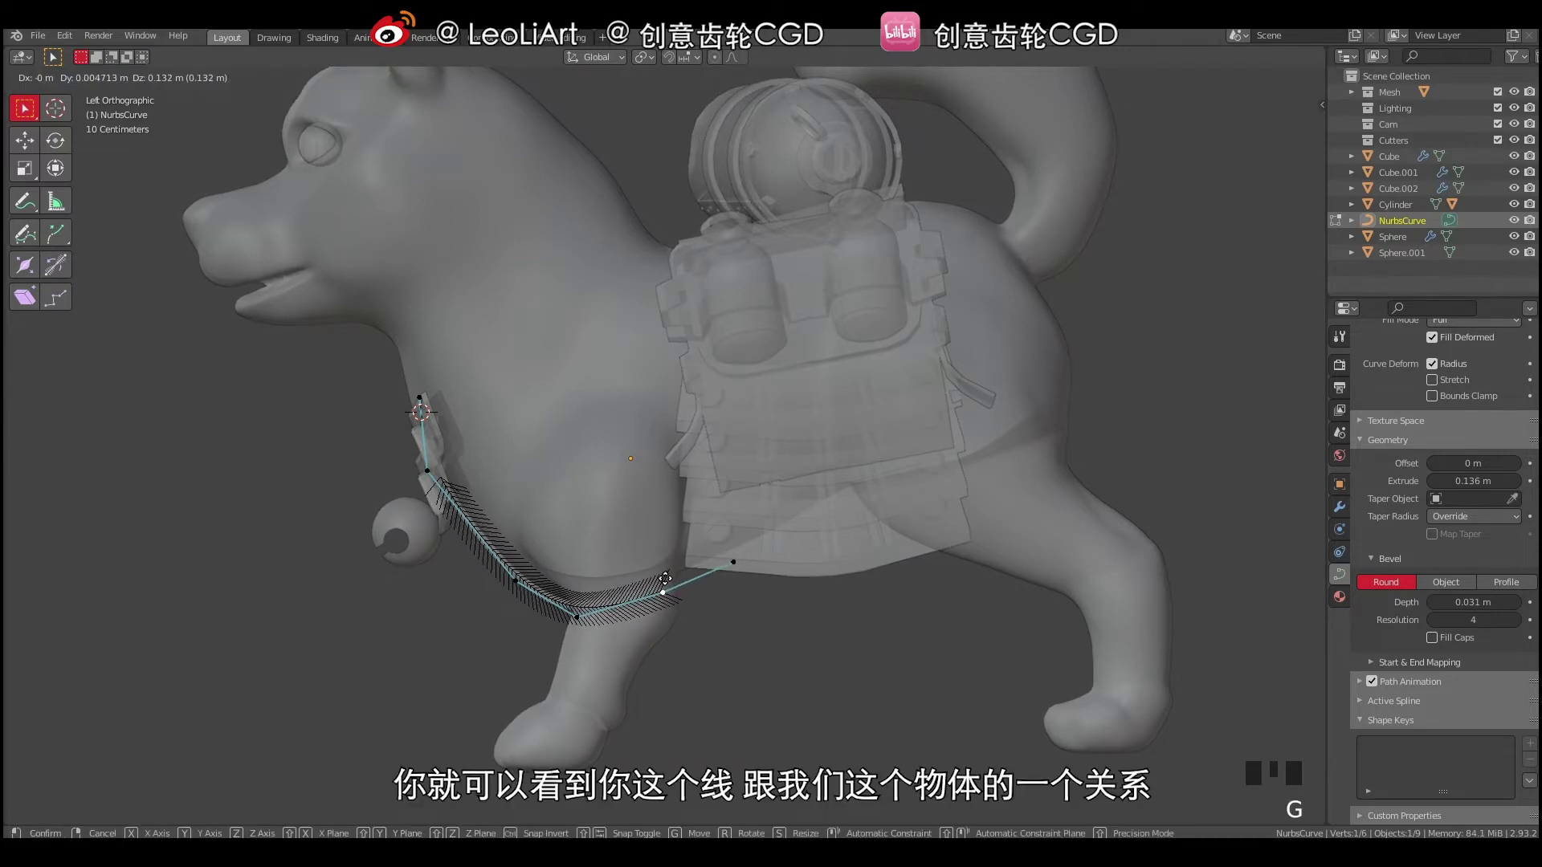
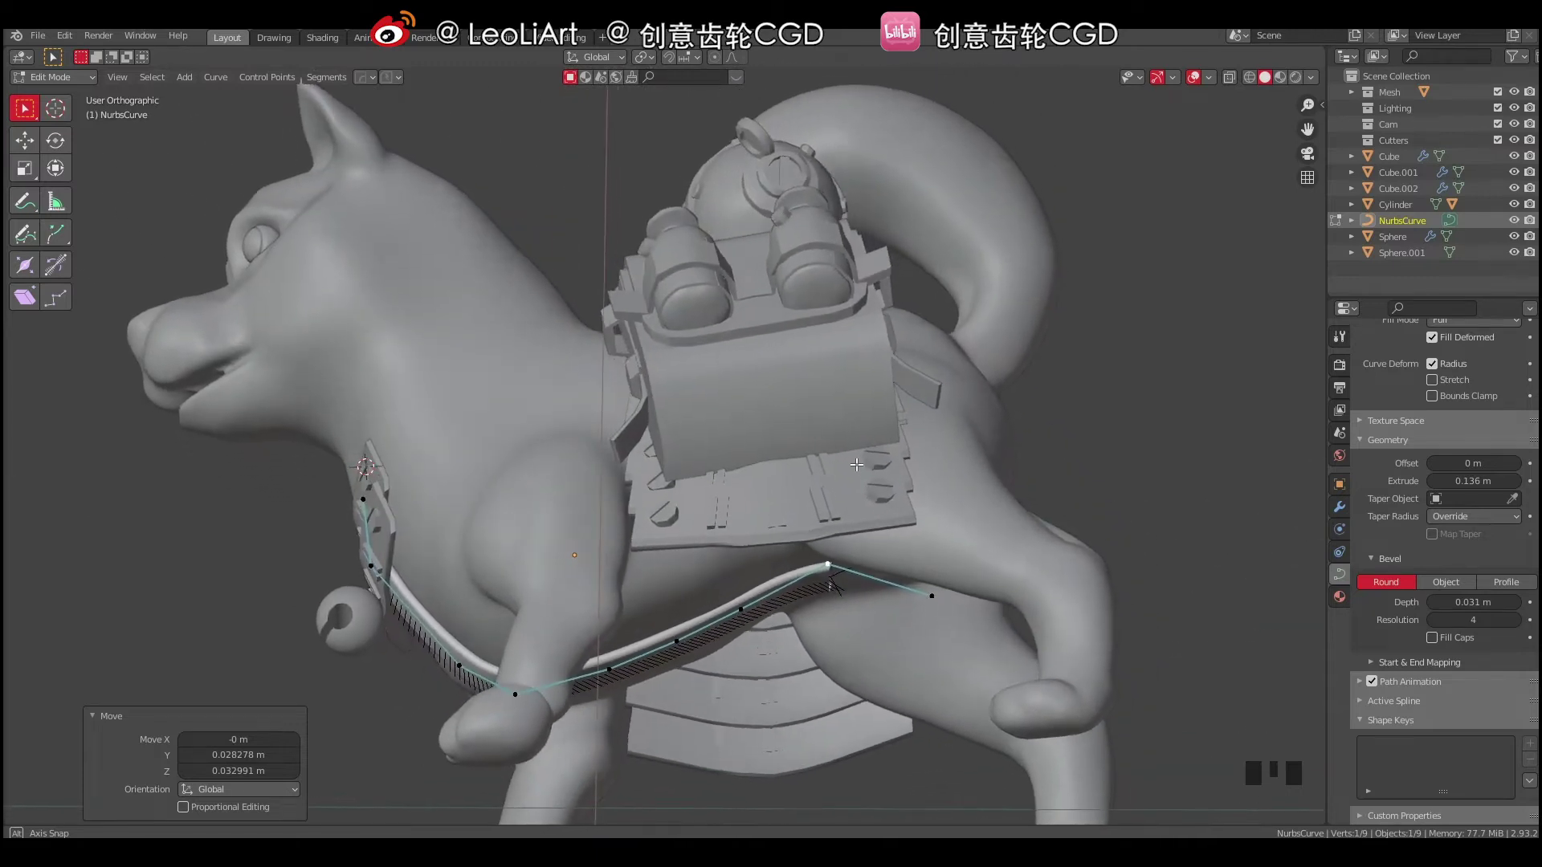
Pull two strap points in against the dog's side and return to Object Mode.
{"action": "left_click_drag", "start_coordinate": [819, 481], "coordinate": [657, 506]}
{"action": "key", "text": "Tab"}
{"action": "left_click_drag", "start_coordinate": [737, 437], "coordinate": [571, 557]}
{"action": "key", "text": "shift+a"}
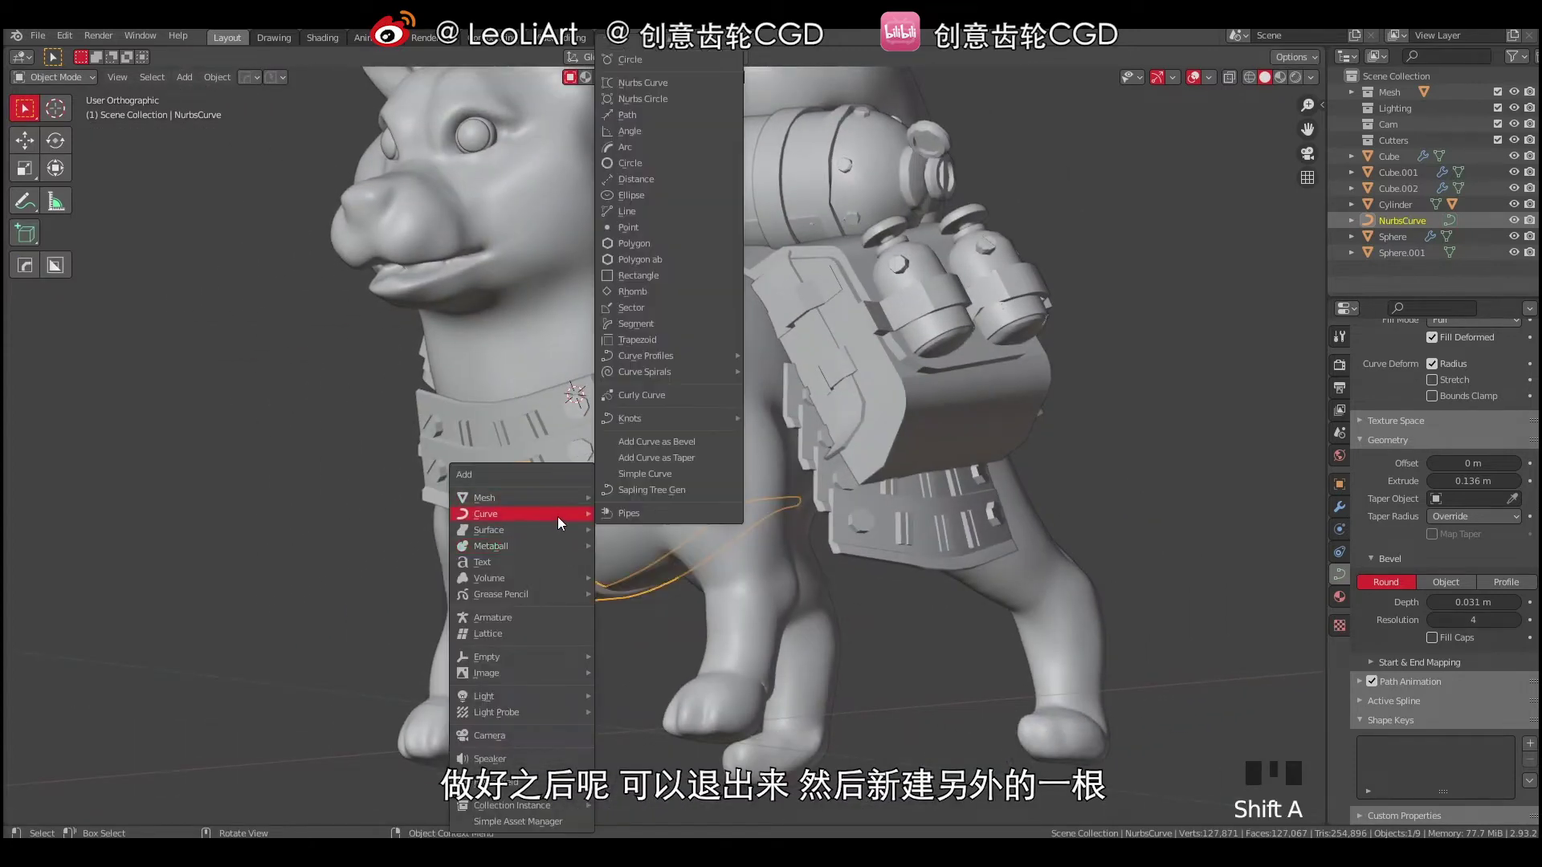
Move the new NURBS curve beside the head and copy the strap's 0.136 m extrude value.
{"action": "left_click_drag", "start_coordinate": [589, 467], "coordinate": [546, 465]}
{"action": "key", "text": "g"}
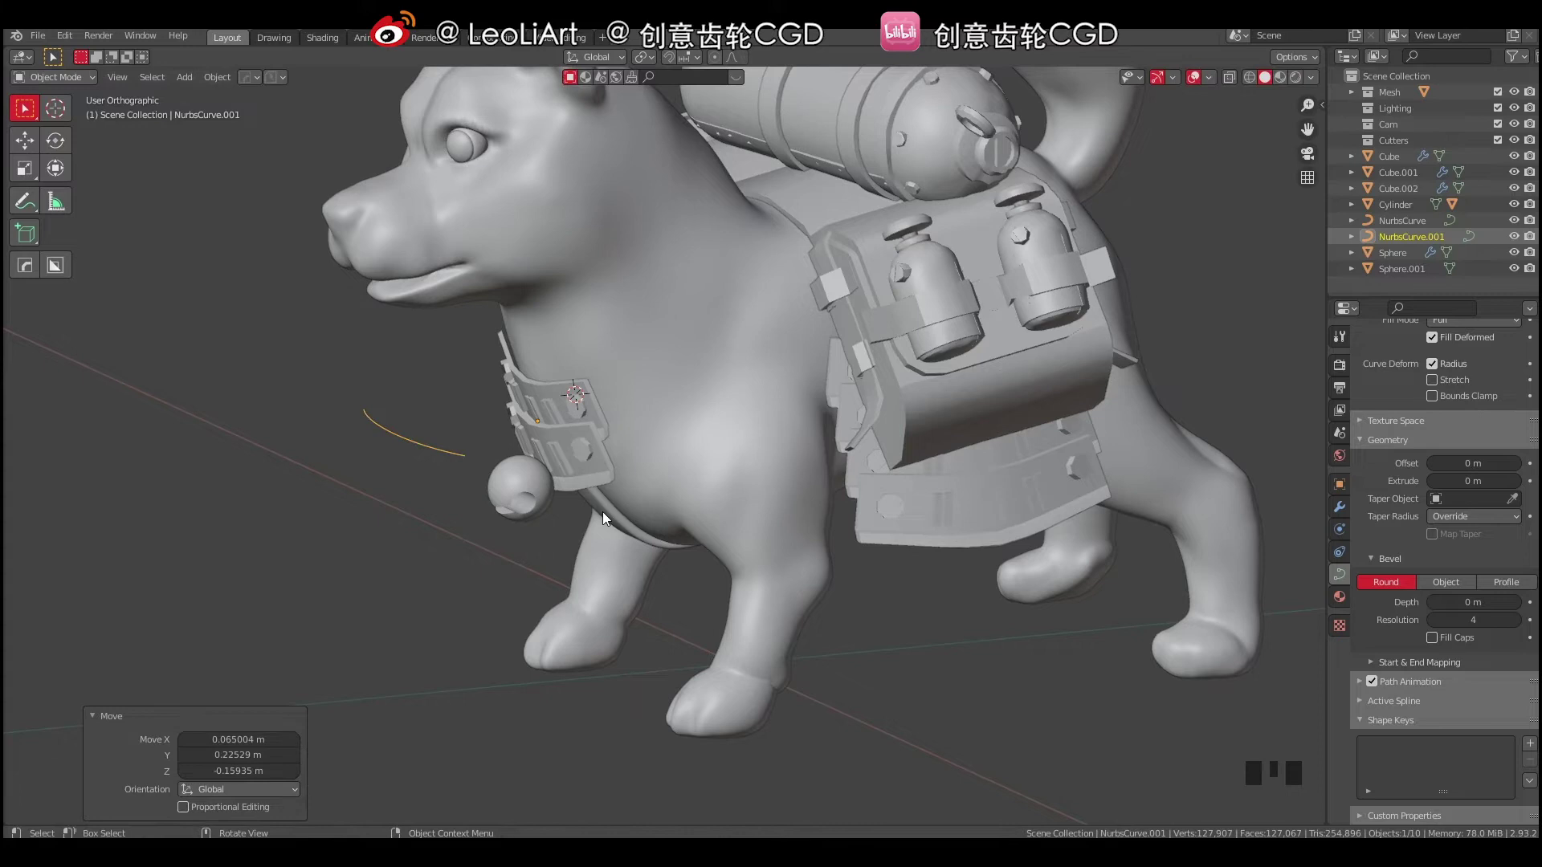
{"action": "left_click", "coordinate": [608, 519]}
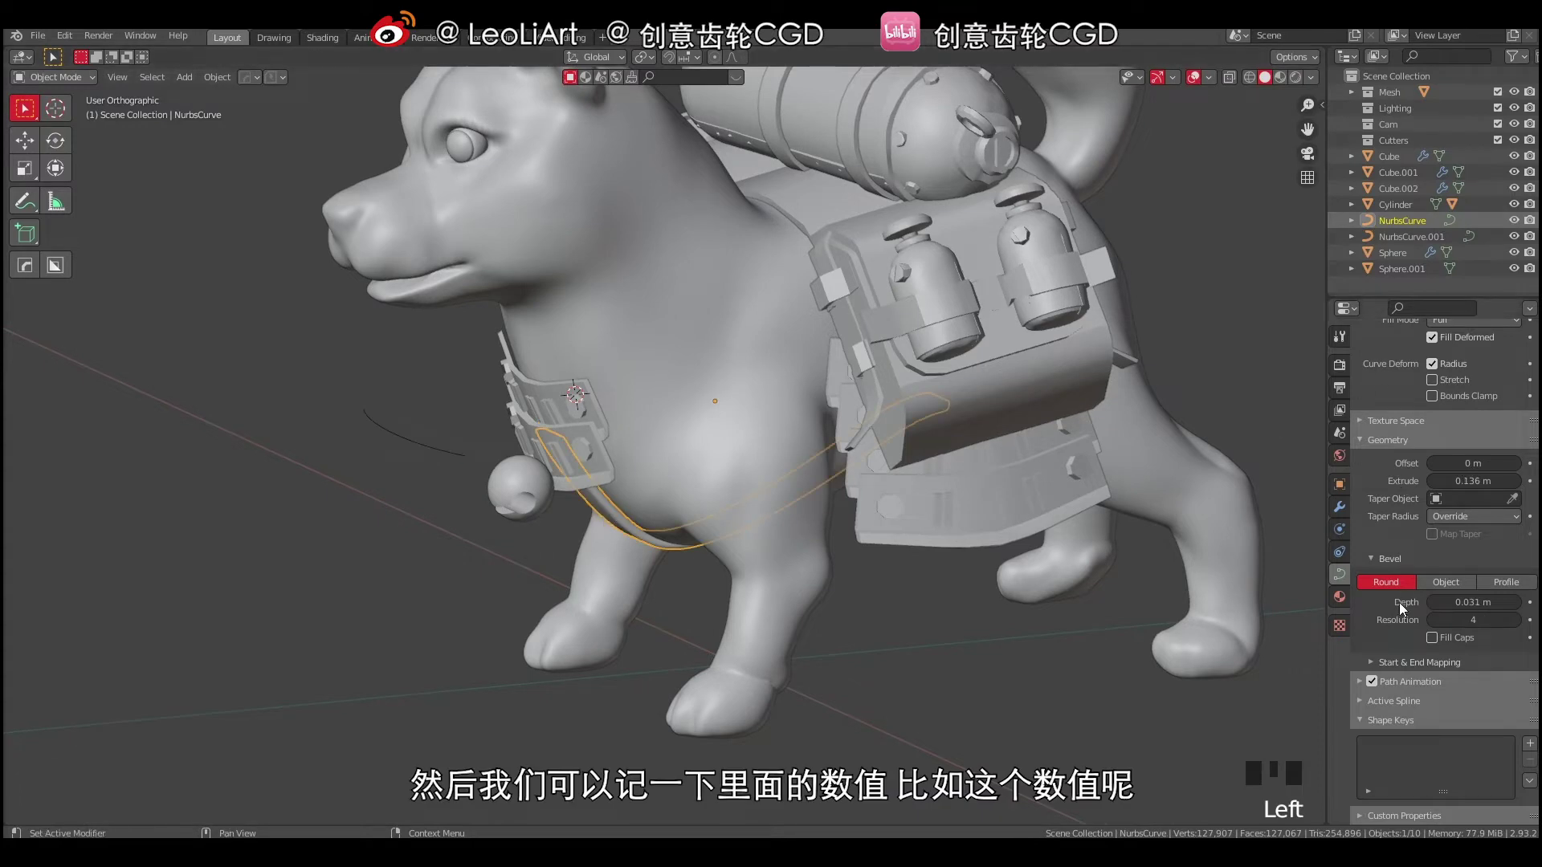
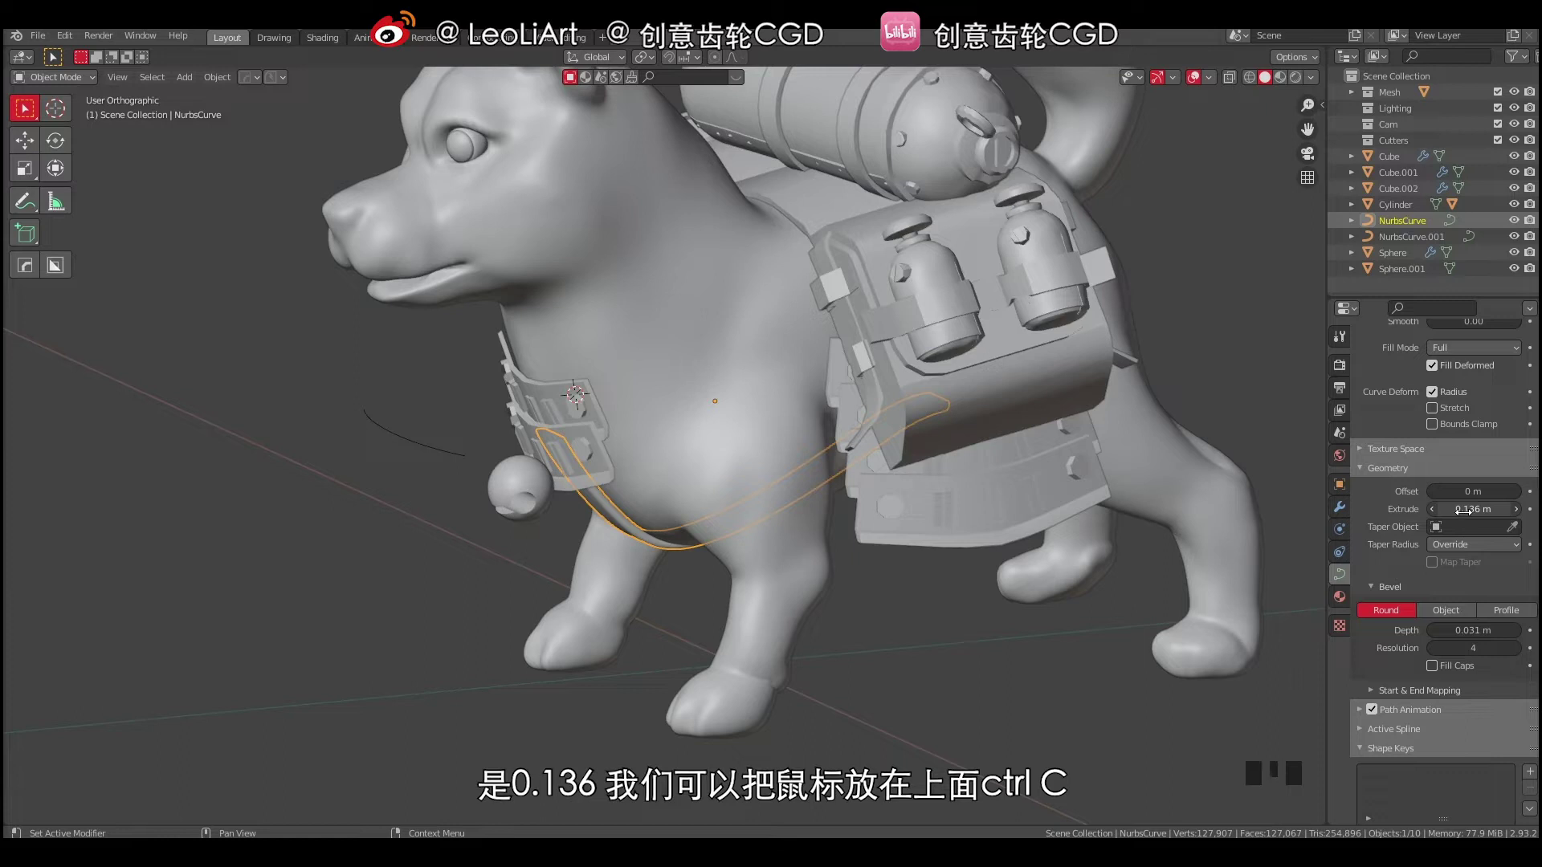
{"action": "key", "text": "ctrl+c"}
{"action": "key", "text": "ctrl+c"}
Paste the 0.136 m extrude and the strap's bevel depth onto NurbsCurve.001.
{"action": "left_click", "coordinate": [459, 457]}
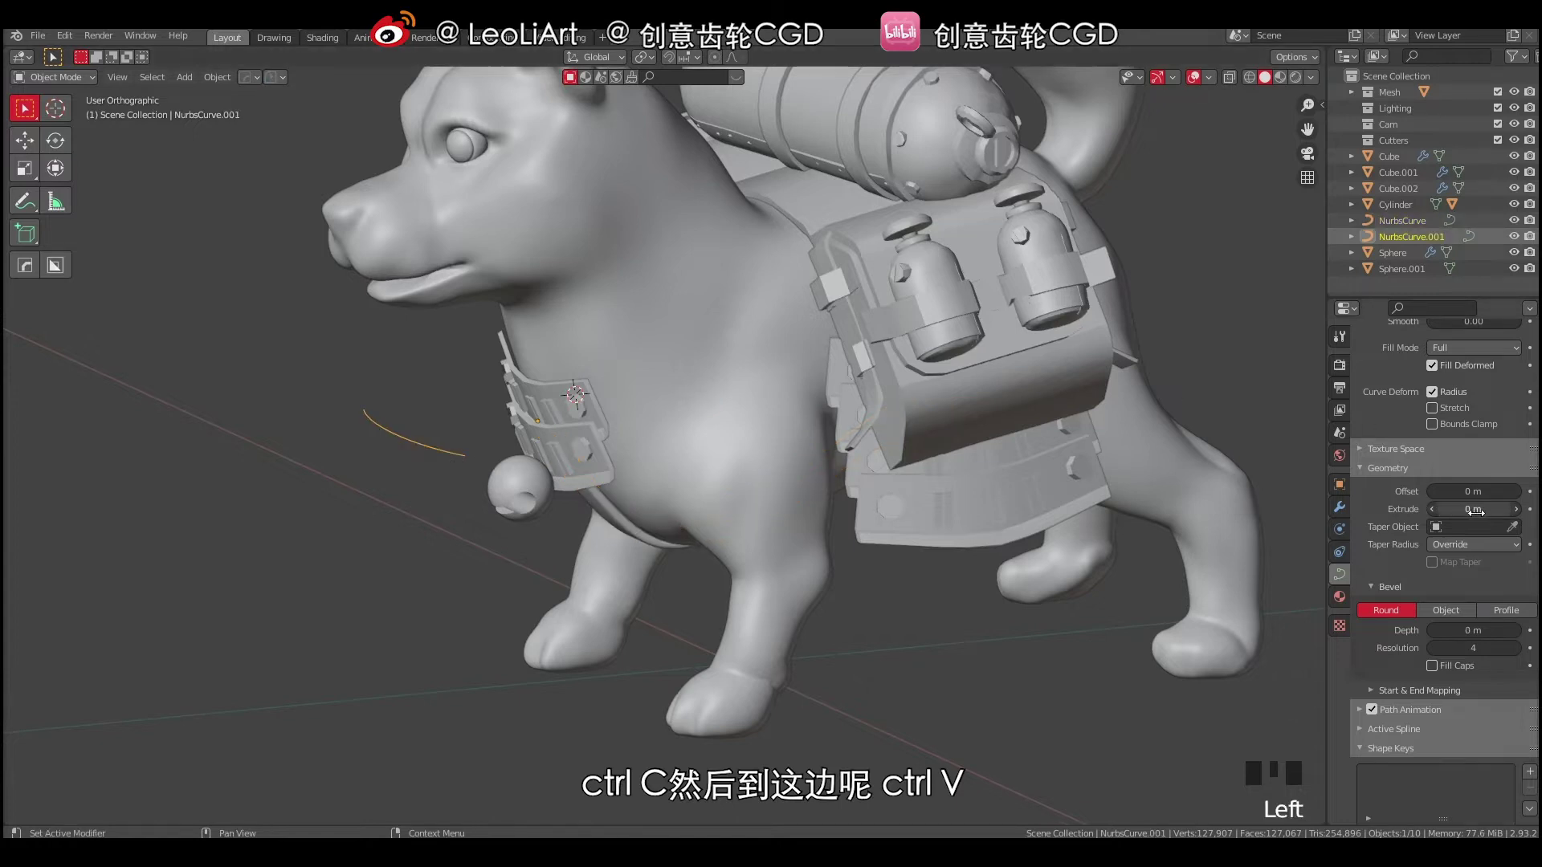
{"action": "key", "text": "ctrl+v"}
{"action": "left_click_drag", "start_coordinate": [613, 519], "coordinate": [620, 525]}
{"action": "key", "text": "ctrl+c"}
{"action": "left_click", "coordinate": [448, 451]}
{"action": "key", "text": "ctrl+v"}
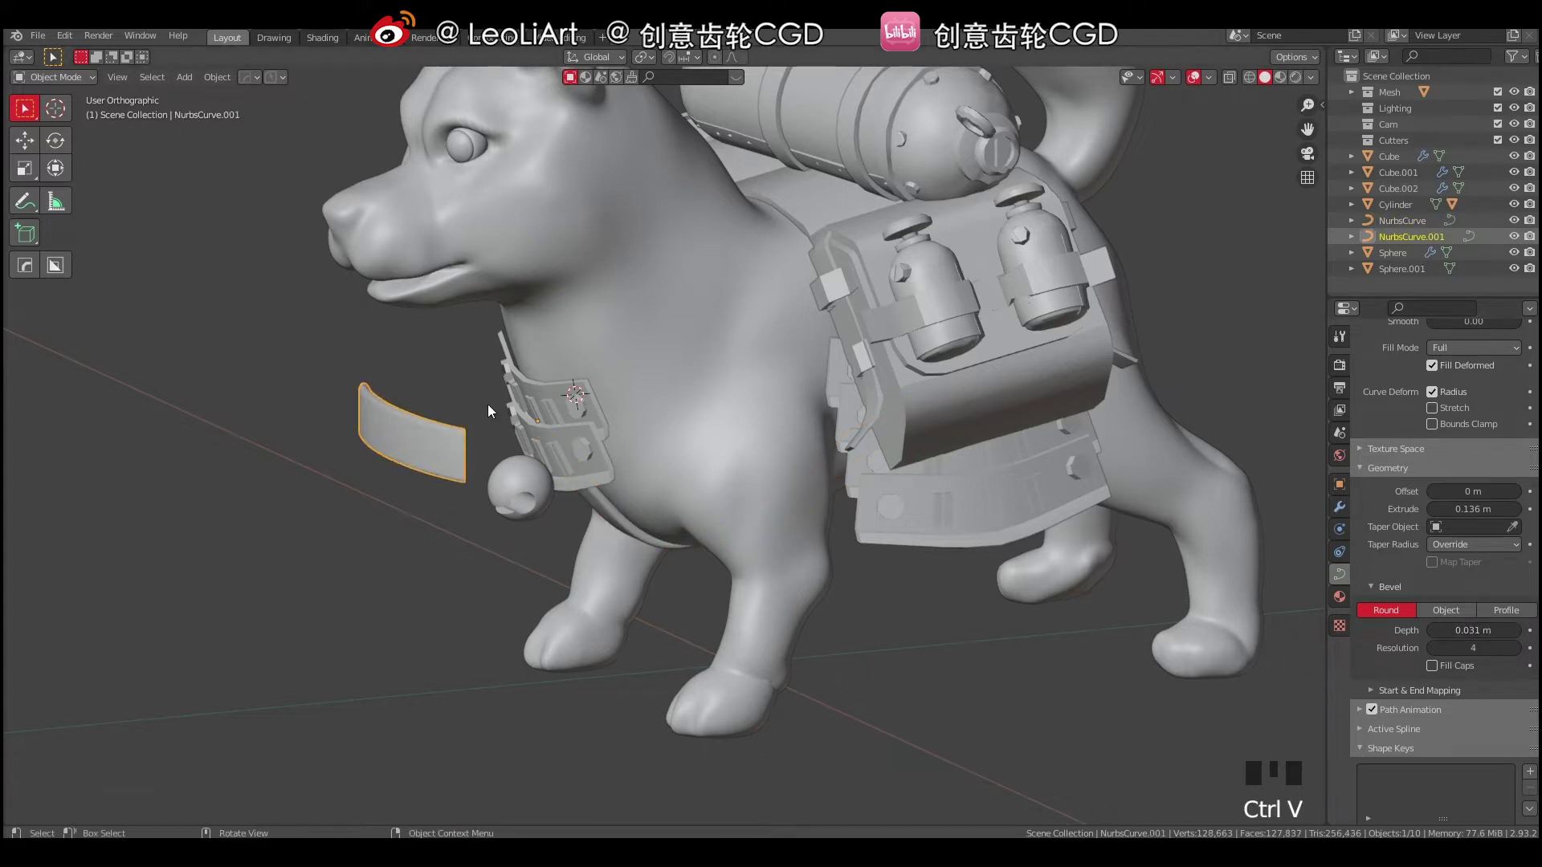
Move and rotate the new band so it lies across the dog's neck.
{"action": "left_click_drag", "start_coordinate": [468, 478], "coordinate": [568, 428]}
{"action": "key", "text": "g"}
{"action": "left_click_drag", "start_coordinate": [580, 494], "coordinate": [578, 510]}
{"action": "key", "text": "g"}
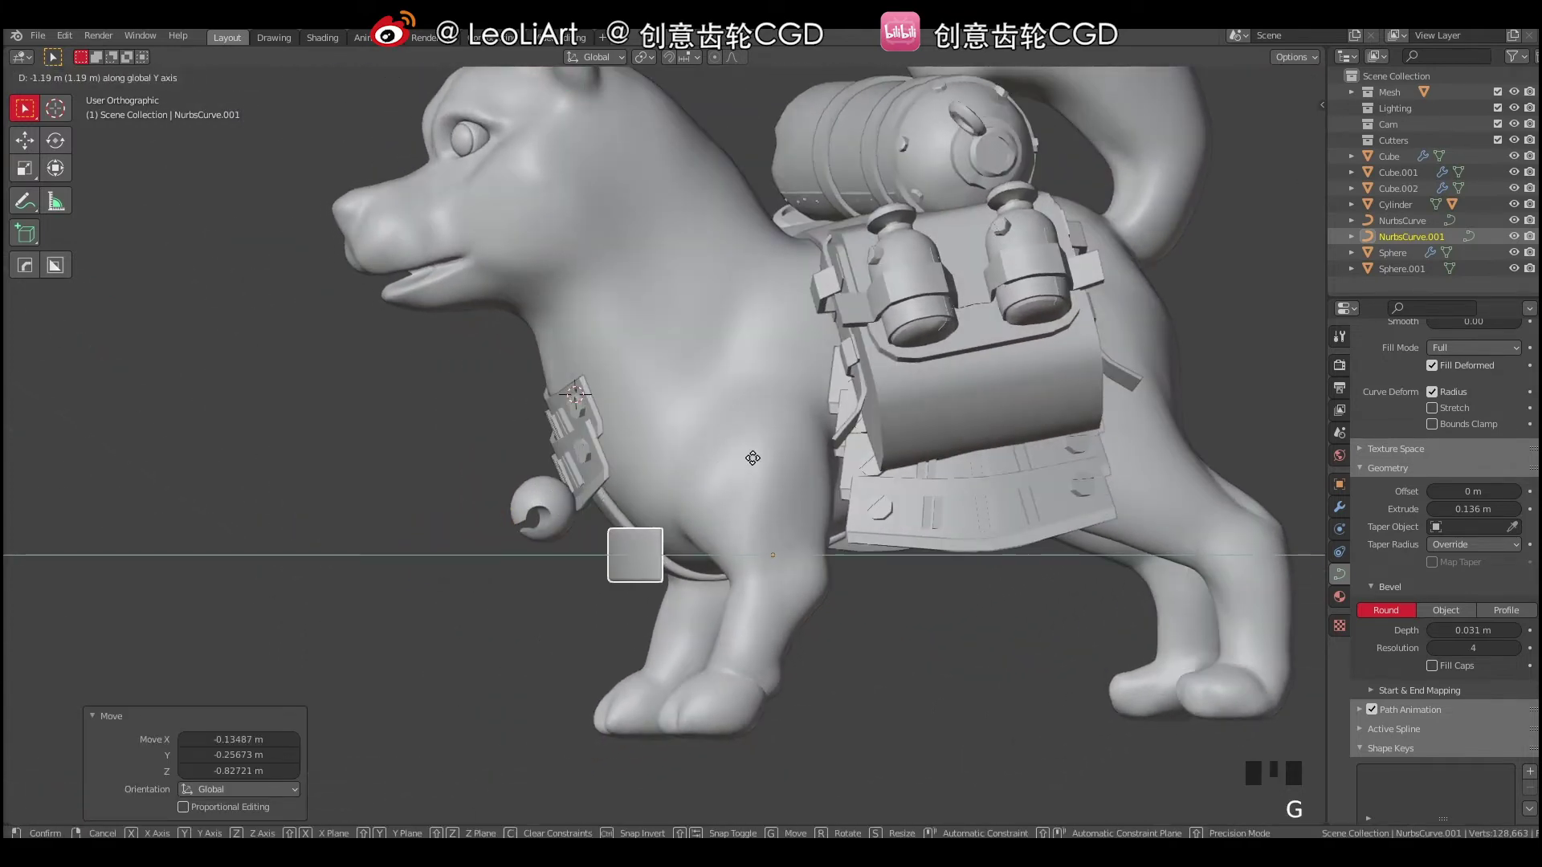
{"action": "left_click_drag", "start_coordinate": [792, 492], "coordinate": [850, 520]}
{"action": "key", "text": "r"}
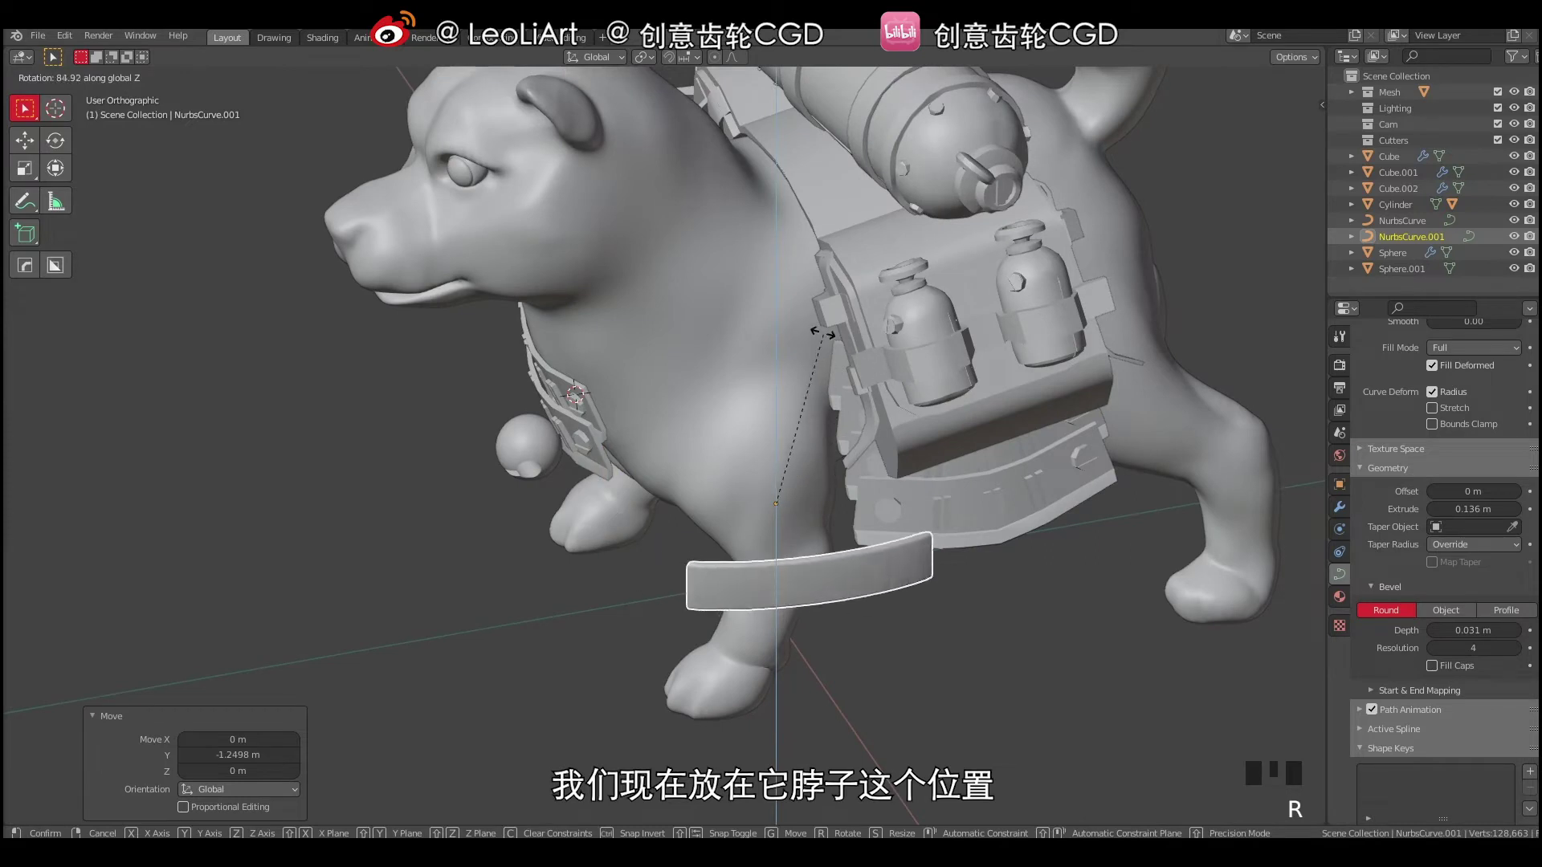
{"action": "left_click_drag", "start_coordinate": [854, 451], "coordinate": [778, 424]}
{"action": "key", "text": "g"}
{"action": "left_click_drag", "start_coordinate": [692, 426], "coordinate": [802, 511]}
{"action": "key", "text": "g"}
{"action": "key", "text": "r"}
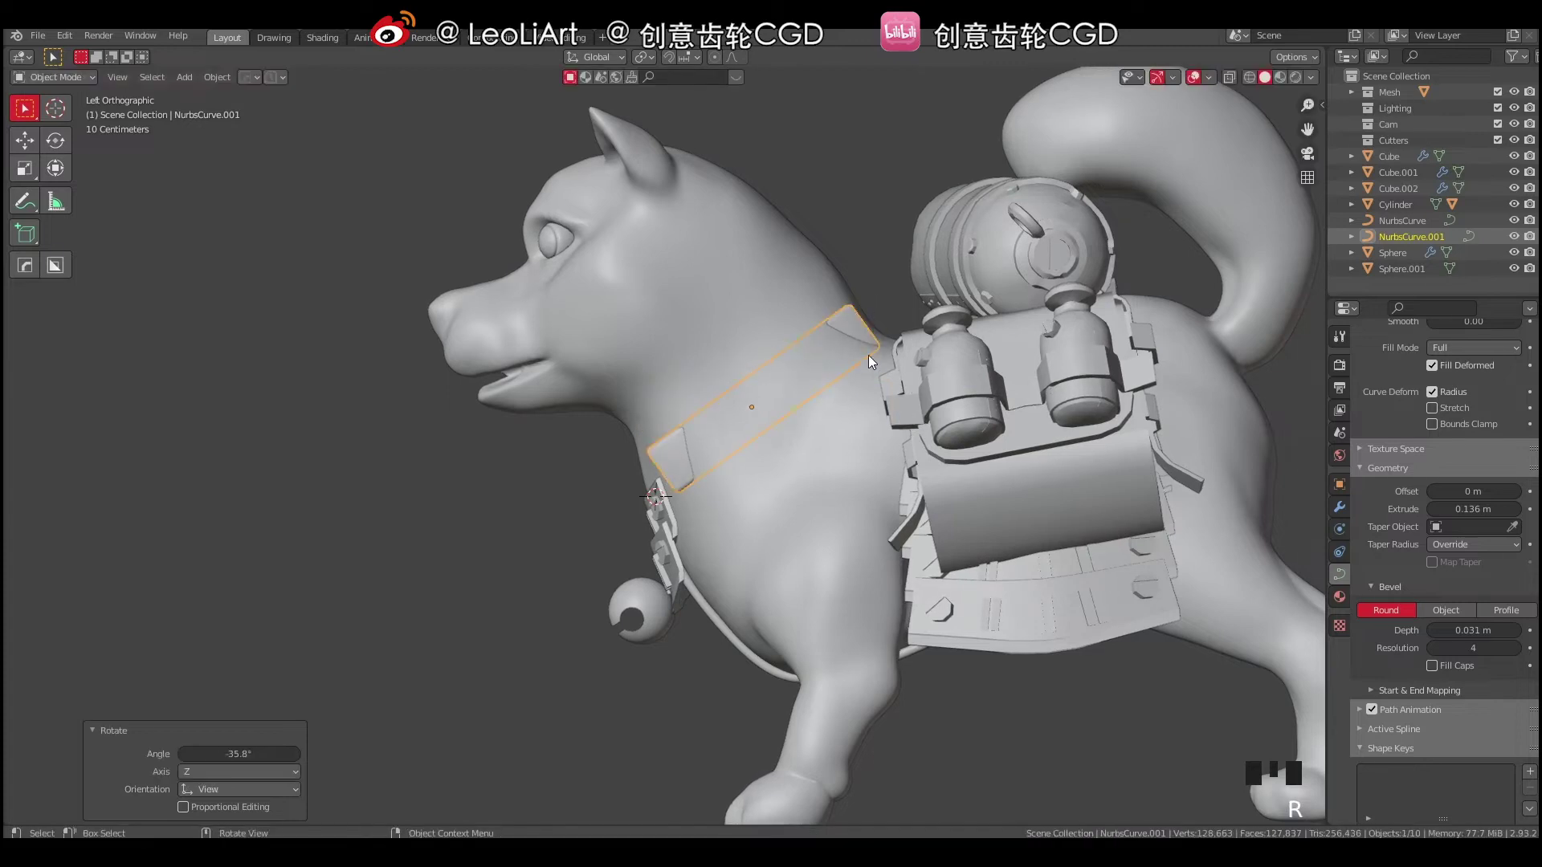
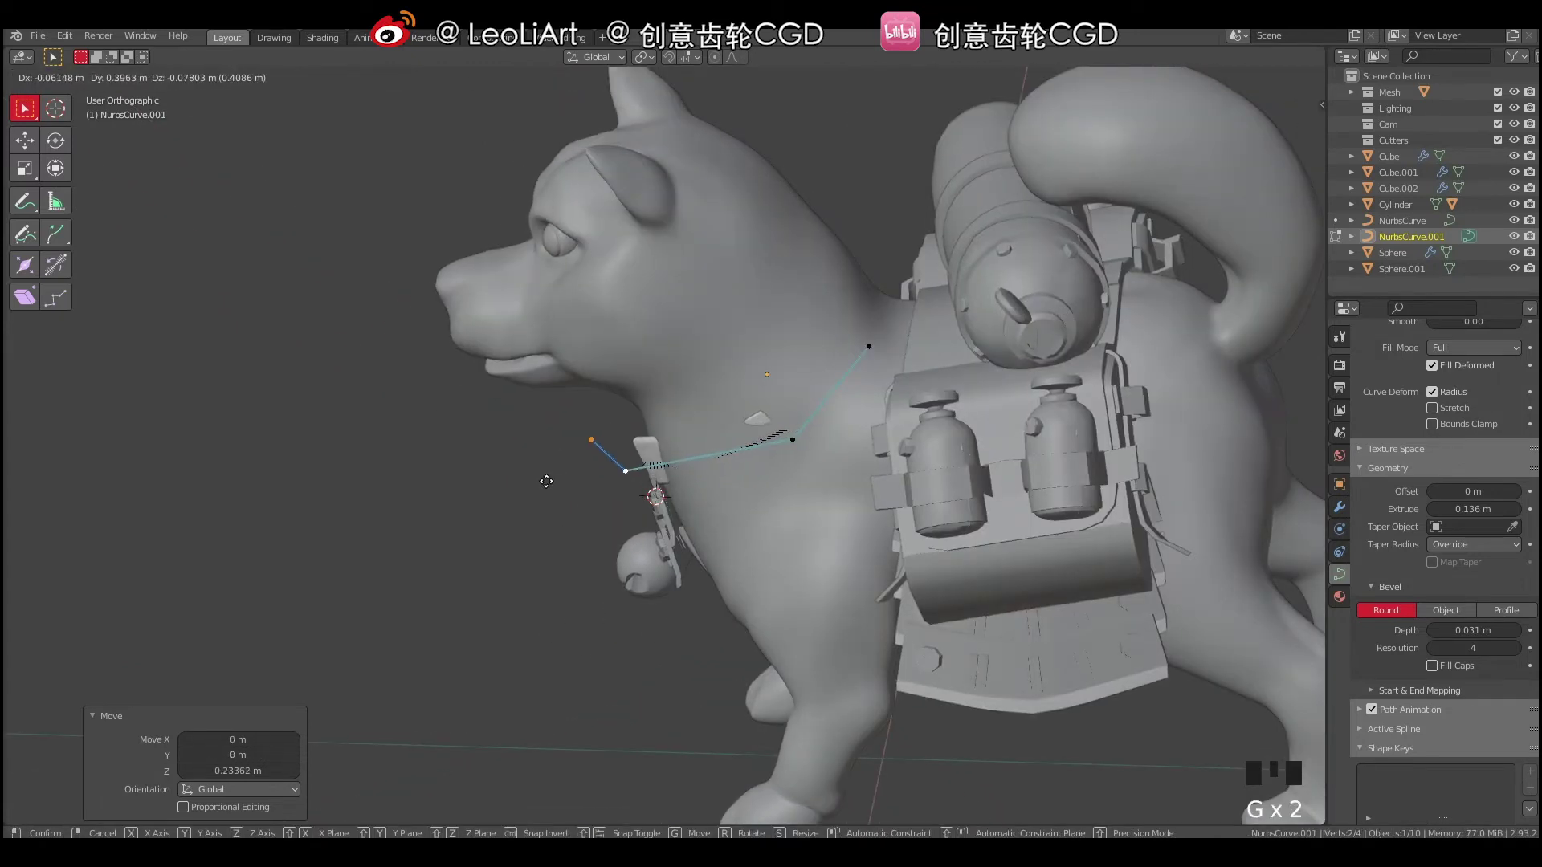
Drag the band's control points around the neck and extrude a new point at its end.
{"action": "left_click_drag", "start_coordinate": [641, 472], "coordinate": [468, 492]}
{"action": "left_click_drag", "start_coordinate": [468, 491], "coordinate": [512, 502]}
{"action": "left_click_drag", "start_coordinate": [554, 502], "coordinate": [530, 512]}
{"action": "key", "text": "e"}
{"action": "left_click_drag", "start_coordinate": [526, 466], "coordinate": [590, 416]}
{"action": "key", "text": "ctrl+z"}
{"action": "key", "text": "e"}
{"action": "left_click", "coordinate": [482, 497]}
{"action": "key", "text": "g"}
{"action": "left_click_drag", "start_coordinate": [540, 456], "coordinate": [600, 449]}
{"action": "key", "text": "g"}
Move further band points so the collar hugs the side and back of the neck.
{"action": "left_click_drag", "start_coordinate": [661, 389], "coordinate": [628, 471]}
{"action": "left_click", "coordinate": [628, 470]}
{"action": "left_click_drag", "start_coordinate": [644, 483], "coordinate": [663, 499]}
{"action": "key", "text": "g"}
{"action": "left_click_drag", "start_coordinate": [731, 473], "coordinate": [619, 526]}
{"action": "key", "text": "g"}
{"action": "key", "text": "g"}
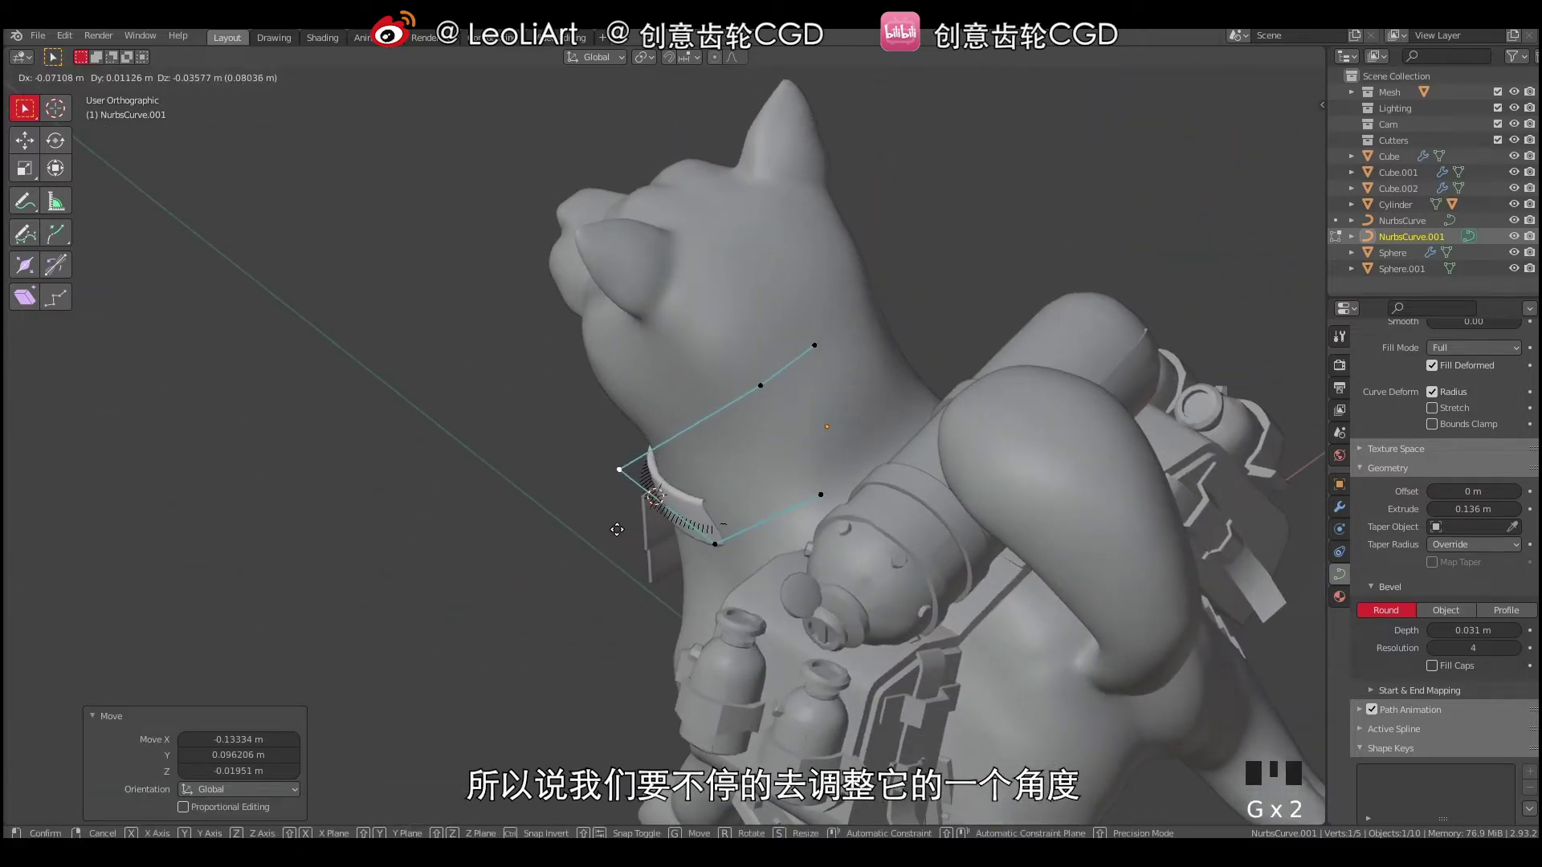
{"action": "left_click", "coordinate": [710, 537]}
{"action": "key", "text": "g"}
{"action": "left_click_drag", "start_coordinate": [726, 492], "coordinate": [810, 396]}
{"action": "key", "text": "g"}
Select the collar's front end point near the bell and start rotating it into place.
{"action": "left_click_drag", "start_coordinate": [757, 411], "coordinate": [609, 488]}
{"action": "left_click", "coordinate": [609, 488]}
{"action": "double_click", "coordinate": [592, 503]}
{"action": "key", "text": "g"}
{"action": "left_click_drag", "start_coordinate": [632, 556], "coordinate": [729, 605]}
{"action": "key", "text": "r"}
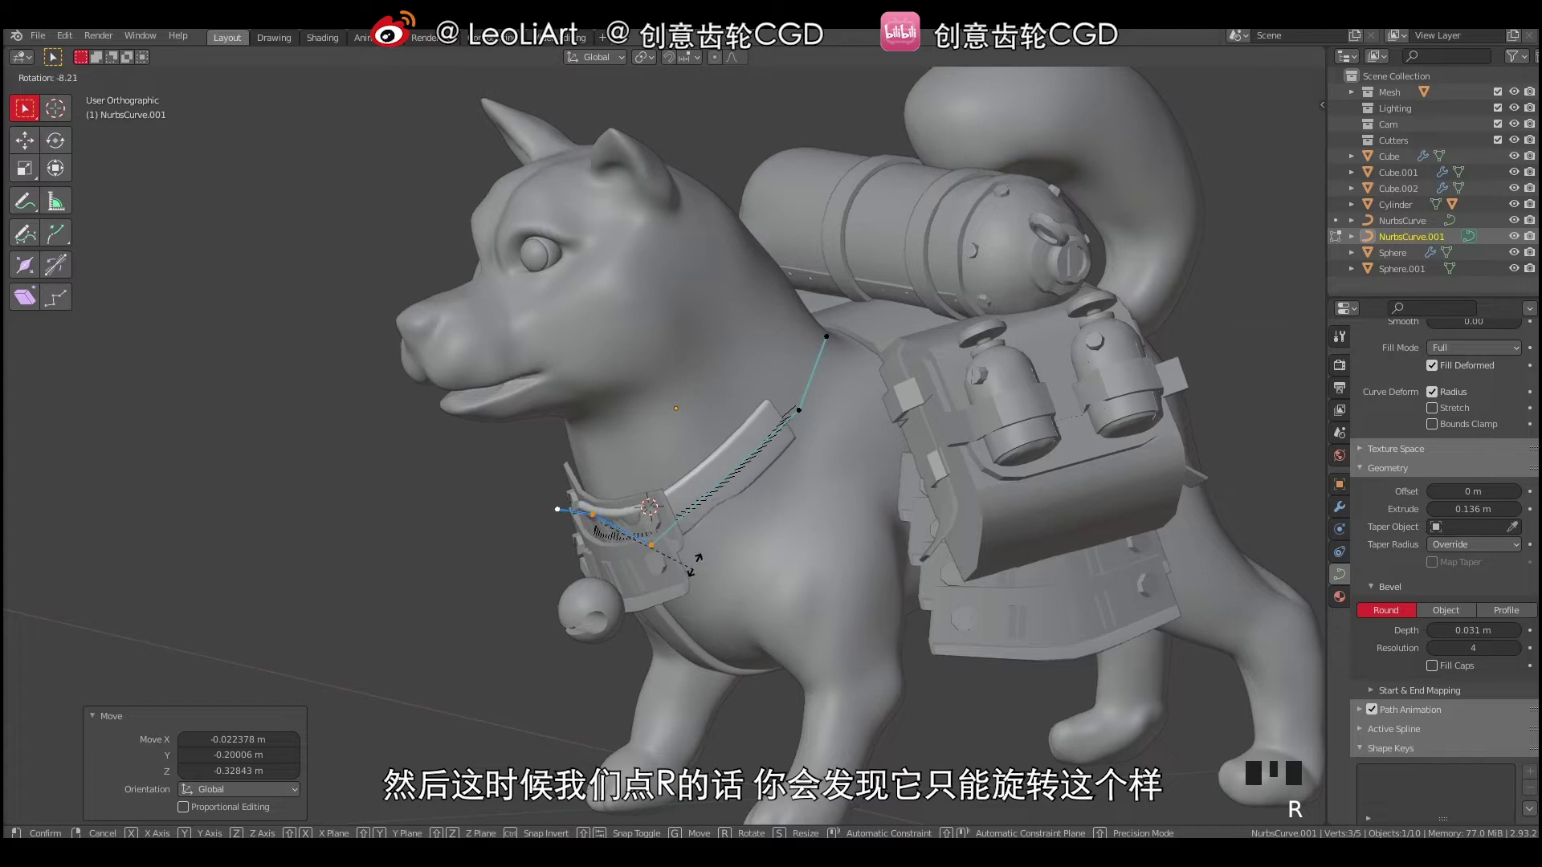
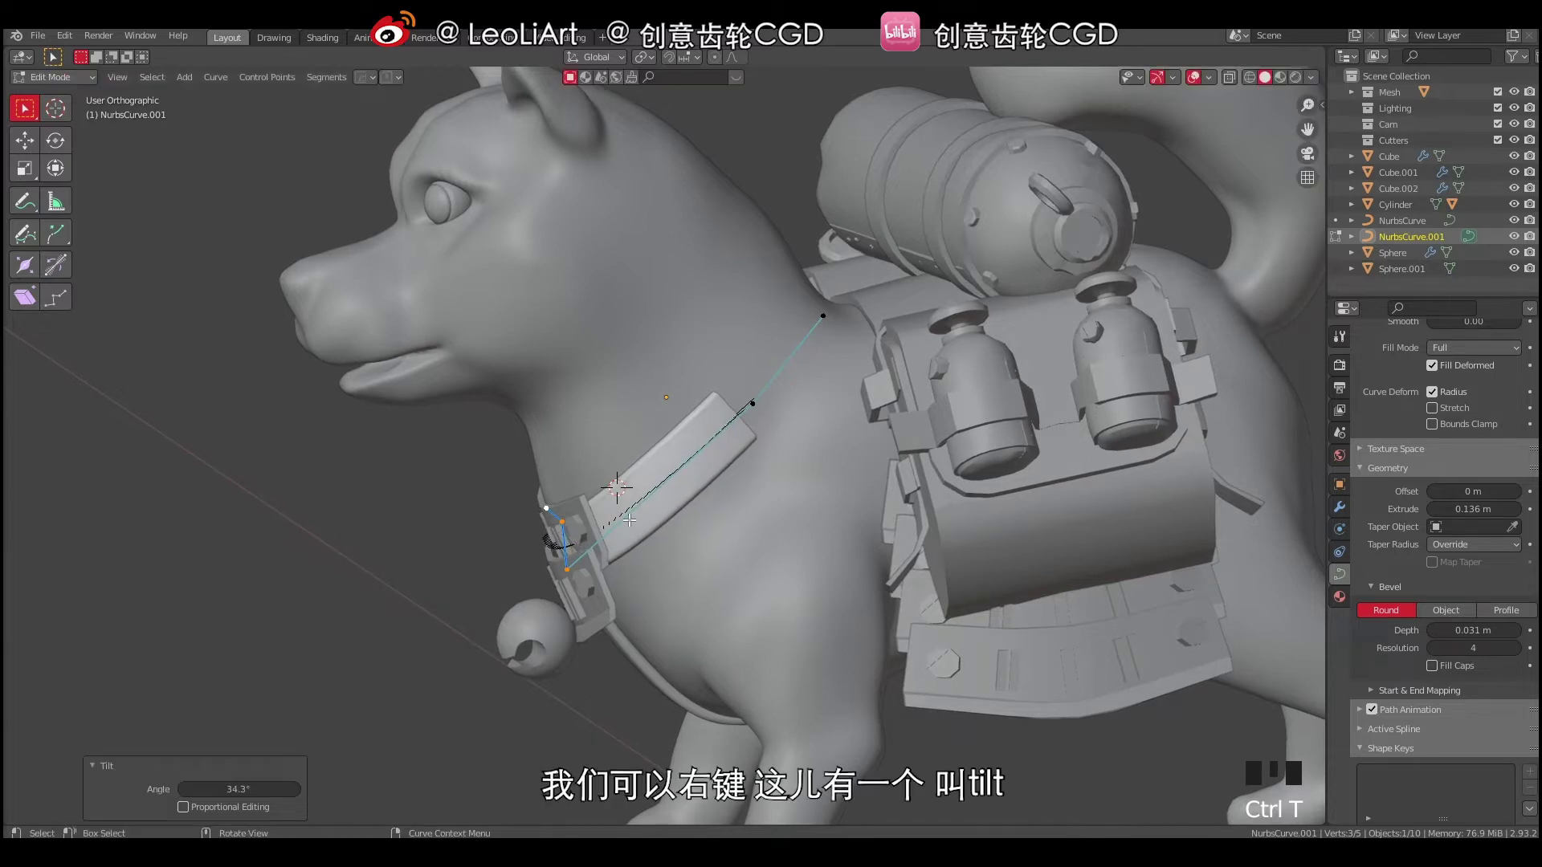
Tilt the collar's front end so it lies flat against the neck and nudge it into place.
{"action": "left_click_drag", "start_coordinate": [629, 523], "coordinate": [582, 494]}
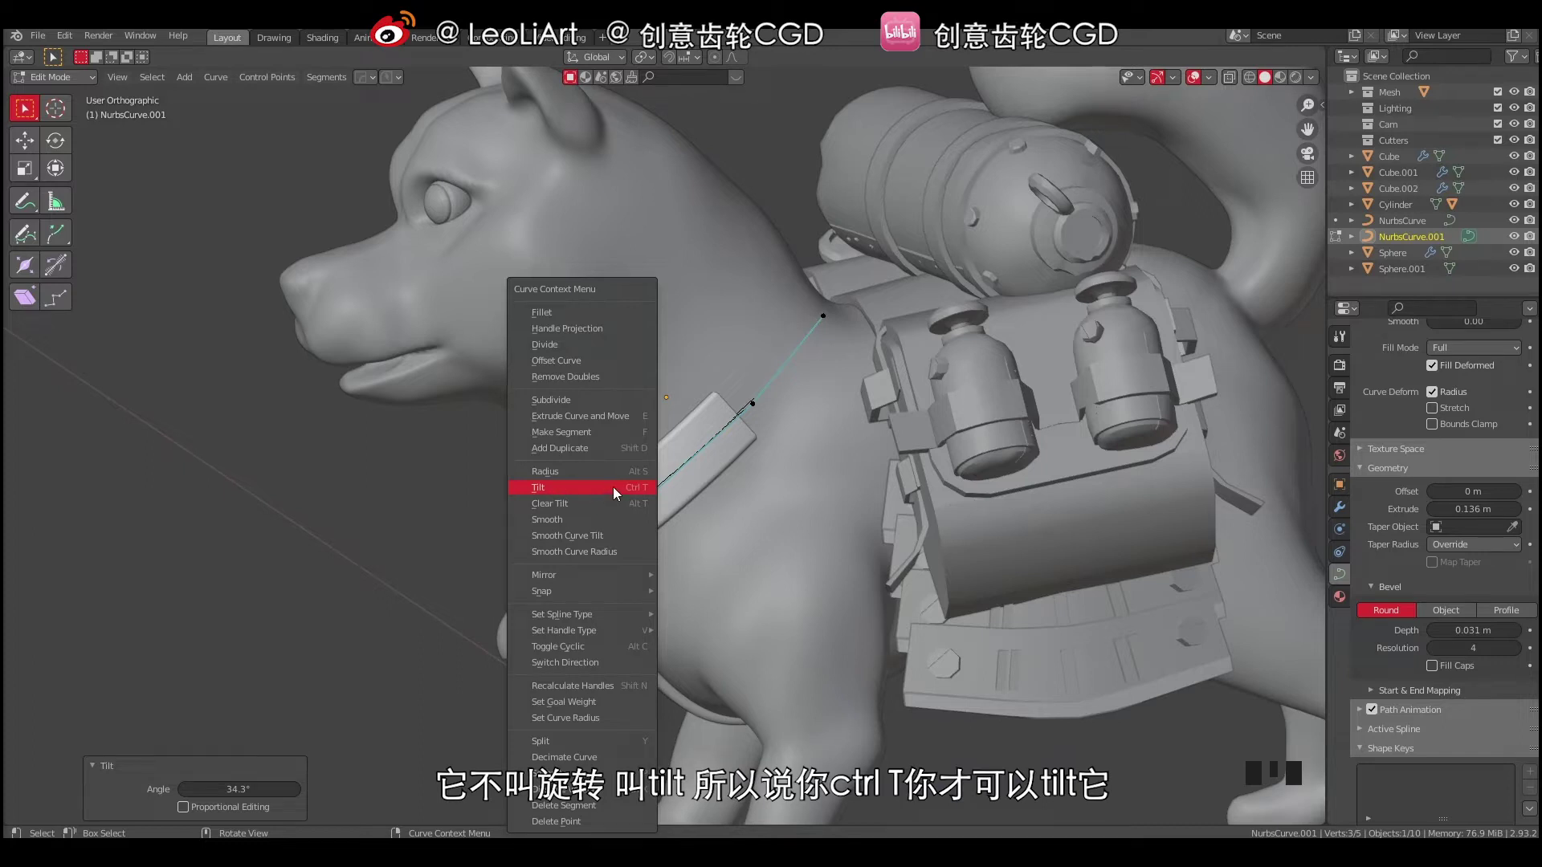
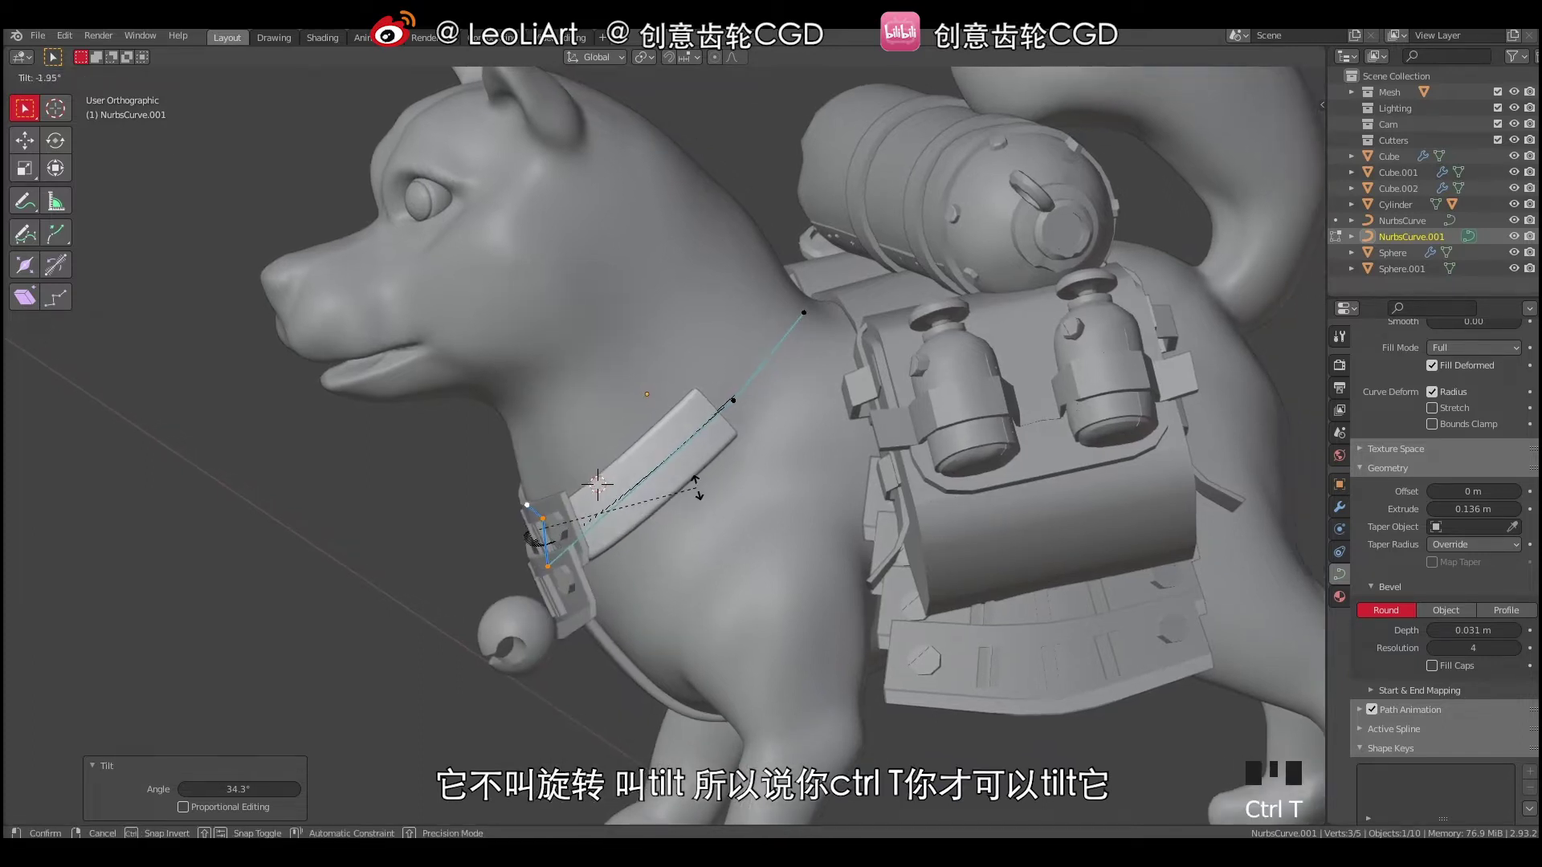
{"action": "left_click_drag", "start_coordinate": [724, 458], "coordinate": [542, 552]}
{"action": "left_click", "coordinate": [542, 552]}
{"action": "key", "text": "g"}
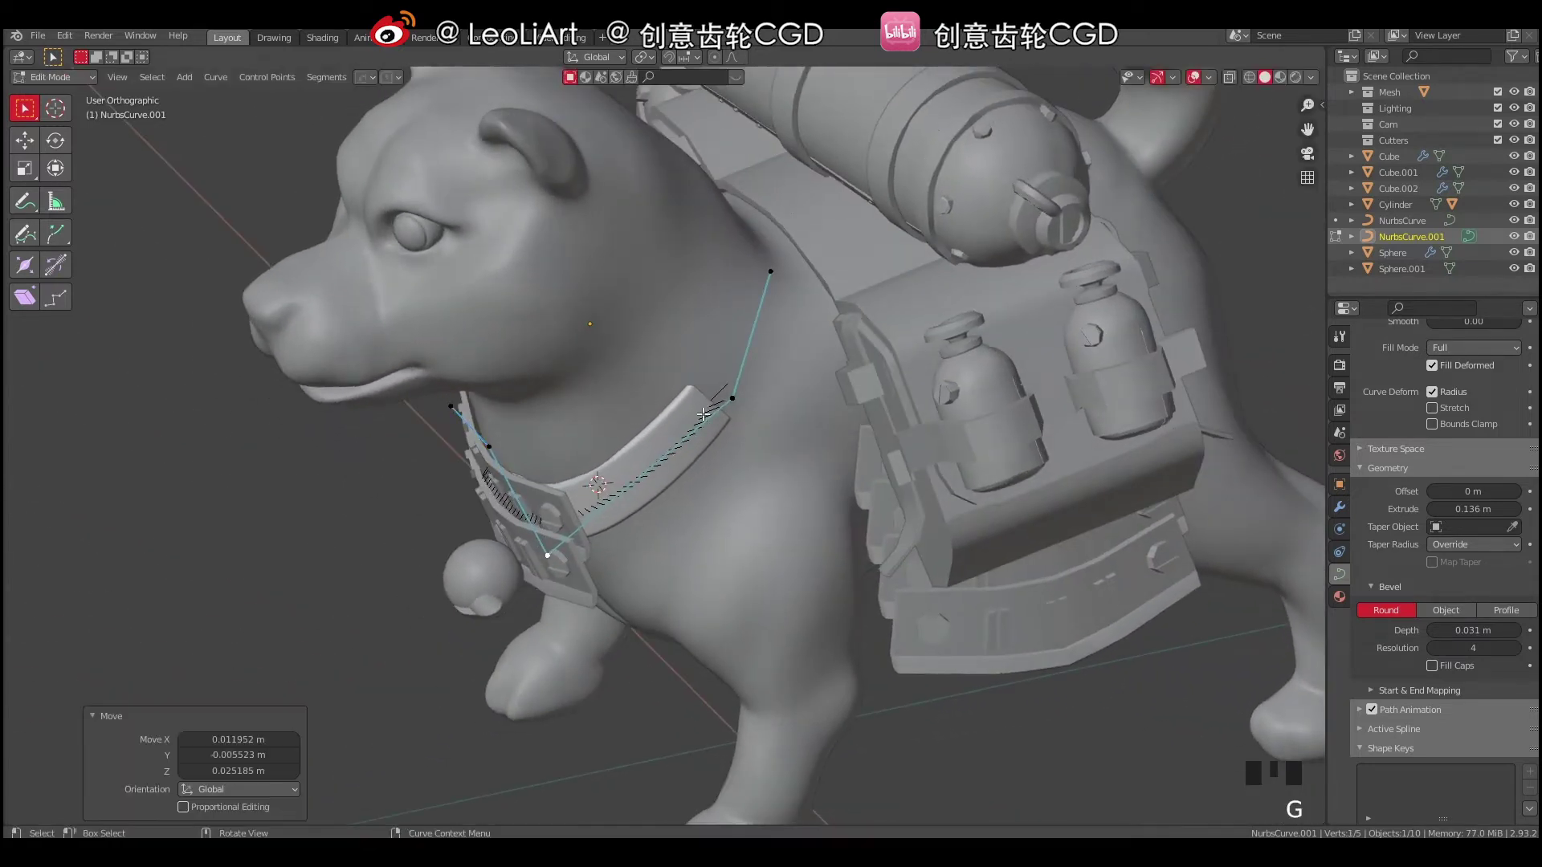
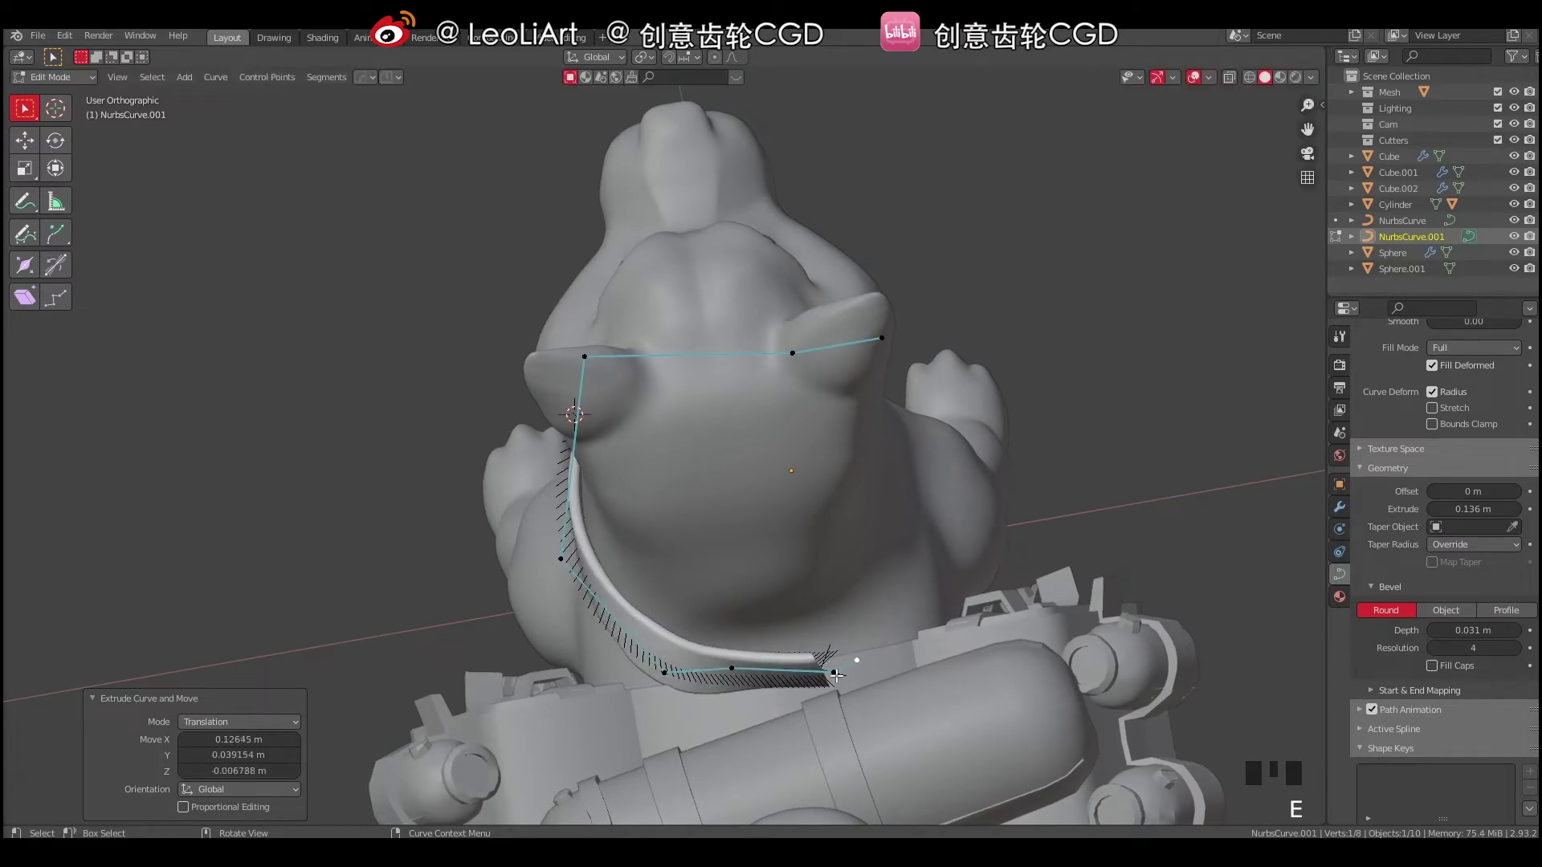
Tilt the collar end flat, then extend points under the neck and up its side.
{"action": "left_click_drag", "start_coordinate": [836, 664], "coordinate": [871, 635]}
{"action": "key", "text": "ctrl+t"}
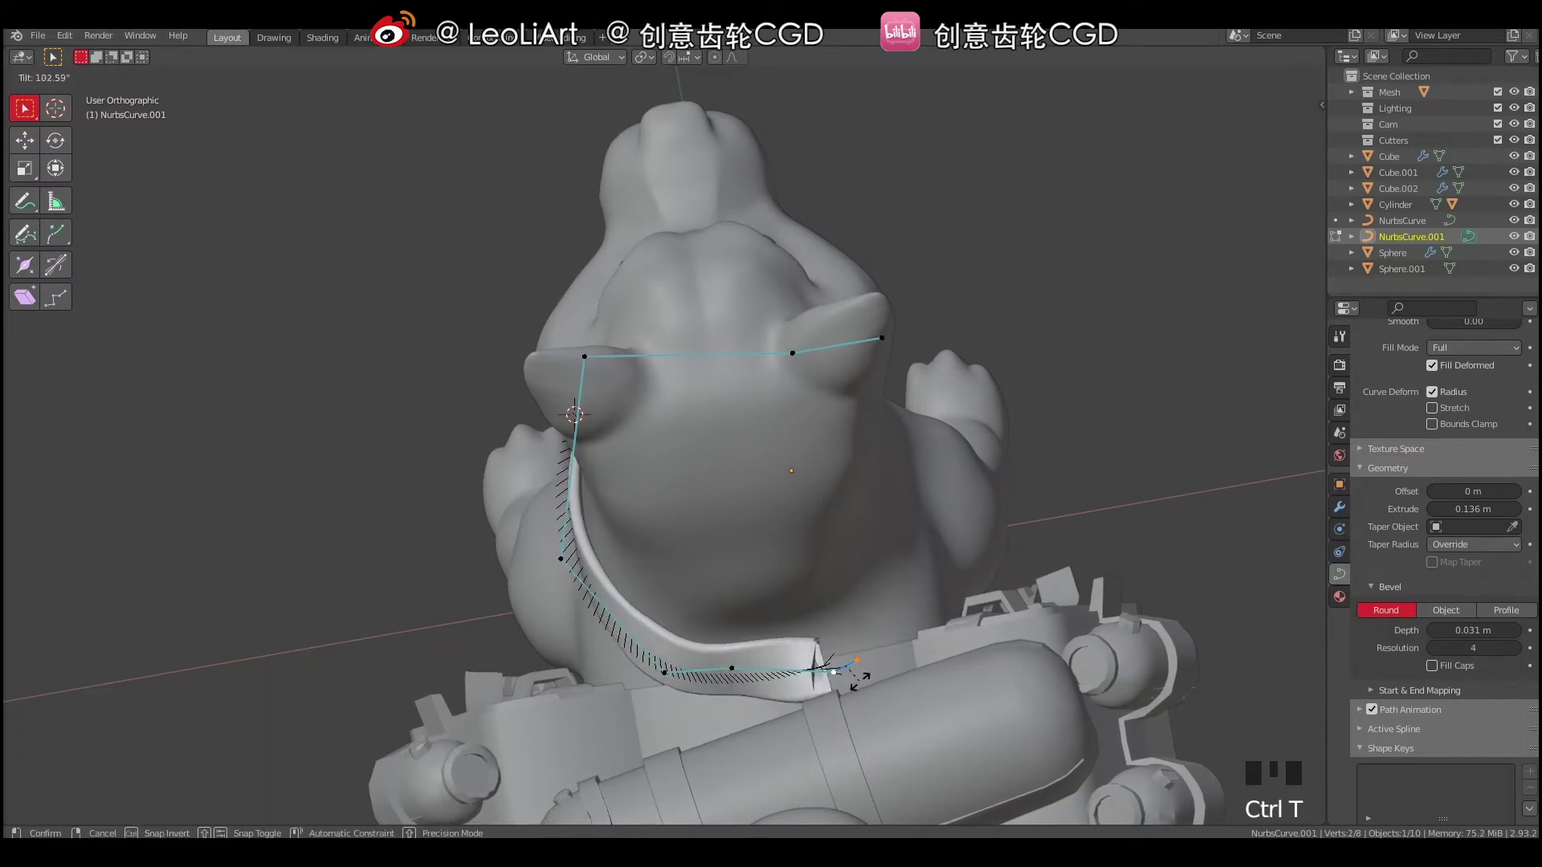
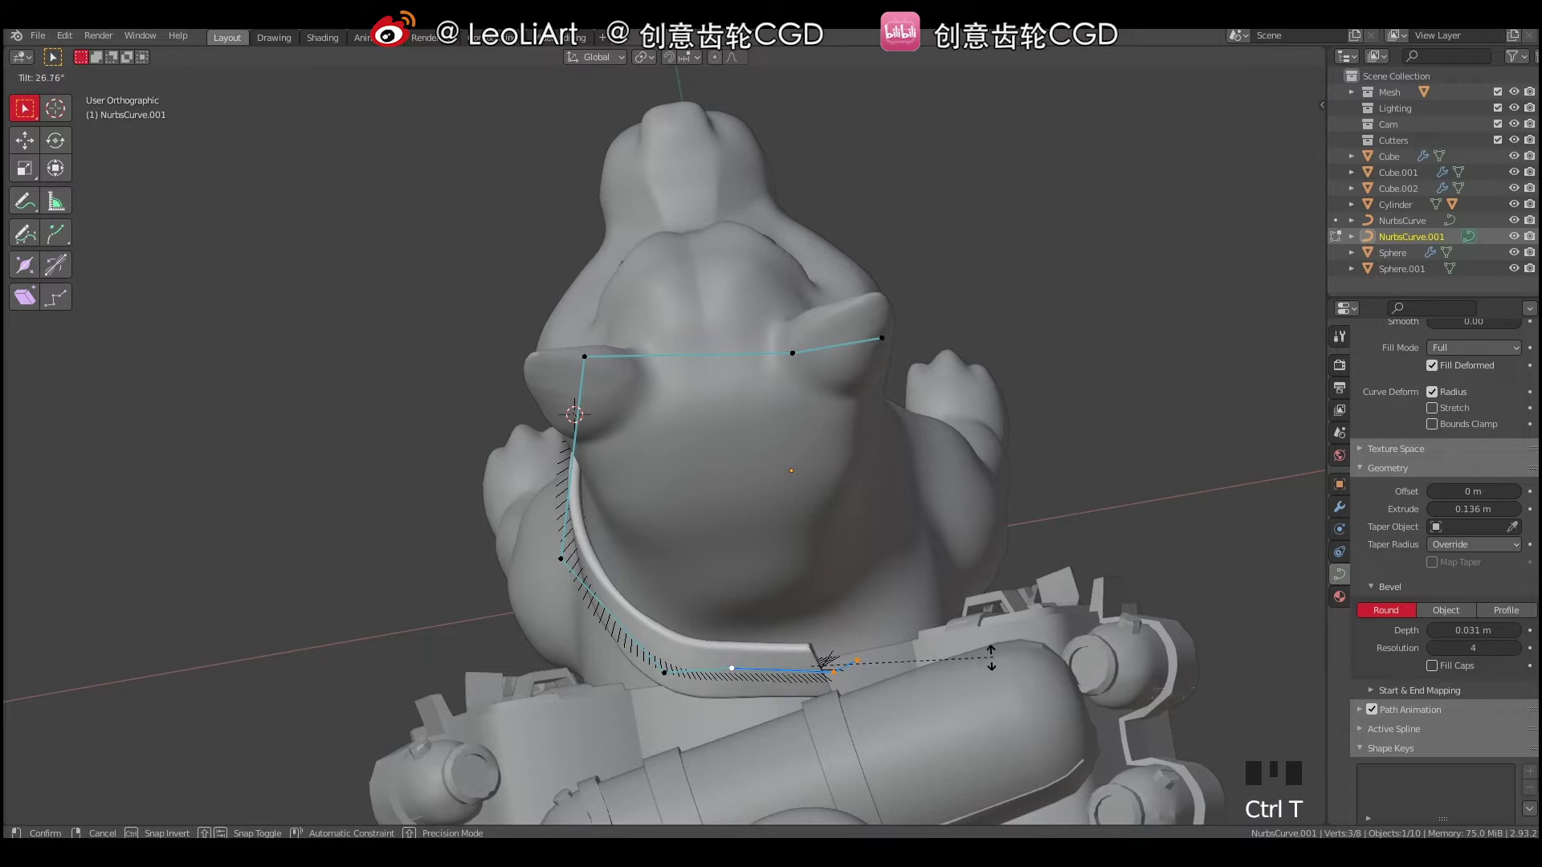
{"action": "left_click_drag", "start_coordinate": [797, 567], "coordinate": [872, 529]}
{"action": "left_click", "coordinate": [871, 529]}
{"action": "left_click", "coordinate": [893, 515]}
{"action": "left_click_drag", "start_coordinate": [862, 533], "coordinate": [744, 660]}
{"action": "key", "text": "g"}
{"action": "left_click_drag", "start_coordinate": [598, 615], "coordinate": [657, 200]}
{"action": "left_click", "coordinate": [656, 200]}
{"action": "key", "text": "g"}
Move the upper collar points so the band wraps over the back of the neck.
{"action": "left_click", "coordinate": [710, 251]}
{"action": "key", "text": "g"}
{"action": "left_click_drag", "start_coordinate": [680, 277], "coordinate": [562, 251]}
{"action": "key", "text": "a"}
{"action": "key", "text": "a"}
{"action": "double_click", "coordinate": [584, 261]}
{"action": "key", "text": "g"}
{"action": "left_click_drag", "start_coordinate": [614, 378], "coordinate": [622, 416]}
{"action": "key", "text": "g"}
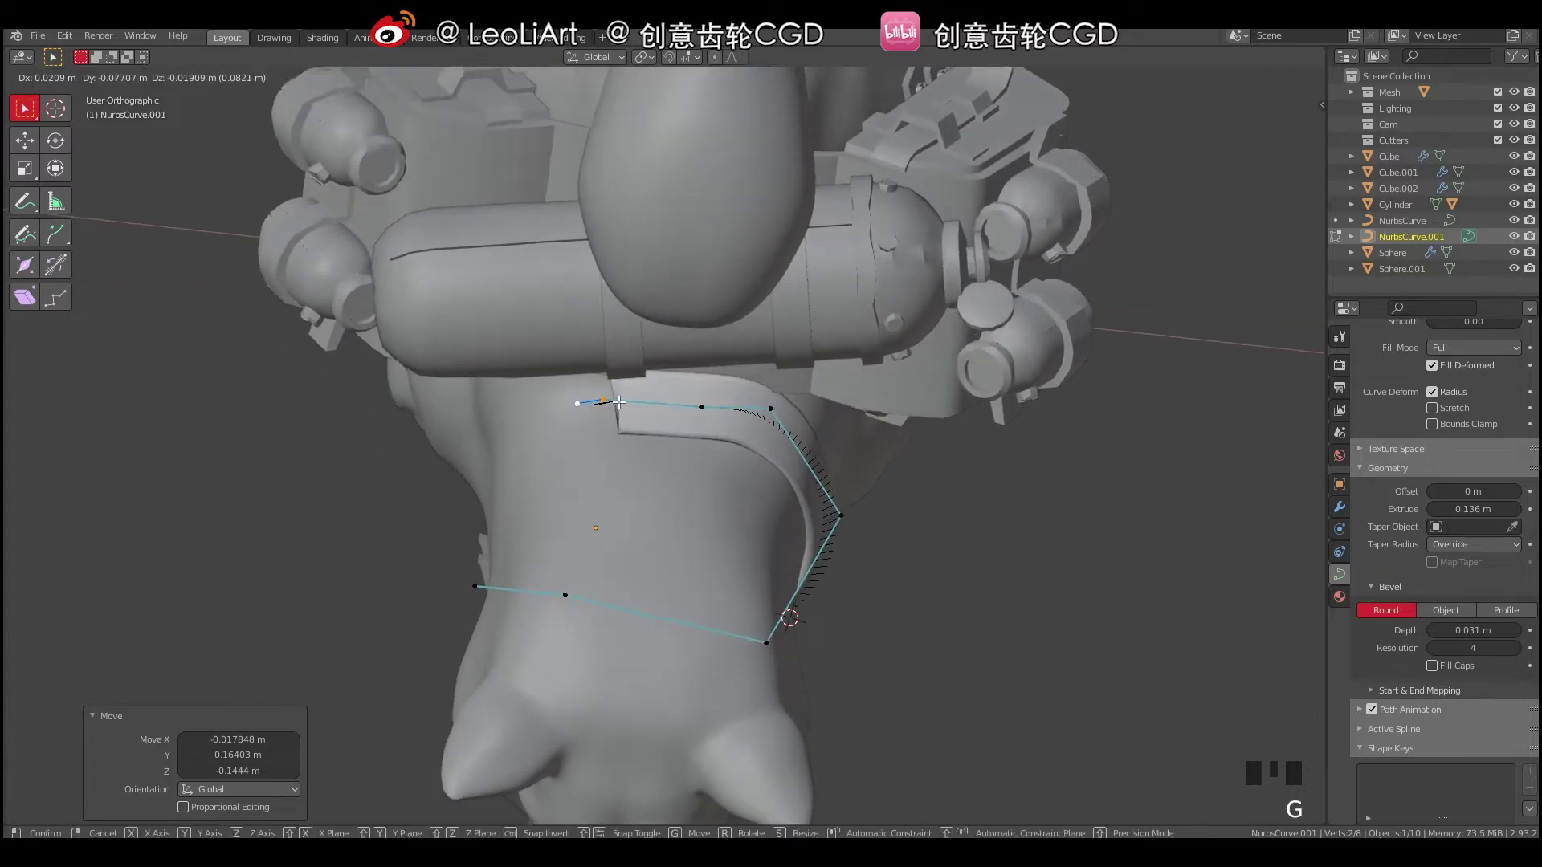
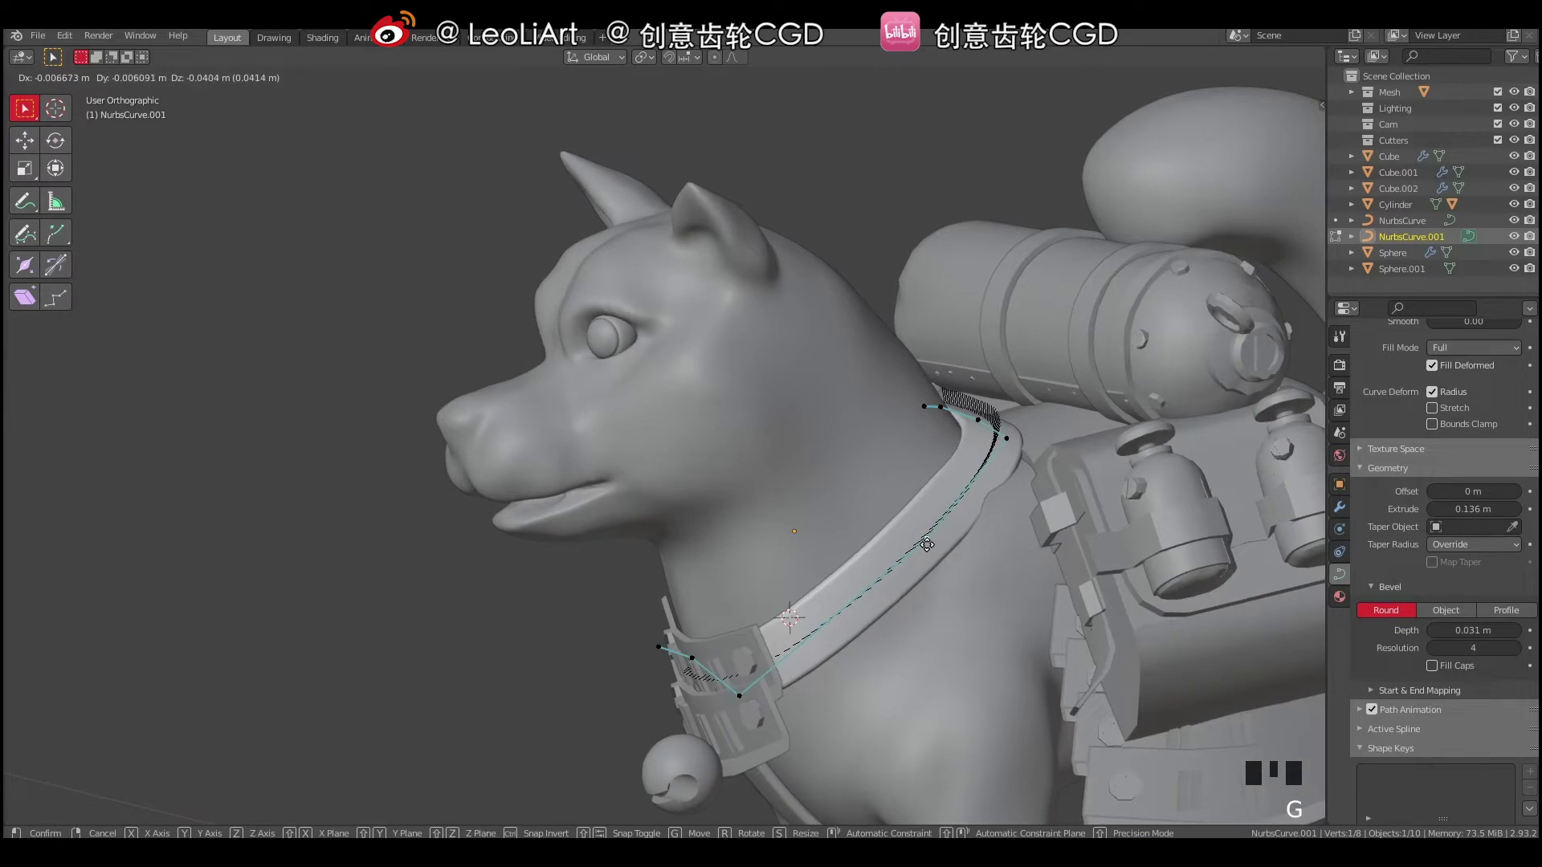
Tilt a strap section to sit flush and slide its point across the chest.
{"action": "key", "text": "ctrl+t"}
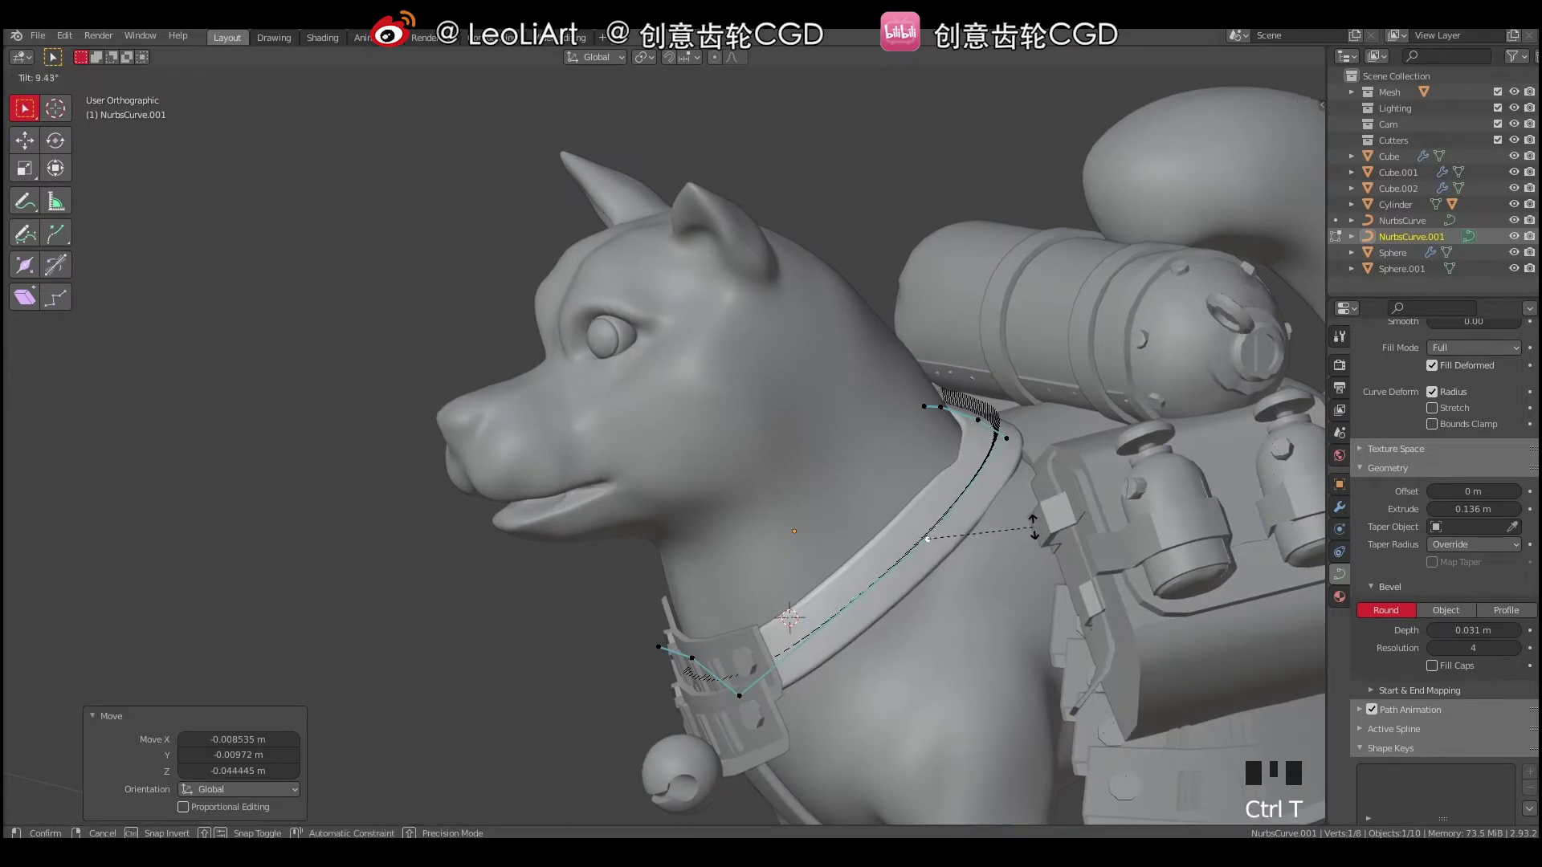
{"action": "key", "text": "g"}
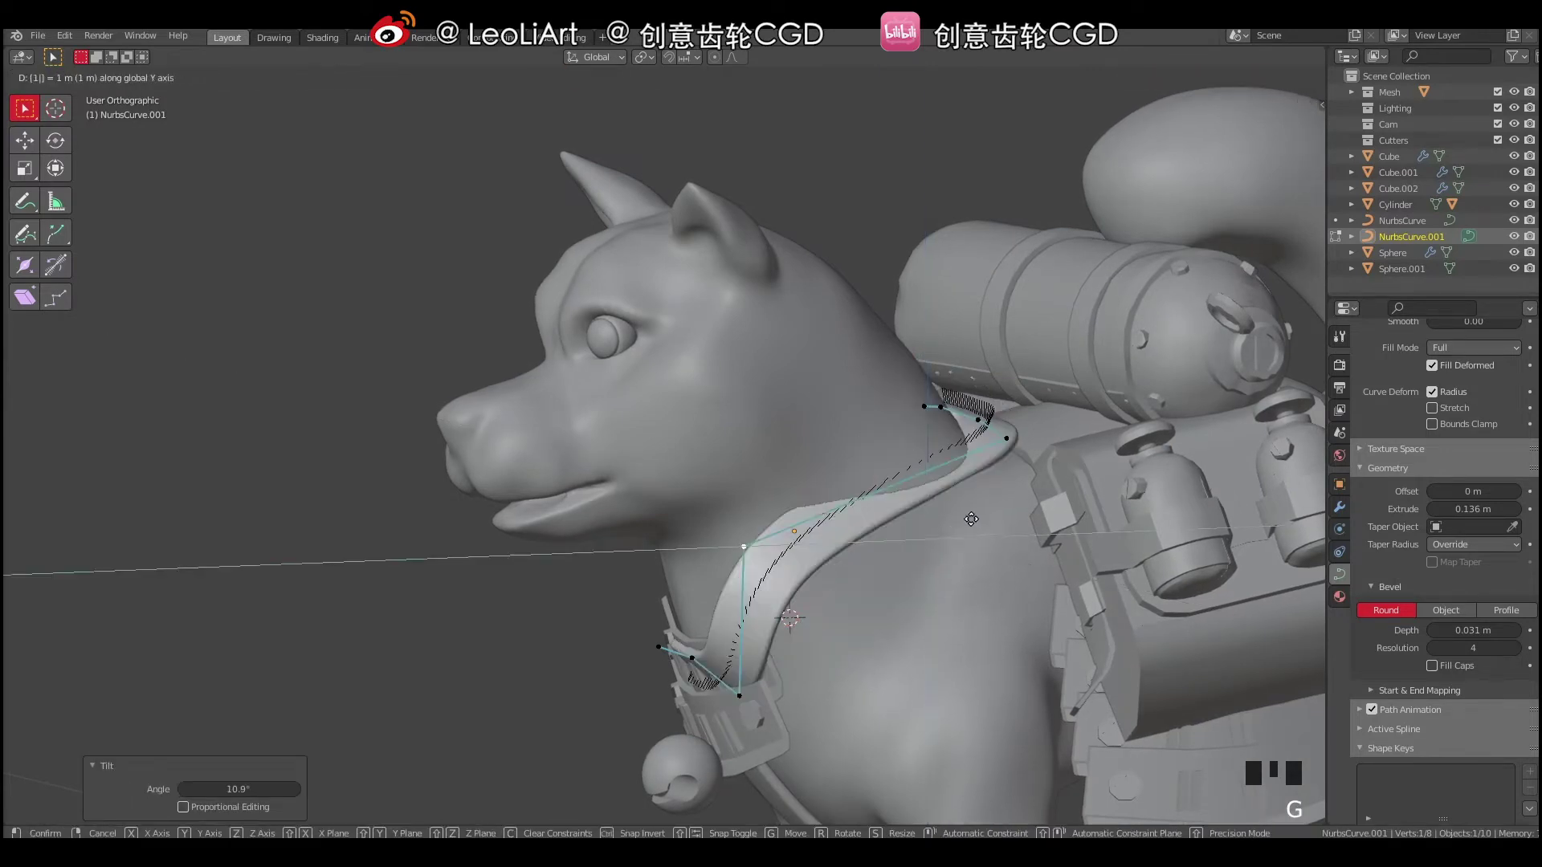
{"action": "left_click_drag", "start_coordinate": [978, 511], "coordinate": [935, 542]}
{"action": "key", "text": "g"}
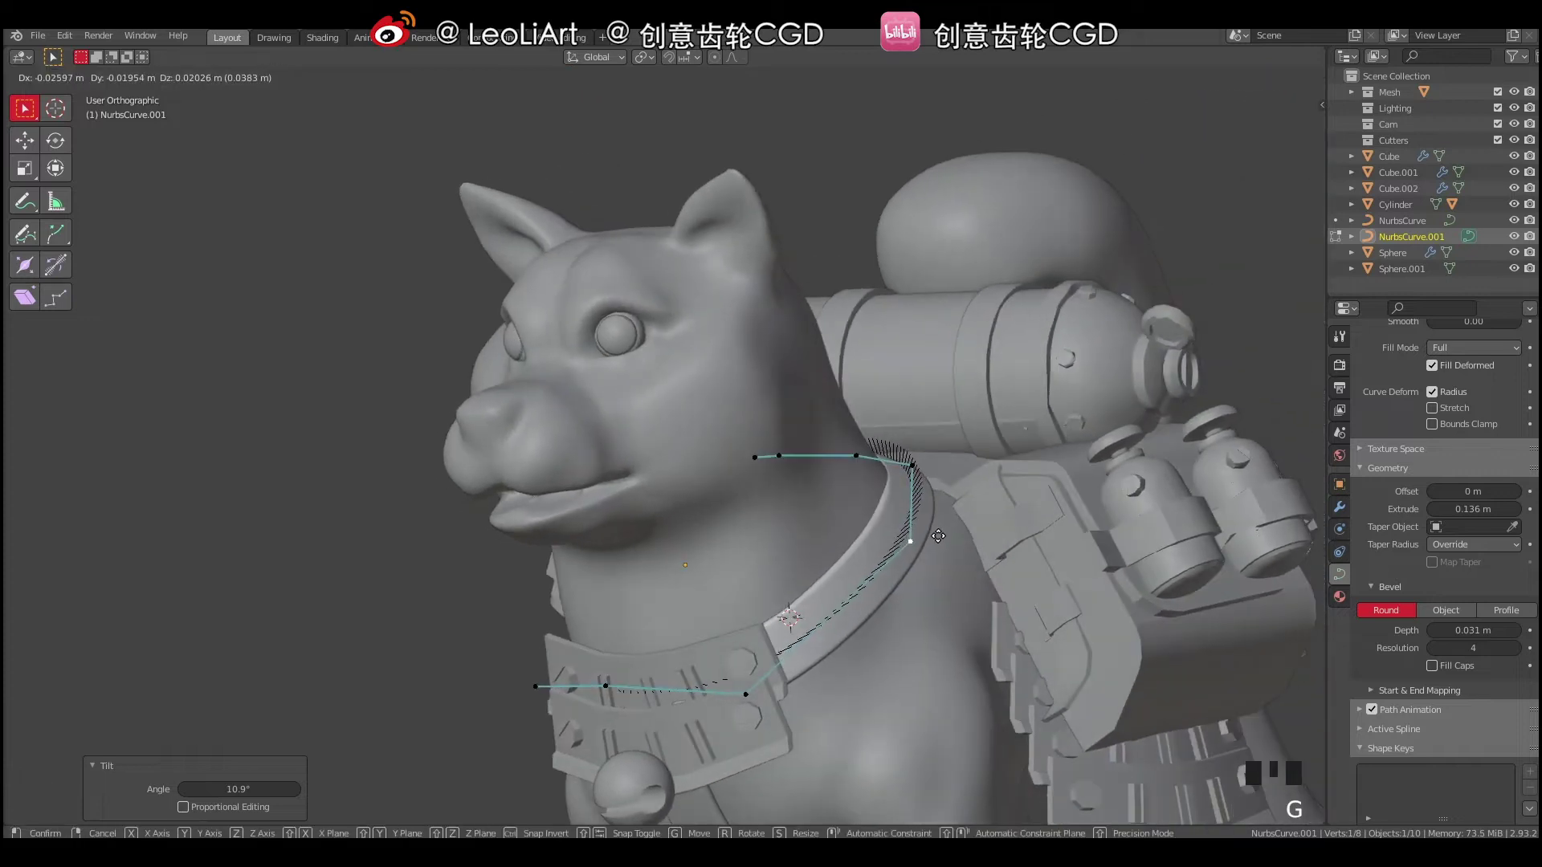
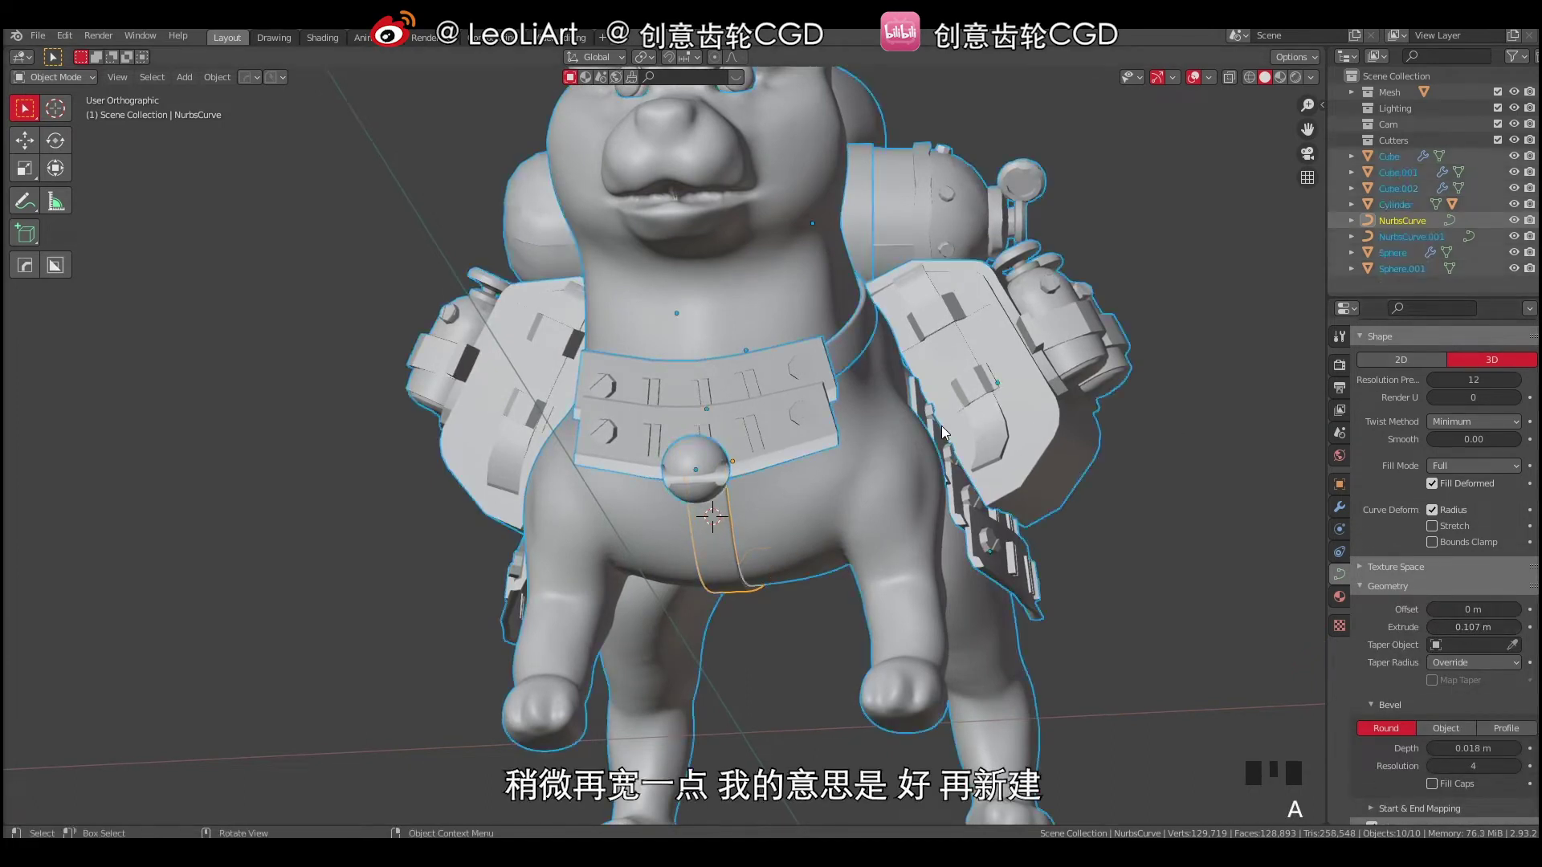
Orbit to the dog's side and open the Add menu for a new NURBS curve strap.
{"action": "left_click_drag", "start_coordinate": [777, 463], "coordinate": [801, 372]}
{"action": "right_click", "coordinate": [801, 373]}
{"action": "key", "text": "shift+a"}
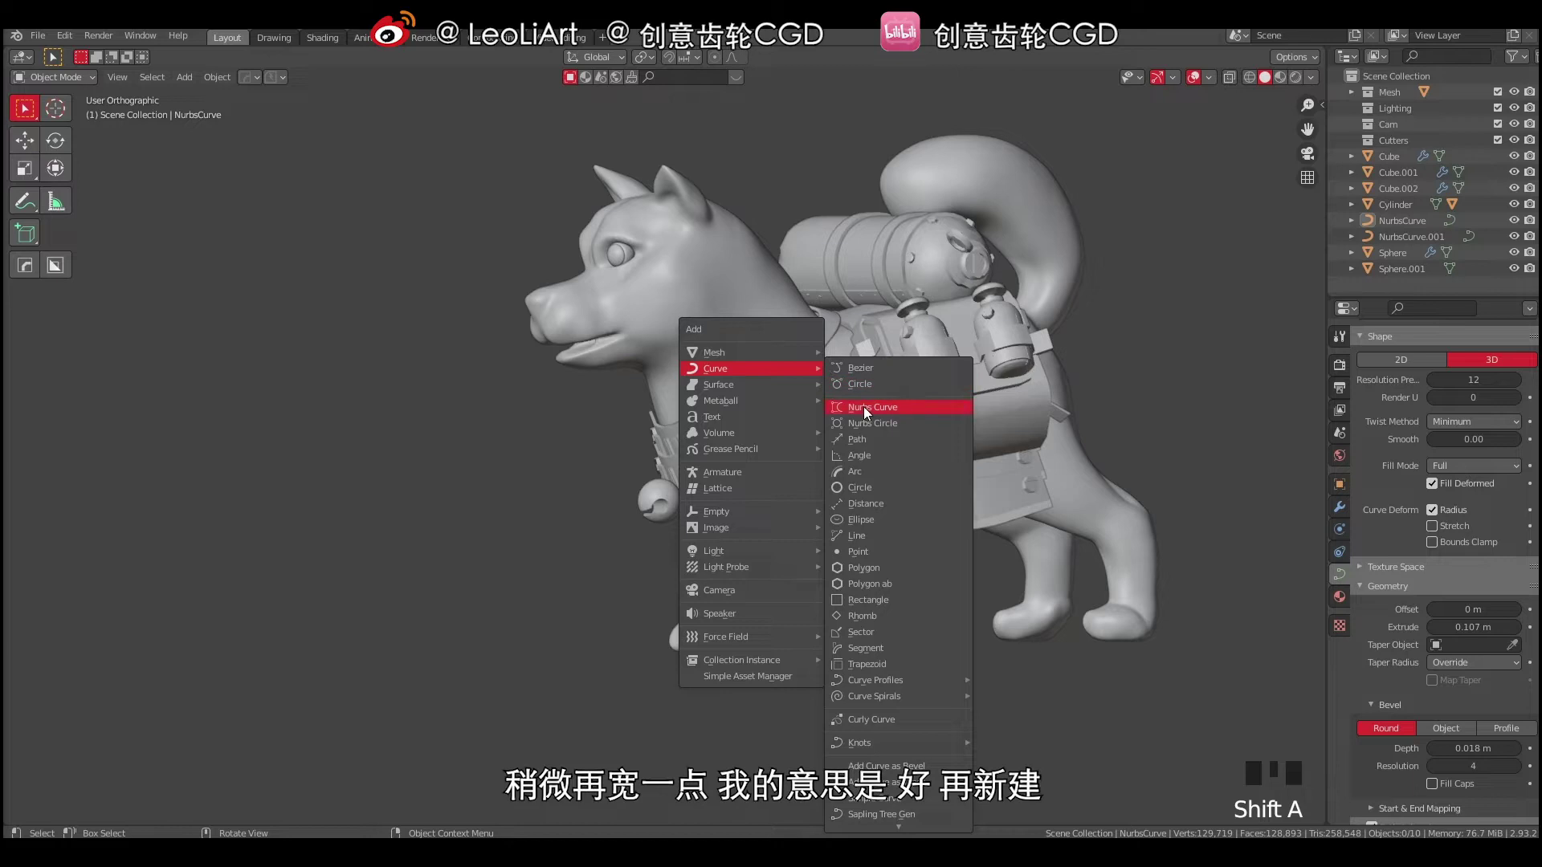
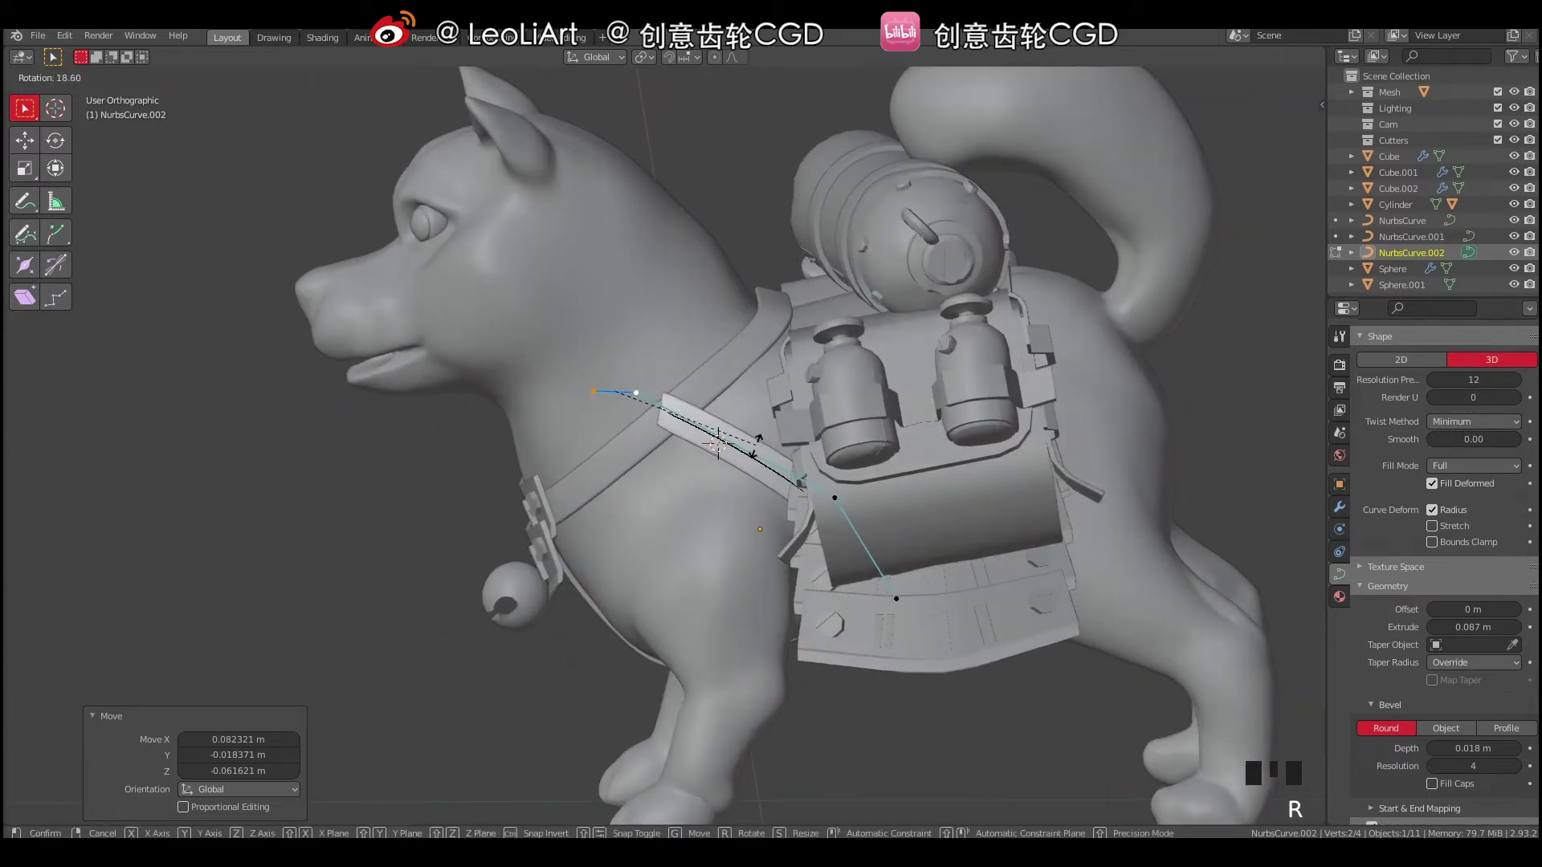
Rotate NurbsCurve.002's points and pull them from the shoulder down under the chest.
{"action": "key", "text": "r"}
{"action": "key", "text": "g"}
{"action": "left_click_drag", "start_coordinate": [807, 402], "coordinate": [837, 433]}
{"action": "left_click", "coordinate": [837, 433]}
{"action": "left_click_drag", "start_coordinate": [839, 441], "coordinate": [882, 490]}
{"action": "left_click", "coordinate": [883, 490]}
{"action": "key", "text": "g"}
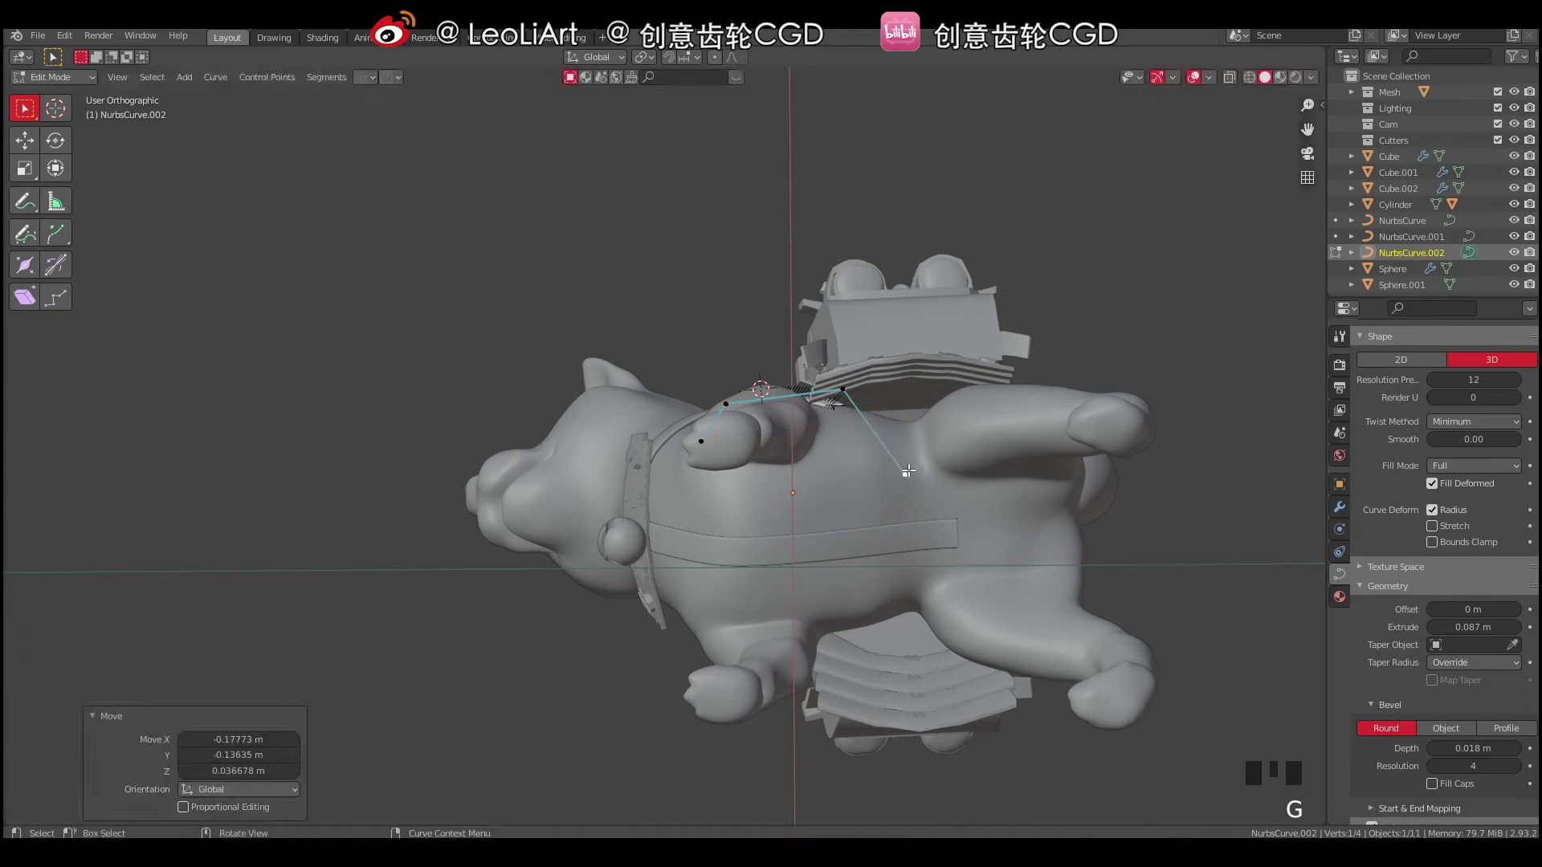
{"action": "left_click_drag", "start_coordinate": [841, 496], "coordinate": [863, 558]}
{"action": "key", "text": "g"}
{"action": "left_click_drag", "start_coordinate": [906, 467], "coordinate": [893, 481]}
{"action": "left_click", "coordinate": [893, 481]}
{"action": "left_click_drag", "start_coordinate": [893, 465], "coordinate": [892, 388]}
{"action": "key", "text": "g"}
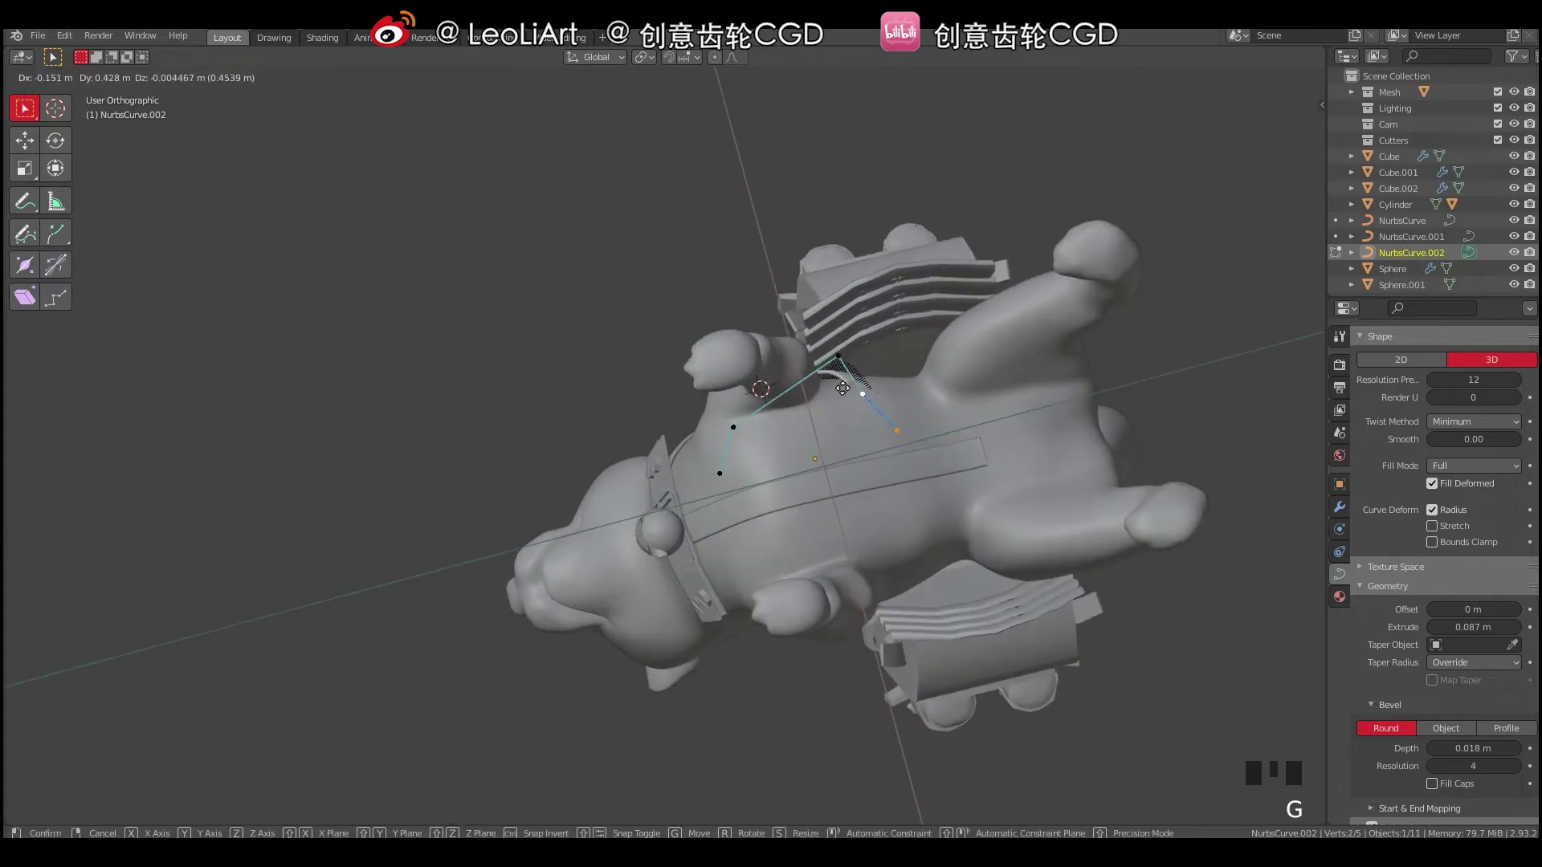
{"action": "left_click_drag", "start_coordinate": [805, 409], "coordinate": [767, 488]}
{"action": "key", "text": "g"}
Extrude the strap's end between the front legs and settle its final point.
{"action": "left_click_drag", "start_coordinate": [827, 441], "coordinate": [837, 462]}
{"action": "key", "text": "e"}
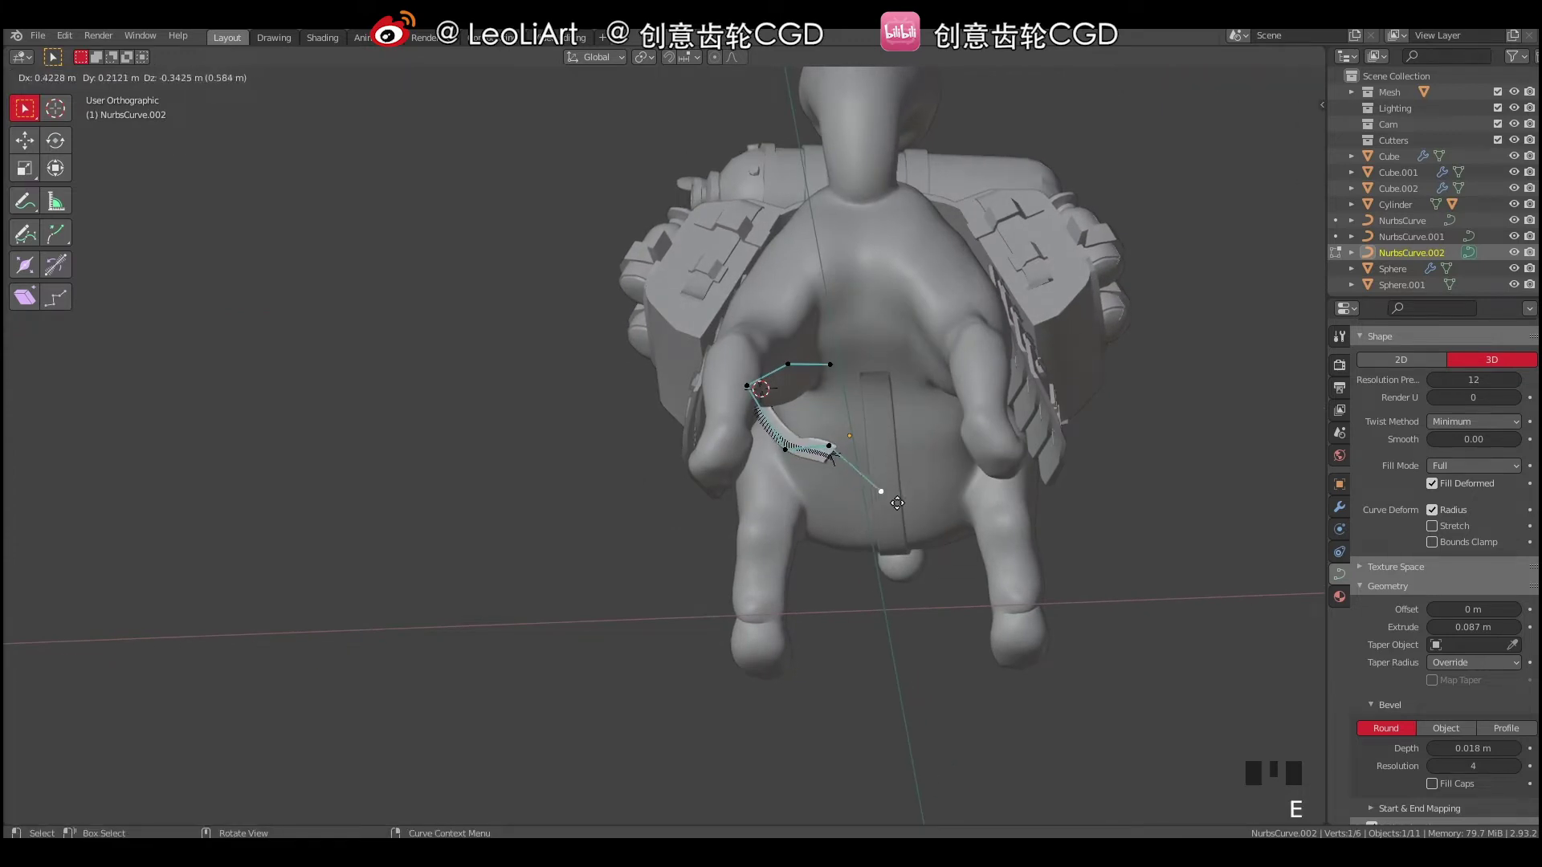
{"action": "left_click_drag", "start_coordinate": [884, 422], "coordinate": [852, 372]}
{"action": "left_click", "coordinate": [852, 372]}
{"action": "key", "text": "g"}
{"action": "left_click_drag", "start_coordinate": [826, 429], "coordinate": [804, 563]}
{"action": "key", "text": "g"}
{"action": "middle_click", "coordinate": [837, 530]}
{"action": "key", "text": "e"}
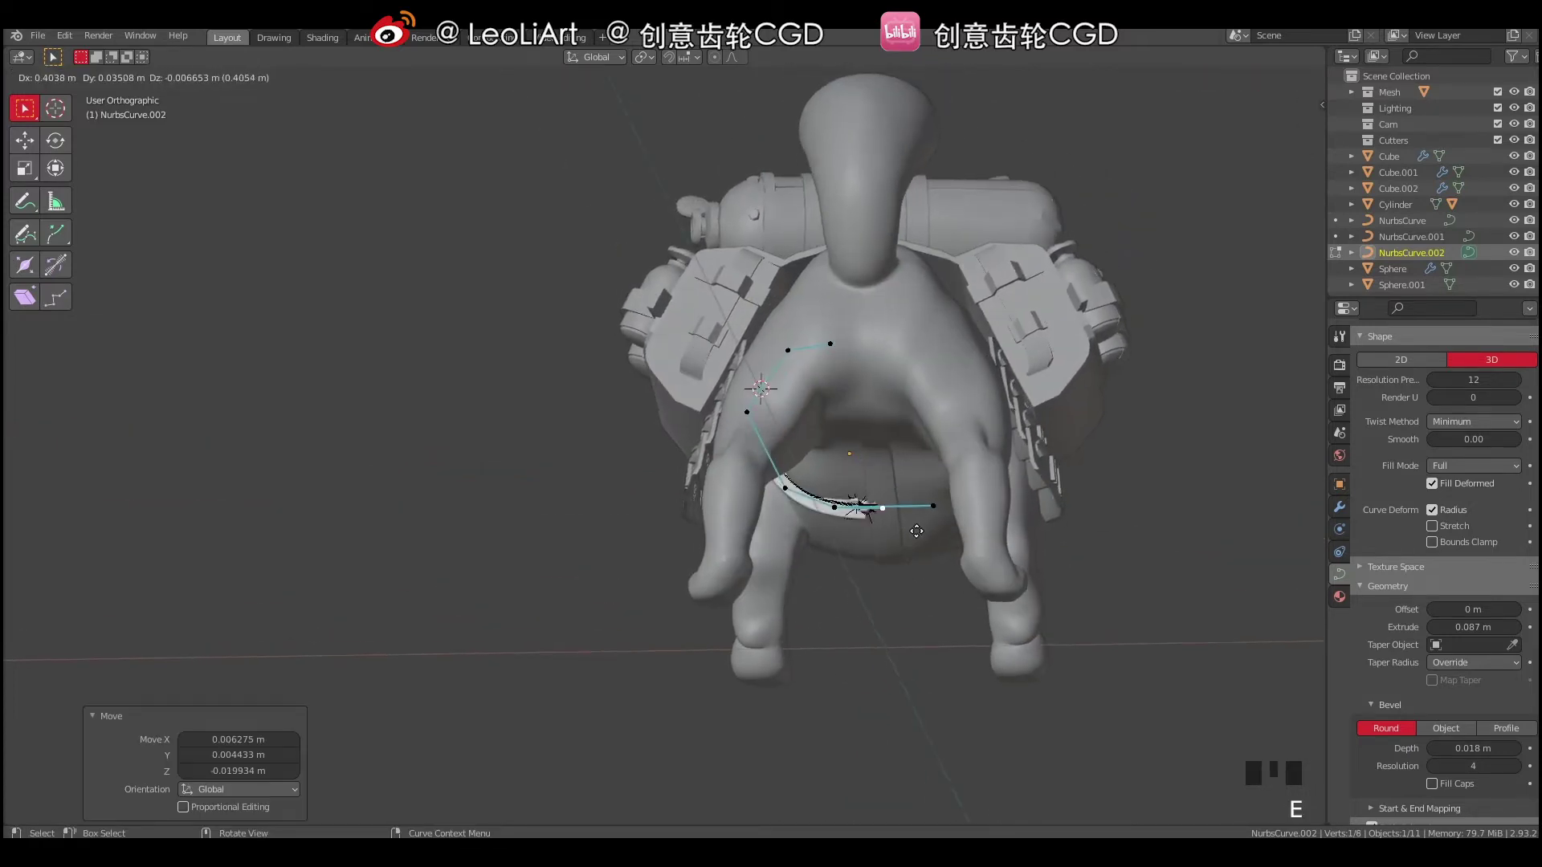
{"action": "key", "text": "ctrl+z"}
{"action": "left_click", "coordinate": [935, 501]}
{"action": "key", "text": "e"}
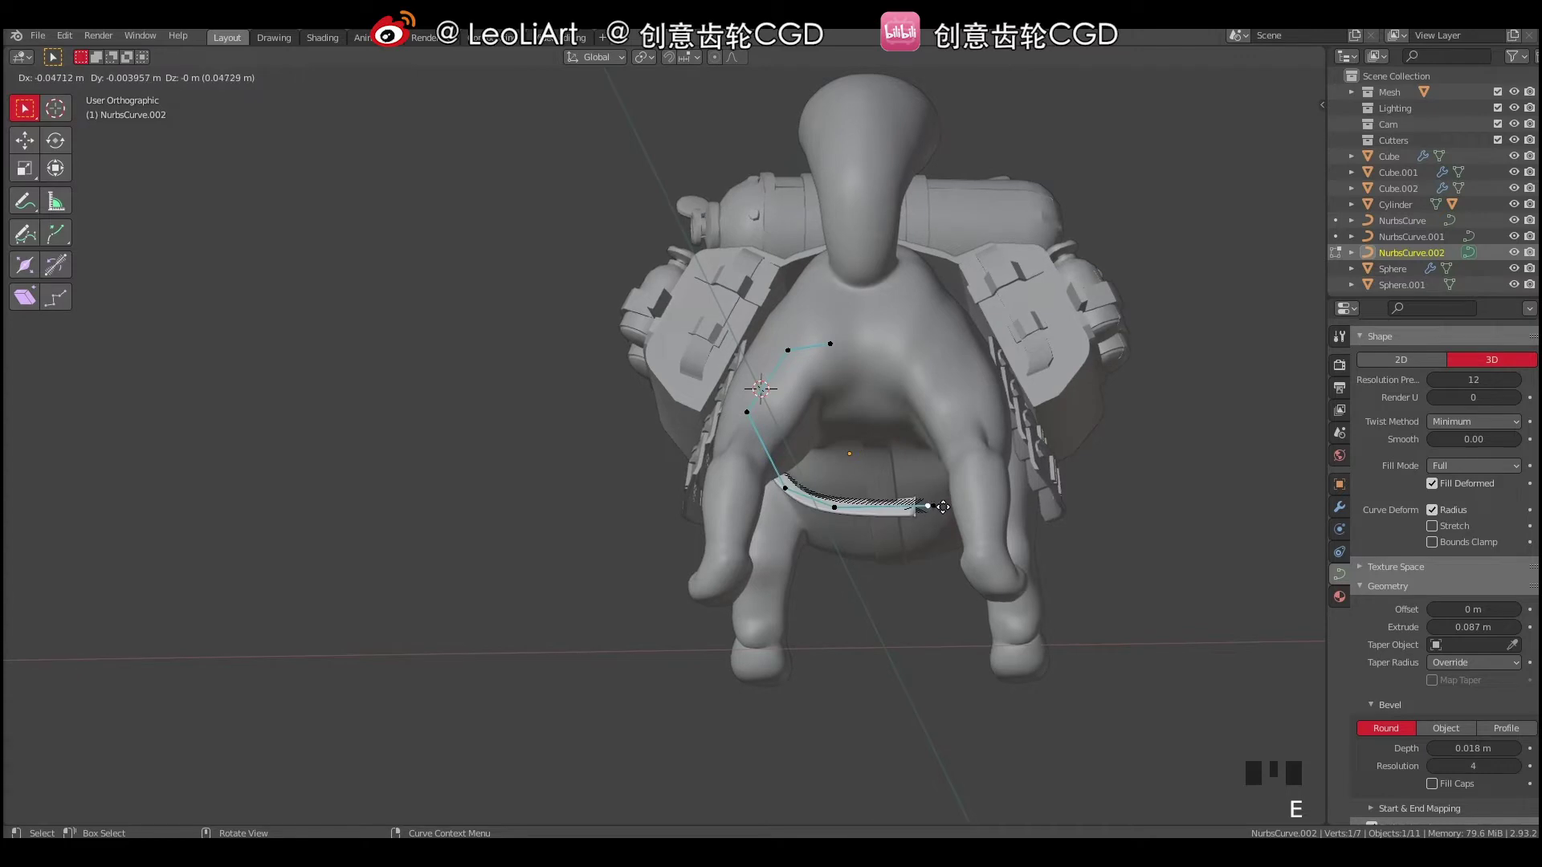
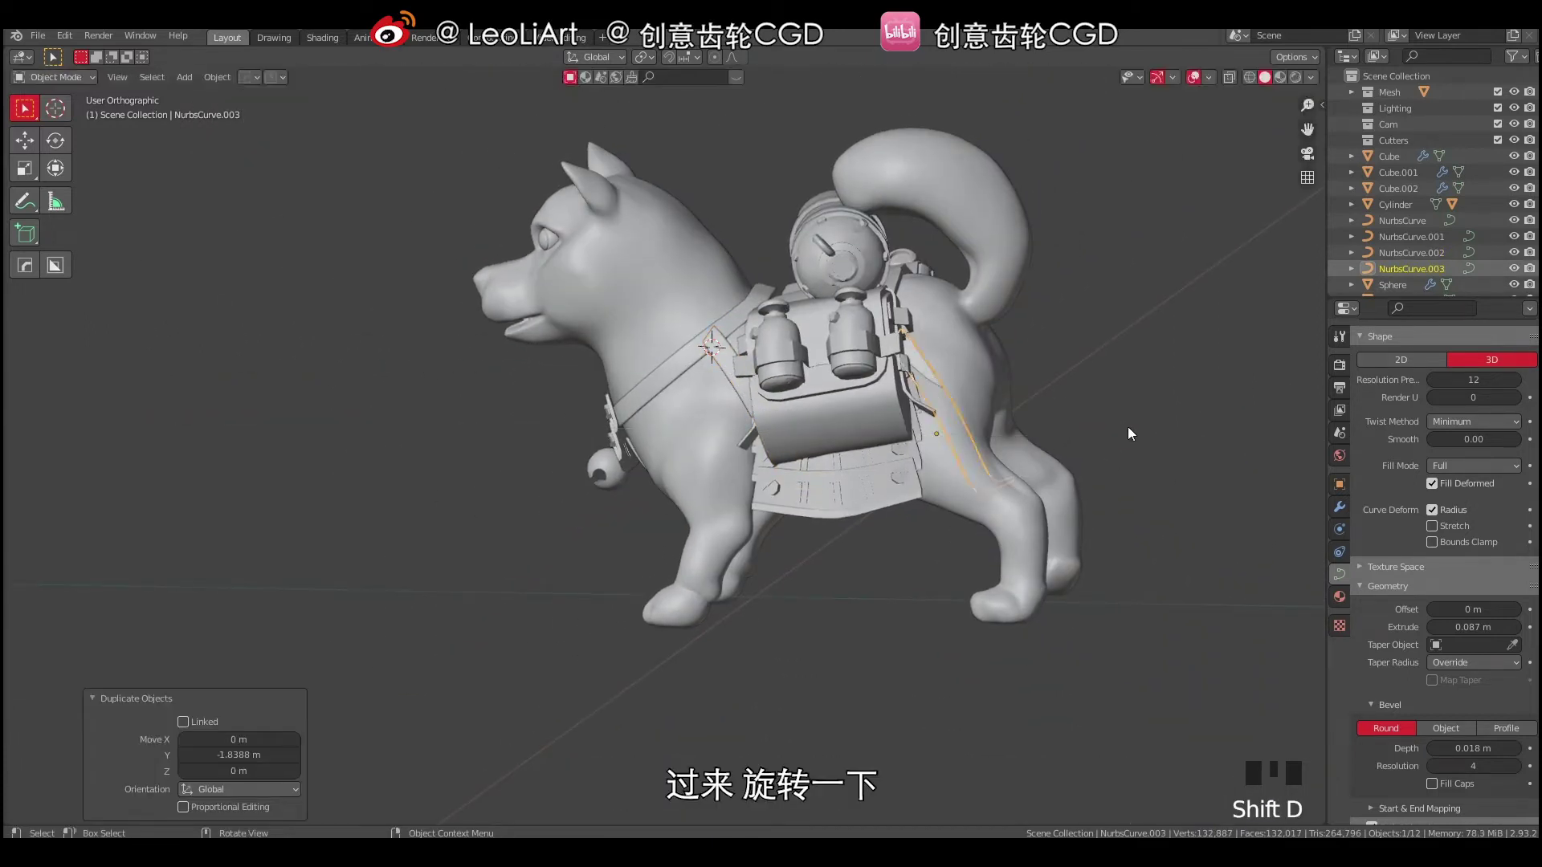
Rotate the duplicated strap toward the dog's rear flank and start moving it to the hip.
{"action": "key", "text": "r"}
{"action": "left_click_drag", "start_coordinate": [897, 499], "coordinate": [881, 466]}
{"action": "key", "text": "g"}
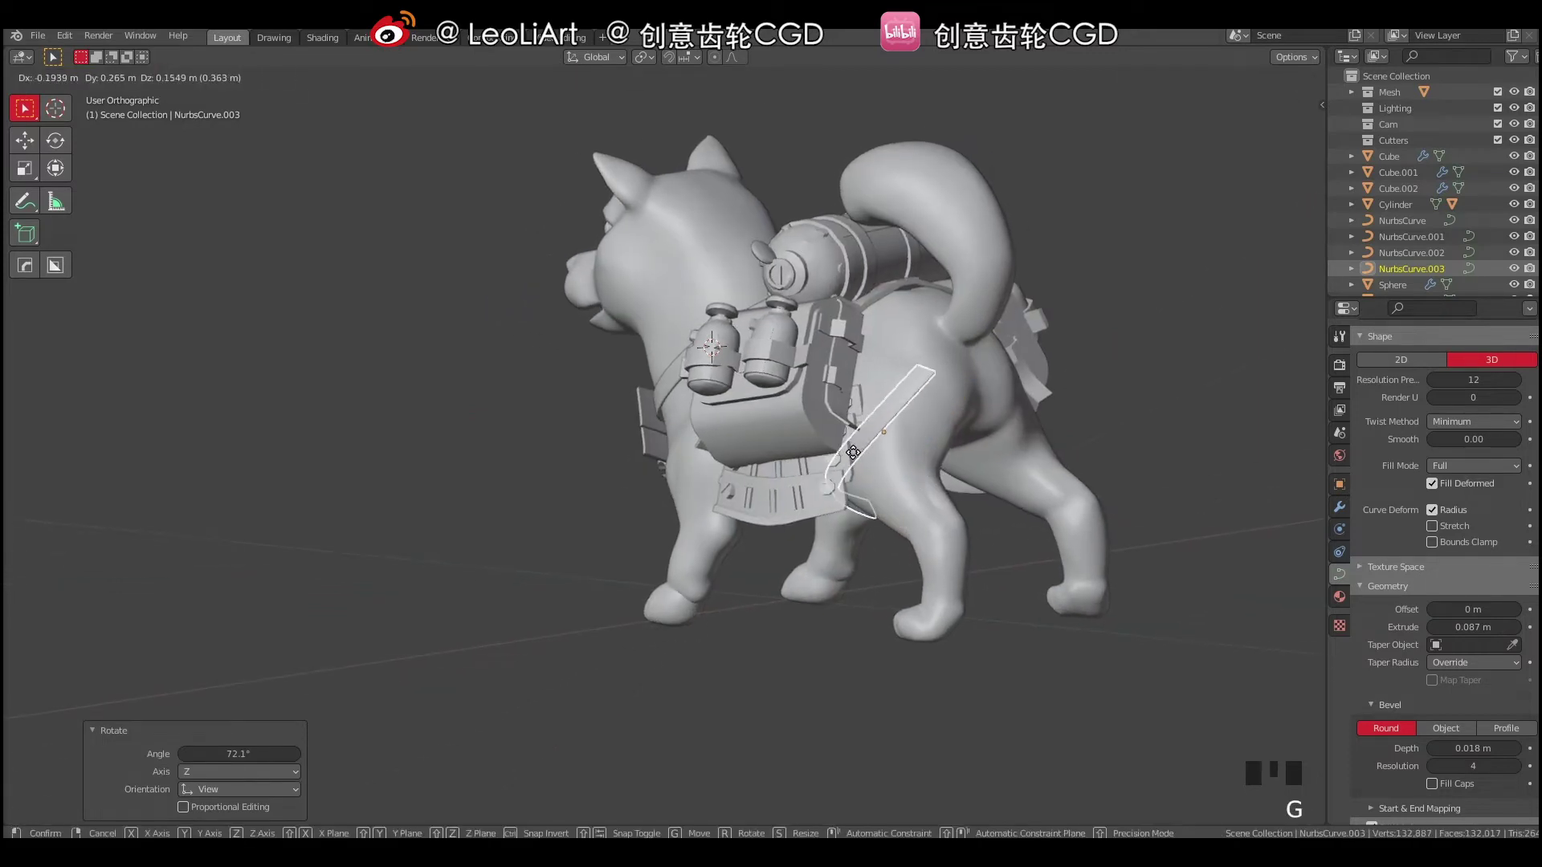
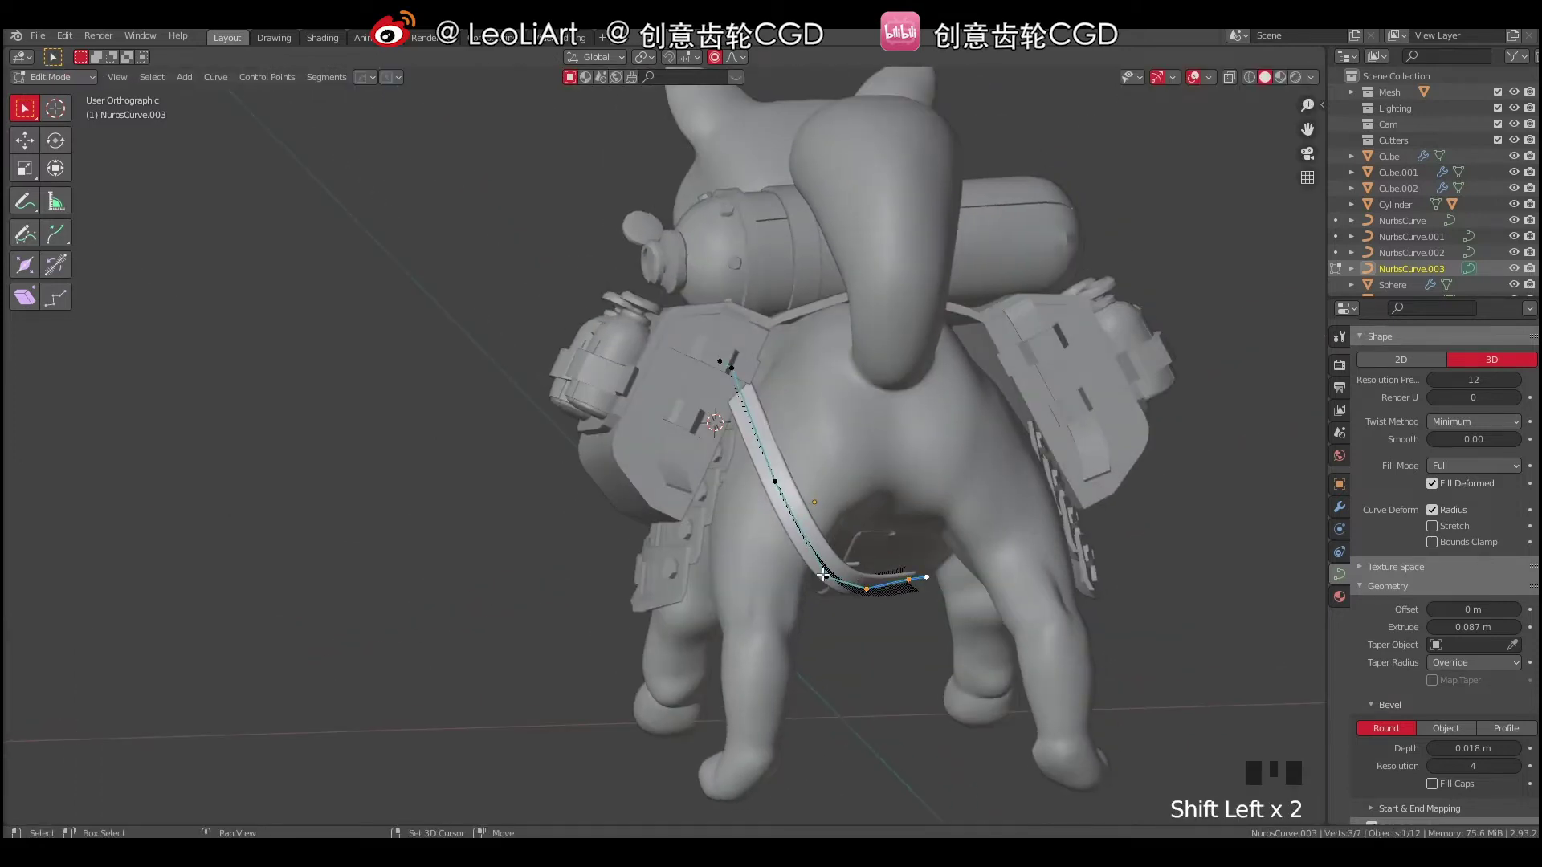
Move NurbsCurve.003 control points with proportional editing so the rear strap hugs the hind leg.
{"action": "left_click", "coordinate": [828, 561]}
{"action": "middle_click", "coordinate": [755, 566]}
{"action": "key", "text": "g"}
{"action": "left_click_drag", "start_coordinate": [764, 564], "coordinate": [757, 573]}
{"action": "key", "text": "g"}
{"action": "left_click", "coordinate": [725, 568]}
{"action": "left_click", "coordinate": [769, 572]}
{"action": "left_click", "coordinate": [796, 577]}
{"action": "left_click_drag", "start_coordinate": [879, 505], "coordinate": [787, 615]}
{"action": "key", "text": "g"}
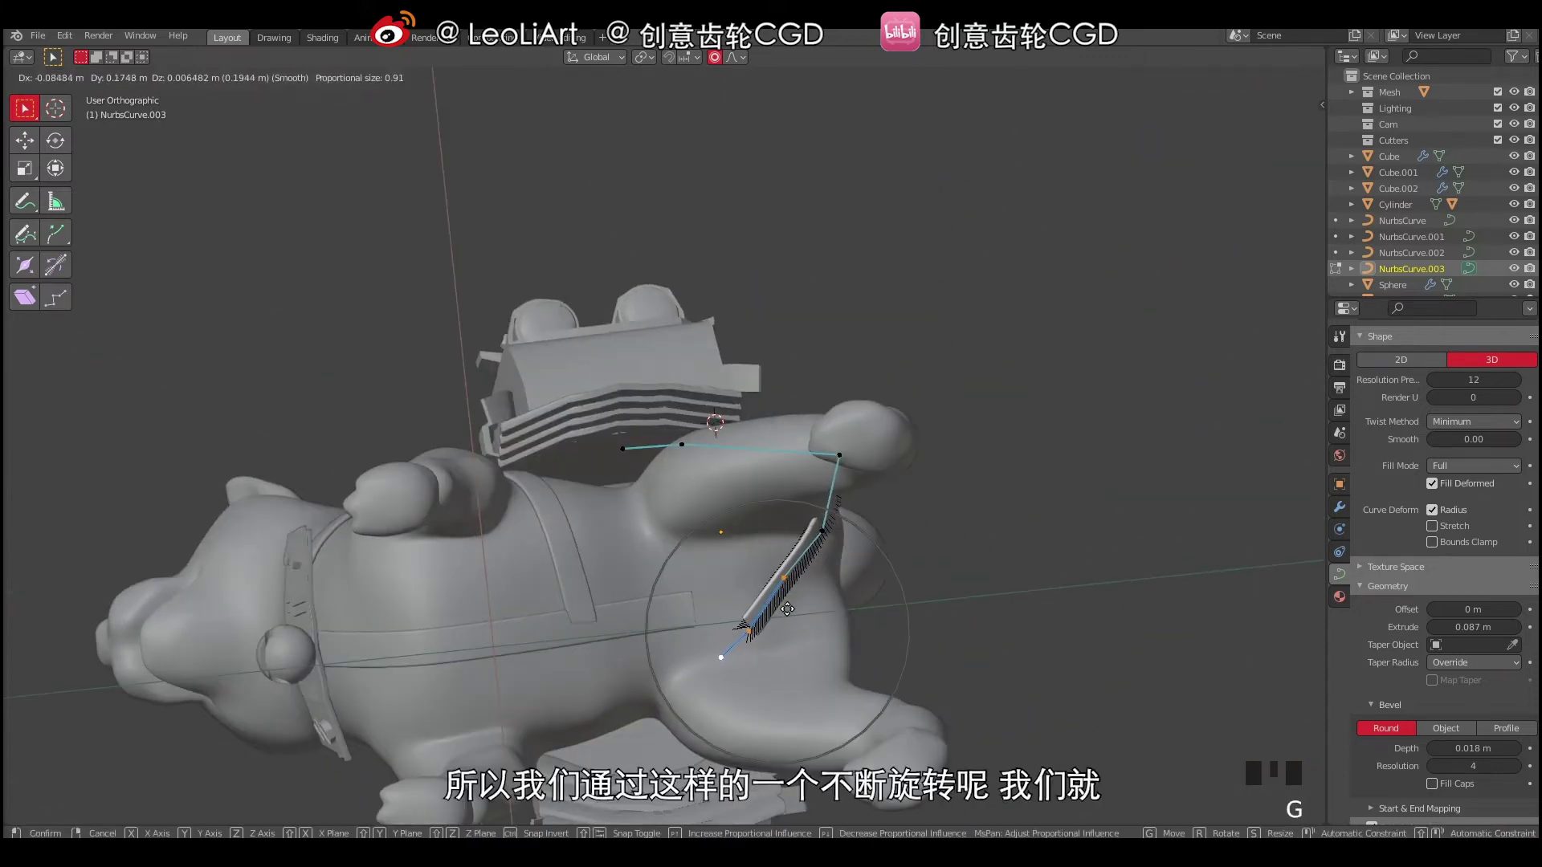
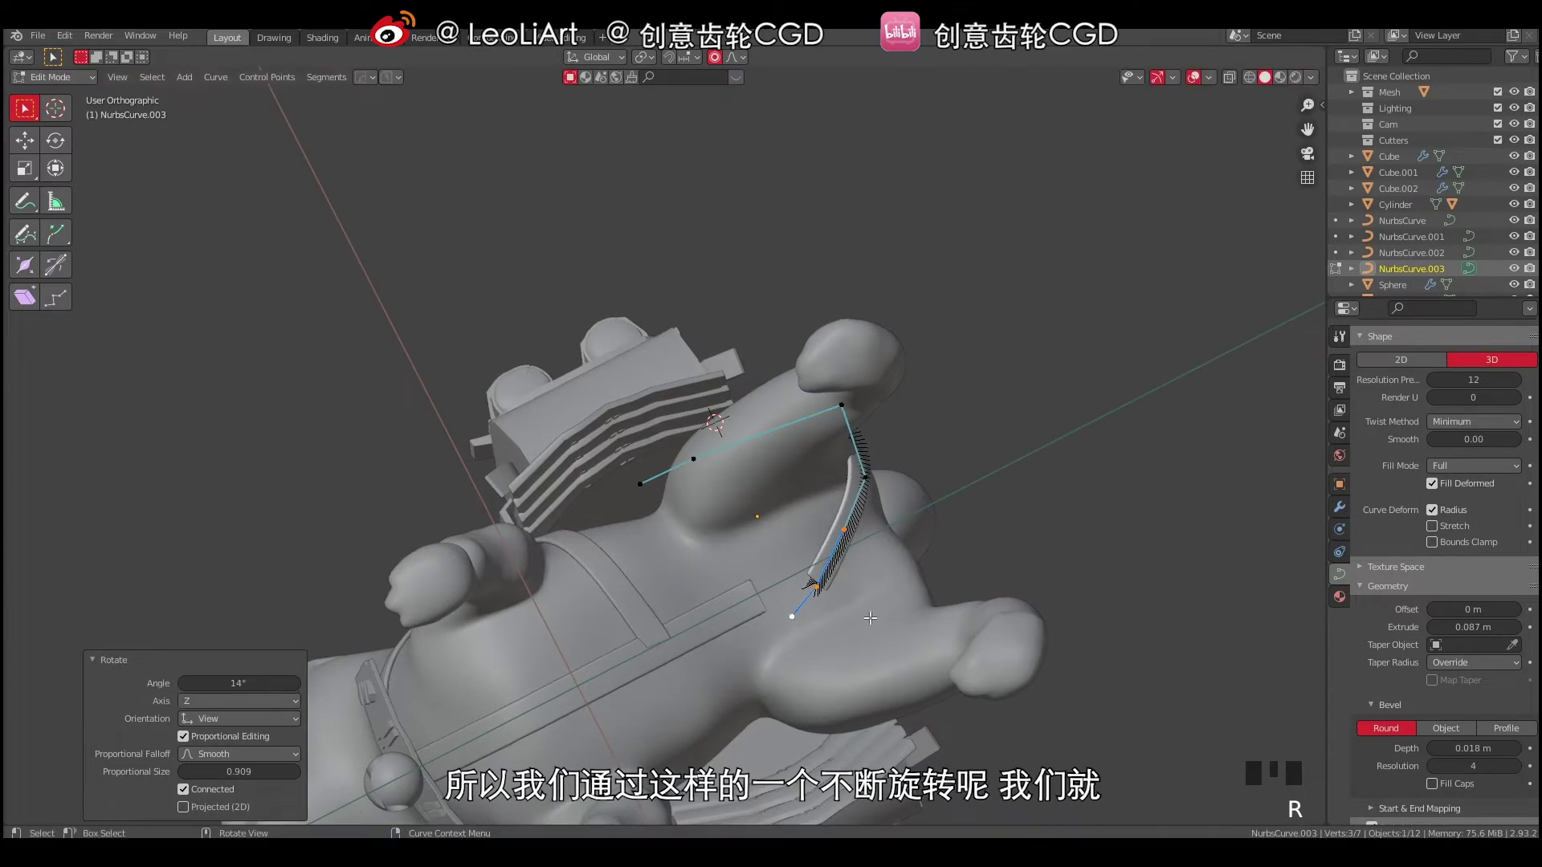
Rotate and reposition the strap points so it runs under the belly and over the hip.
{"action": "key", "text": "g"}
{"action": "left_click_drag", "start_coordinate": [776, 525], "coordinate": [803, 399]}
{"action": "left_click", "coordinate": [804, 399]}
{"action": "key", "text": "g"}
{"action": "left_click_drag", "start_coordinate": [860, 387], "coordinate": [731, 361]}
{"action": "left_click", "coordinate": [731, 361]}
{"action": "key", "text": "g"}
{"action": "left_click_drag", "start_coordinate": [791, 375], "coordinate": [698, 307]}
{"action": "left_click", "coordinate": [698, 307]}
Rotate and lift the strap's upper end so it bends up toward the backpack.
{"action": "key", "text": "r"}
{"action": "key", "text": "g"}
{"action": "key", "text": "r"}
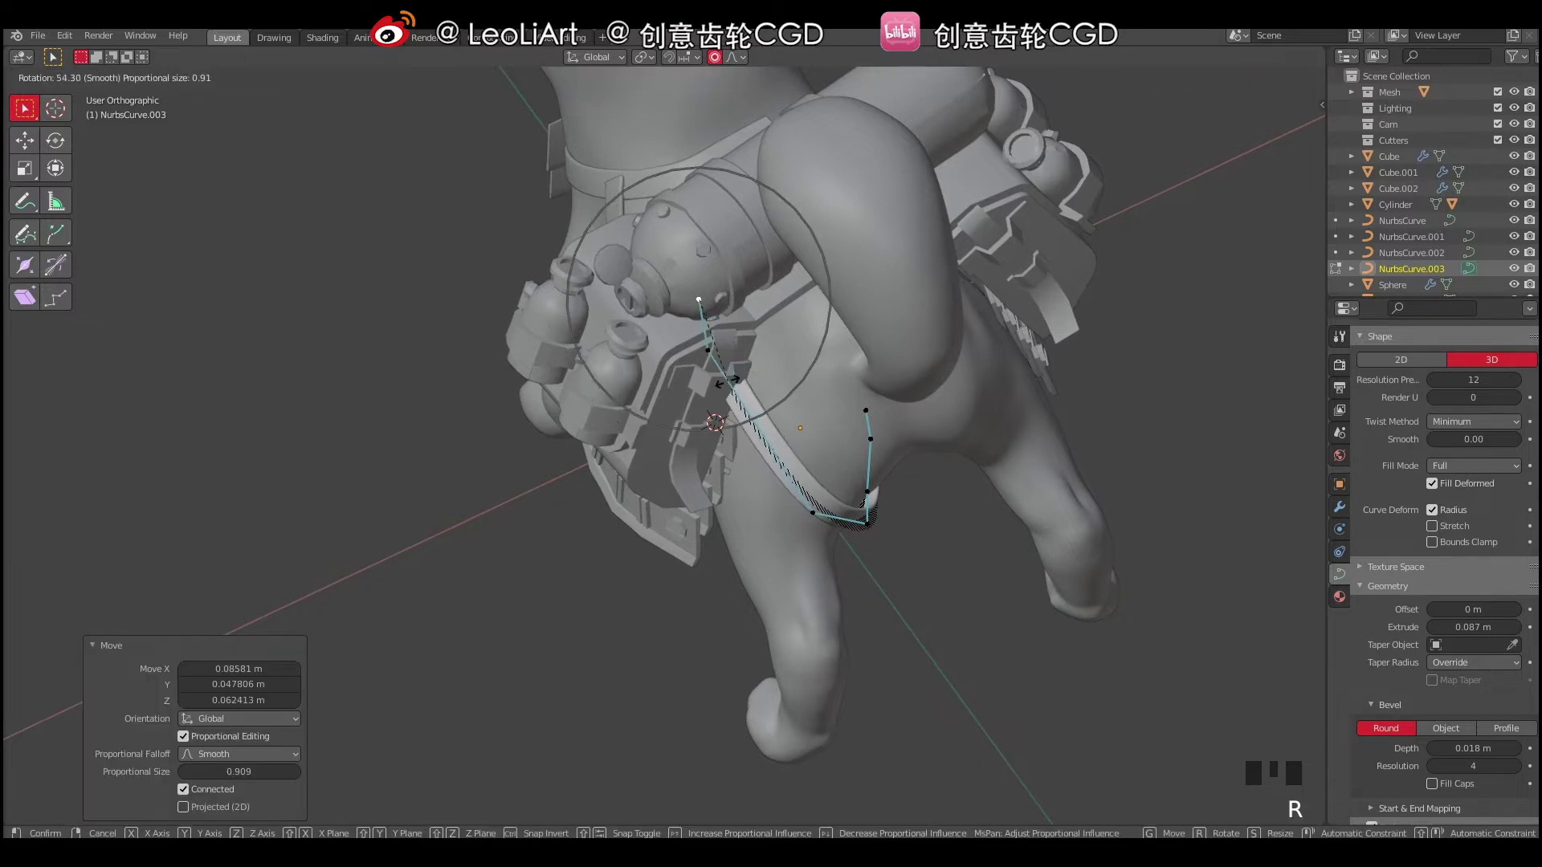
{"action": "key", "text": "g"}
{"action": "left_click_drag", "start_coordinate": [753, 368], "coordinate": [732, 387]}
{"action": "key", "text": "g"}
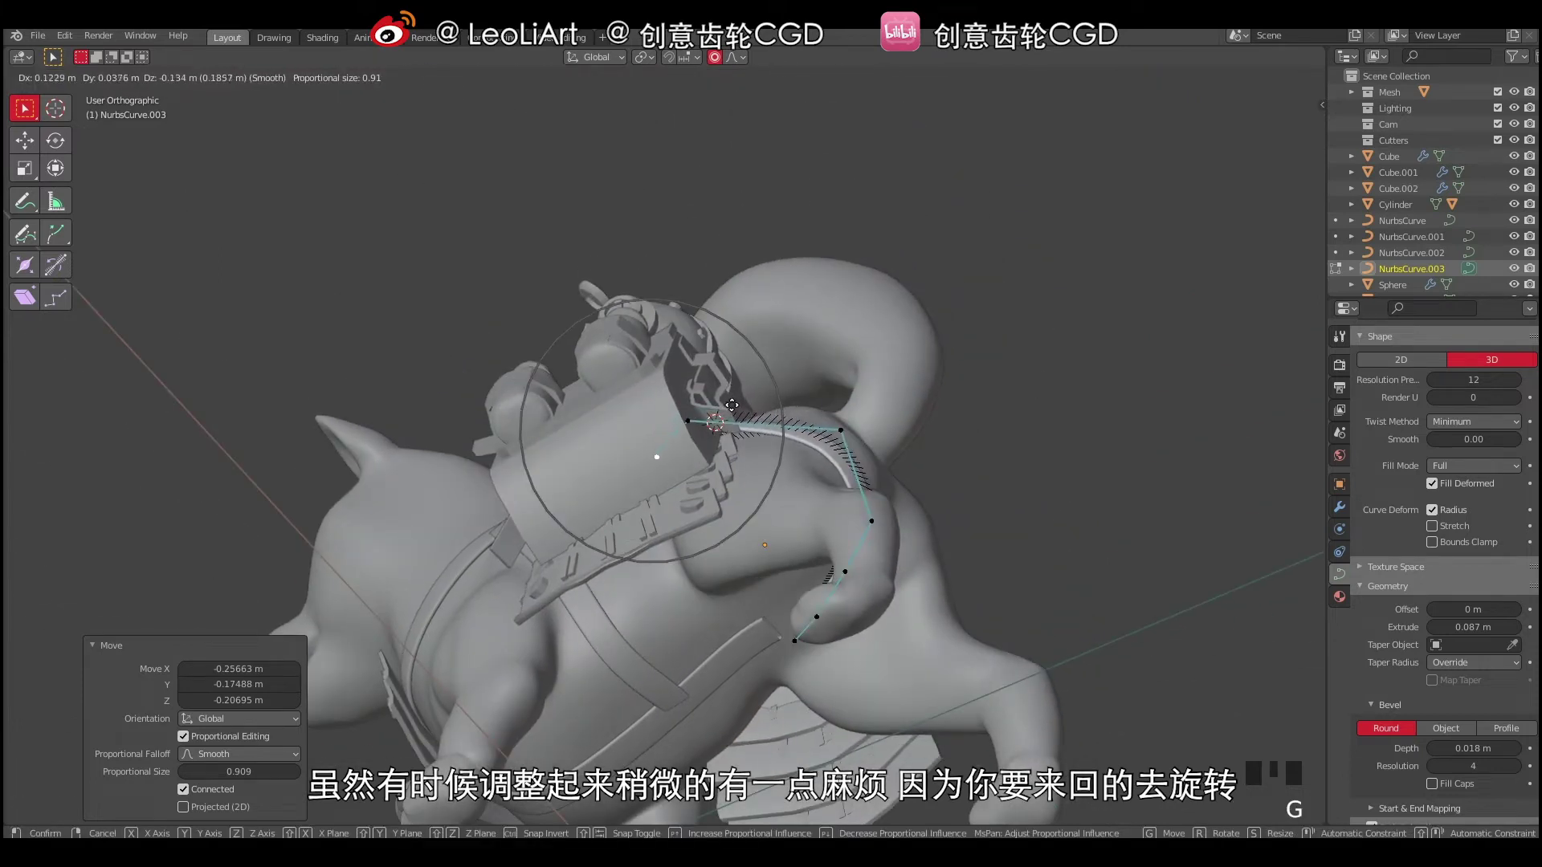
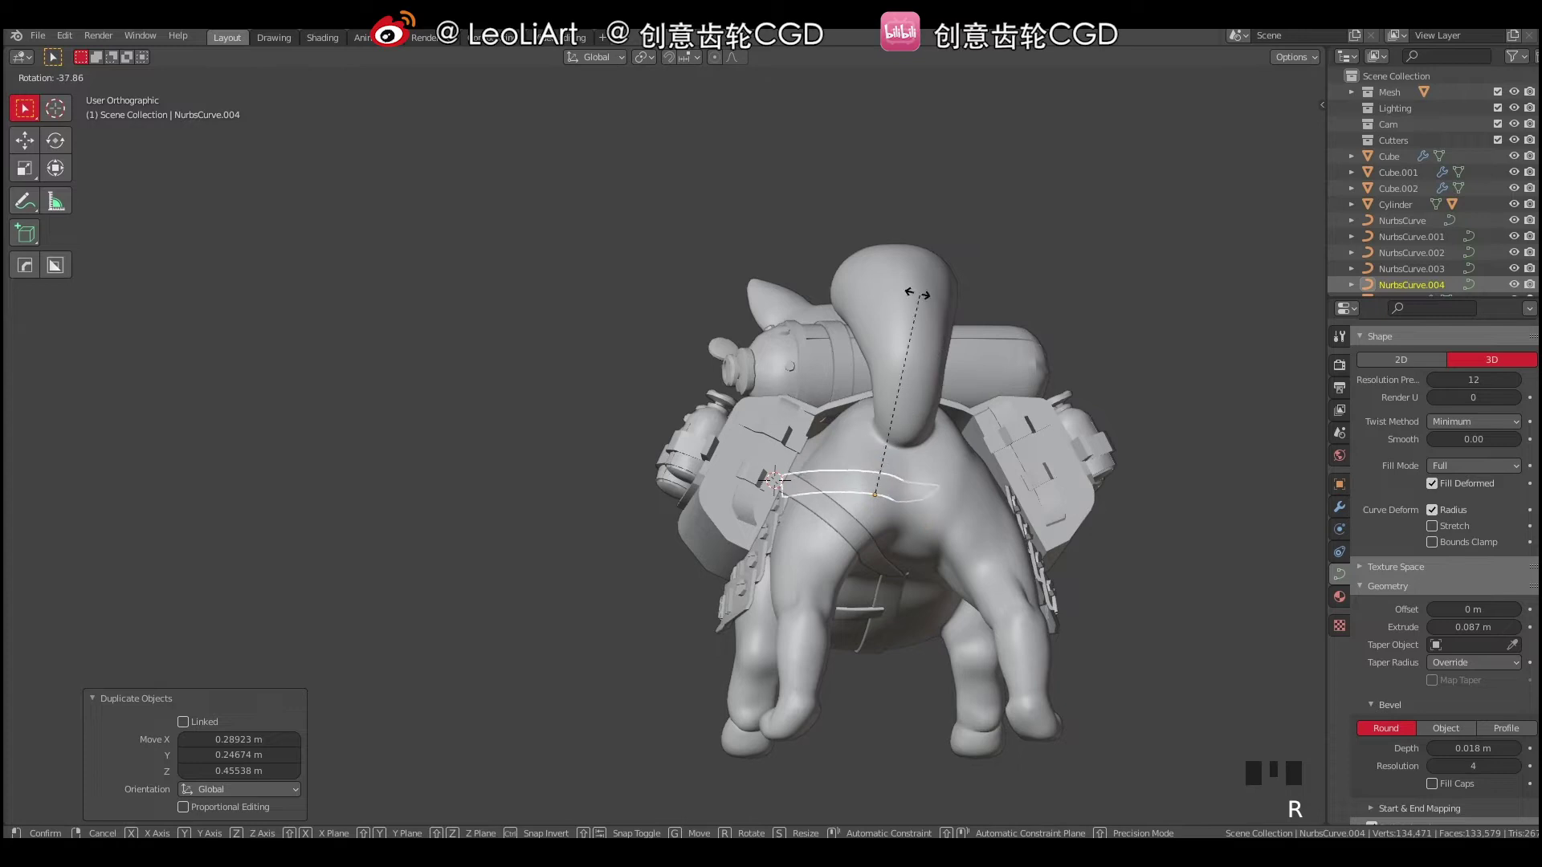
Raise the duplicated strap NurbsCurve.004 vertically over the dog's hip.
{"action": "left_click_drag", "start_coordinate": [946, 416], "coordinate": [885, 485]}
{"action": "key", "text": "g"}
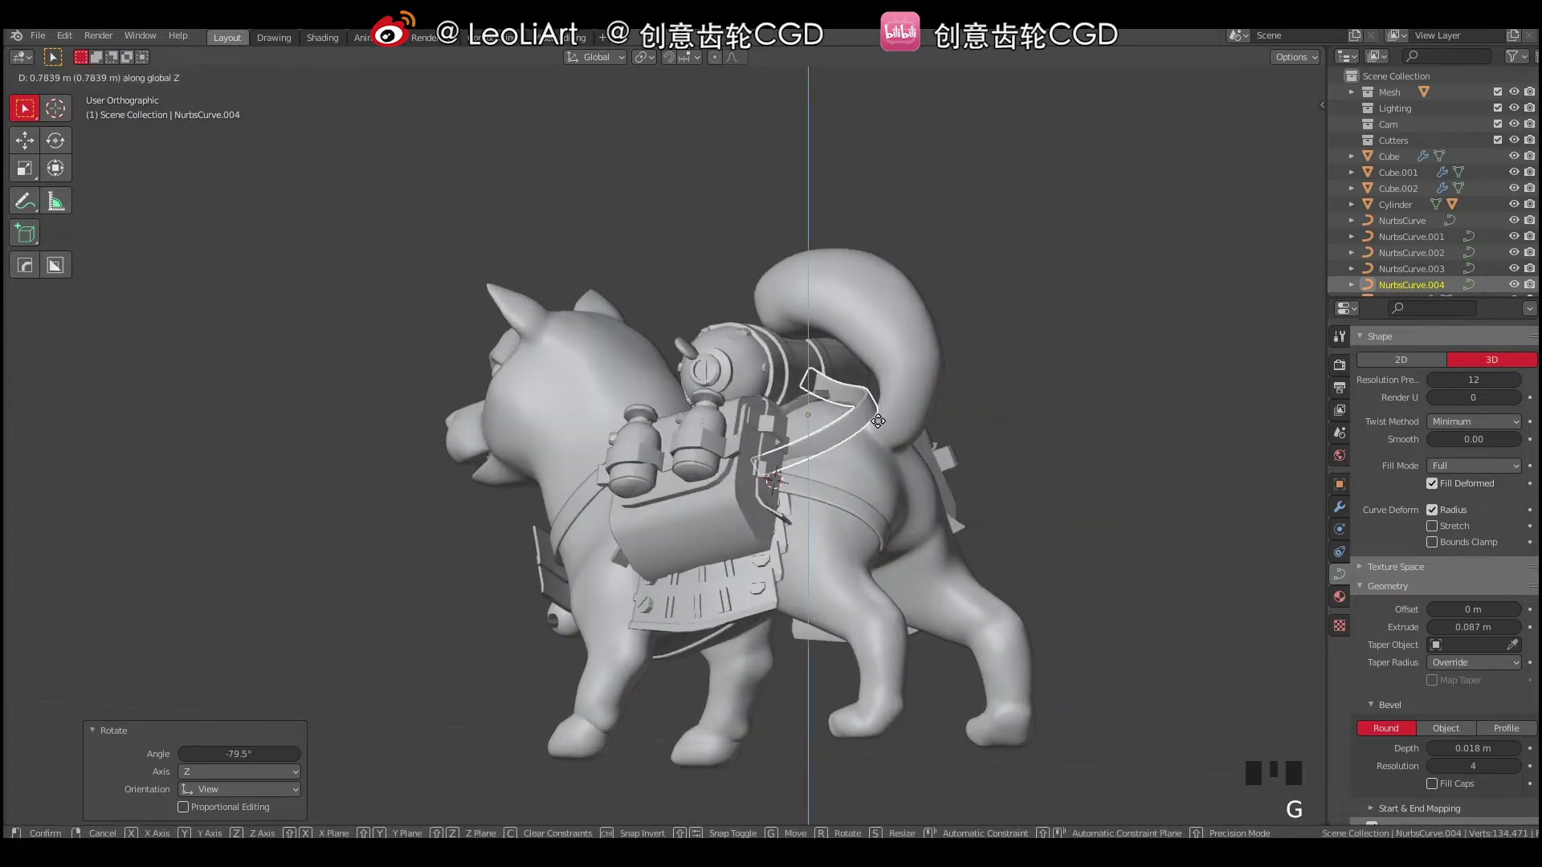
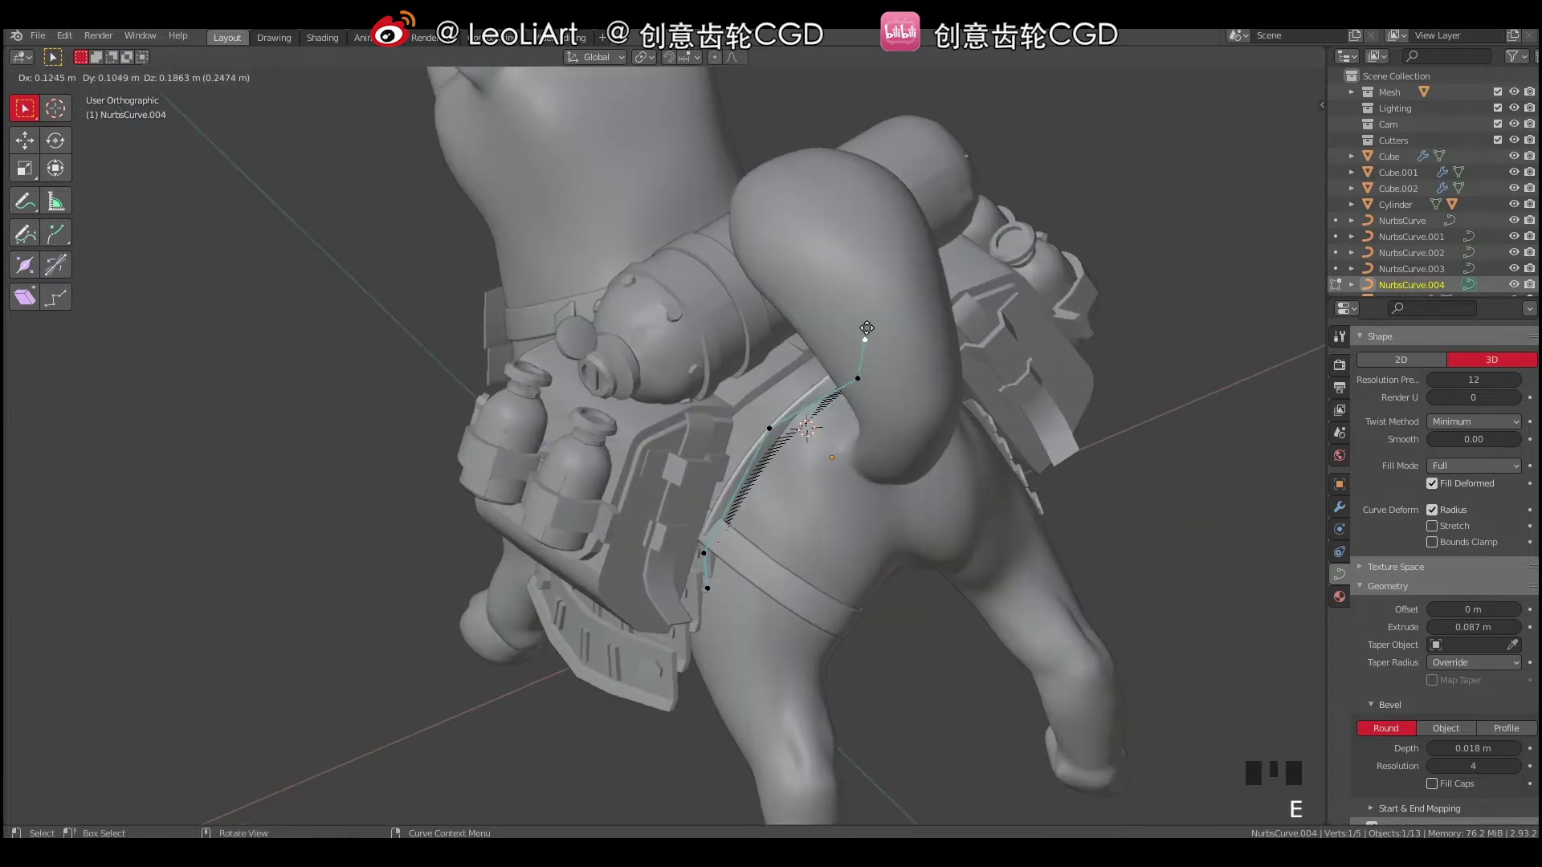
Pull NurbsCurve.004 control points toward the tail to start the arch over the rump.
{"action": "left_click", "coordinate": [849, 370]}
{"action": "middle_click", "coordinate": [879, 406]}
{"action": "key", "text": "g"}
{"action": "left_click_drag", "start_coordinate": [762, 373], "coordinate": [828, 399]}
{"action": "key", "text": "g"}
{"action": "left_click_drag", "start_coordinate": [756, 380], "coordinate": [792, 443]}
{"action": "left_click", "coordinate": [792, 443]}
{"action": "key", "text": "g"}
Move further strap points over the backpack and twist the strap with Ctrl+T tilt.
{"action": "left_click", "coordinate": [864, 384]}
{"action": "key", "text": "g"}
{"action": "left_click_drag", "start_coordinate": [869, 417], "coordinate": [791, 374]}
{"action": "key", "text": "g"}
{"action": "left_click_drag", "start_coordinate": [769, 379], "coordinate": [803, 422]}
{"action": "key", "text": "g"}
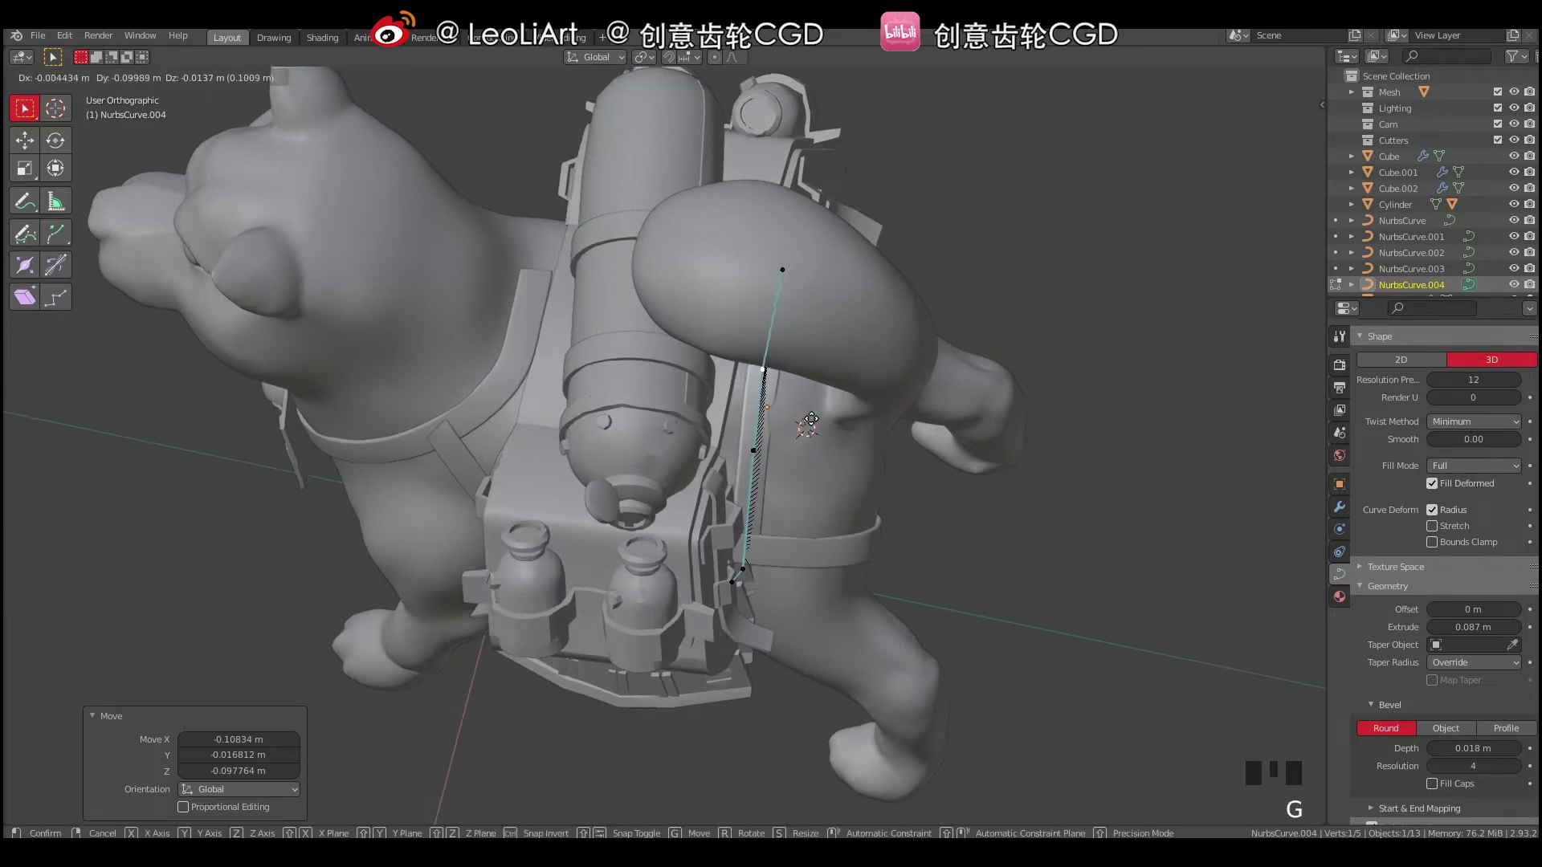
{"action": "left_click_drag", "start_coordinate": [810, 374], "coordinate": [898, 396]}
{"action": "key", "text": "ctrl+t"}
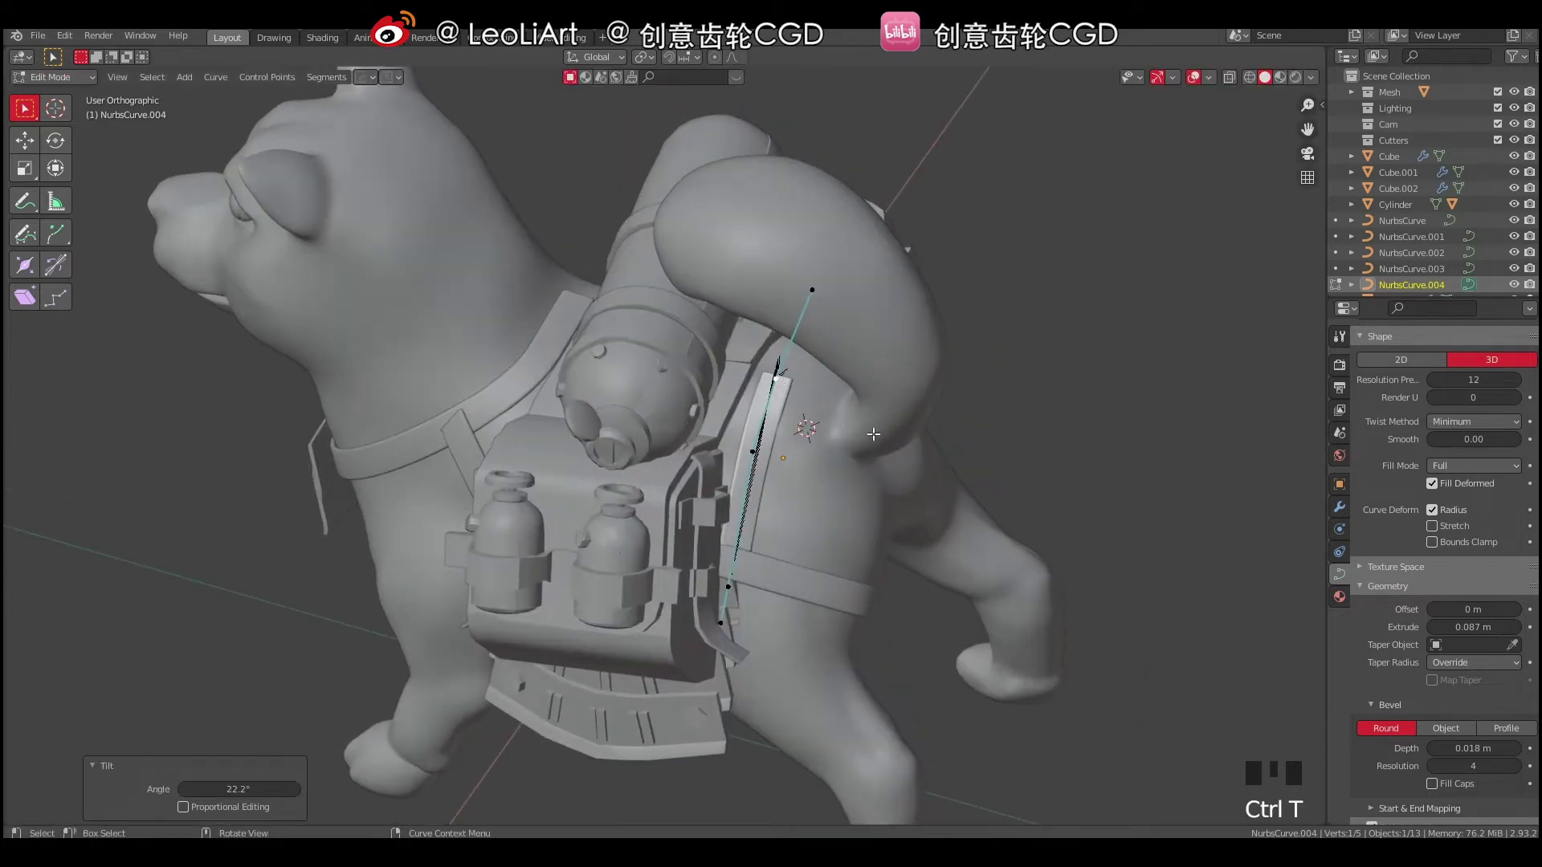
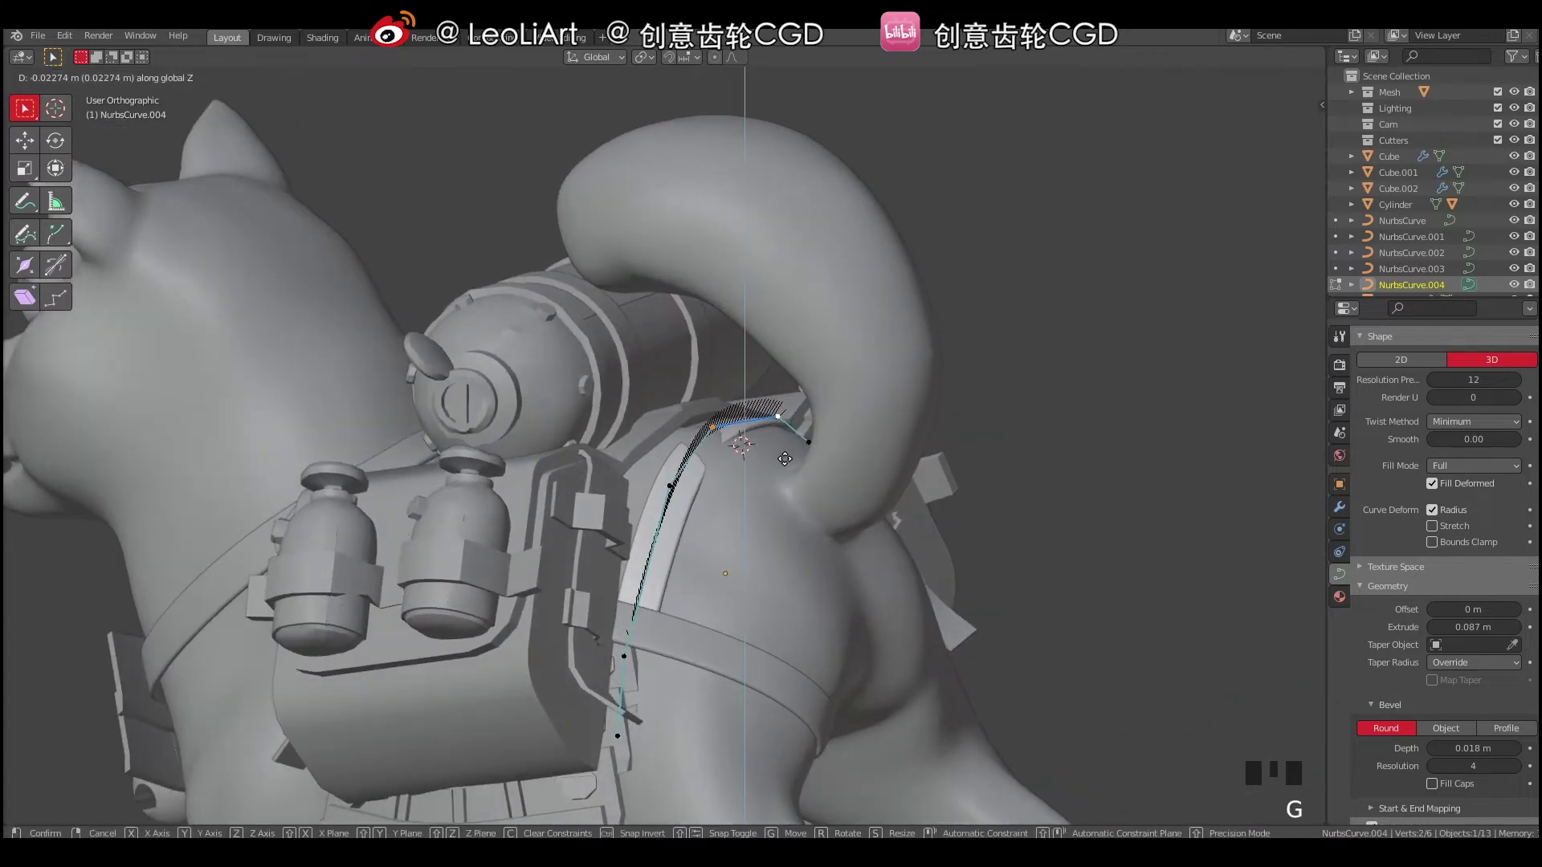
Settle successive strap points against the dog's back using Z-constrained moves.
{"action": "left_click", "coordinate": [776, 412]}
{"action": "key", "text": "g"}
{"action": "left_click", "coordinate": [803, 438]}
{"action": "key", "text": "g"}
{"action": "left_click_drag", "start_coordinate": [763, 448], "coordinate": [667, 478]}
{"action": "left_click", "coordinate": [667, 478]}
{"action": "key", "text": "g"}
{"action": "left_click_drag", "start_coordinate": [624, 478], "coordinate": [713, 487]}
{"action": "key", "text": "g"}
{"action": "left_click", "coordinate": [762, 413]}
Tuck the strap points against the backpack and tilt the strap to lie flat.
{"action": "key", "text": "g"}
{"action": "left_click_drag", "start_coordinate": [764, 428], "coordinate": [669, 485]}
{"action": "left_click", "coordinate": [669, 485]}
{"action": "key", "text": "g"}
{"action": "left_click_drag", "start_coordinate": [628, 496], "coordinate": [727, 470]}
{"action": "key", "text": "g"}
{"action": "left_click_drag", "start_coordinate": [647, 501], "coordinate": [618, 637]}
{"action": "left_click", "coordinate": [618, 638]}
{"action": "key", "text": "g"}
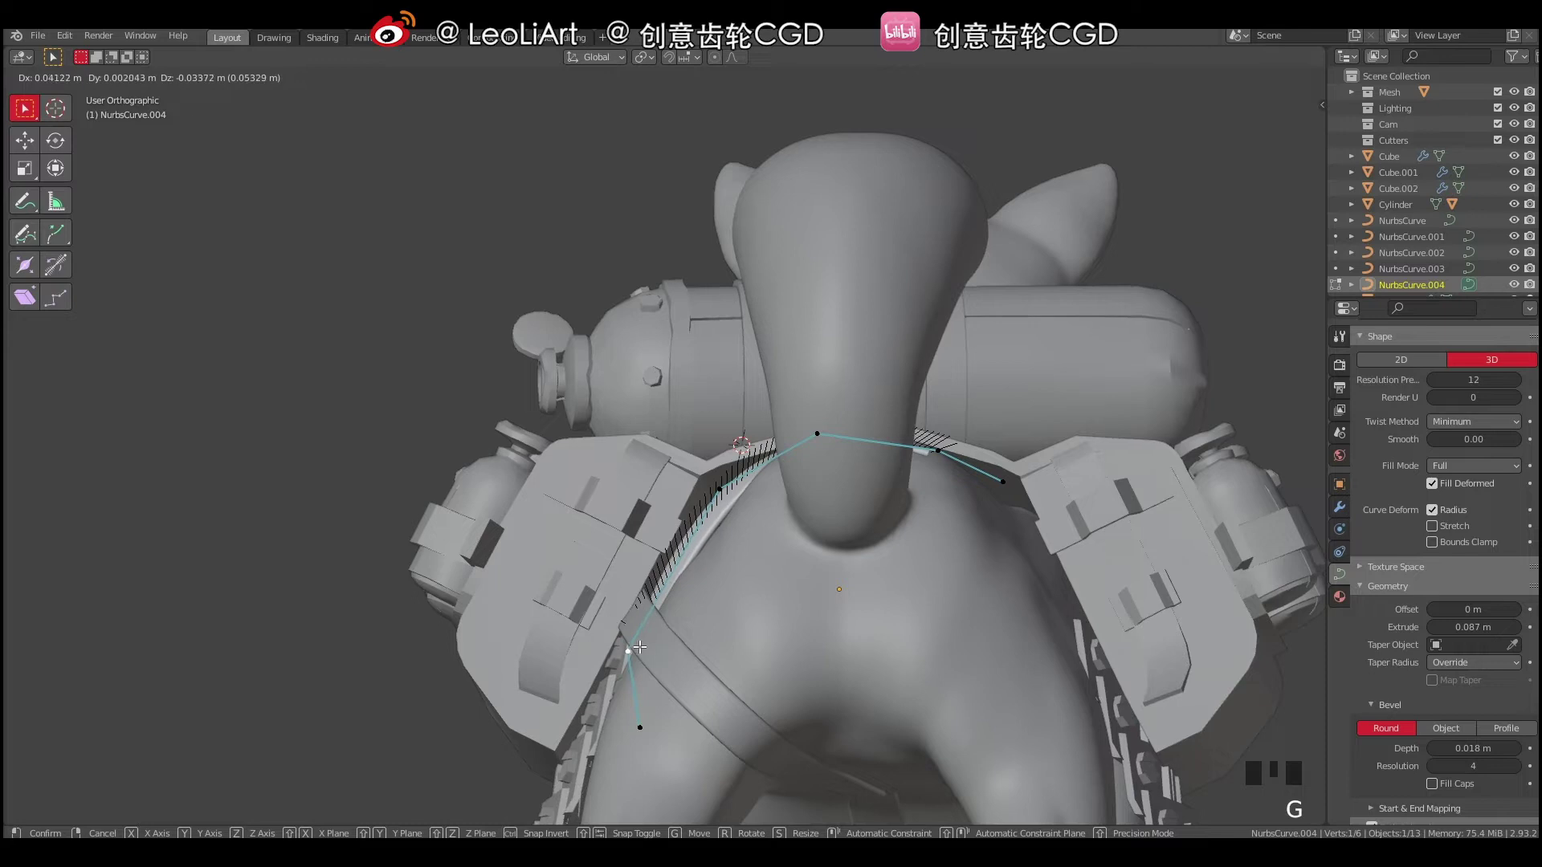
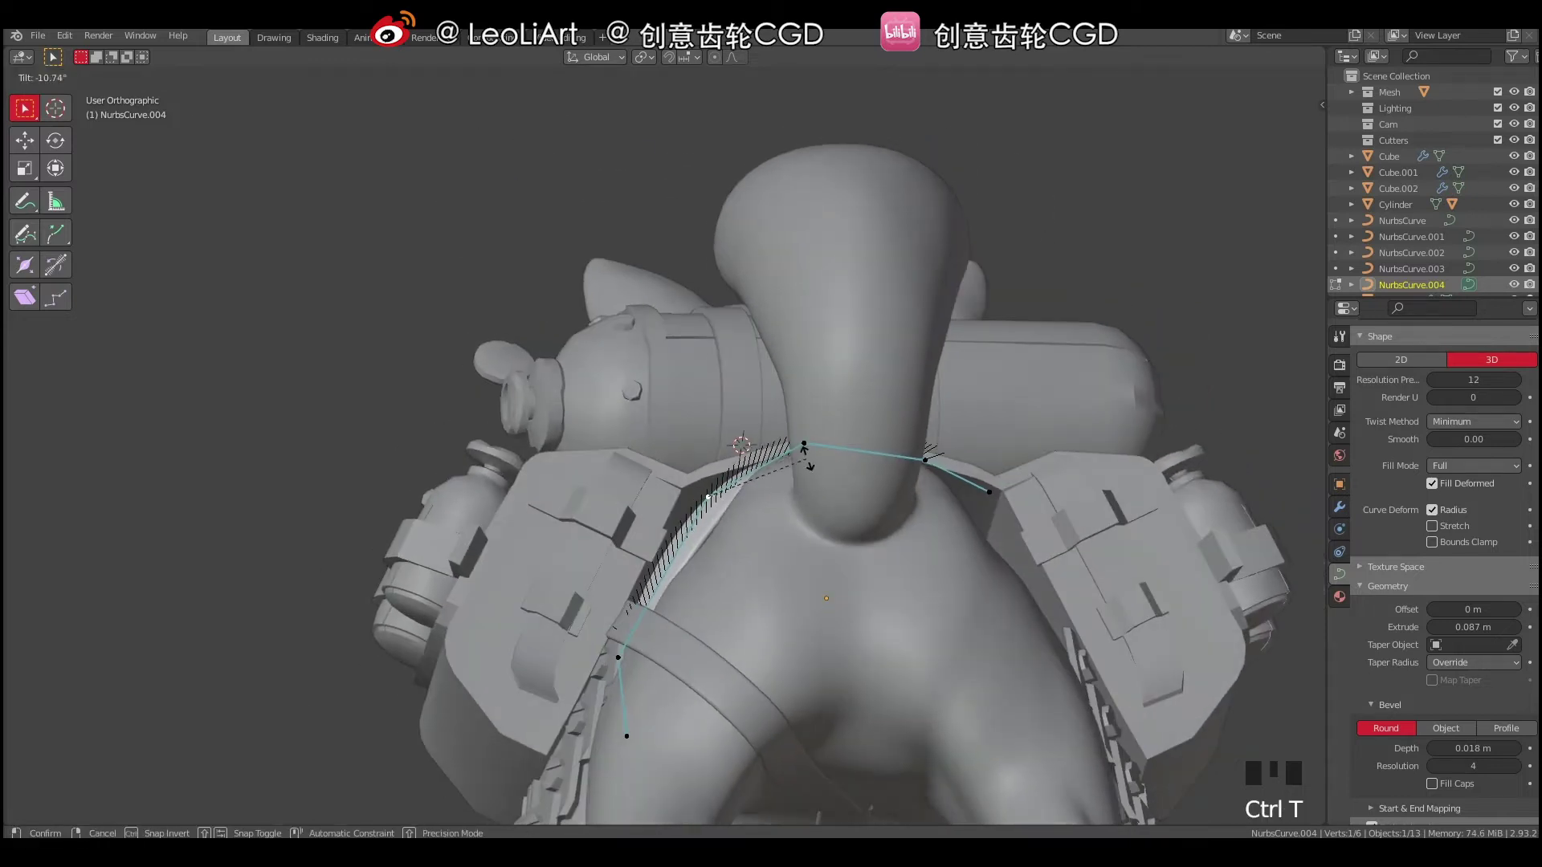
{"action": "left_click_drag", "start_coordinate": [725, 511], "coordinate": [728, 540]}
{"action": "key", "text": "g"}
Raise the top strap points, nudge the tail-side point into place and leave Edit Mode.
{"action": "middle_click", "coordinate": [731, 546]}
{"action": "key", "text": "g"}
{"action": "left_click_drag", "start_coordinate": [758, 544], "coordinate": [804, 430]}
{"action": "left_click", "coordinate": [804, 430]}
{"action": "key", "text": "g"}
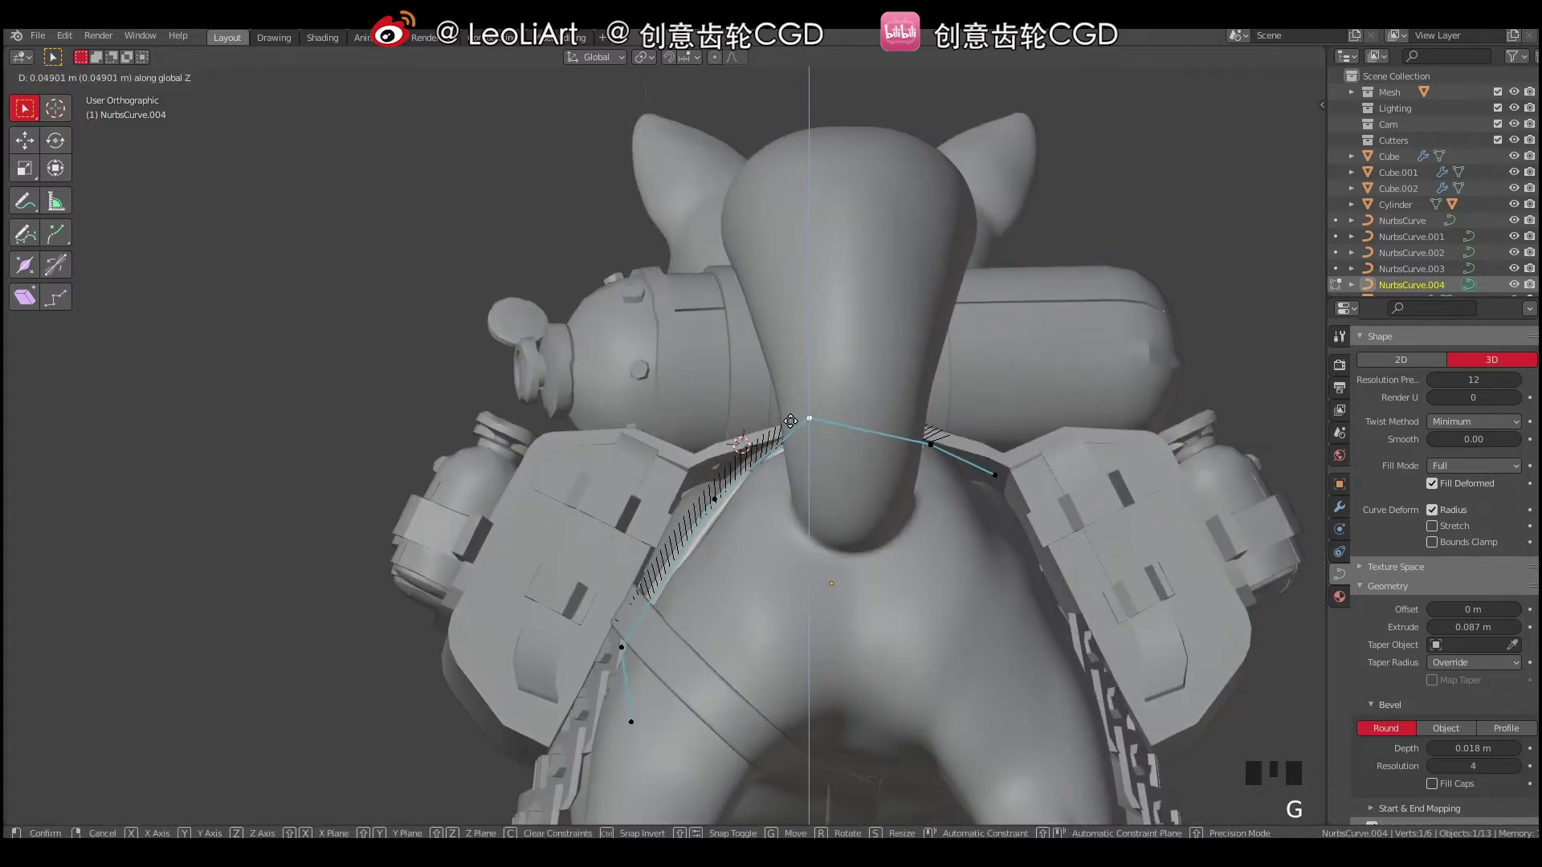
{"action": "left_click_drag", "start_coordinate": [795, 461], "coordinate": [761, 430]}
{"action": "key", "text": "g"}
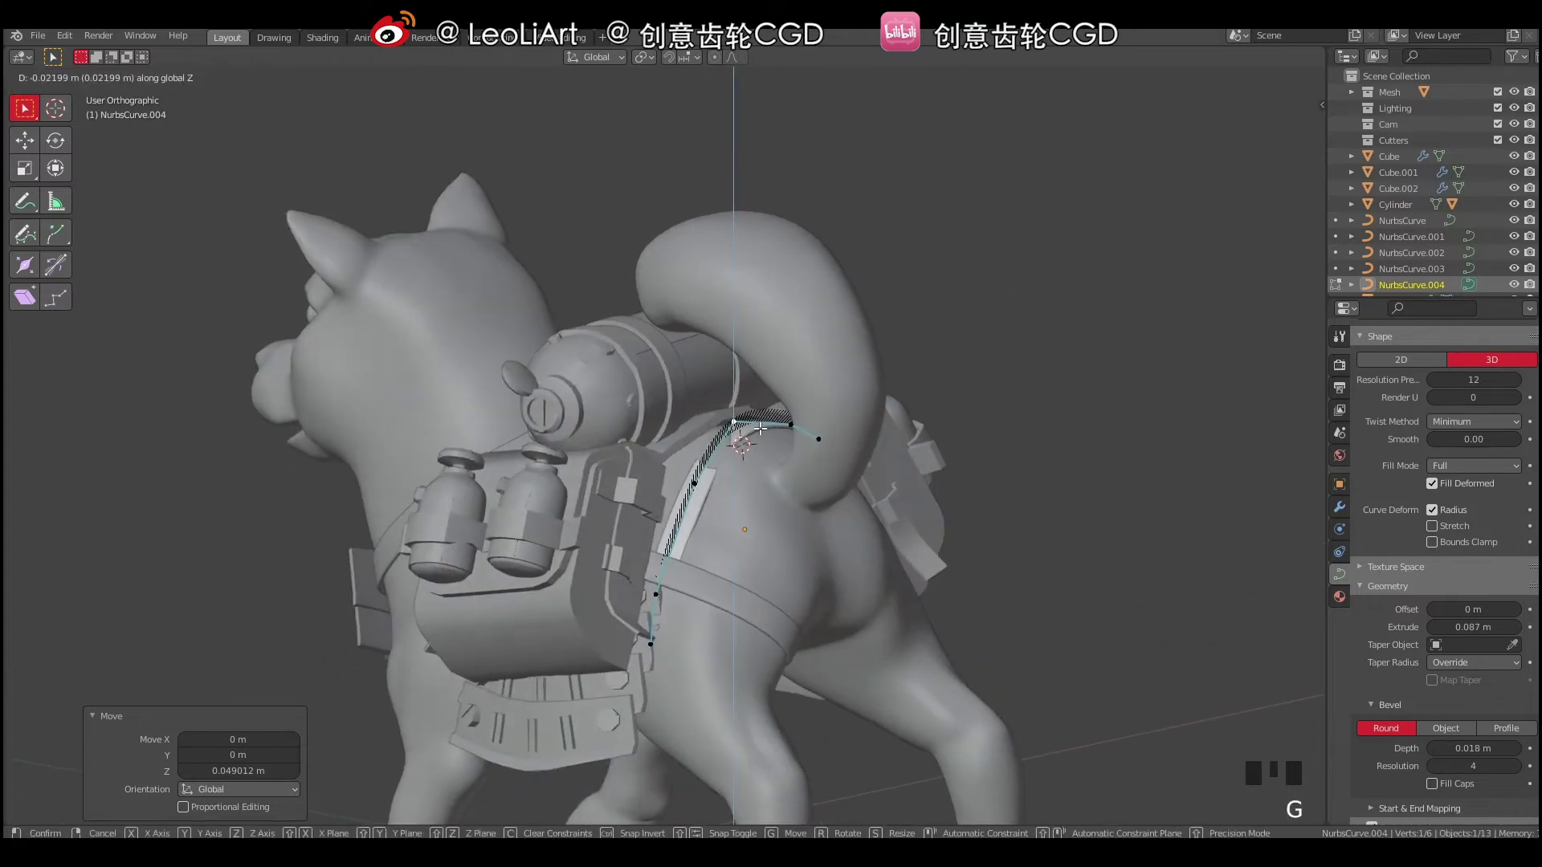
{"action": "left_click_drag", "start_coordinate": [749, 514], "coordinate": [713, 408]}
{"action": "key", "text": "Tab"}
Select NurbsCurve.003 and nudge the whole strap slightly into place.
{"action": "left_click_drag", "start_coordinate": [699, 502], "coordinate": [711, 610]}
{"action": "left_click", "coordinate": [710, 610]}
{"action": "left_click_drag", "start_coordinate": [745, 631], "coordinate": [747, 595]}
{"action": "key", "text": "g"}
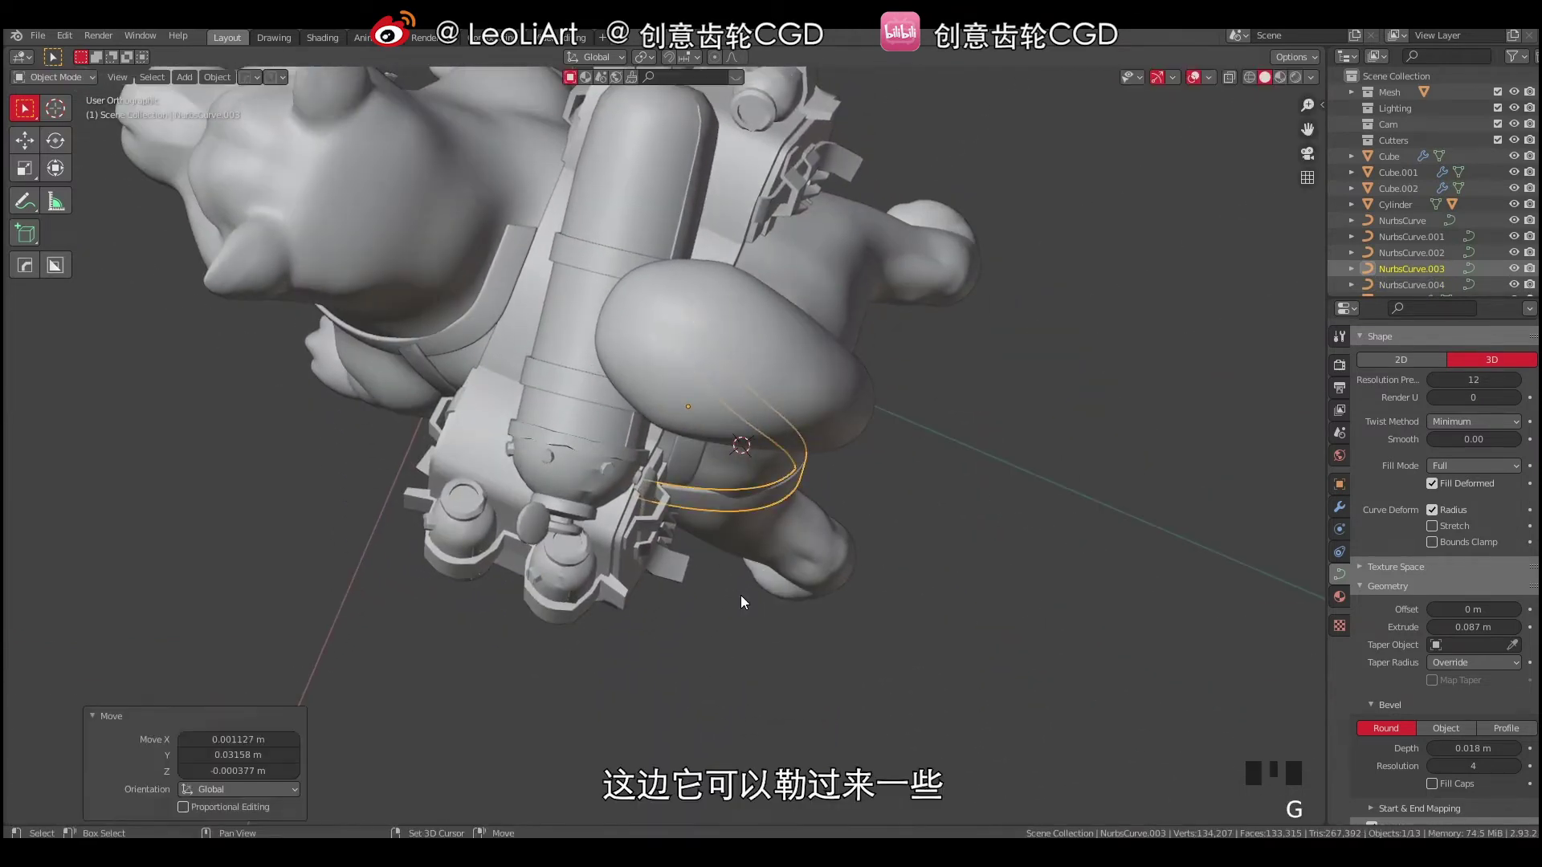
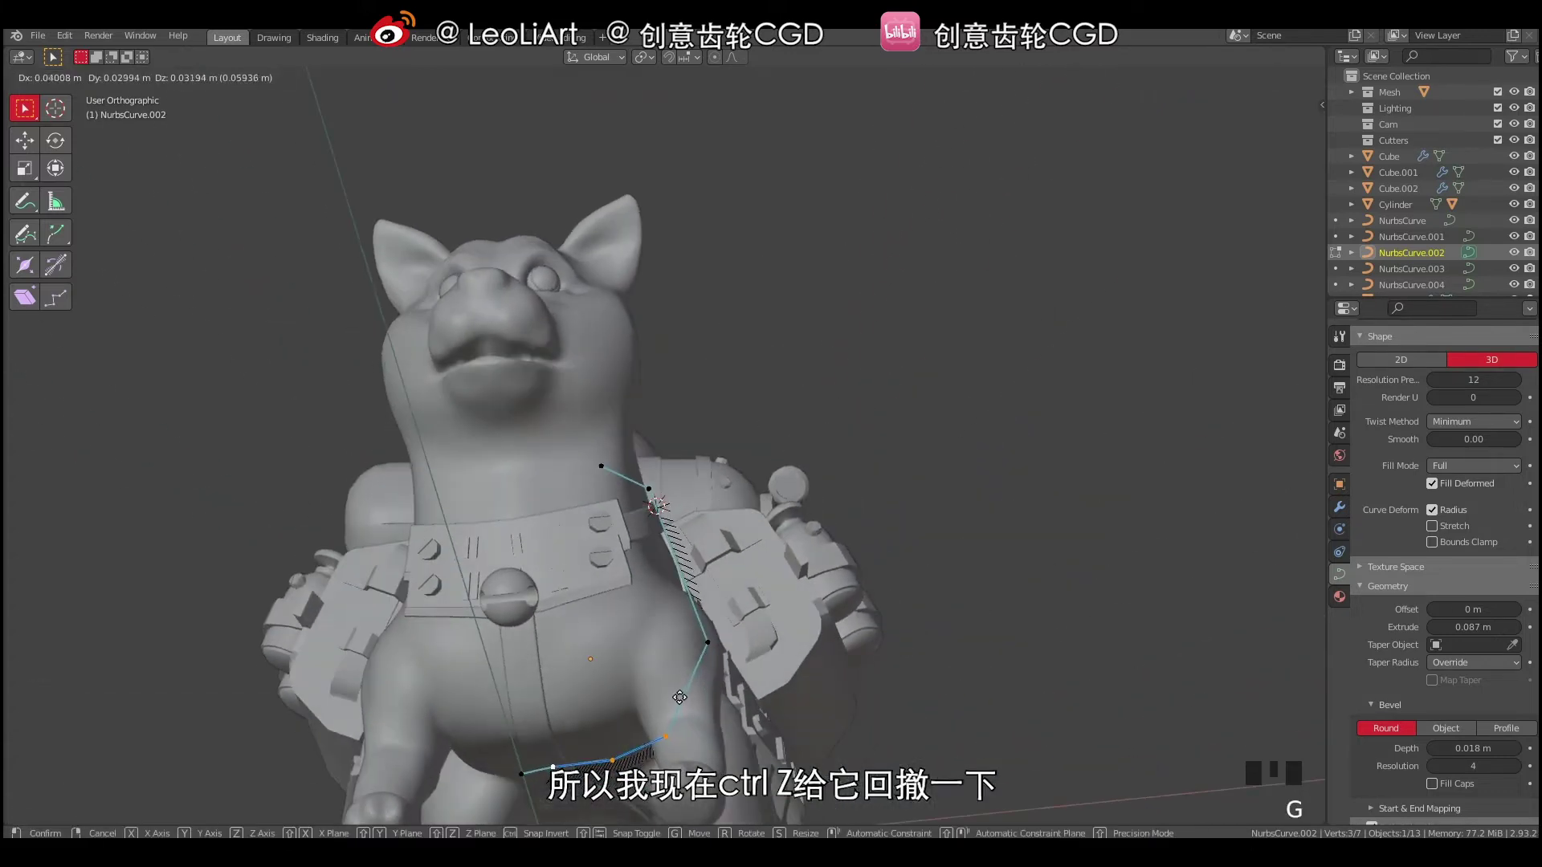
Pull a chest strap NurbsCurve.002 point toward the body, undoing the accidental change.
{"action": "left_click_drag", "start_coordinate": [643, 665], "coordinate": [668, 432]}
{"action": "key", "text": "Tab"}
{"action": "left_click_drag", "start_coordinate": [726, 503], "coordinate": [685, 496]}
{"action": "key", "text": "a"}
Move belly strap NurbsCurve points under the chest and thicken it to Extrude 0.107 m.
{"action": "key", "text": "a"}
{"action": "left_click", "coordinate": [671, 626]}
{"action": "left_click_drag", "start_coordinate": [674, 609], "coordinate": [684, 553]}
{"action": "key", "text": "Tab"}
{"action": "left_click", "coordinate": [699, 634]}
{"action": "key", "text": "g"}
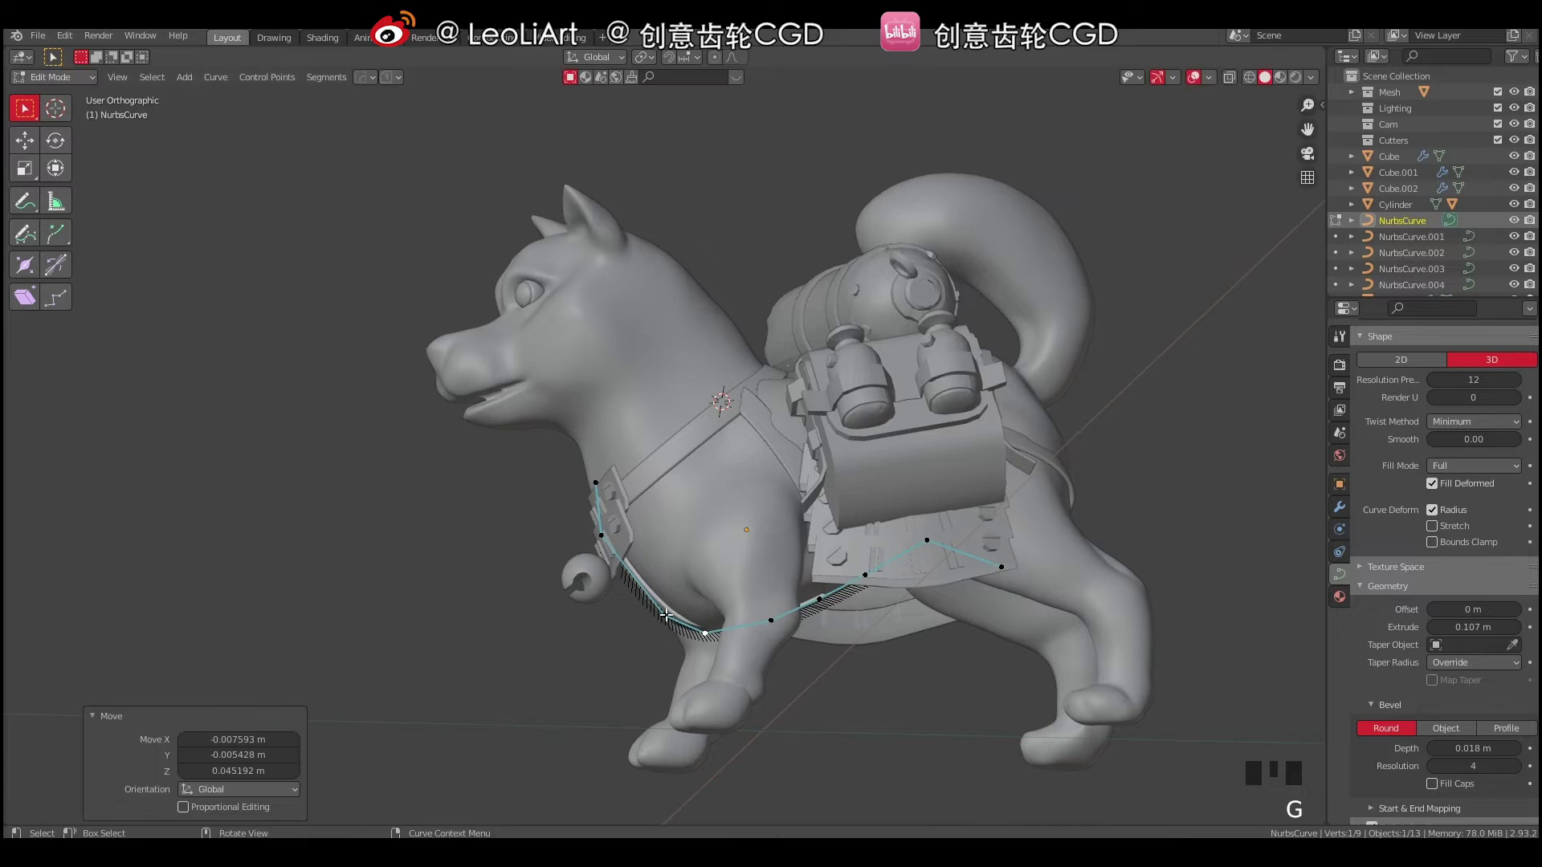
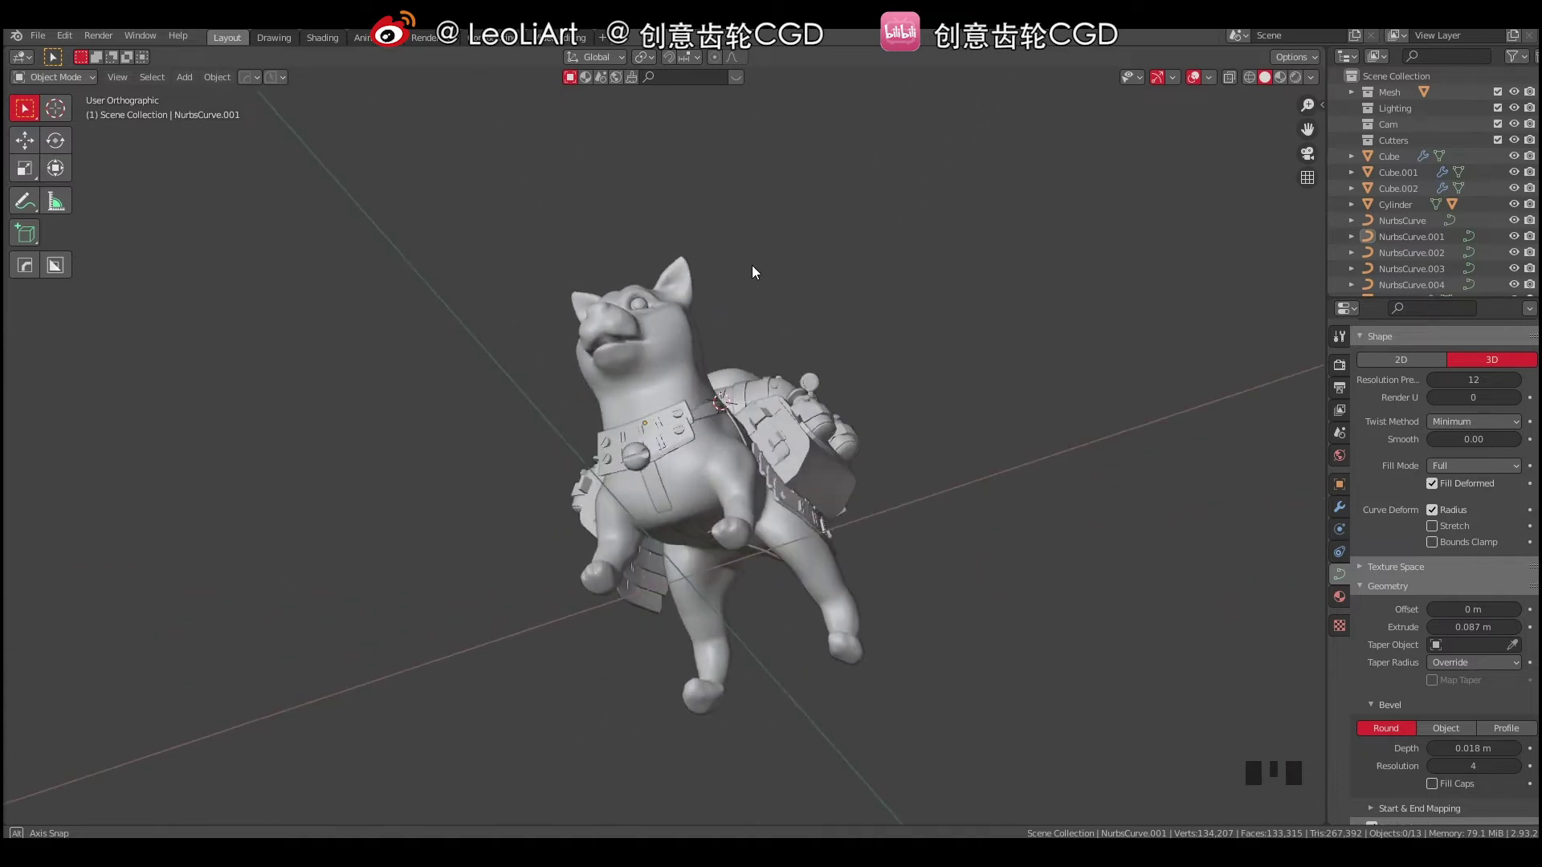
Select the chest strap and place the 3D cursor just below the round buckle.
{"action": "right_click", "coordinate": [654, 479]}
{"action": "left_click_drag", "start_coordinate": [695, 480], "coordinate": [649, 489]}
{"action": "left_click", "coordinate": [649, 490]}
{"action": "right_click", "coordinate": [644, 461]}
{"action": "left_click_drag", "start_coordinate": [733, 458], "coordinate": [652, 475]}
{"action": "key", "text": "a"}
{"action": "key", "text": "a"}
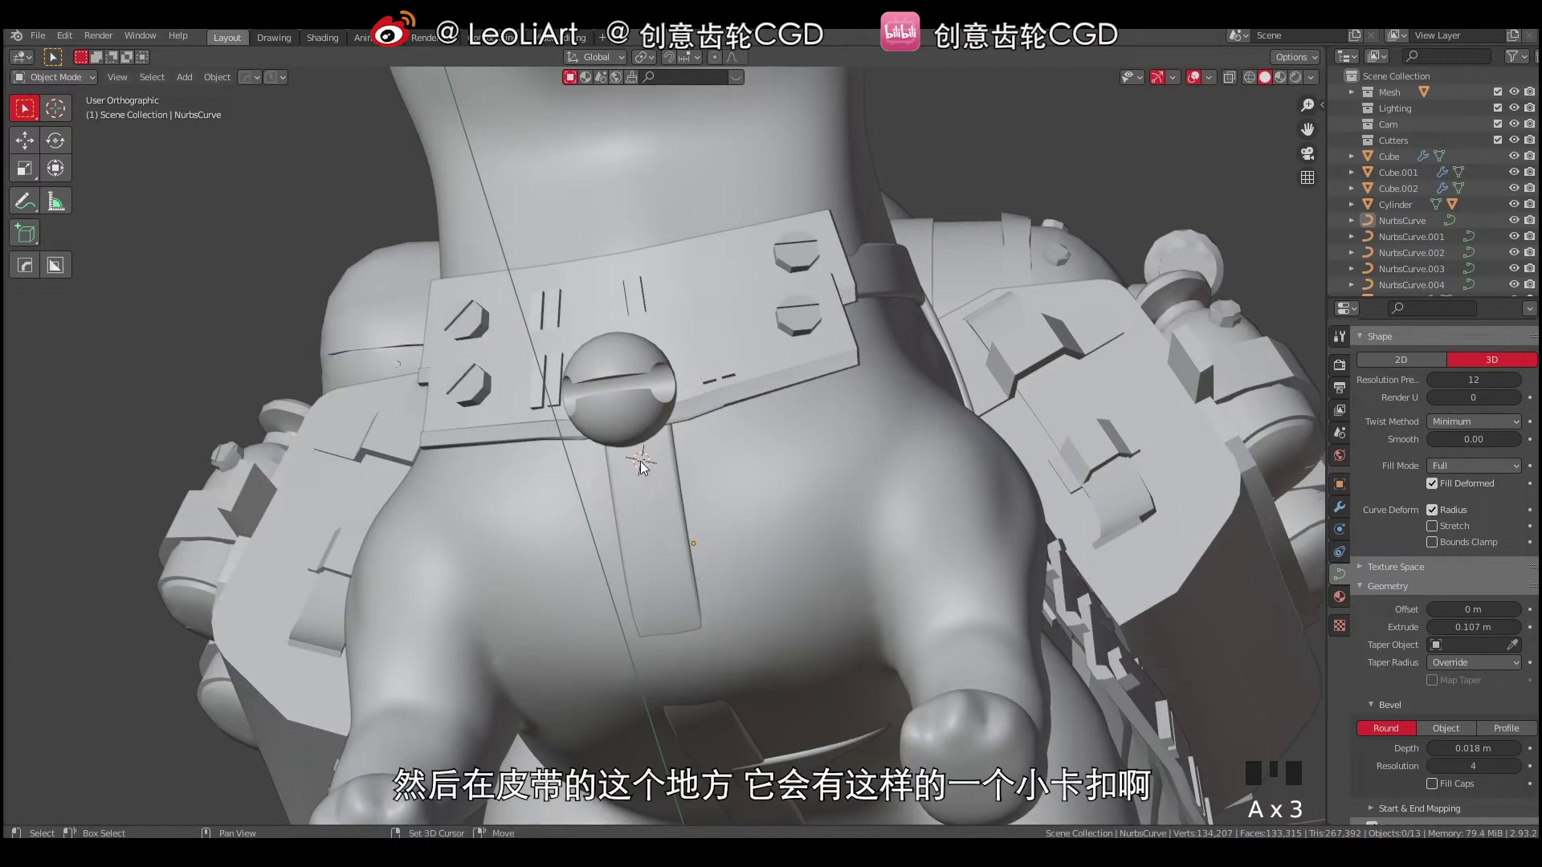
{"action": "left_click", "coordinate": [641, 491]}
Add a test Bezier curve, remove it with undo, and start adding a Bezier circle instead.
{"action": "right_click", "coordinate": [644, 489]}
{"action": "middle_click", "coordinate": [629, 480]}
{"action": "key", "text": "shift+a"}
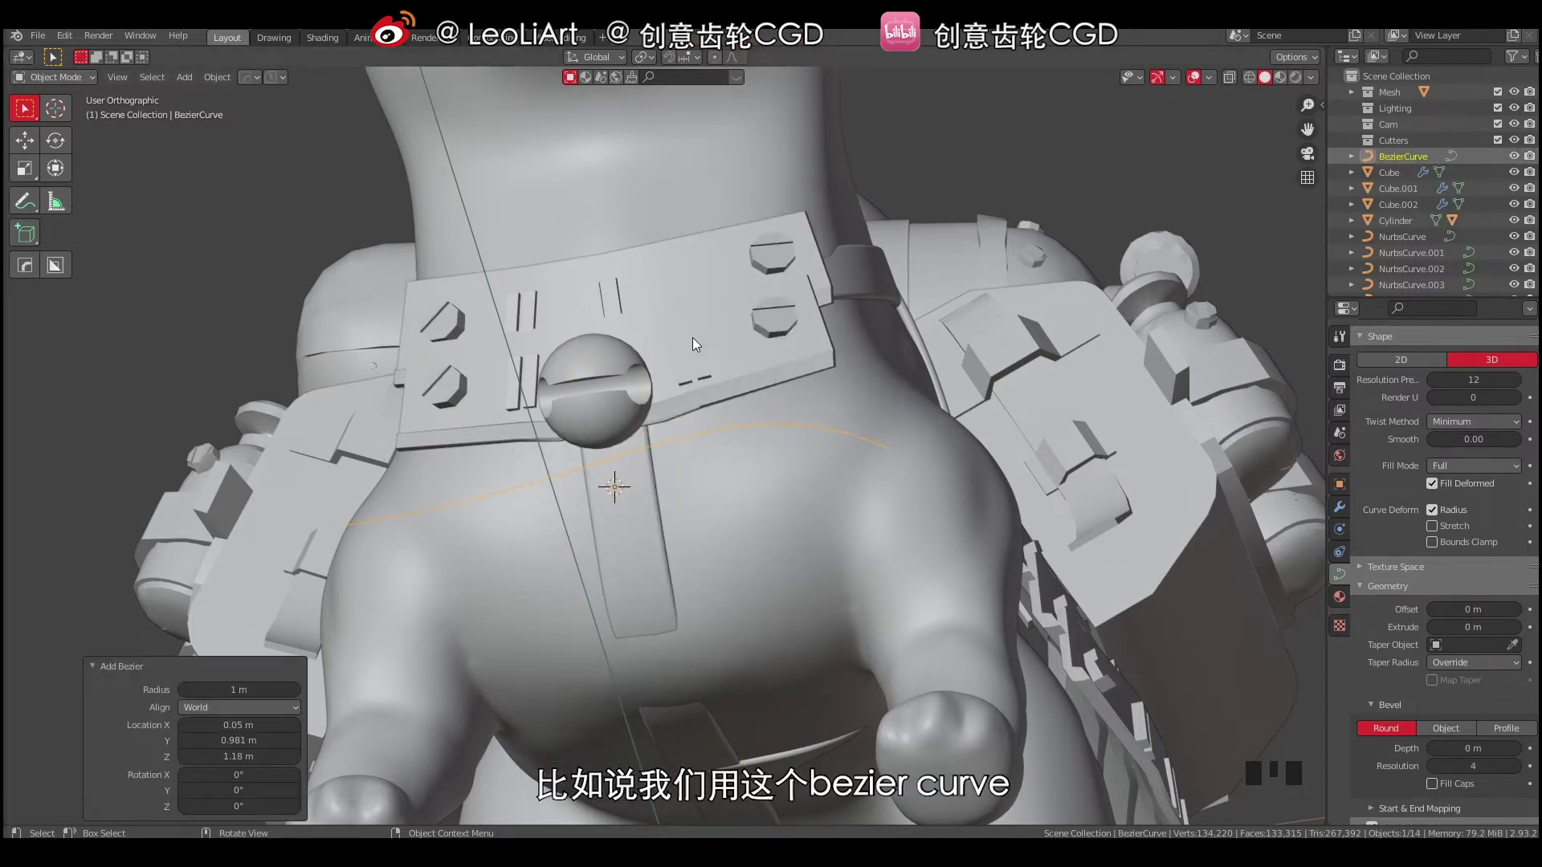
{"action": "left_click_drag", "start_coordinate": [668, 406], "coordinate": [682, 425]}
{"action": "key", "text": "ctrl+z"}
{"action": "key", "text": "shift+a"}
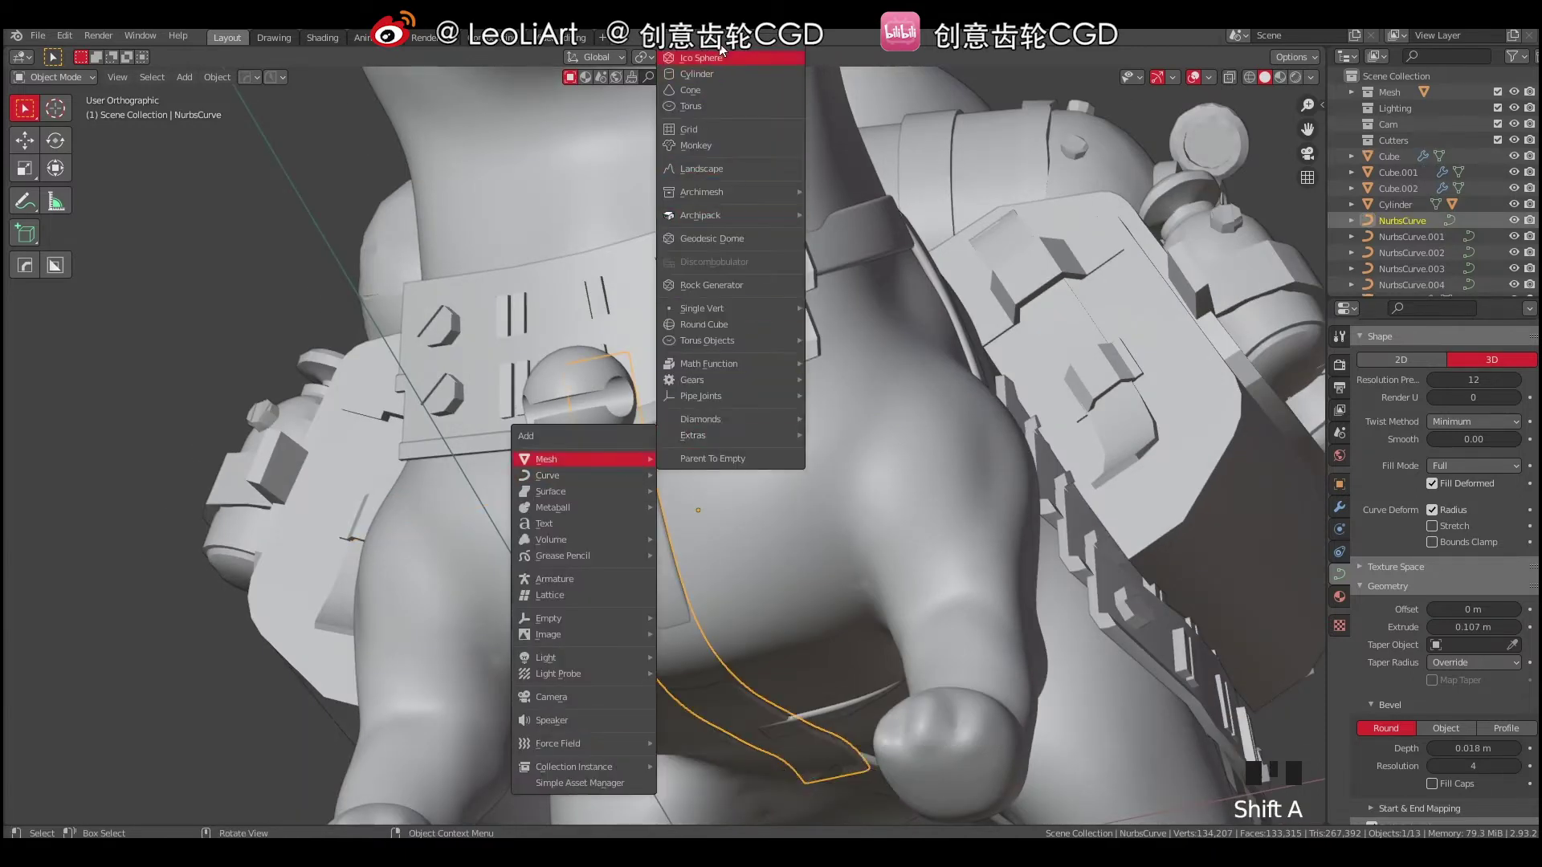
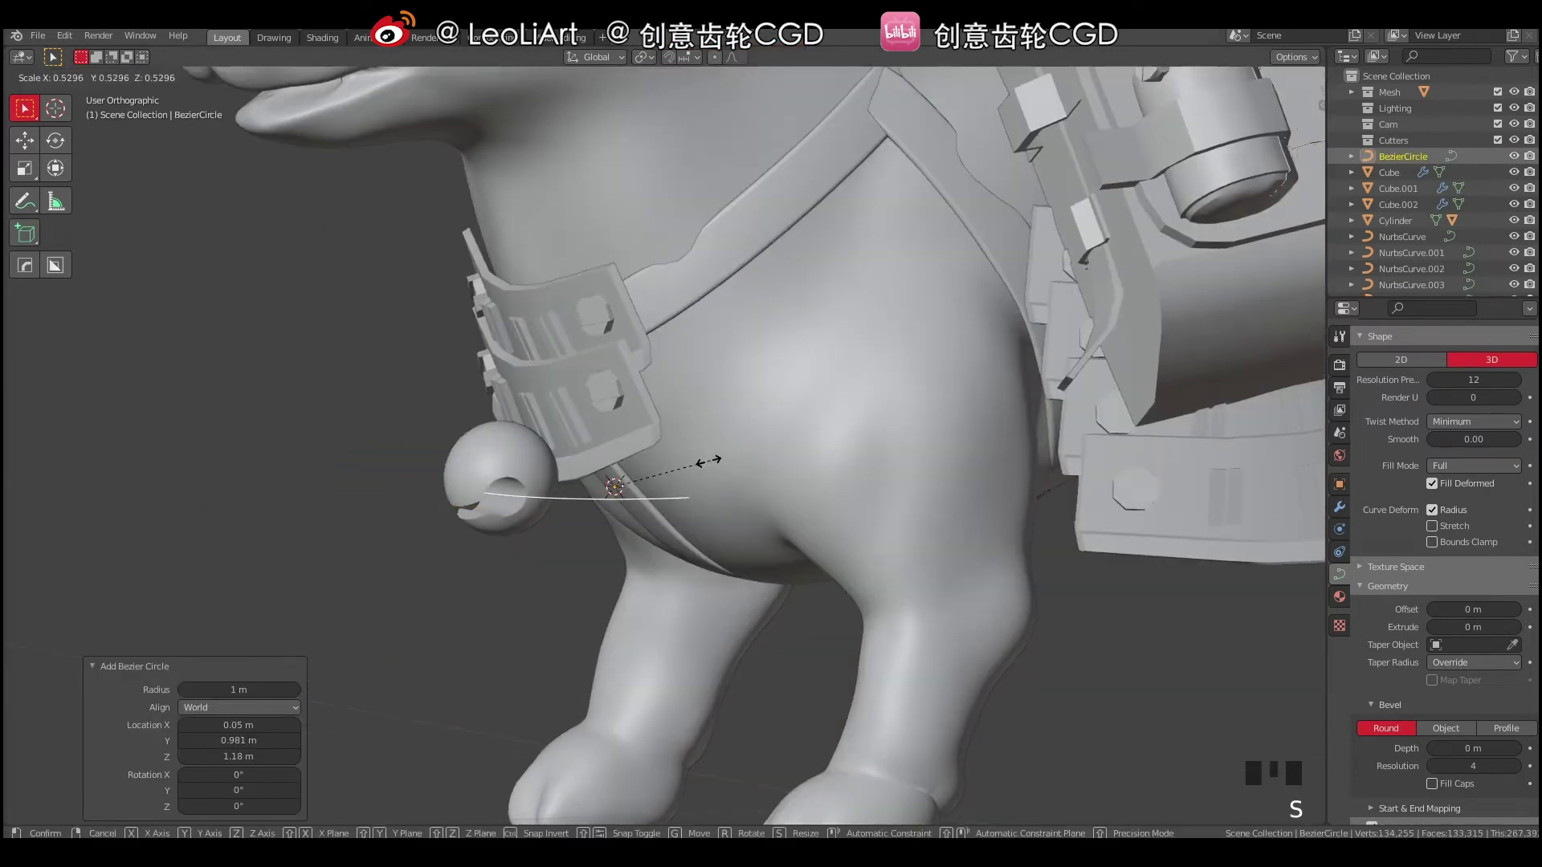
From a side view, shrink the new Bezier circle to about 0.42 beside the chest buckle.
{"action": "middle_click", "coordinate": [645, 482]}
{"action": "key", "text": "g"}
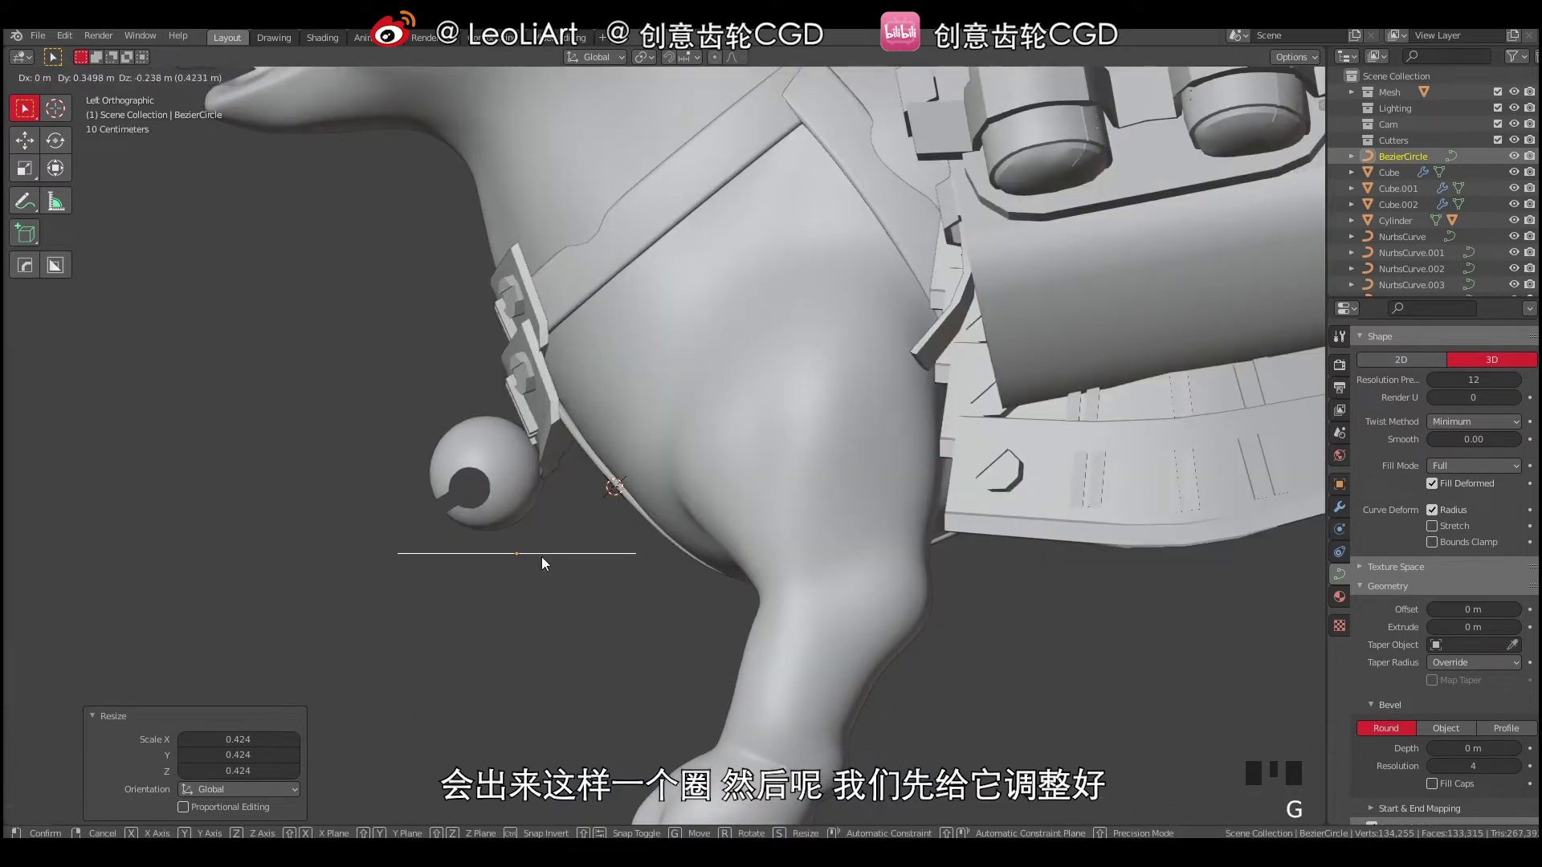
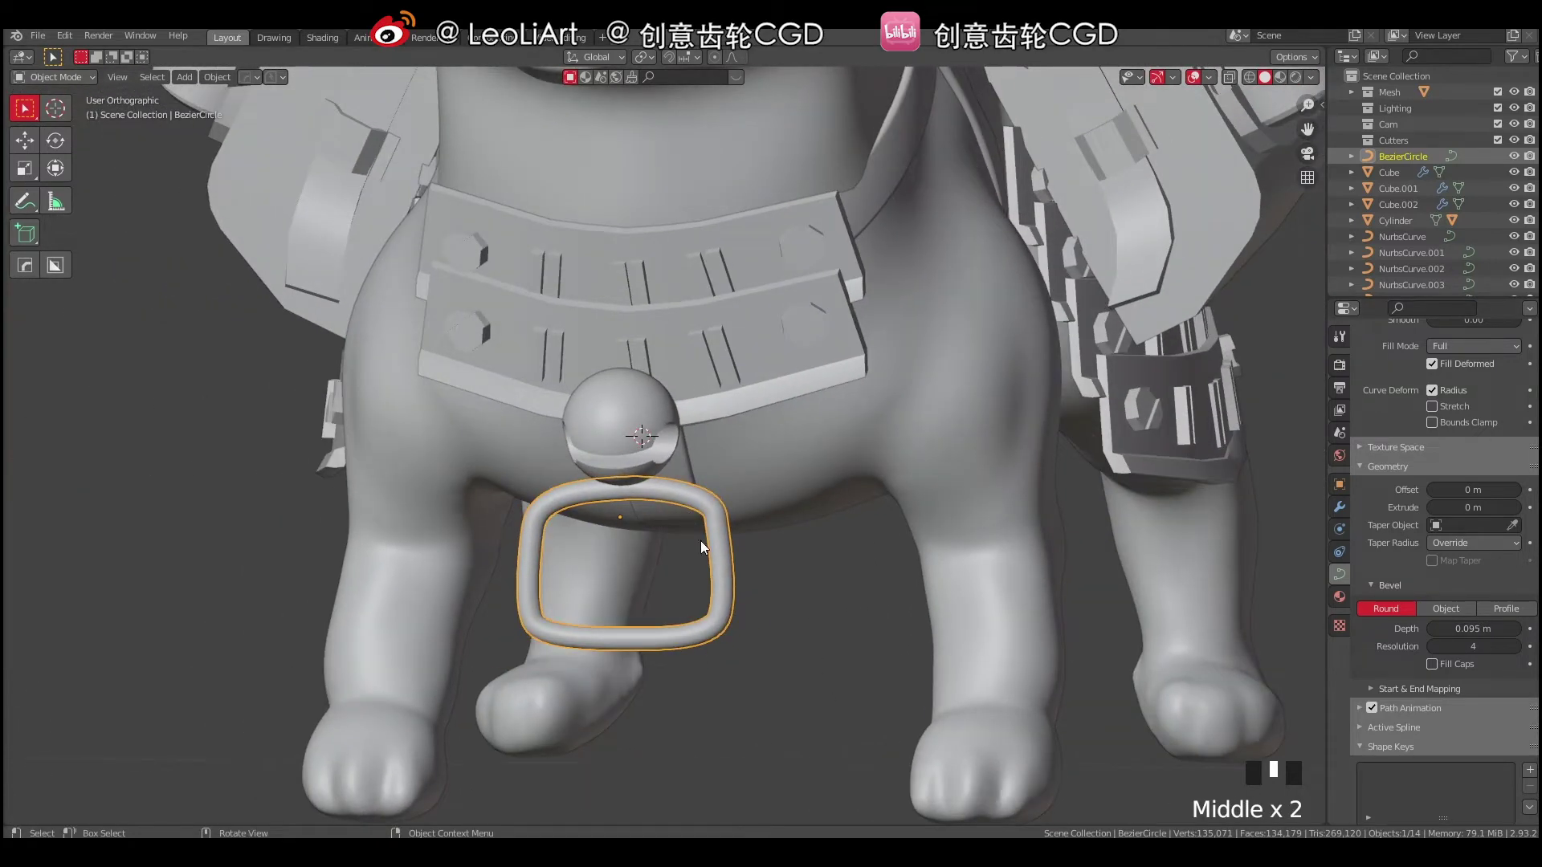
Scale the ring's points in Edit Mode into a rounded-square outline.
{"action": "key", "text": "Tab"}
{"action": "left_click_drag", "start_coordinate": [710, 468], "coordinate": [566, 504]}
{"action": "key", "text": "a"}
{"action": "key", "text": "a"}
{"action": "left_click", "coordinate": [560, 507]}
{"action": "left_click_drag", "start_coordinate": [599, 515], "coordinate": [668, 480]}
{"action": "key", "text": "s"}
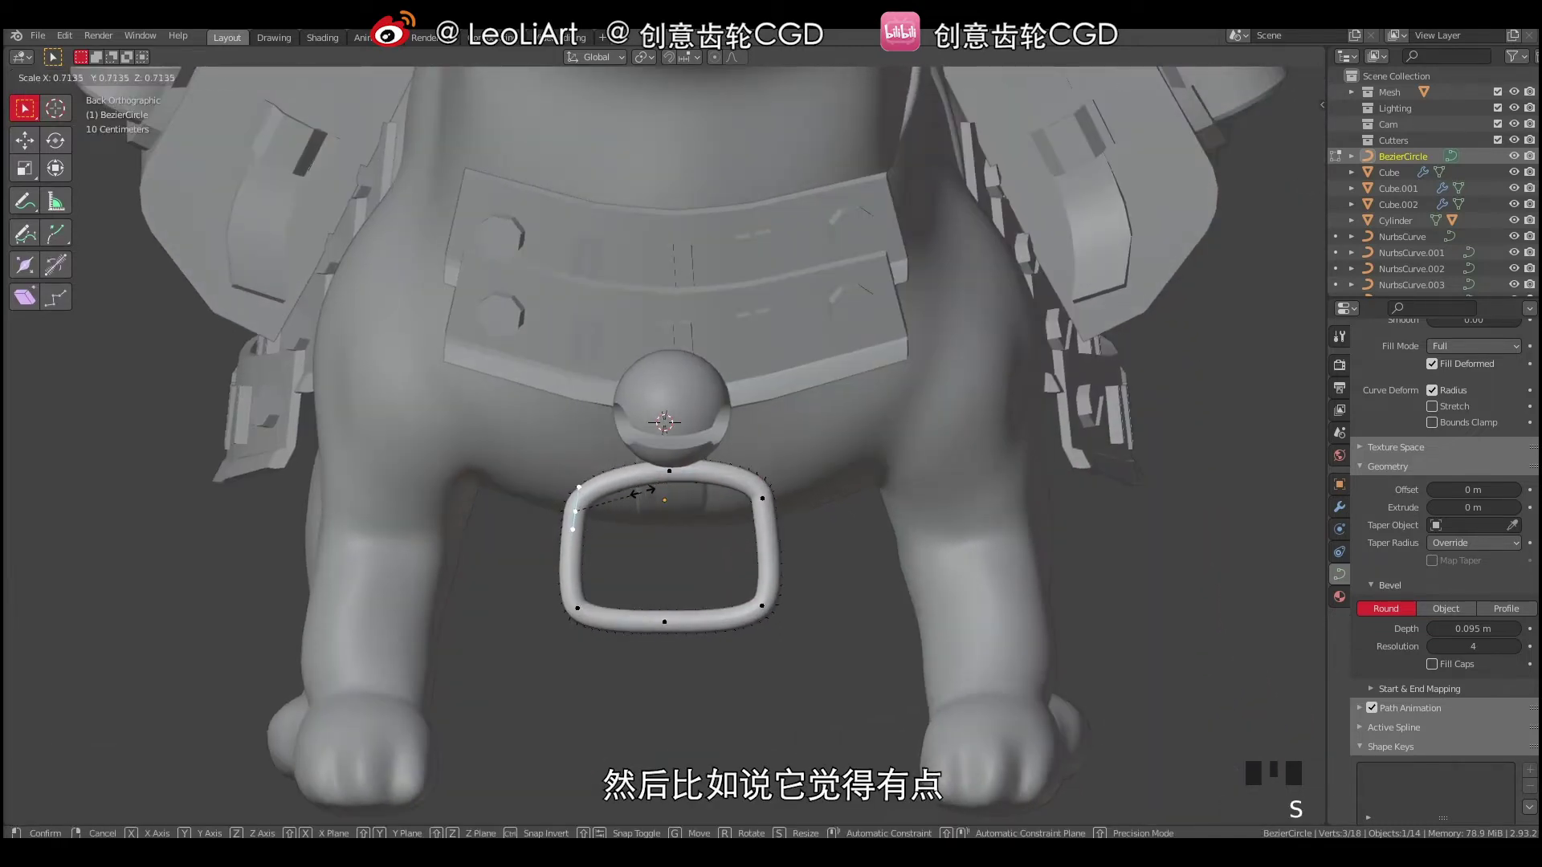
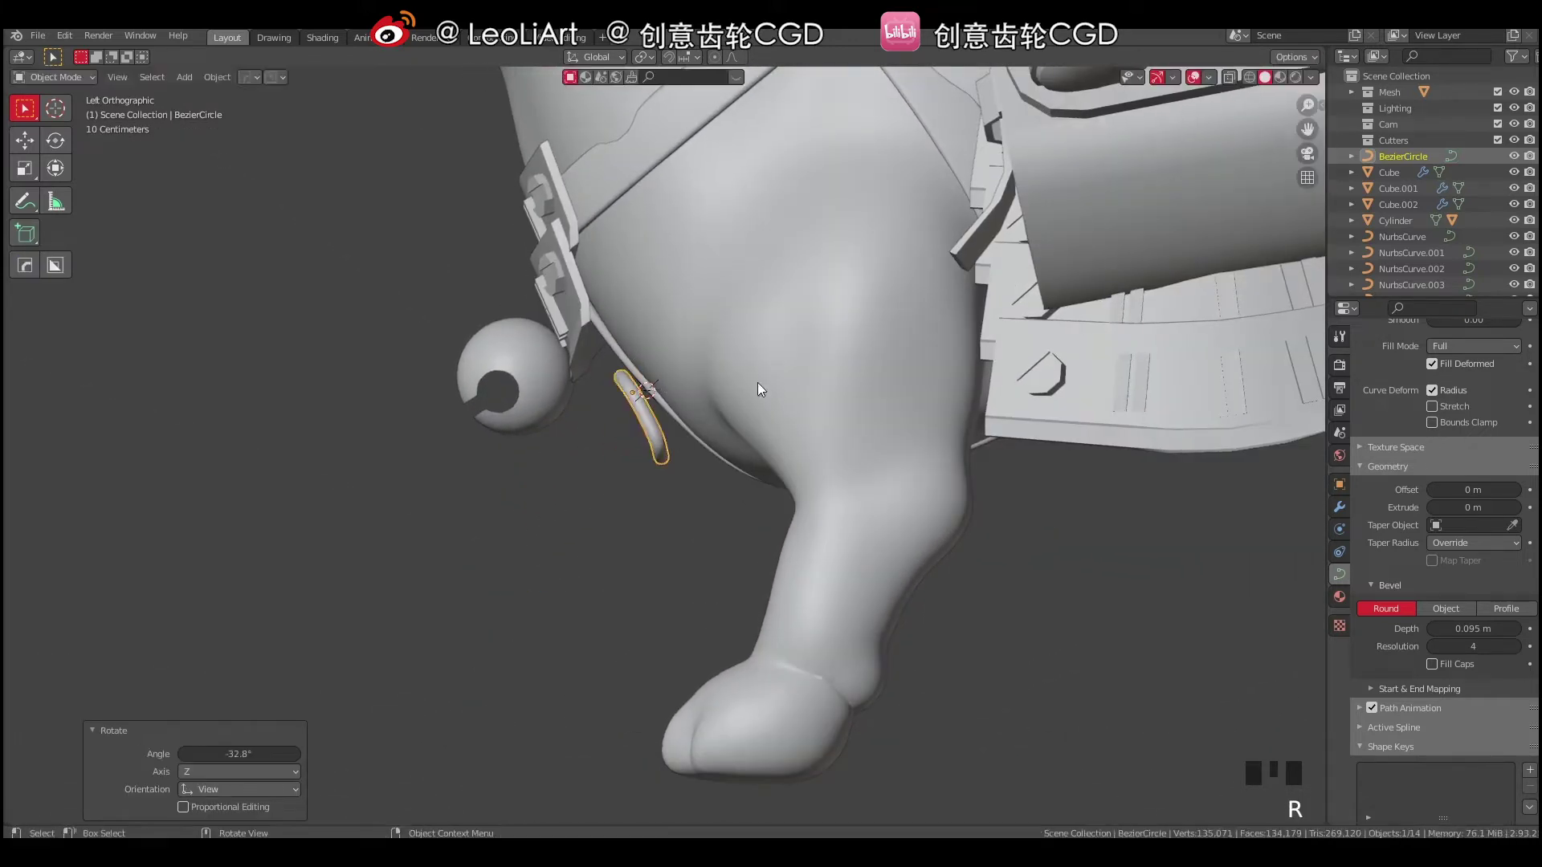
From front view, narrow the ring's lower points along X and shrink the whole ring slightly.
{"action": "key", "text": "g"}
{"action": "key", "text": "r"}
{"action": "left_click_drag", "start_coordinate": [769, 444], "coordinate": [727, 255]}
{"action": "key", "text": "Tab"}
{"action": "key", "text": "s"}
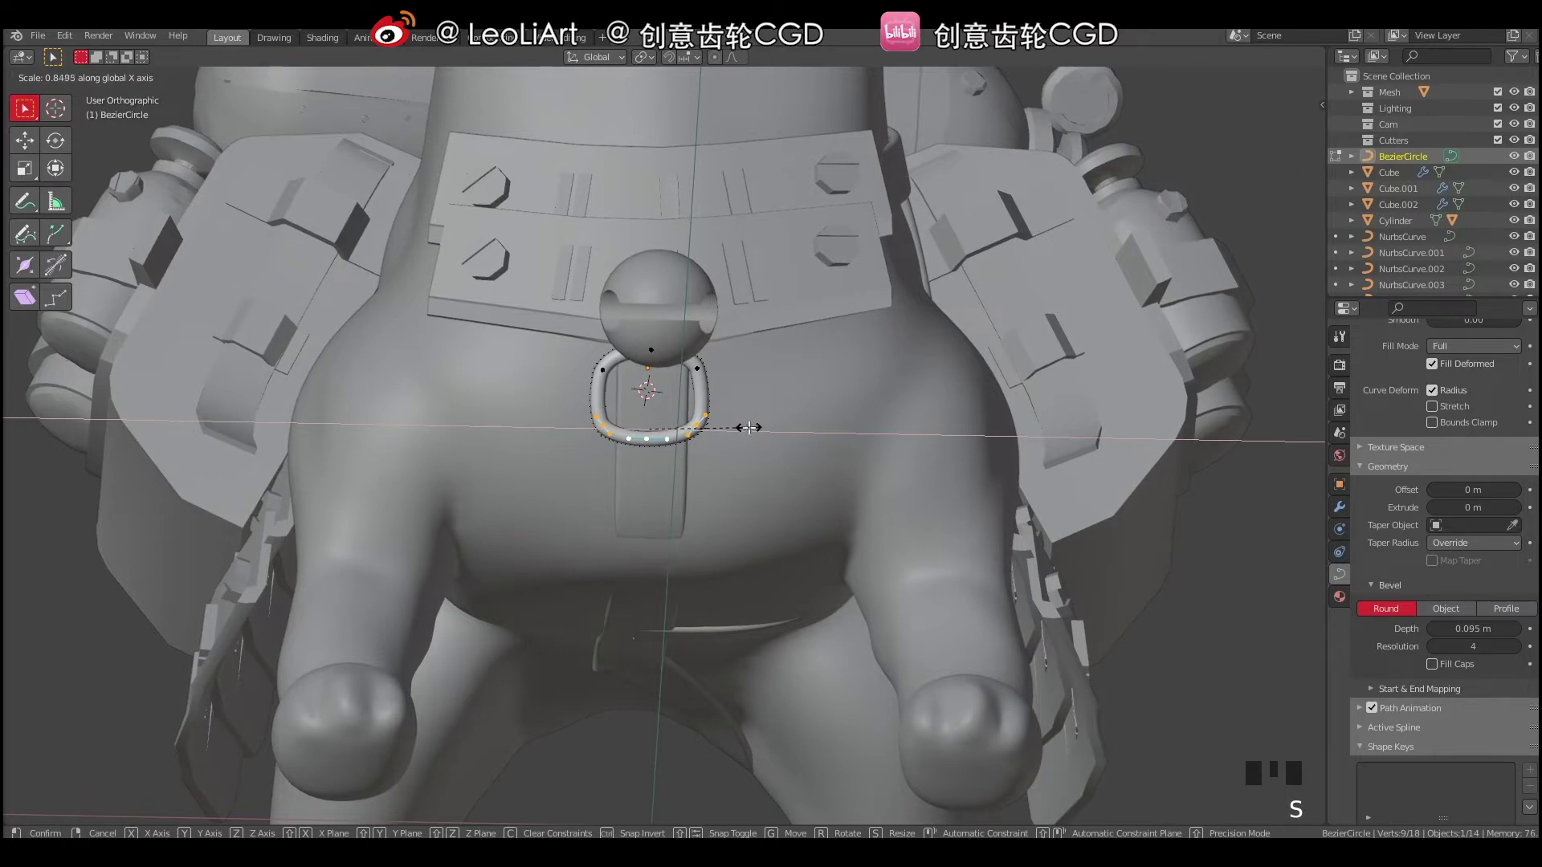
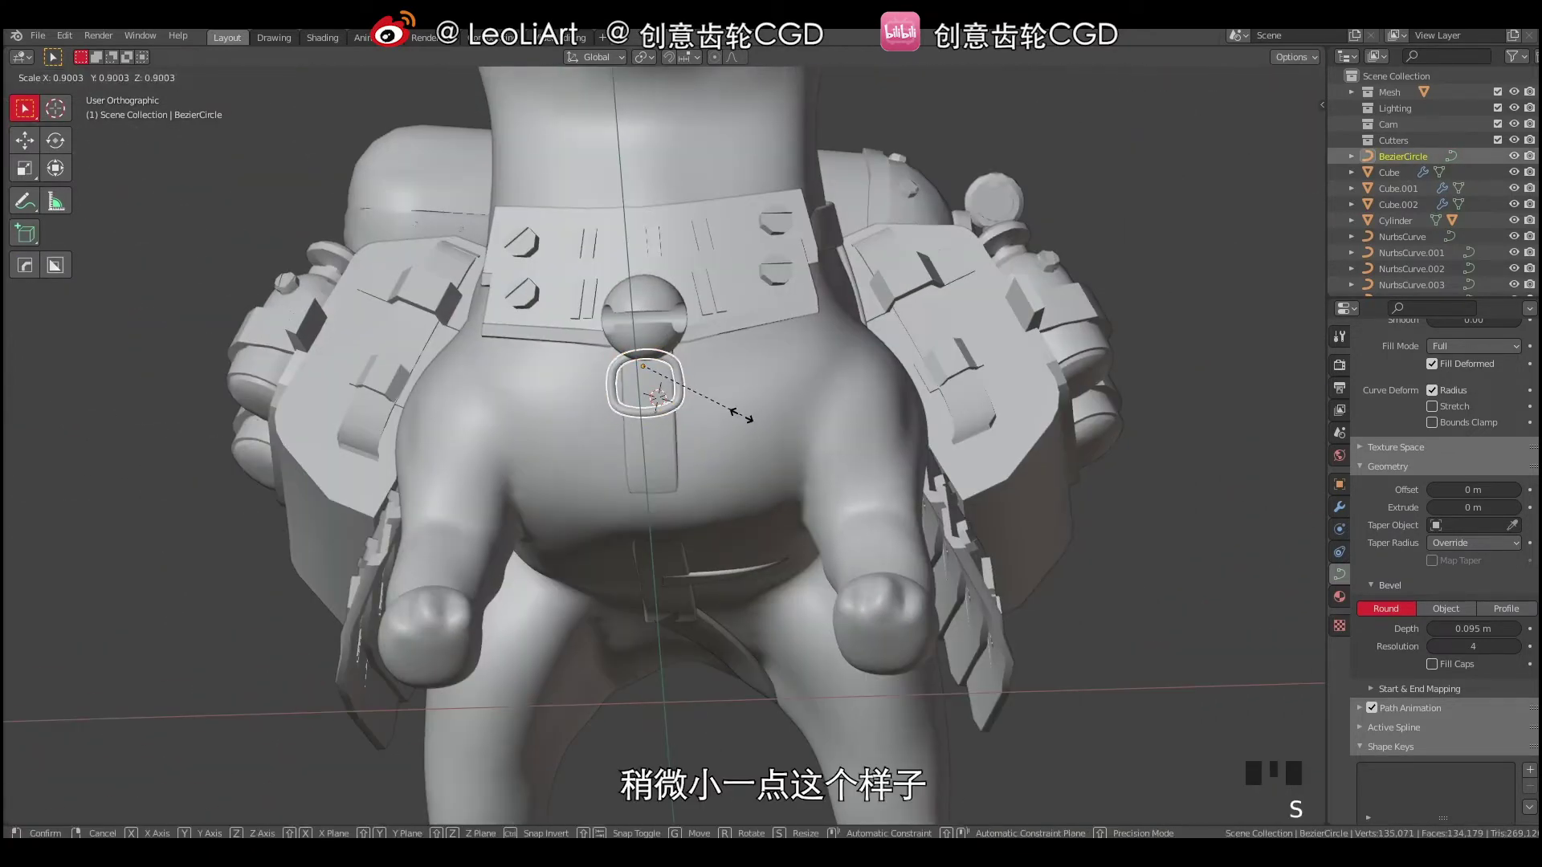
{"action": "key", "text": "a"}
{"action": "key", "text": "a"}
Check the ring against the belly strap from the side and start adding another curve.
{"action": "left_click_drag", "start_coordinate": [758, 434], "coordinate": [660, 413]}
{"action": "right_click", "coordinate": [660, 413]}
{"action": "left_click_drag", "start_coordinate": [754, 423], "coordinate": [667, 485]}
{"action": "left_click", "coordinate": [667, 485]}
{"action": "right_click", "coordinate": [649, 474]}
{"action": "left_click_drag", "start_coordinate": [746, 466], "coordinate": [652, 489]}
{"action": "right_click", "coordinate": [651, 489]}
{"action": "key", "text": "shift+a"}
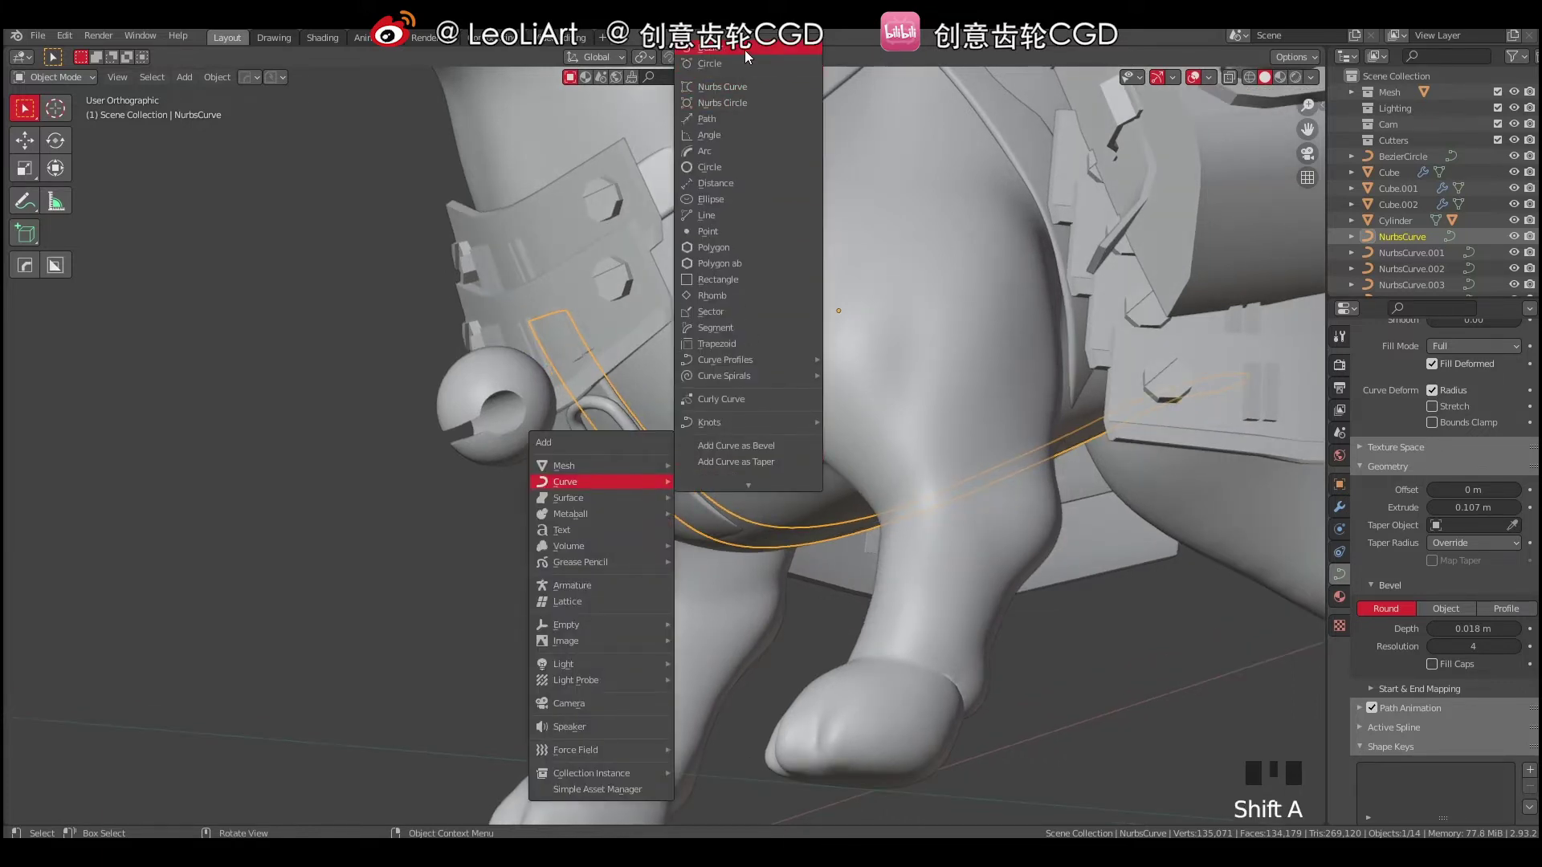
Shape NurbsCurve.005 into a short tab through the ring, Extrude 0.122 m, Bevel 0.028 m, extruding a point toward the belly.
{"action": "key", "text": "s"}
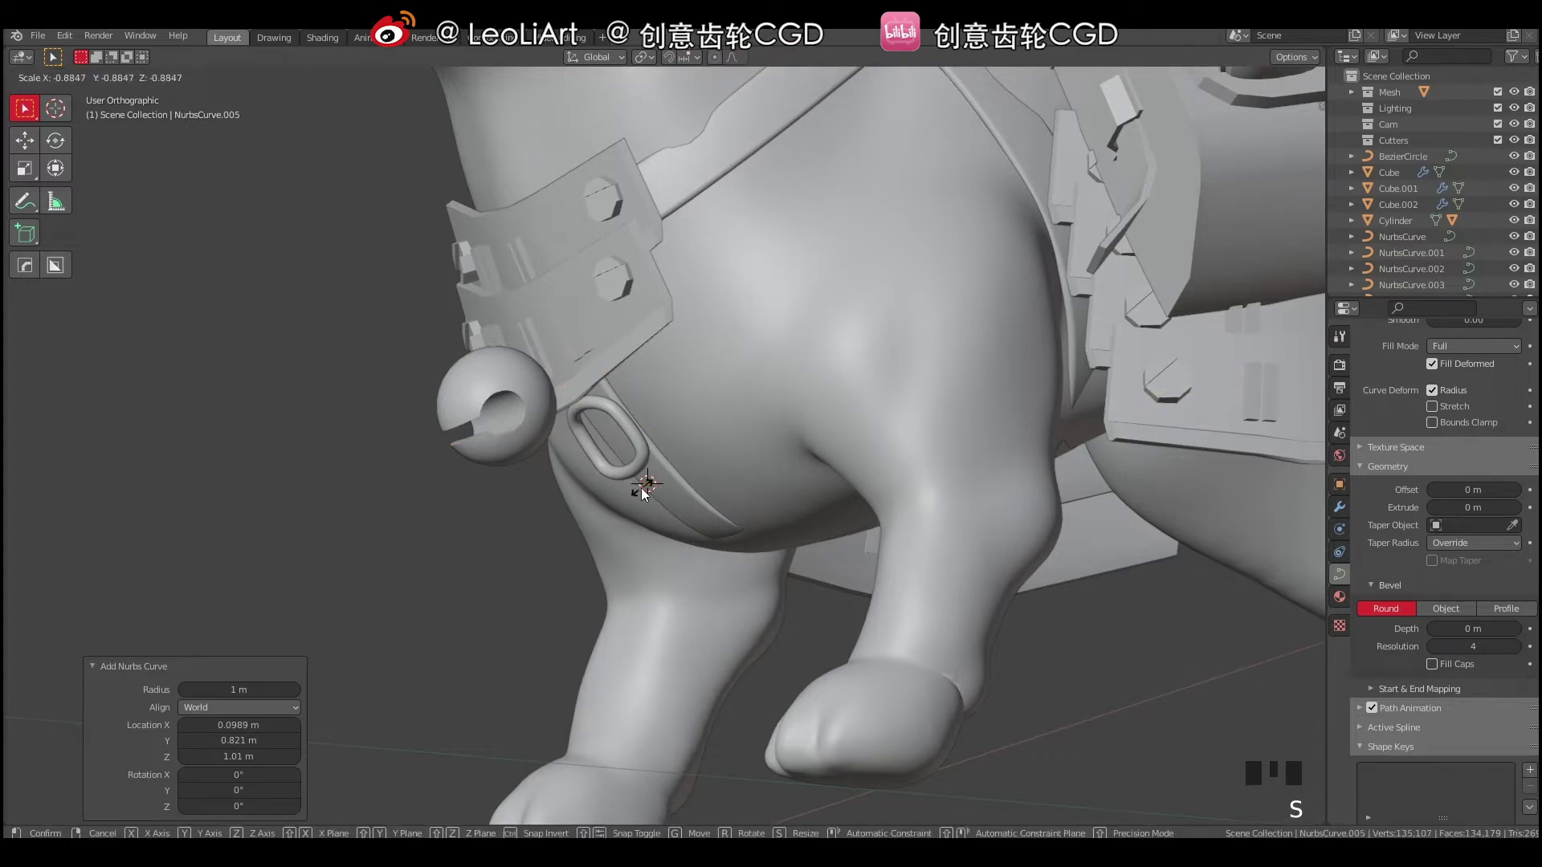
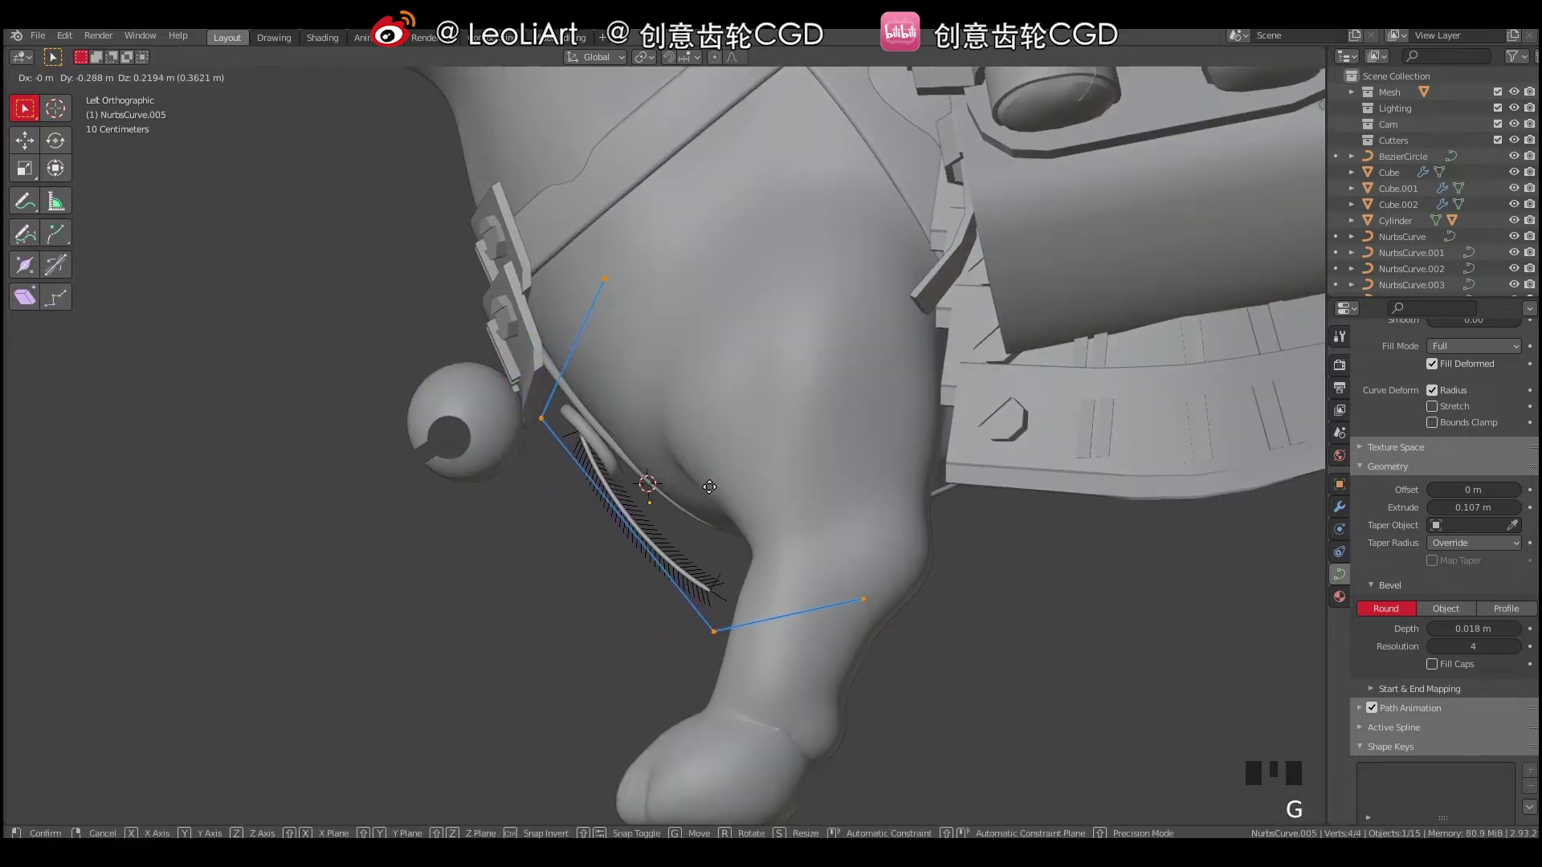
{"action": "key", "text": "g"}
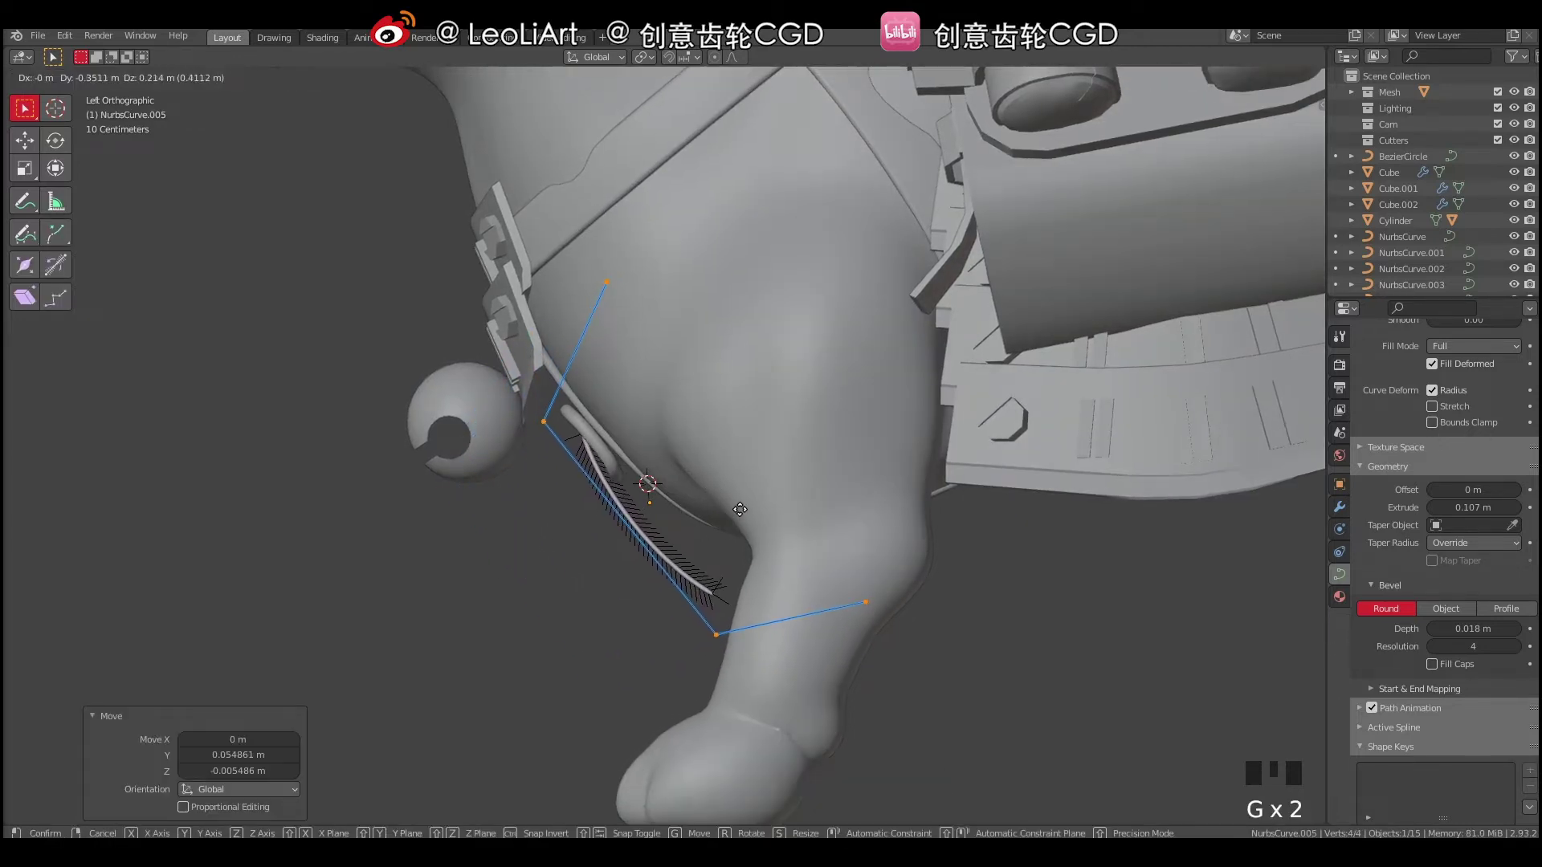
{"action": "key", "text": "r"}
{"action": "key", "text": "g"}
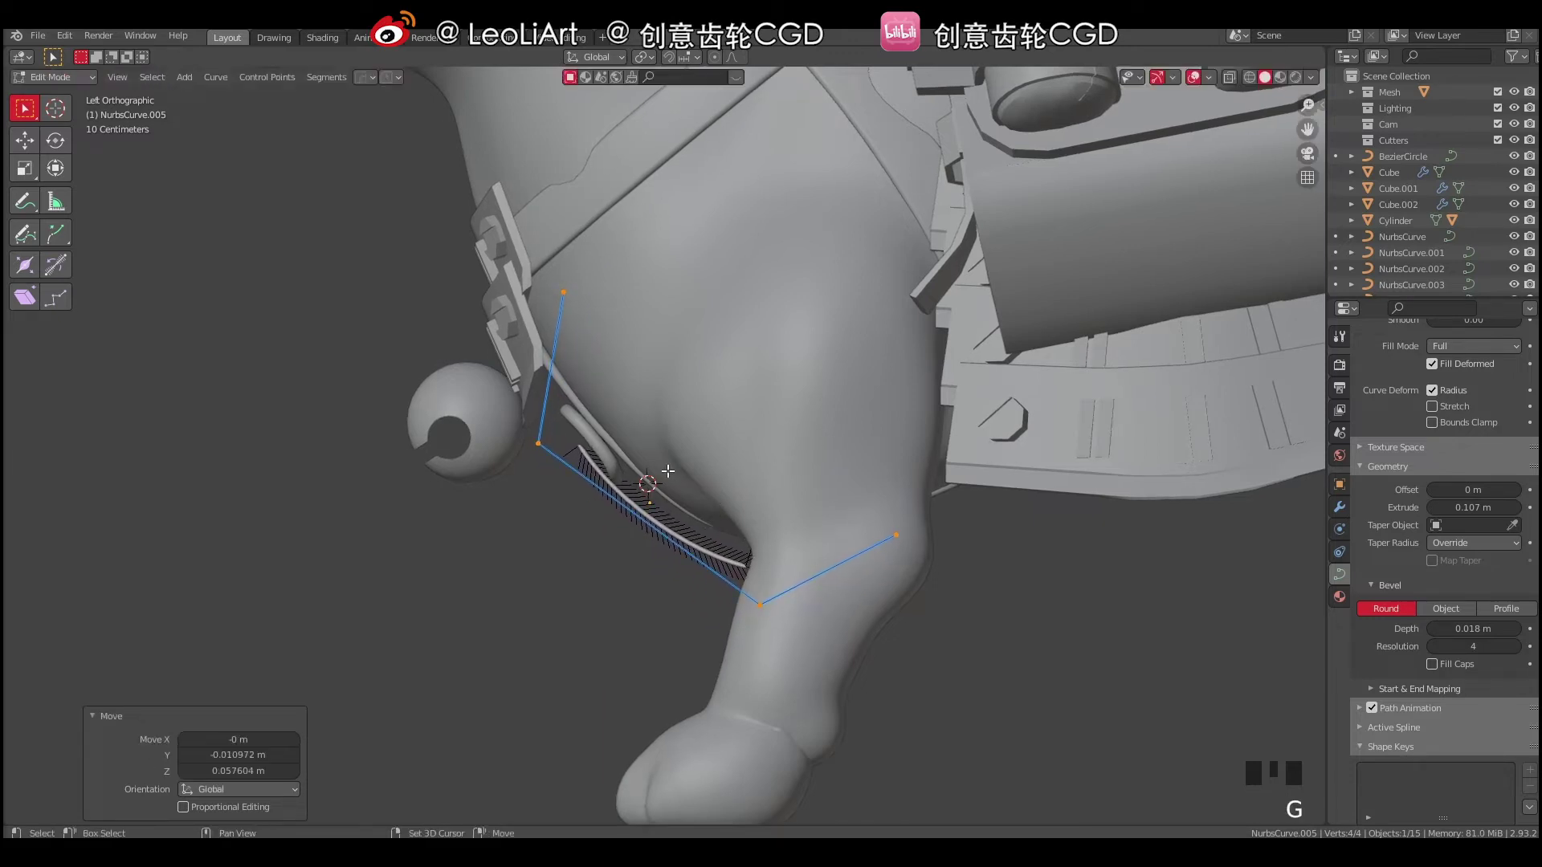
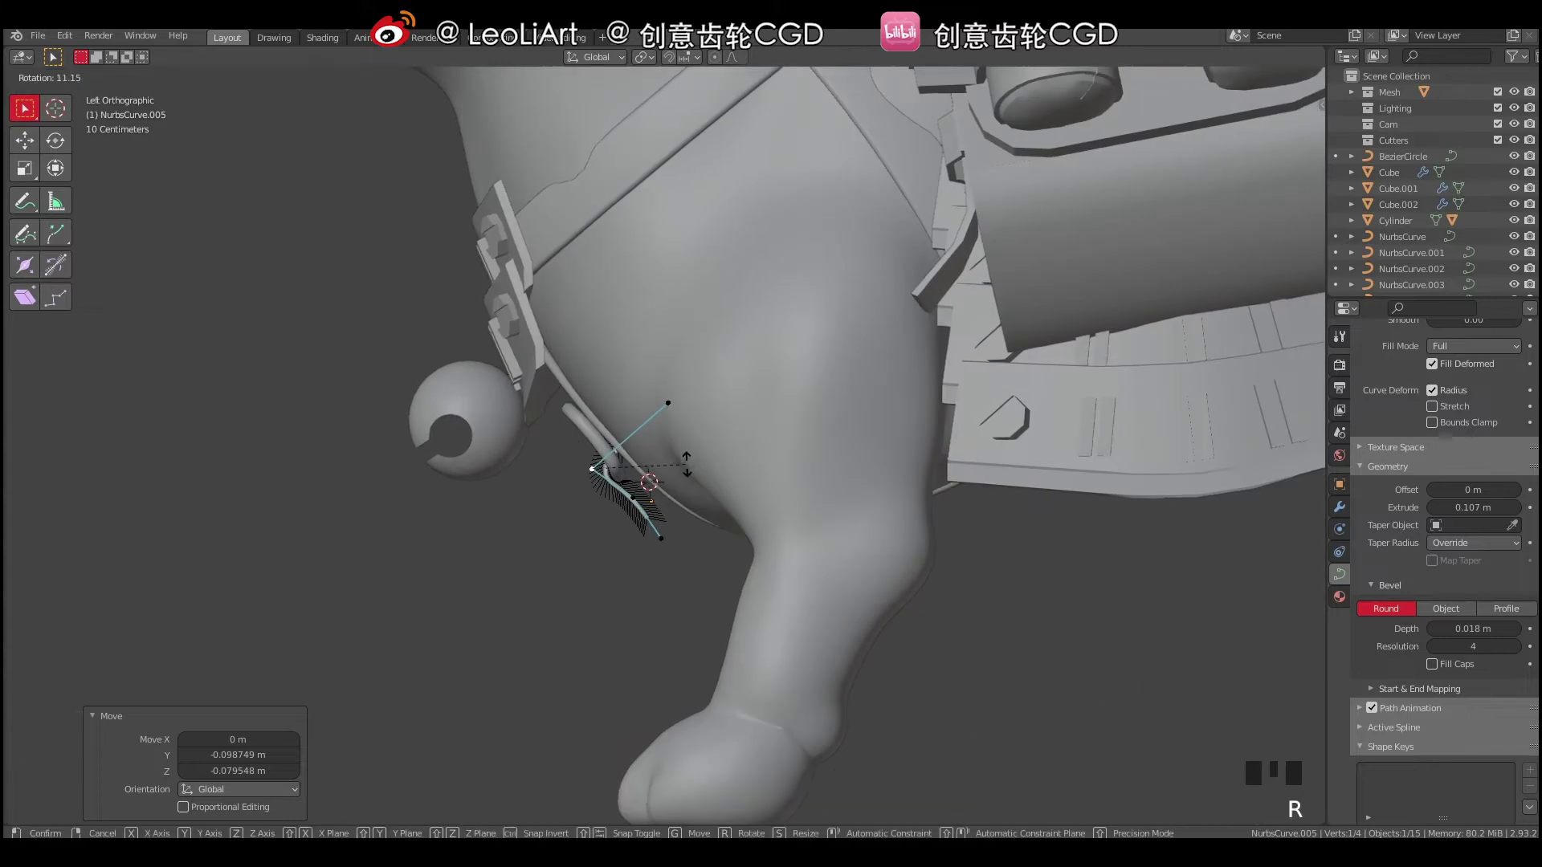
{"action": "key", "text": "g"}
{"action": "left_click", "coordinate": [667, 401]}
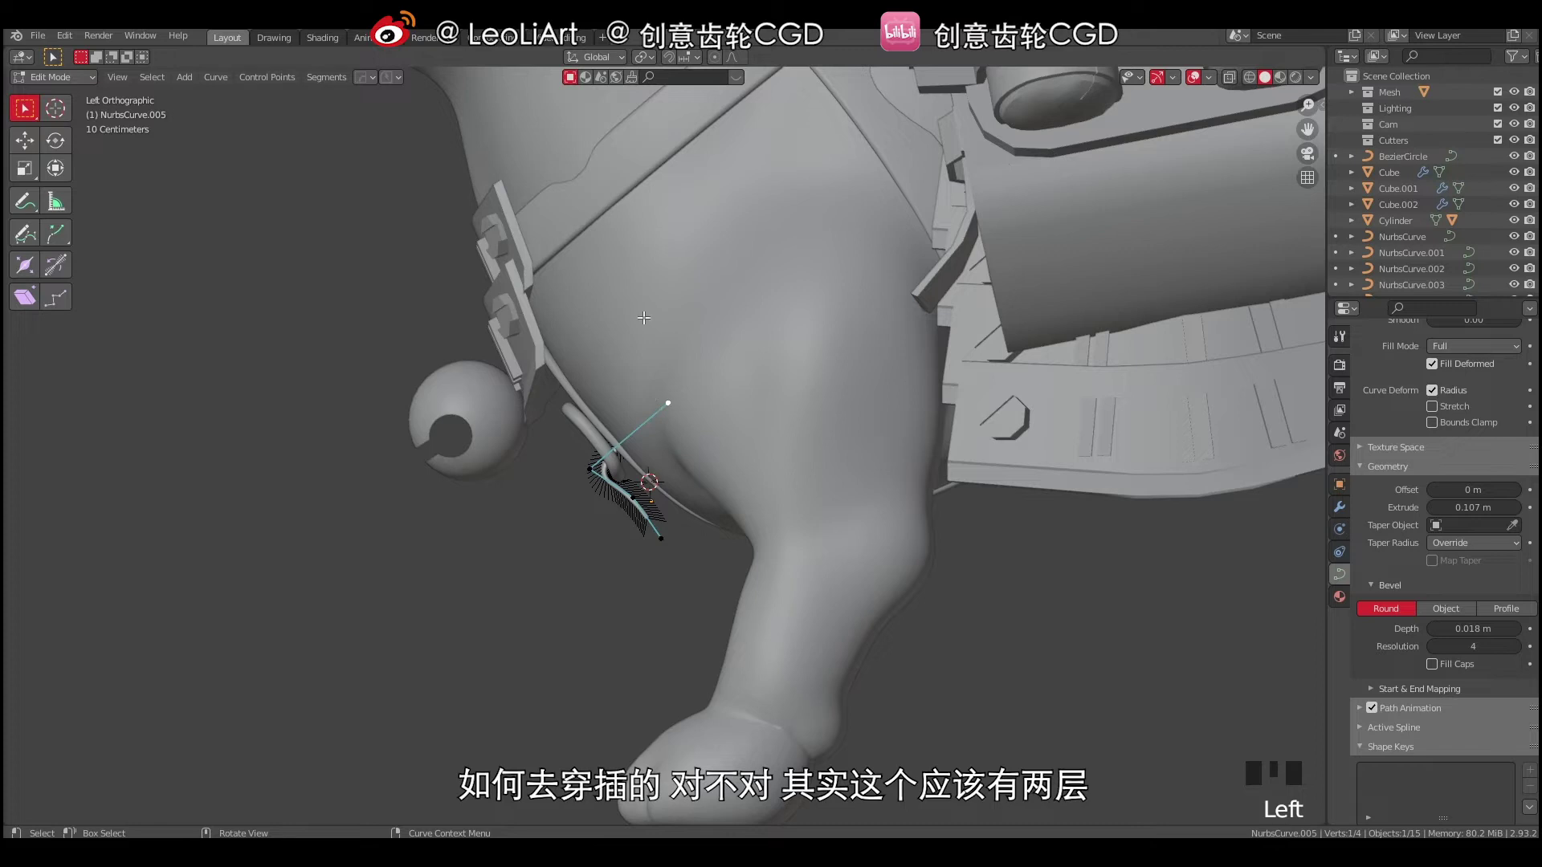
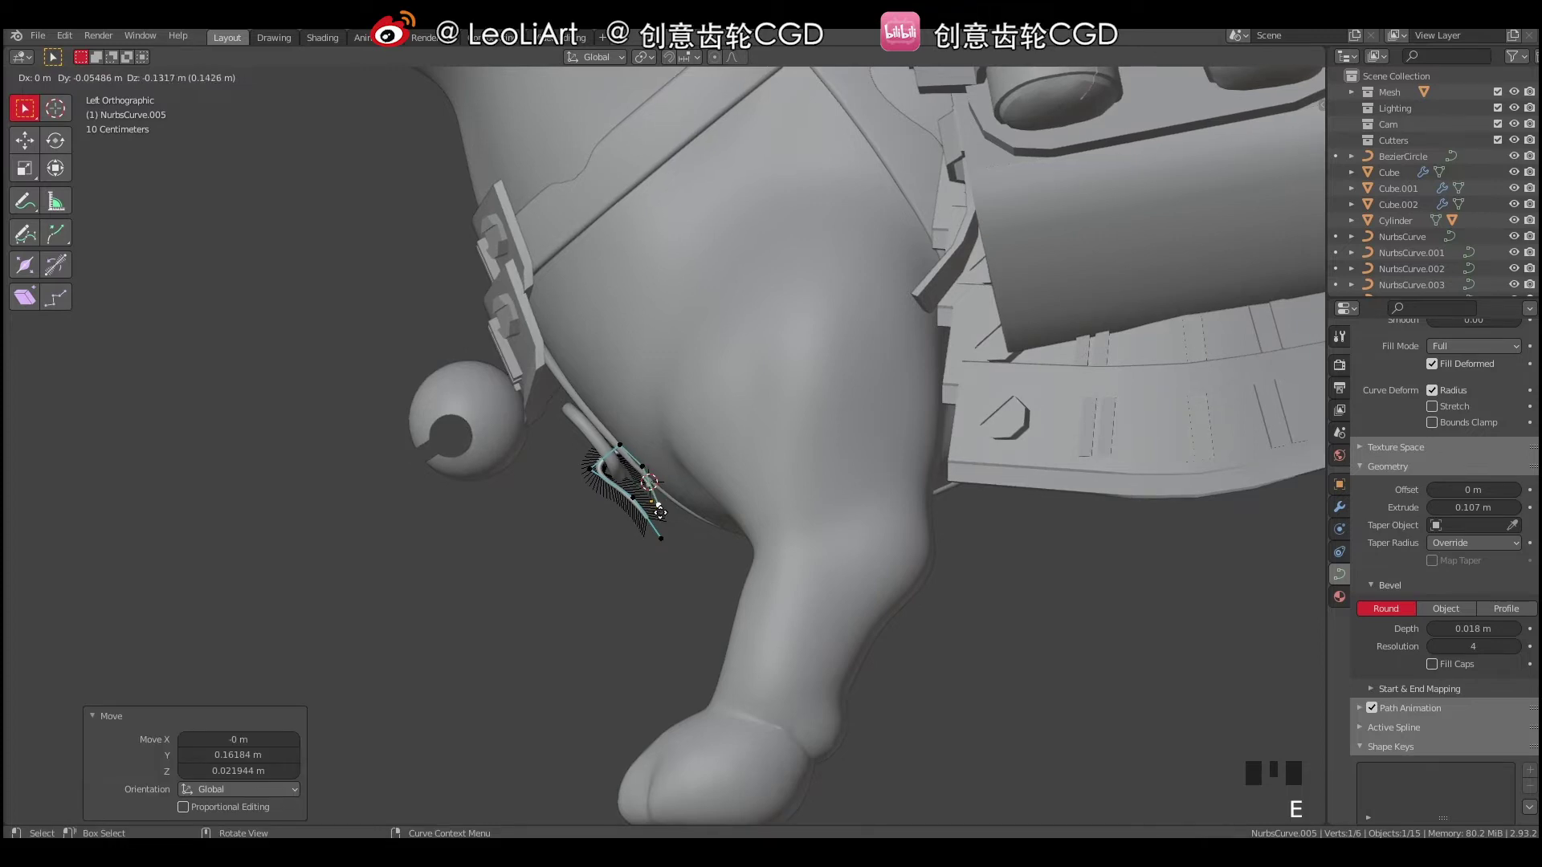
{"action": "key", "text": "e"}
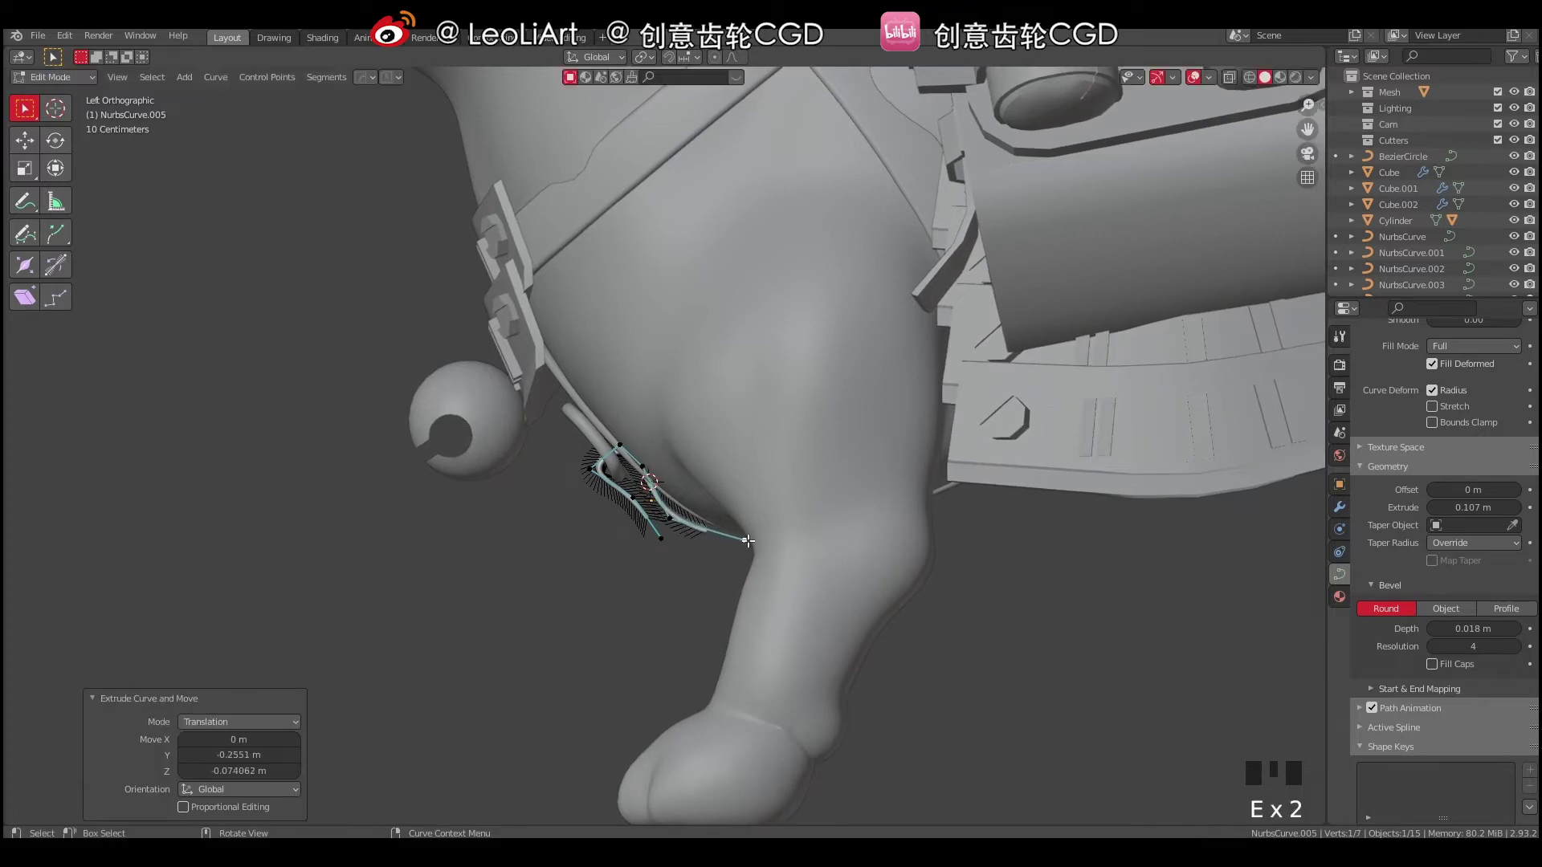
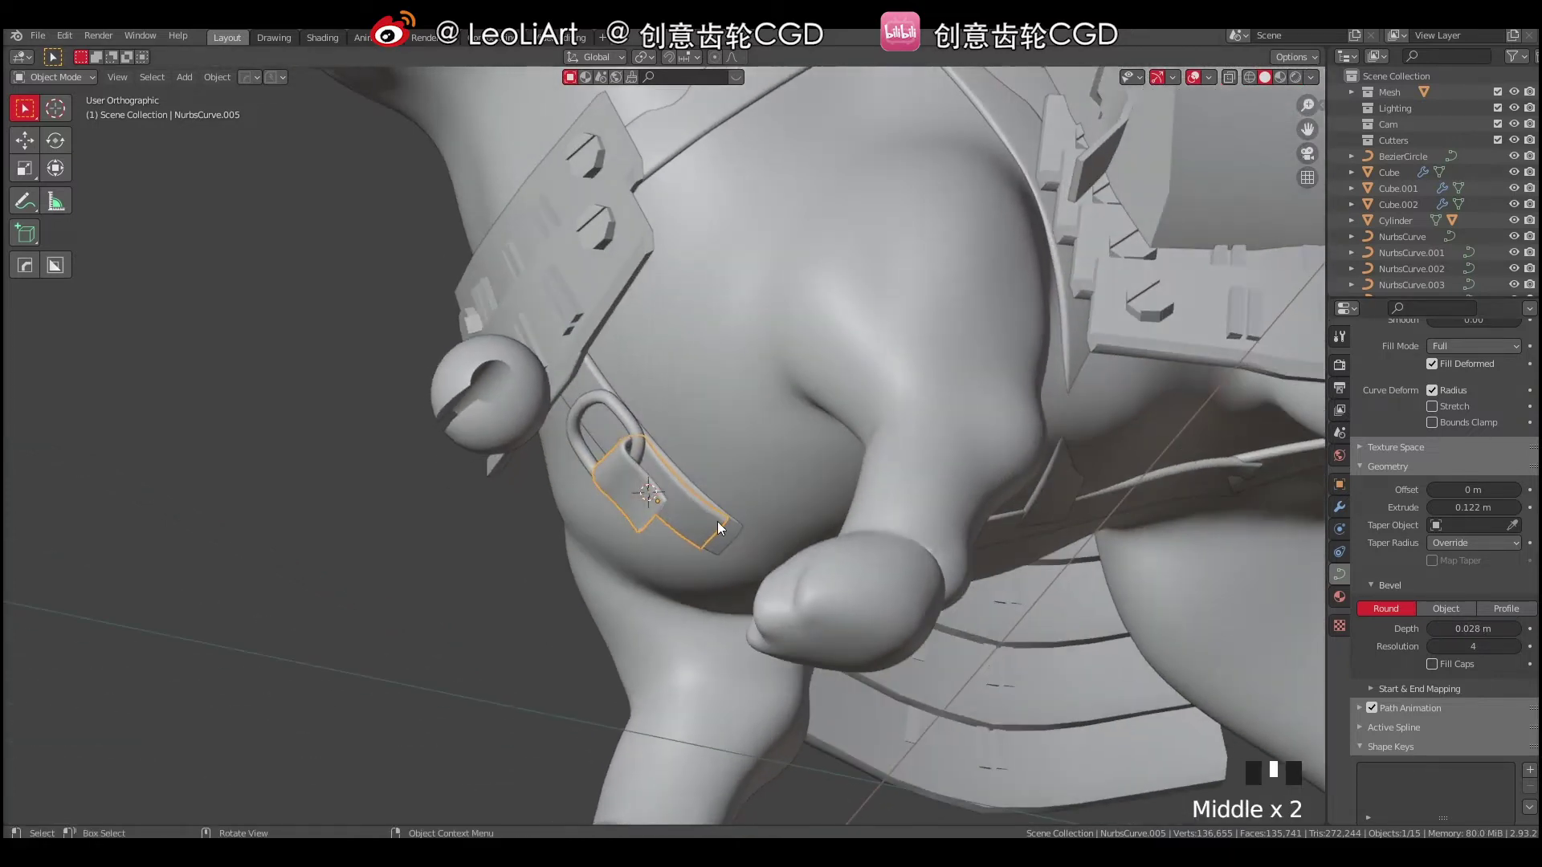
Select the chest tab NurbsCurve.005, enter Edit Mode and start extruding its end point in front view.
{"action": "left_click", "coordinate": [715, 523]}
{"action": "left_click", "coordinate": [708, 522]}
{"action": "key", "text": "Tab"}
{"action": "left_click", "coordinate": [742, 543]}
{"action": "left_click_drag", "start_coordinate": [711, 556], "coordinate": [782, 580]}
{"action": "key", "text": "e"}
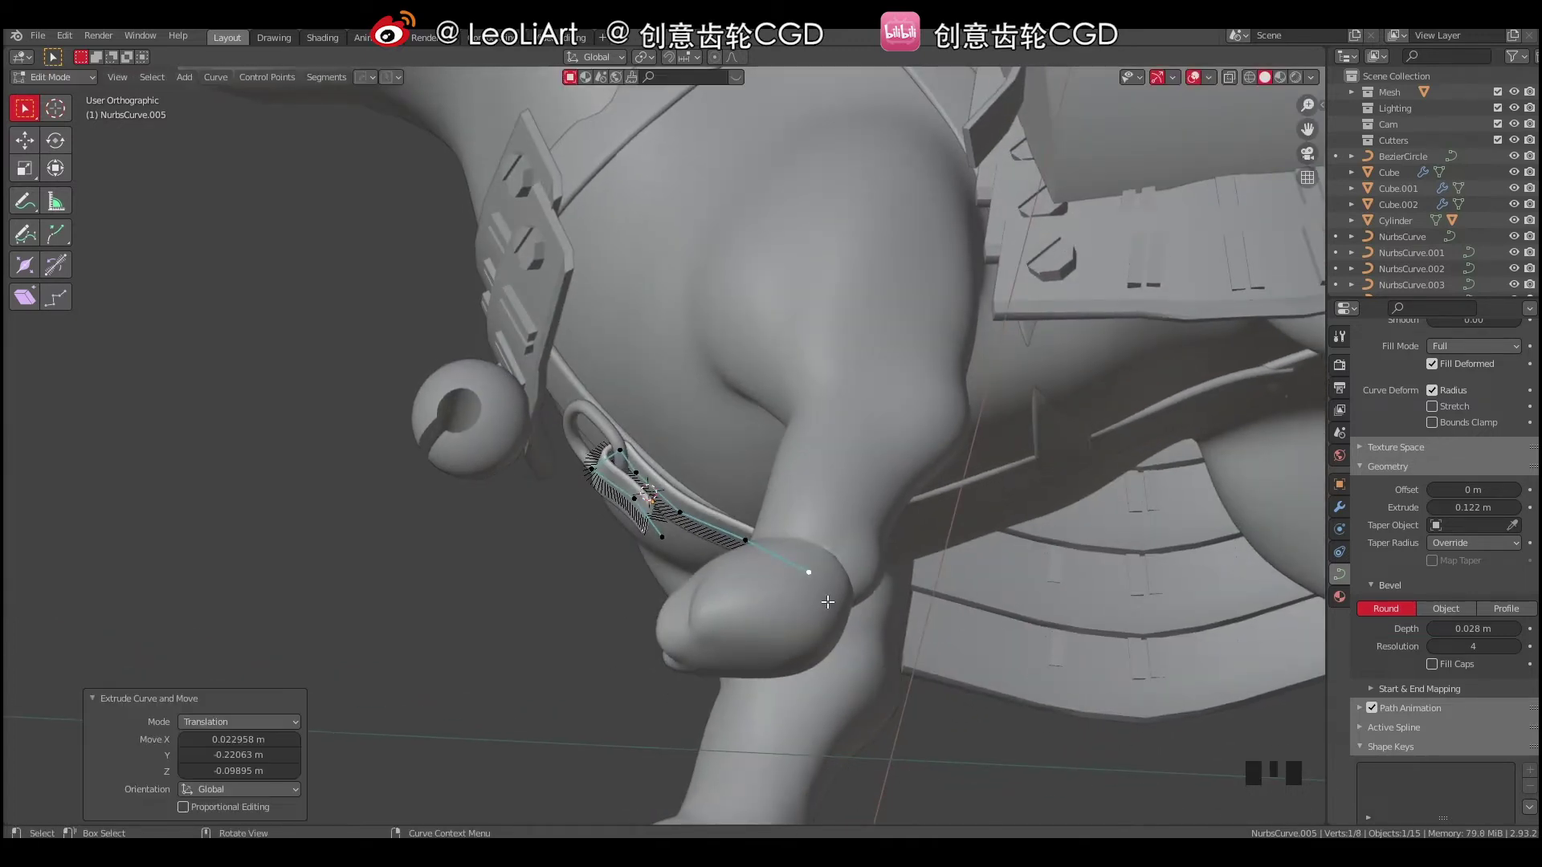
{"action": "key", "text": "ctrl+z"}
{"action": "left_click_drag", "start_coordinate": [777, 576], "coordinate": [743, 557]}
{"action": "key", "text": "shift+z"}
{"action": "key", "text": "g"}
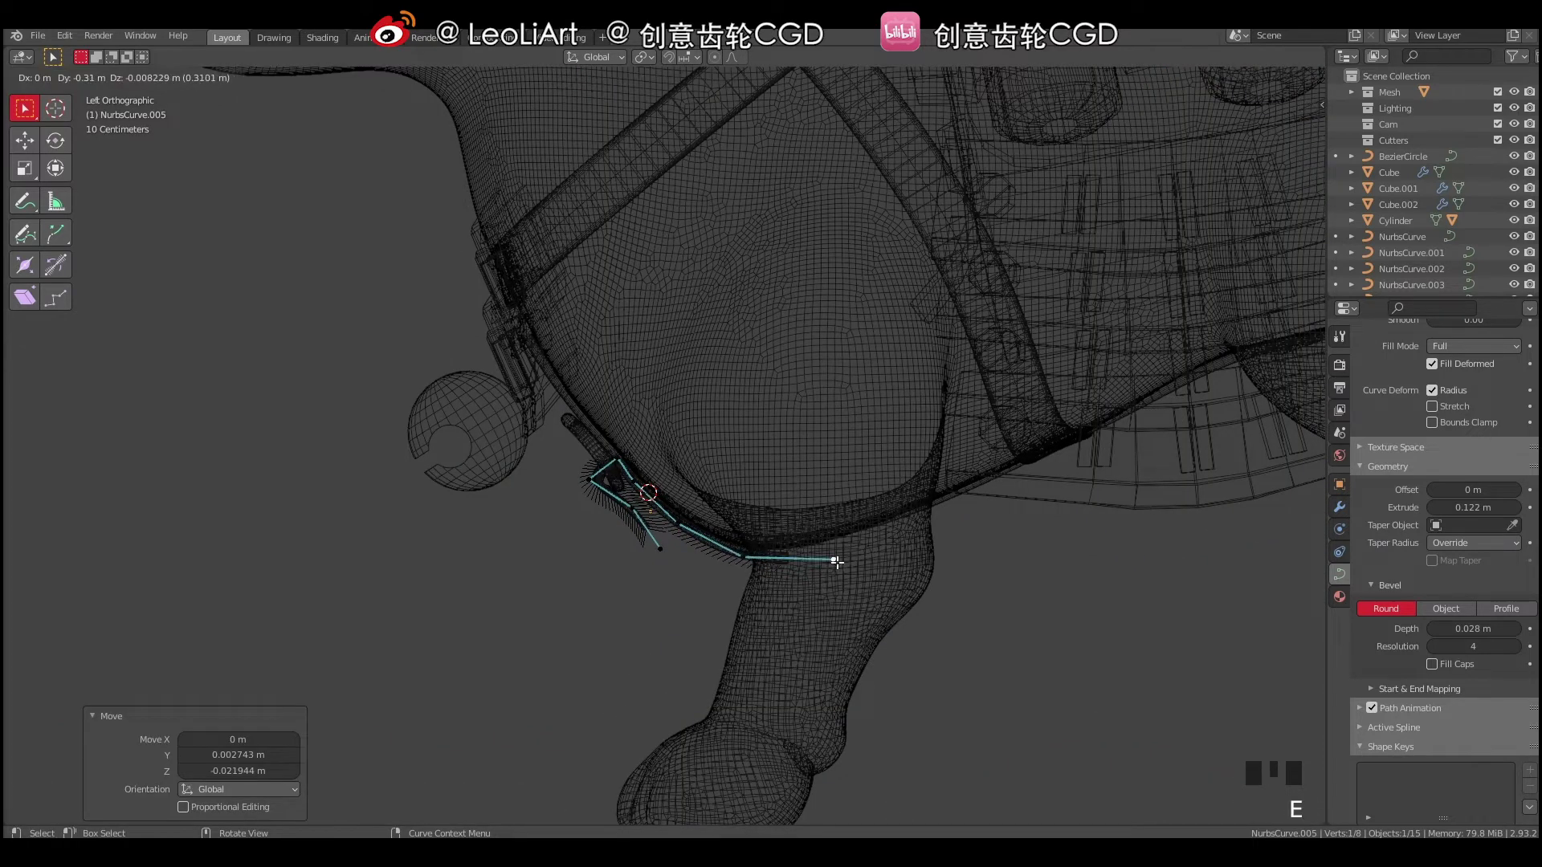
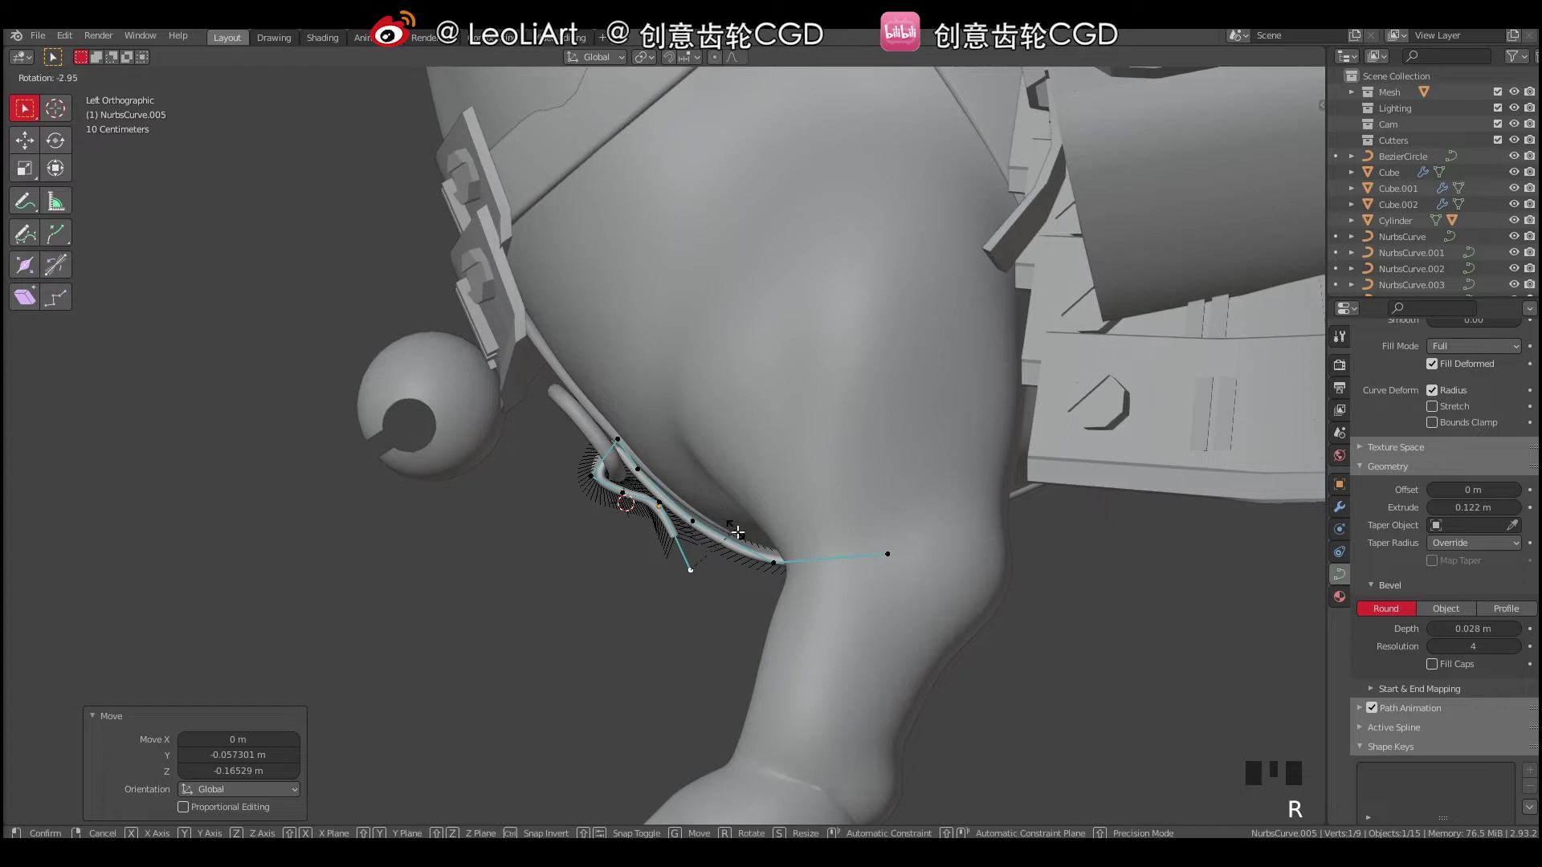
Move the new control points down the chest so the tab hangs straight from the ring.
{"action": "key", "text": "g"}
{"action": "left_click", "coordinate": [655, 500]}
{"action": "key", "text": "g"}
{"action": "left_click", "coordinate": [623, 484]}
{"action": "key", "text": "g"}
{"action": "left_click", "coordinate": [612, 435]}
{"action": "key", "text": "g"}
{"action": "left_click_drag", "start_coordinate": [675, 467], "coordinate": [618, 482]}
{"action": "left_click", "coordinate": [618, 483]}
{"action": "left_click", "coordinate": [622, 502]}
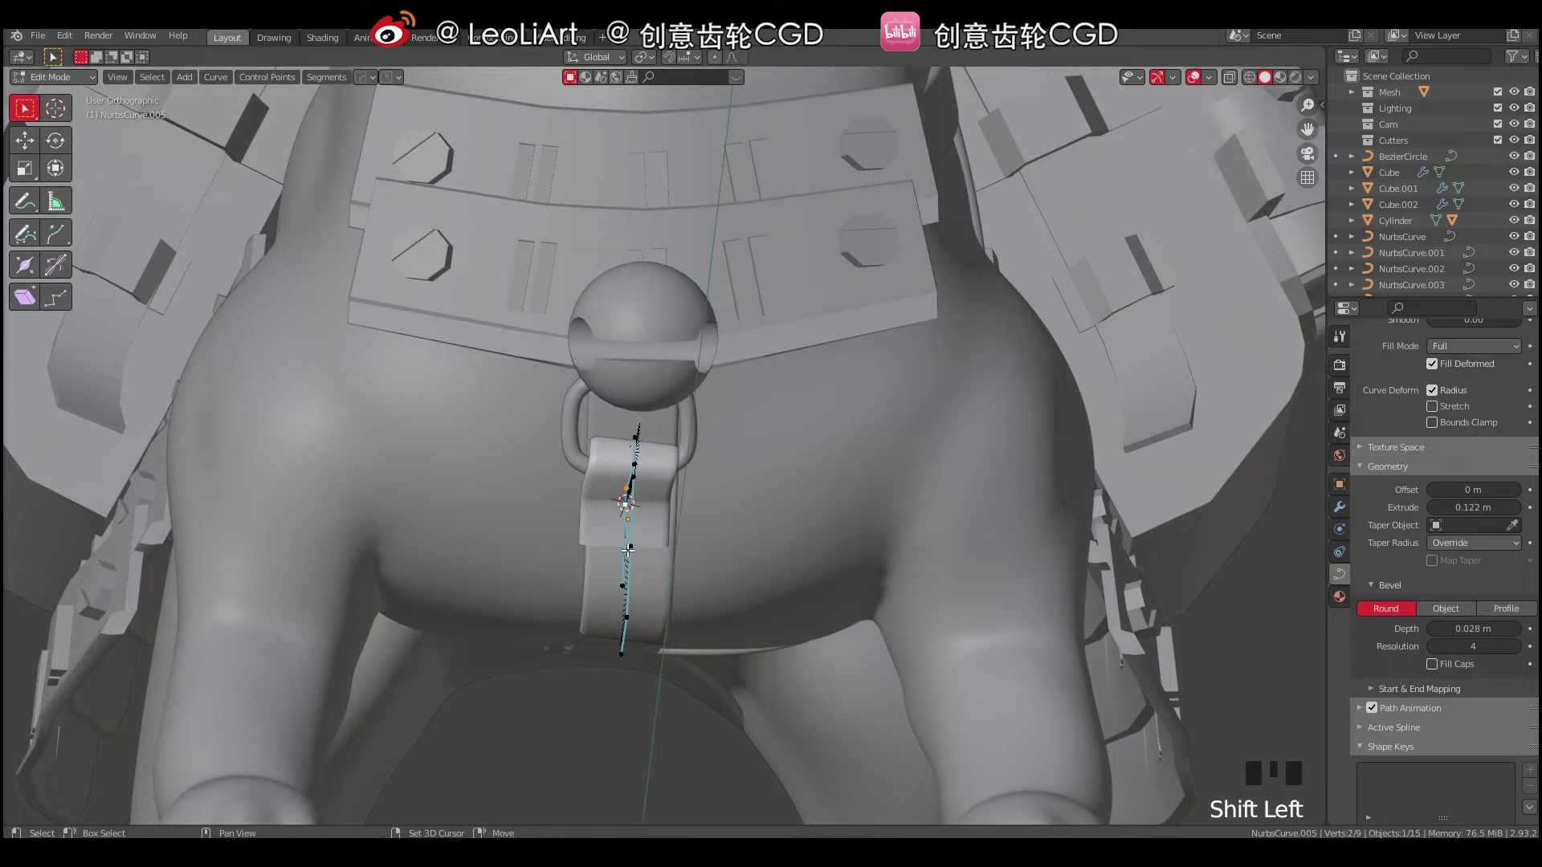
{"action": "left_click", "coordinate": [624, 568]}
{"action": "key", "text": "g"}
{"action": "middle_click", "coordinate": [639, 525]}
{"action": "key", "text": "Tab"}
{"action": "key", "text": "a"}
{"action": "key", "text": "a"}
{"action": "left_click_drag", "start_coordinate": [615, 471], "coordinate": [674, 465]}
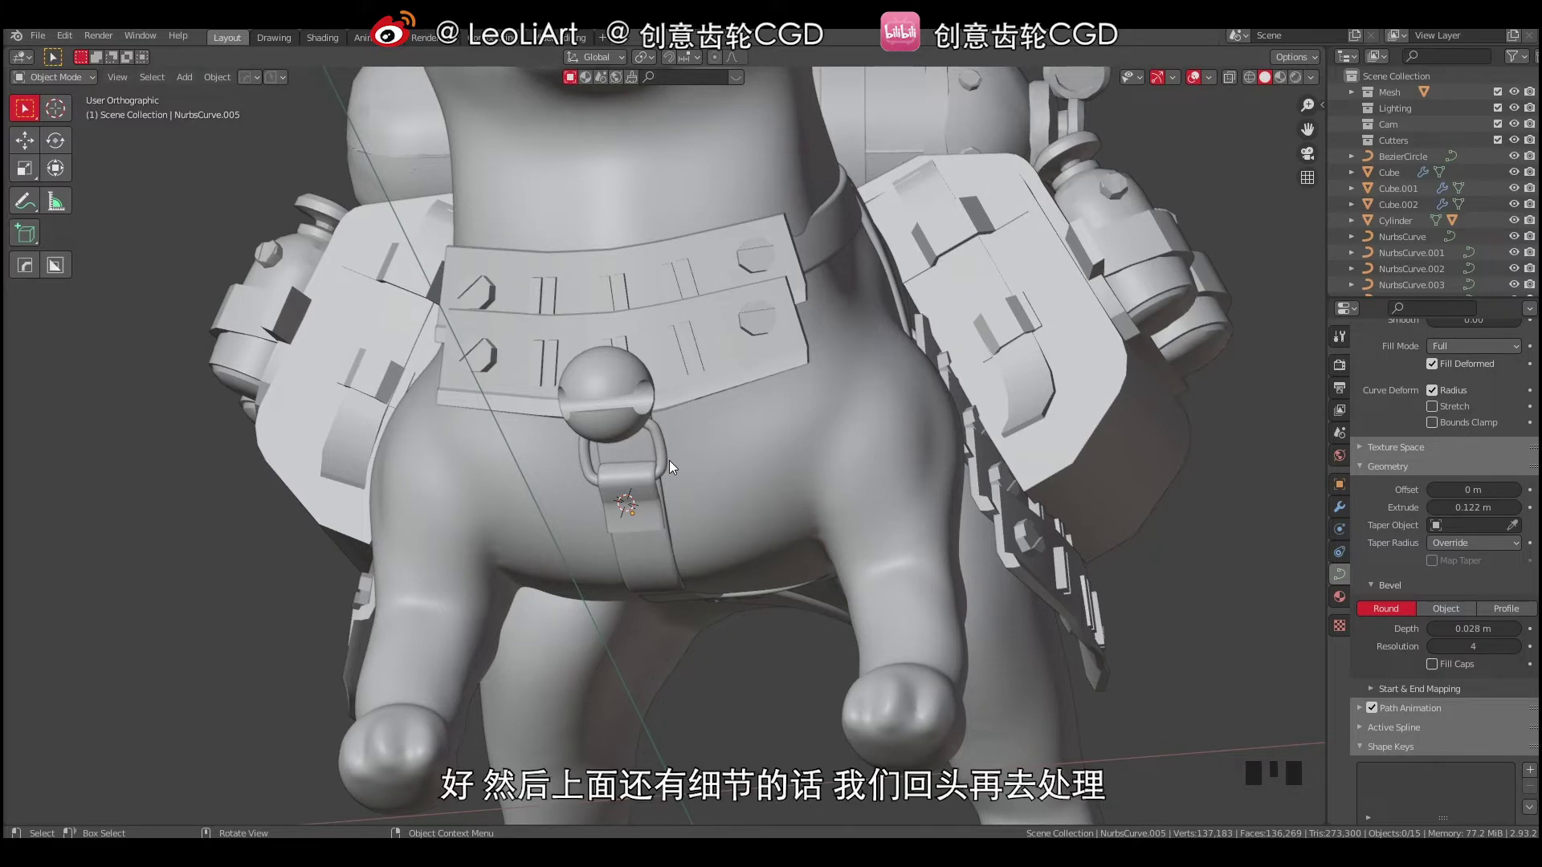
{"action": "left_click_drag", "start_coordinate": [620, 475], "coordinate": [674, 364]}
{"action": "key", "text": "a"}
{"action": "key", "text": "a"}
{"action": "left_click_drag", "start_coordinate": [660, 459], "coordinate": [635, 501]}
{"action": "right_click", "coordinate": [635, 501]}
{"action": "left_click_drag", "start_coordinate": [734, 508], "coordinate": [646, 454]}
{"action": "left_click_drag", "start_coordinate": [647, 453], "coordinate": [645, 491]}
{"action": "left_click_drag", "start_coordinate": [654, 493], "coordinate": [661, 492]}
{"action": "right_click", "coordinate": [661, 491]}
{"action": "key", "text": "shift+a"}
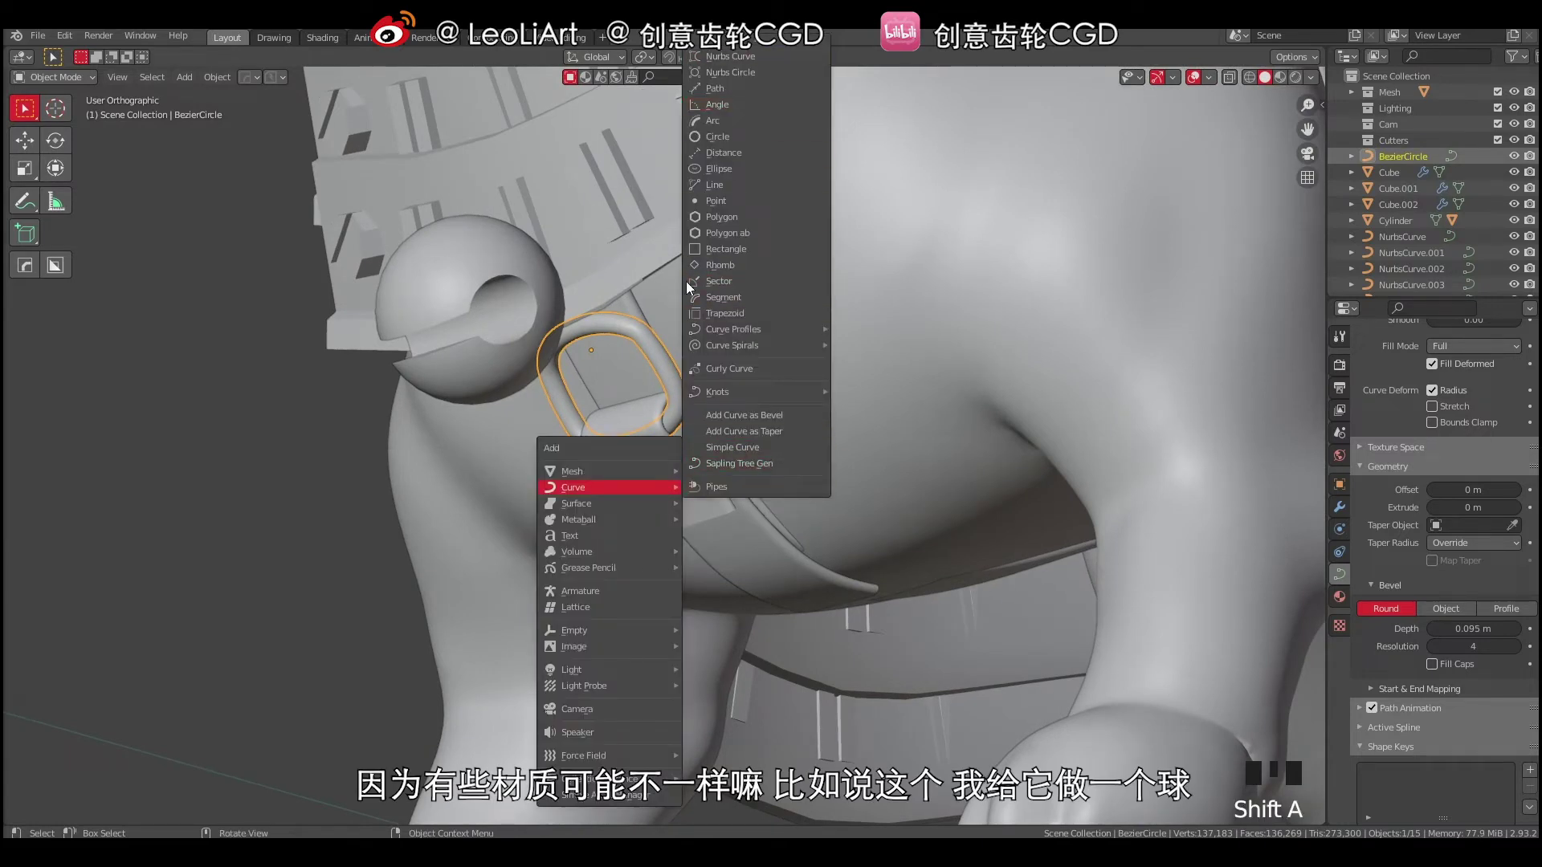
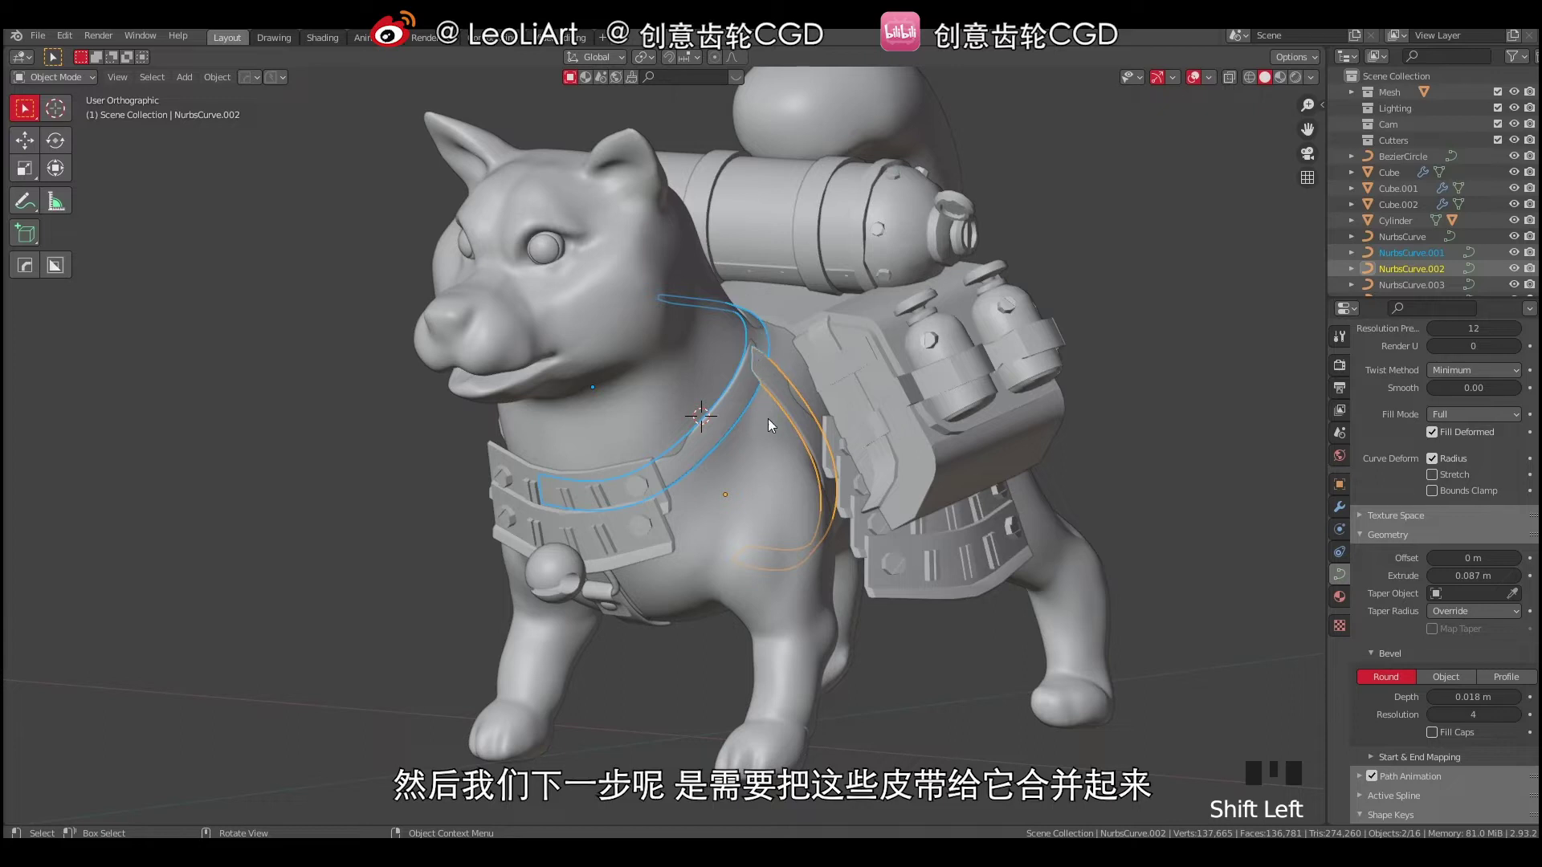
Select strap curves around the neck, try joining them with Ctrl+J, then undo.
{"action": "left_click_drag", "start_coordinate": [762, 417], "coordinate": [653, 588]}
{"action": "left_click", "coordinate": [653, 588]}
{"action": "left_click", "coordinate": [638, 567]}
{"action": "left_click_drag", "start_coordinate": [768, 495], "coordinate": [745, 364]}
{"action": "left_click", "coordinate": [745, 365]}
{"action": "left_click_drag", "start_coordinate": [705, 405], "coordinate": [710, 381]}
{"action": "right_click", "coordinate": [710, 381]}
{"action": "left_click_drag", "start_coordinate": [731, 407], "coordinate": [772, 373]}
{"action": "left_click", "coordinate": [772, 373]}
{"action": "key", "text": "ctrl+j"}
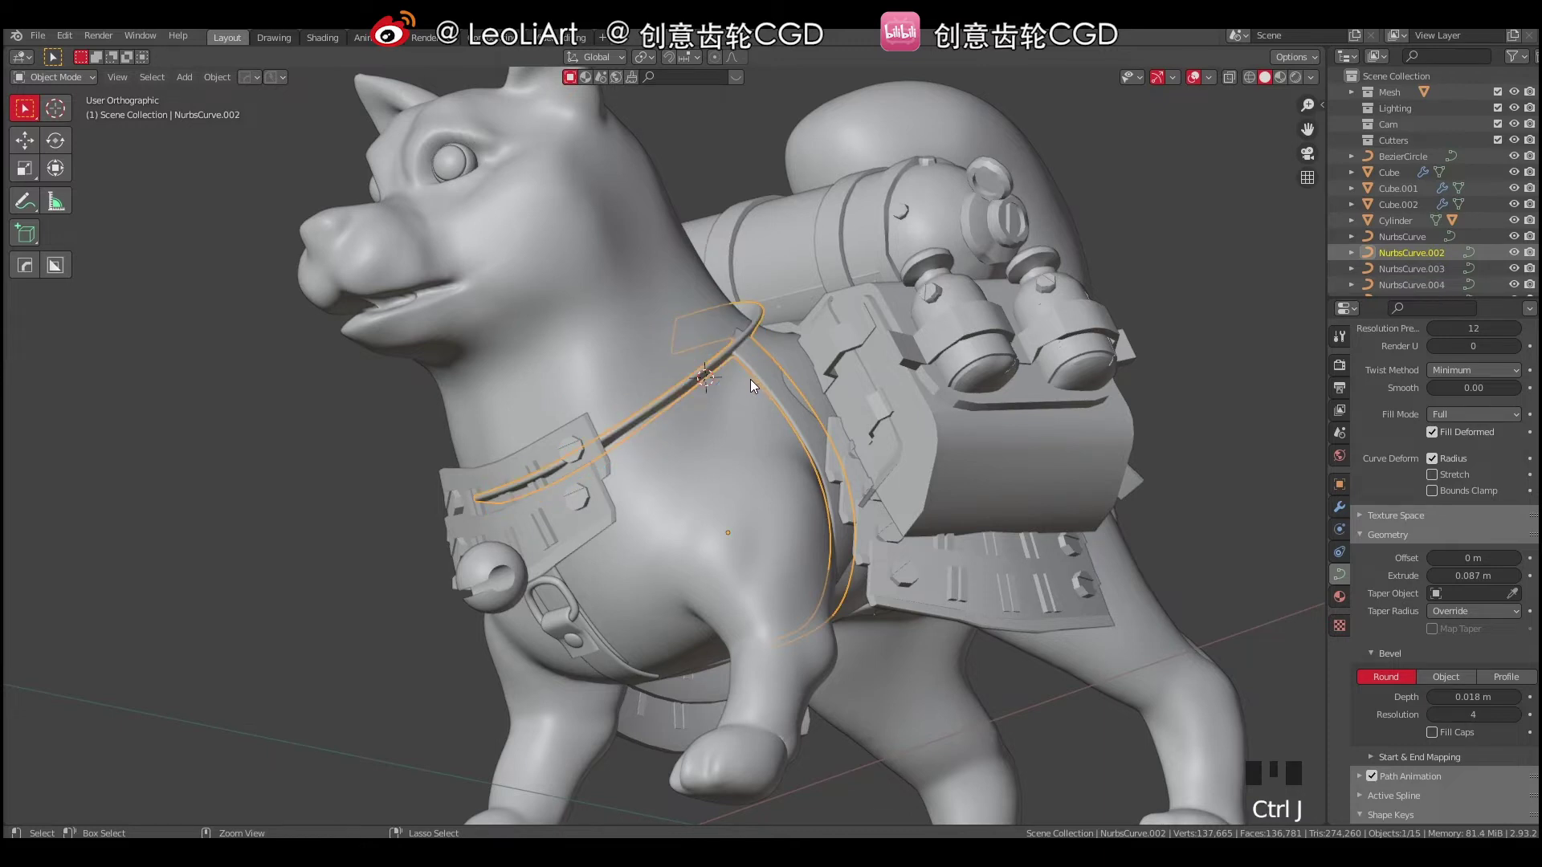
{"action": "left_click_drag", "start_coordinate": [749, 405], "coordinate": [777, 370]}
{"action": "key", "text": "ctrl+z"}
Select the collar strap NurbsCurve.001 alone and convert it to a mesh via Object > Convert.
{"action": "left_click", "coordinate": [776, 368]}
{"action": "left_click", "coordinate": [775, 367]}
{"action": "left_click_drag", "start_coordinate": [802, 370], "coordinate": [714, 369]}
{"action": "left_click", "coordinate": [715, 369]}
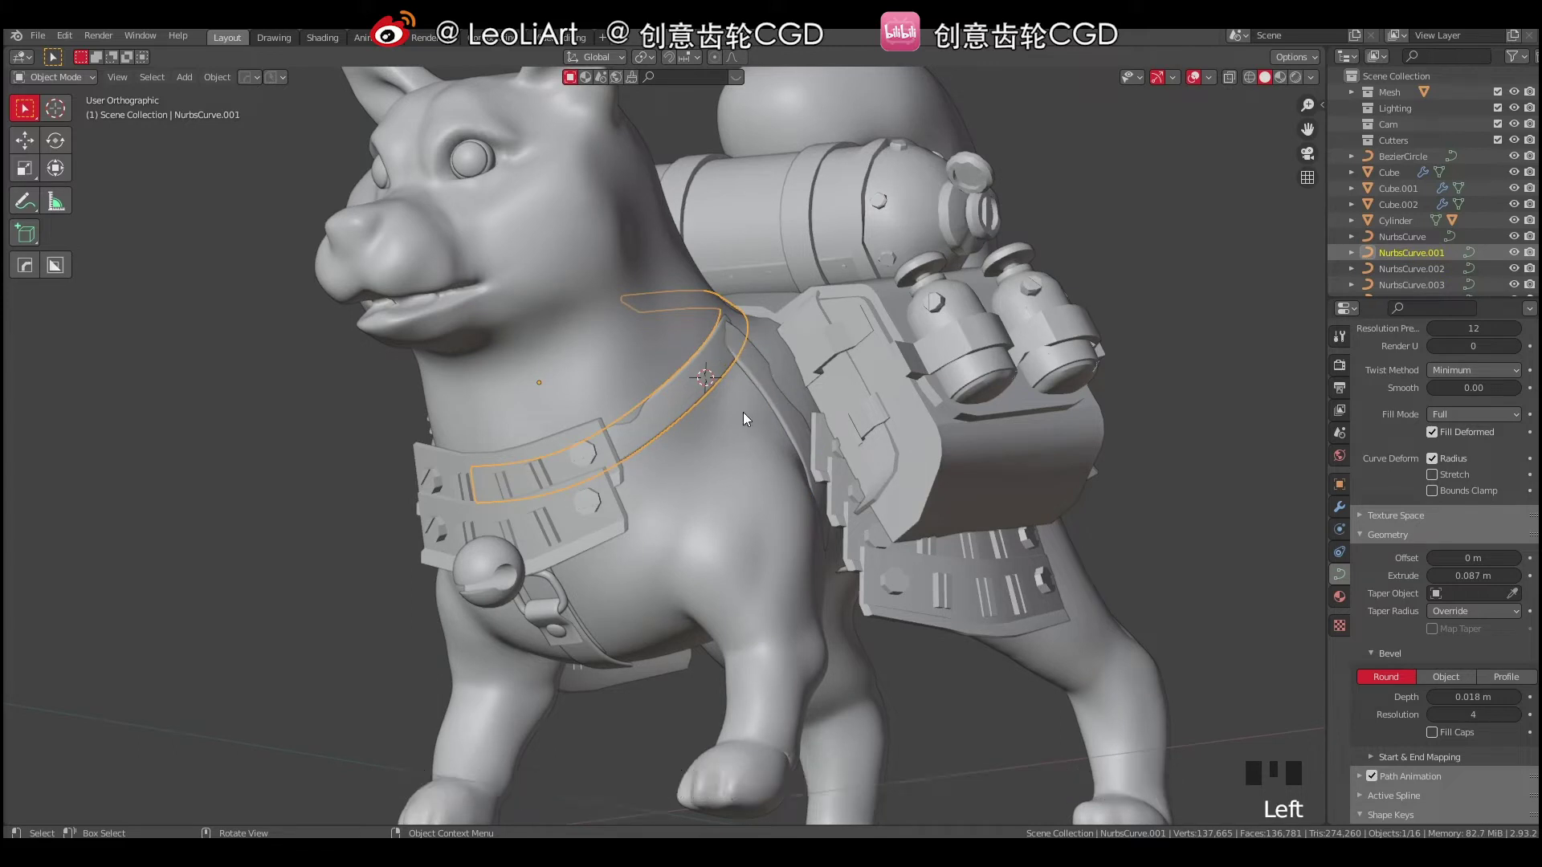
{"action": "left_click_drag", "start_coordinate": [732, 420], "coordinate": [774, 392]}
{"action": "key", "text": "a"}
{"action": "key", "text": "a"}
{"action": "left_click_drag", "start_coordinate": [786, 408], "coordinate": [705, 387]}
{"action": "left_click", "coordinate": [704, 386]}
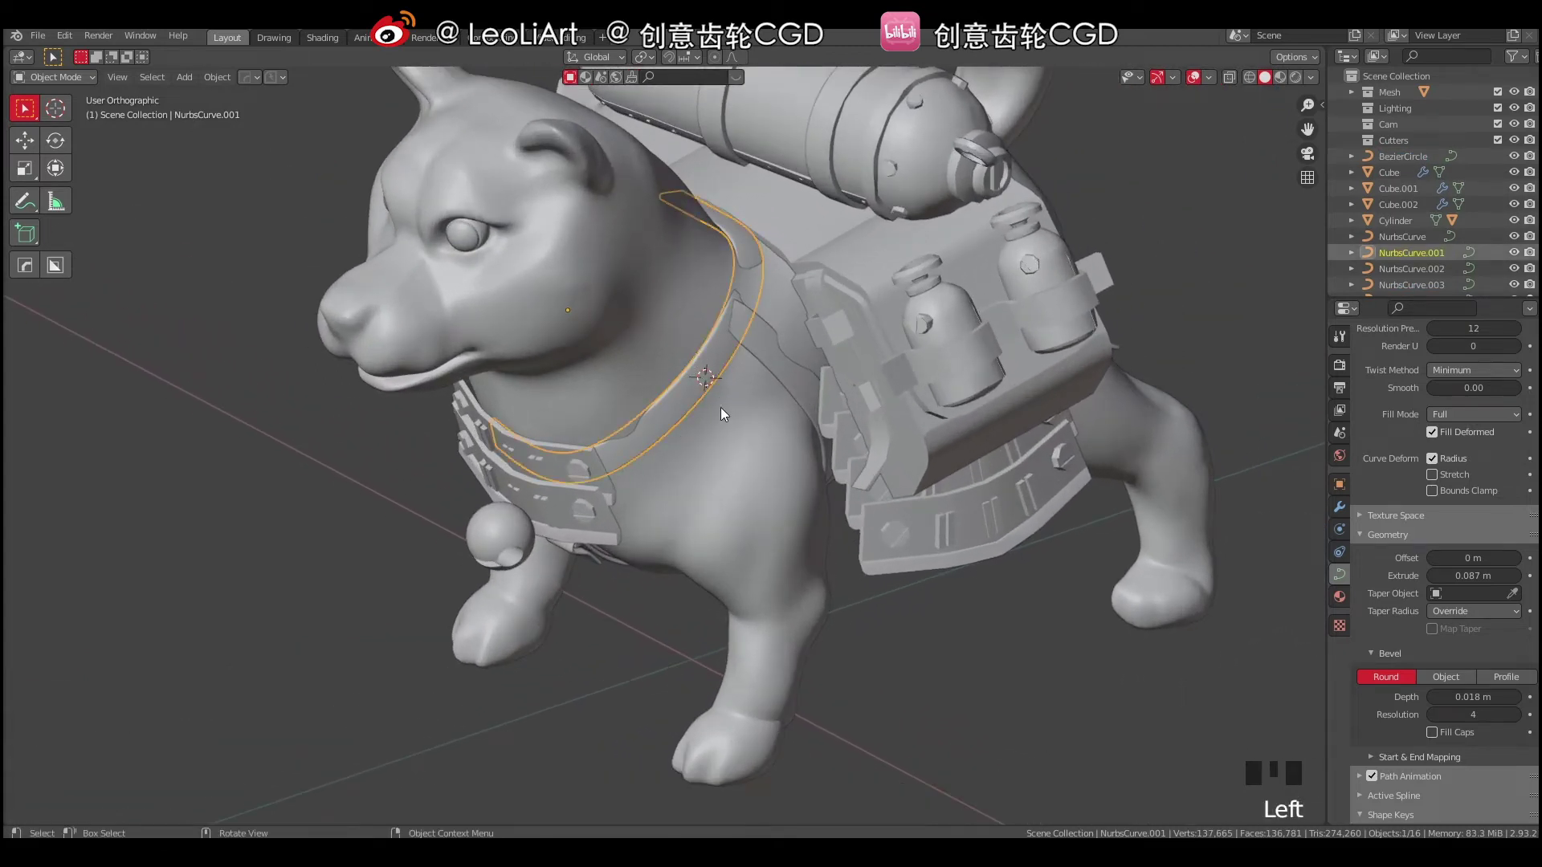
{"action": "left_click_drag", "start_coordinate": [224, 84], "coordinate": [293, 504]}
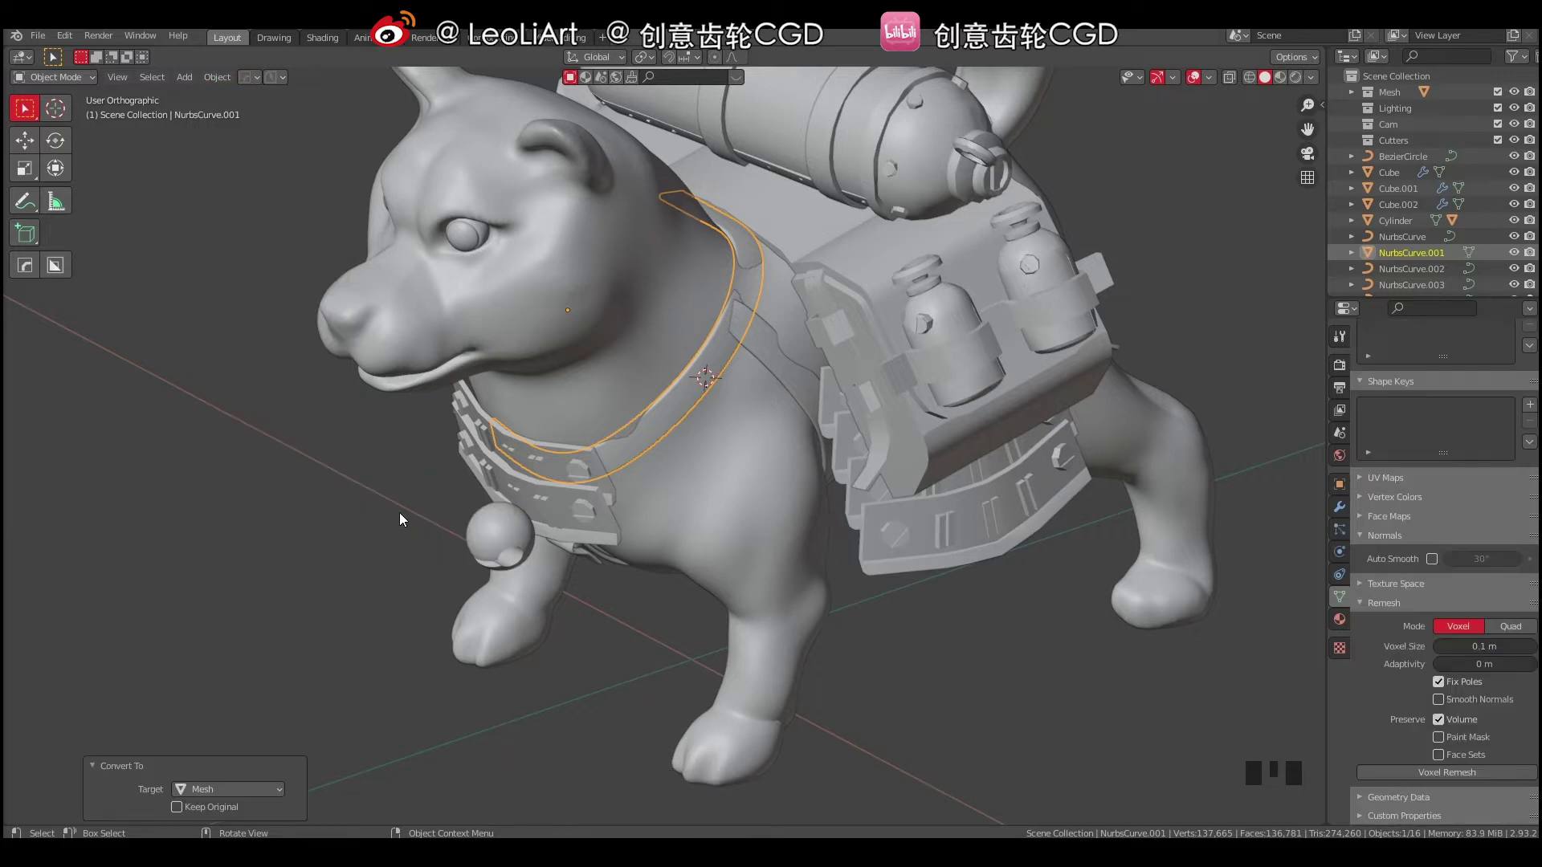
{"action": "left_click_drag", "start_coordinate": [75, 83], "coordinate": [682, 328]}
{"action": "left_click_drag", "start_coordinate": [682, 328], "coordinate": [676, 391]}
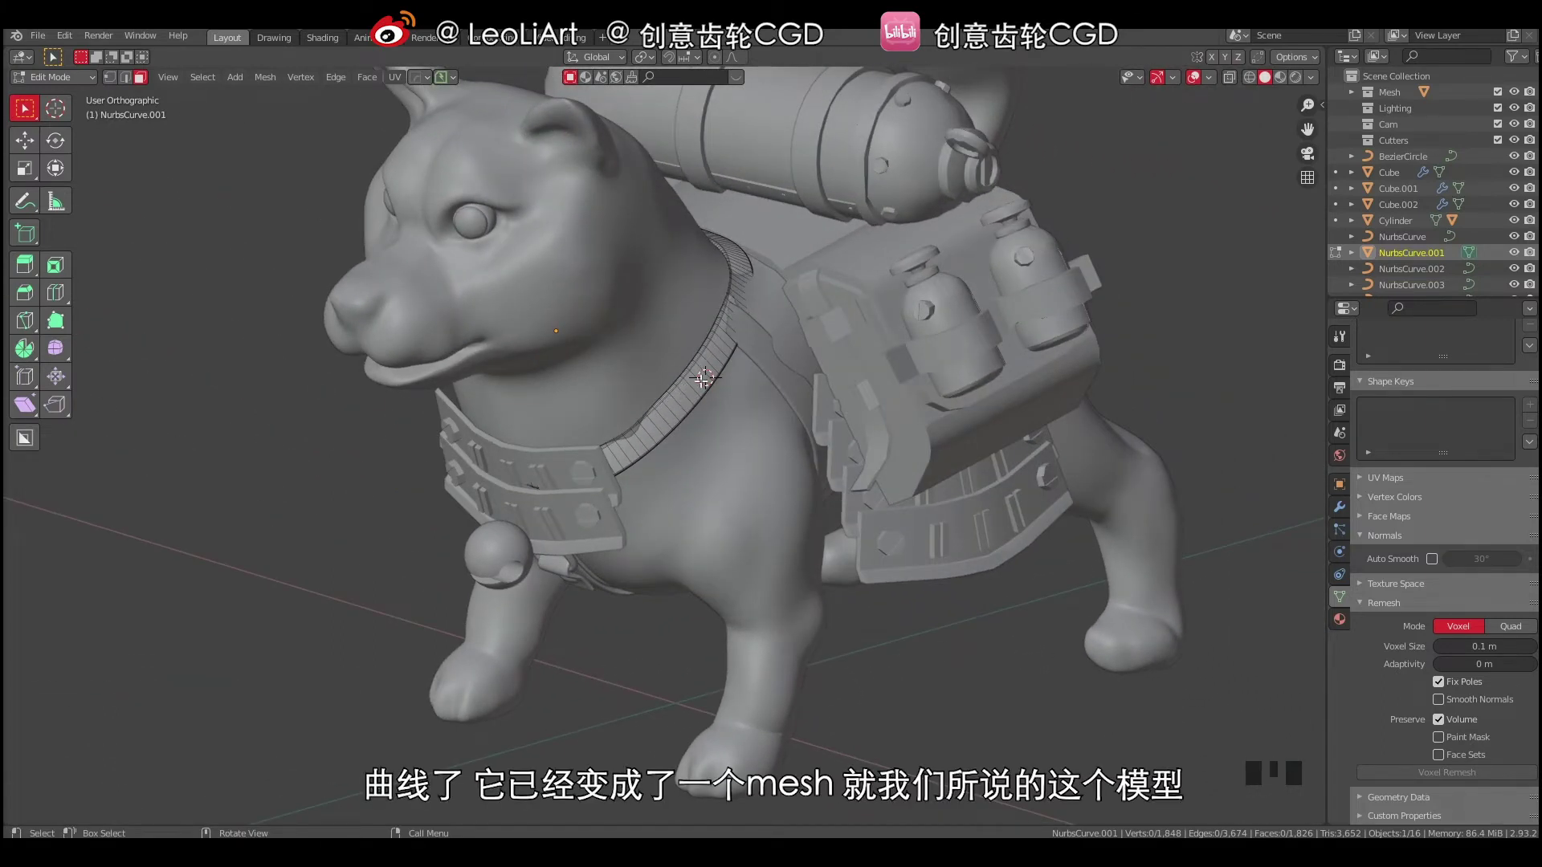
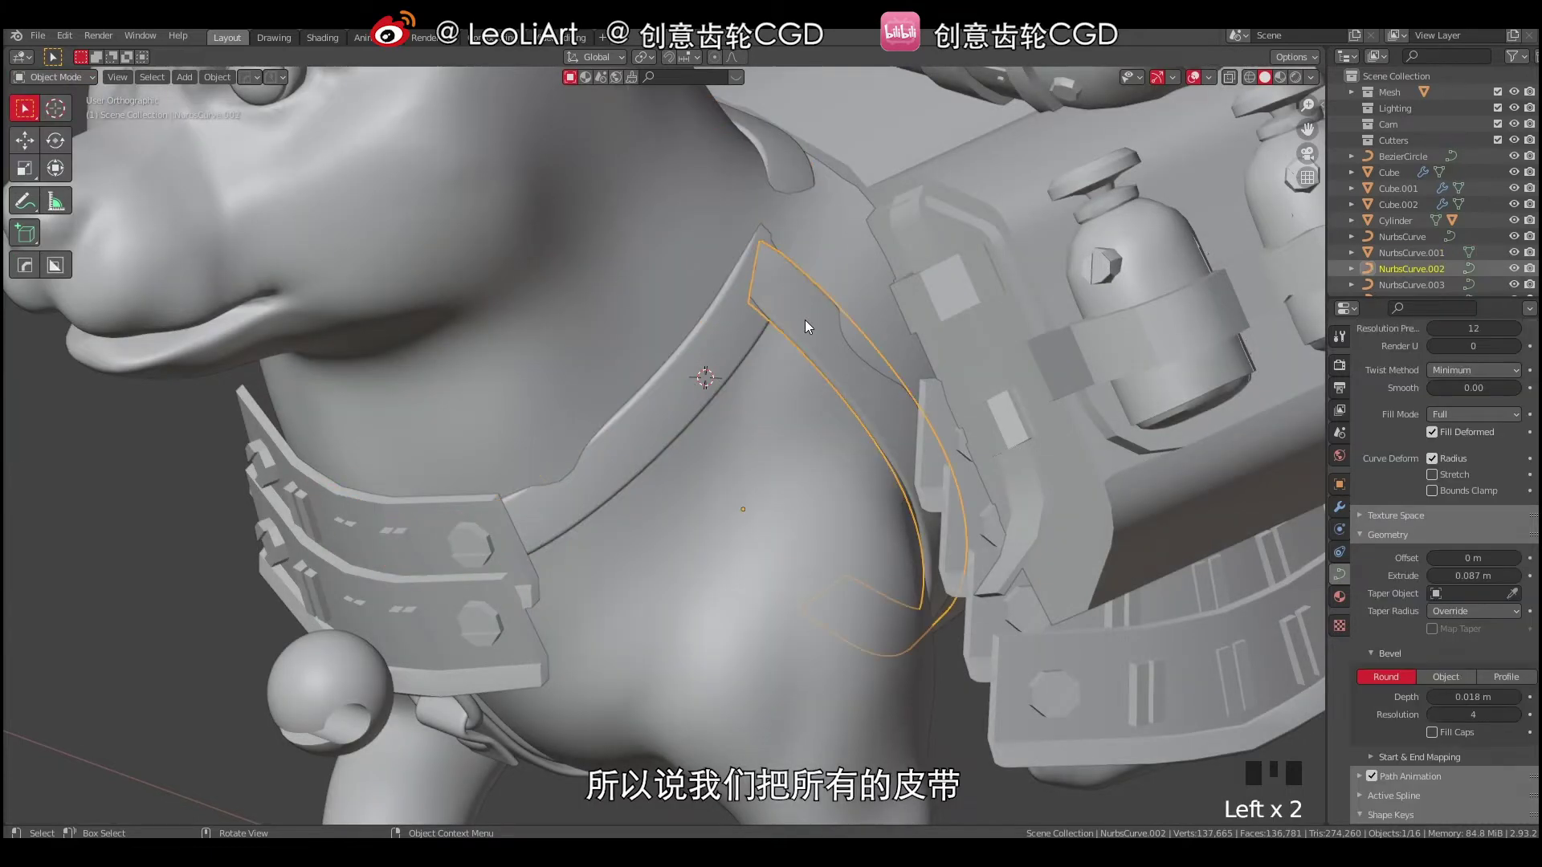
Clear the selection and pick the rear strap NurbsCurve.003 beside the backpack.
{"action": "left_click_drag", "start_coordinate": [217, 86], "coordinate": [765, 377]}
{"action": "left_click_drag", "start_coordinate": [765, 377], "coordinate": [767, 389]}
{"action": "key", "text": "a"}
{"action": "key", "text": "a"}
{"action": "left_click_drag", "start_coordinate": [774, 396], "coordinate": [700, 656]}
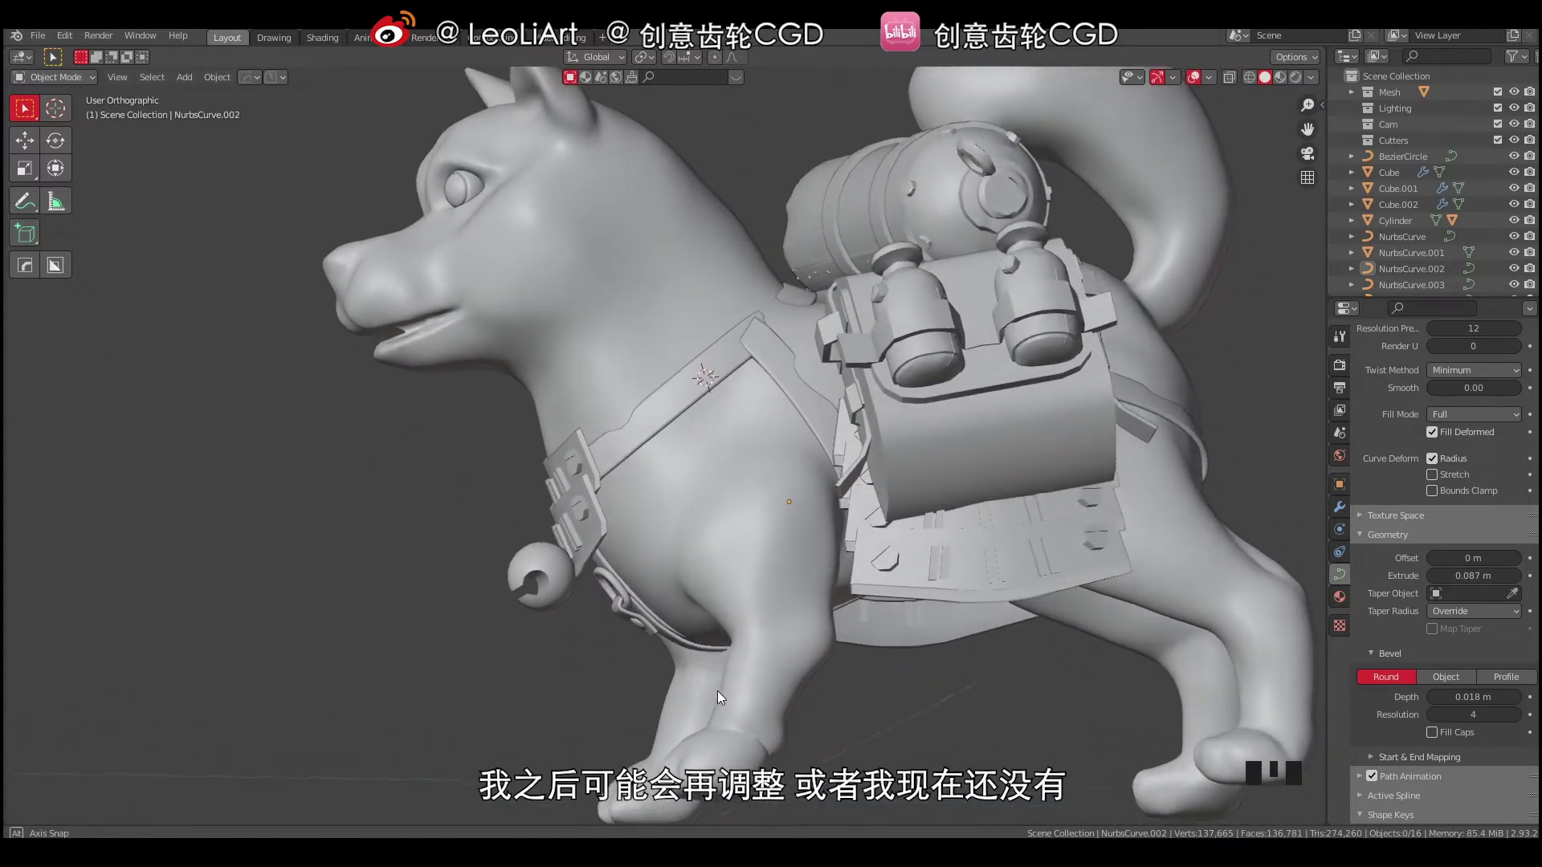
{"action": "left_click_drag", "start_coordinate": [1014, 460], "coordinate": [1153, 438]}
{"action": "right_click", "coordinate": [1153, 439]}
{"action": "left_click_drag", "start_coordinate": [1179, 434], "coordinate": [1197, 464]}
{"action": "left_click", "coordinate": [1198, 464]}
{"action": "left_click_drag", "start_coordinate": [1152, 453], "coordinate": [1087, 479]}
{"action": "right_click", "coordinate": [1086, 478]}
{"action": "left_click_drag", "start_coordinate": [1118, 478], "coordinate": [1124, 371]}
In Edit Mode twist the strap's end about 22° and nudge it against the body, then return to Object Mode.
{"action": "key", "text": "Tab"}
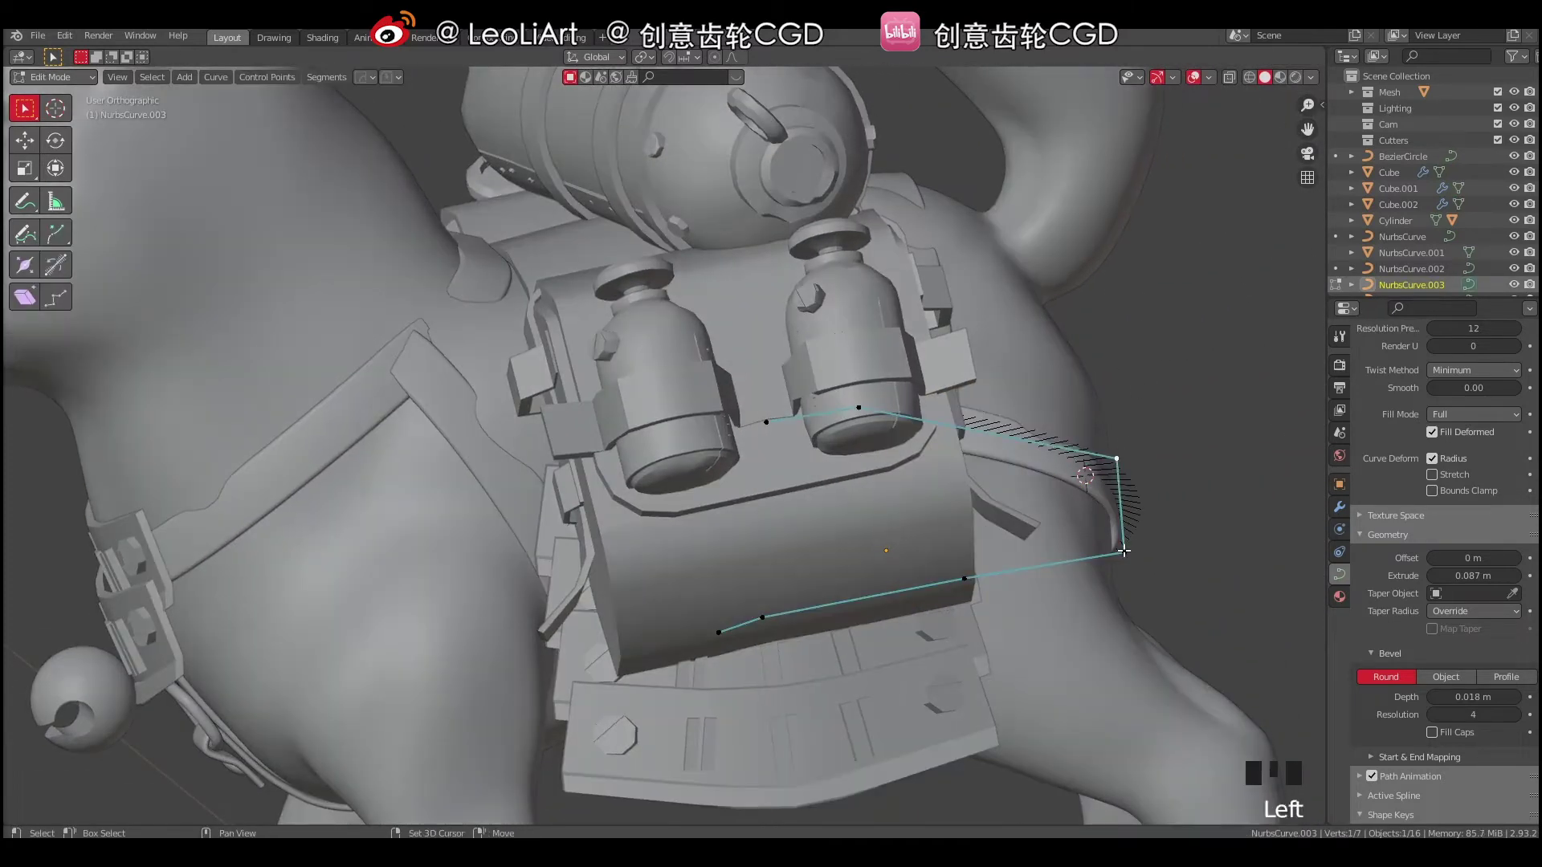
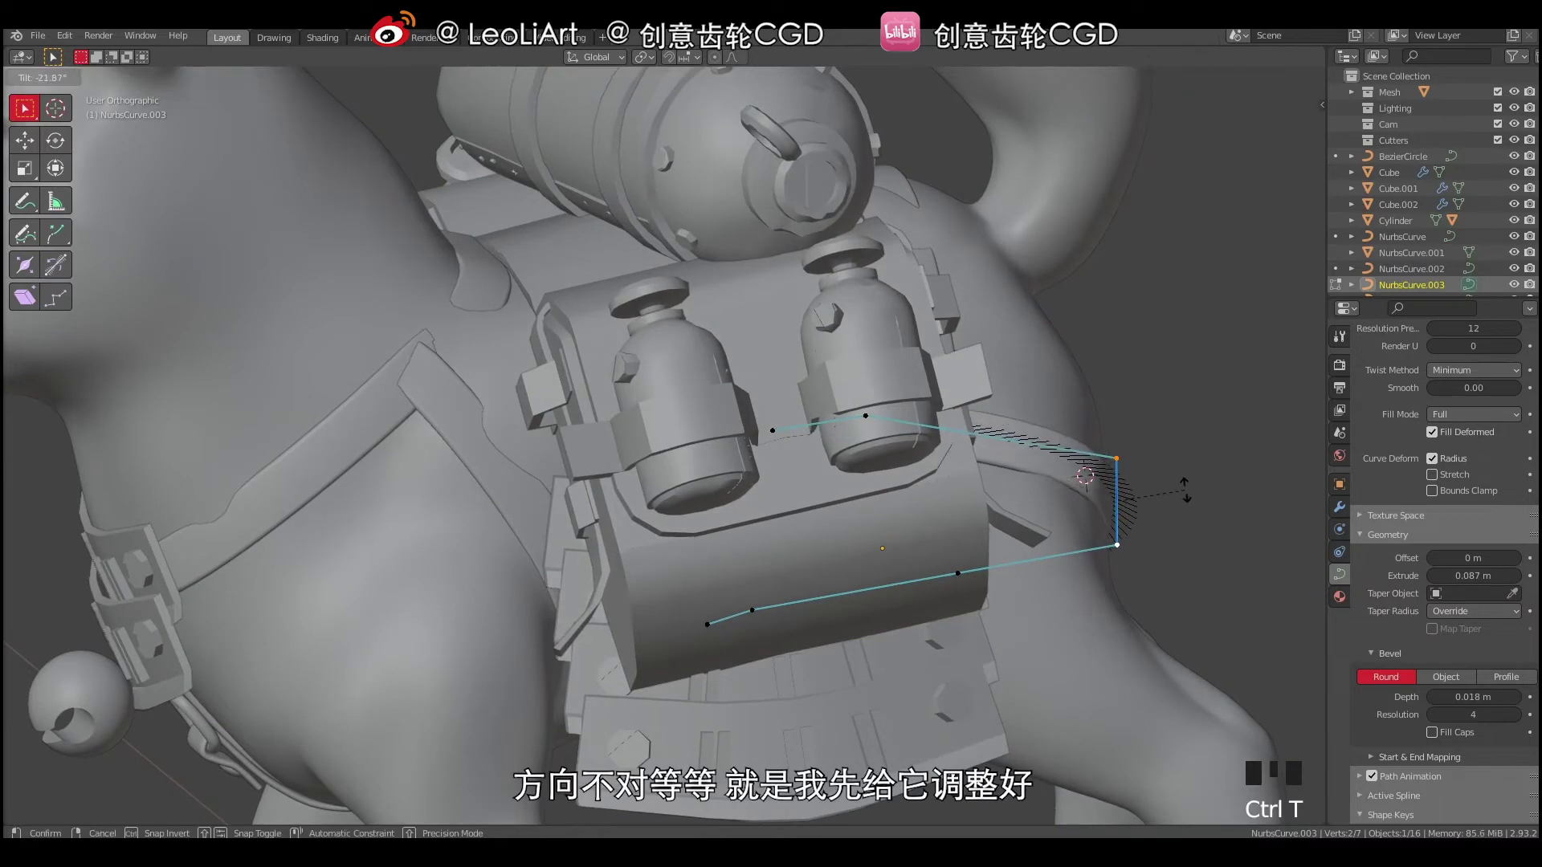
{"action": "key", "text": "g"}
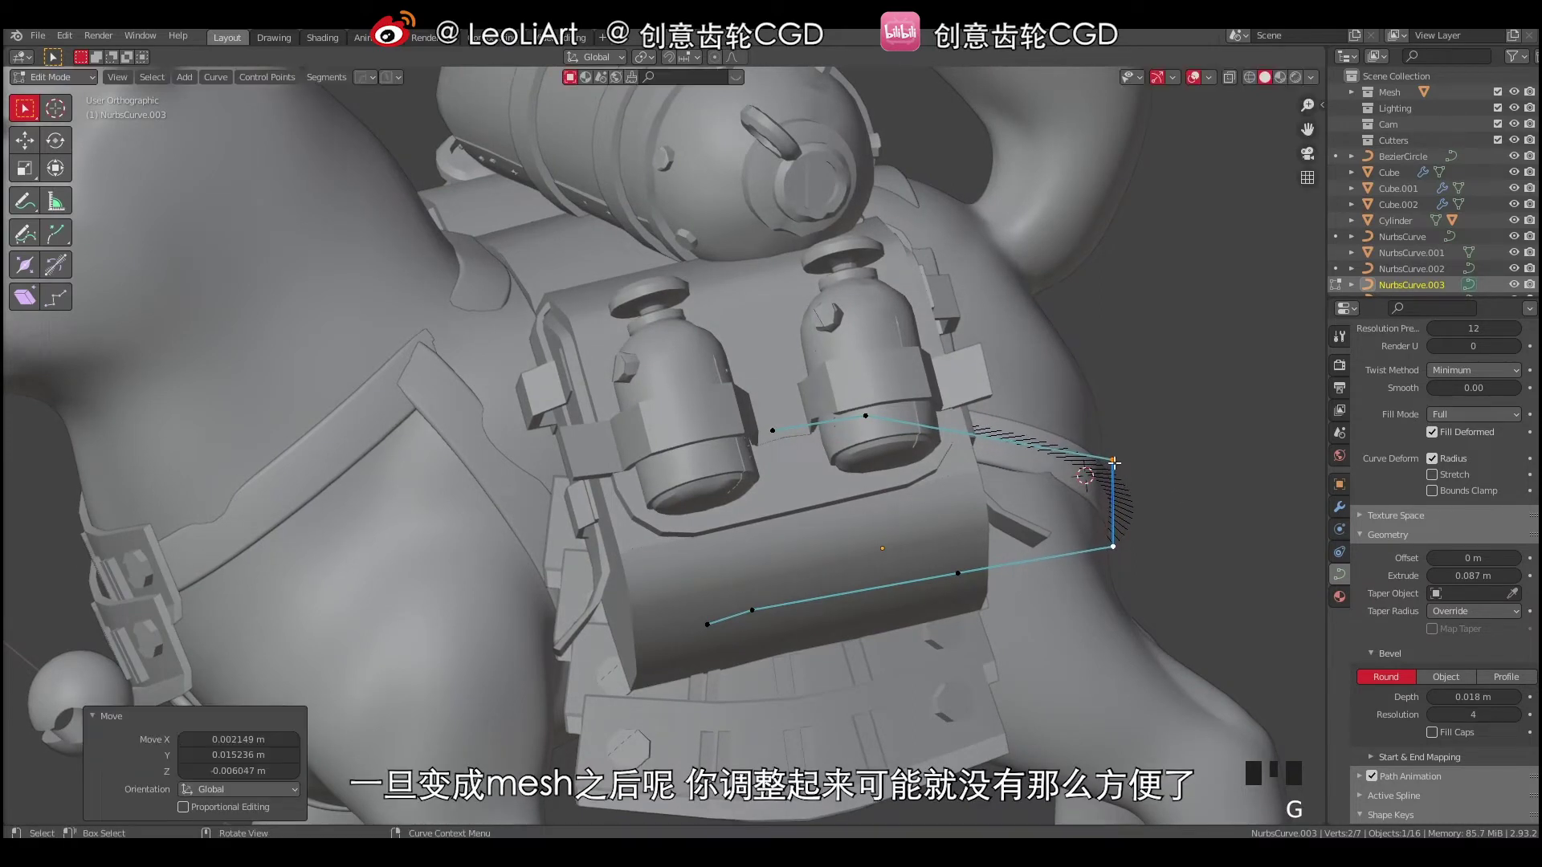
{"action": "left_click_drag", "start_coordinate": [1037, 454], "coordinate": [1018, 350]}
{"action": "key", "text": "Tab"}
{"action": "key", "text": "a"}
{"action": "key", "text": "a"}
{"action": "left_click_drag", "start_coordinate": [1013, 443], "coordinate": [949, 510]}
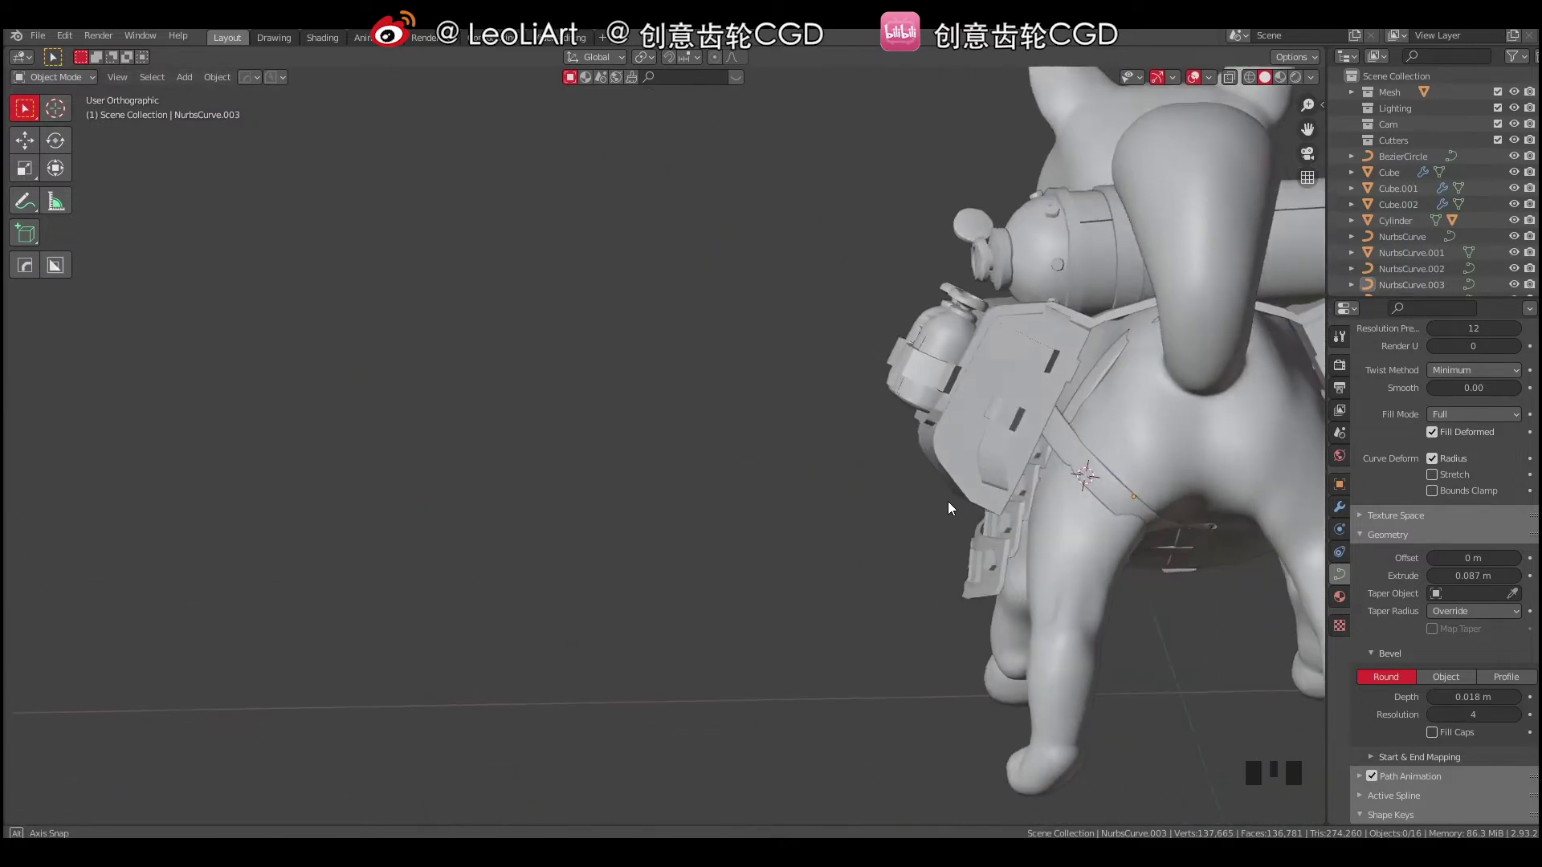
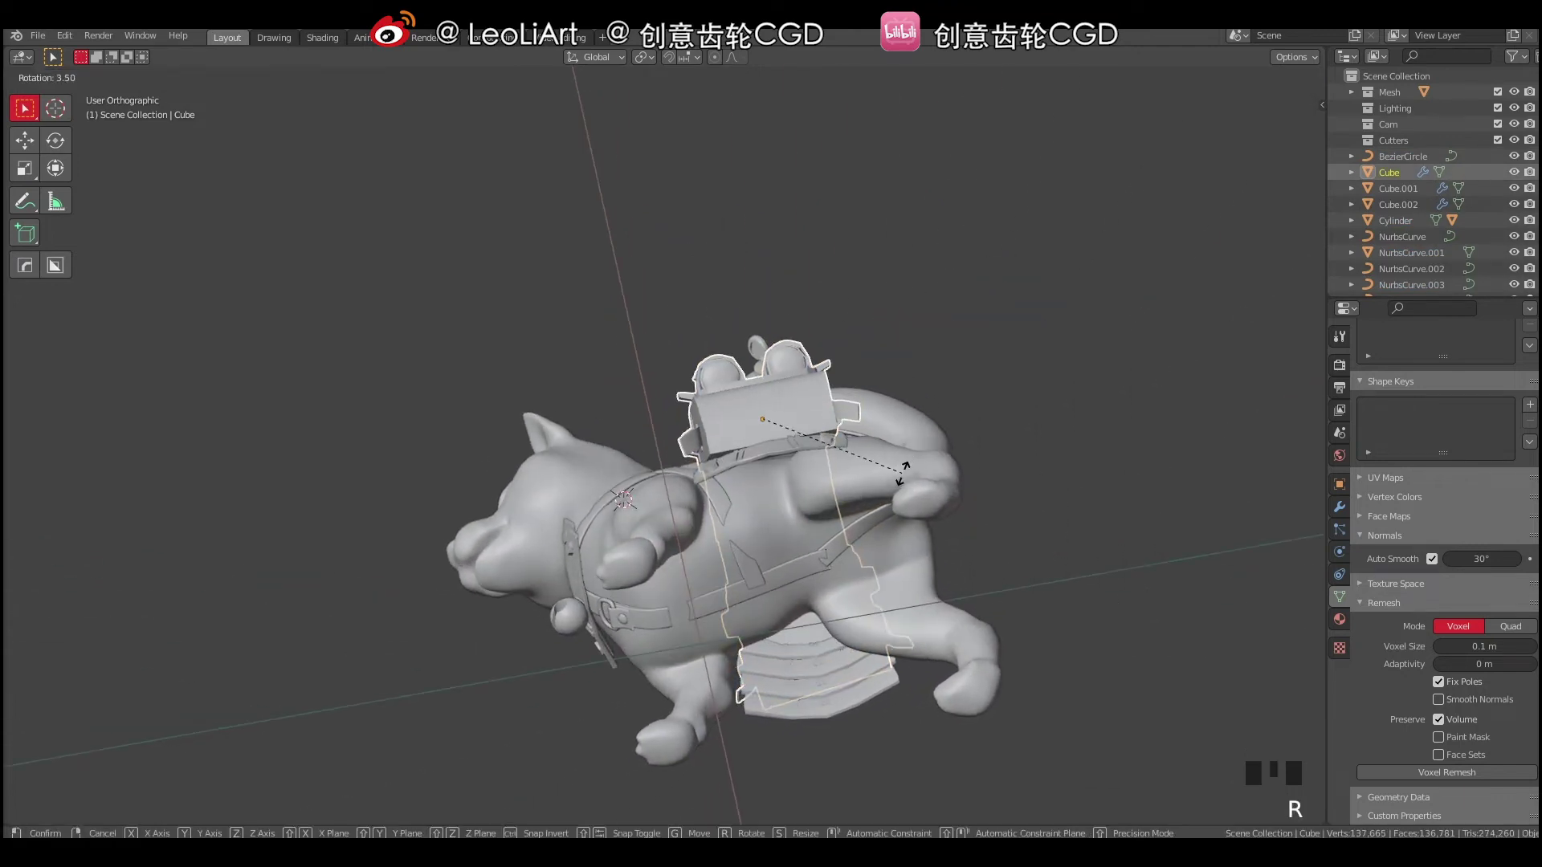
Inspect the model, select the backpack Cube and nudge it slightly upward.
{"action": "key", "text": "a"}
{"action": "left_click_drag", "start_coordinate": [856, 498], "coordinate": [704, 514]}
{"action": "left_click_drag", "start_coordinate": [709, 508], "coordinate": [737, 505]}
{"action": "left_click_drag", "start_coordinate": [640, 510], "coordinate": [703, 475]}
{"action": "right_click", "coordinate": [703, 474]}
{"action": "left_click_drag", "start_coordinate": [801, 479], "coordinate": [748, 487]}
{"action": "key", "text": "g"}
{"action": "left_click_drag", "start_coordinate": [767, 493], "coordinate": [729, 488]}
{"action": "key", "text": "g"}
{"action": "key", "text": "a"}
{"action": "key", "text": "a"}
{"action": "left_click_drag", "start_coordinate": [648, 467], "coordinate": [714, 446]}
Save the .blend file with Ctrl+S and orbit to view the whole dog.
{"action": "key", "text": "ctrl+s"}
{"action": "middle_click", "coordinate": [816, 438]}
{"action": "key", "text": "a"}
{"action": "key", "text": "a"}
{"action": "left_click_drag", "start_coordinate": [613, 428], "coordinate": [639, 458]}
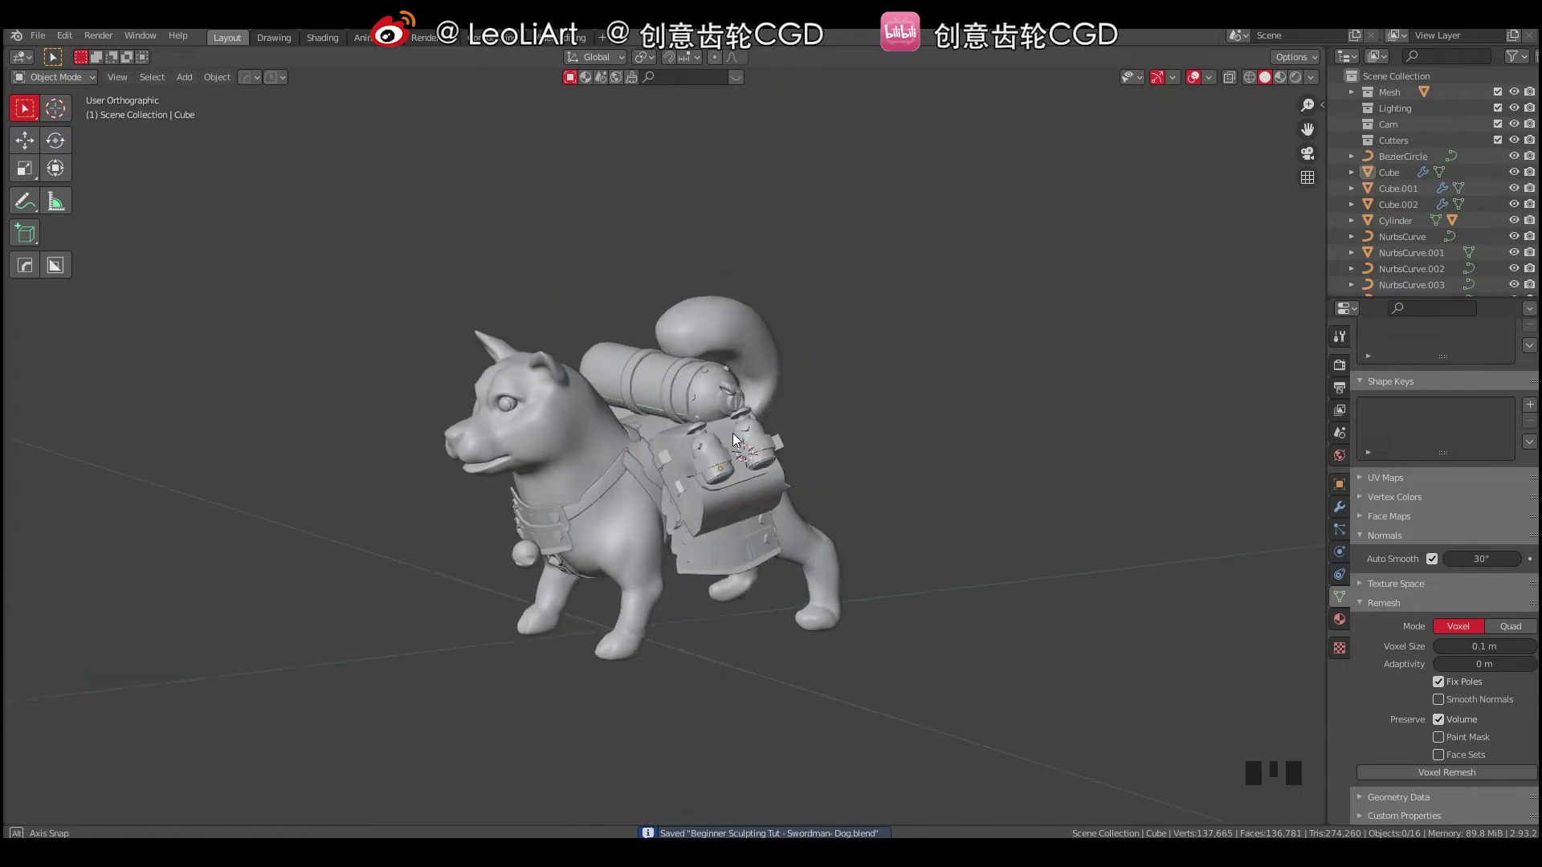
Convert the shoulder strap NurbsCurve.002 to a mesh, then select the chest tab NurbsCurve.005.
{"action": "left_click_drag", "start_coordinate": [721, 464], "coordinate": [659, 466]}
{"action": "right_click", "coordinate": [658, 465]}
{"action": "left_click_drag", "start_coordinate": [743, 455], "coordinate": [741, 407]}
{"action": "left_click", "coordinate": [741, 407]}
{"action": "left_click_drag", "start_coordinate": [738, 455], "coordinate": [224, 87]}
{"action": "left_click_drag", "start_coordinate": [224, 86], "coordinate": [304, 465]}
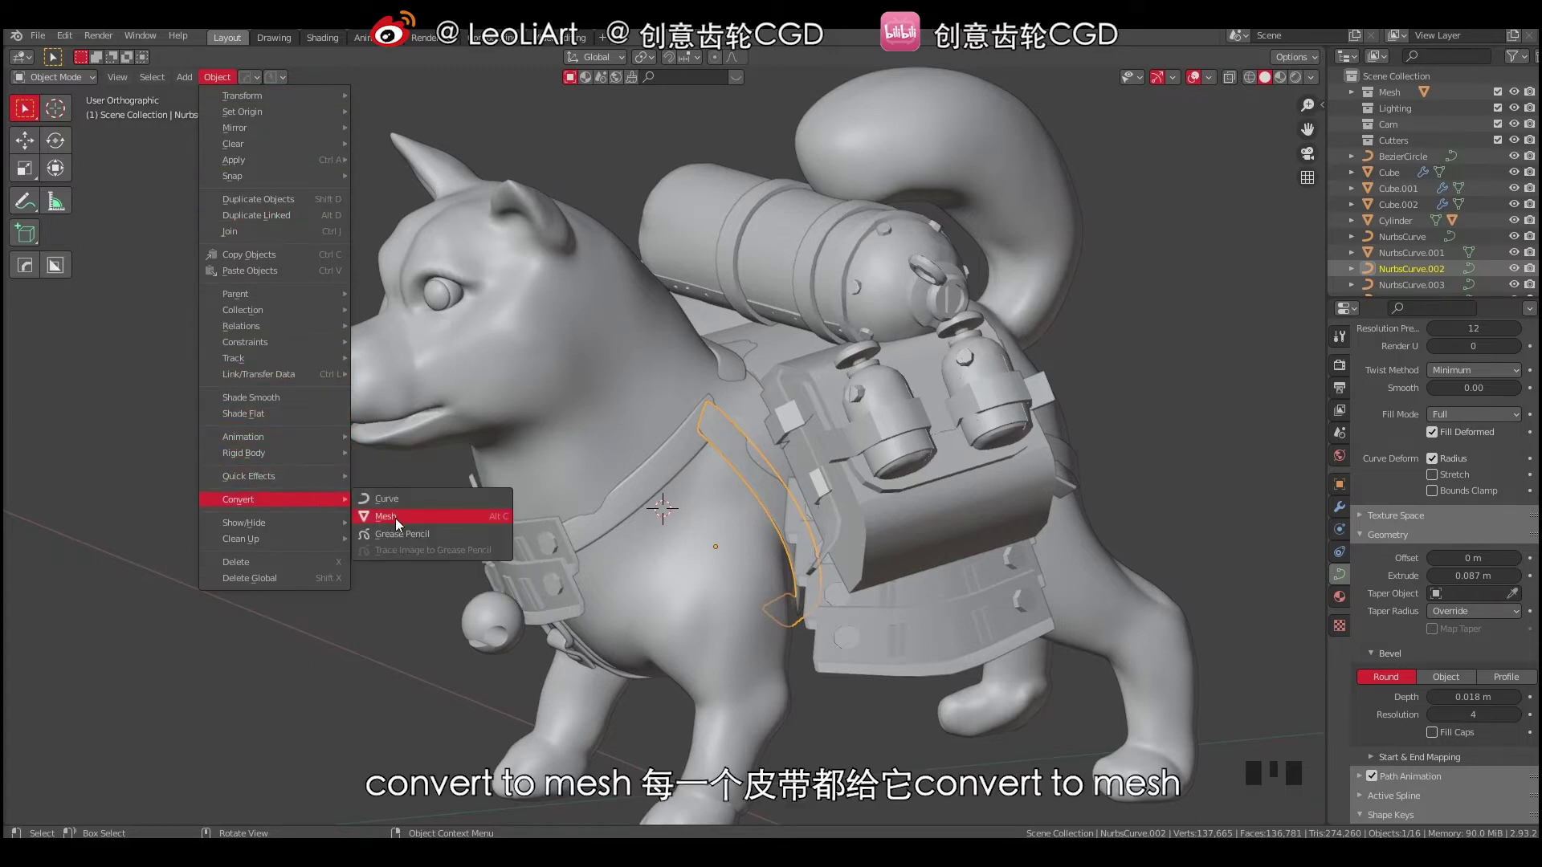
{"action": "left_click_drag", "start_coordinate": [577, 489], "coordinate": [556, 693]}
{"action": "left_click", "coordinate": [556, 693]}
Convert the chest tab and the buckle ring BezierCircle to meshes via Object > Convert > Mesh.
{"action": "left_click_drag", "start_coordinate": [565, 575], "coordinate": [228, 82]}
{"action": "left_click_drag", "start_coordinate": [228, 82], "coordinate": [560, 557]}
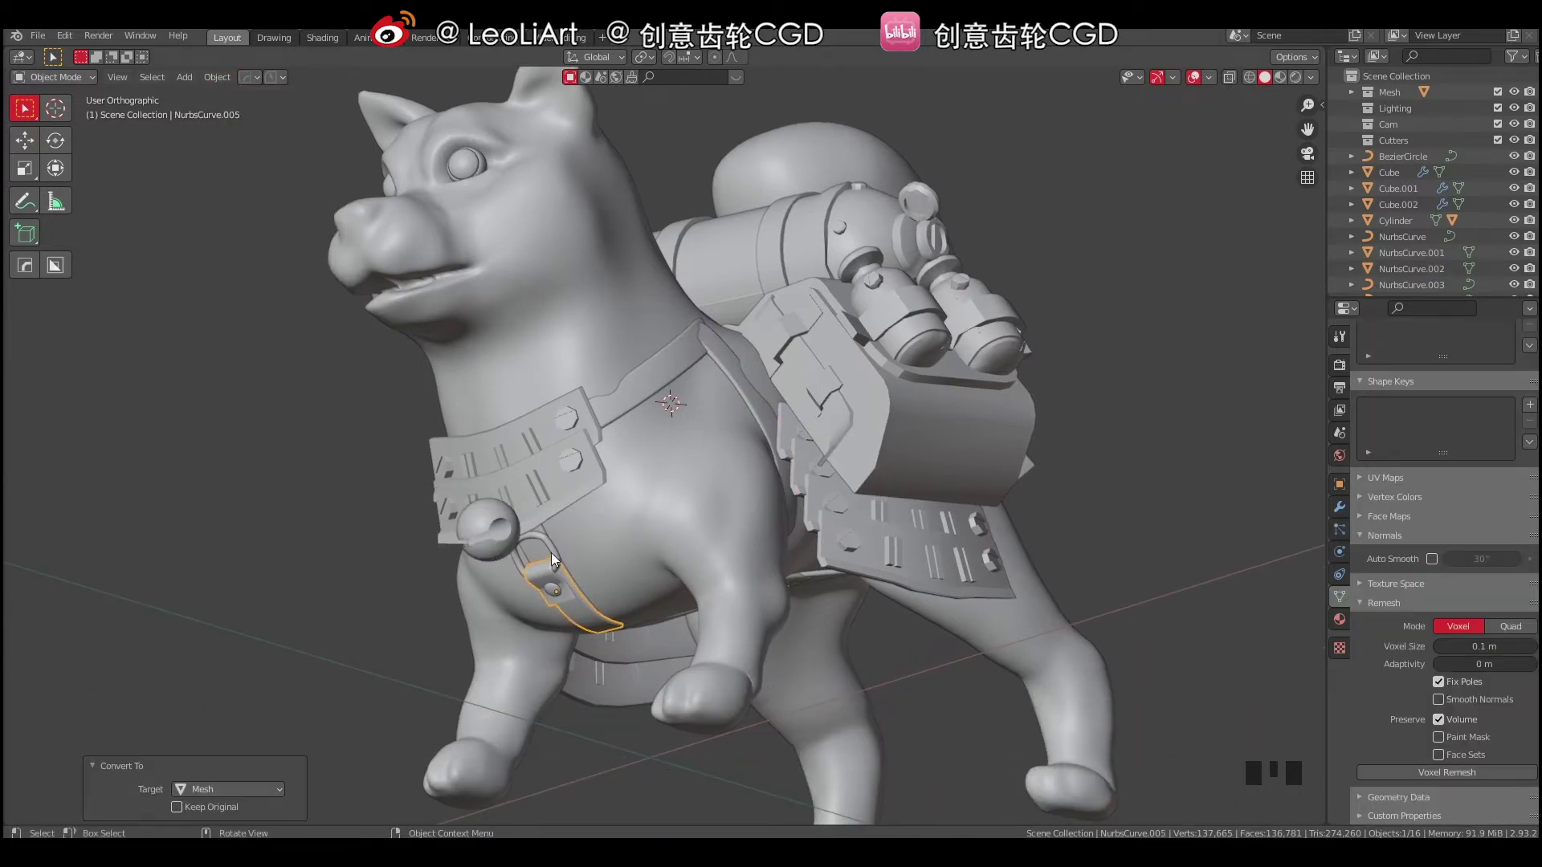
{"action": "left_click", "coordinate": [560, 557]}
{"action": "left_click_drag", "start_coordinate": [223, 77], "coordinate": [221, 78]}
{"action": "left_click_drag", "start_coordinate": [221, 78], "coordinate": [468, 534]}
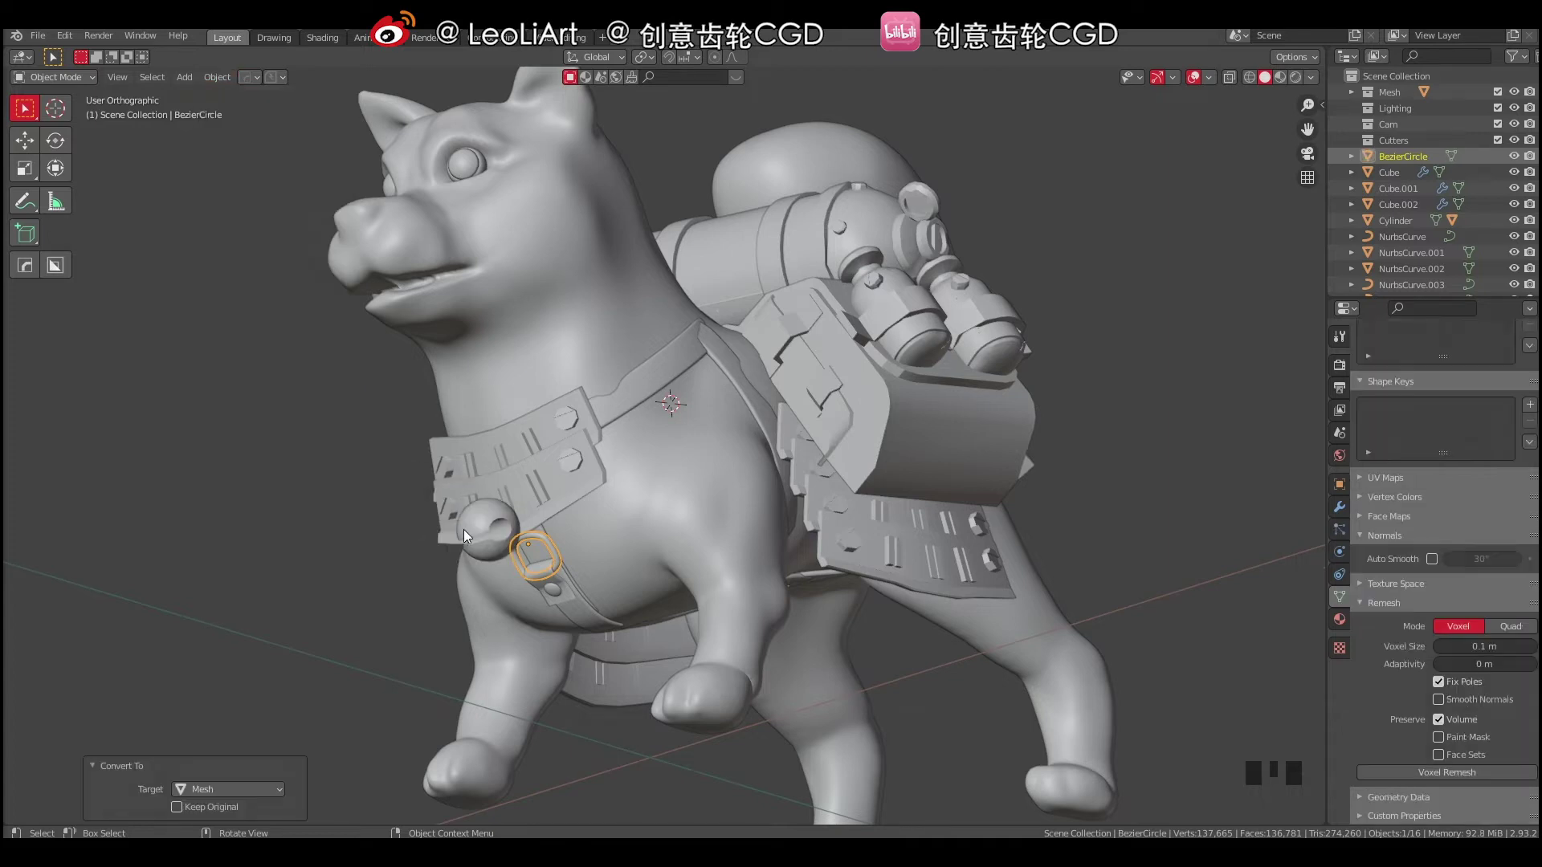
Select the side strap NurbsCurve.003 from below and bring up its Object > Convert choices.
{"action": "left_click_drag", "start_coordinate": [529, 546], "coordinate": [668, 659]}
{"action": "left_click", "coordinate": [668, 659]}
{"action": "left_click_drag", "start_coordinate": [215, 85], "coordinate": [860, 672]}
{"action": "middle_click", "coordinate": [604, 540]}
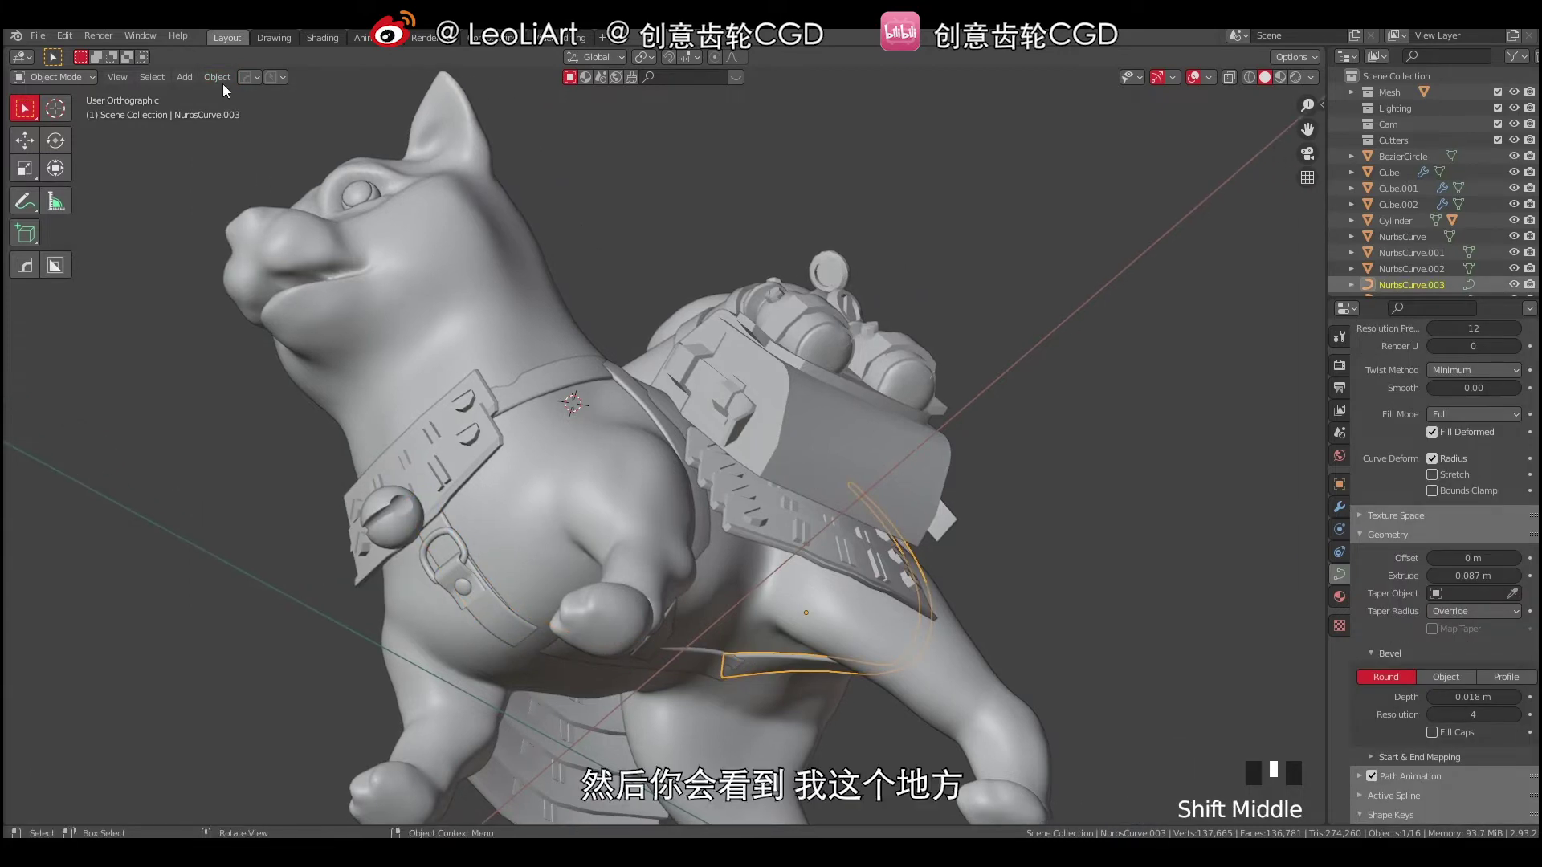
{"action": "left_click_drag", "start_coordinate": [219, 83], "coordinate": [392, 524]}
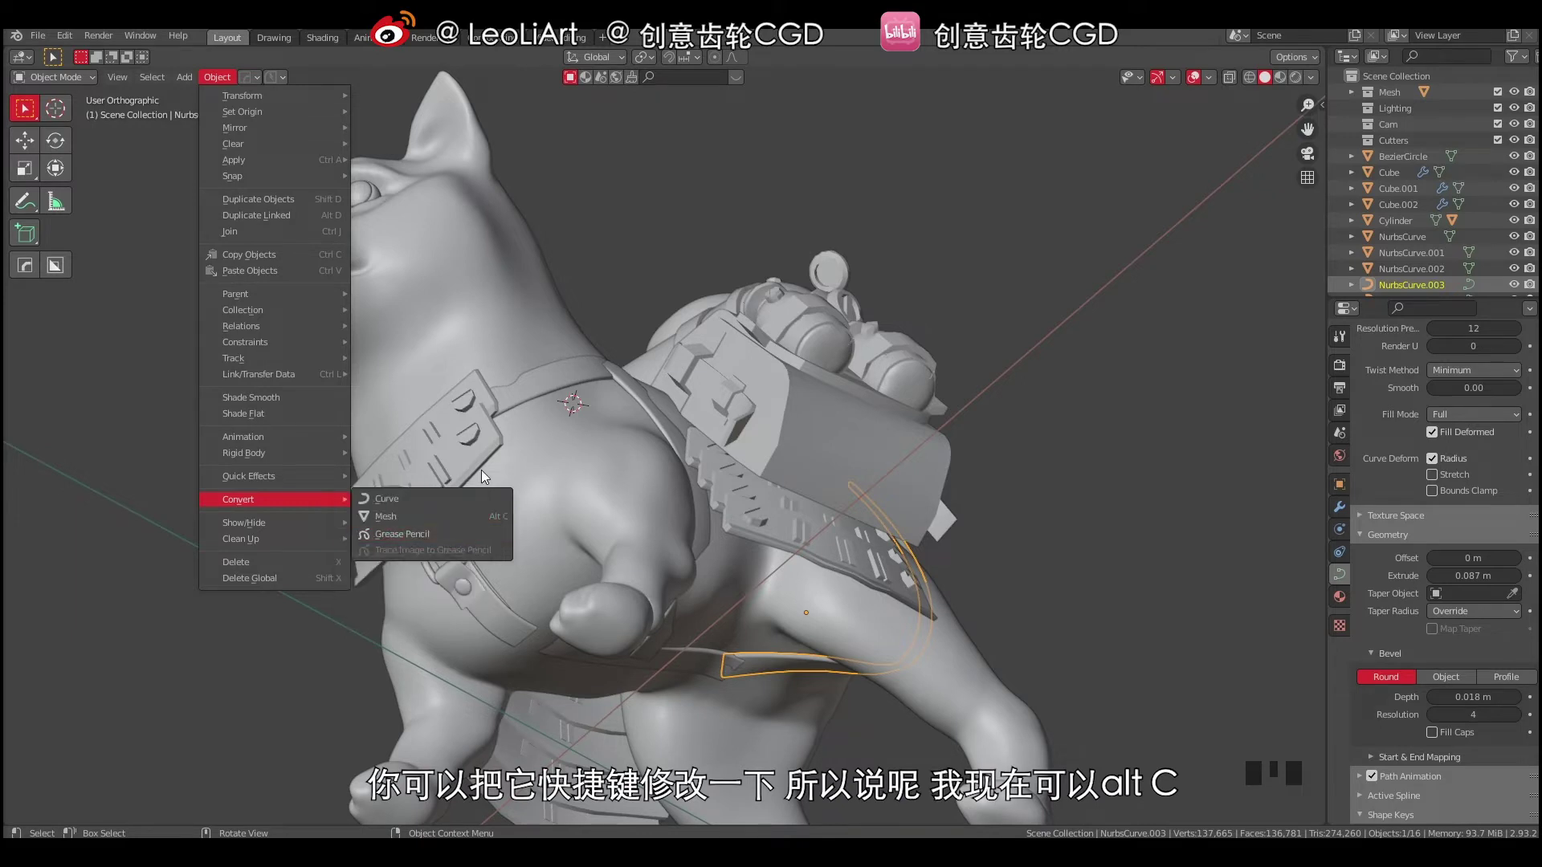
Convert the rear straps NurbsCurve.003 and .004 to meshes with Alt+C and verify in Edit Mode.
{"action": "left_click_drag", "start_coordinate": [695, 568], "coordinate": [774, 607]}
{"action": "key", "text": "alt+c"}
{"action": "left_click_drag", "start_coordinate": [765, 522], "coordinate": [874, 358]}
{"action": "left_click", "coordinate": [874, 358]}
{"action": "key", "text": "alt+c"}
{"action": "left_click_drag", "start_coordinate": [861, 382], "coordinate": [832, 390]}
{"action": "key", "text": "Tab"}
{"action": "left_click_drag", "start_coordinate": [798, 362], "coordinate": [795, 288]}
{"action": "key", "text": "Tab"}
Check each remaining strap, including the belly strap, in Edit Mode to confirm all are meshes.
{"action": "left_click", "coordinate": [646, 354]}
{"action": "key", "text": "Tab"}
{"action": "key", "text": "Tab"}
{"action": "left_click", "coordinate": [598, 350]}
{"action": "key", "text": "Tab"}
{"action": "left_click_drag", "start_coordinate": [703, 314], "coordinate": [674, 376]}
{"action": "key", "text": "Tab"}
{"action": "key", "text": "Tab"}
{"action": "left_click", "coordinate": [453, 538]}
{"action": "key", "text": "Tab"}
{"action": "key", "text": "Tab"}
{"action": "left_click", "coordinate": [452, 568]}
{"action": "key", "text": "Tab"}
{"action": "key", "text": "Tab"}
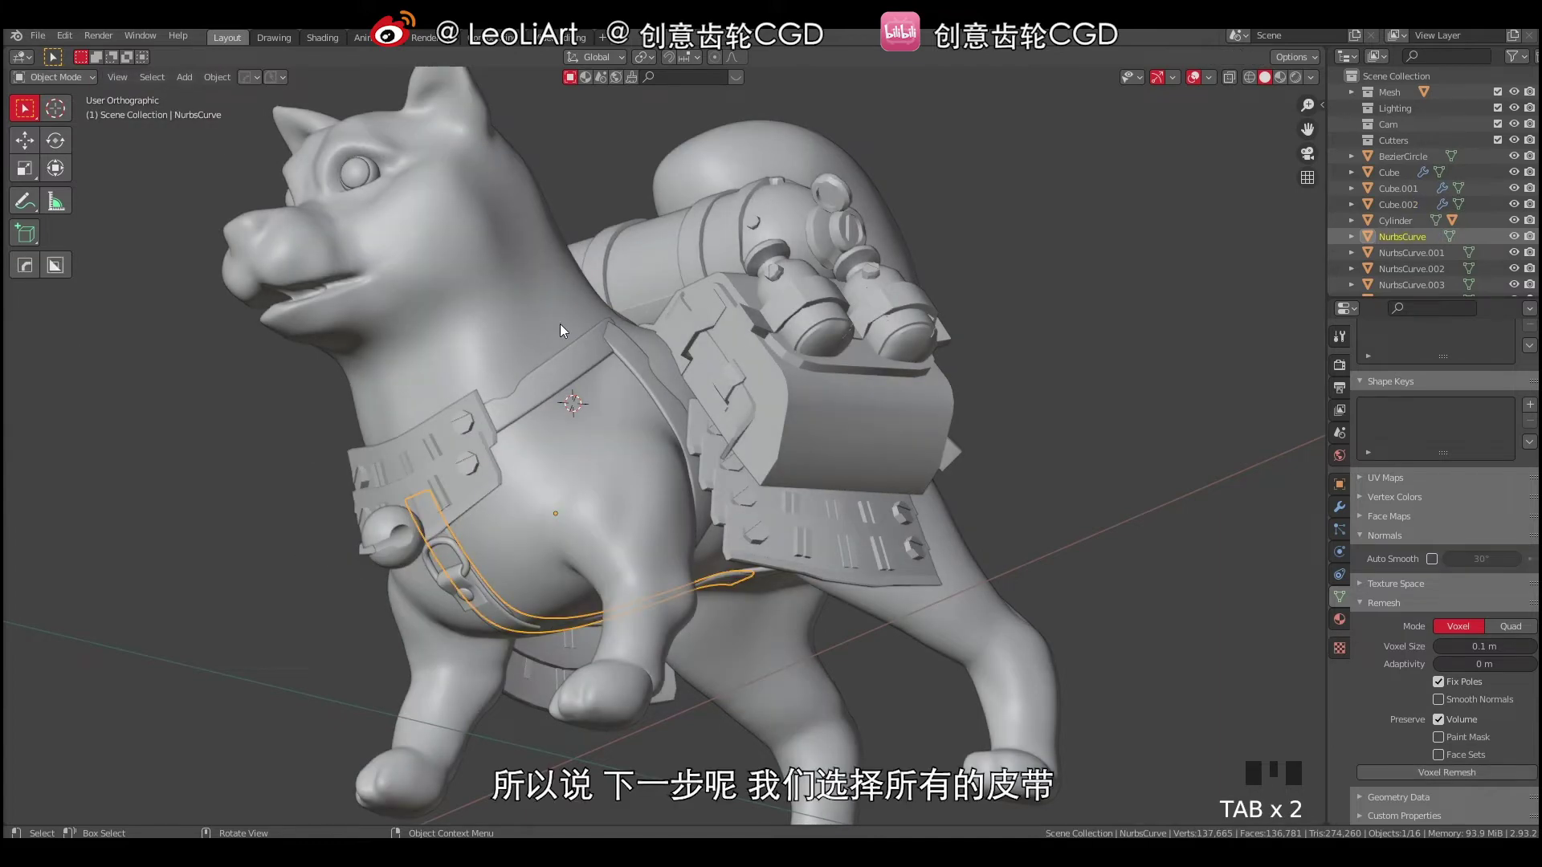
Shift-select all the strap meshes around the dog and join them into one object with Ctrl+J.
{"action": "left_click_drag", "start_coordinate": [577, 364], "coordinate": [607, 361]}
{"action": "left_click", "coordinate": [638, 360]}
{"action": "left_click_drag", "start_coordinate": [636, 404], "coordinate": [516, 613]}
{"action": "left_click", "coordinate": [517, 613]}
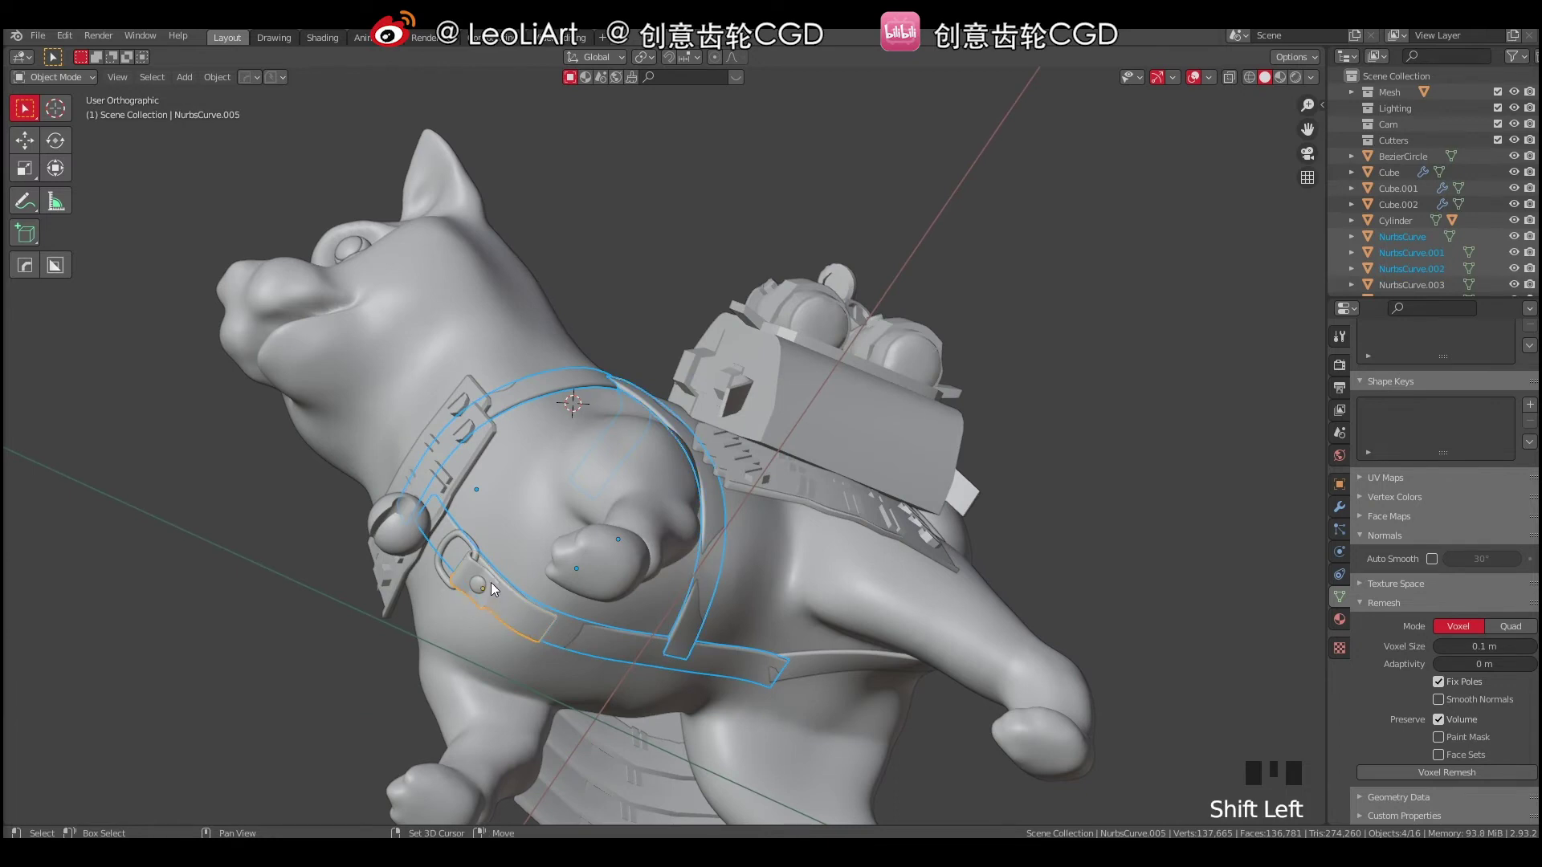
{"action": "left_click", "coordinate": [497, 586]}
{"action": "middle_click", "coordinate": [744, 470]}
{"action": "left_click_drag", "start_coordinate": [874, 619], "coordinate": [889, 585]}
{"action": "left_click_drag", "start_coordinate": [830, 515], "coordinate": [840, 353]}
{"action": "left_click", "coordinate": [840, 352]}
{"action": "left_click_drag", "start_coordinate": [825, 421], "coordinate": [747, 449]}
{"action": "key", "text": "ctrl+j"}
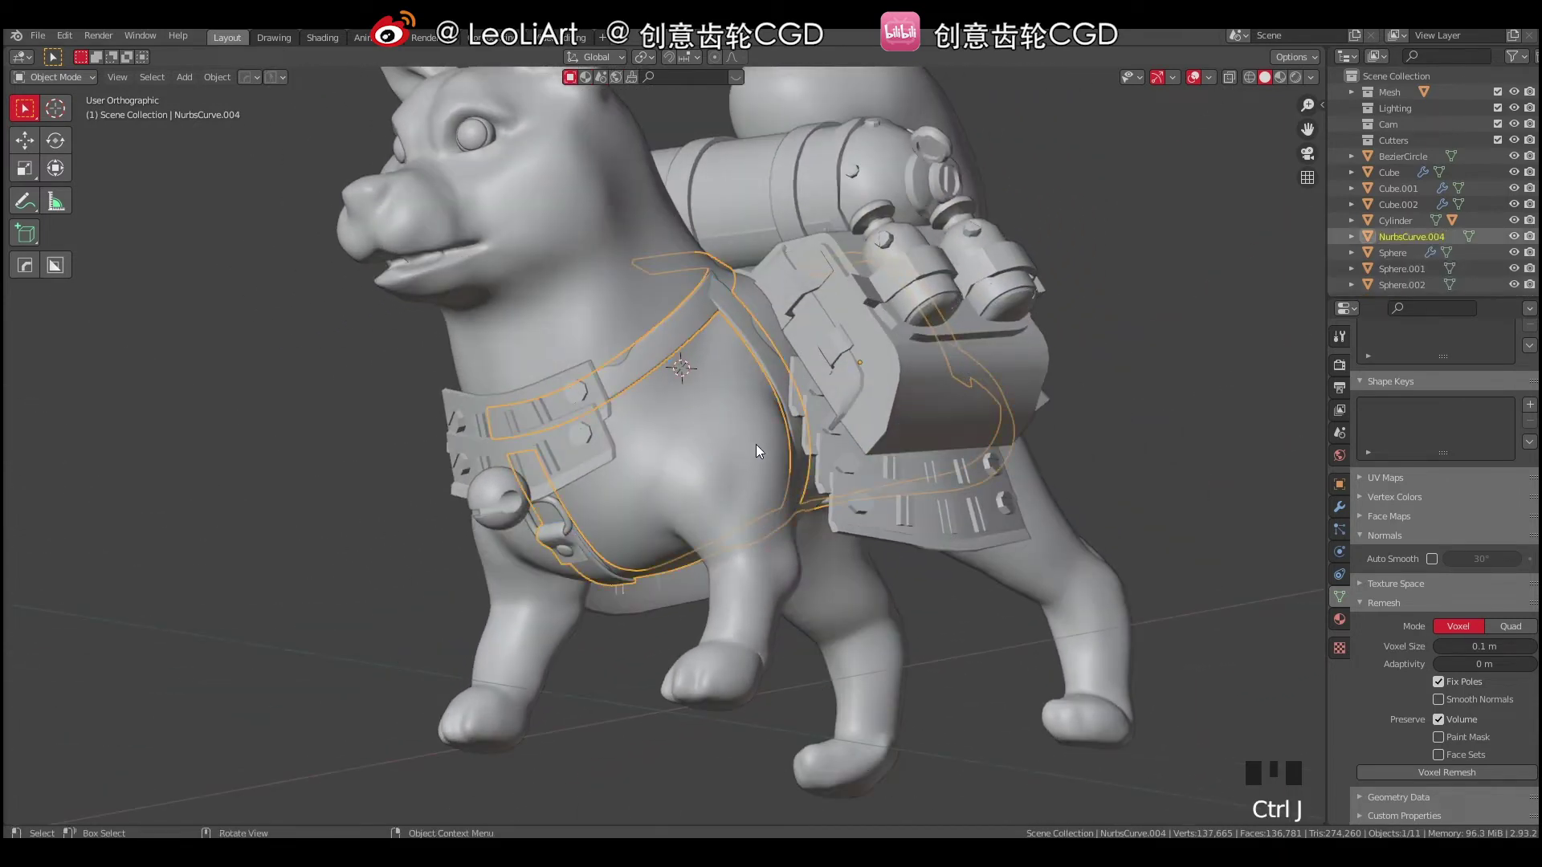
Deselect, cancel an accidental move of the joined straps, and select the small sphere by the buckle.
{"action": "key", "text": "a"}
{"action": "key", "text": "a"}
{"action": "left_click", "coordinate": [598, 571]}
{"action": "key", "text": "g"}
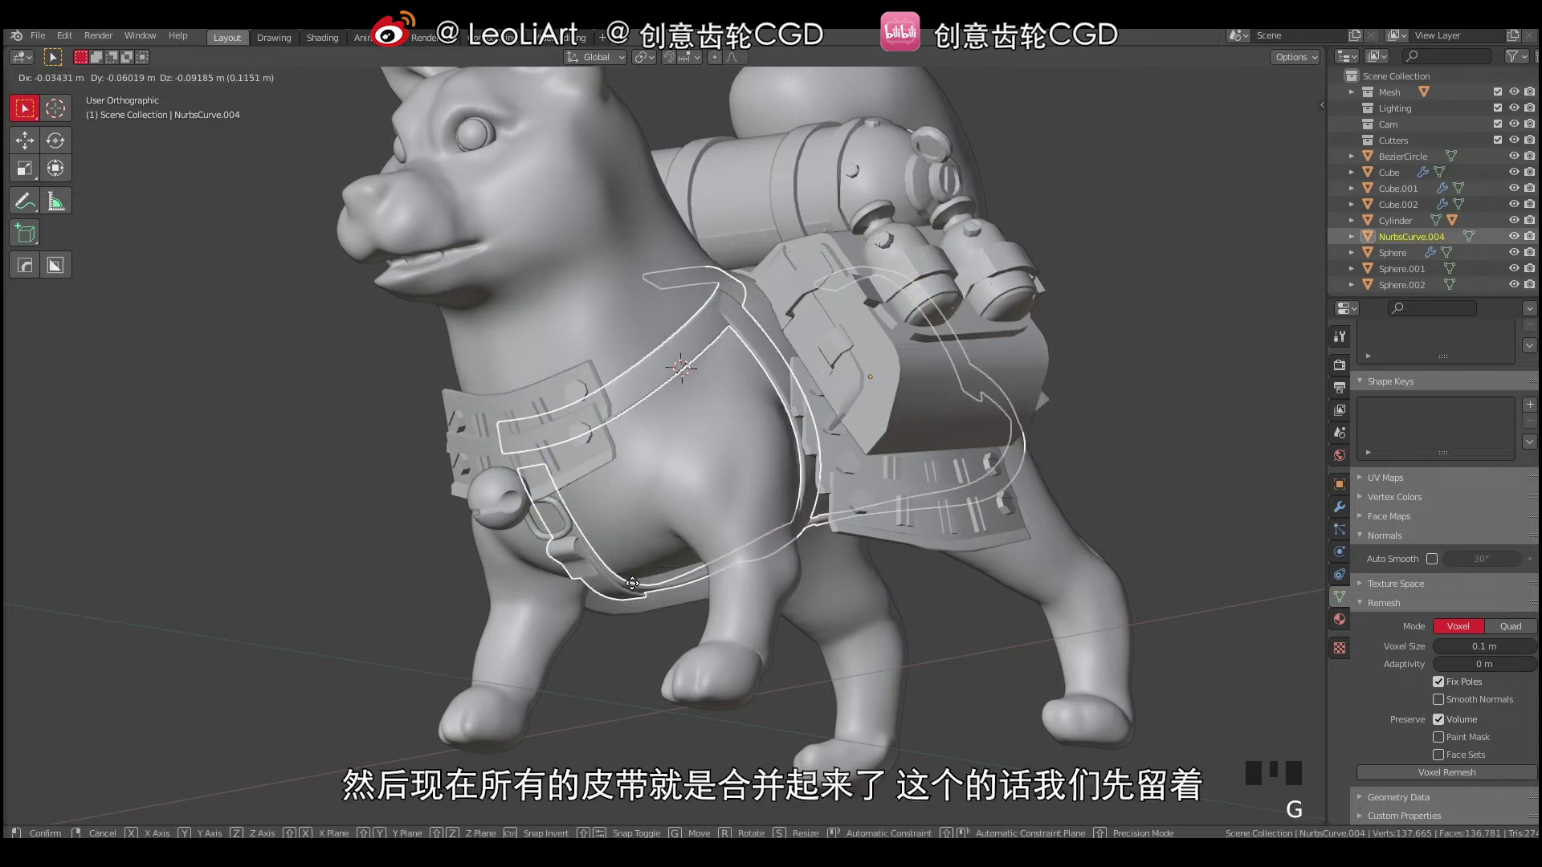
{"action": "left_click", "coordinate": [572, 557]}
Select the joined strap object and add a Mirror modifier on X.
{"action": "right_click", "coordinate": [570, 564]}
{"action": "left_click_drag", "start_coordinate": [620, 559], "coordinate": [568, 534]}
{"action": "left_click", "coordinate": [568, 534]}
{"action": "left_click", "coordinate": [568, 516]}
{"action": "key", "text": "g"}
{"action": "left_click", "coordinate": [607, 583]}
{"action": "key", "text": "g"}
Set the dog body as the Mirror Object so the straps appear on the other side.
{"action": "left_click_drag", "start_coordinate": [723, 512], "coordinate": [1338, 514]}
{"action": "left_click_drag", "start_coordinate": [1338, 514], "coordinate": [1350, 487]}
{"action": "left_click_drag", "start_coordinate": [1402, 372], "coordinate": [822, 466]}
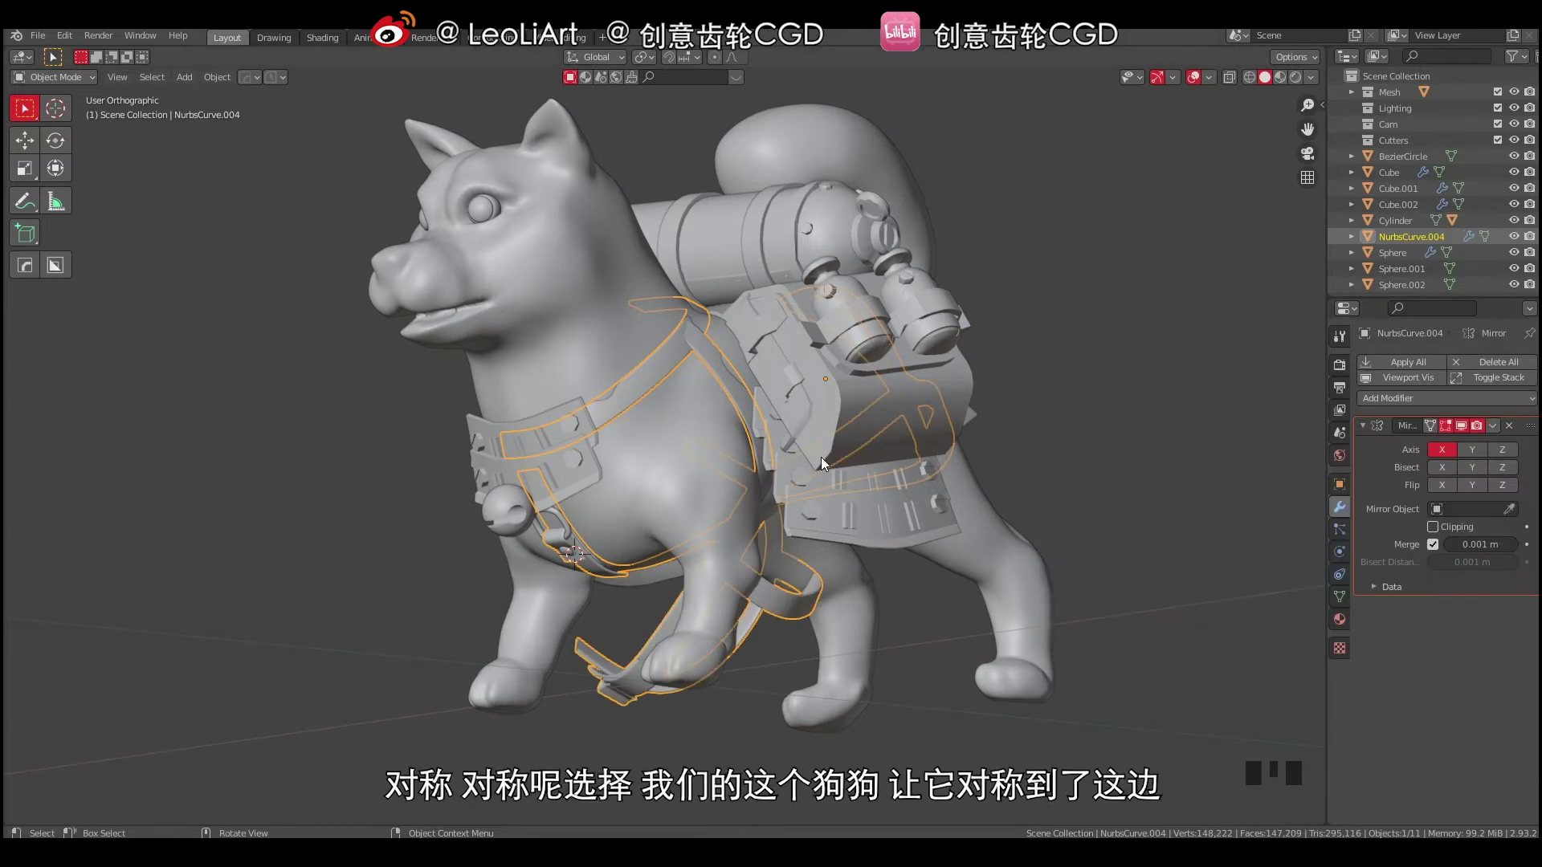
{"action": "left_click", "coordinate": [1514, 510]}
{"action": "left_click_drag", "start_coordinate": [659, 407], "coordinate": [729, 391]}
{"action": "key", "text": "a"}
{"action": "key", "text": "a"}
Save the .blend file and orbit around the dog to inspect the mirrored harness.
{"action": "left_click_drag", "start_coordinate": [666, 410], "coordinate": [695, 443]}
{"action": "left_click_drag", "start_coordinate": [693, 427], "coordinate": [651, 447]}
{"action": "key", "text": "ctrl+s"}
{"action": "middle_click", "coordinate": [730, 438]}
{"action": "key", "text": "a"}
{"action": "key", "text": "a"}
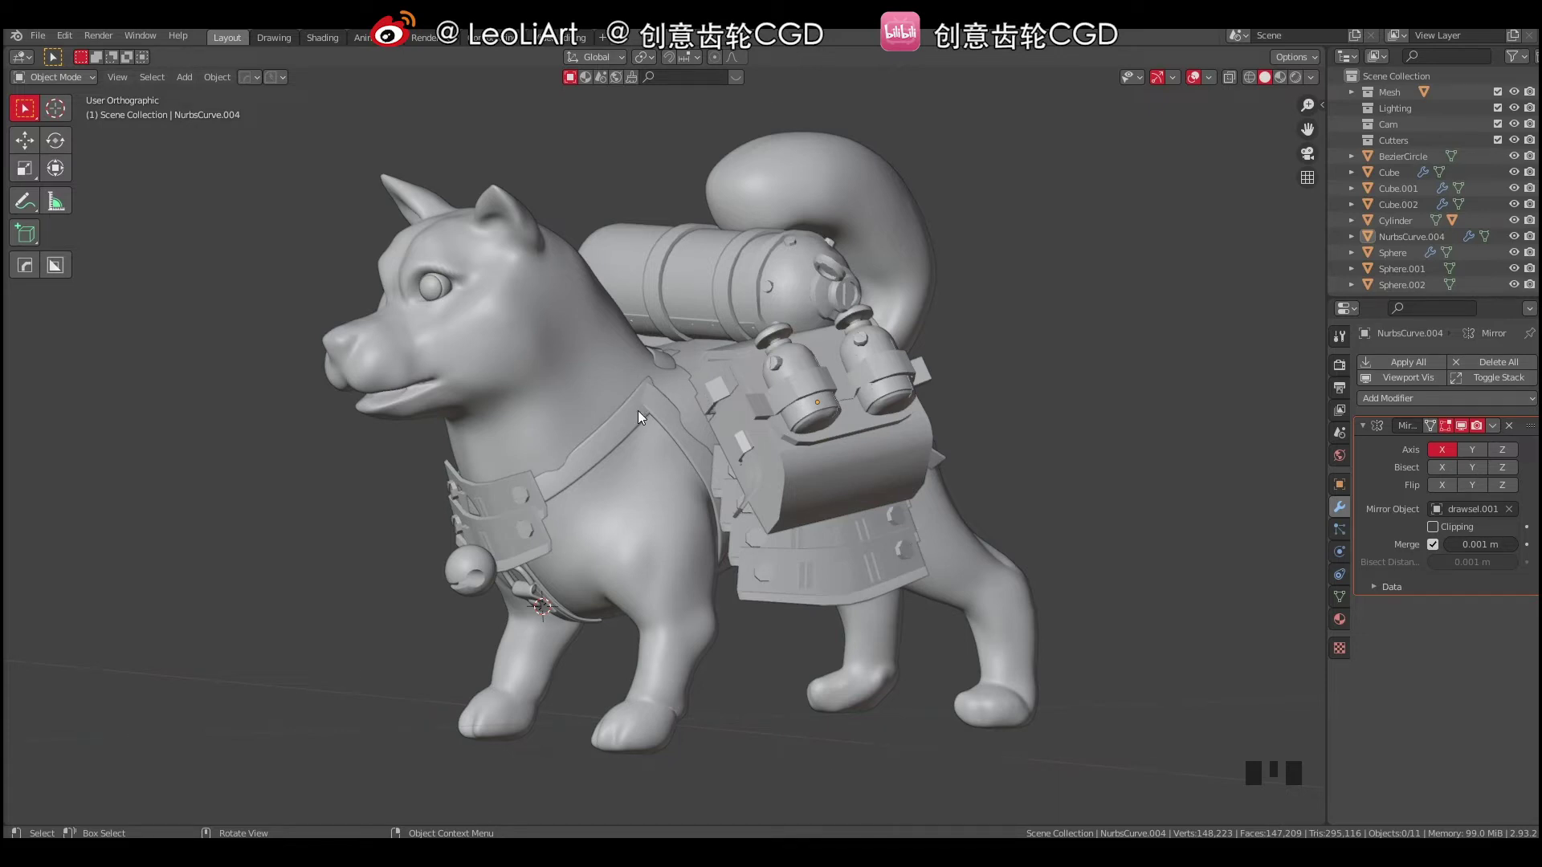
{"action": "left_click_drag", "start_coordinate": [660, 420], "coordinate": [719, 534]}
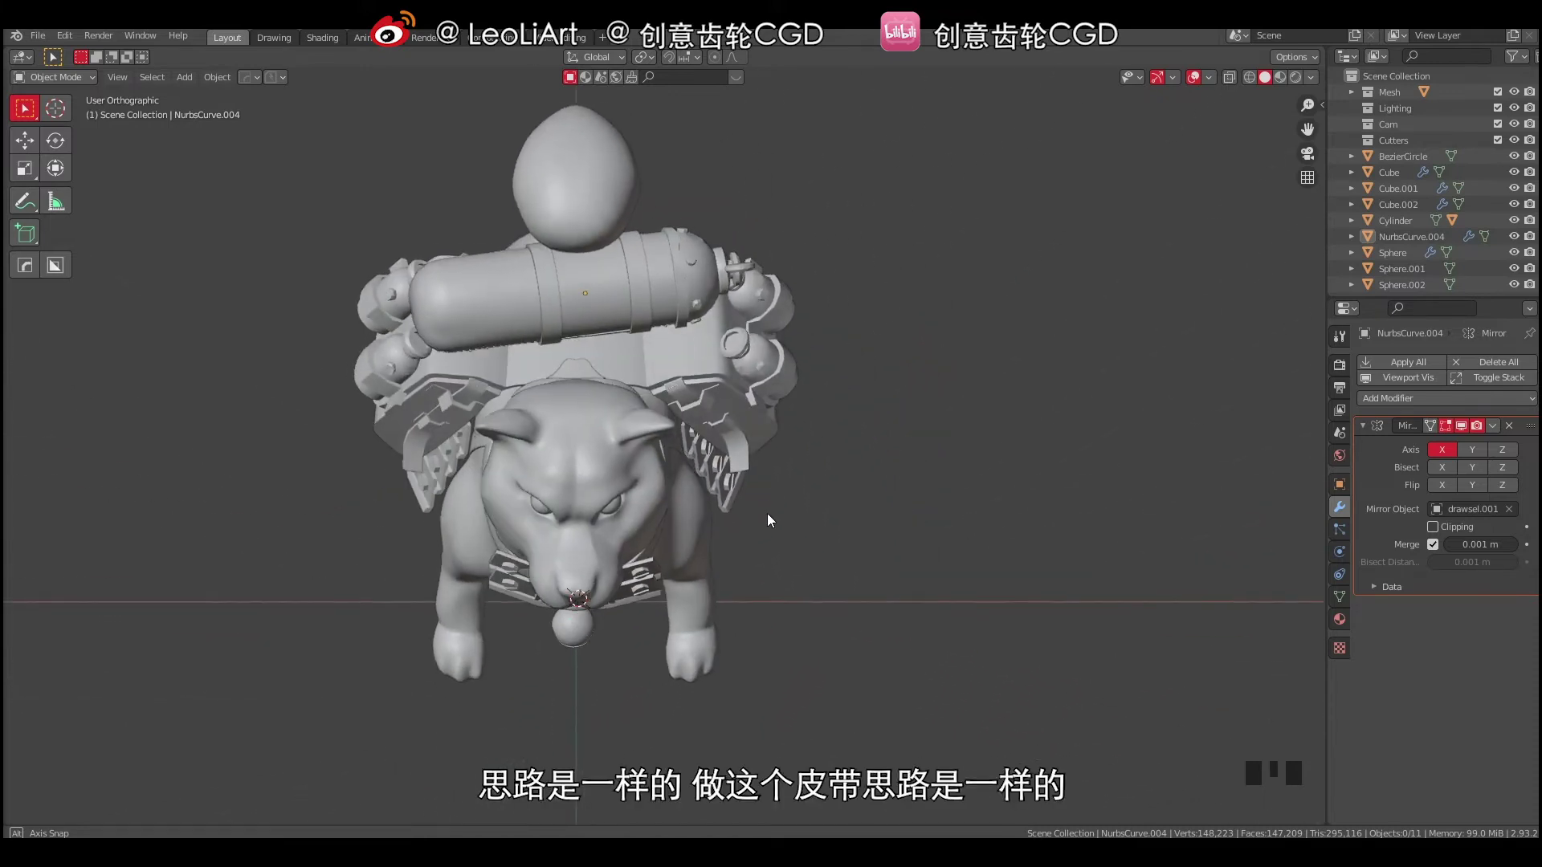
Add an Archimedean Curve Spiral (1 turn, 24 steps) at the origin beneath the dog's feet.
{"action": "left_click", "coordinate": [651, 596]}
{"action": "key", "text": "r"}
{"action": "left_click_drag", "start_coordinate": [624, 490], "coordinate": [620, 461]}
{"action": "key", "text": "a"}
{"action": "key", "text": "a"}
{"action": "right_click", "coordinate": [625, 454]}
{"action": "left_click_drag", "start_coordinate": [683, 474], "coordinate": [615, 494]}
{"action": "right_click", "coordinate": [616, 494]}
{"action": "left_click_drag", "start_coordinate": [684, 483], "coordinate": [648, 476]}
{"action": "key", "text": "shift+a"}
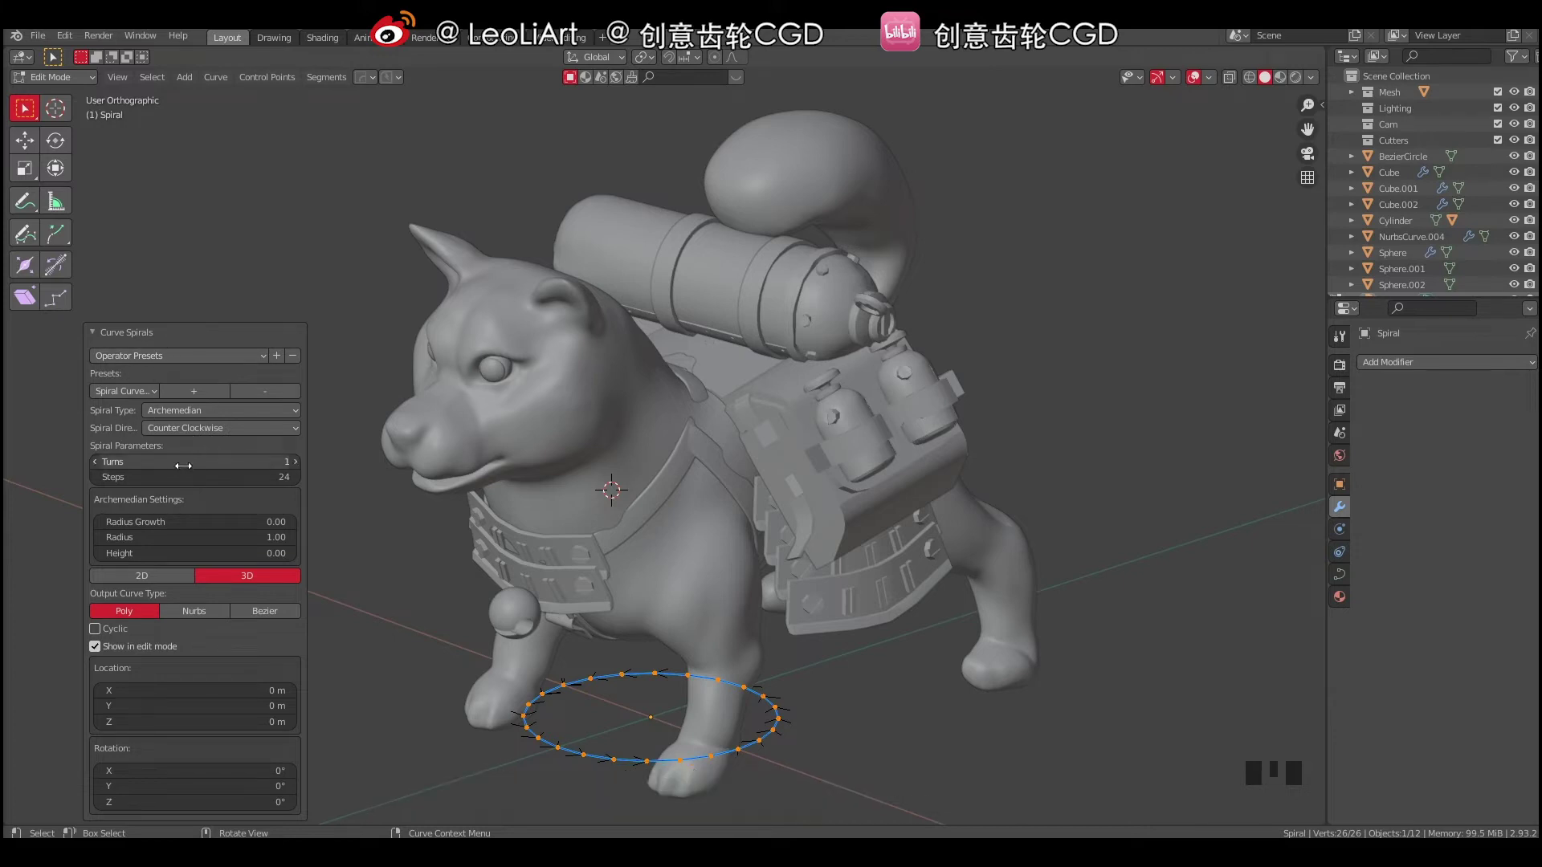
Set the spiral to Spheric with 3 turns, radius 1.33 and NURBS output, wrapping the dog's body.
{"action": "left_click_drag", "start_coordinate": [202, 416], "coordinate": [220, 466]}
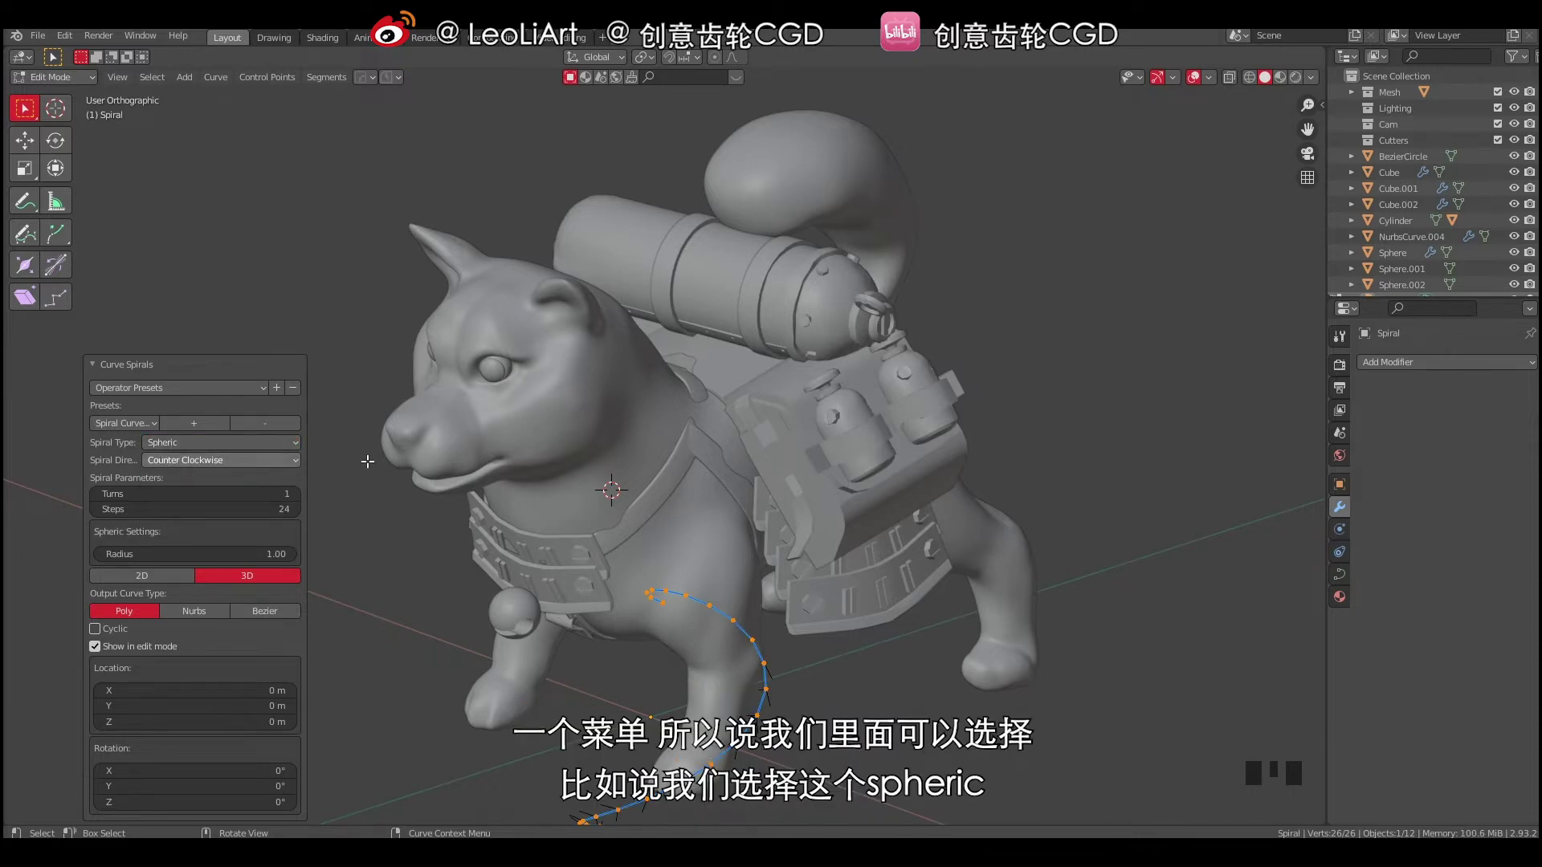
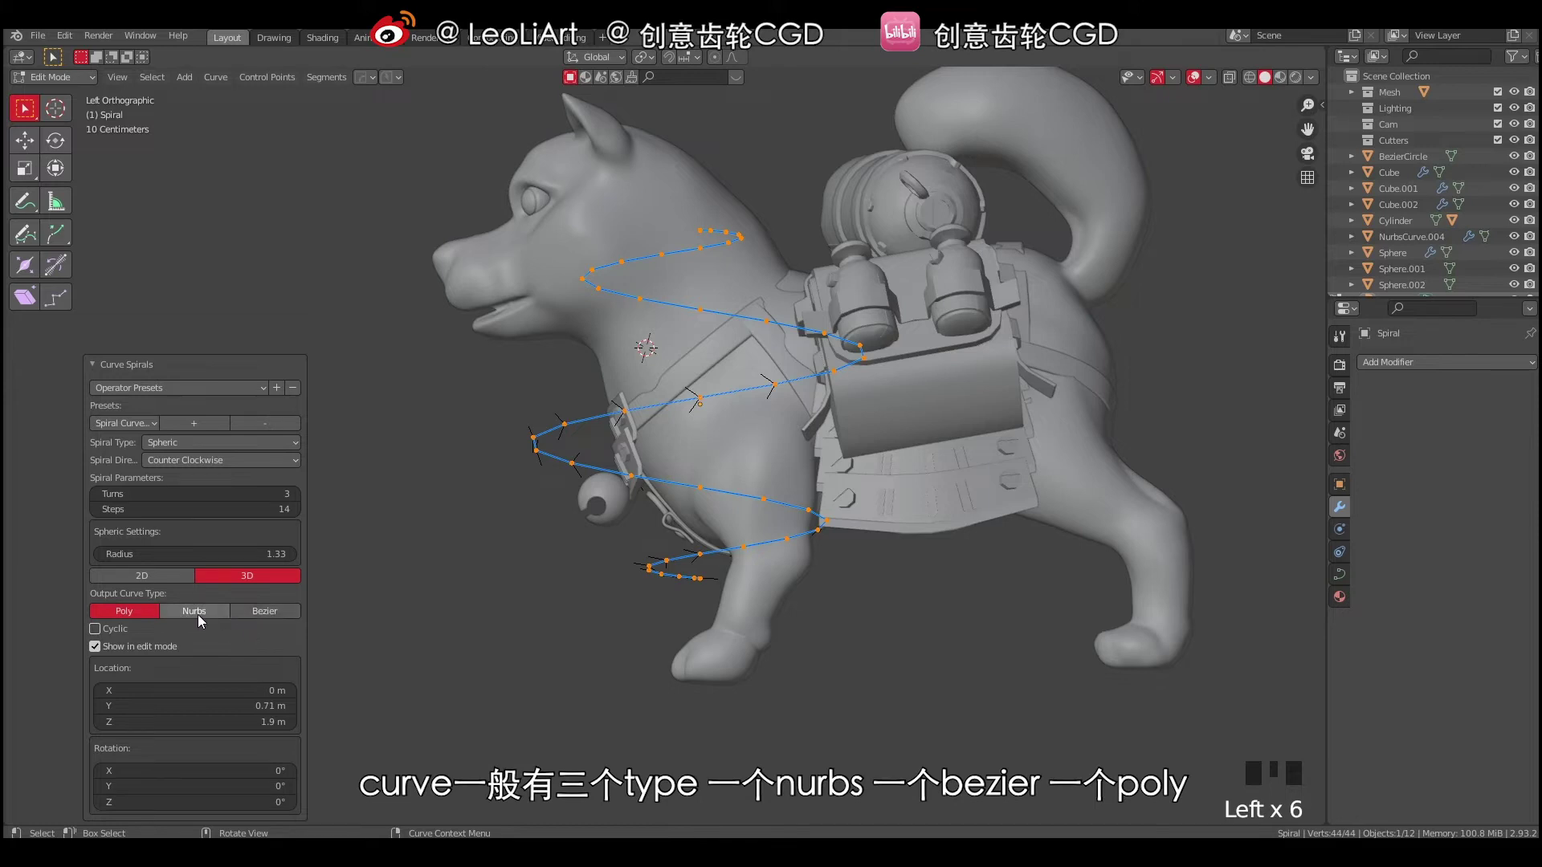
{"action": "left_click", "coordinate": [144, 615]}
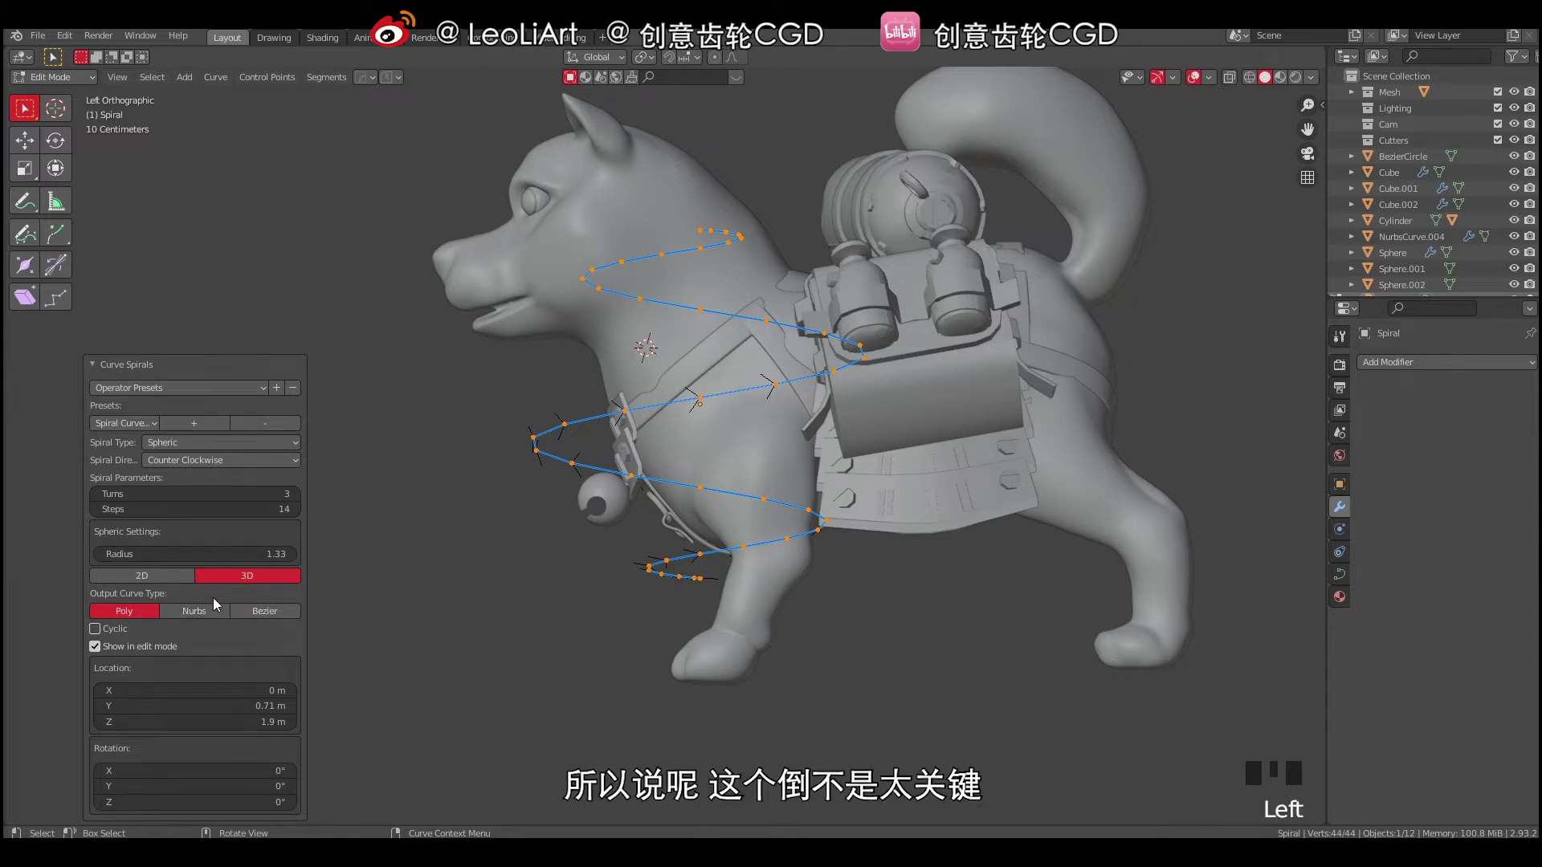
{"action": "left_click", "coordinate": [209, 611]}
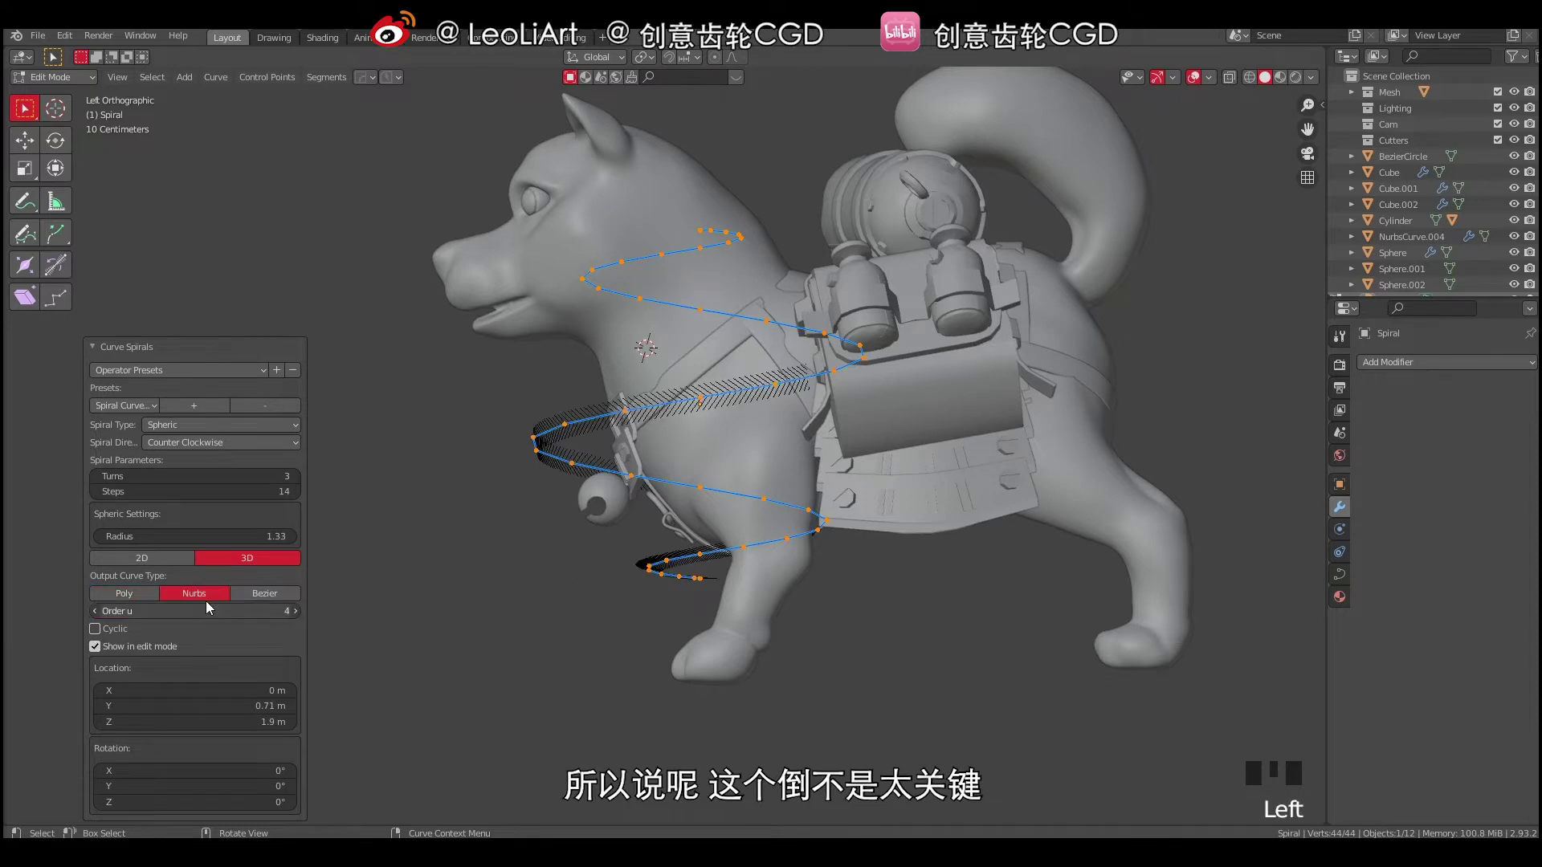
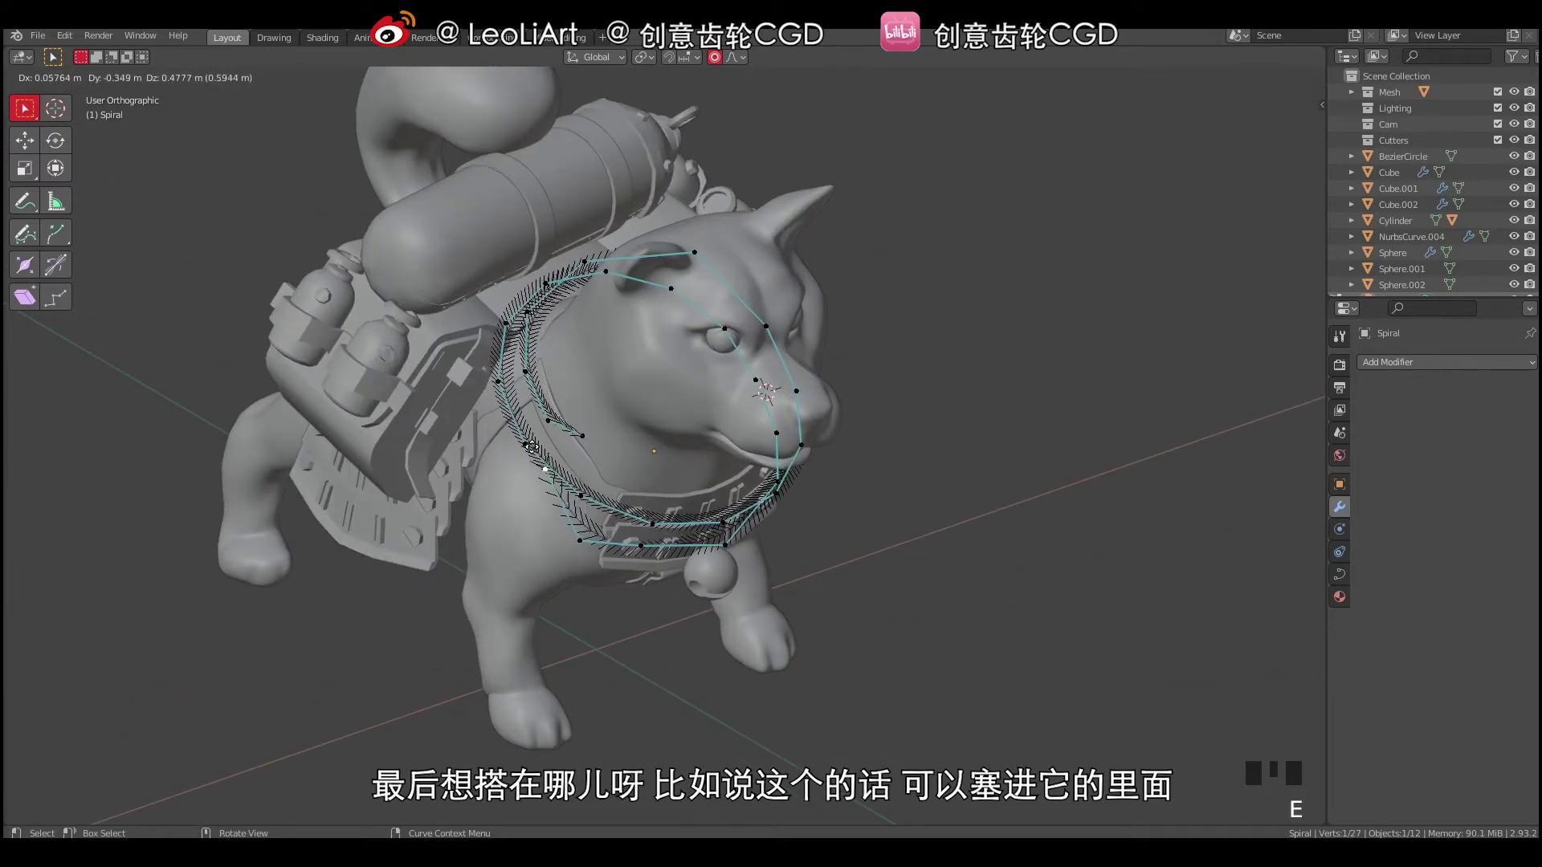
Extrude the coil's end point out over the shoulder and select the other end.
{"action": "left_click_drag", "start_coordinate": [583, 454], "coordinate": [695, 450]}
{"action": "key", "text": "e"}
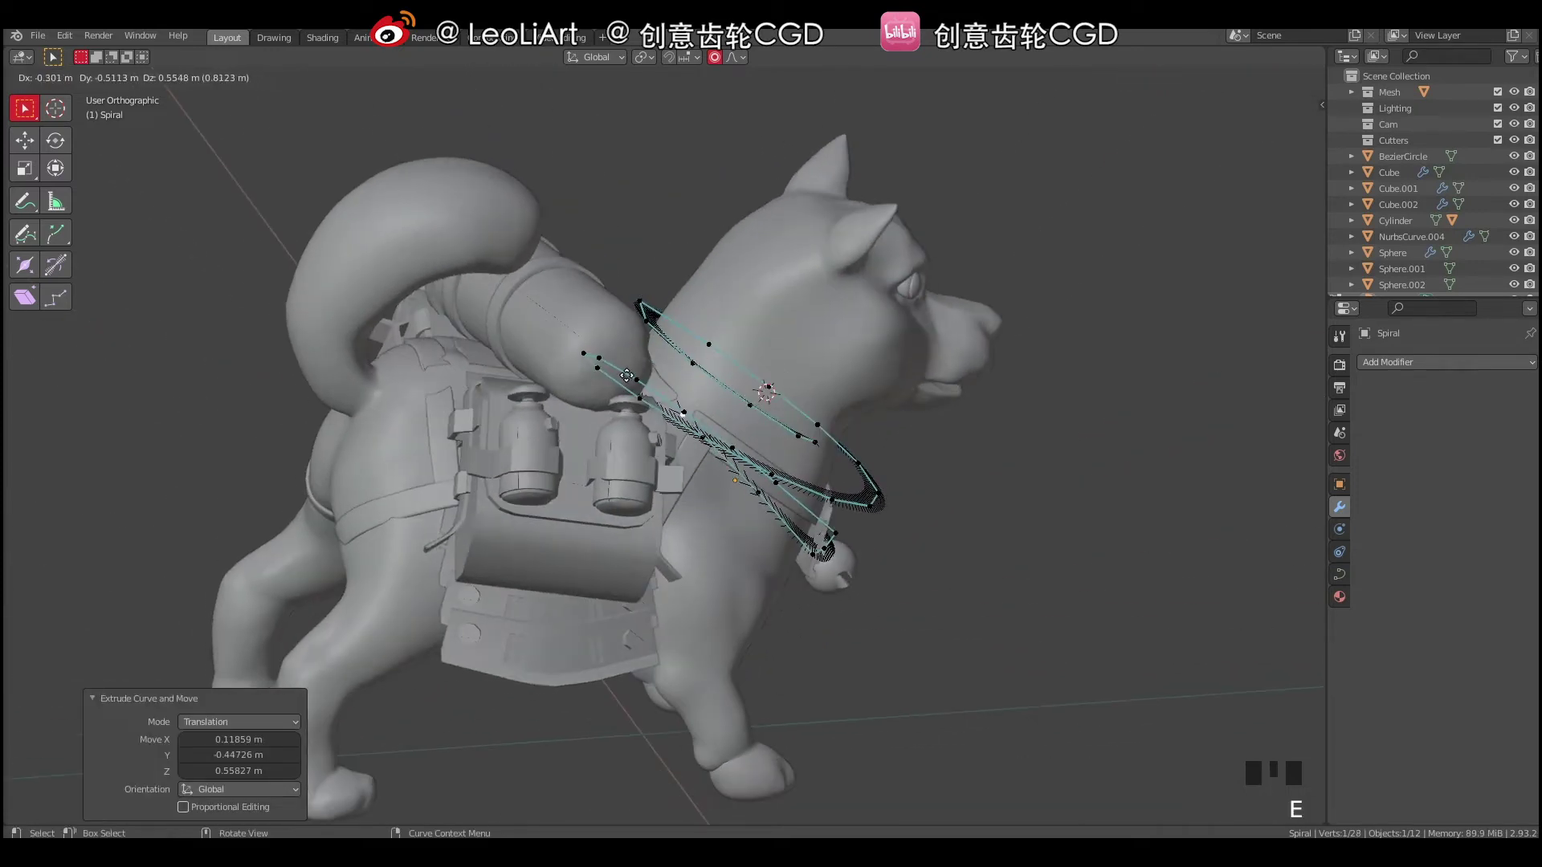
{"action": "left_click_drag", "start_coordinate": [638, 407], "coordinate": [617, 536]}
{"action": "left_click", "coordinate": [618, 535]}
{"action": "key", "text": "g"}
{"action": "left_click", "coordinate": [611, 427]}
{"action": "left_click_drag", "start_coordinate": [594, 452], "coordinate": [730, 400]}
Nudge the coil's end points with repeated grabs, undoing a stray extrude, to aim toward the backpack.
{"action": "key", "text": "e"}
{"action": "left_click_drag", "start_coordinate": [651, 436], "coordinate": [590, 408]}
{"action": "key", "text": "ctrl+z"}
{"action": "key", "text": "g"}
{"action": "left_click_drag", "start_coordinate": [704, 400], "coordinate": [733, 401]}
{"action": "key", "text": "g"}
{"action": "left_click_drag", "start_coordinate": [628, 418], "coordinate": [638, 426]}
{"action": "key", "text": "g"}
{"action": "left_click", "coordinate": [608, 318]}
{"action": "key", "text": "g"}
{"action": "left_click", "coordinate": [653, 439]}
Extrude the coil's tail further down toward the backpack using proportional editing.
{"action": "left_click_drag", "start_coordinate": [678, 449], "coordinate": [681, 468]}
{"action": "key", "text": "e"}
{"action": "left_click_drag", "start_coordinate": [651, 523], "coordinate": [536, 564]}
{"action": "key", "text": "g"}
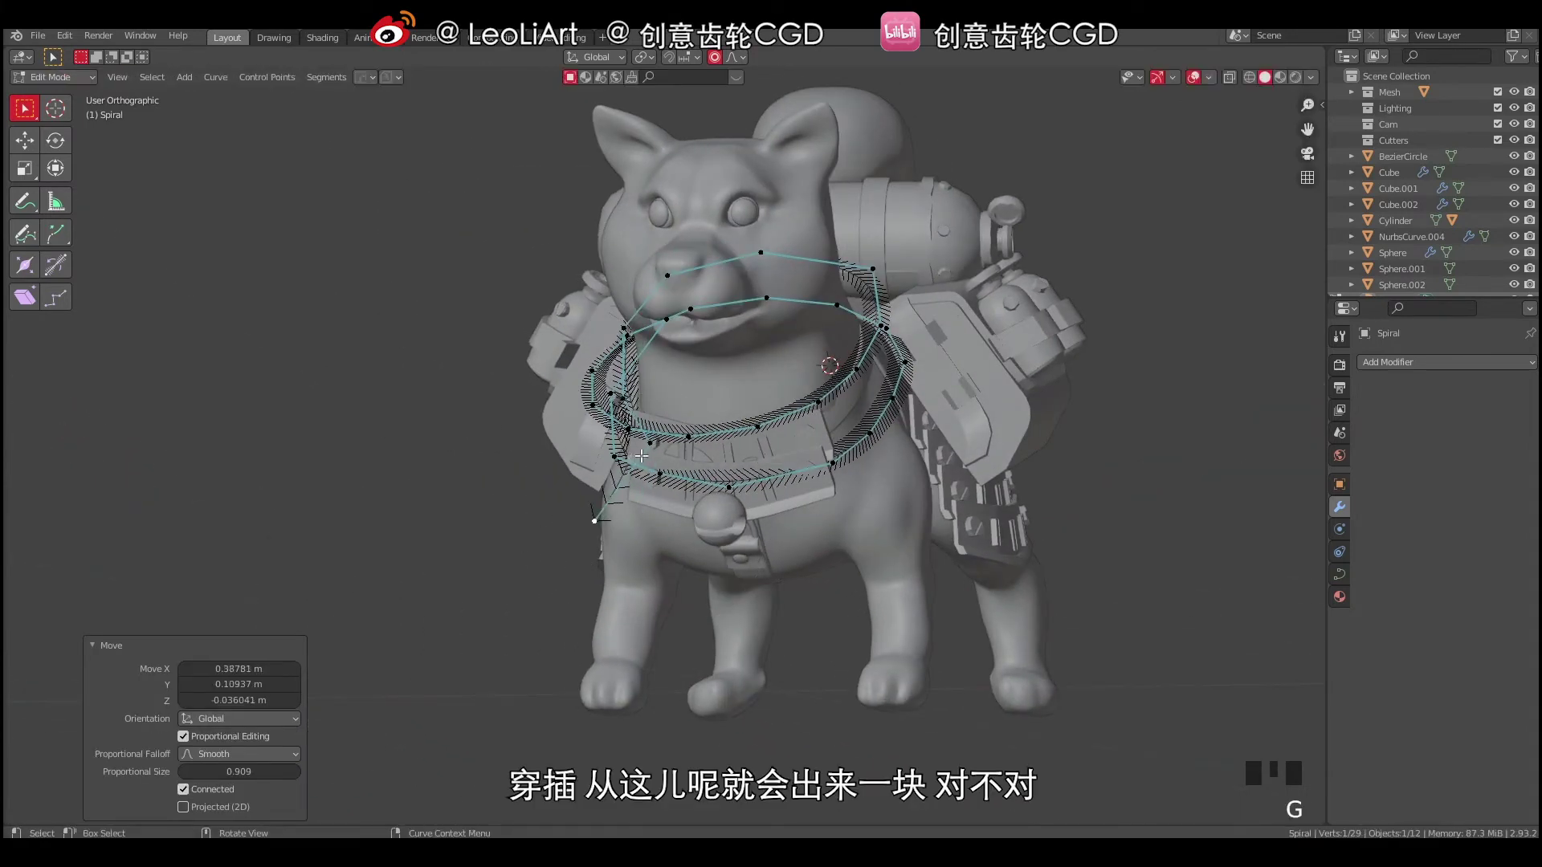
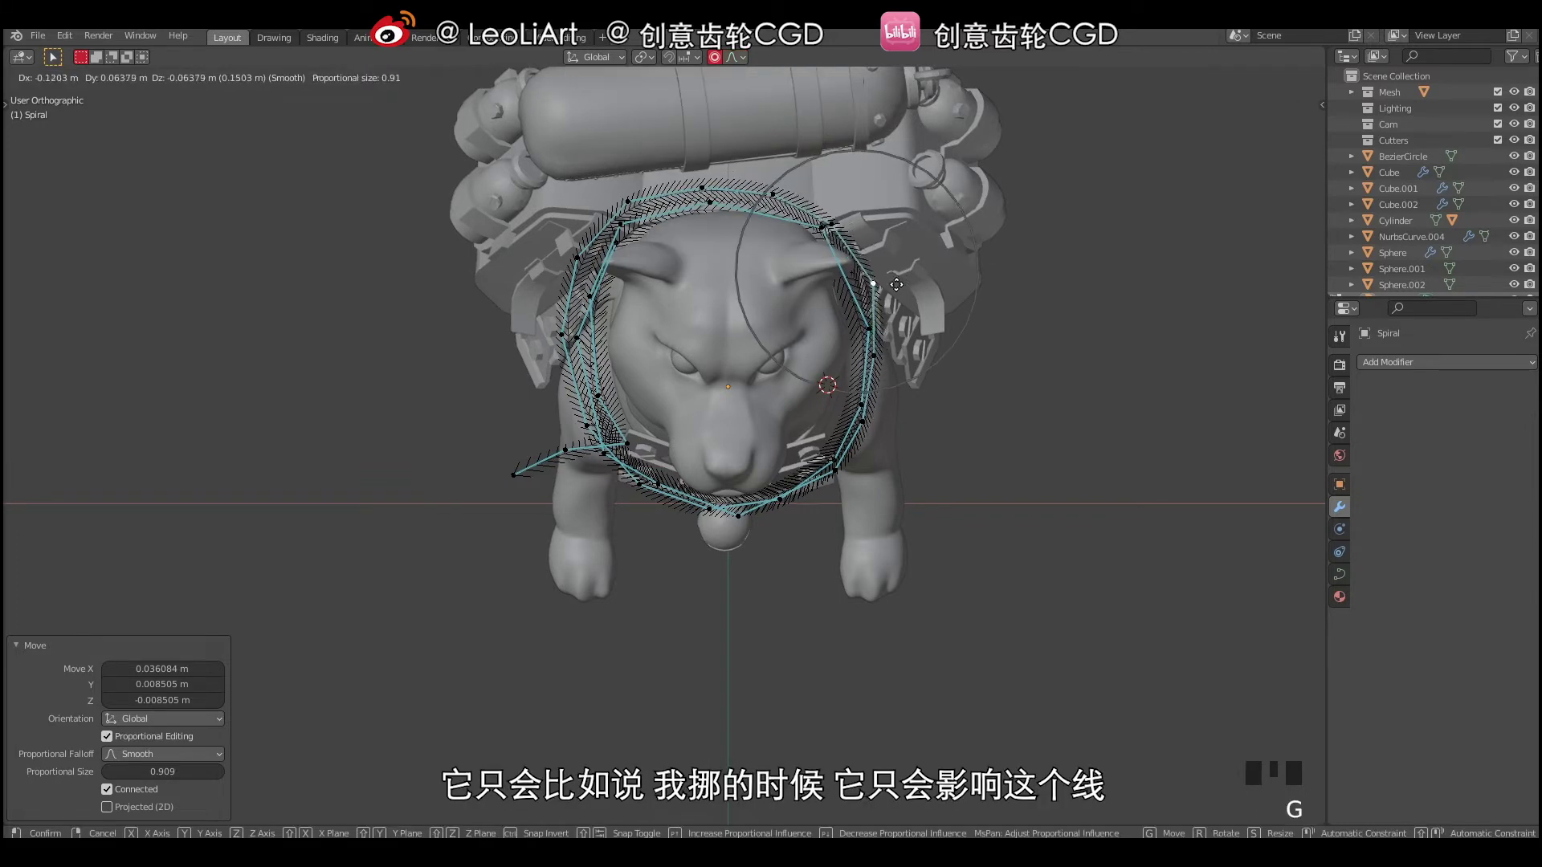
Pull a coil loop into shape around the neck with Connected Only proportional editing.
{"action": "left_click_drag", "start_coordinate": [733, 70], "coordinate": [839, 223]}
{"action": "key", "text": "g"}
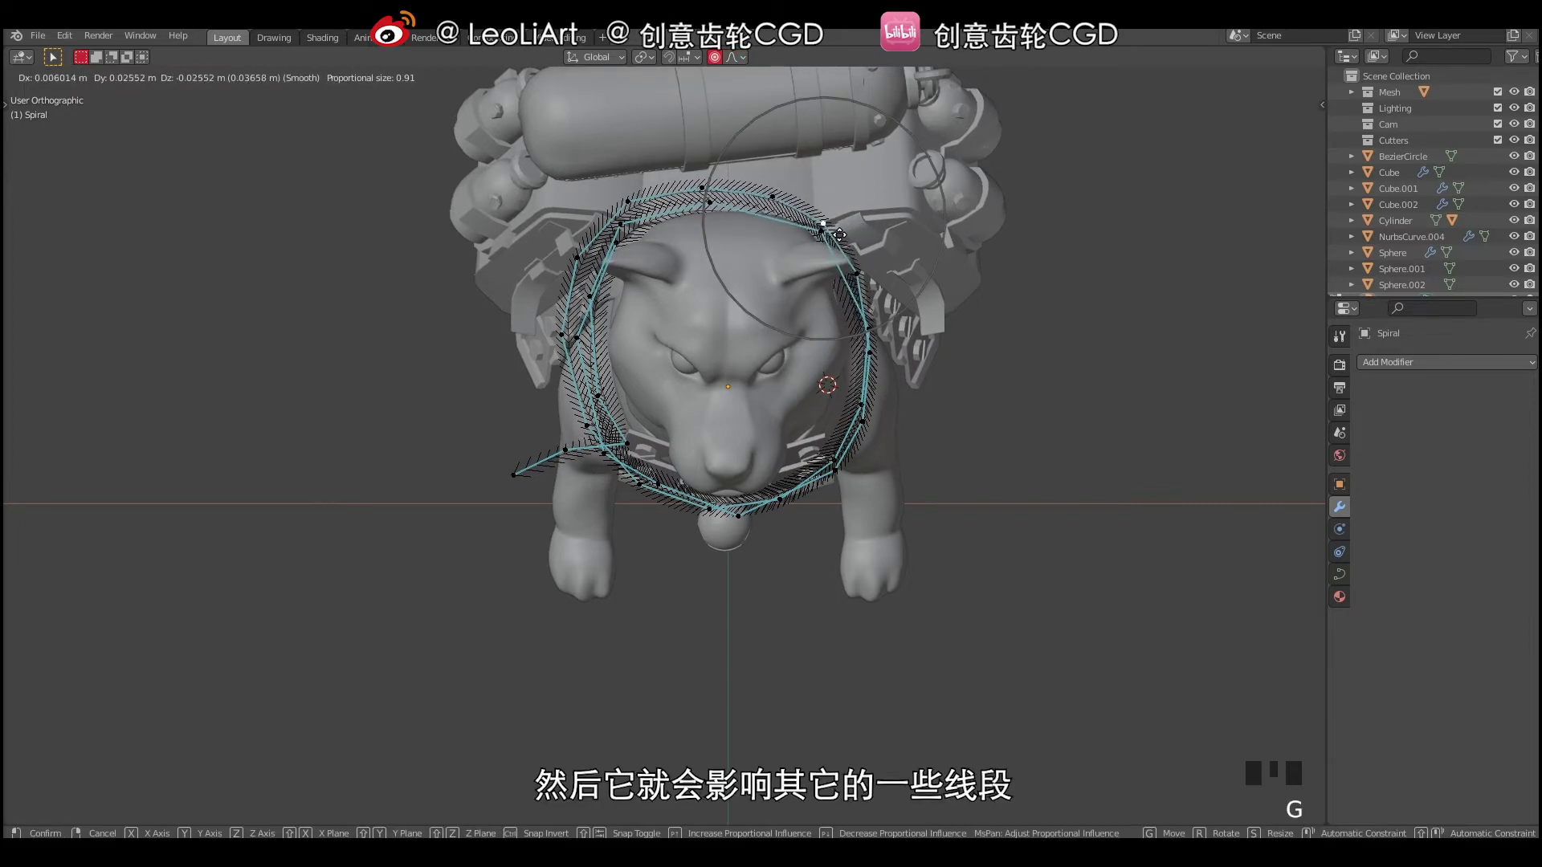
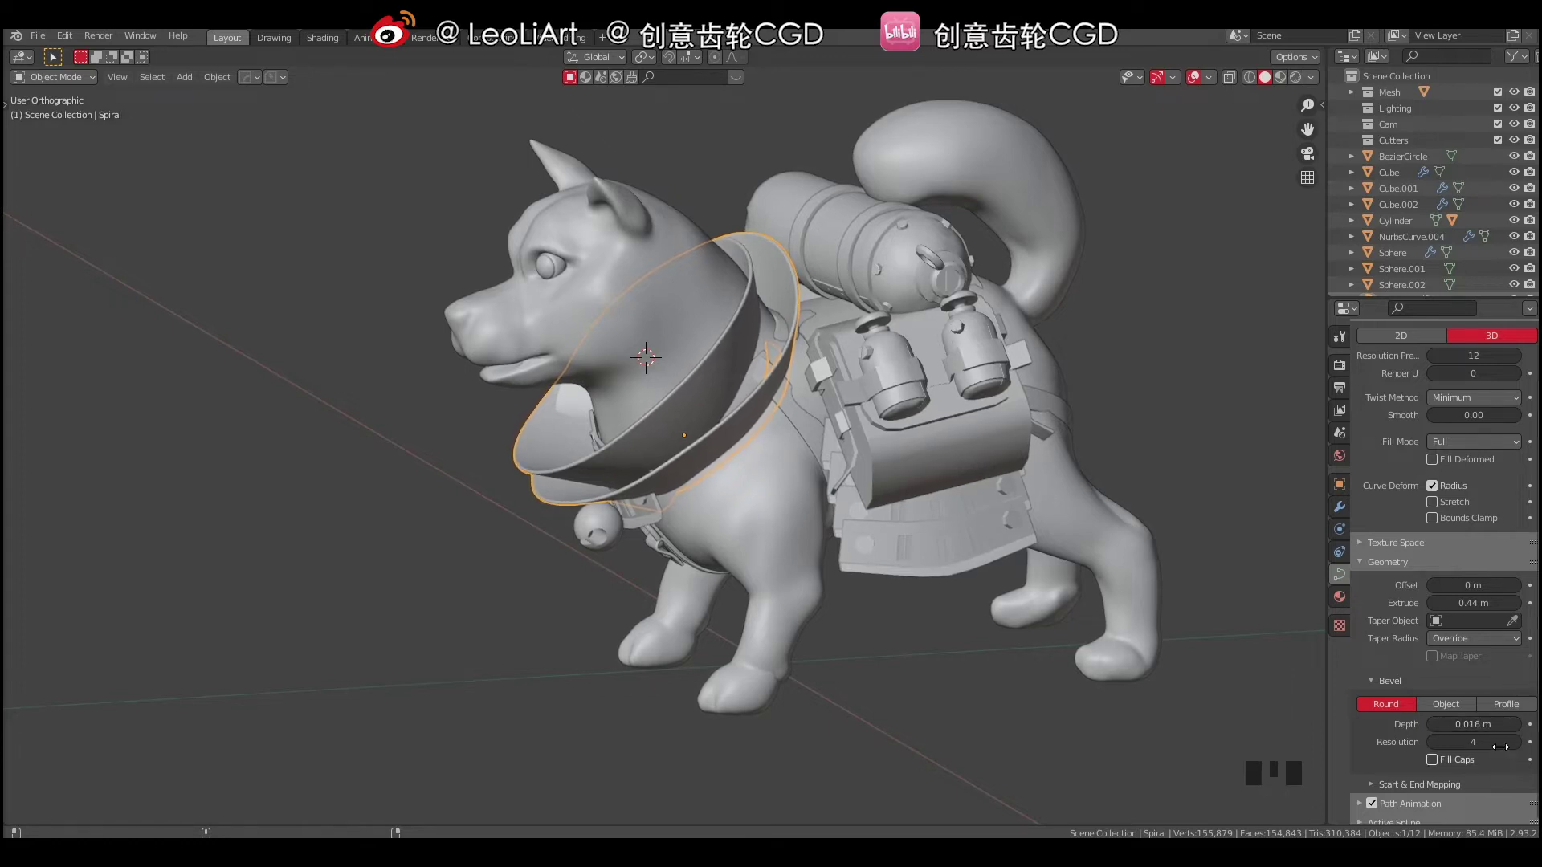
{"action": "left_click_drag", "start_coordinate": [776, 455], "coordinate": [789, 348]}
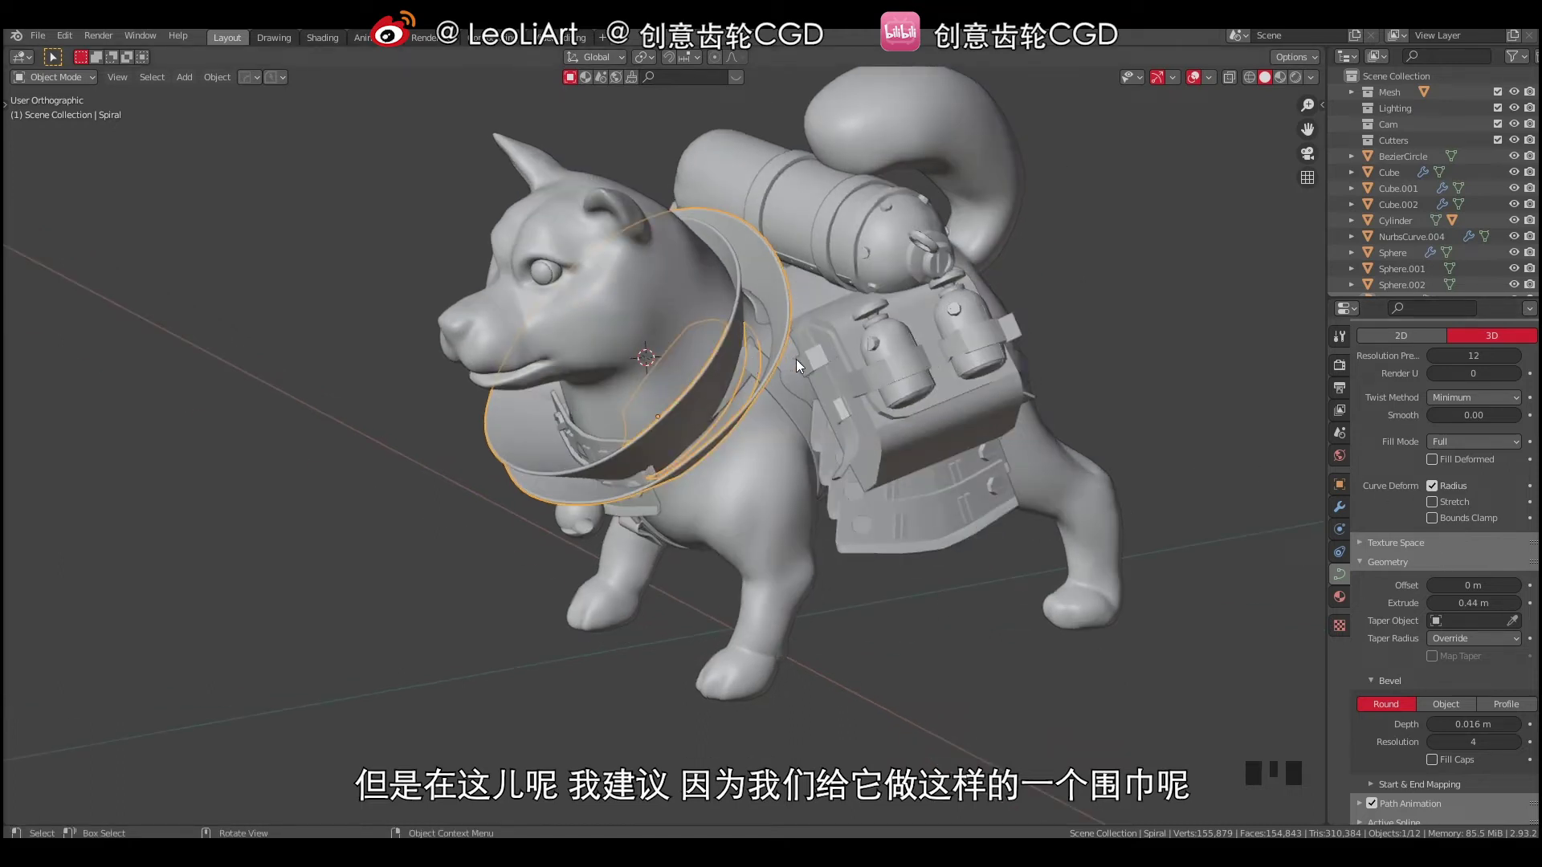
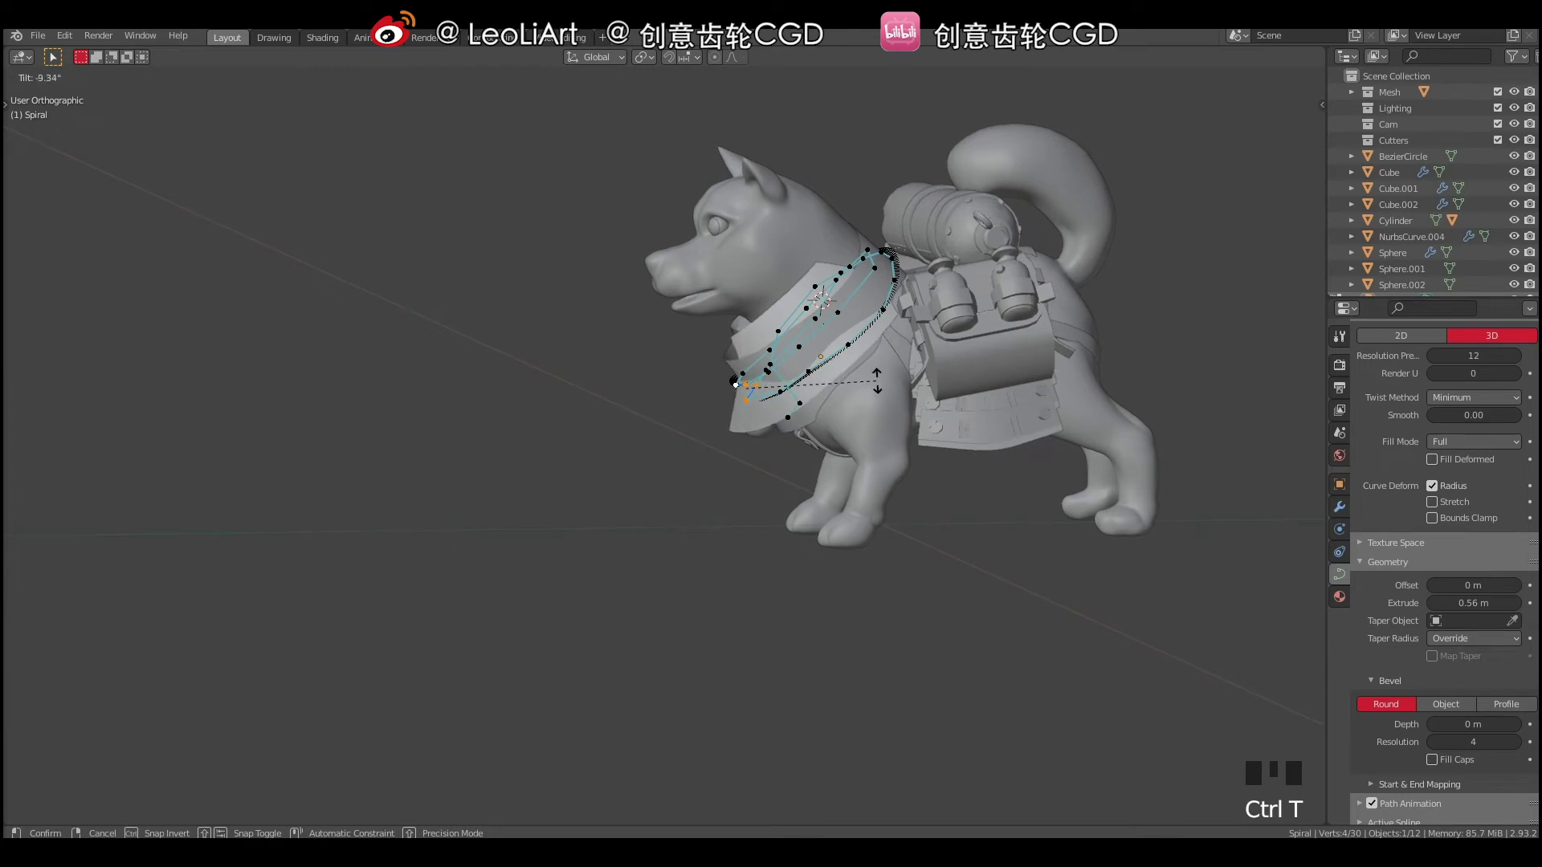
Tilt the band's points to angle the scarf and shift them toward the chest.
{"action": "left_click_drag", "start_coordinate": [896, 368], "coordinate": [874, 207]}
{"action": "key", "text": "Tab"}
{"action": "key", "text": "a"}
{"action": "key", "text": "a"}
{"action": "left_click_drag", "start_coordinate": [878, 284], "coordinate": [779, 345]}
{"action": "right_click", "coordinate": [778, 344]}
Reposition the scarf's edge points and scale the band to about 0.96.
{"action": "left_click_drag", "start_coordinate": [890, 353], "coordinate": [820, 369]}
{"action": "left_click", "coordinate": [820, 369]}
{"action": "left_click_drag", "start_coordinate": [788, 370], "coordinate": [919, 349]}
{"action": "key", "text": "s"}
{"action": "key", "text": "Escape"}
{"action": "left_click_drag", "start_coordinate": [876, 351], "coordinate": [887, 353]}
Rotate the collar sheet around Z to centre it on the neck, checking head-on.
{"action": "key", "text": "g"}
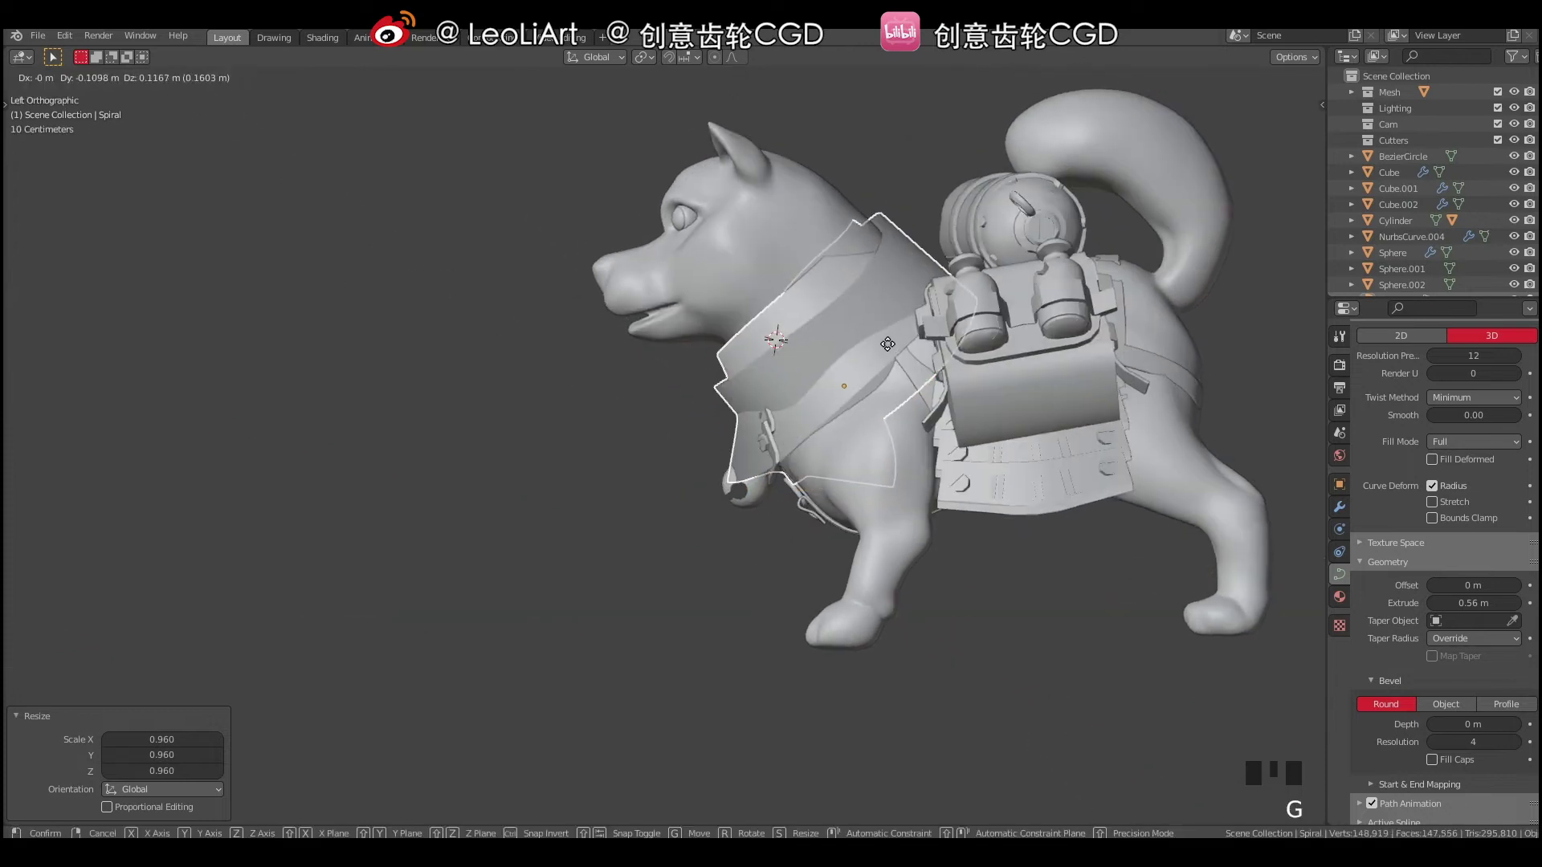
{"action": "key", "text": "r"}
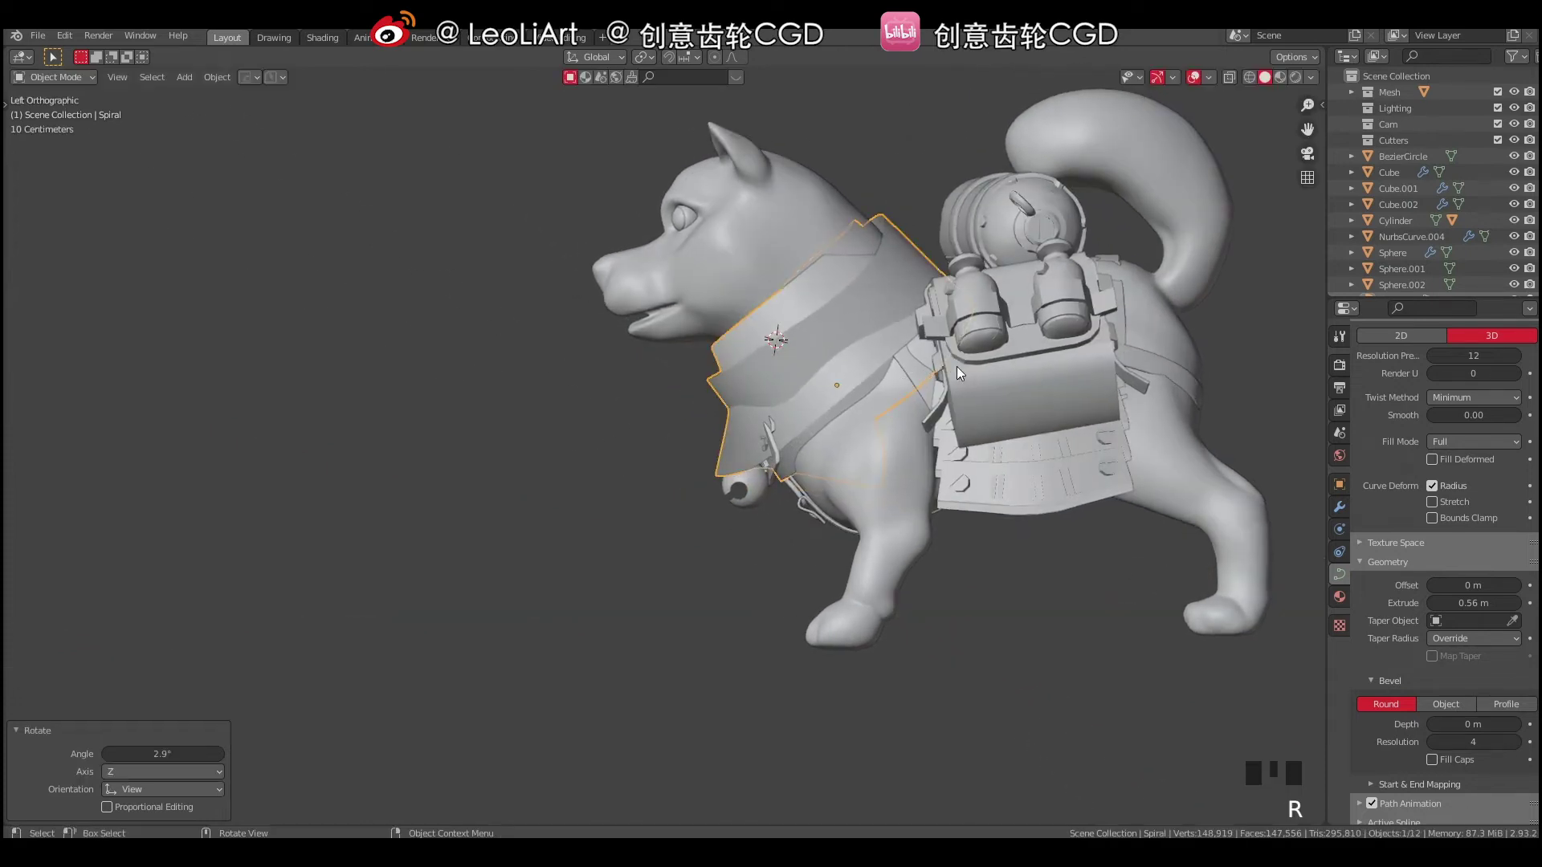
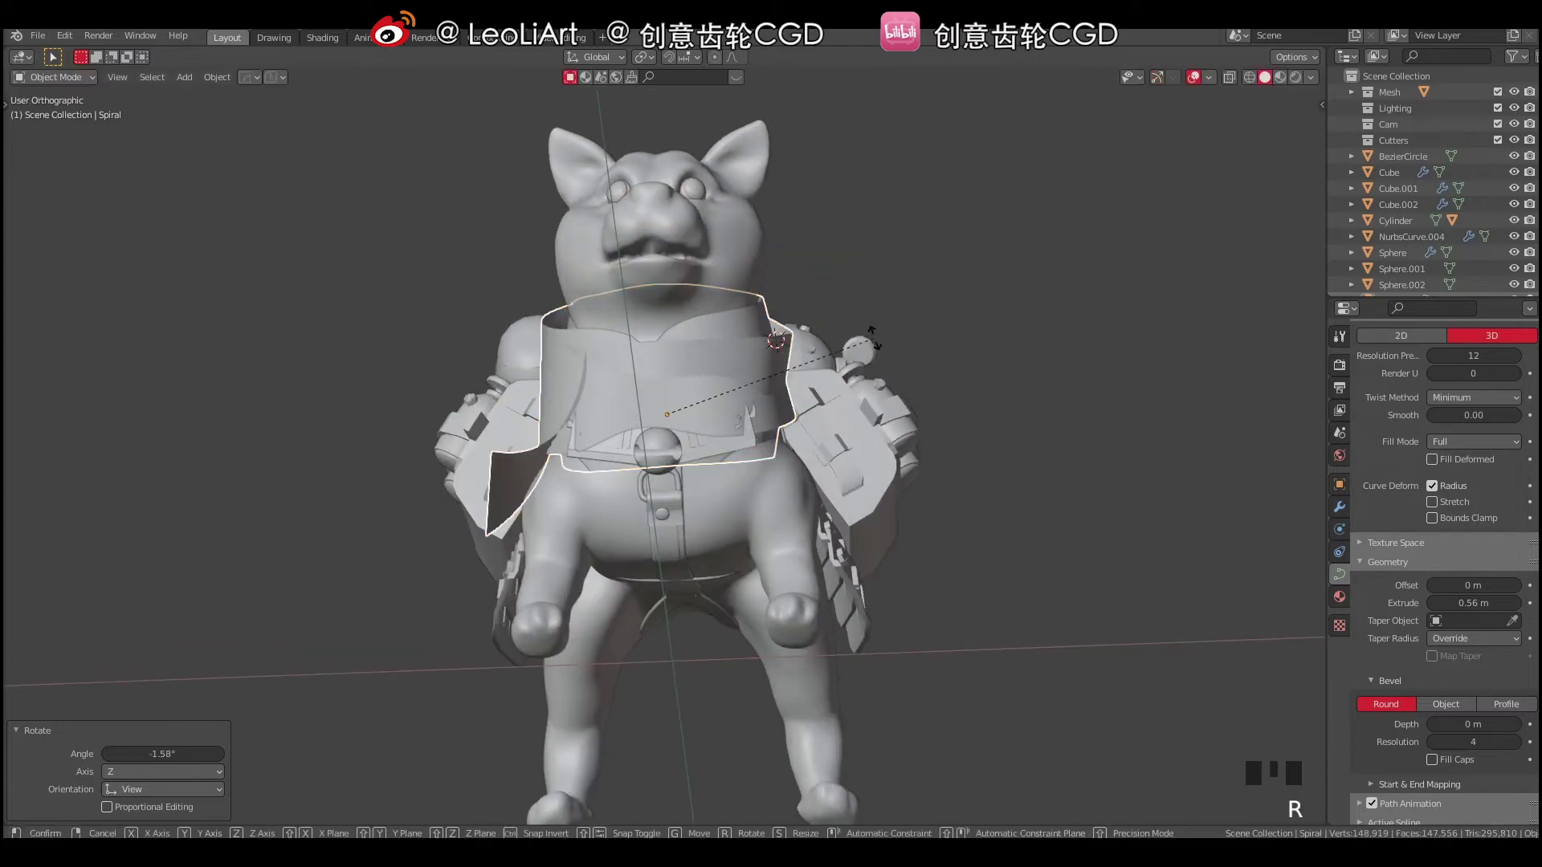
{"action": "left_click_drag", "start_coordinate": [768, 400], "coordinate": [723, 387]}
{"action": "right_click", "coordinate": [722, 387]}
{"action": "left_click_drag", "start_coordinate": [776, 379], "coordinate": [860, 372]}
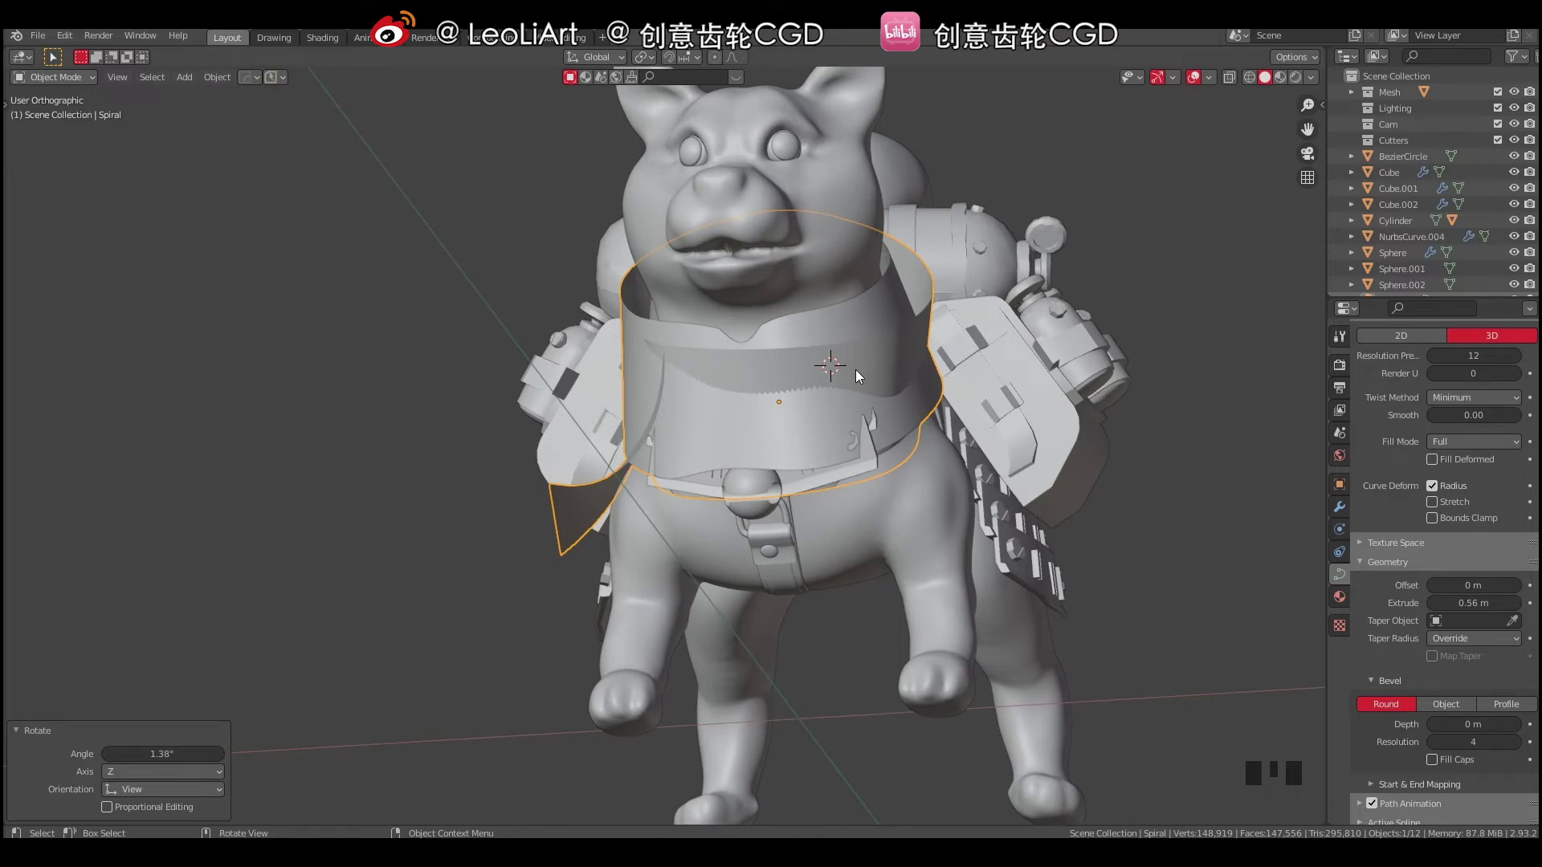
{"action": "left_click_drag", "start_coordinate": [835, 378], "coordinate": [906, 382]}
Adjust the collar's angle again from the side and confirm the rotation.
{"action": "key", "text": "a"}
{"action": "key", "text": "a"}
{"action": "left_click_drag", "start_coordinate": [845, 433], "coordinate": [756, 423]}
{"action": "right_click", "coordinate": [755, 423]}
{"action": "left_click_drag", "start_coordinate": [809, 430], "coordinate": [718, 448]}
{"action": "left_click", "coordinate": [719, 447]}
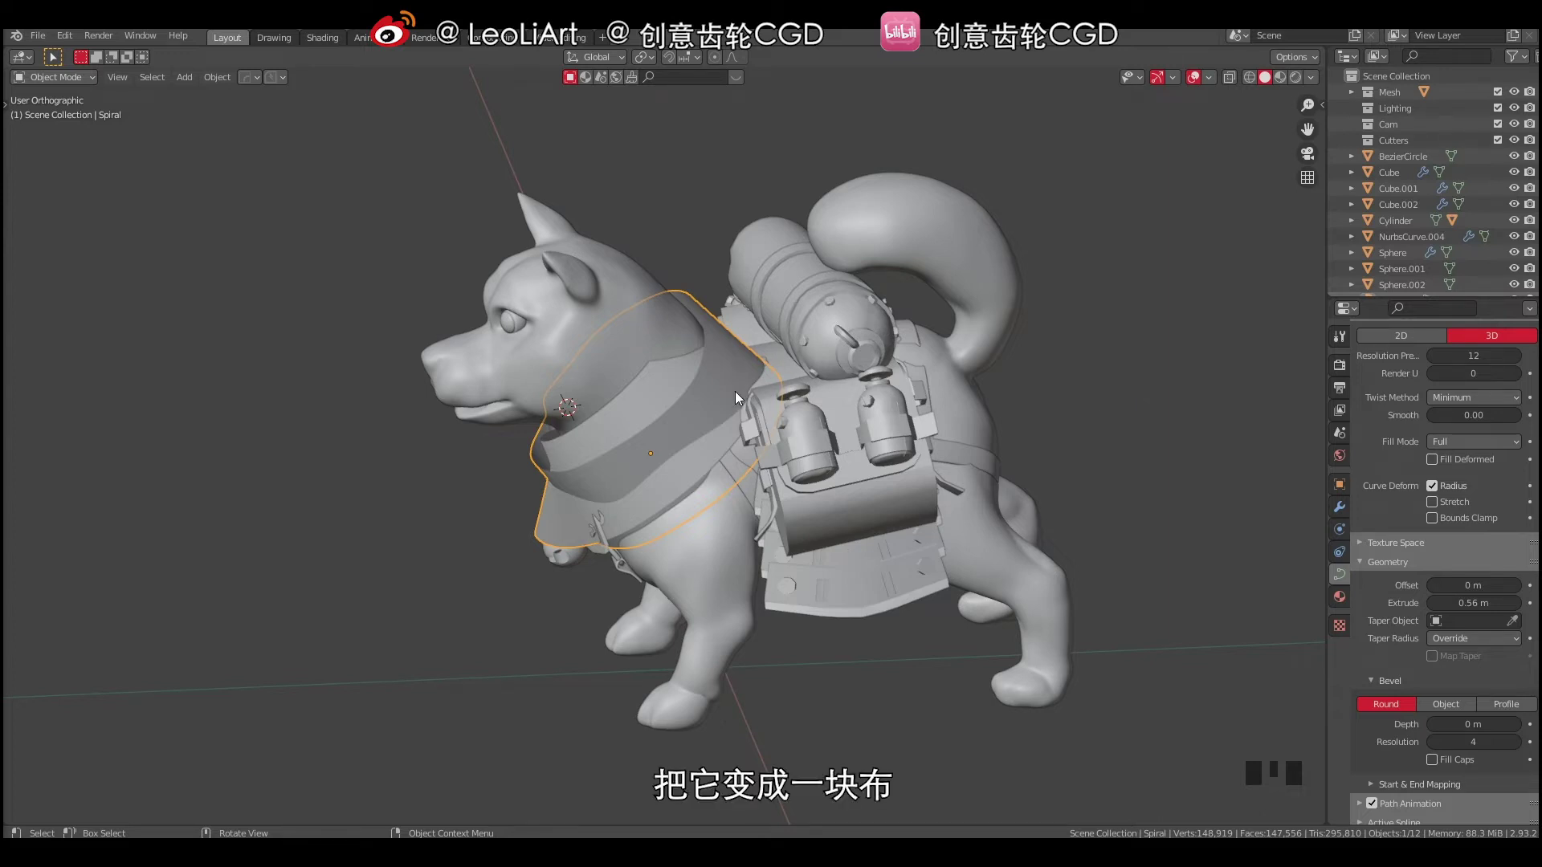
Orbit around the dog to check the collar drapes over the neck and shoulders.
{"action": "middle_click", "coordinate": [729, 414]}
{"action": "right_click", "coordinate": [718, 413]}
{"action": "left_click_drag", "start_coordinate": [765, 420], "coordinate": [827, 408]}
{"action": "left_click_drag", "start_coordinate": [824, 422], "coordinate": [691, 402]}
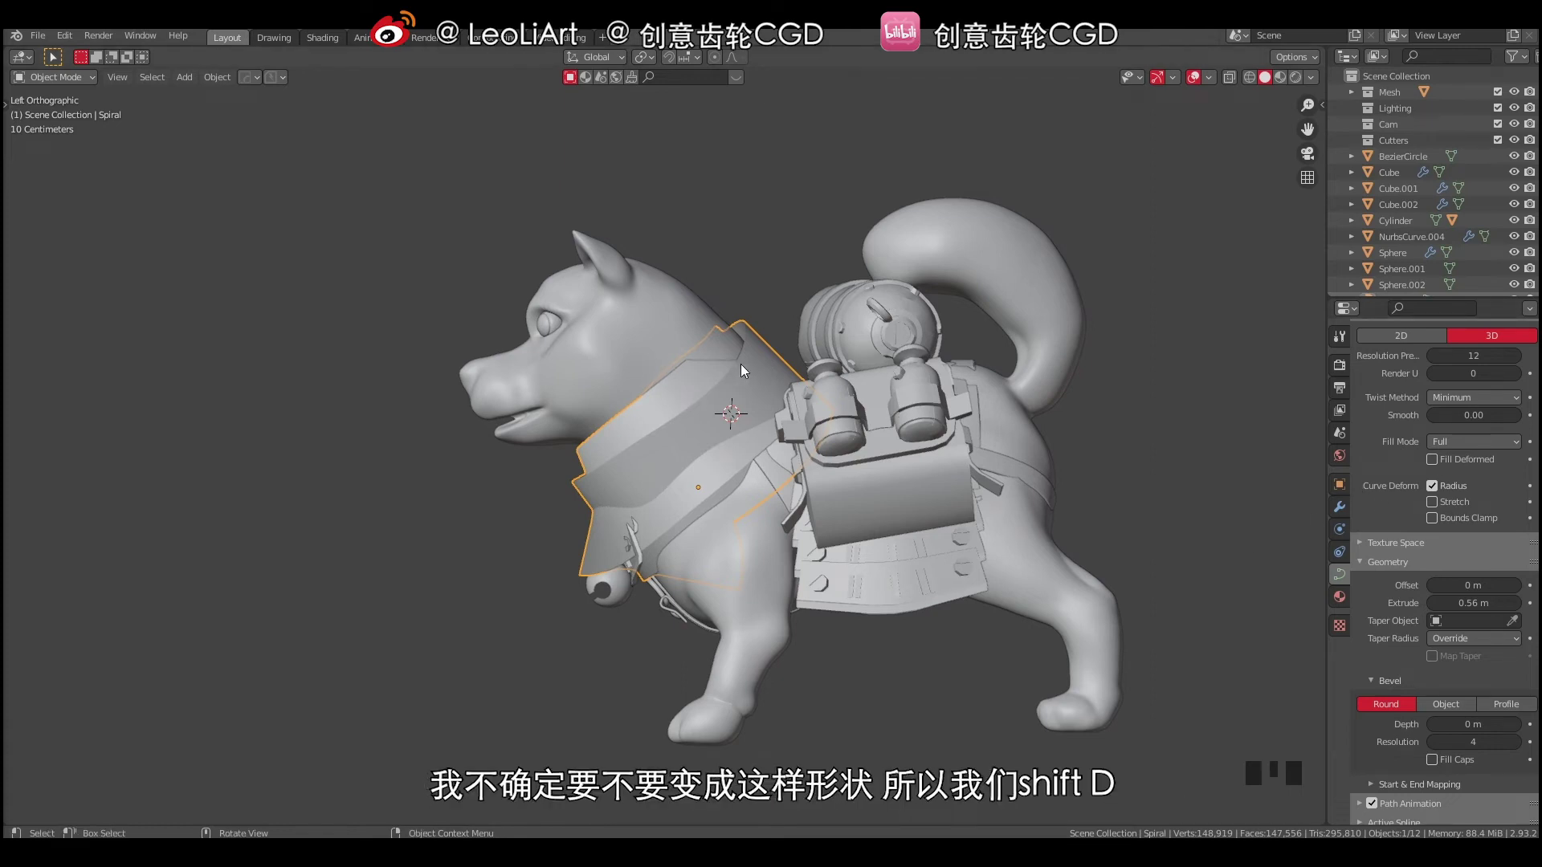
Duplicate the Spiral collar as a backup copy and move it up above the dog.
{"action": "left_click_drag", "start_coordinate": [707, 393], "coordinate": [671, 484]}
{"action": "key", "text": "shift+d"}
{"action": "left_click_drag", "start_coordinate": [688, 308], "coordinate": [665, 370]}
{"action": "key", "text": "g"}
{"action": "left_click_drag", "start_coordinate": [695, 344], "coordinate": [705, 290]}
{"action": "left_click_drag", "start_coordinate": [705, 290], "coordinate": [694, 269]}
{"action": "left_click", "coordinate": [685, 243]}
{"action": "left_click_drag", "start_coordinate": [766, 289], "coordinate": [720, 281]}
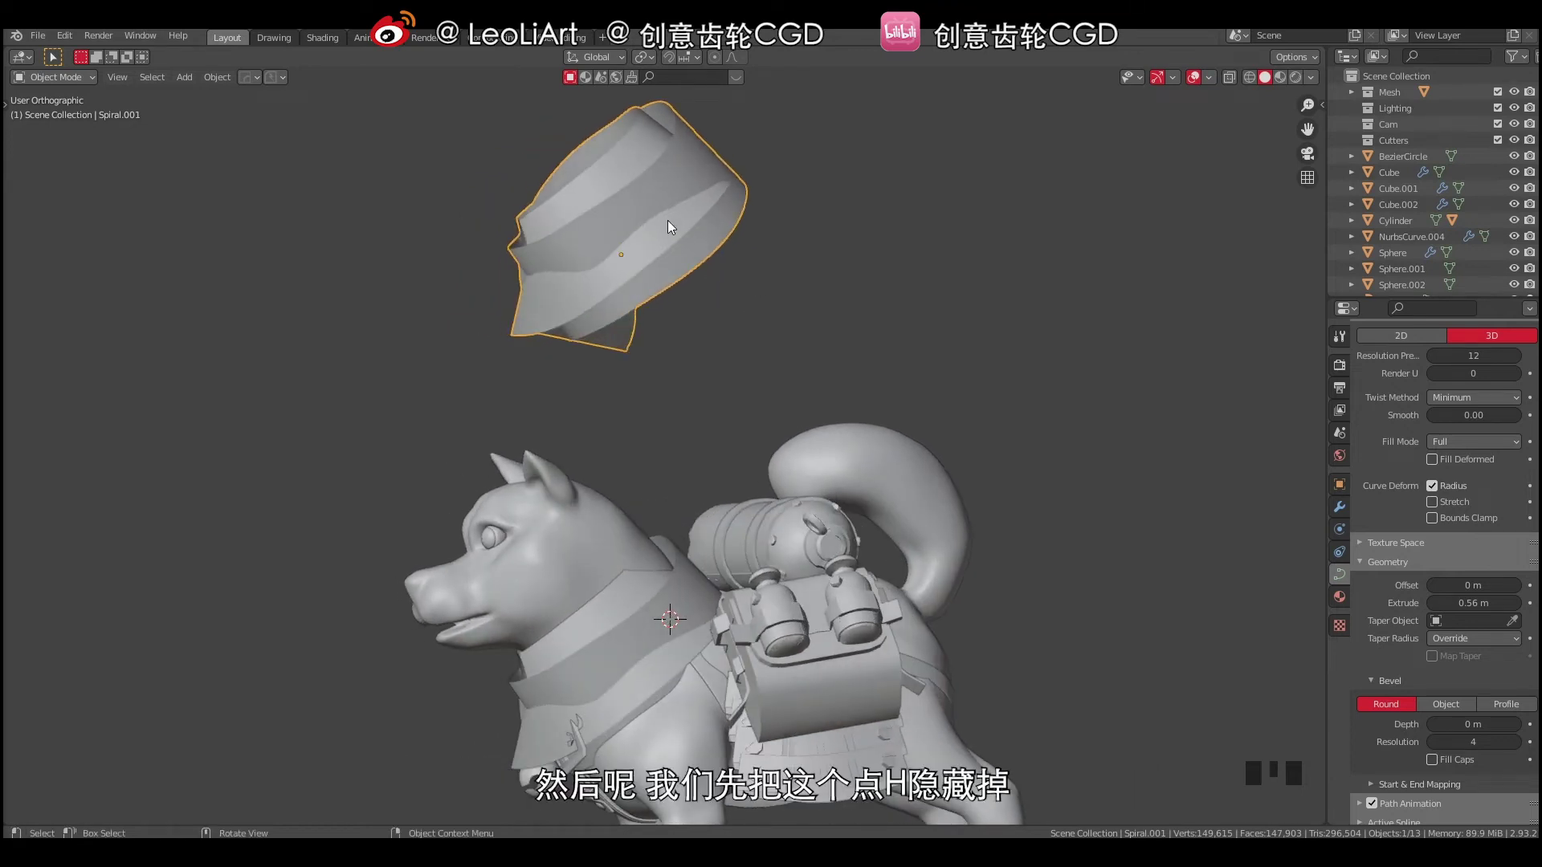
Hide the backup copy and convert the original curve collar to a mesh.
{"action": "left_click_drag", "start_coordinate": [701, 310], "coordinate": [665, 550]}
{"action": "left_click", "coordinate": [665, 550]}
{"action": "left_click_drag", "start_coordinate": [661, 463], "coordinate": [223, 80]}
{"action": "left_click_drag", "start_coordinate": [222, 80], "coordinate": [684, 404]}
{"action": "left_click_drag", "start_coordinate": [690, 435], "coordinate": [713, 453]}
{"action": "key", "text": "Tab"}
Enter Edit Mode on the collar mesh and add horizontal loop cuts across it with Ctrl+R.
{"action": "key", "text": "a"}
{"action": "key", "text": "a"}
{"action": "right_click", "coordinate": [663, 432]}
{"action": "left_click_drag", "start_coordinate": [736, 439], "coordinate": [650, 454]}
{"action": "right_click", "coordinate": [650, 453]}
{"action": "left_click_drag", "start_coordinate": [700, 459], "coordinate": [812, 350]}
{"action": "key", "text": "ctrl+r"}
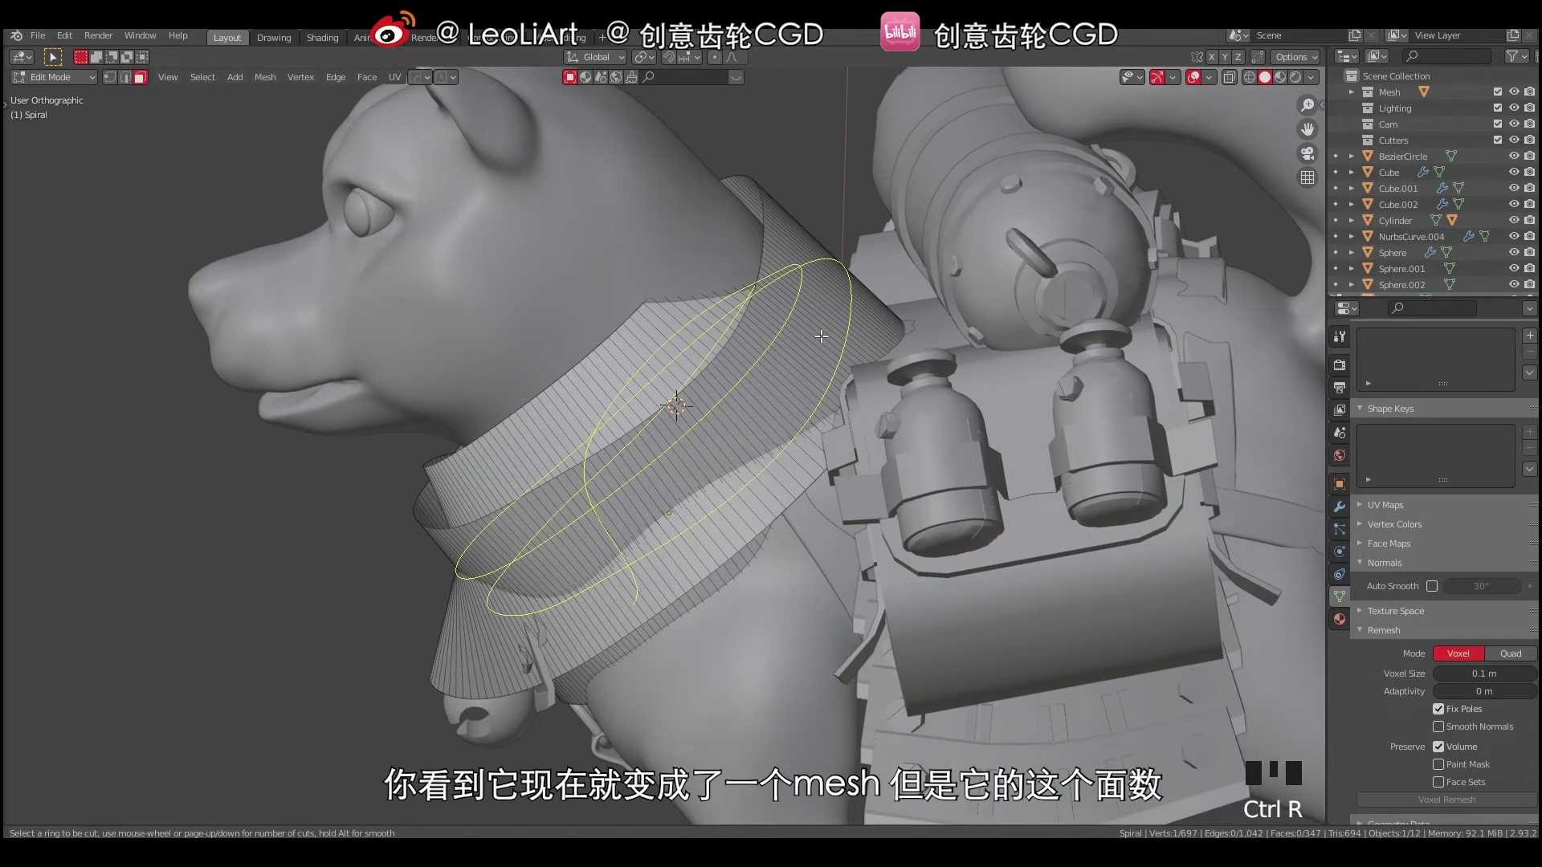
{"action": "left_click_drag", "start_coordinate": [751, 383], "coordinate": [841, 296]}
{"action": "key", "text": "ctrl+r"}
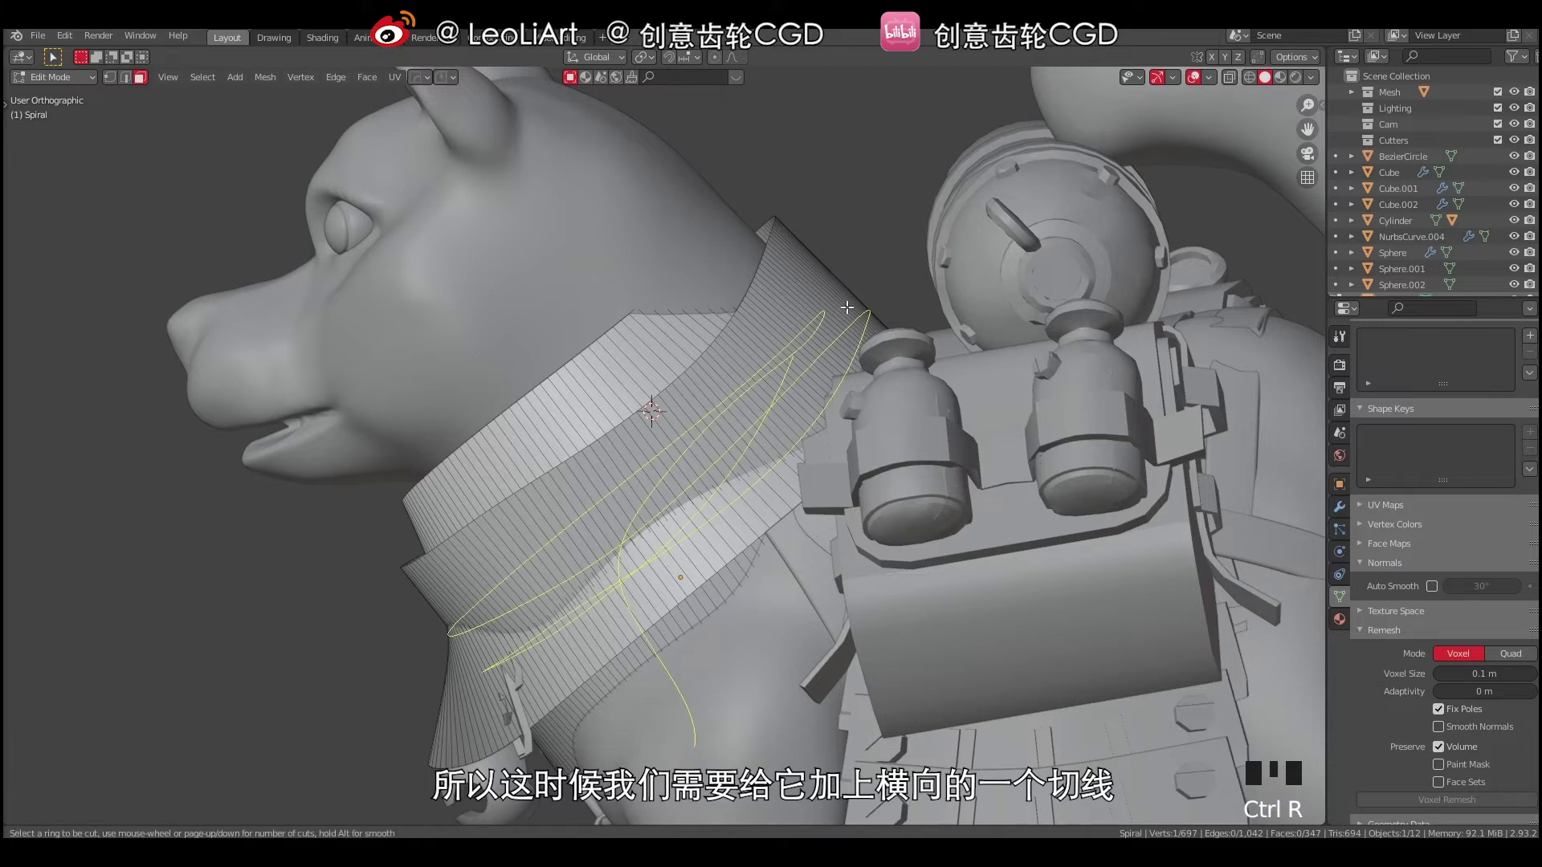
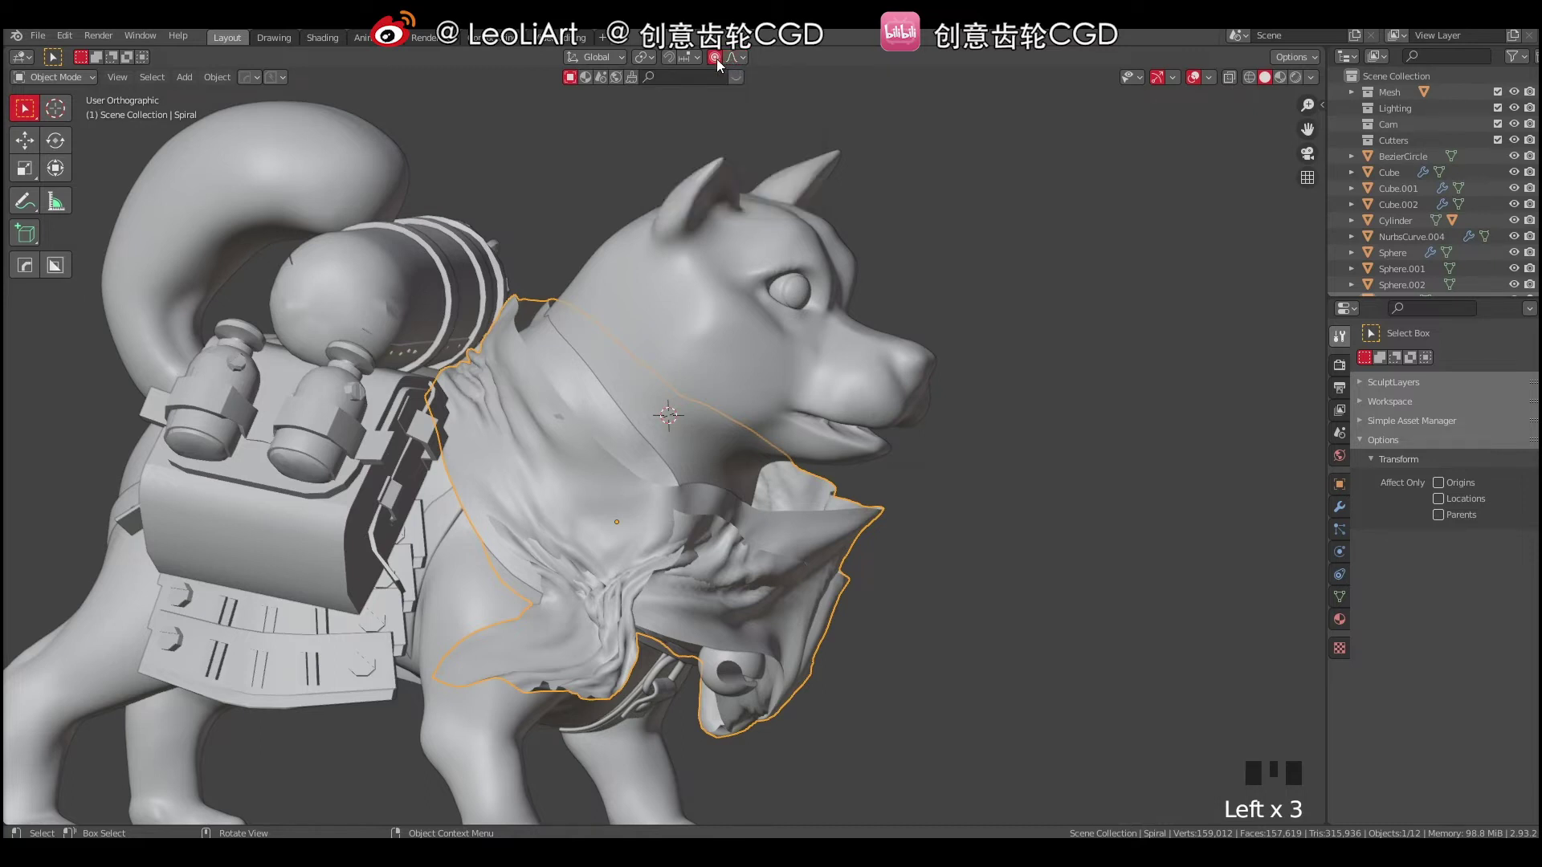
Inspect the scarf topology in Edit Mode, then switch to Sculpt Mode with Auto-Masking Topology for the Grab brush.
{"action": "key", "text": "Tab"}
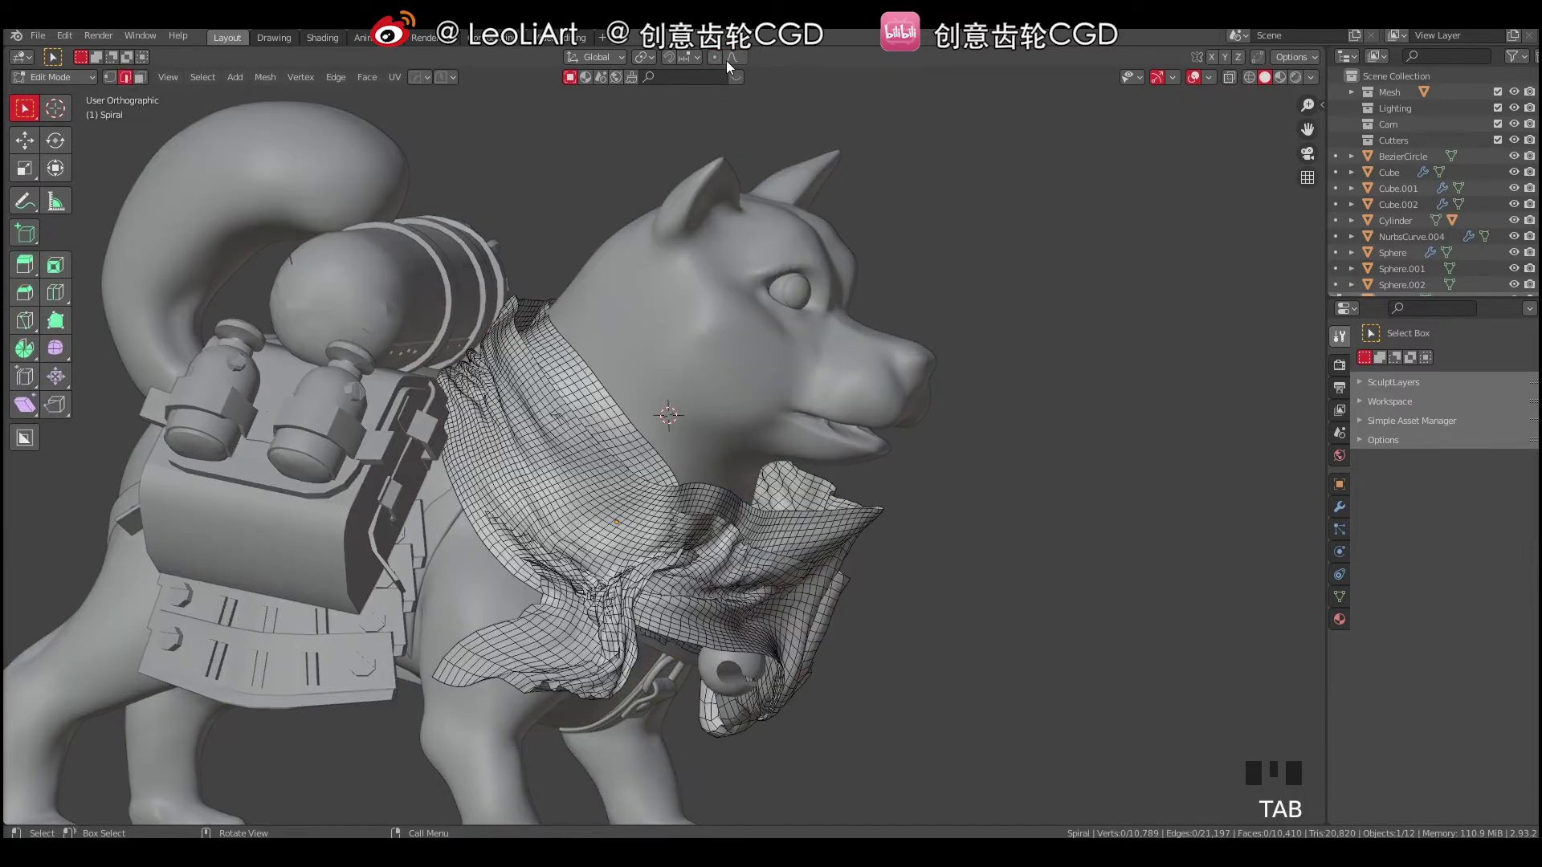
{"action": "left_click_drag", "start_coordinate": [739, 61], "coordinate": [718, 60]}
{"action": "left_click", "coordinate": [718, 61]}
{"action": "left_click_drag", "start_coordinate": [737, 66], "coordinate": [726, 78]}
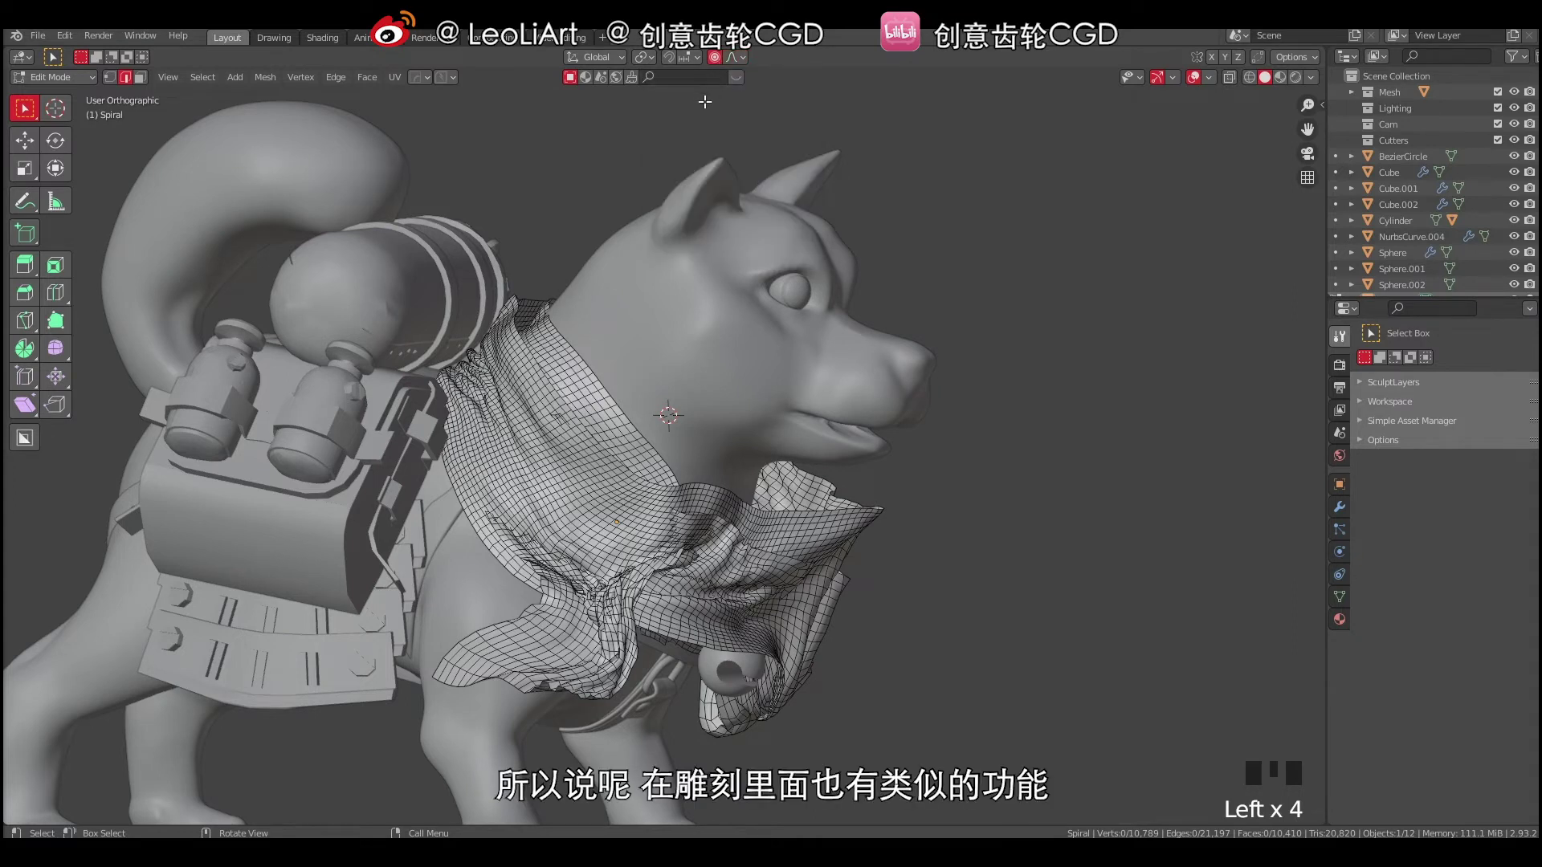
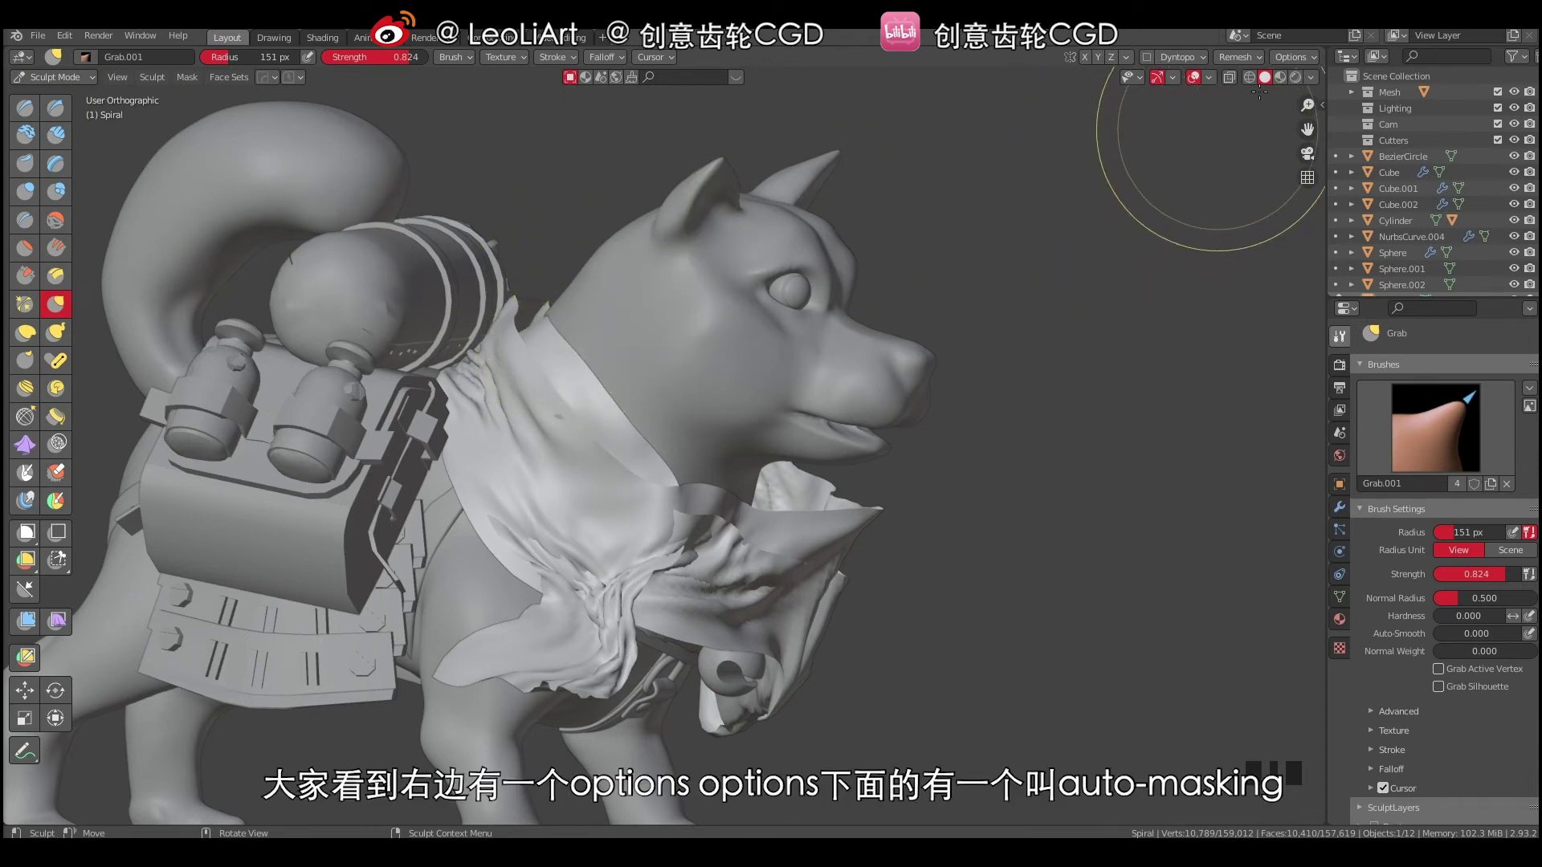
{"action": "left_click_drag", "start_coordinate": [1292, 61], "coordinate": [1244, 151]}
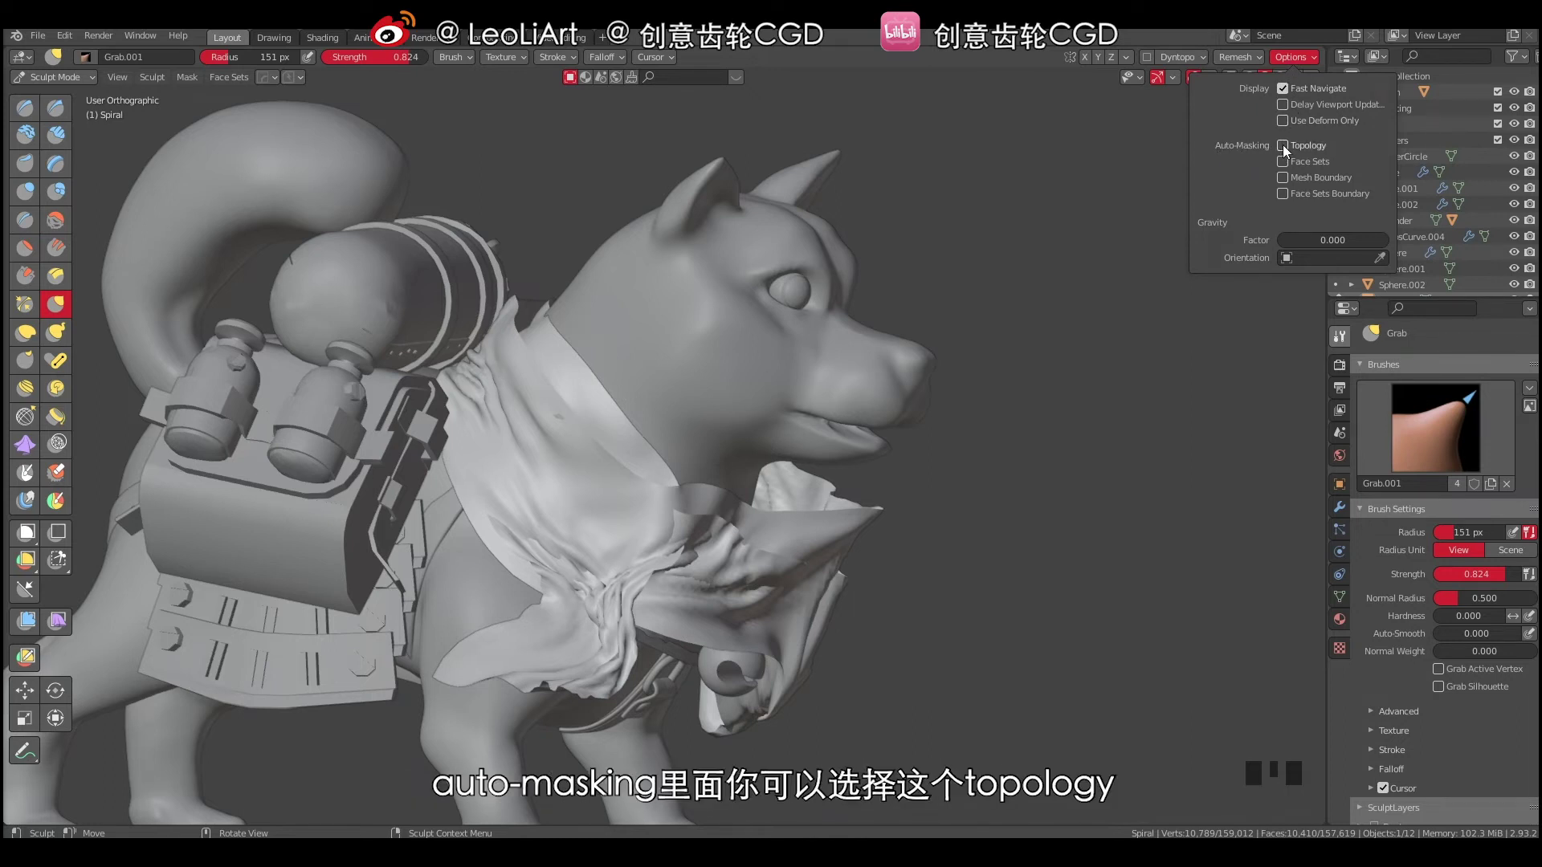
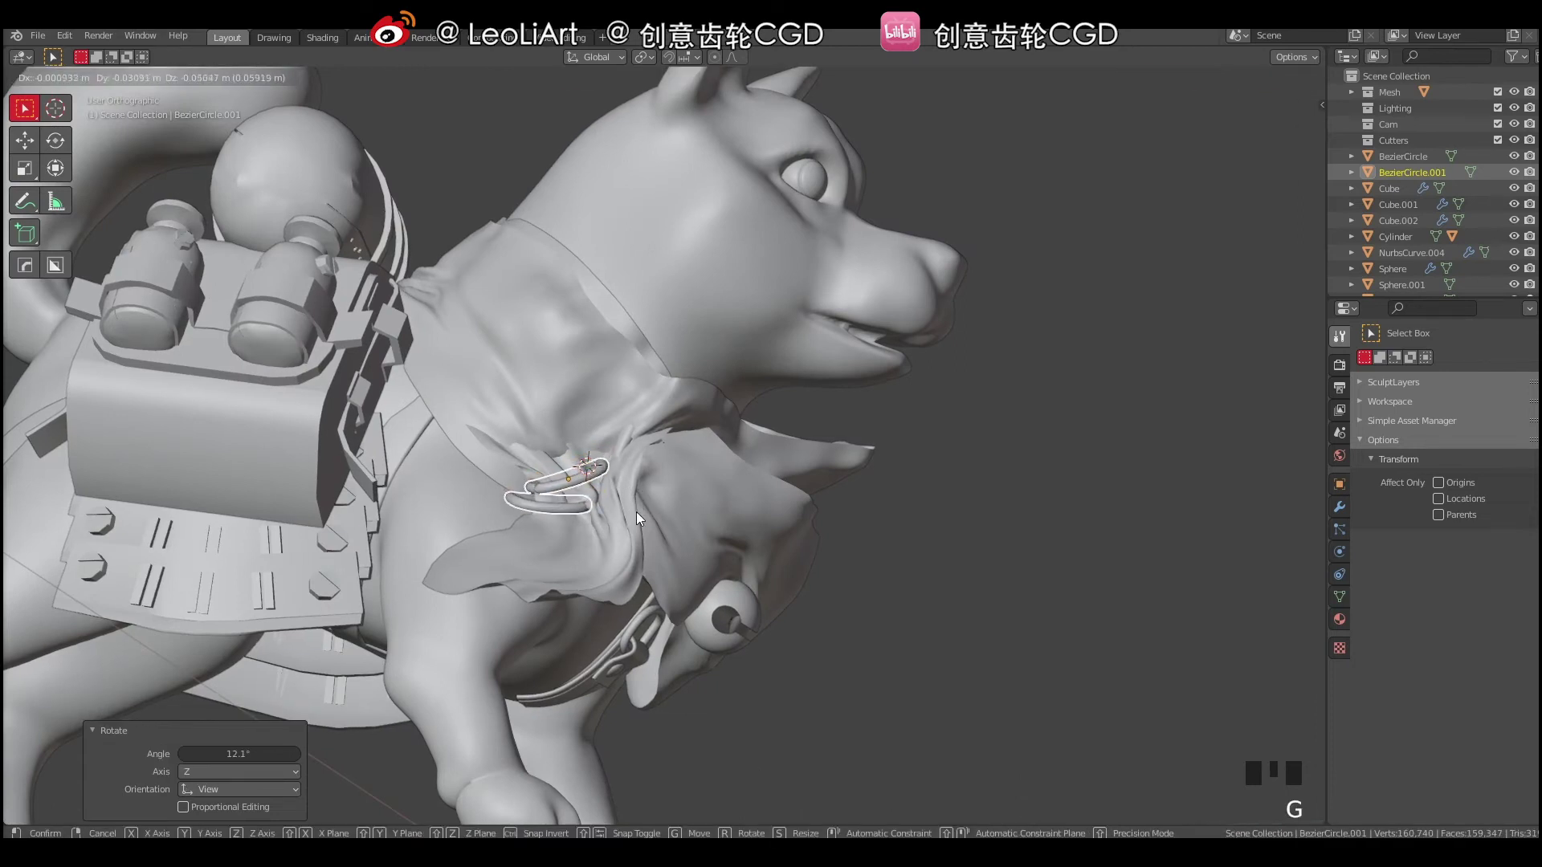
Confirm the ring rotation and check the small ring's fit from around the whole dog.
{"action": "key", "text": "a"}
{"action": "left_click_drag", "start_coordinate": [635, 469], "coordinate": [583, 489]}
{"action": "right_click", "coordinate": [583, 488]}
{"action": "left_click_drag", "start_coordinate": [695, 476], "coordinate": [619, 478]}
{"action": "key", "text": "a"}
{"action": "key", "text": "a"}
{"action": "left_click_drag", "start_coordinate": [585, 489], "coordinate": [603, 490]}
{"action": "middle_click", "coordinate": [693, 487]}
Tilt BezierCircle.001 a few degrees and stretch it along Y to clip the scarf knot.
{"action": "key", "text": "a"}
{"action": "key", "text": "a"}
{"action": "left_click_drag", "start_coordinate": [657, 461], "coordinate": [590, 481]}
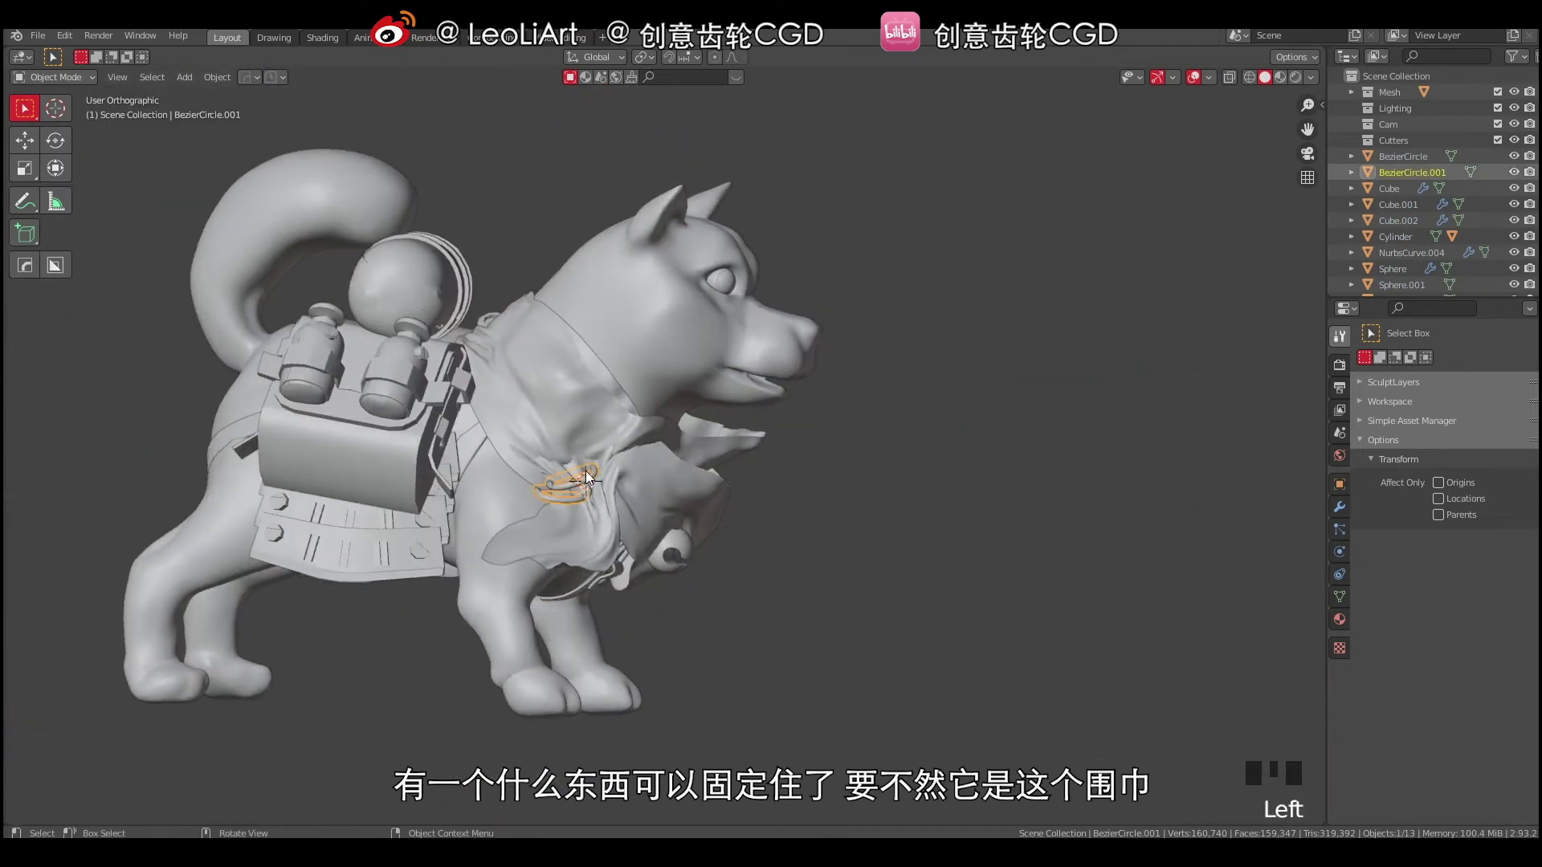
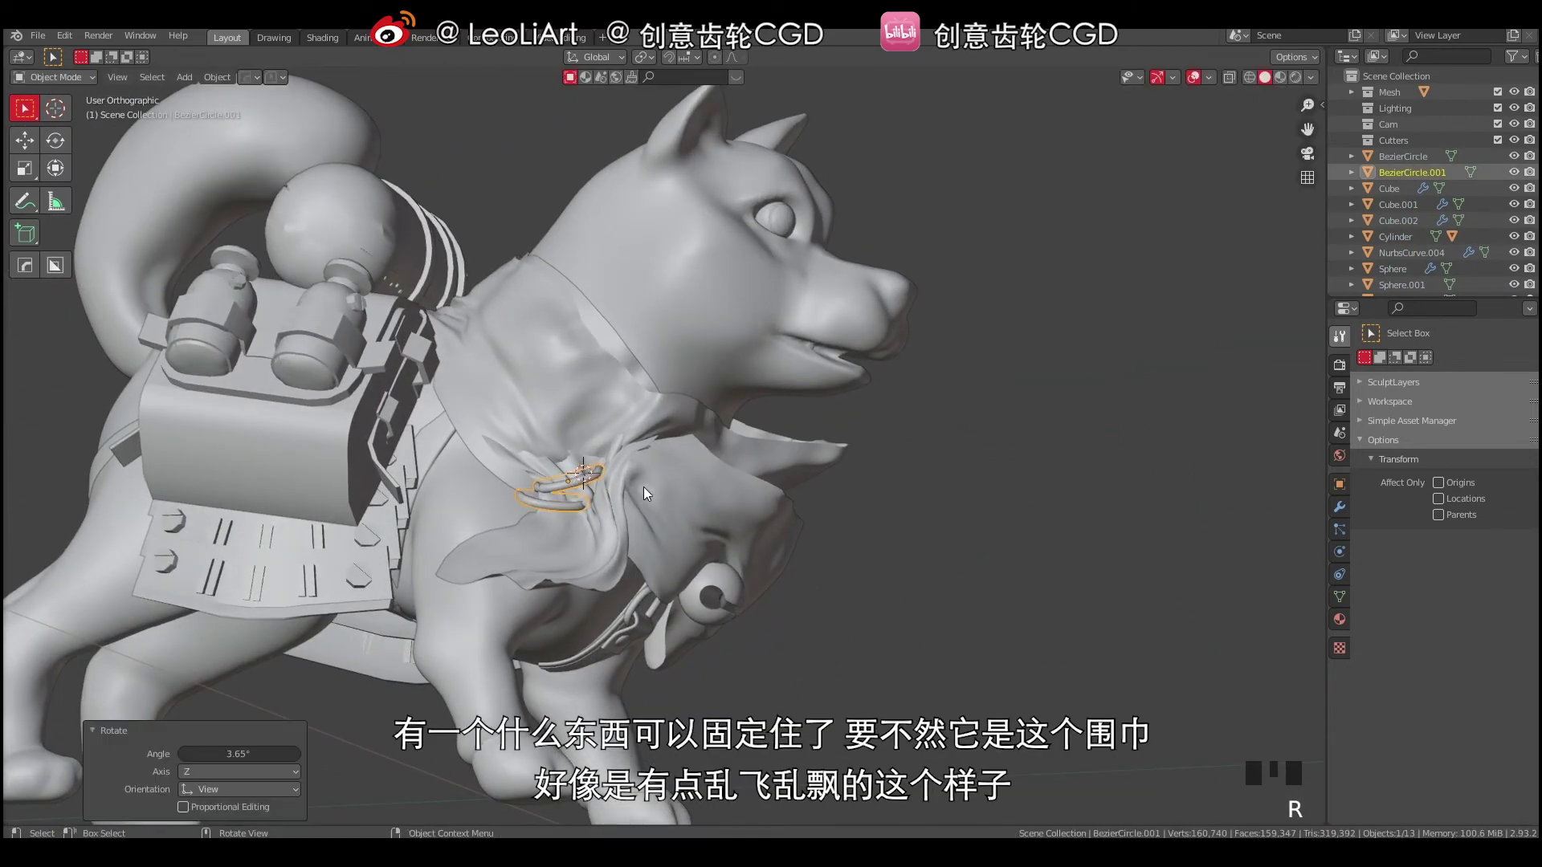
{"action": "key", "text": "r"}
{"action": "key", "text": "g"}
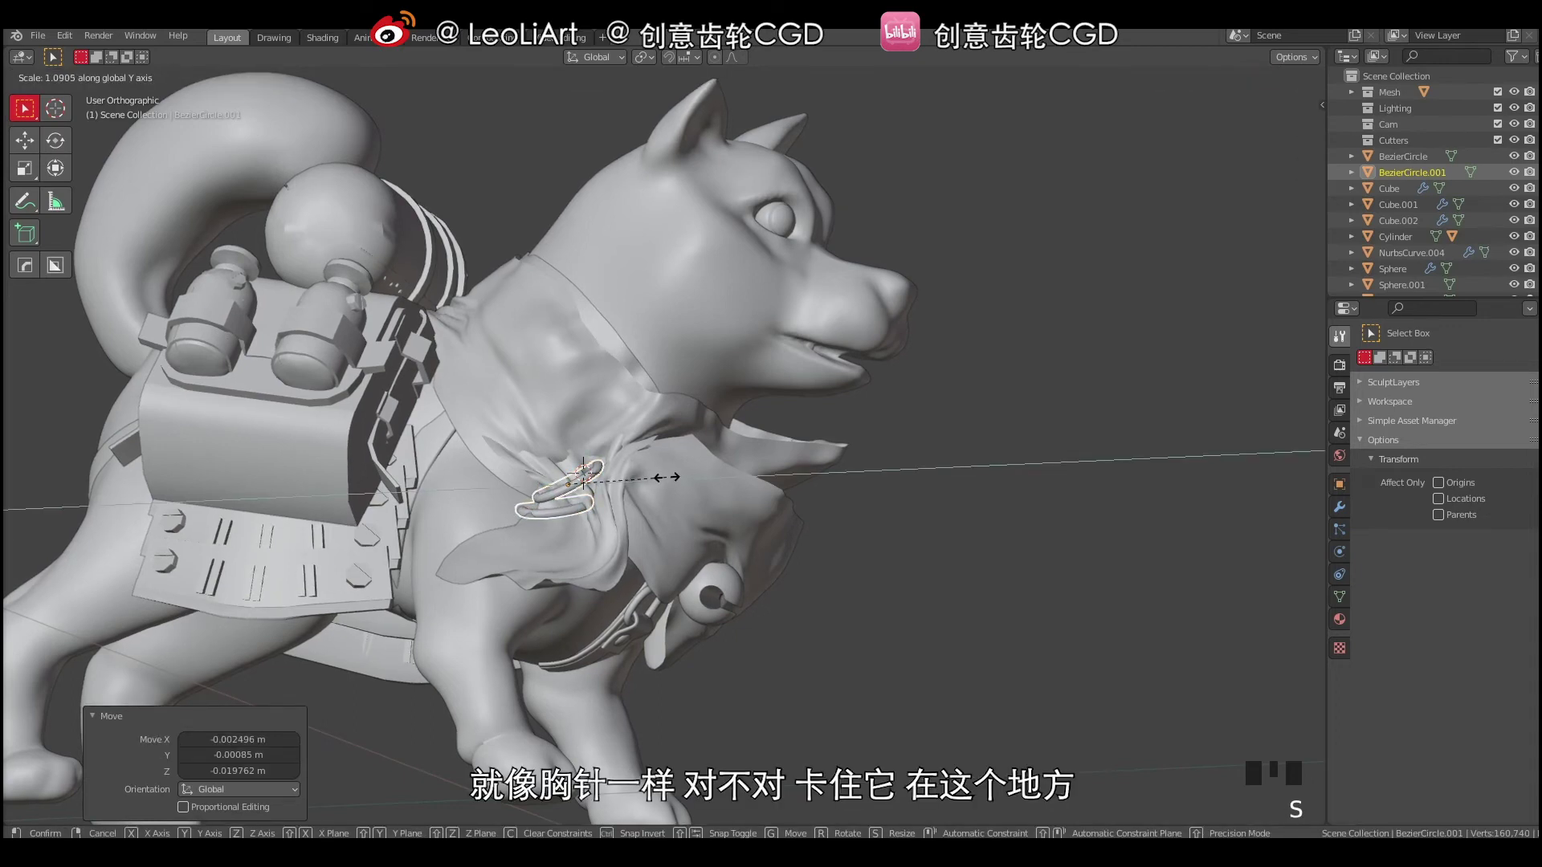
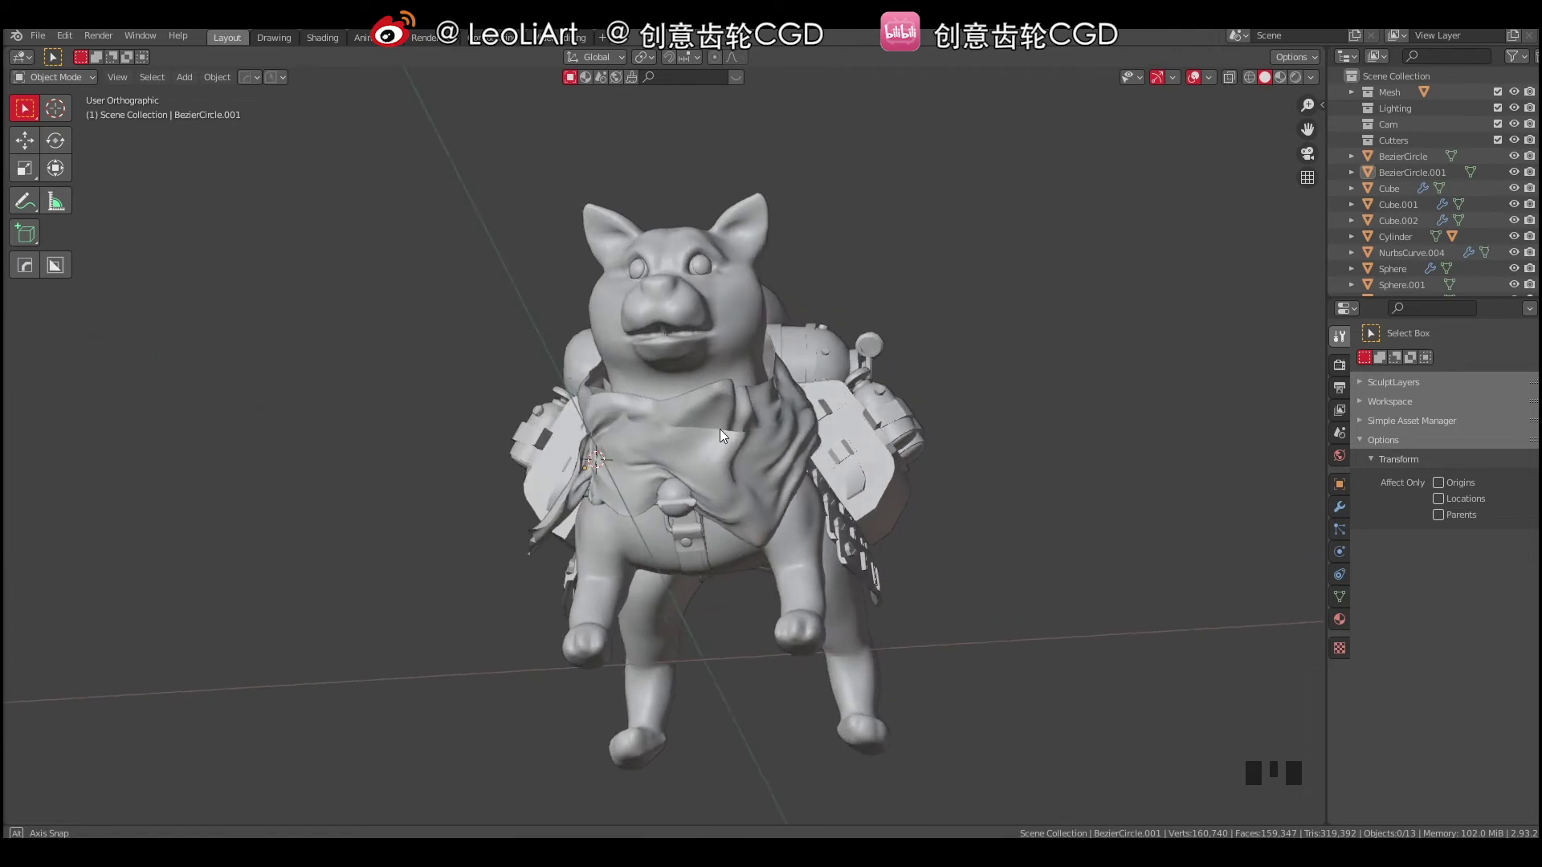
Orbit the view to look under the scarf's hanging end.
{"action": "left_click_drag", "start_coordinate": [704, 510], "coordinate": [590, 493]}
{"action": "right_click", "coordinate": [590, 494]}
{"action": "left_click_drag", "start_coordinate": [669, 507], "coordinate": [631, 511]}
{"action": "left_click_drag", "start_coordinate": [615, 521], "coordinate": [671, 443]}
{"action": "right_click", "coordinate": [672, 442]}
{"action": "left_click_drag", "start_coordinate": [779, 437], "coordinate": [618, 460]}
{"action": "right_click", "coordinate": [617, 460]}
Add a trial circle curve below the scarf, undo it, and reopen the curve add list.
{"action": "key", "text": "shift+a"}
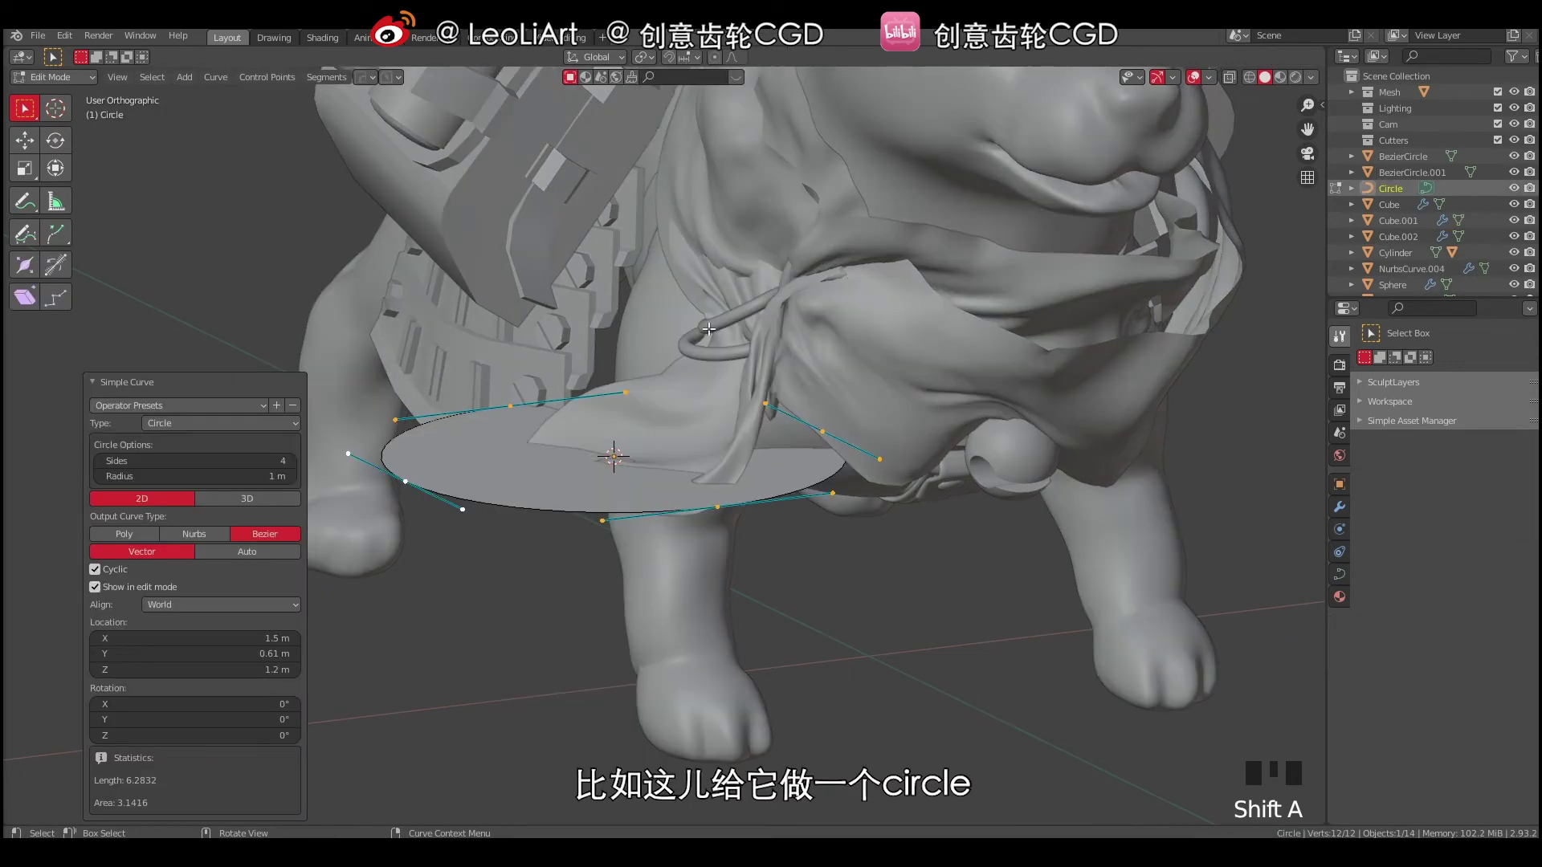
{"action": "key", "text": "s"}
{"action": "key", "text": "ctrl+z"}
{"action": "key", "text": "ctrl+z"}
{"action": "key", "text": "shift+a"}
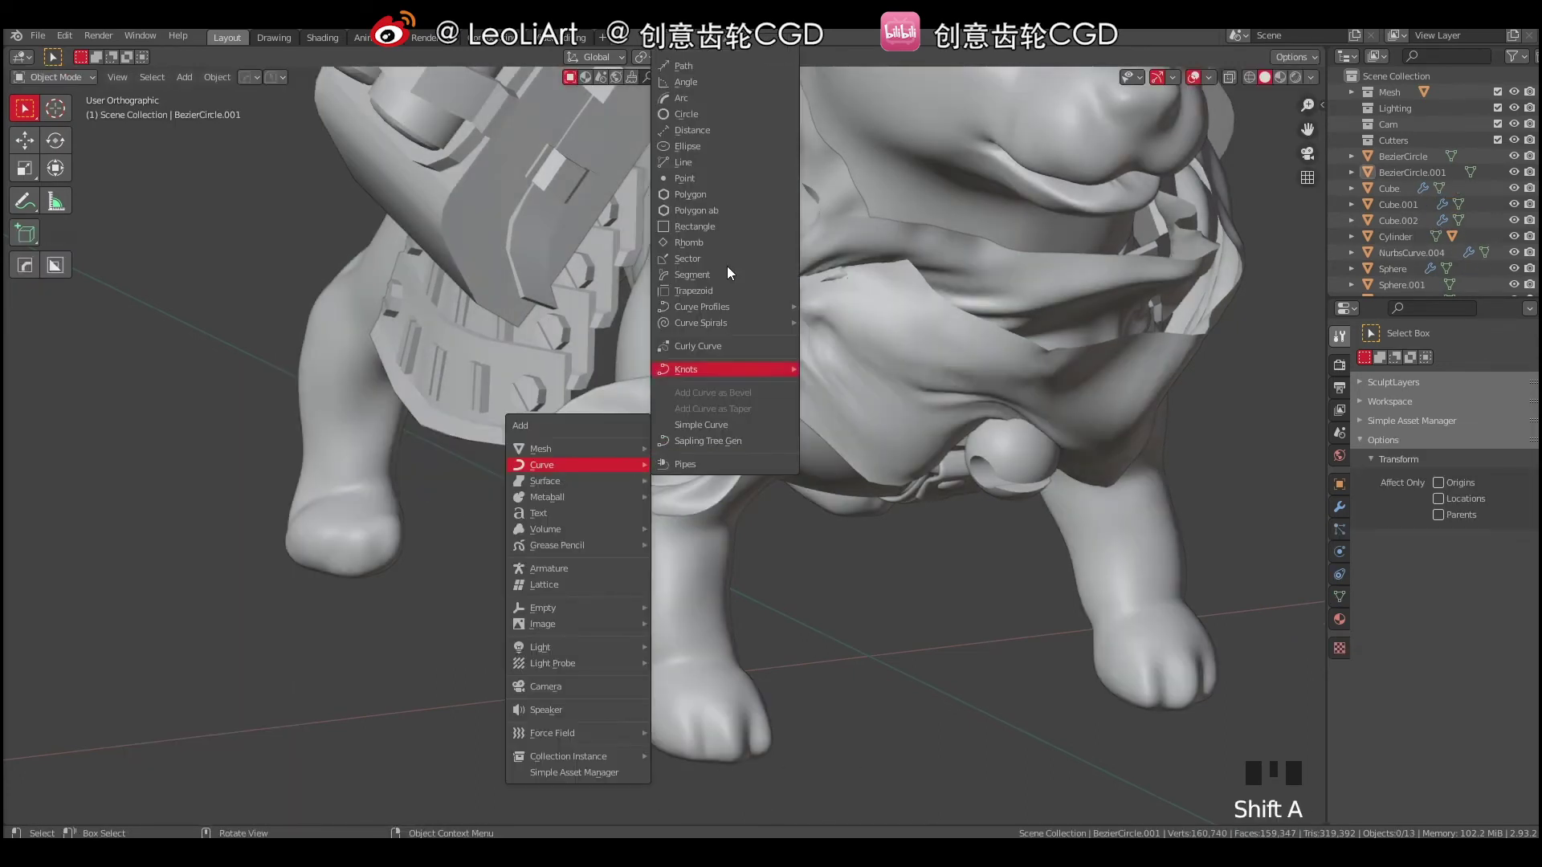
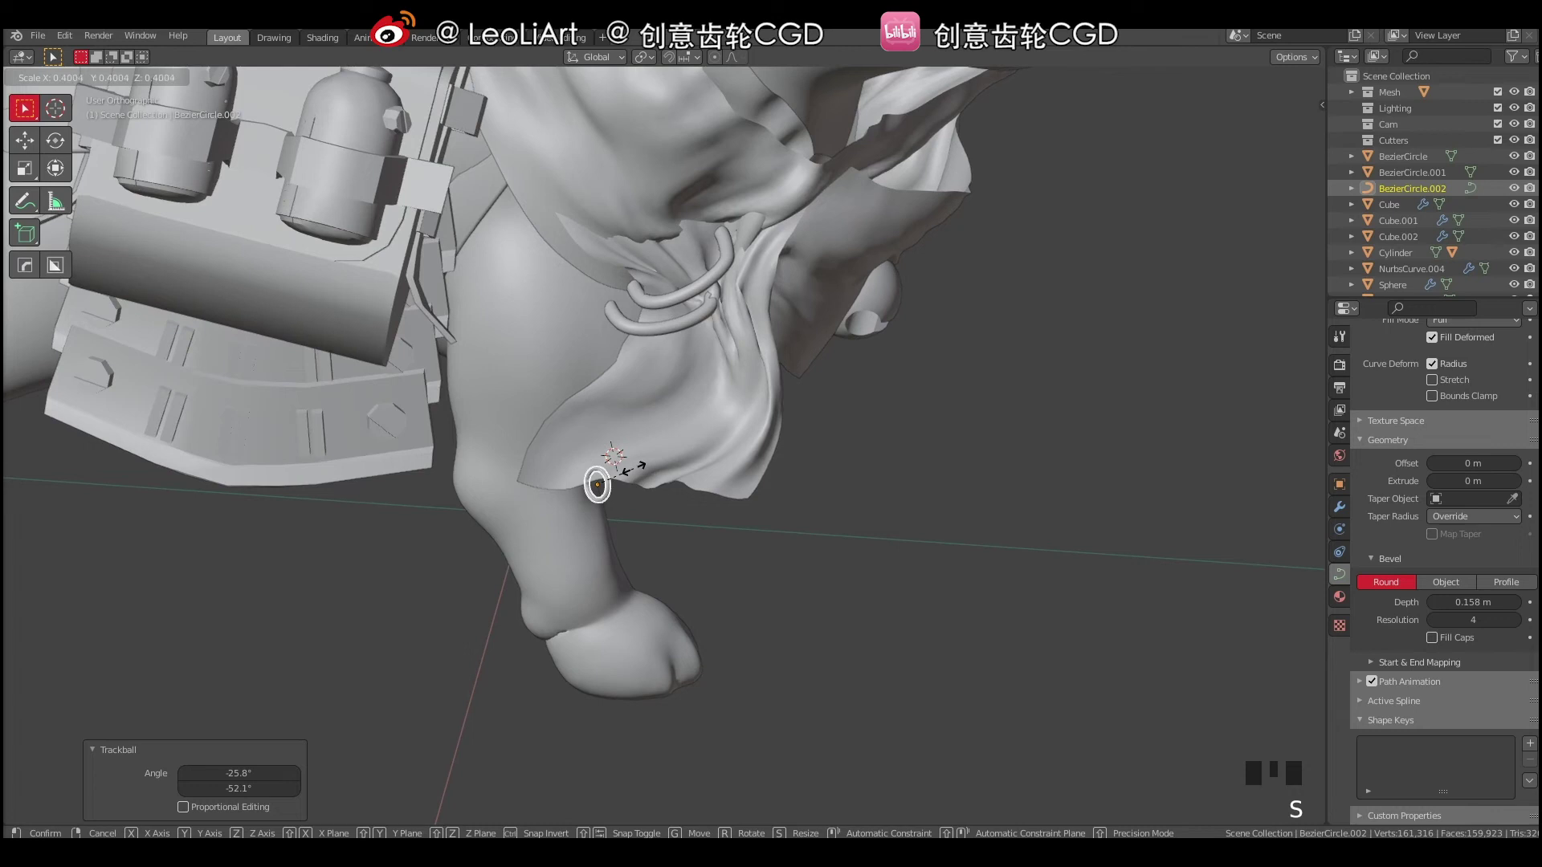
Enlarge the new beveled ring BezierCircle.002 slightly at the scarf tip and confirm its size.
{"action": "key", "text": "Tab"}
{"action": "key", "text": "a"}
{"action": "key", "text": "s"}
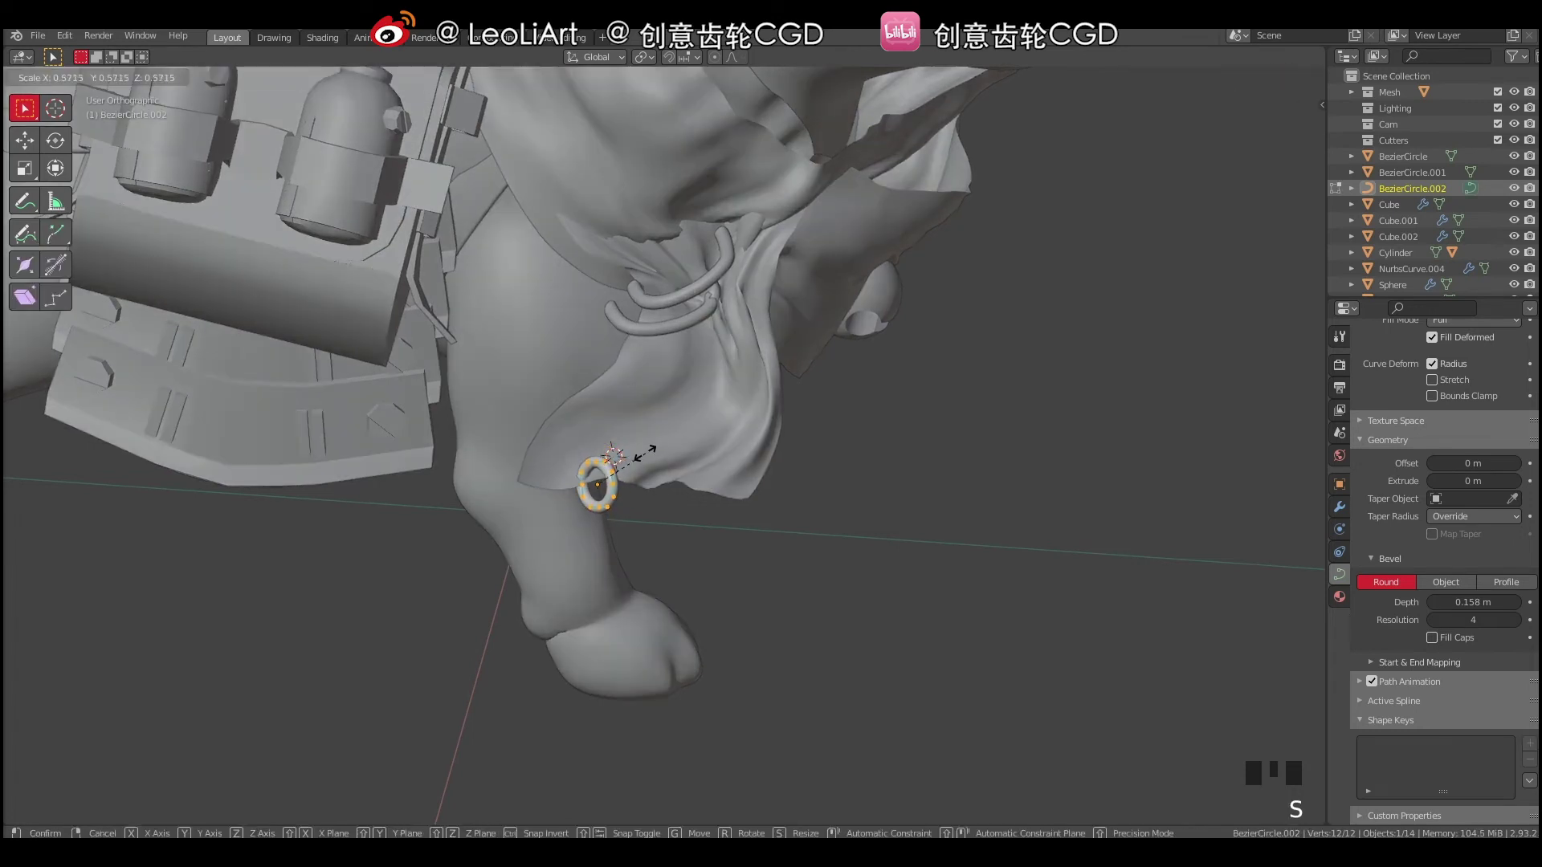
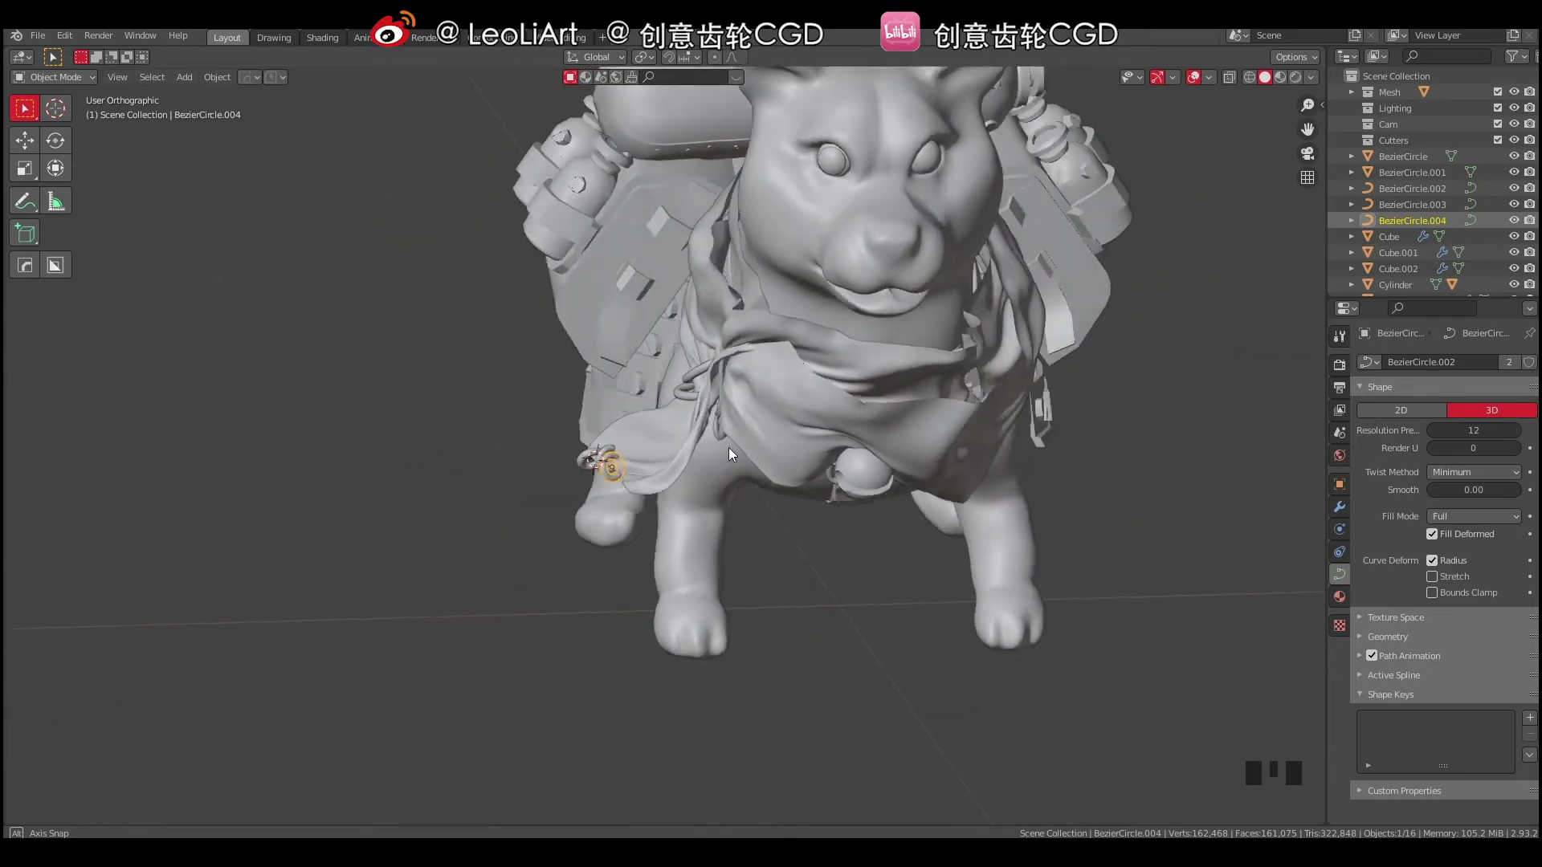
Raise the scarf's Solidify thickness from 0.01 m to about 0.057 m and save the file.
{"action": "key", "text": "a"}
{"action": "left_click_drag", "start_coordinate": [752, 398], "coordinate": [665, 384]}
{"action": "left_click_drag", "start_coordinate": [665, 384], "coordinate": [647, 395]}
{"action": "left_click_drag", "start_coordinate": [751, 404], "coordinate": [677, 346]}
{"action": "left_click", "coordinate": [677, 347]}
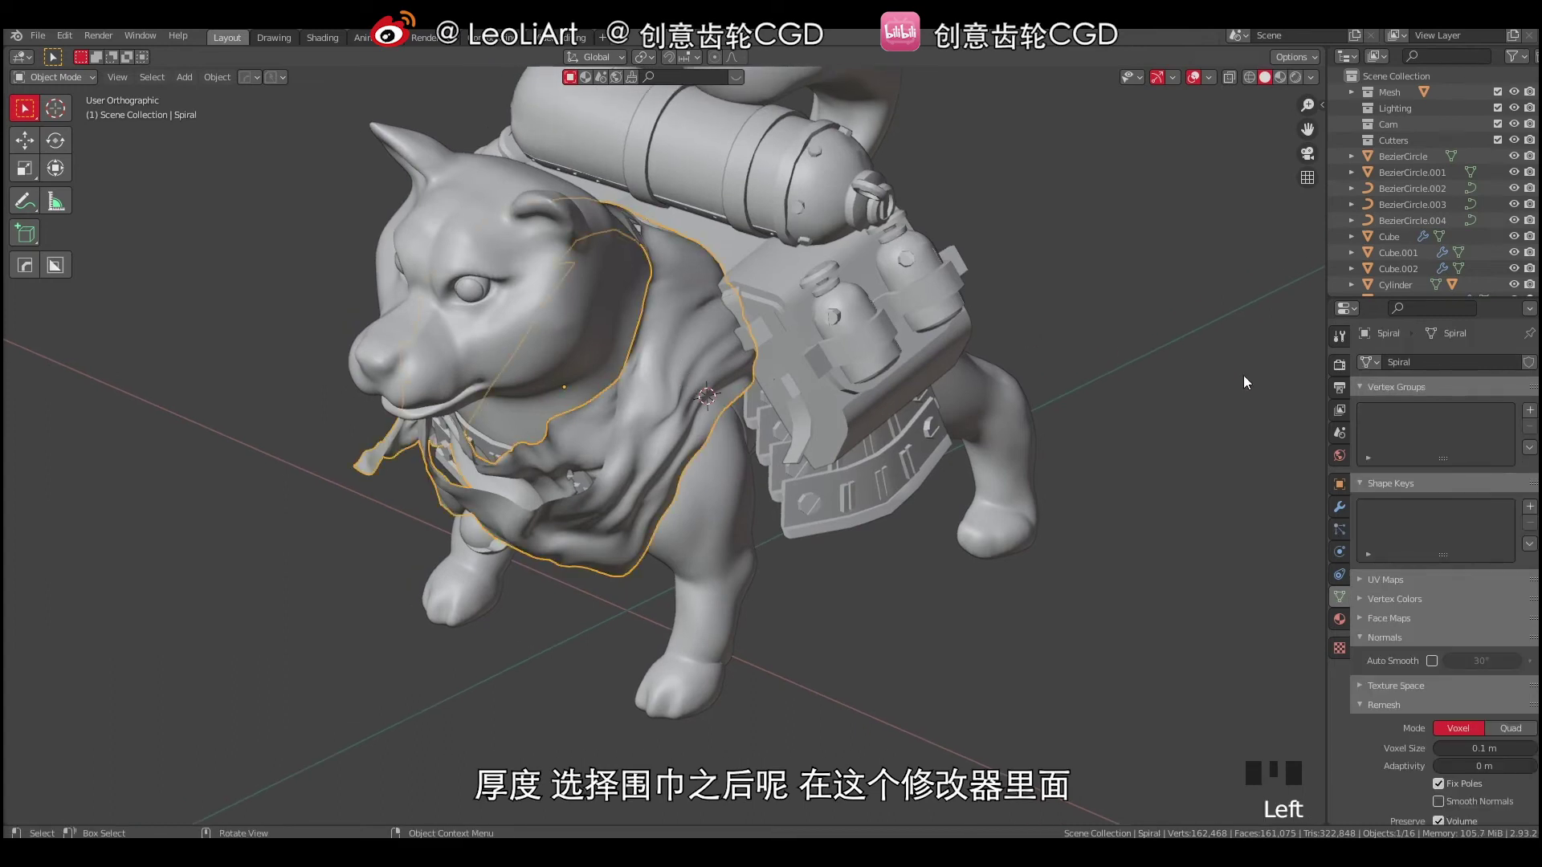
{"action": "left_click", "coordinate": [1340, 508]}
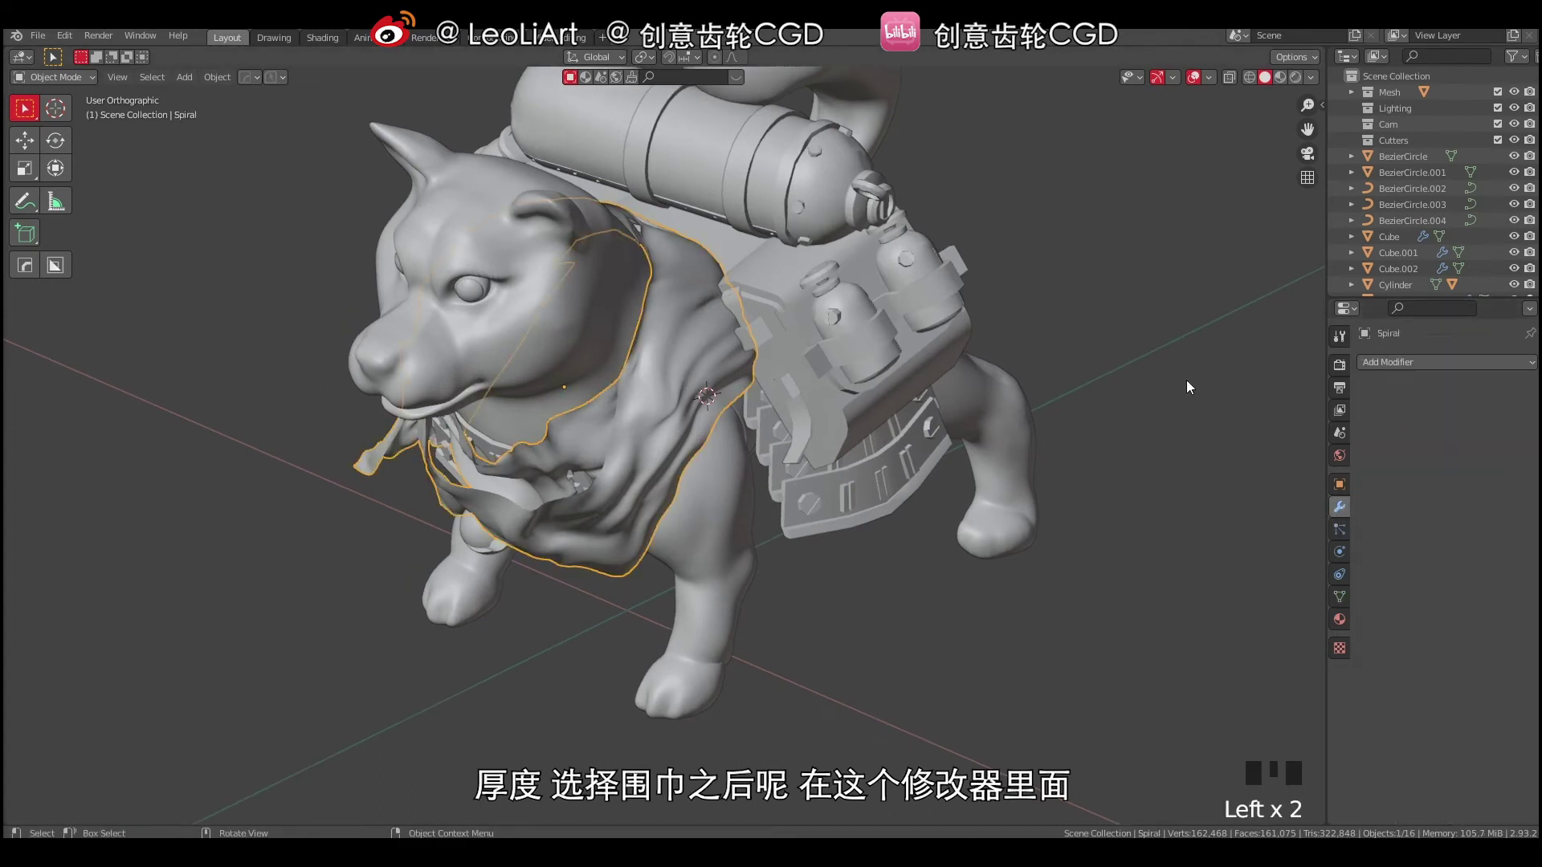
{"action": "left_click_drag", "start_coordinate": [1131, 433], "coordinate": [1249, 427]}
{"action": "key", "text": "ctrl+s"}
Inspect the thicker scarf from the front and a three-quarter view of the dog.
{"action": "middle_click", "coordinate": [1261, 400]}
{"action": "left_click_drag", "start_coordinate": [1408, 359], "coordinate": [1240, 638]}
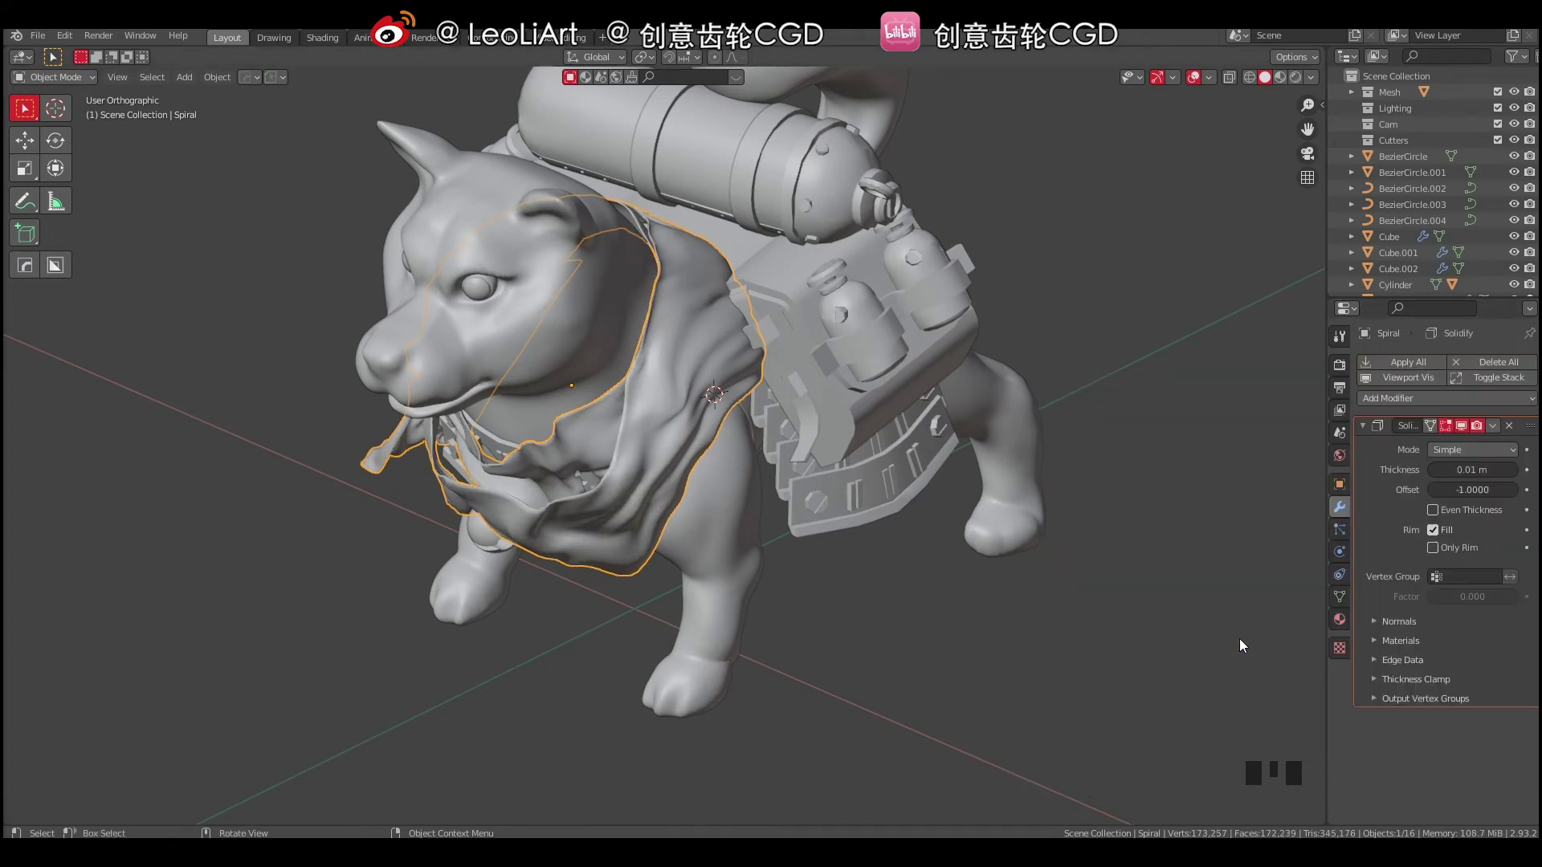
{"action": "left_click_drag", "start_coordinate": [707, 440], "coordinate": [653, 423]}
{"action": "right_click", "coordinate": [653, 423]}
{"action": "left_click_drag", "start_coordinate": [709, 432], "coordinate": [1359, 467]}
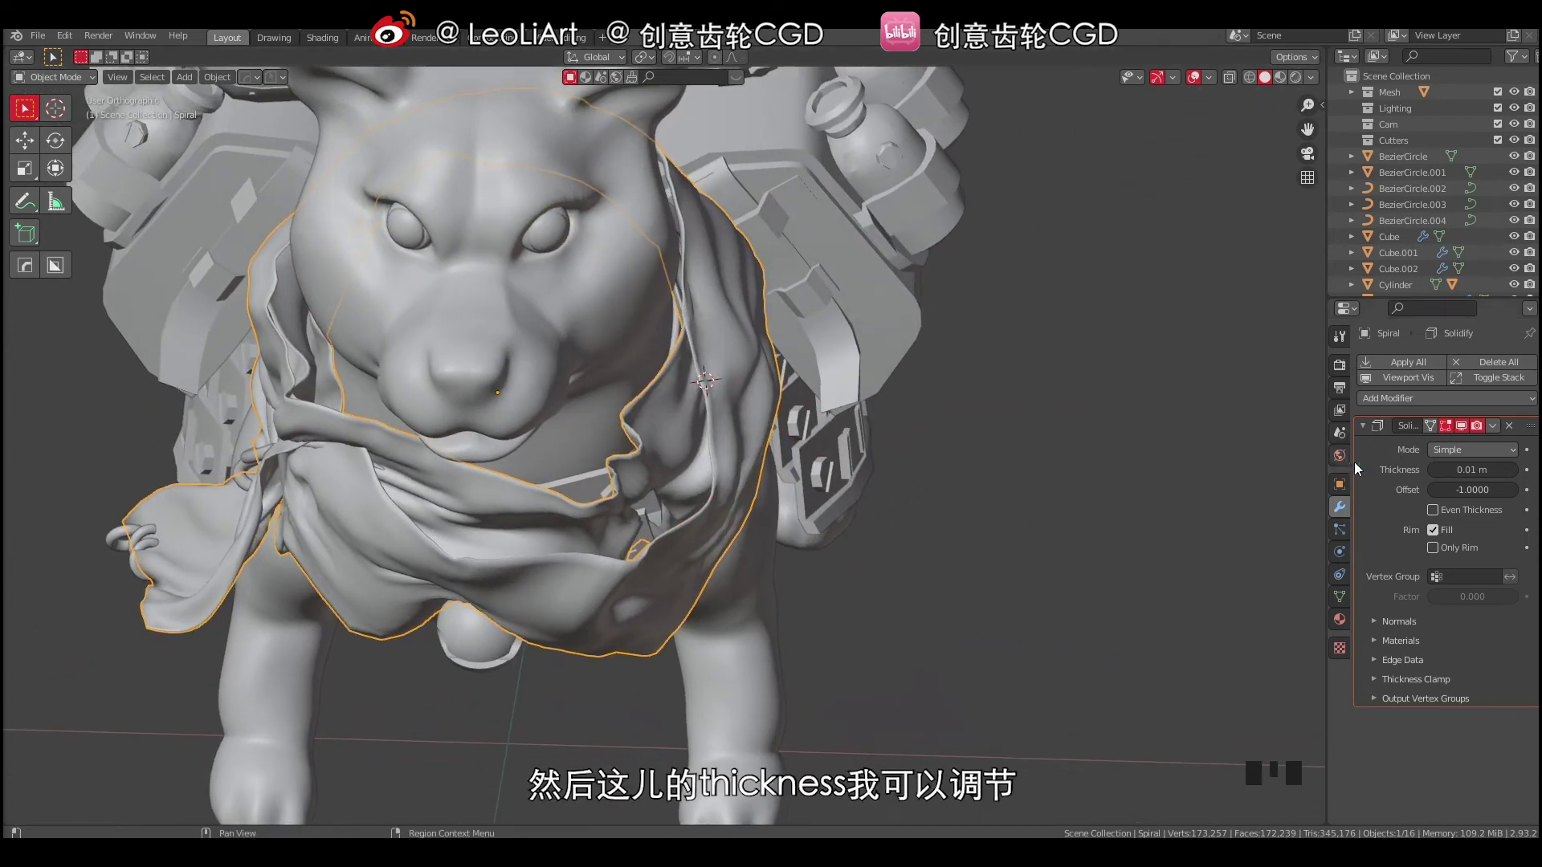
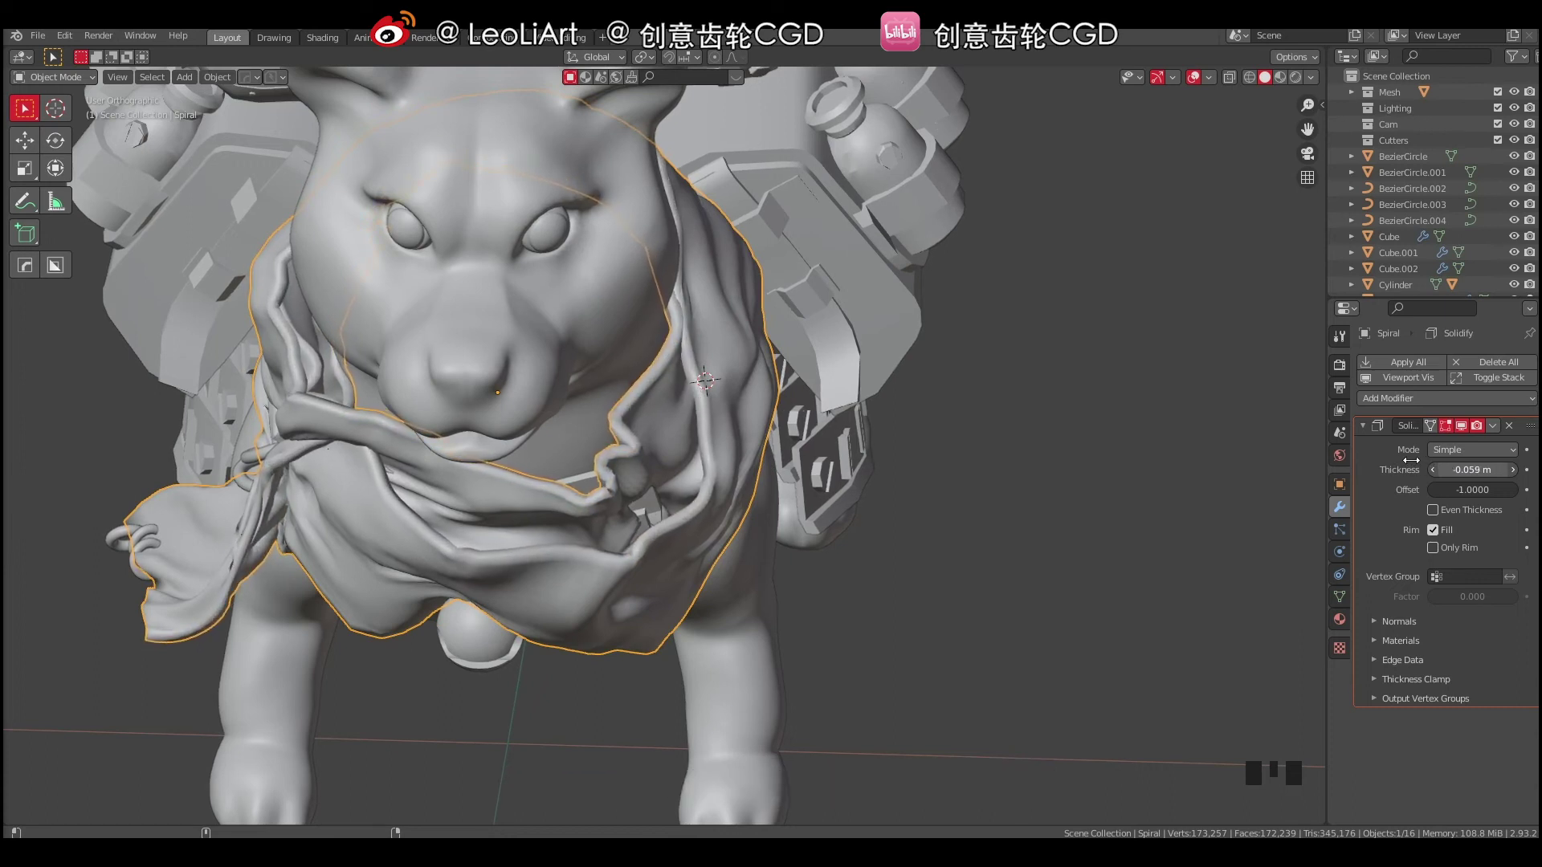
{"action": "middle_click", "coordinate": [711, 418]}
{"action": "key", "text": "a"}
{"action": "key", "text": "a"}
{"action": "left_click_drag", "start_coordinate": [660, 411], "coordinate": [923, 419]}
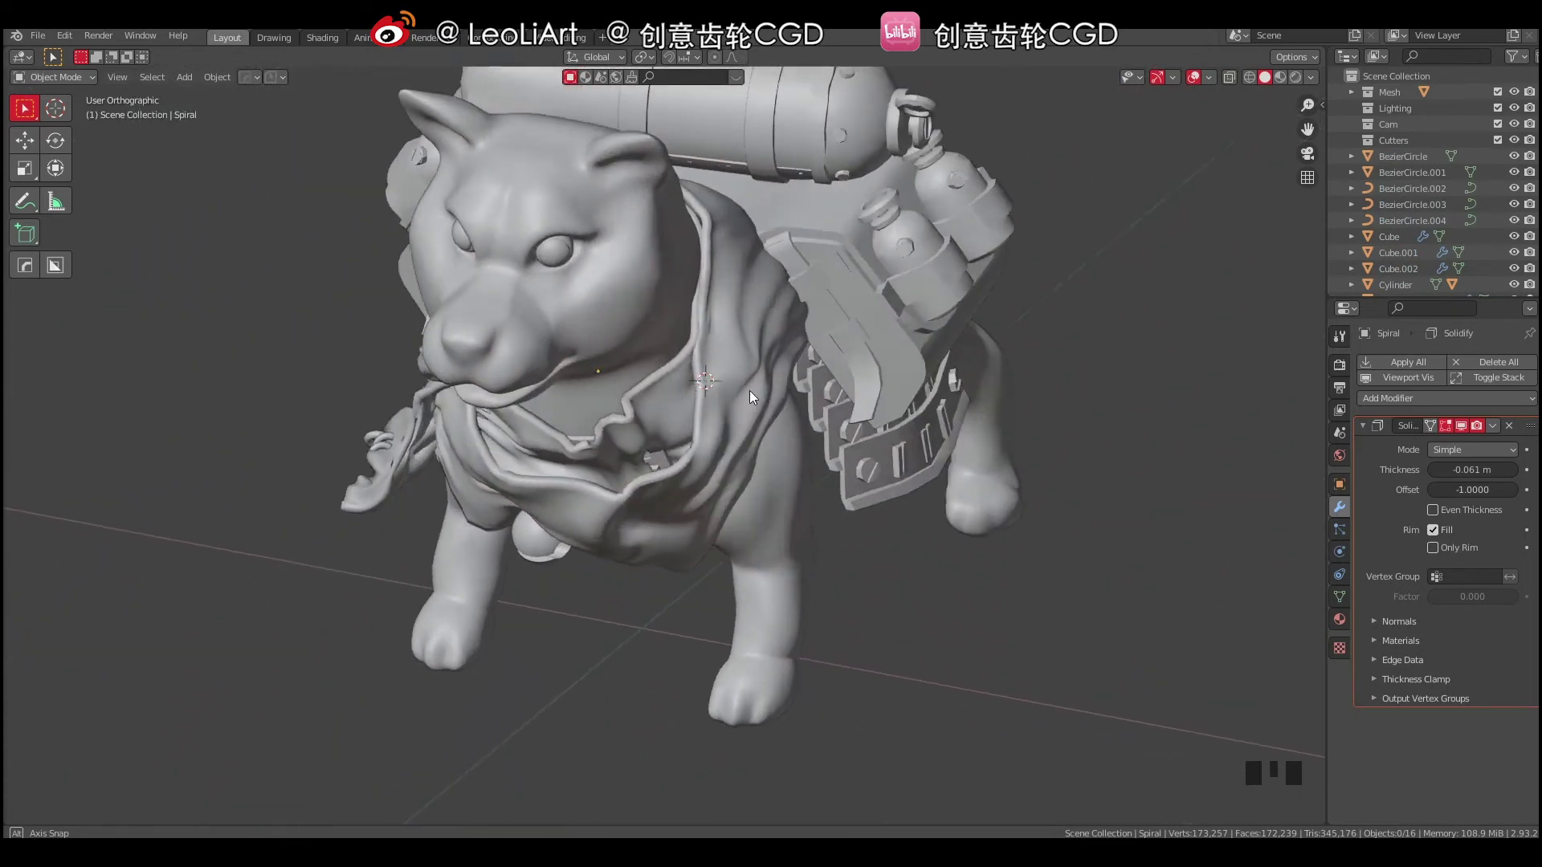
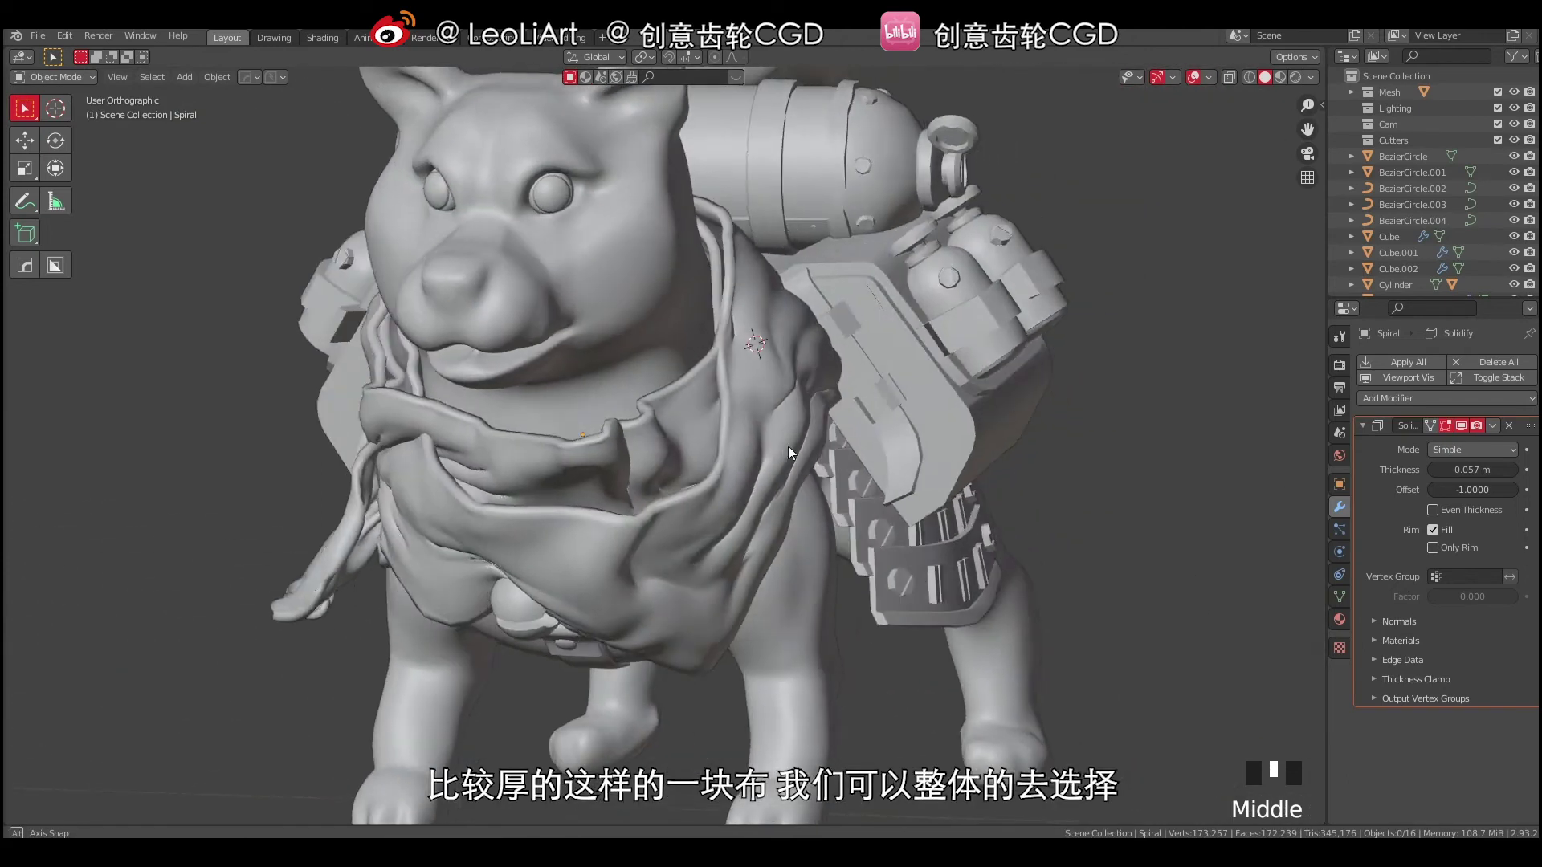
Select the rope coil rings on the scarf, adding the scarf last as the parent target.
{"action": "left_click", "coordinate": [761, 445]}
{"action": "left_click_drag", "start_coordinate": [768, 466], "coordinate": [364, 543]}
{"action": "right_click", "coordinate": [364, 543]}
{"action": "left_click_drag", "start_coordinate": [438, 554], "coordinate": [305, 600]}
{"action": "left_click", "coordinate": [305, 600]}
{"action": "left_click", "coordinate": [293, 595]}
{"action": "left_click", "coordinate": [264, 590]}
{"action": "left_click_drag", "start_coordinate": [555, 454], "coordinate": [602, 474]}
{"action": "left_click", "coordinate": [601, 474]}
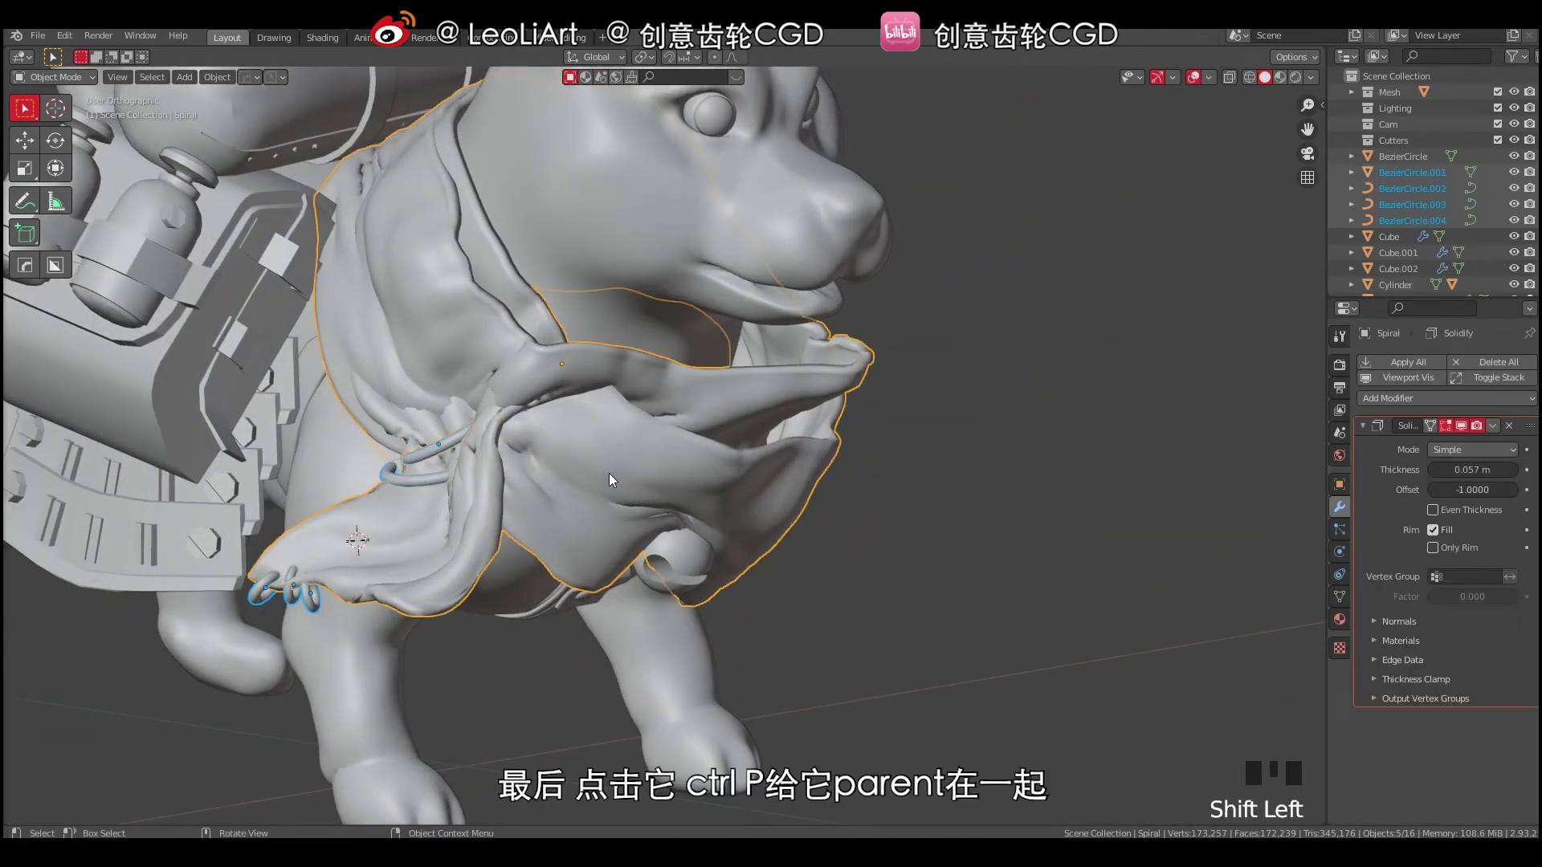
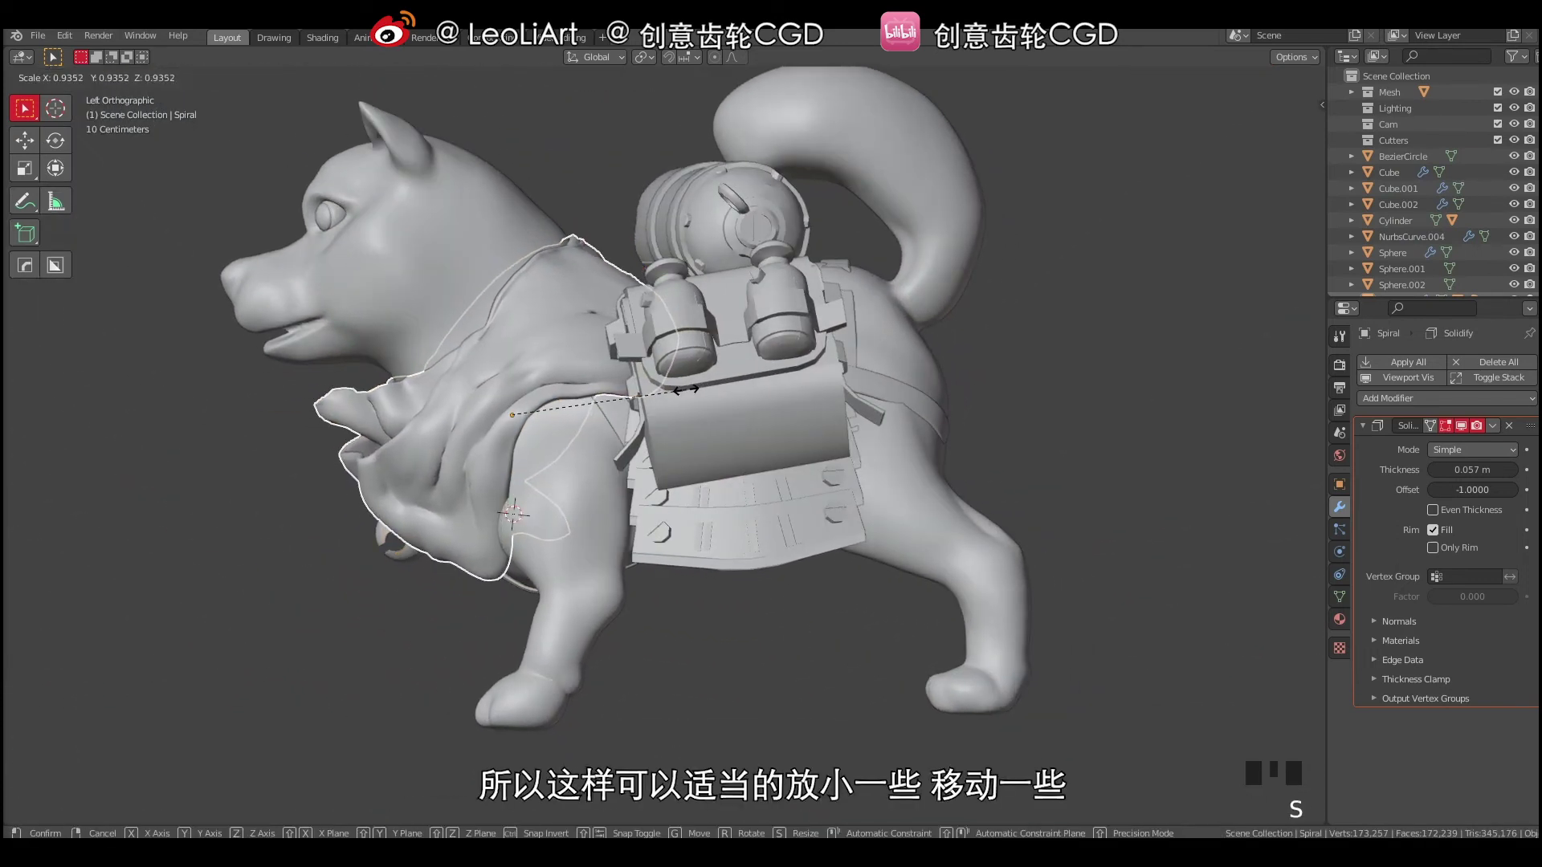
Shrink the scarf with its rings slightly and move it up and forward on the chest.
{"action": "left_click_drag", "start_coordinate": [659, 430], "coordinate": [686, 468]}
{"action": "key", "text": "r"}
{"action": "key", "text": "g"}
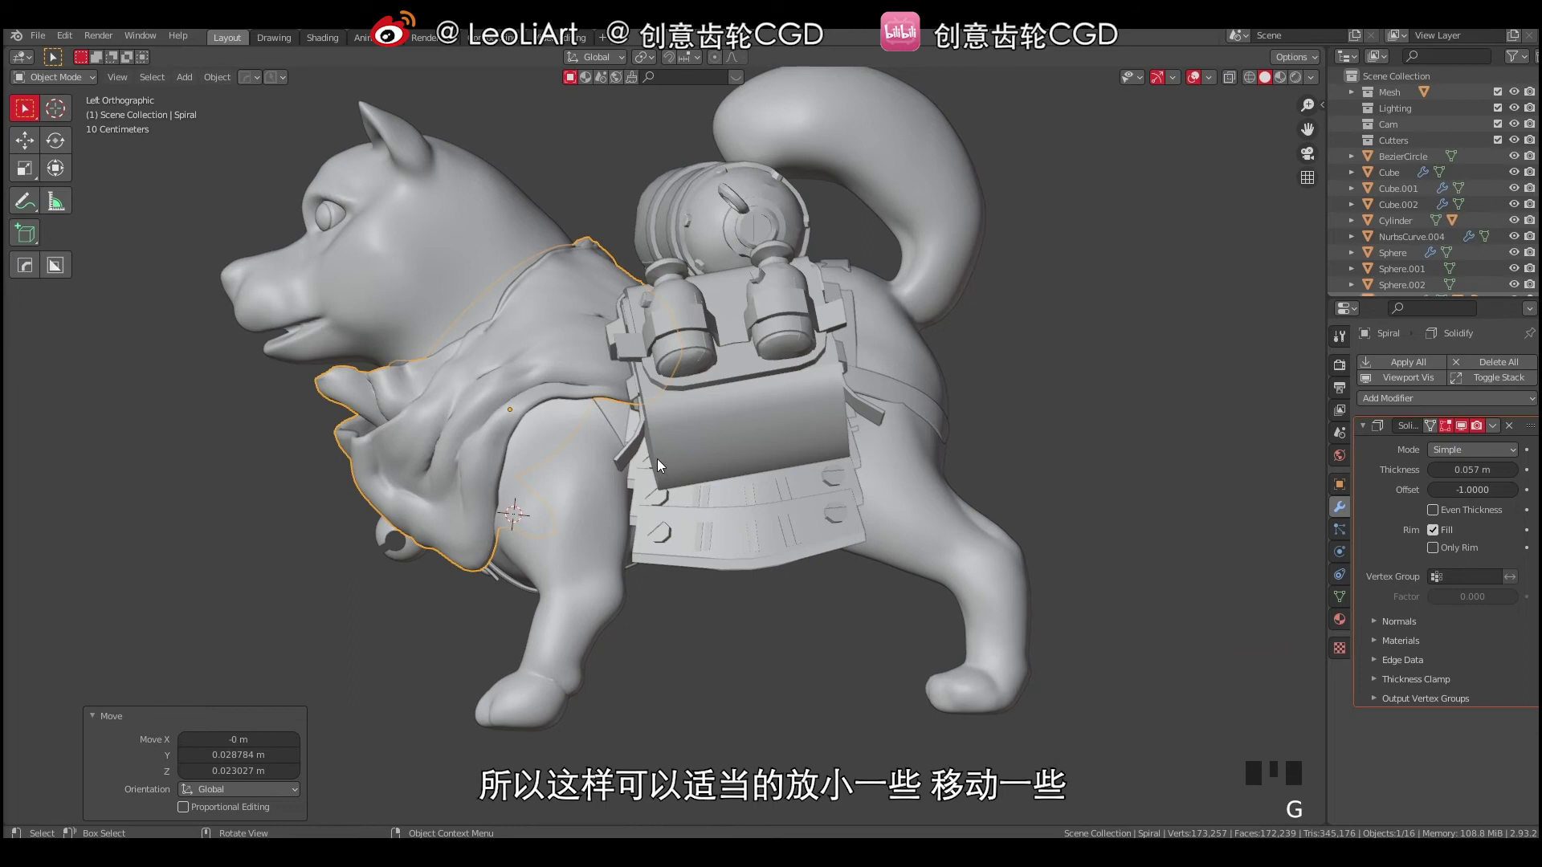
{"action": "left_click_drag", "start_coordinate": [687, 448], "coordinate": [719, 477]}
{"action": "key", "text": "g"}
{"action": "key", "text": "a"}
{"action": "key", "text": "a"}
{"action": "left_click_drag", "start_coordinate": [652, 447], "coordinate": [765, 406]}
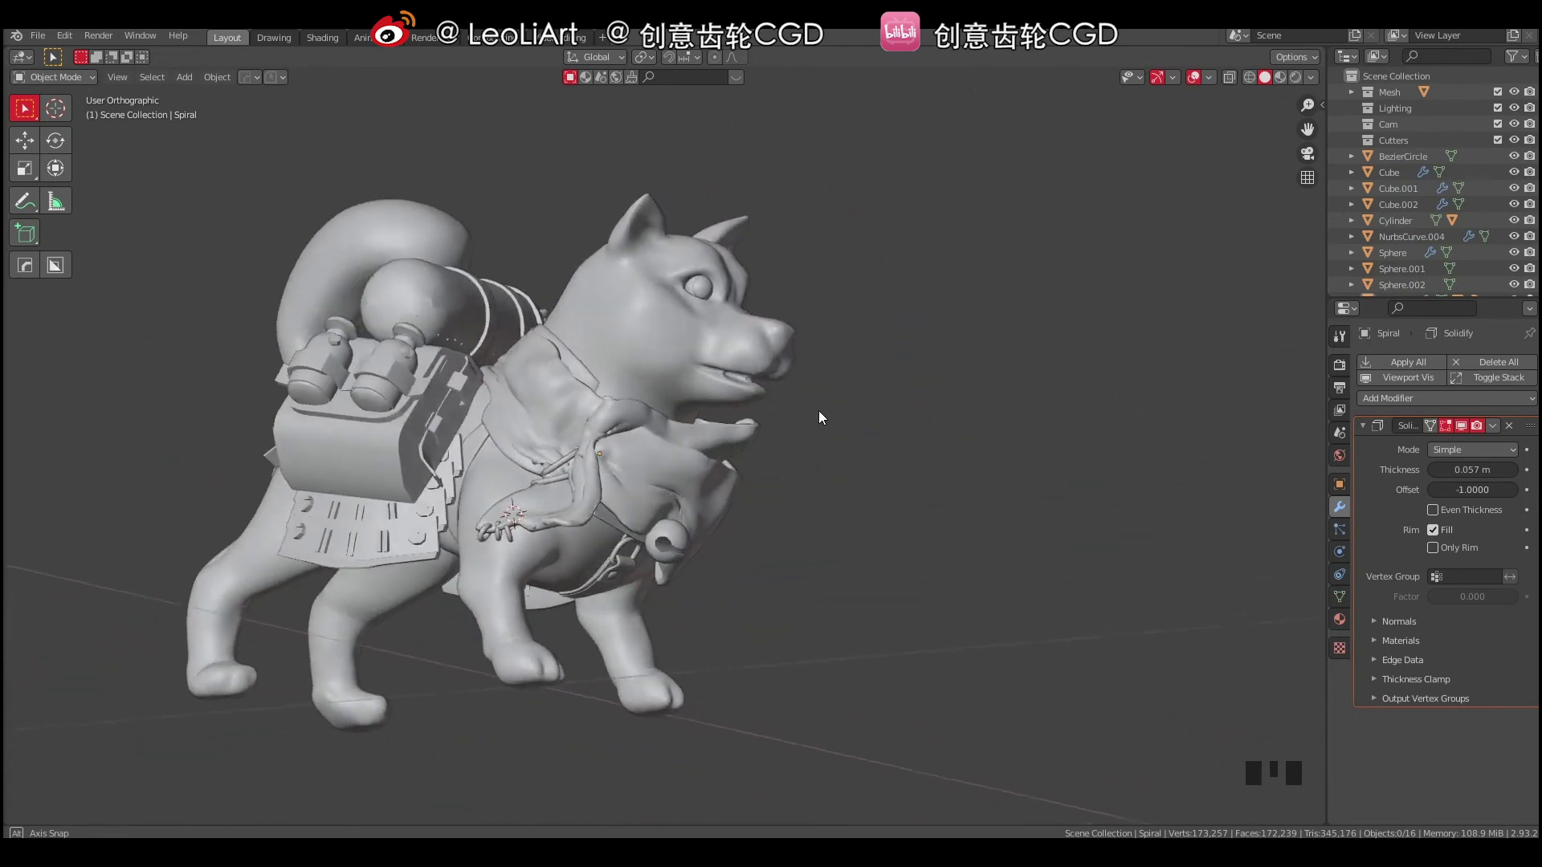
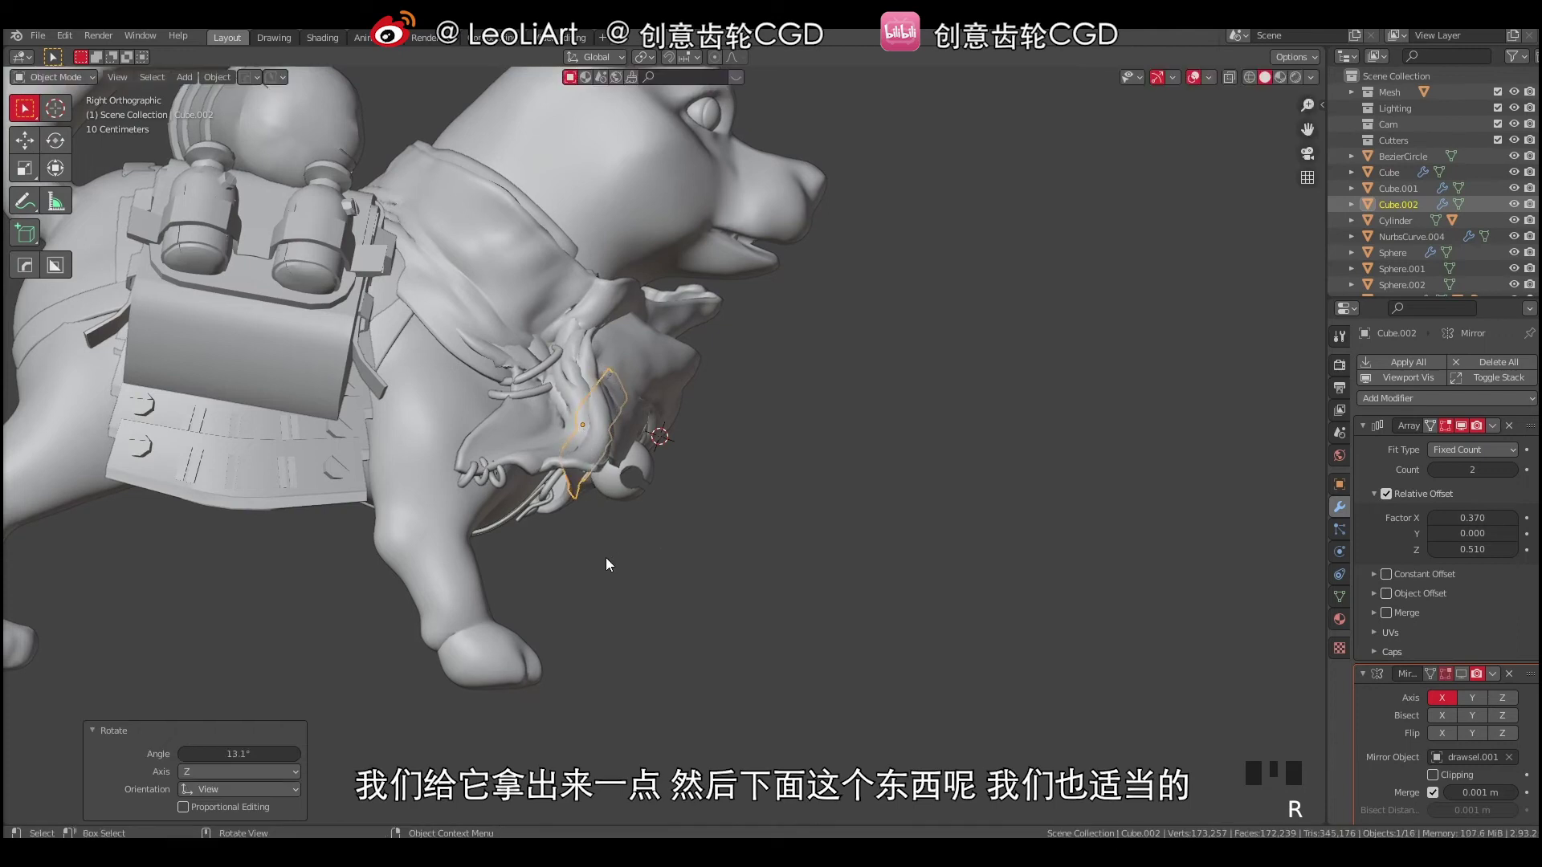
Tilt the chest piece Cube.002 about 13 degrees in side view.
{"action": "key", "text": "g"}
{"action": "key", "text": "a"}
{"action": "key", "text": "a"}
{"action": "left_click_drag", "start_coordinate": [504, 515], "coordinate": [534, 526]}
{"action": "left_click", "coordinate": [534, 526]}
Bend the chest strap NurbsCurve.004 about 9.9° with proportional editing to fit under the scarf.
{"action": "left_click_drag", "start_coordinate": [553, 540], "coordinate": [544, 539]}
{"action": "left_click", "coordinate": [543, 540]}
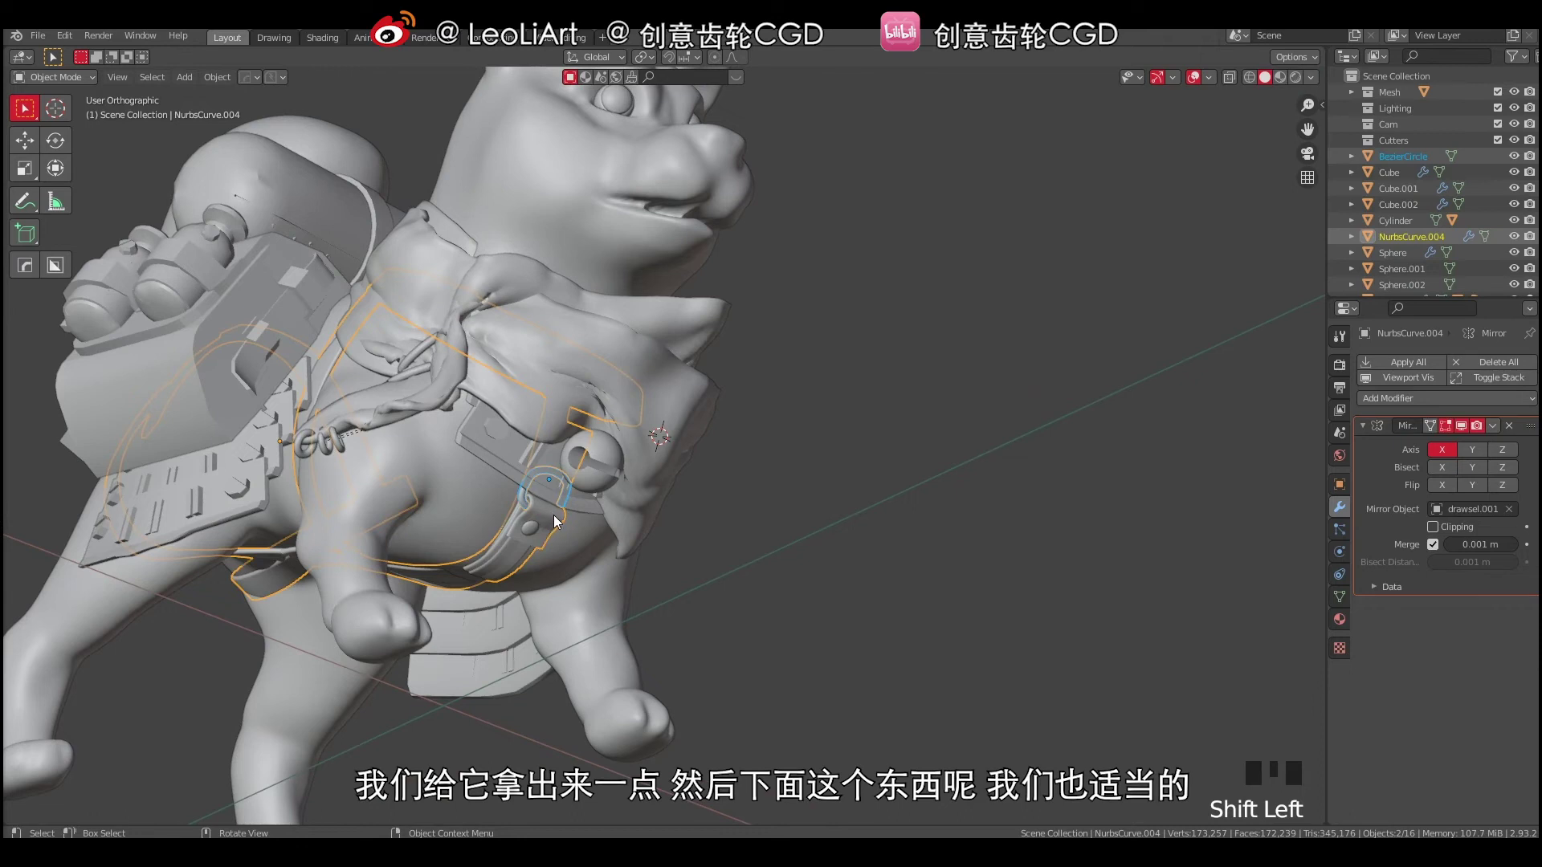
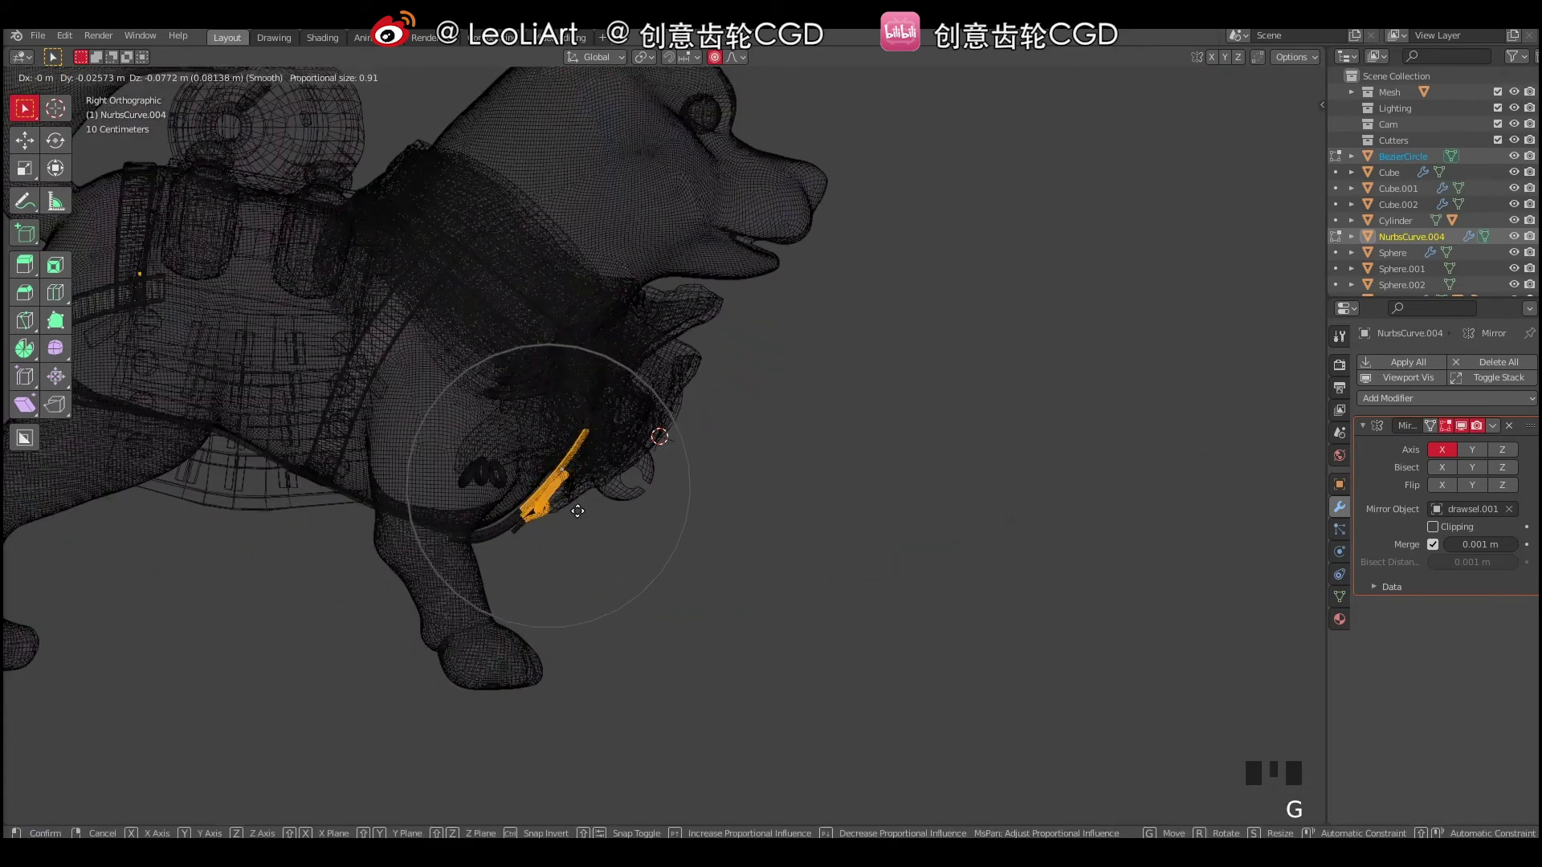
{"action": "key", "text": "r"}
{"action": "key", "text": "g"}
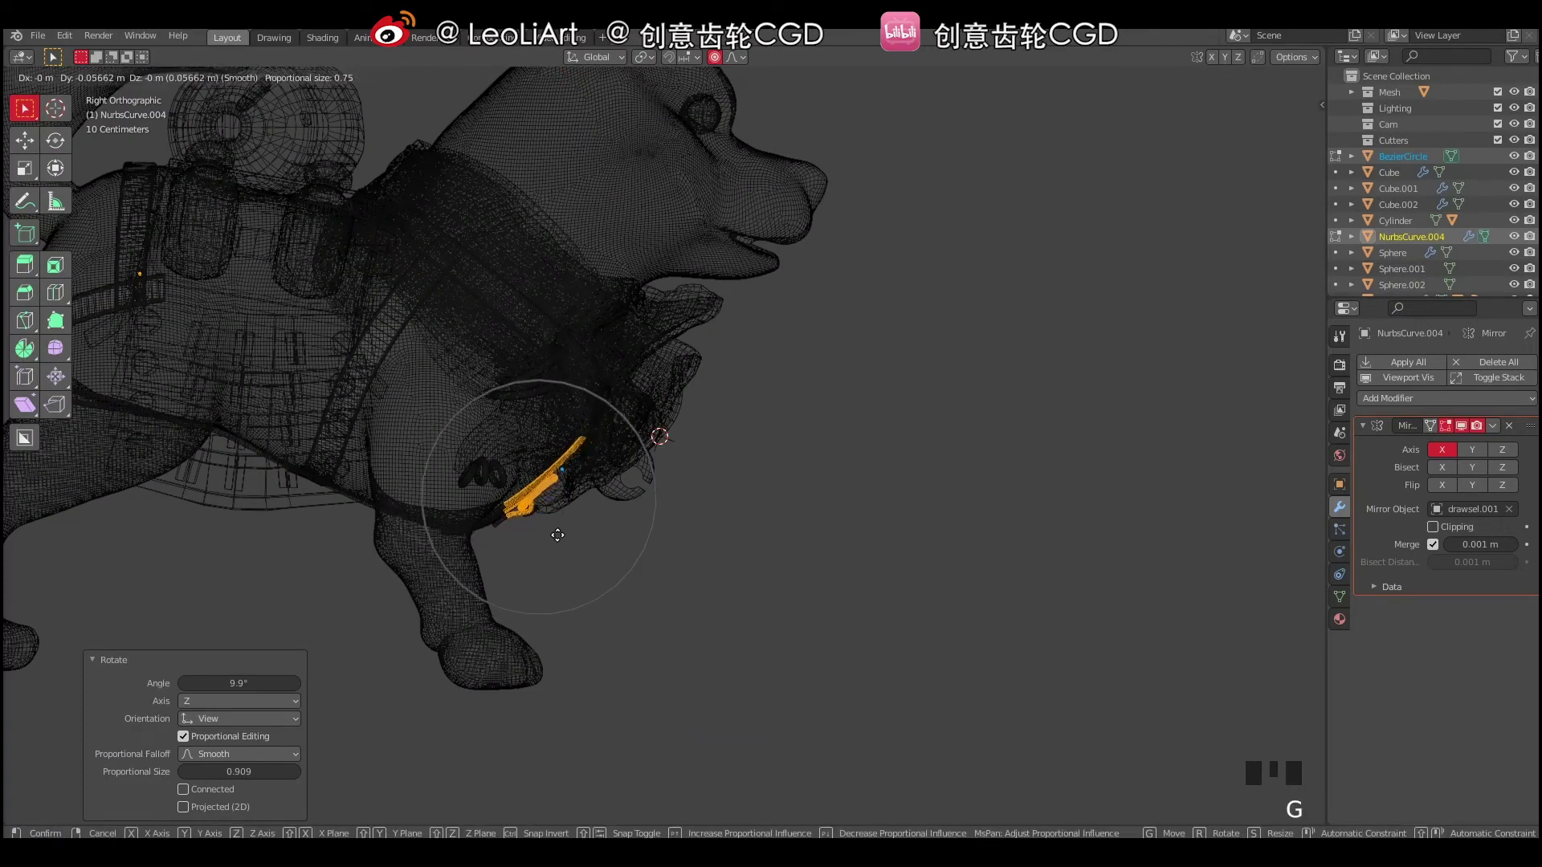
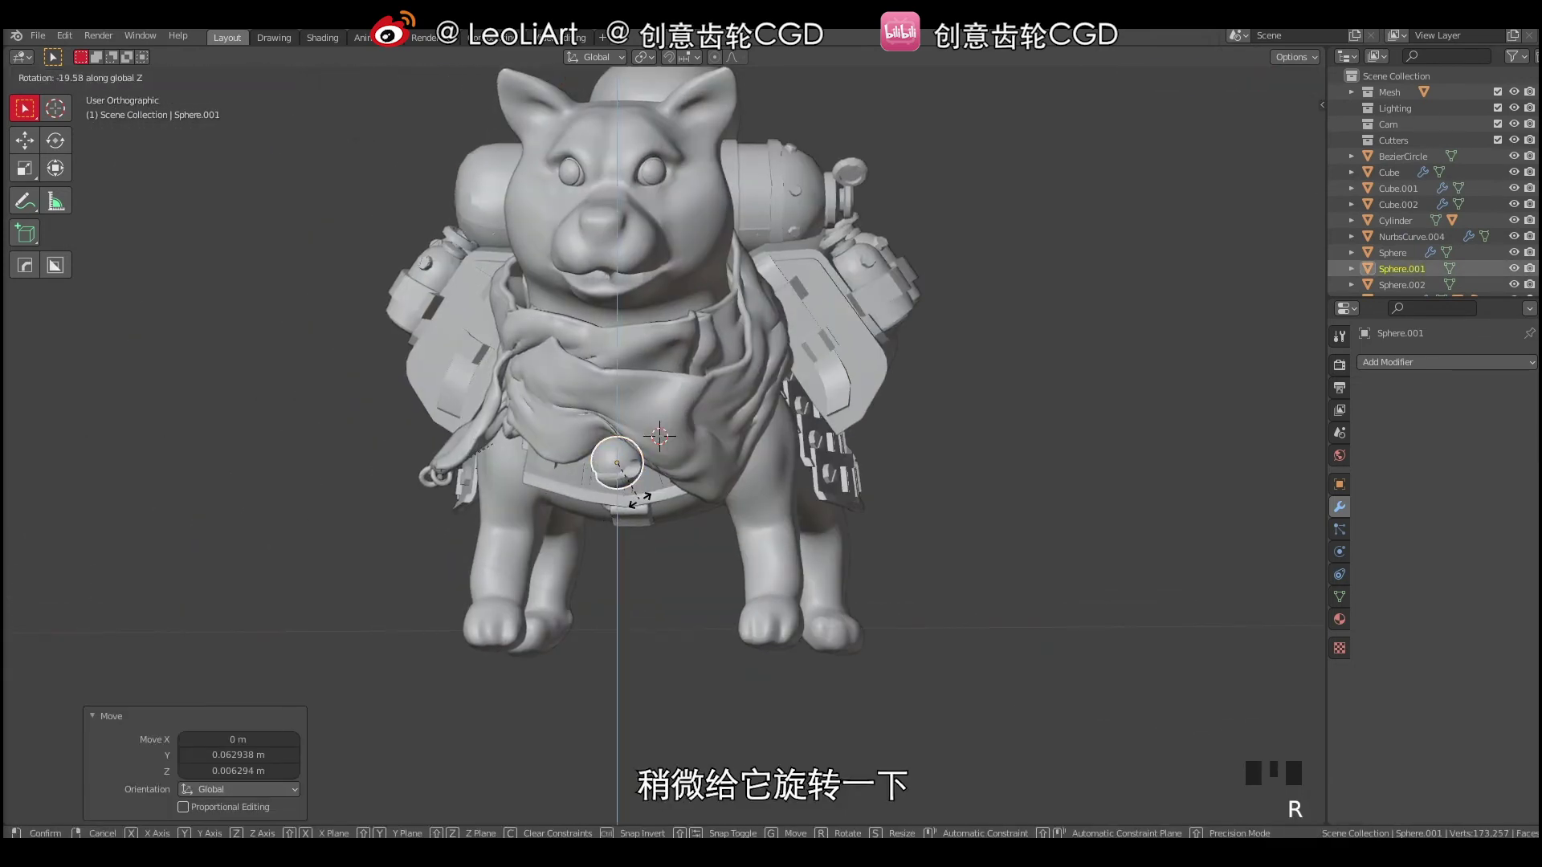
Rotate the chest sphere Sphere.001 about -20° around the vertical axis in front view.
{"action": "middle_click", "coordinate": [641, 502]}
{"action": "key", "text": "g"}
{"action": "key", "text": "a"}
{"action": "key", "text": "a"}
{"action": "left_click_drag", "start_coordinate": [622, 454], "coordinate": [710, 397]}
{"action": "right_click", "coordinate": [710, 397]}
Save the .blend file and inspect the finished dog with scarf from a three-quarter view.
{"action": "left_click_drag", "start_coordinate": [775, 408], "coordinate": [759, 408]}
{"action": "key", "text": "ctrl+s"}
{"action": "middle_click", "coordinate": [770, 393]}
{"action": "key", "text": "a"}
{"action": "key", "text": "a"}
{"action": "left_click_drag", "start_coordinate": [655, 404], "coordinate": [677, 344]}
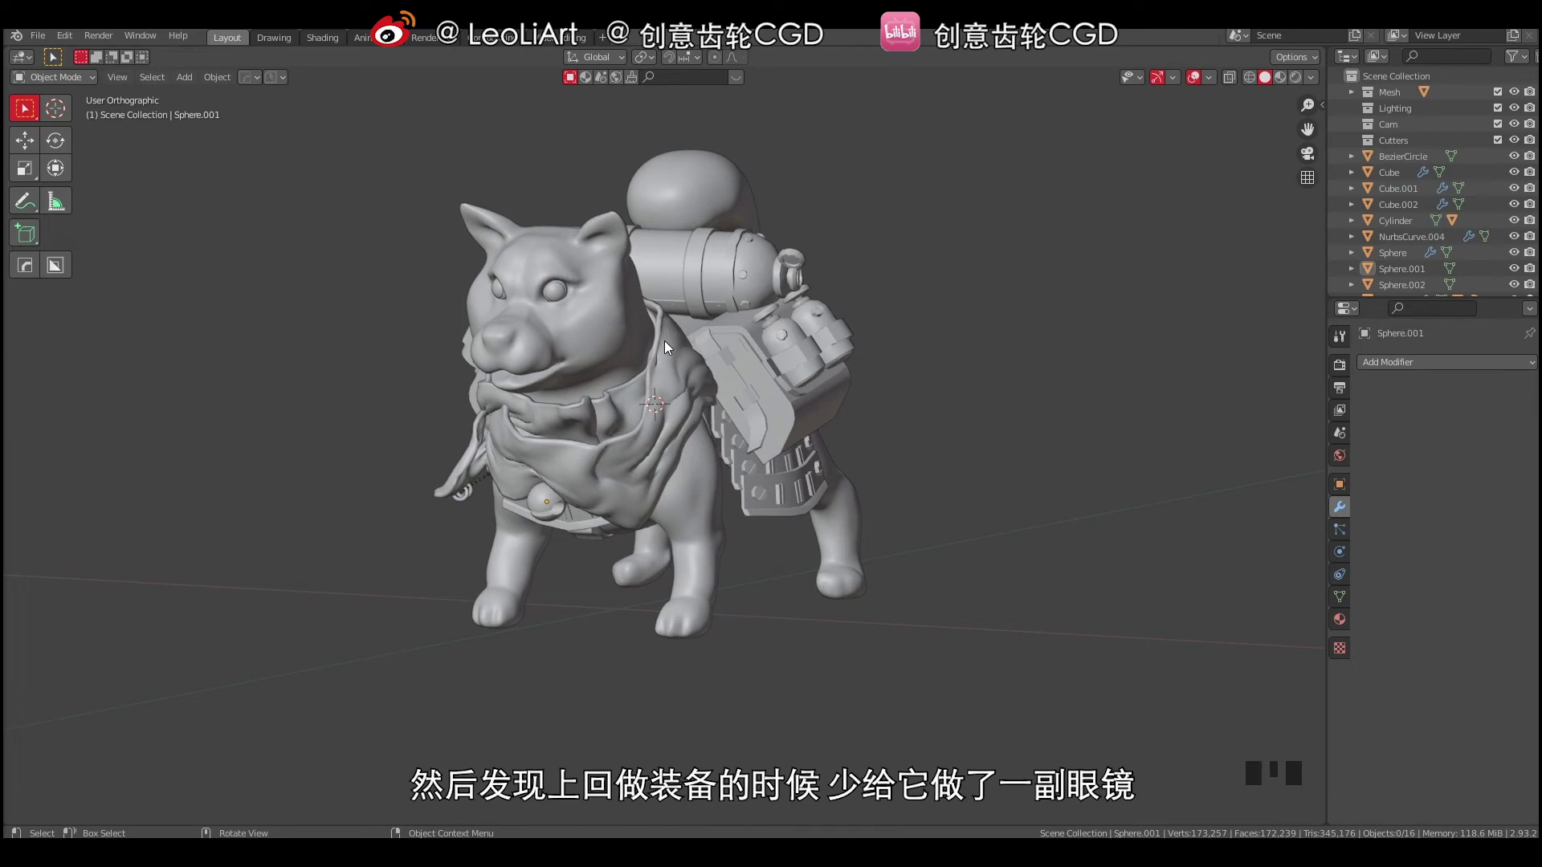
Frame the dog's head and add a new NURBS curve for the goggle strap.
{"action": "left_click_drag", "start_coordinate": [612, 326], "coordinate": [591, 308]}
{"action": "right_click", "coordinate": [591, 308]}
{"action": "left_click_drag", "start_coordinate": [658, 325], "coordinate": [614, 350]}
{"action": "left_click_drag", "start_coordinate": [611, 370], "coordinate": [600, 355]}
{"action": "right_click", "coordinate": [600, 356]}
{"action": "left_click_drag", "start_coordinate": [599, 370], "coordinate": [616, 391]}
{"action": "key", "text": "shift+a"}
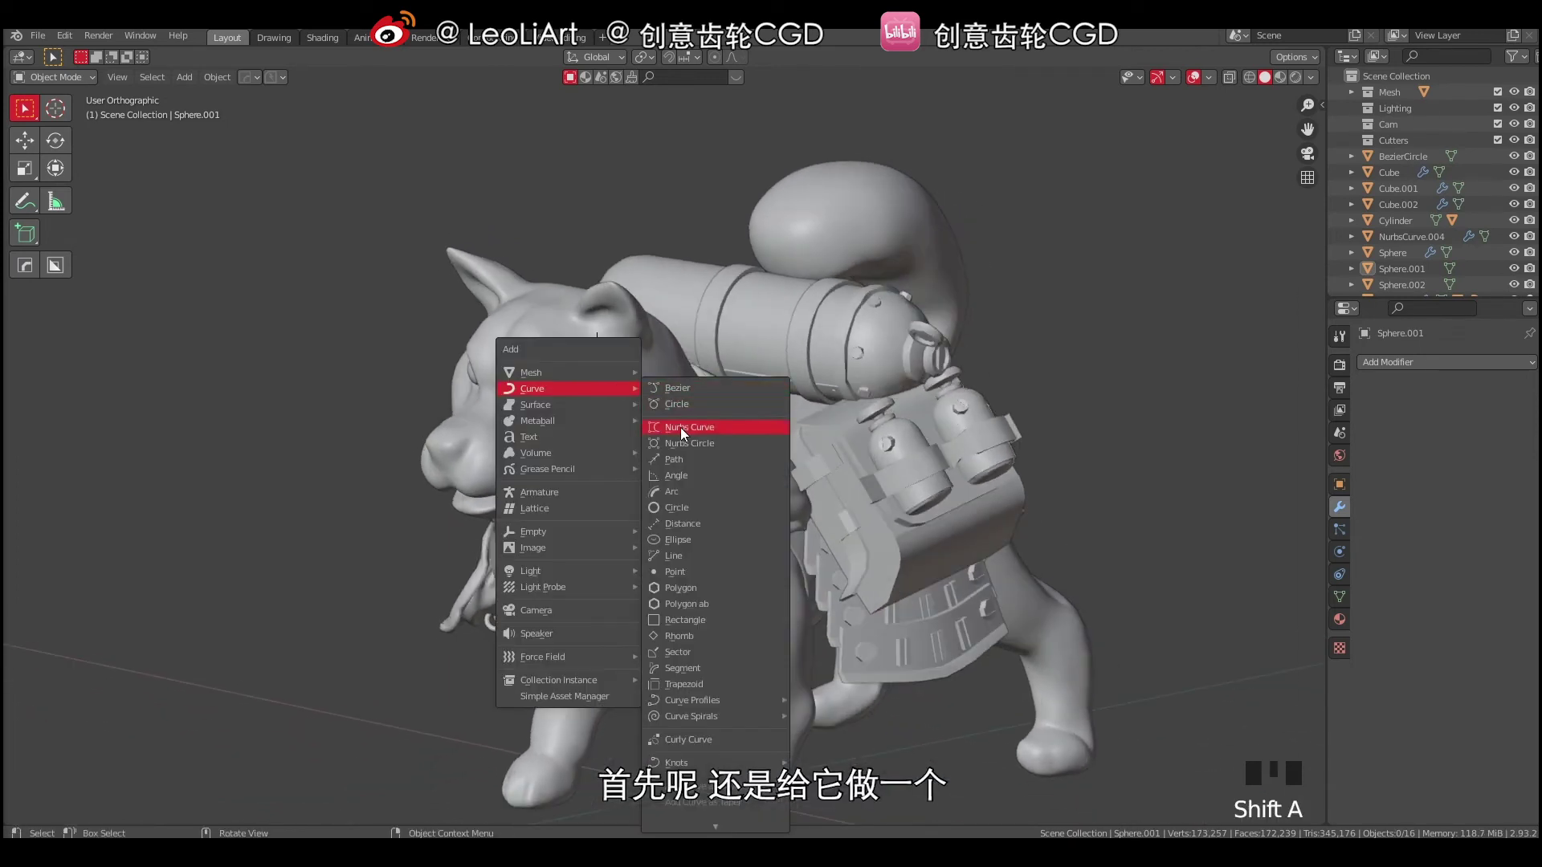
{"action": "left_click_drag", "start_coordinate": [577, 386], "coordinate": [622, 381]}
Tilt the new curve about 17.5° along the forehead in side view and move it into place.
{"action": "key", "text": "g"}
{"action": "key", "text": "r"}
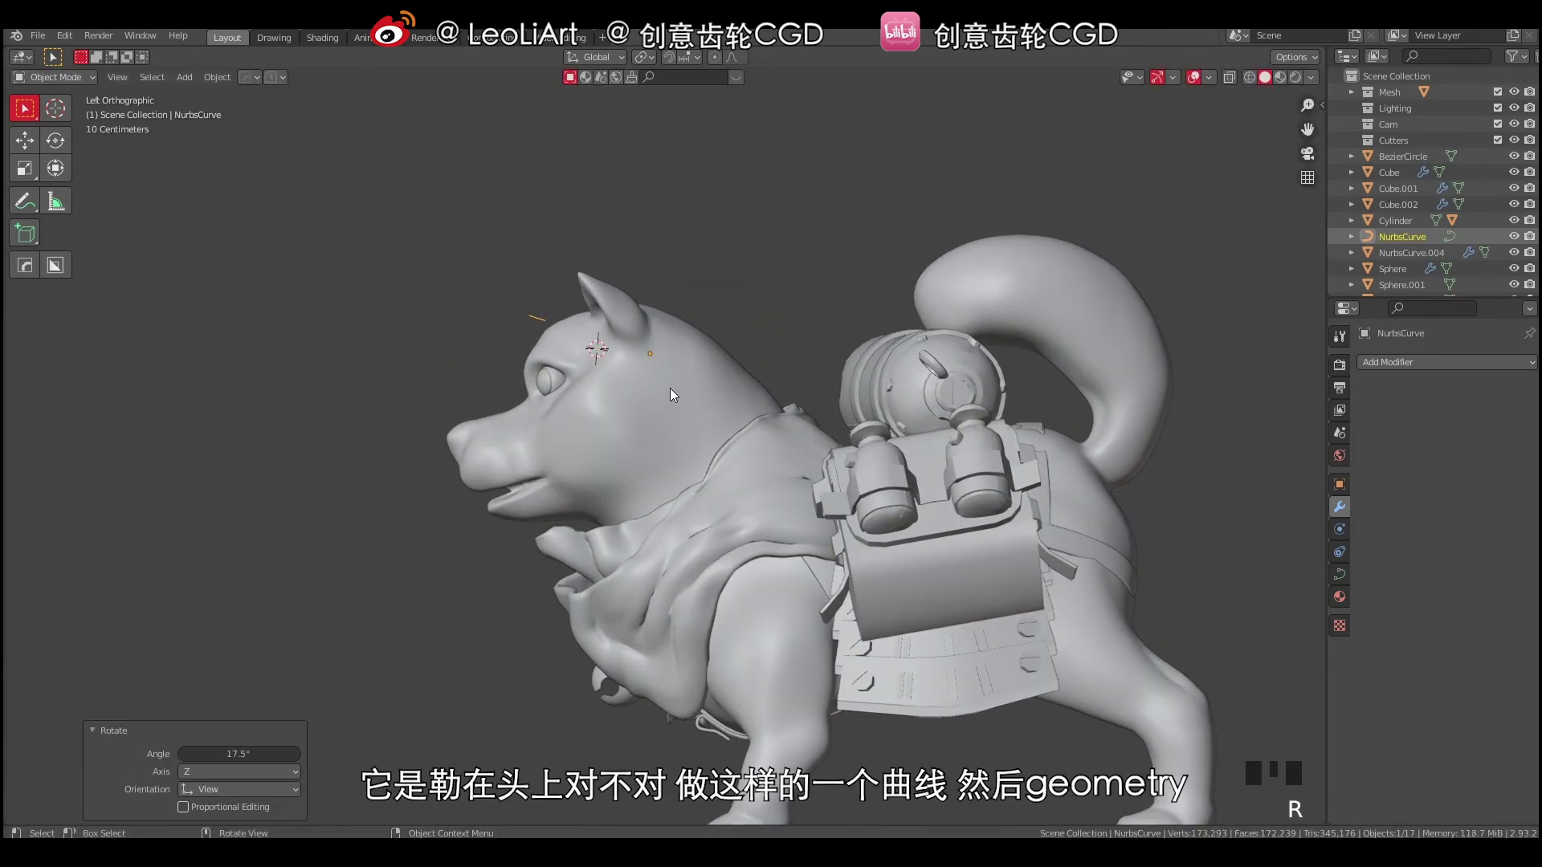
{"action": "key", "text": "g"}
{"action": "left_click_drag", "start_coordinate": [677, 405], "coordinate": [674, 286]}
{"action": "key", "text": "Tab"}
{"action": "left_click_drag", "start_coordinate": [641, 356], "coordinate": [669, 252]}
{"action": "key", "text": "Tab"}
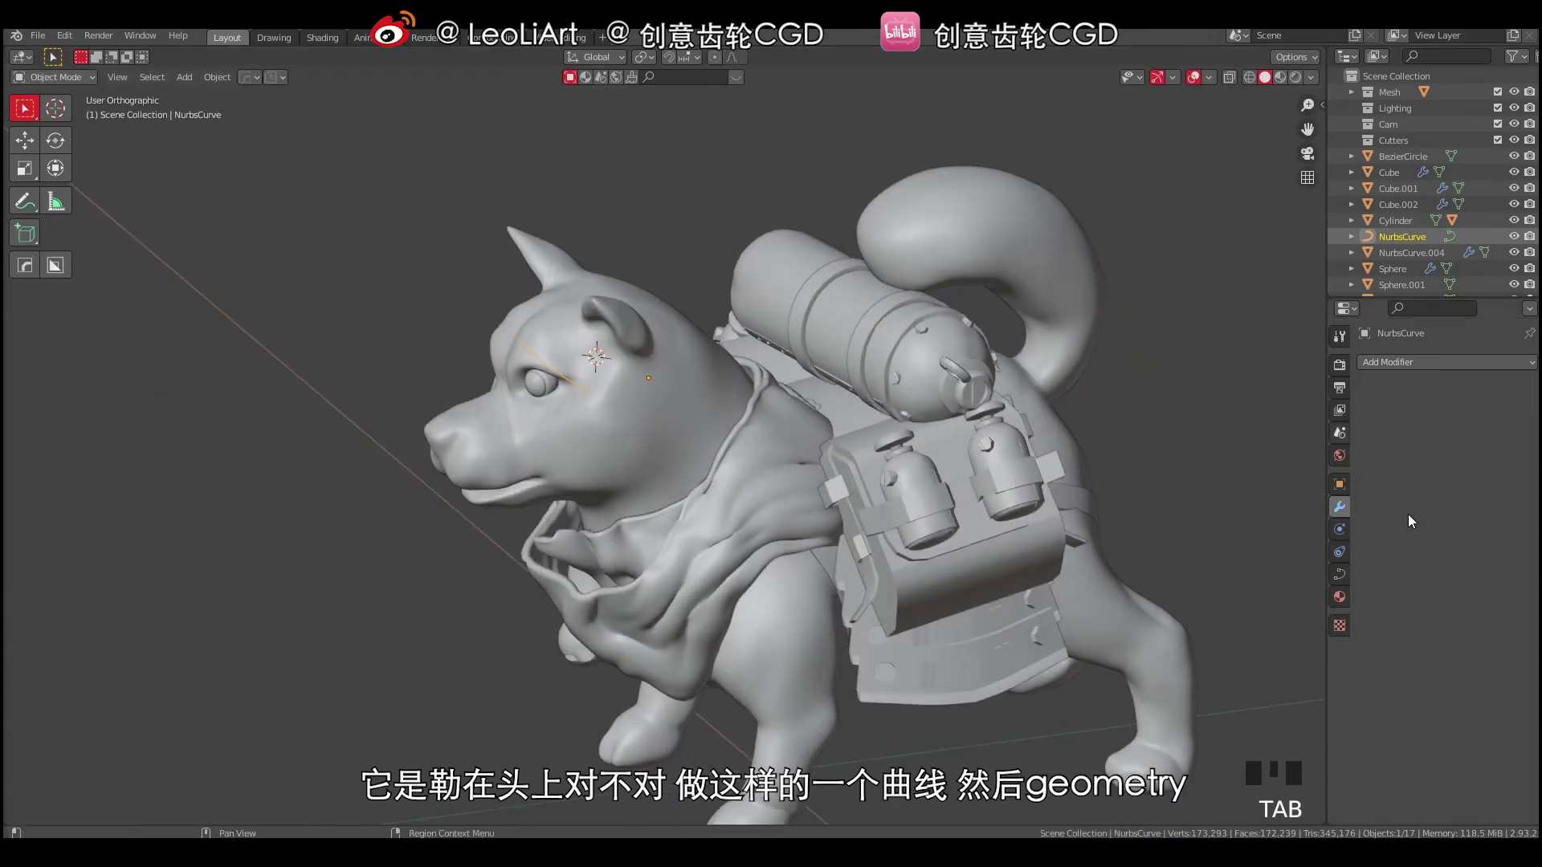
{"action": "left_click_drag", "start_coordinate": [1343, 583], "coordinate": [1364, 575]}
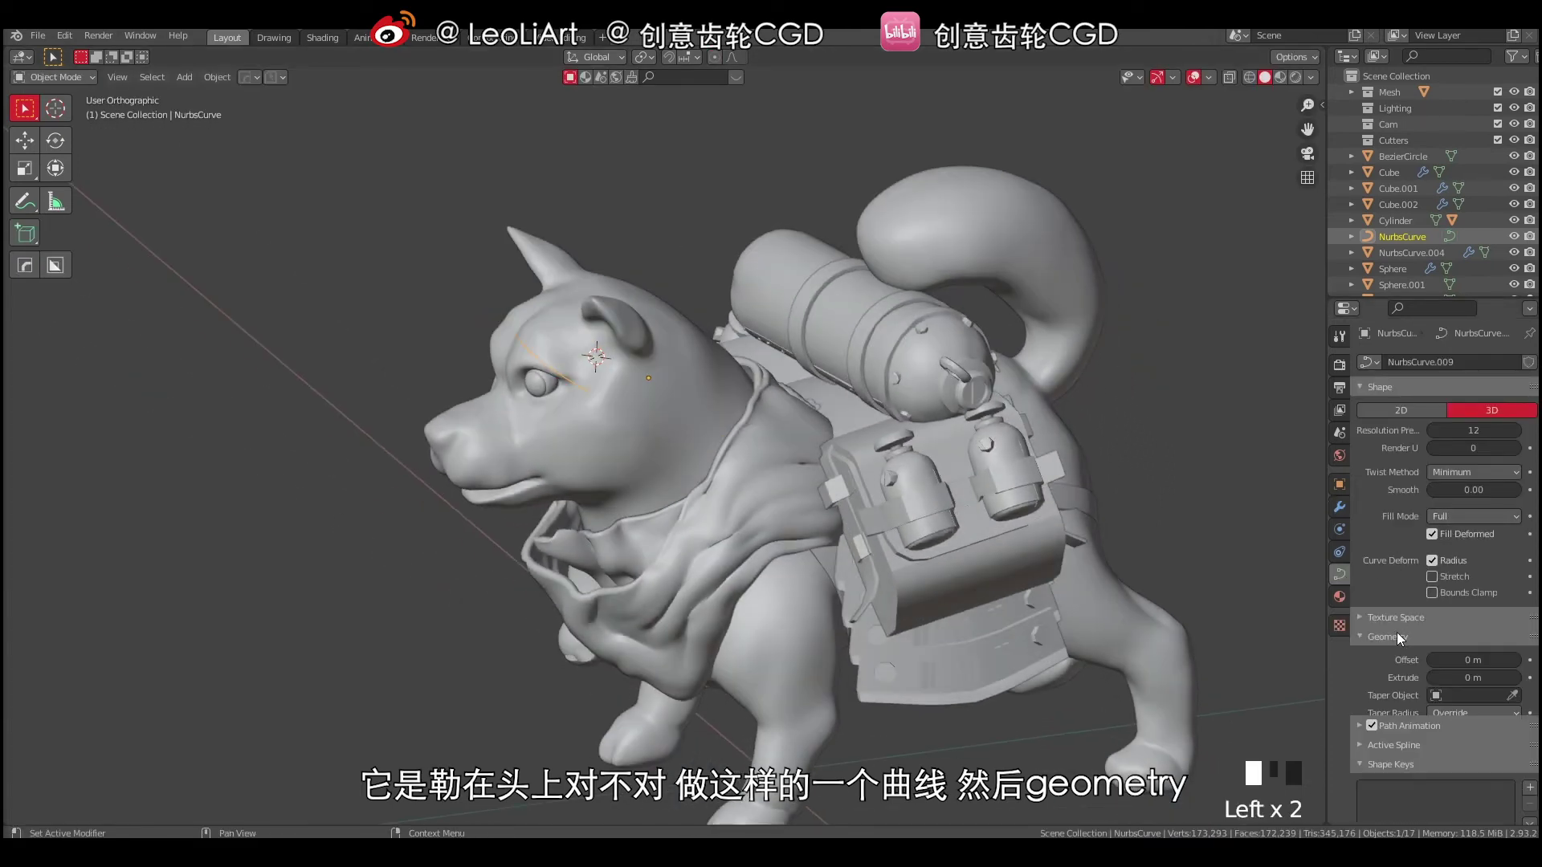
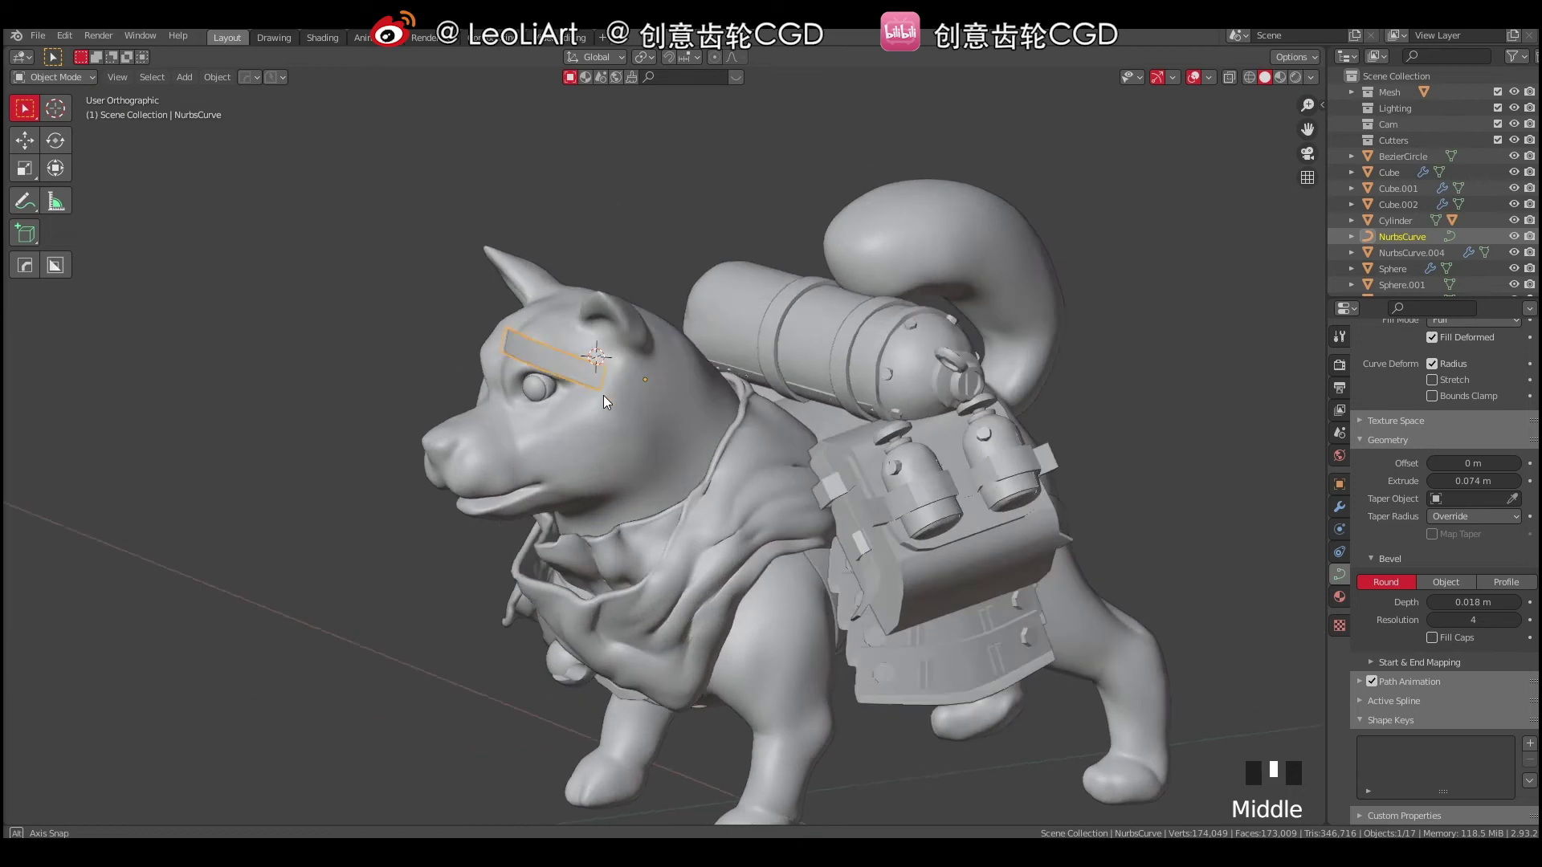
Move the 0.074 m extrude, 0.018 m bevel band across the dog's brow.
{"action": "key", "text": "g"}
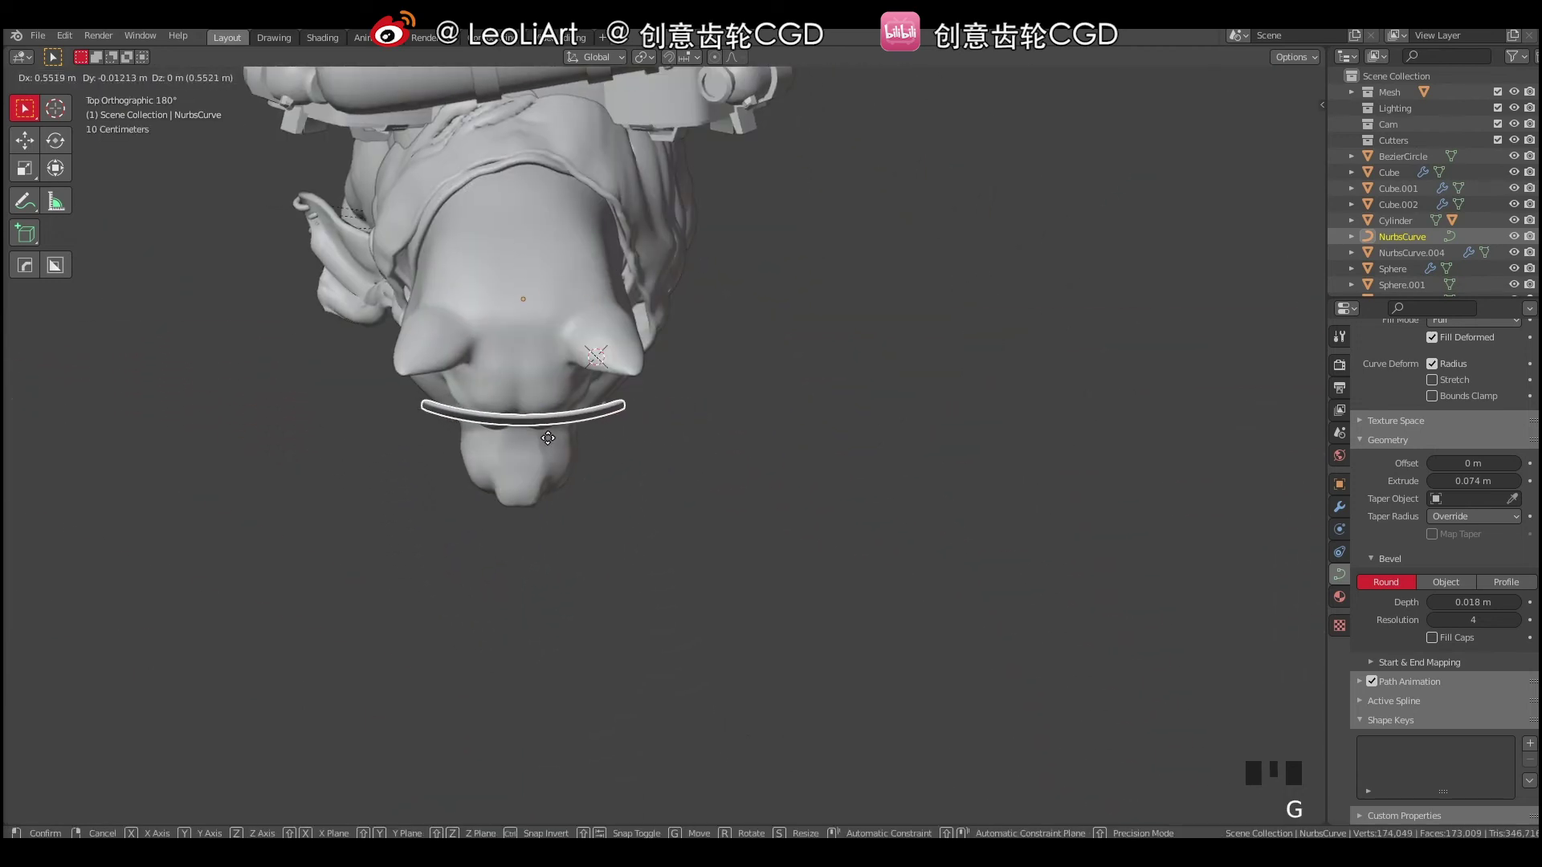
{"action": "left_click_drag", "start_coordinate": [562, 421], "coordinate": [666, 376]}
{"action": "key", "text": "r"}
{"action": "key", "text": "r"}
{"action": "key", "text": "g"}
Twist the band's control points with Ctrl+T so it follows the head.
{"action": "key", "text": "Tab"}
{"action": "key", "text": "a"}
{"action": "key", "text": "ctrl+t"}
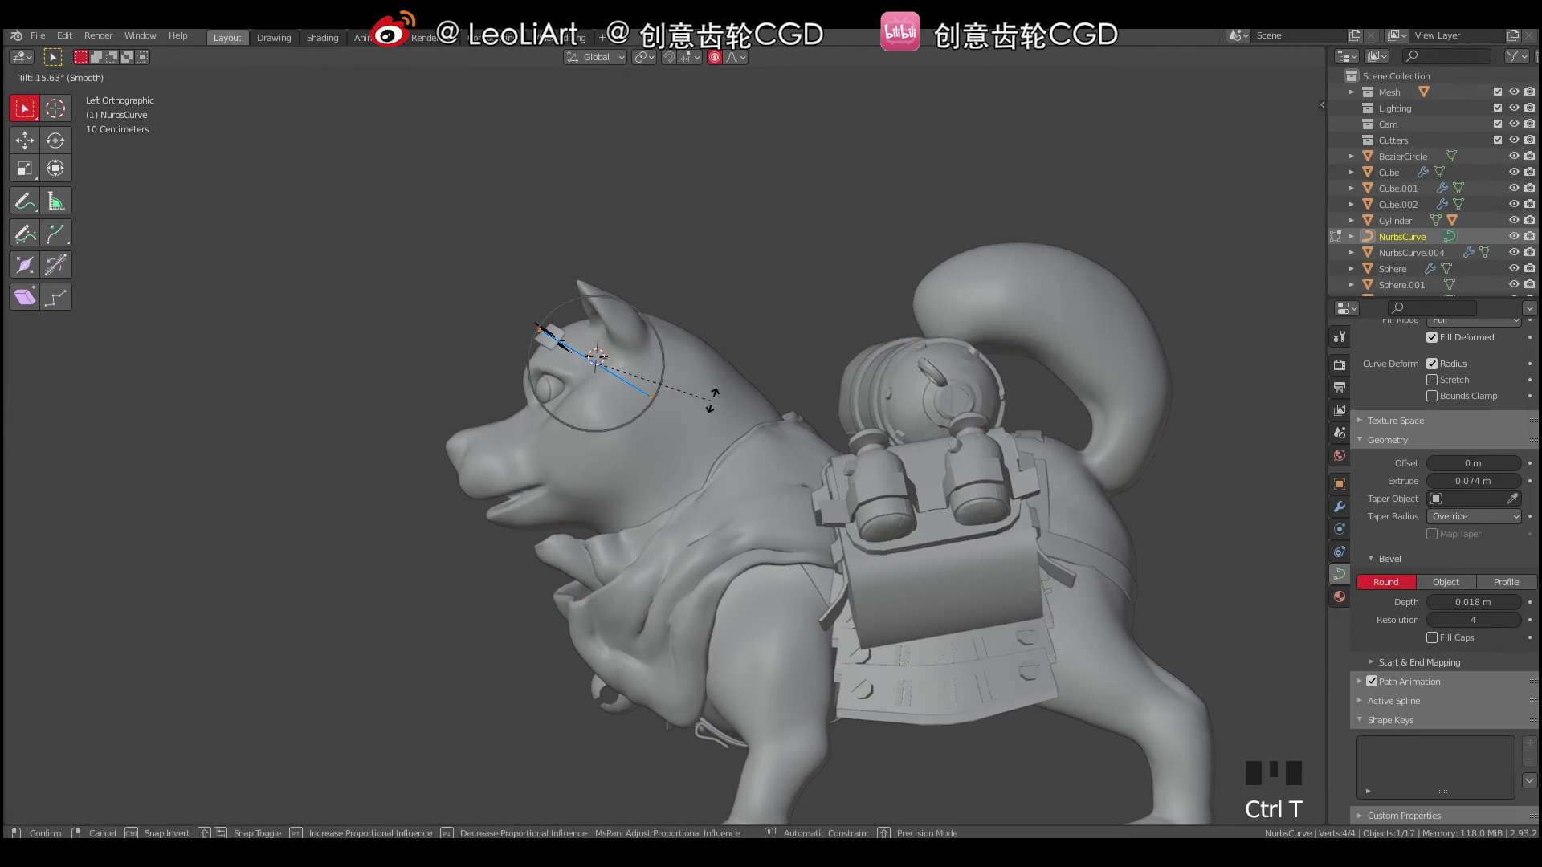
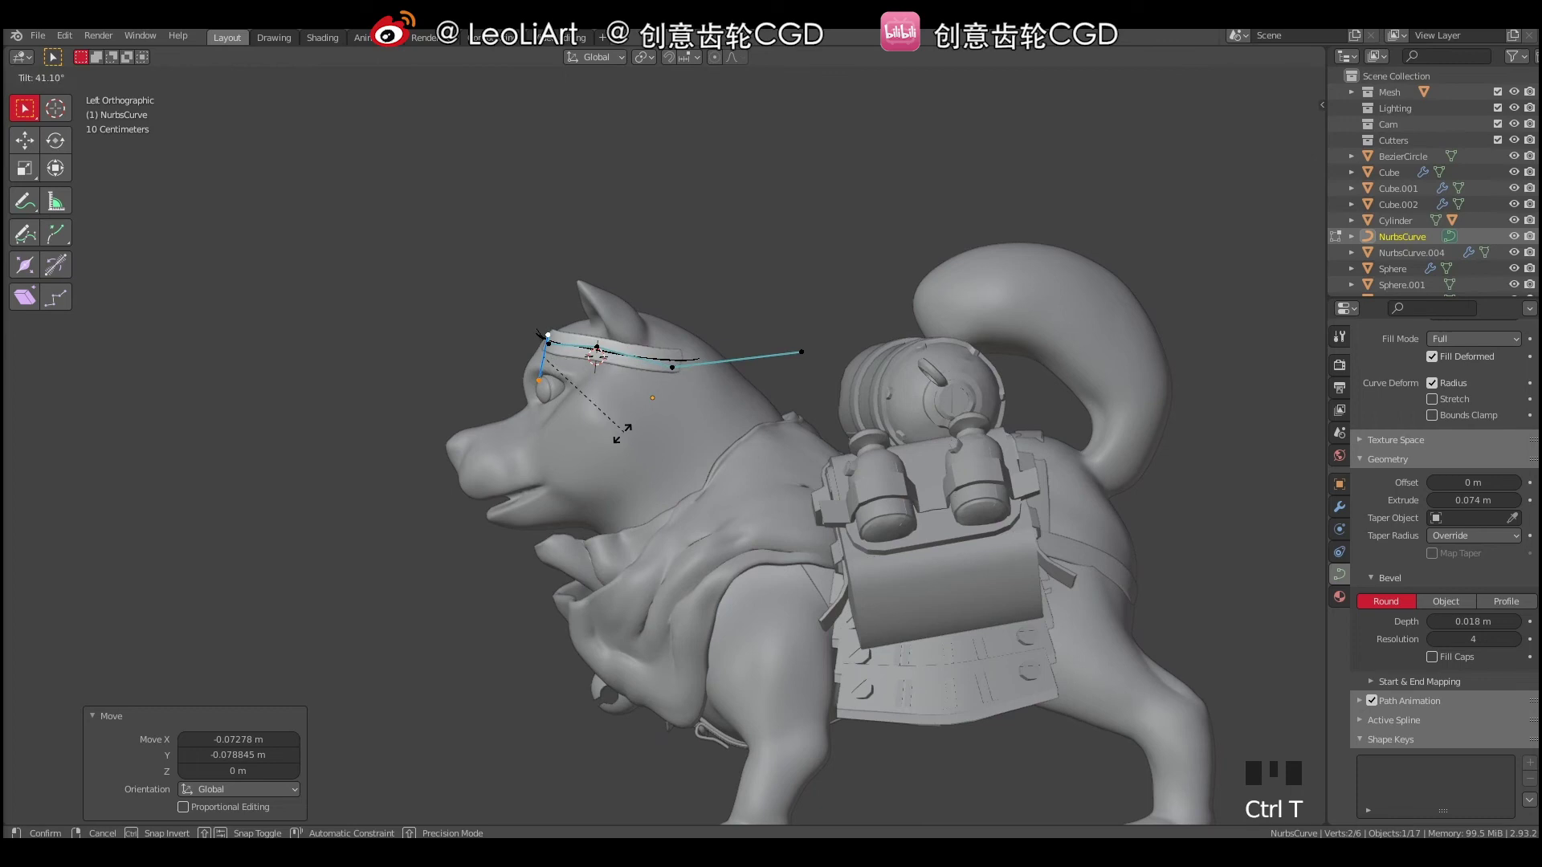
Move the band's control points so it wraps over the dog's brow and forehead.
{"action": "key", "text": "g"}
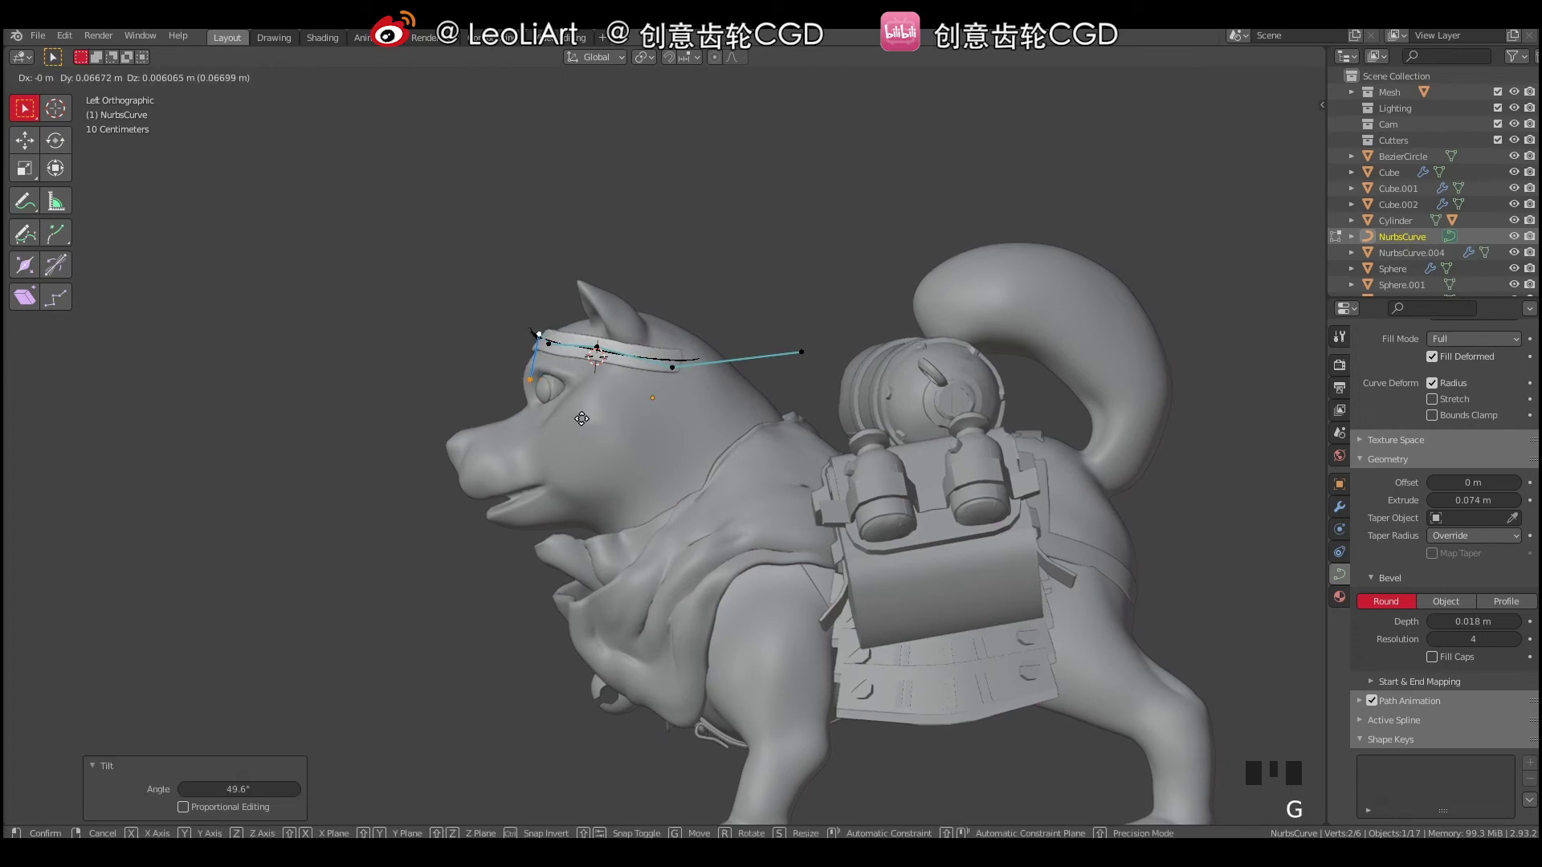
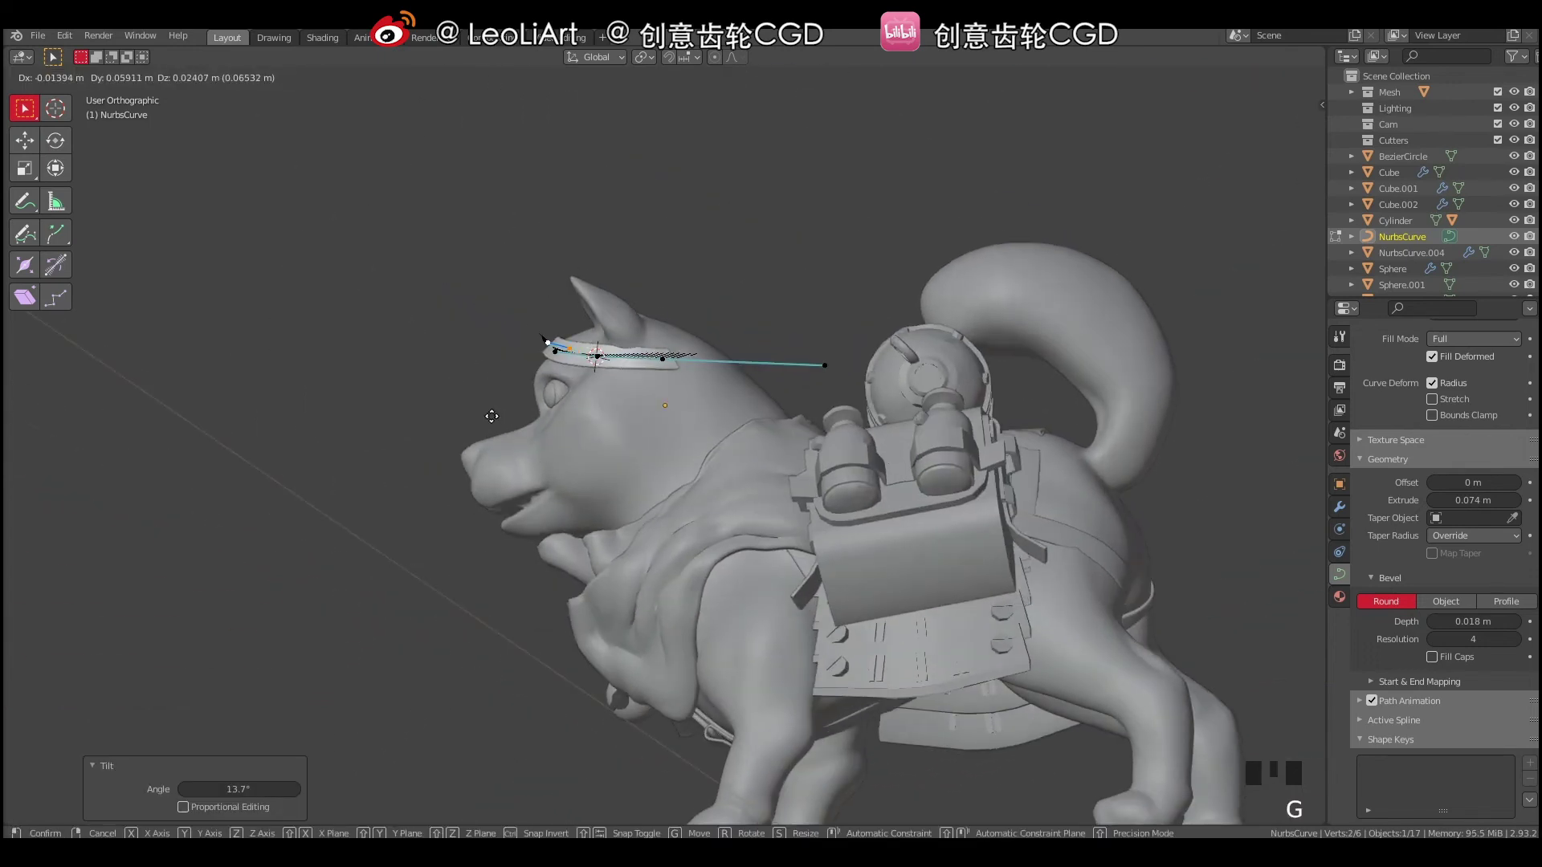
{"action": "left_click", "coordinate": [676, 348]}
{"action": "left_click_drag", "start_coordinate": [699, 393], "coordinate": [833, 338]}
{"action": "left_click", "coordinate": [832, 337]}
{"action": "left_click_drag", "start_coordinate": [793, 387], "coordinate": [752, 445]}
{"action": "key", "text": "g"}
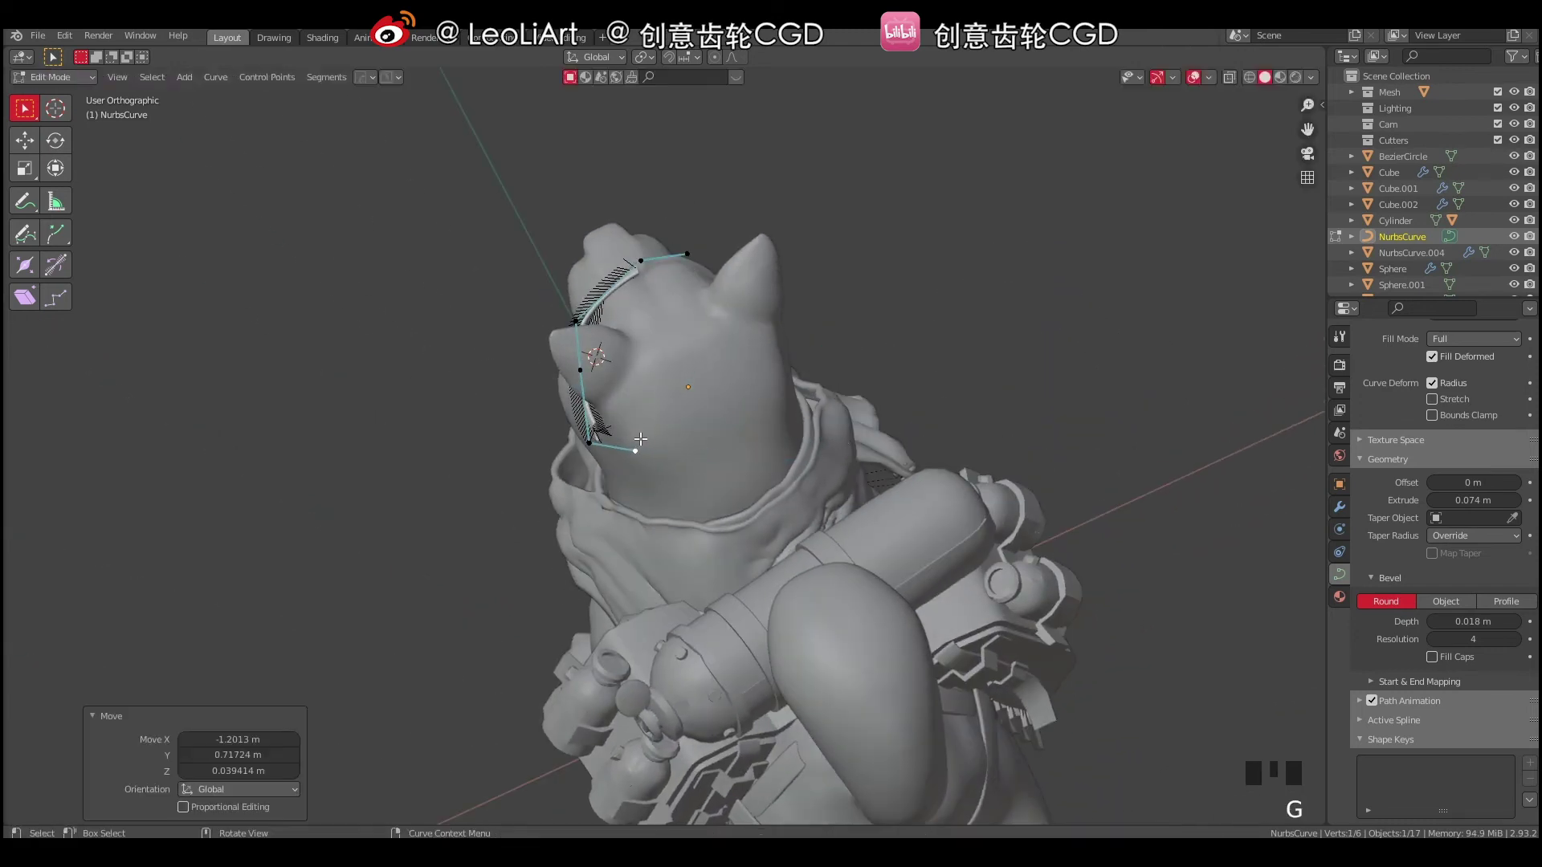
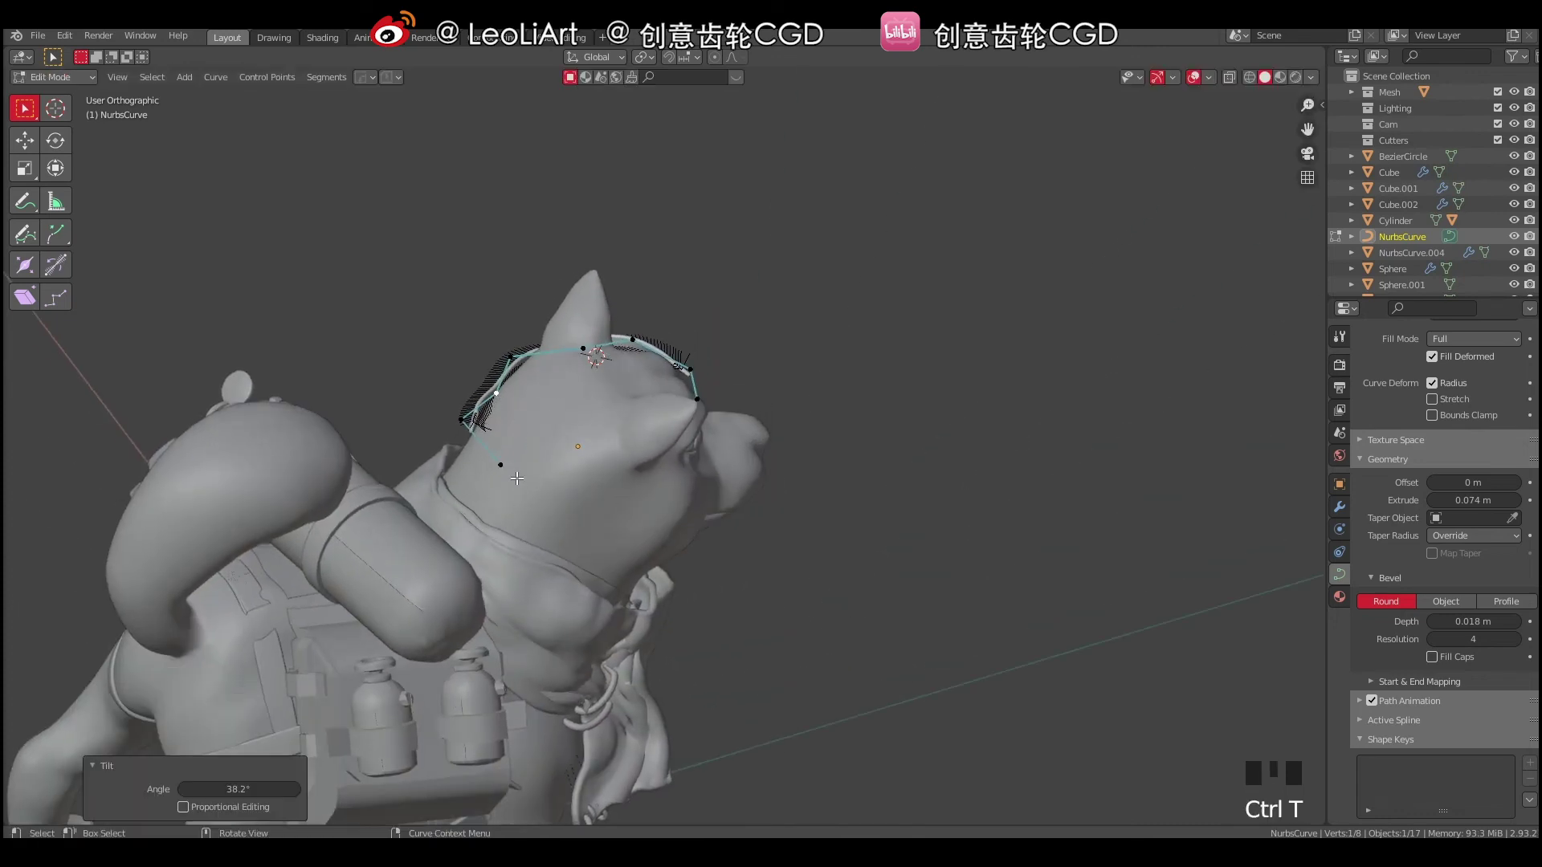
Slide the rear points back under the ear and tilt the end point about -11° so the strap lies flat.
{"action": "left_click", "coordinate": [463, 425]}
{"action": "left_click_drag", "start_coordinate": [499, 443], "coordinate": [489, 481]}
{"action": "key", "text": "g"}
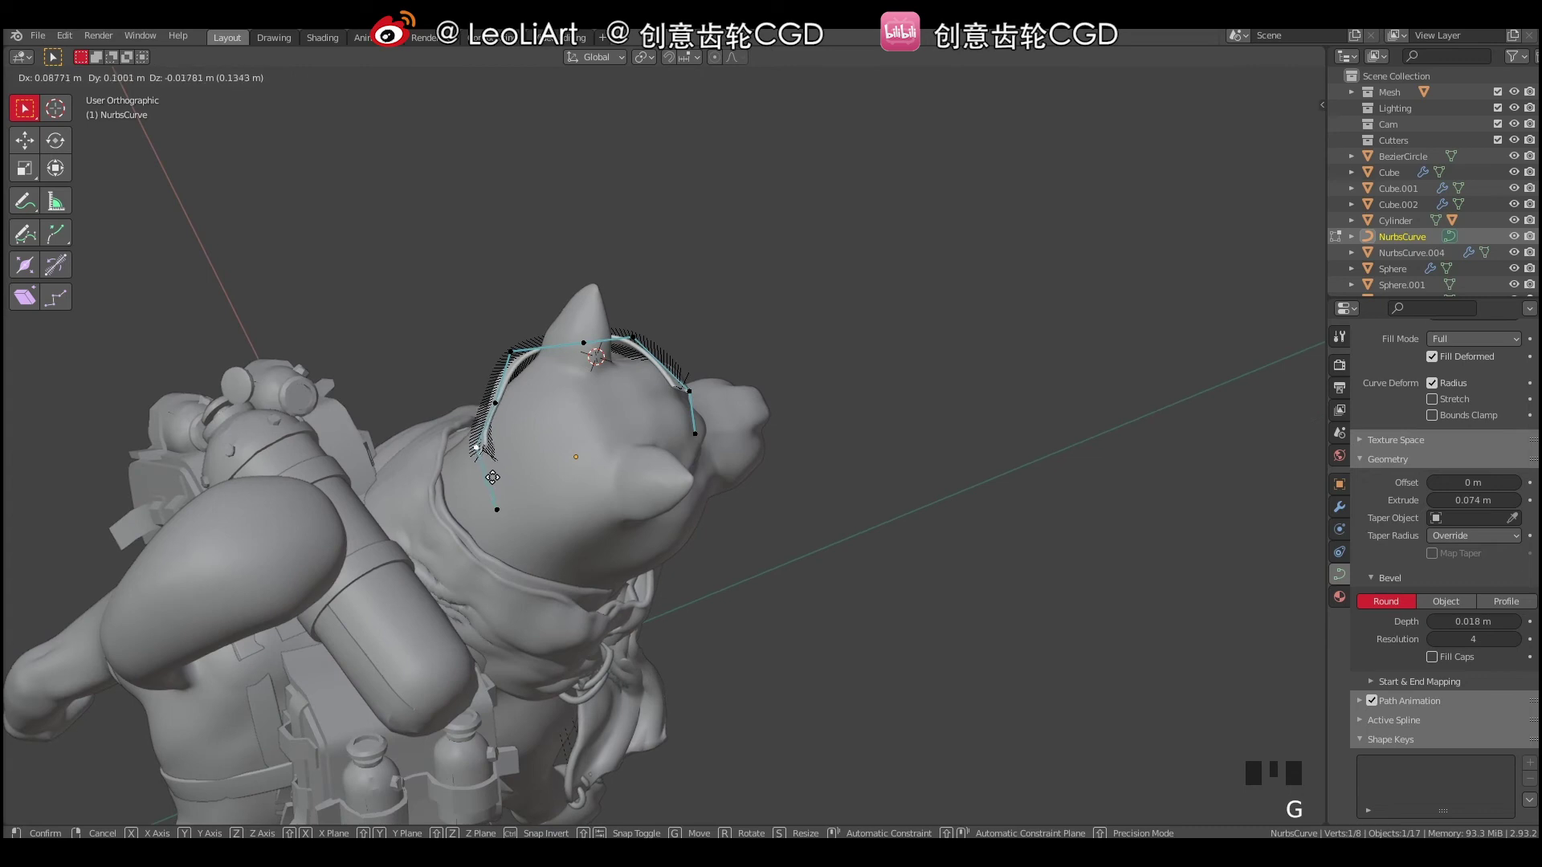
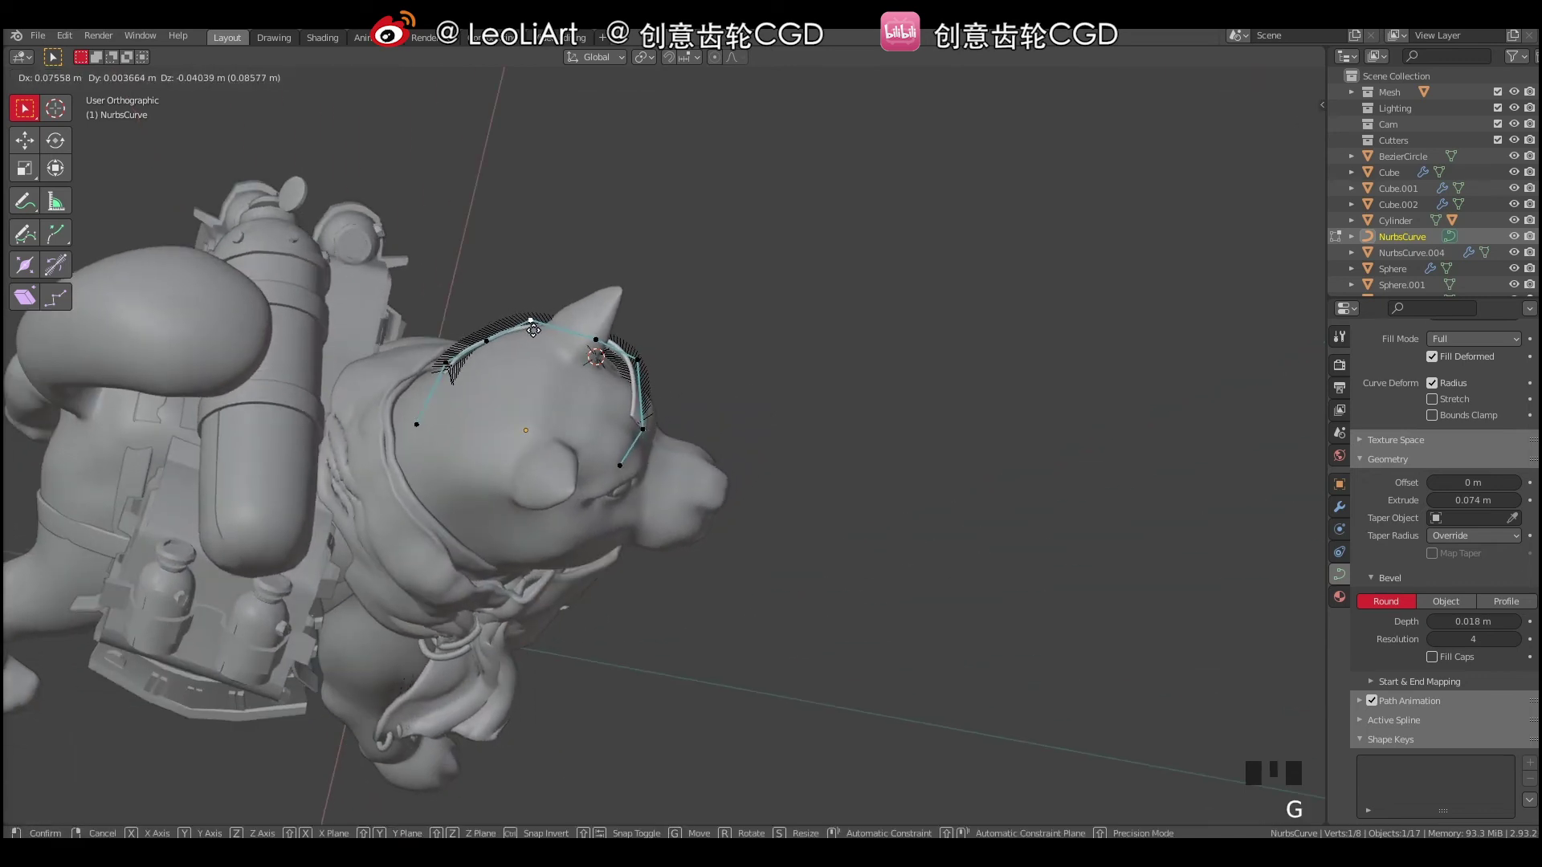
{"action": "left_click_drag", "start_coordinate": [524, 354], "coordinate": [443, 373]}
{"action": "left_click", "coordinate": [442, 373]}
{"action": "key", "text": "g"}
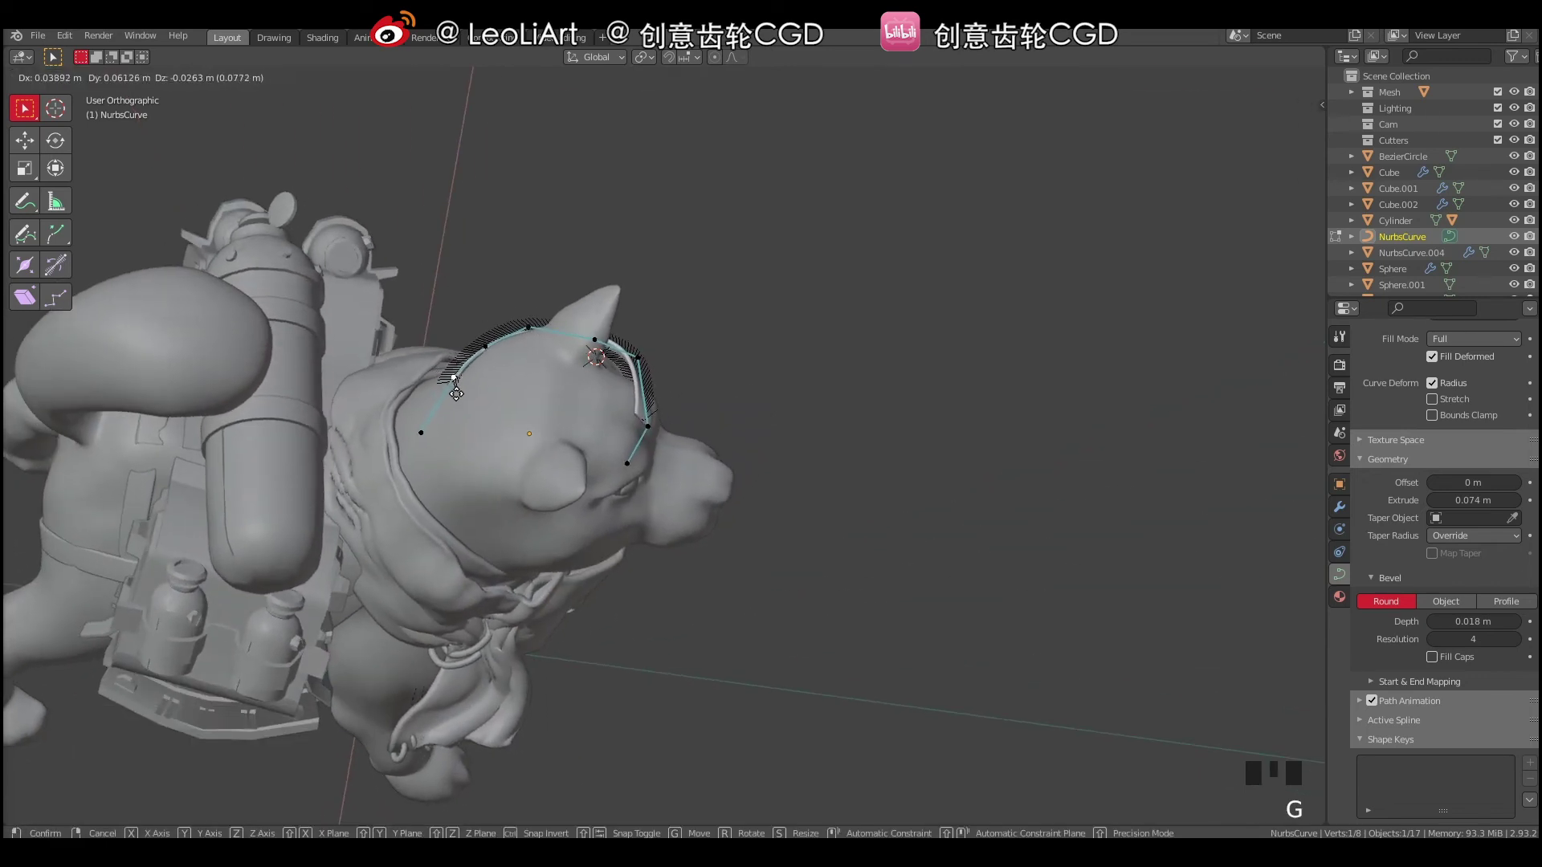
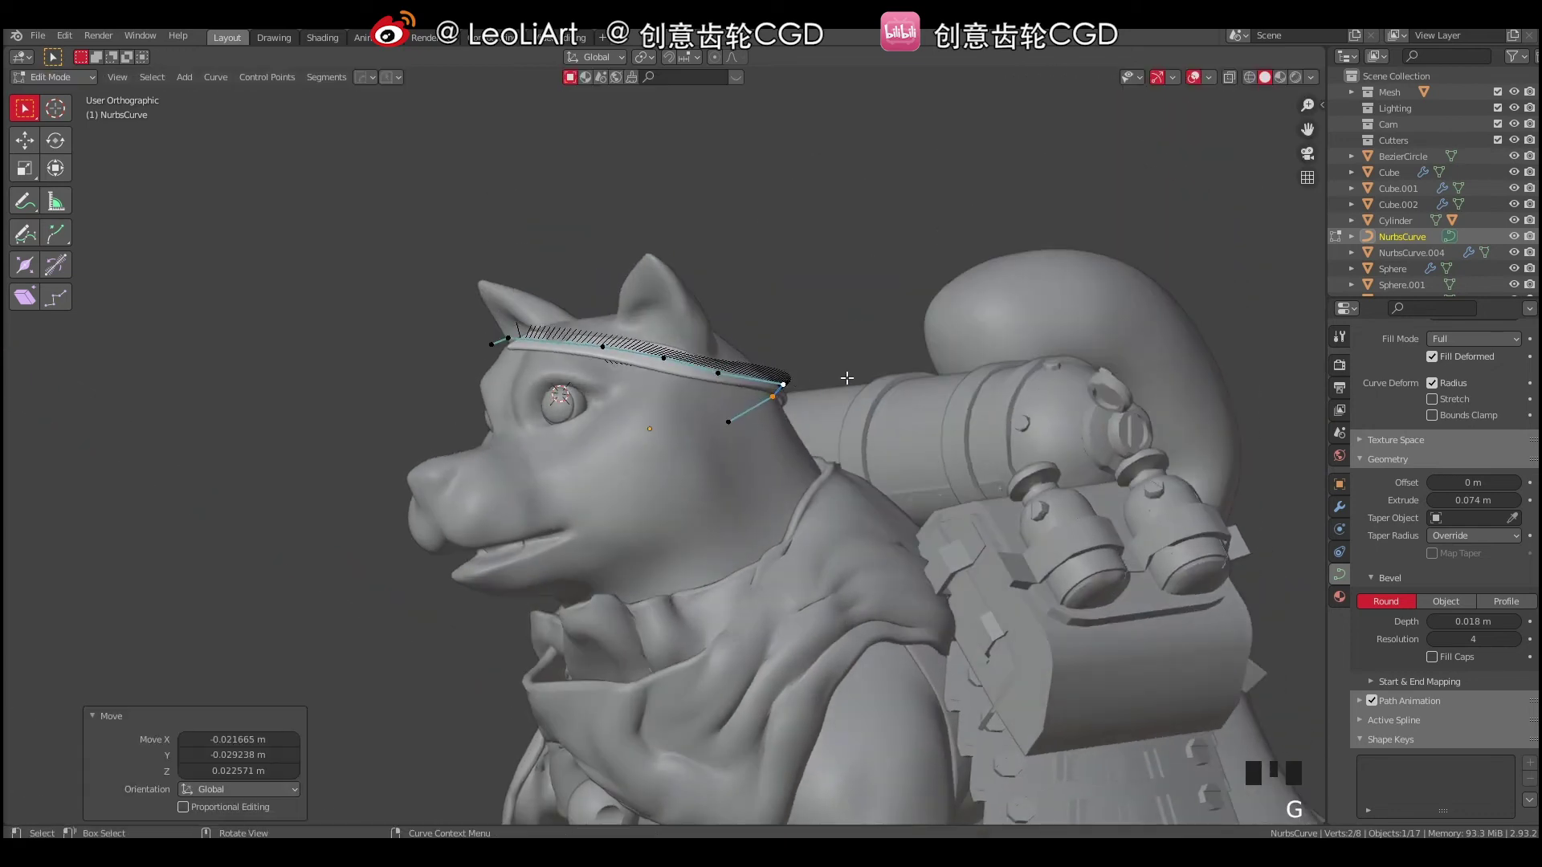
{"action": "middle_click", "coordinate": [837, 393]}
{"action": "key", "text": "ctrl+t"}
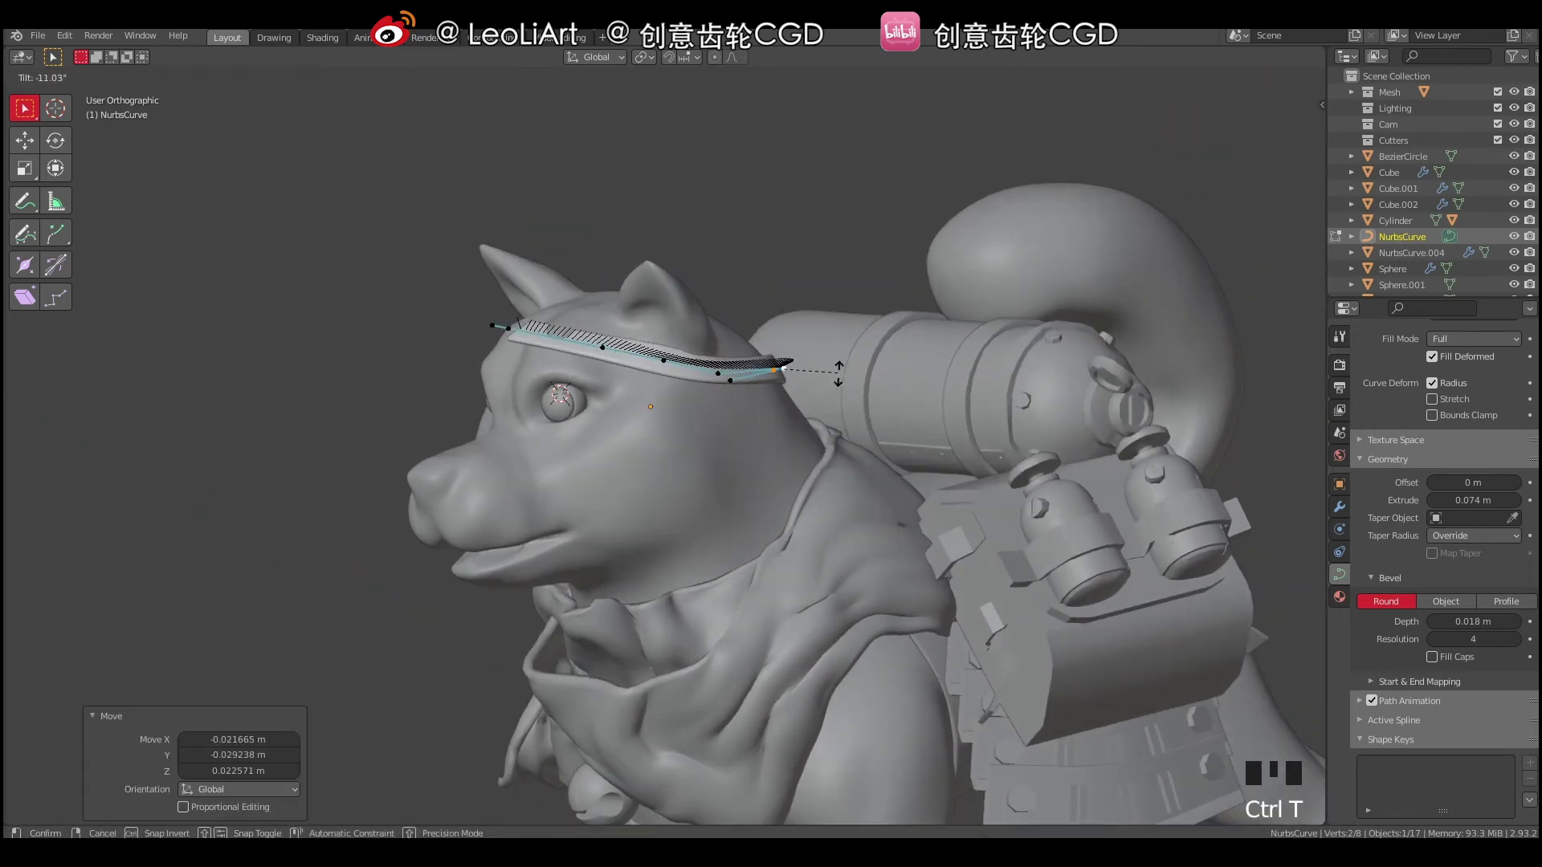
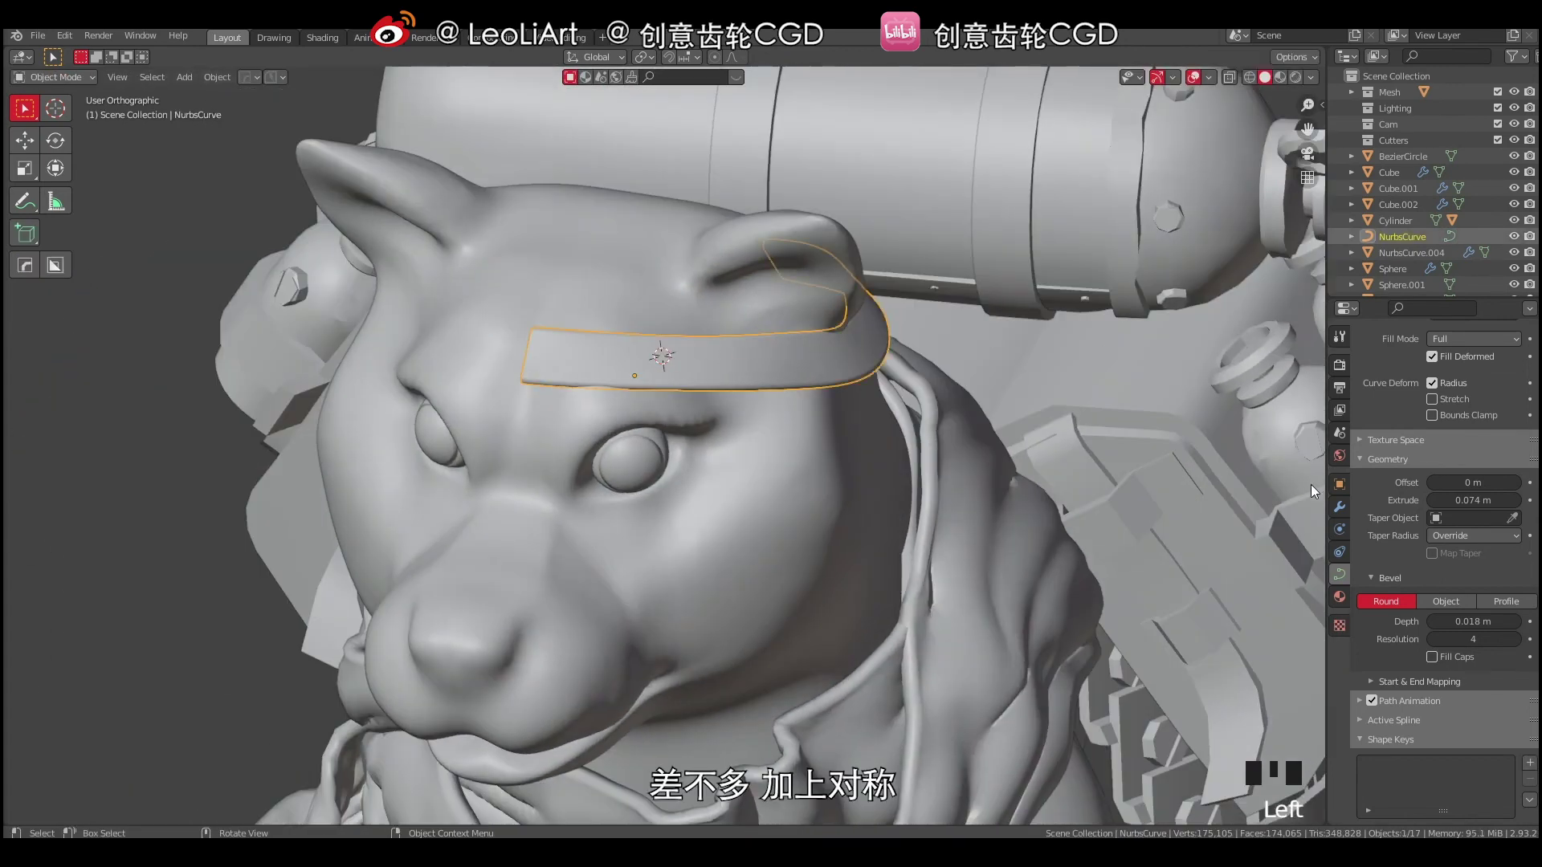
Select the strap curve with its Mirror on X and return to editing its points.
{"action": "left_click", "coordinate": [1348, 512]}
{"action": "left_click_drag", "start_coordinate": [1381, 374], "coordinate": [1517, 515]}
{"action": "middle_click", "coordinate": [712, 347]}
{"action": "key", "text": "a"}
{"action": "key", "text": "a"}
{"action": "left_click", "coordinate": [673, 362]}
{"action": "key", "text": "Tab"}
Move the strap's end point over the head toward its middle to meet the mirrored half.
{"action": "left_click", "coordinate": [513, 376]}
{"action": "left_click_drag", "start_coordinate": [562, 417], "coordinate": [421, 400]}
{"action": "left_click", "coordinate": [421, 400]}
{"action": "key", "text": "g"}
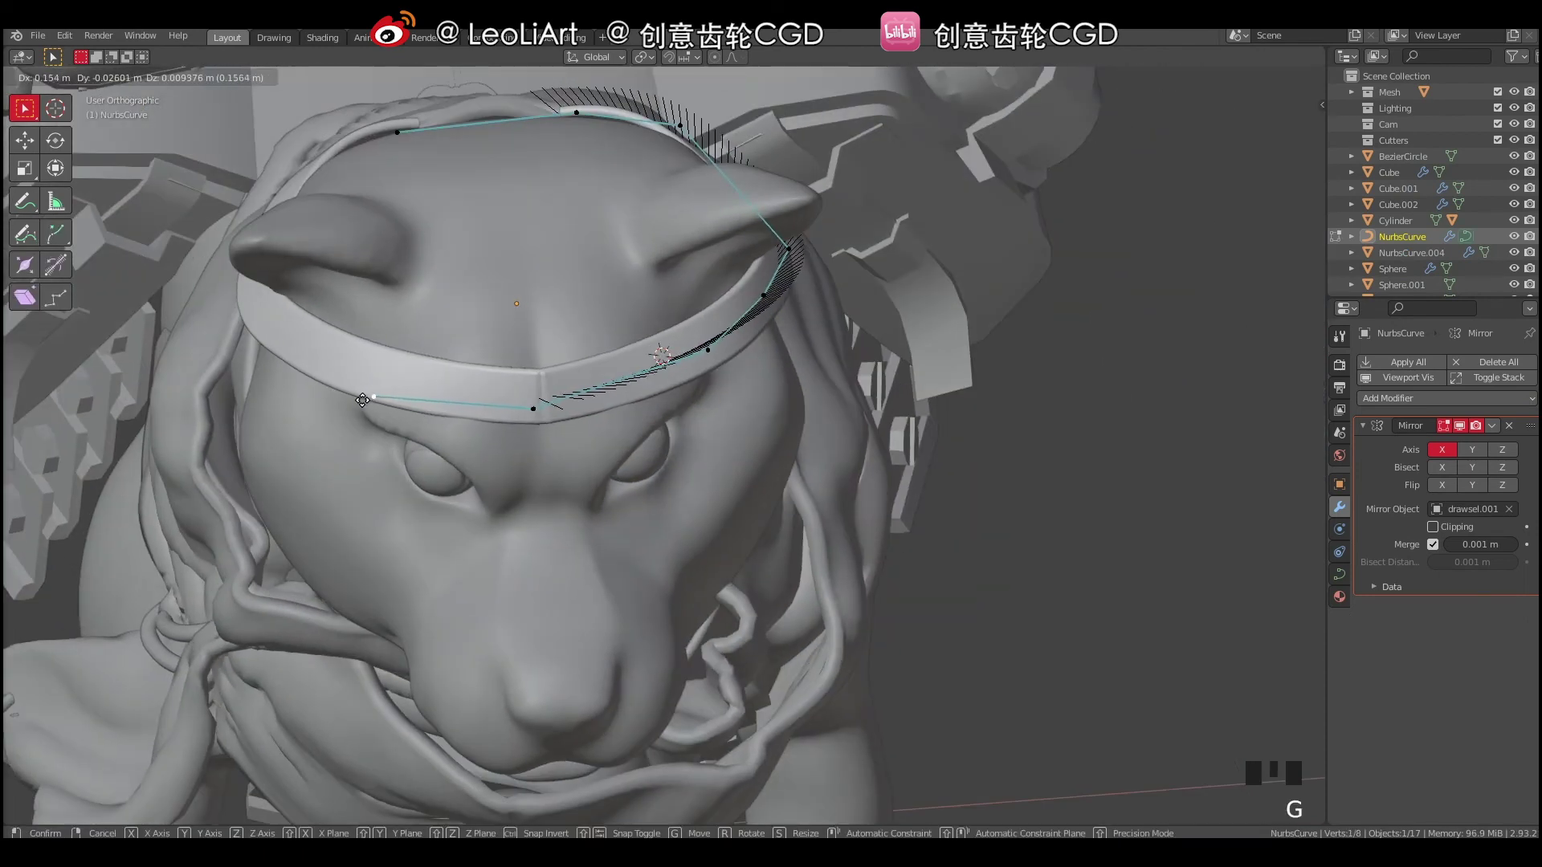
{"action": "left_click_drag", "start_coordinate": [549, 395], "coordinate": [572, 396]}
{"action": "left_click_drag", "start_coordinate": [596, 442], "coordinate": [690, 460]}
{"action": "key", "text": "g"}
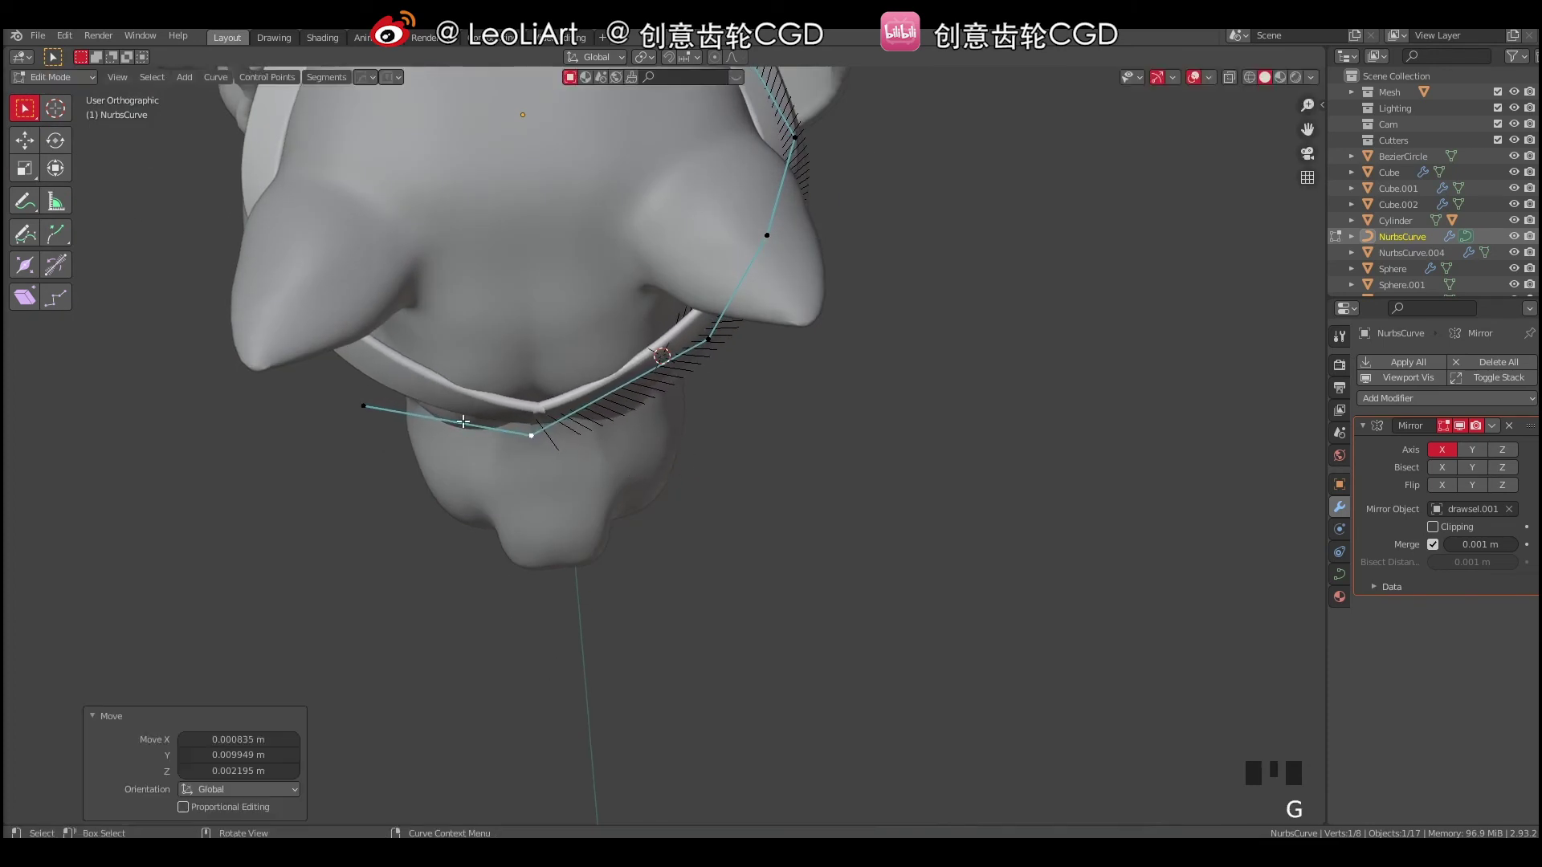
{"action": "left_click_drag", "start_coordinate": [396, 406], "coordinate": [441, 423]}
{"action": "left_click_drag", "start_coordinate": [547, 429], "coordinate": [562, 426]}
{"action": "key", "text": "g"}
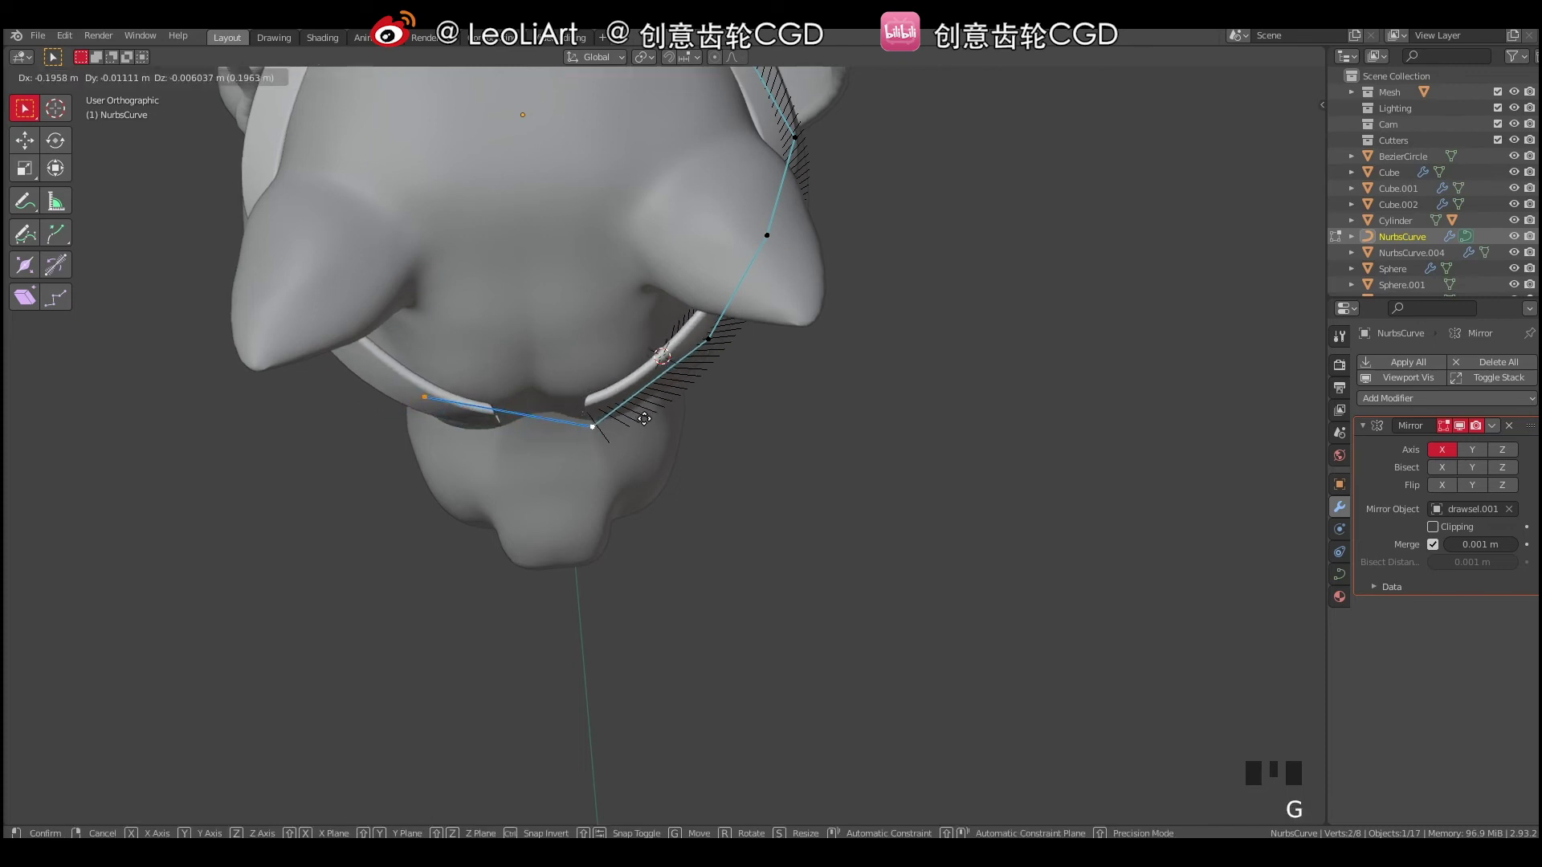
{"action": "left_click", "coordinate": [438, 390]}
Extrude new strap points and move them to curve beneath the dog's head, closing the loop.
{"action": "key", "text": "e"}
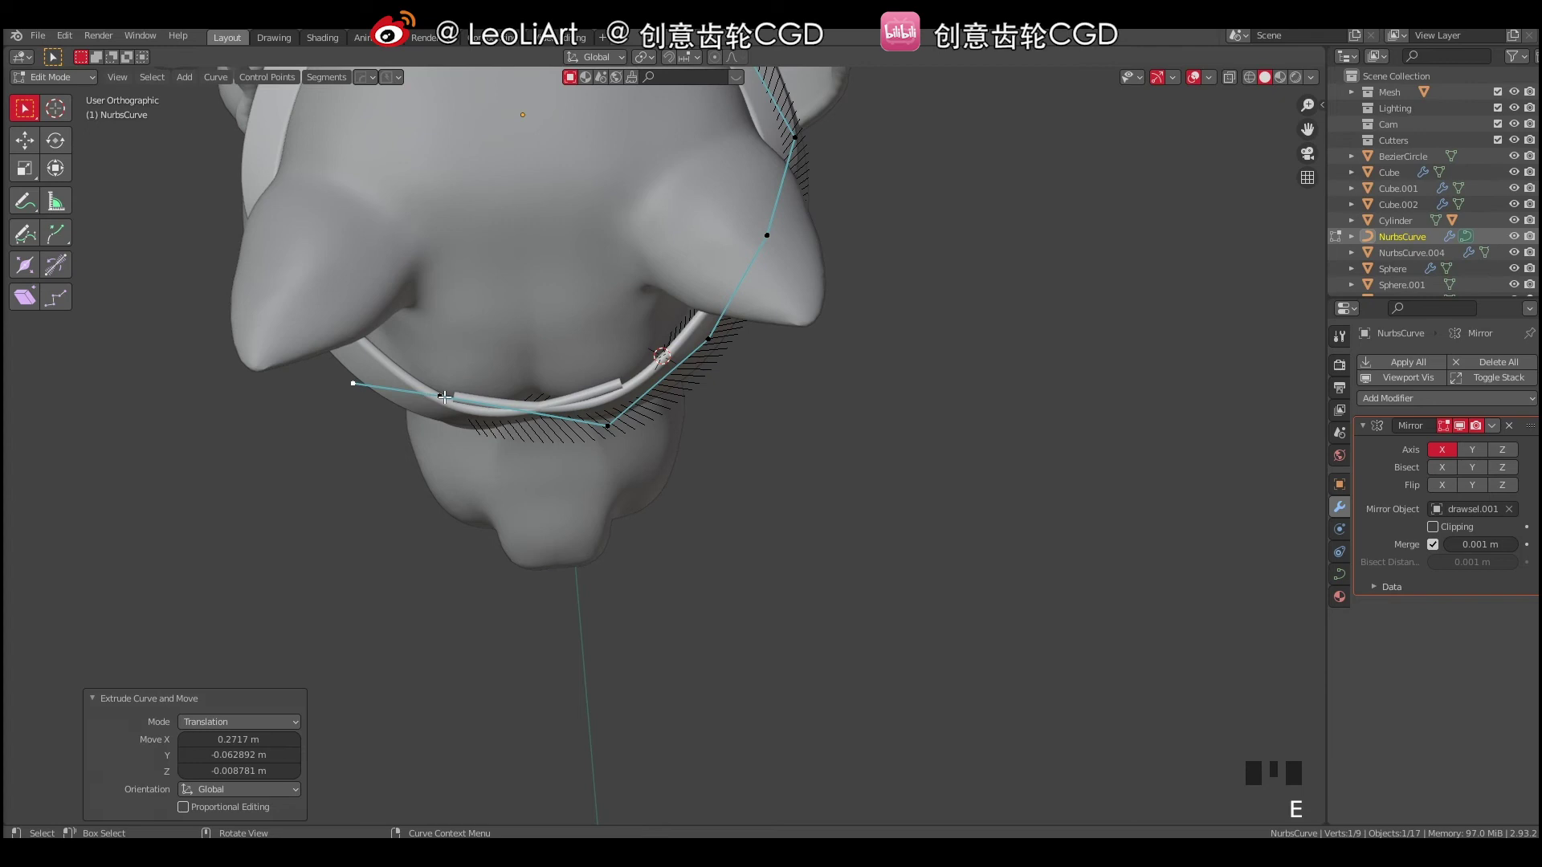
{"action": "left_click", "coordinate": [445, 391]}
{"action": "key", "text": "g"}
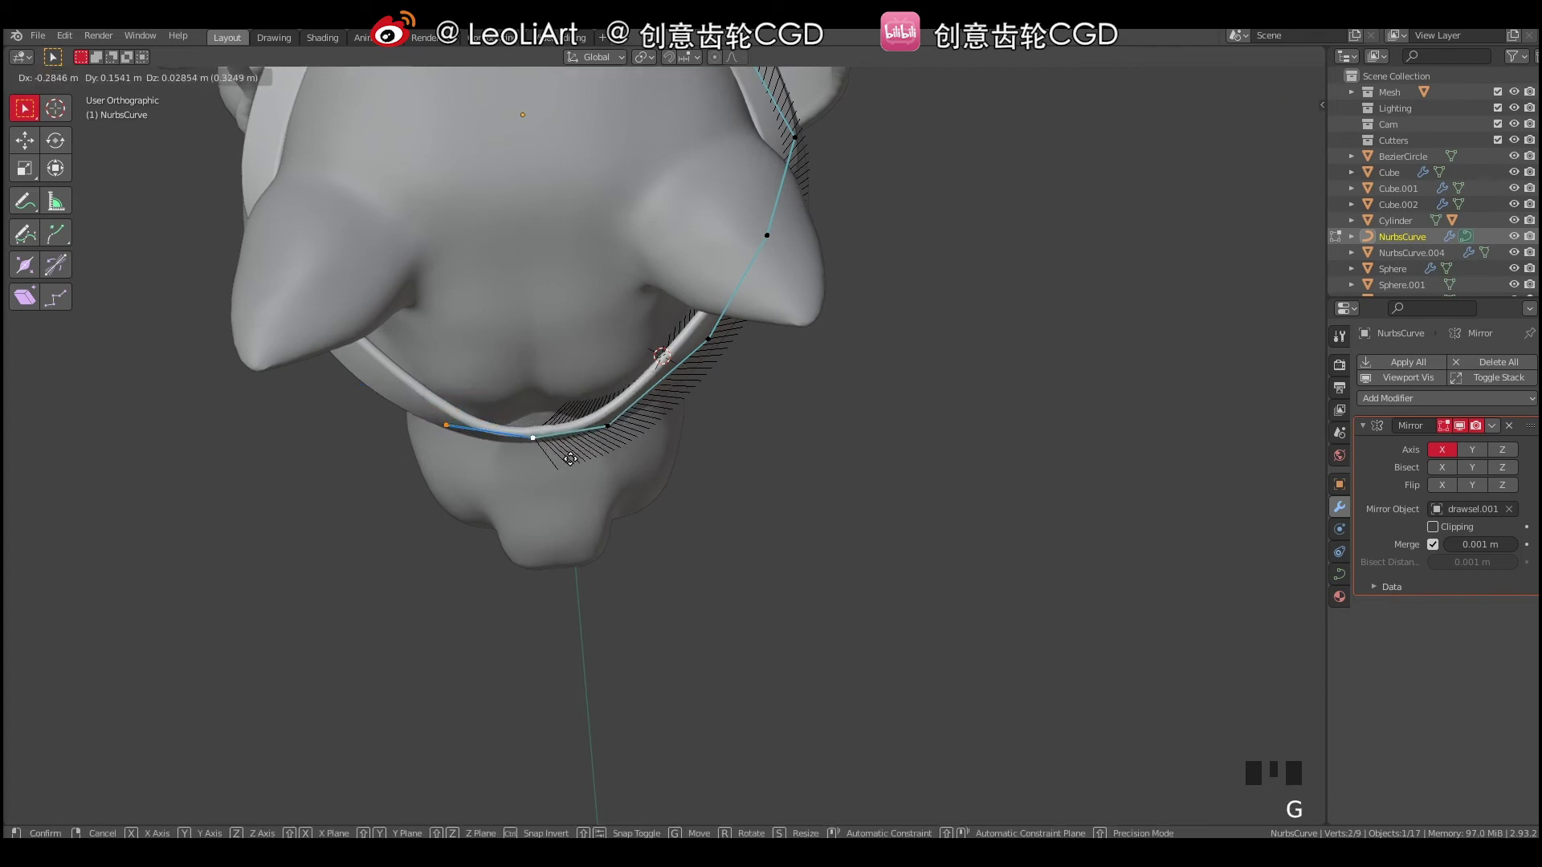
{"action": "left_click", "coordinate": [608, 426]}
{"action": "key", "text": "g"}
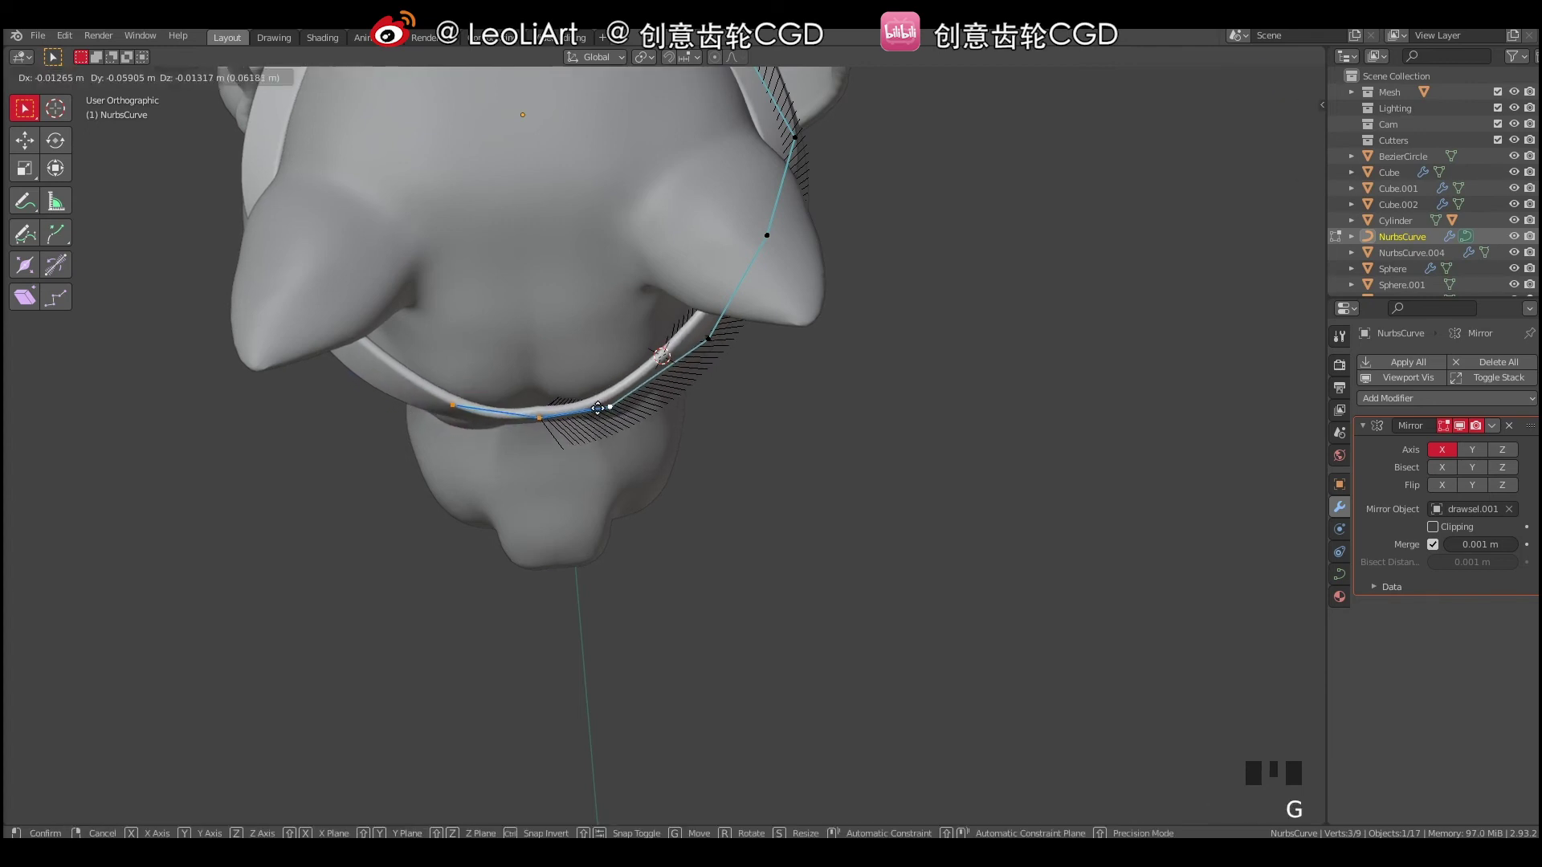
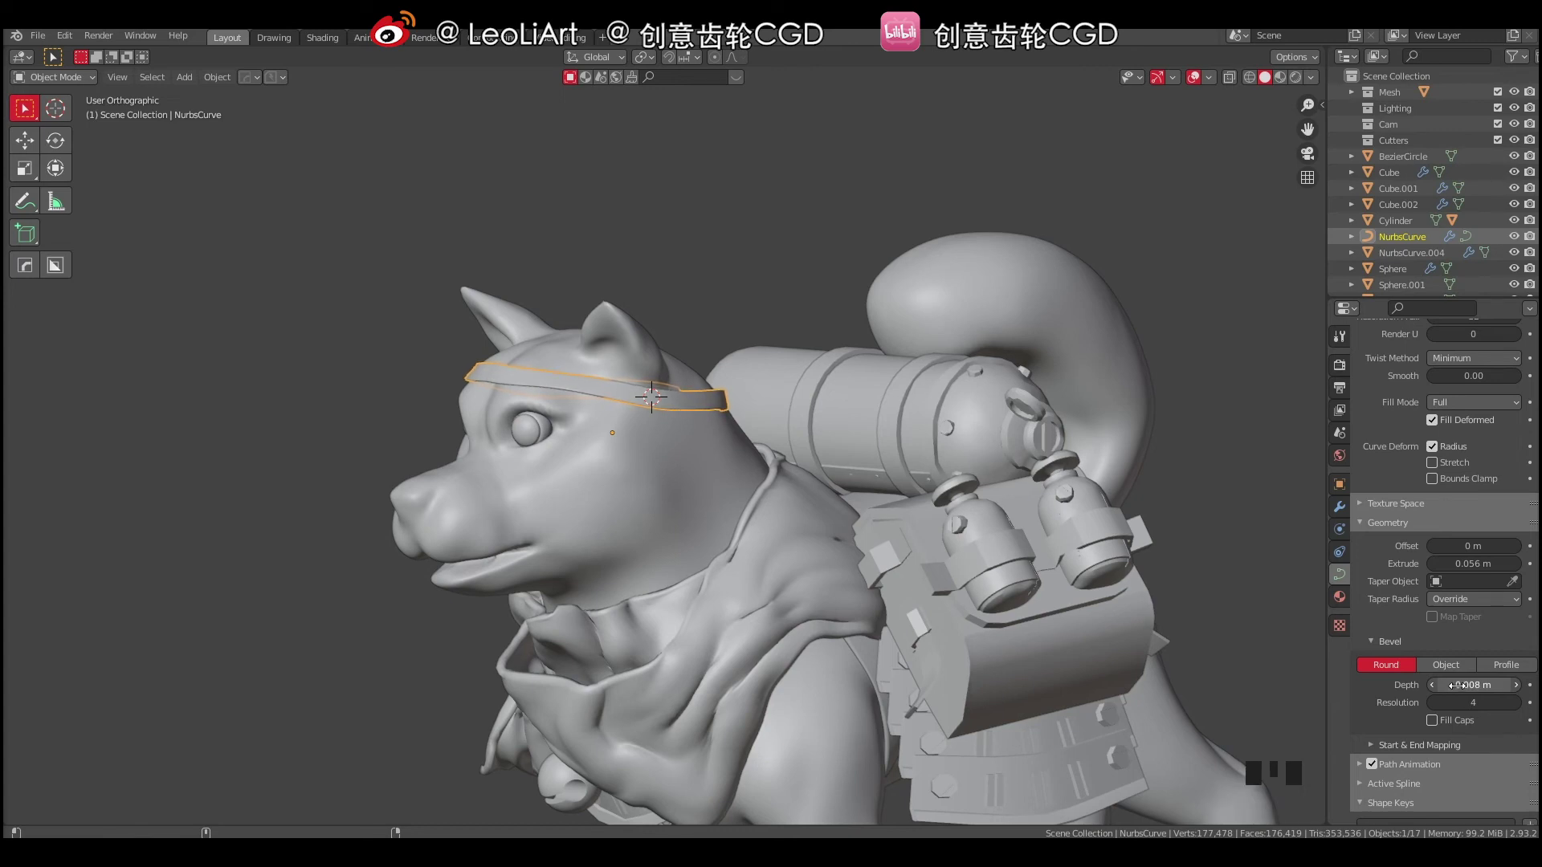
Nudge the 0.009 m-bevel strap into place around the head and bring up the Add menu.
{"action": "left_click_drag", "start_coordinate": [616, 499], "coordinate": [589, 560]}
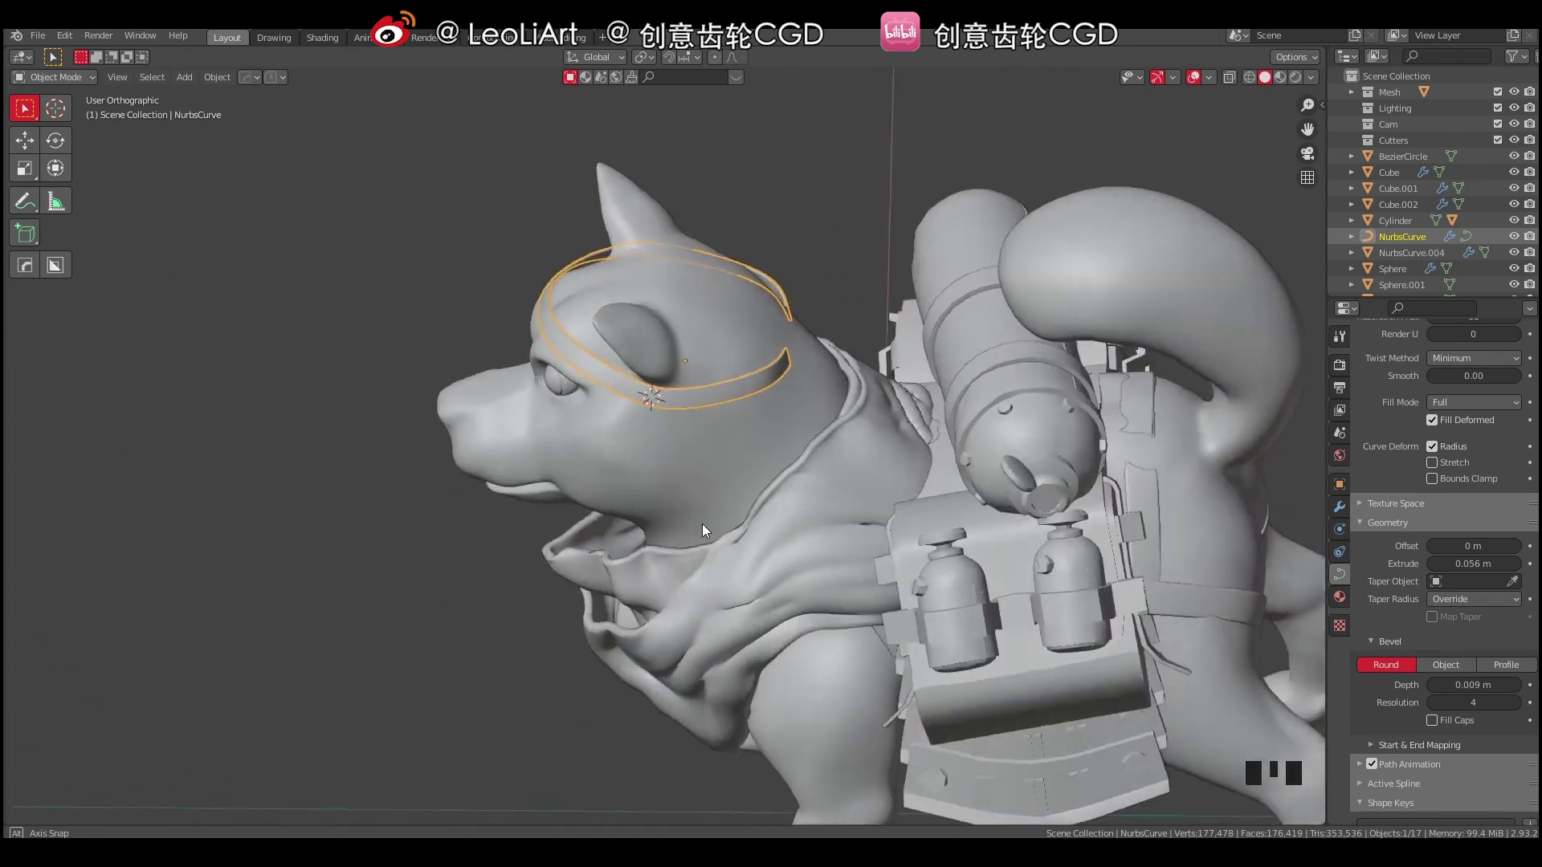
{"action": "left_click_drag", "start_coordinate": [684, 490], "coordinate": [607, 411]}
{"action": "right_click", "coordinate": [607, 411]}
{"action": "left_click_drag", "start_coordinate": [701, 415], "coordinate": [612, 411]}
{"action": "right_click", "coordinate": [612, 412]}
{"action": "left_click_drag", "start_coordinate": [641, 409], "coordinate": [583, 408]}
{"action": "key", "text": "shift+a"}
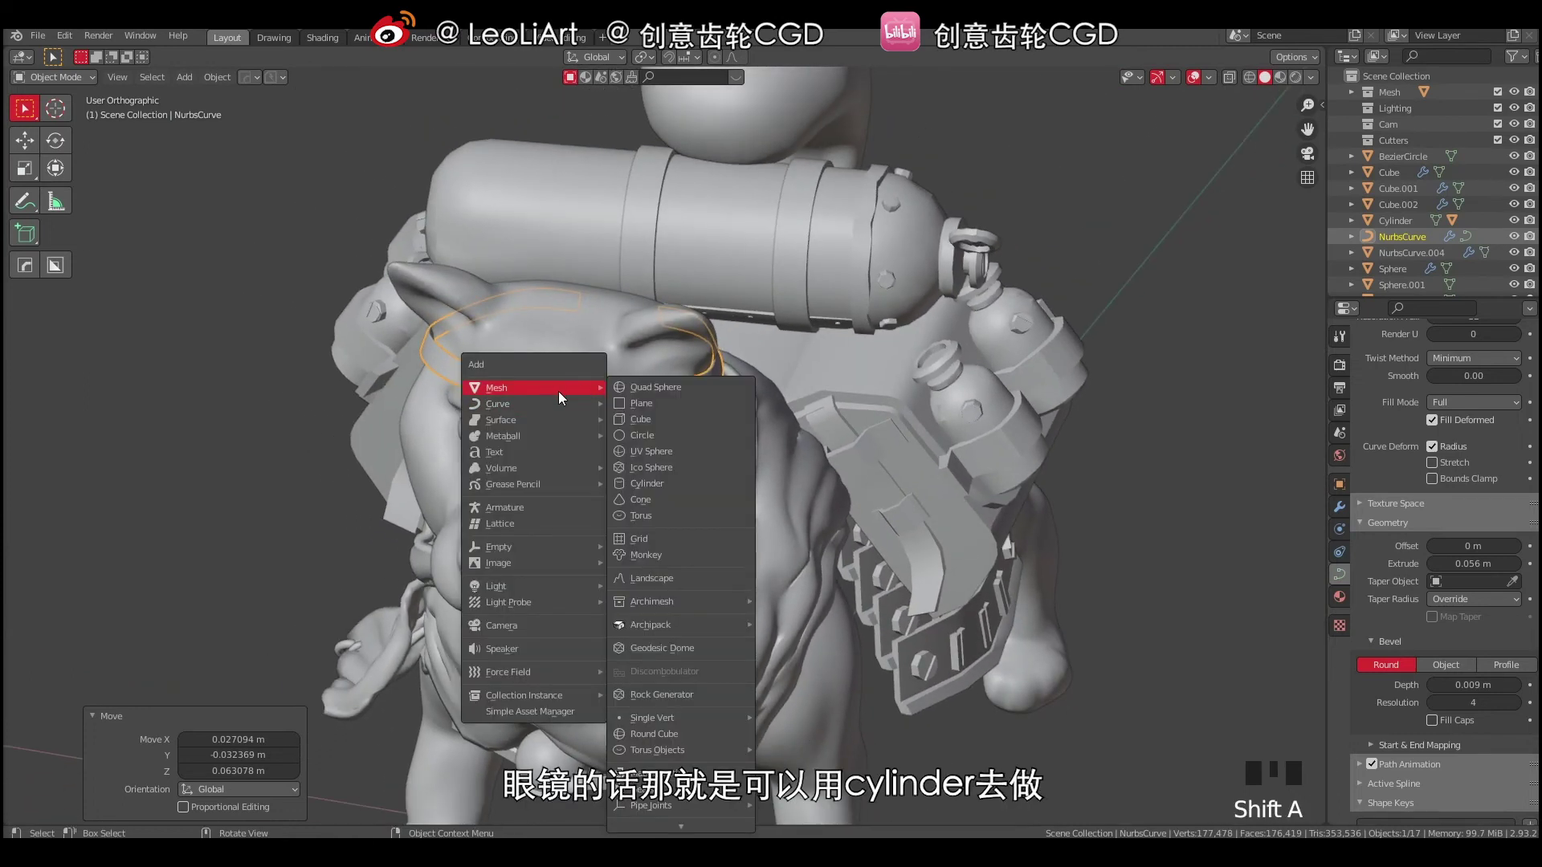
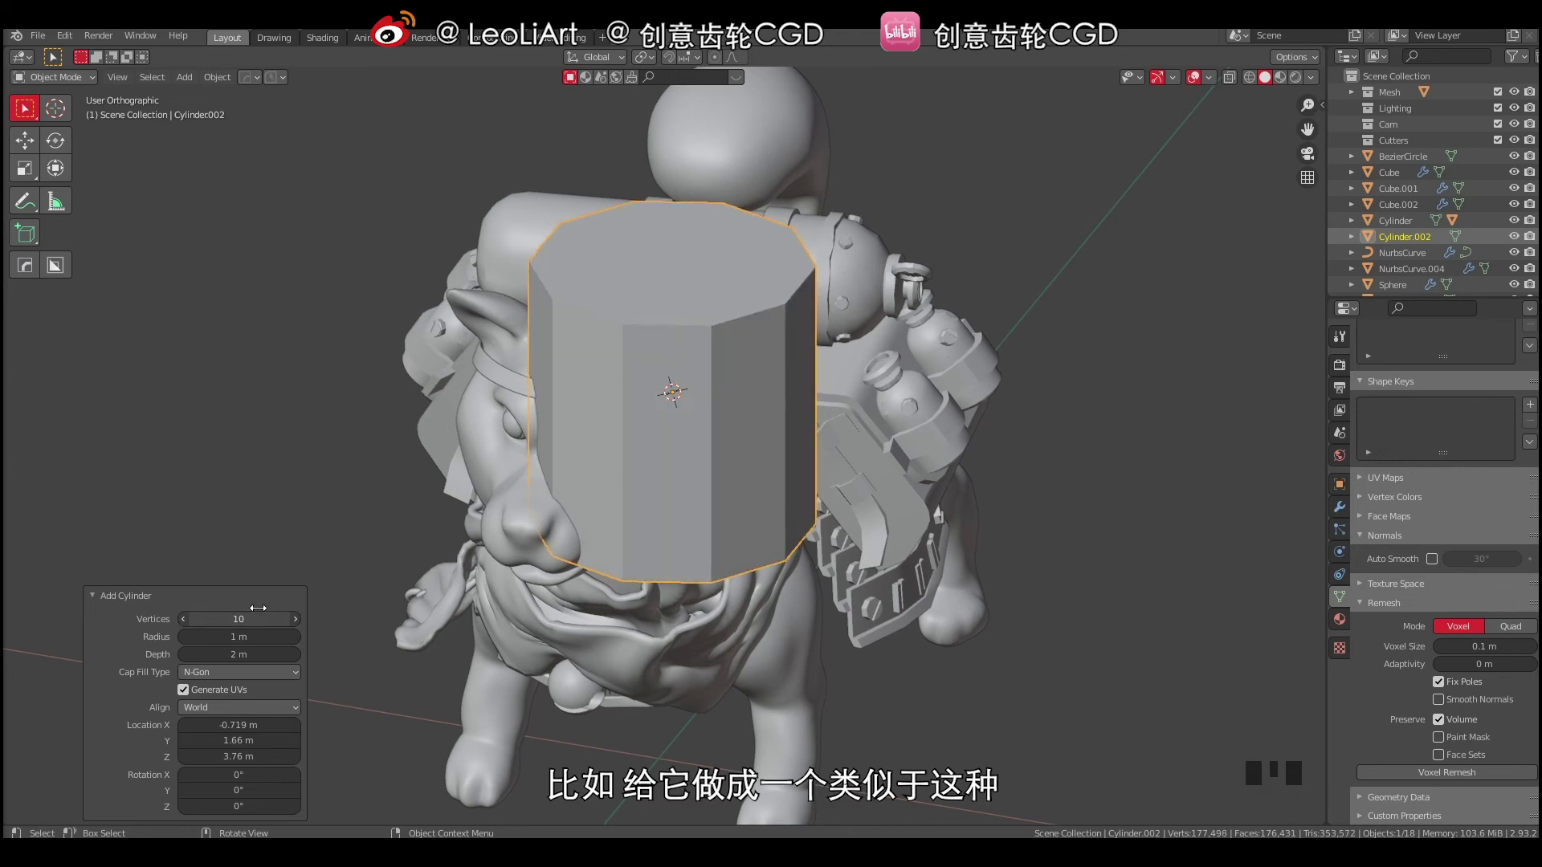
Flatten the 10-vertex cylinder to about 0.164 along Z and move the disc in front of the face.
{"action": "middle_click", "coordinate": [698, 368]}
{"action": "key", "text": "s"}
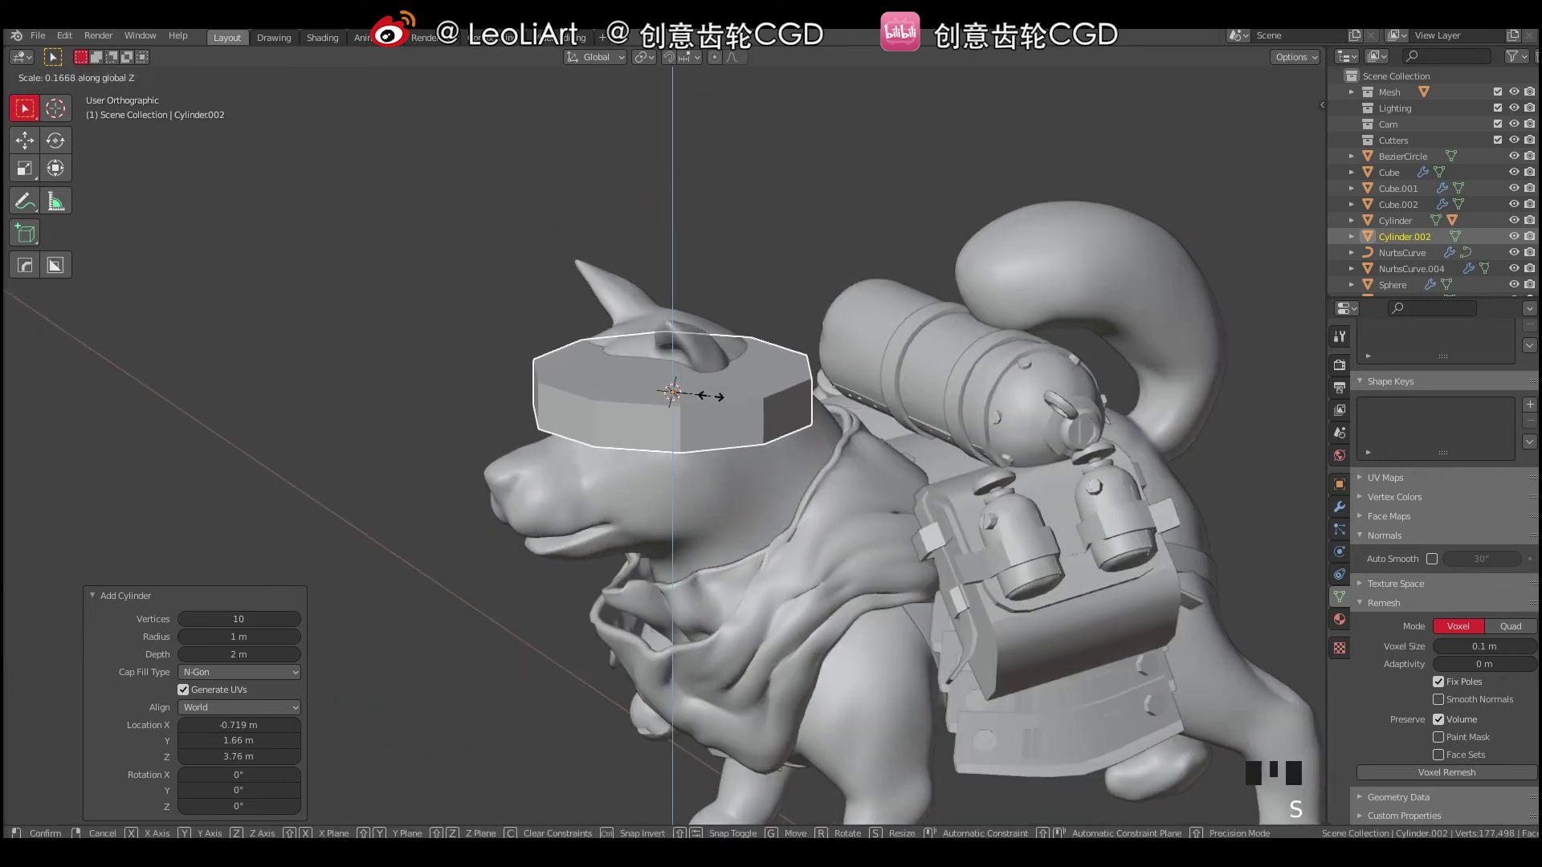
{"action": "left_click_drag", "start_coordinate": [765, 390], "coordinate": [729, 384]}
{"action": "key", "text": "g"}
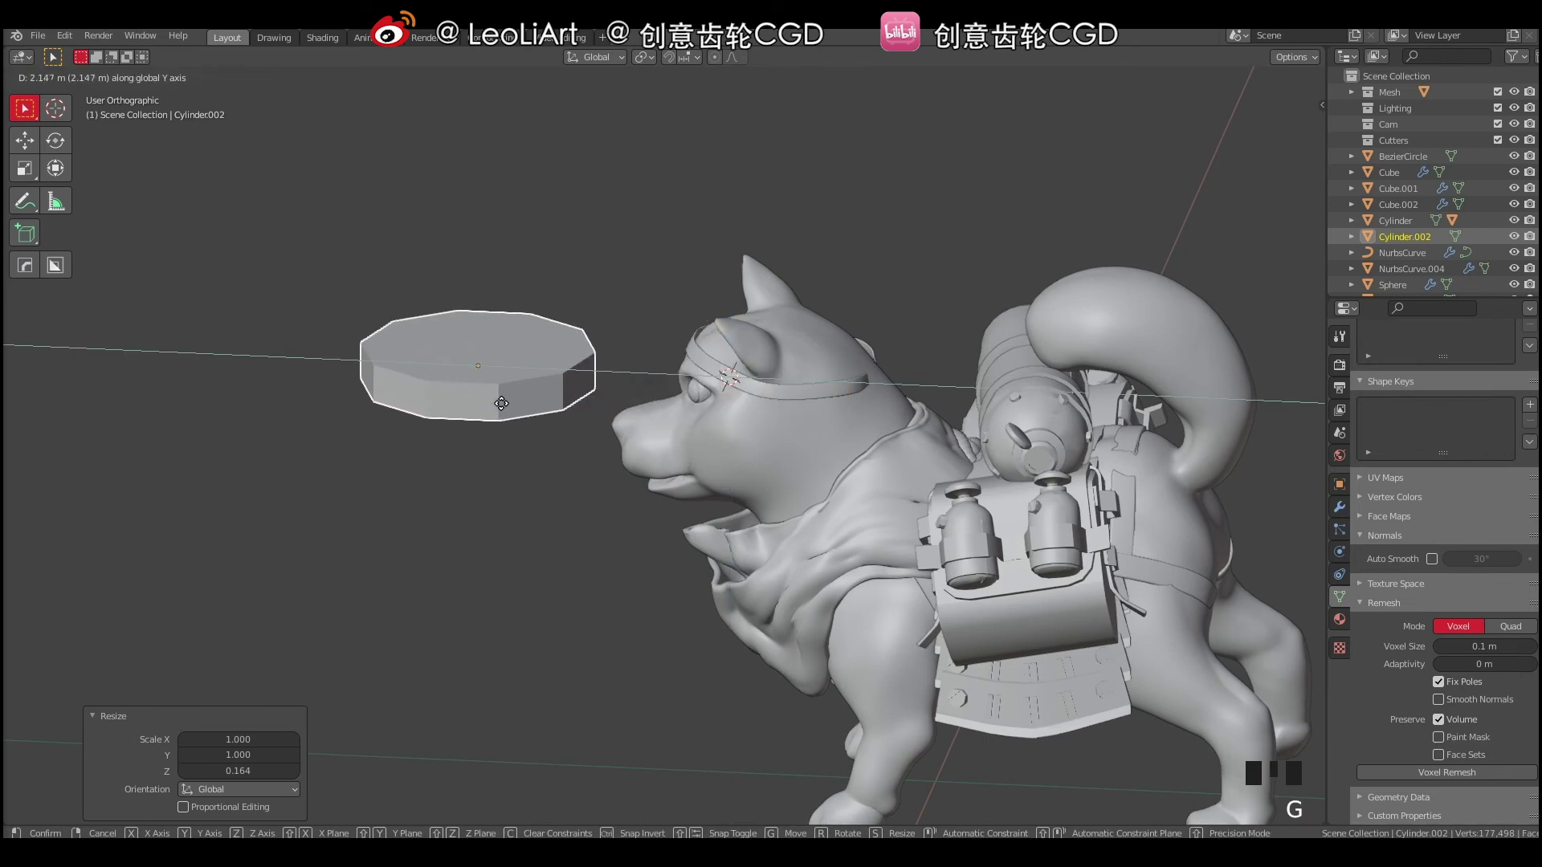
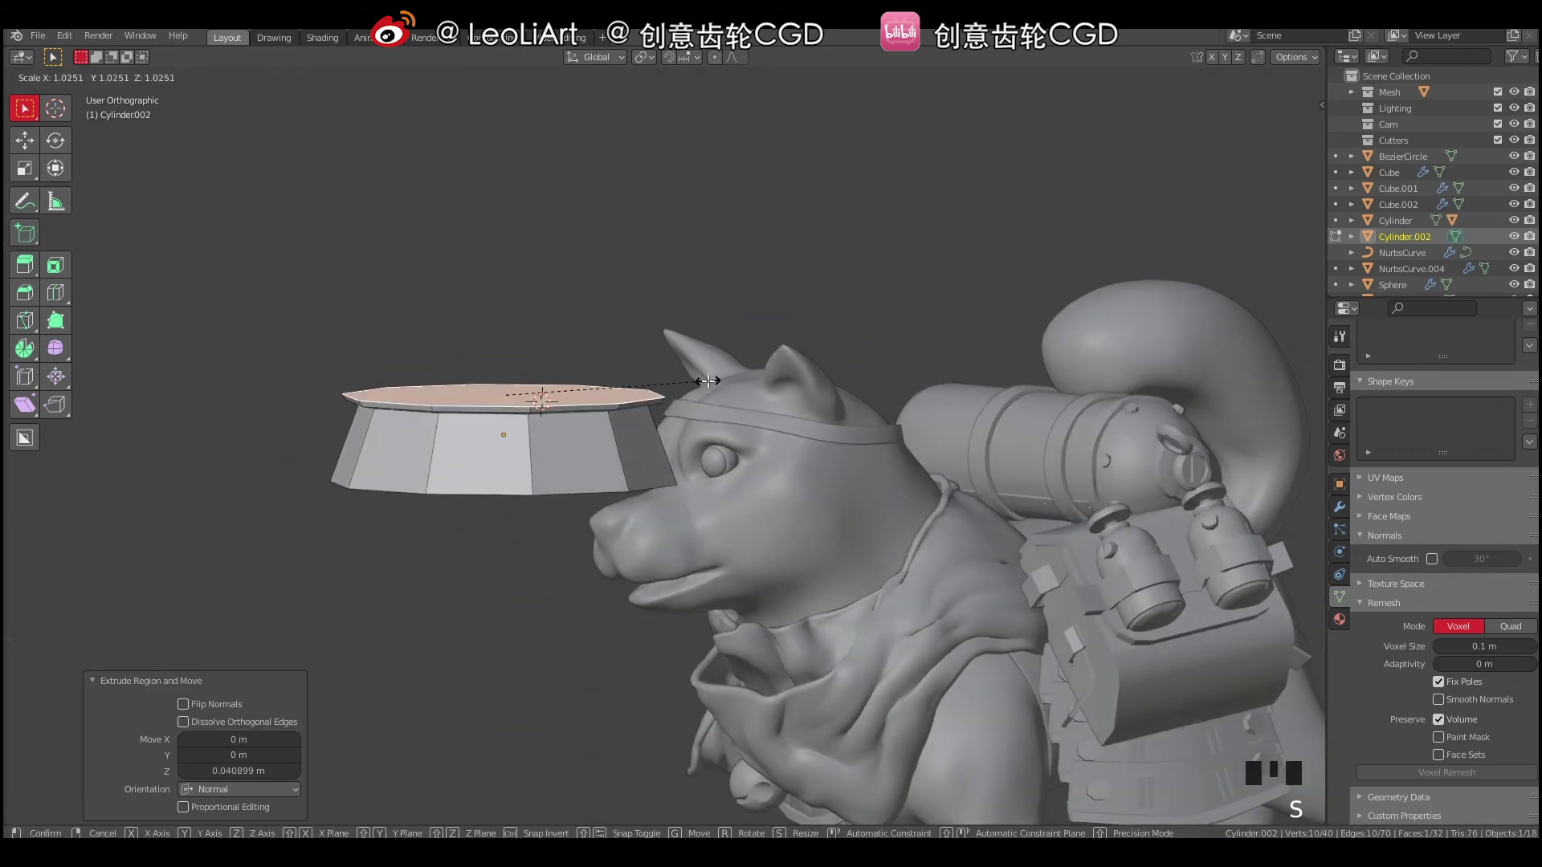
Extrude the top face, shrink it slightly and inset it to form the lens rim.
{"action": "key", "text": "e"}
{"action": "key", "text": "s"}
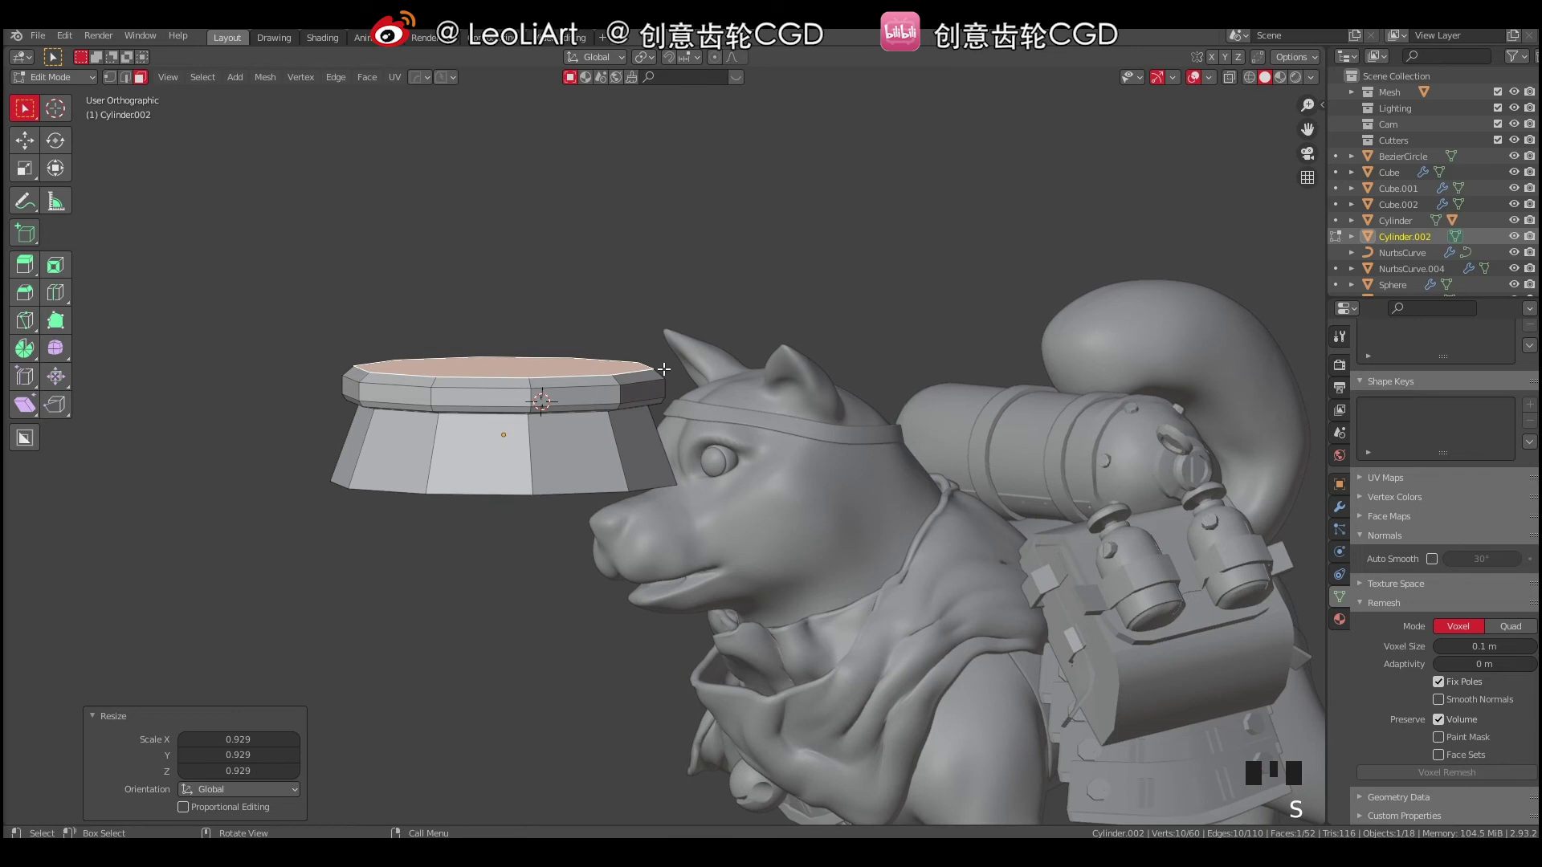
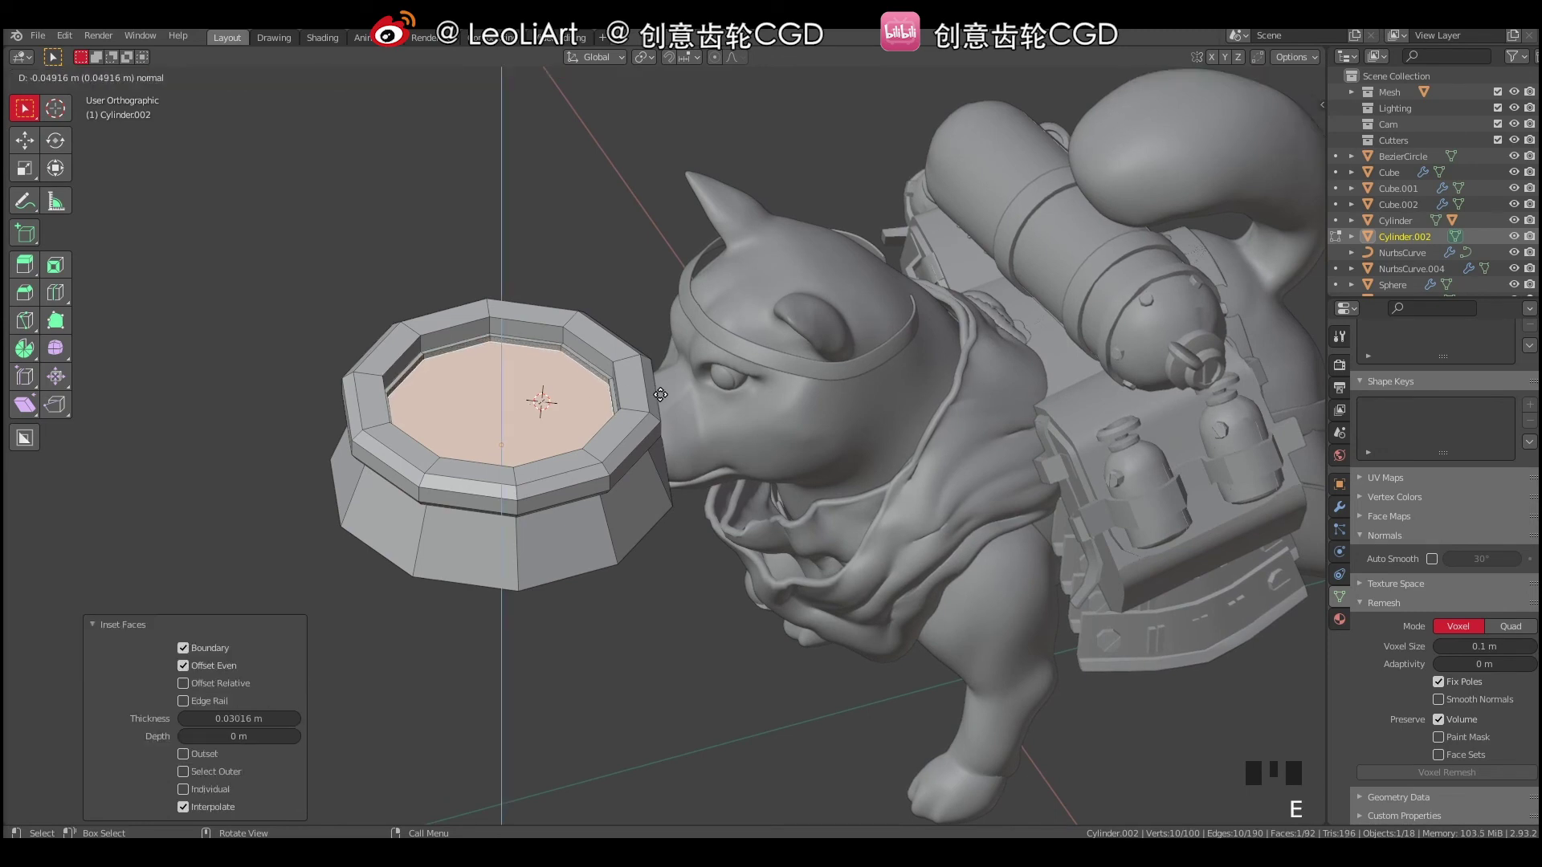
{"action": "middle_click", "coordinate": [638, 413]}
{"action": "key", "text": "Tab"}
{"action": "key", "text": "a"}
{"action": "key", "text": "a"}
{"action": "left_click_drag", "start_coordinate": [620, 382], "coordinate": [537, 457]}
{"action": "left_click", "coordinate": [538, 457]}
Select all the lens geometry and roughen its shape slightly at random.
{"action": "left_click_drag", "start_coordinate": [533, 455], "coordinate": [1442, 630]}
{"action": "left_click", "coordinate": [1431, 563]}
{"action": "key", "text": "a"}
{"action": "key", "text": "a"}
{"action": "left_click", "coordinate": [518, 474]}
{"action": "right_click", "coordinate": [518, 467]}
{"action": "left_click_drag", "start_coordinate": [578, 462], "coordinate": [519, 461]}
{"action": "right_click", "coordinate": [519, 461]}
{"action": "left_click_drag", "start_coordinate": [538, 463], "coordinate": [485, 449]}
{"action": "key", "text": "Tab"}
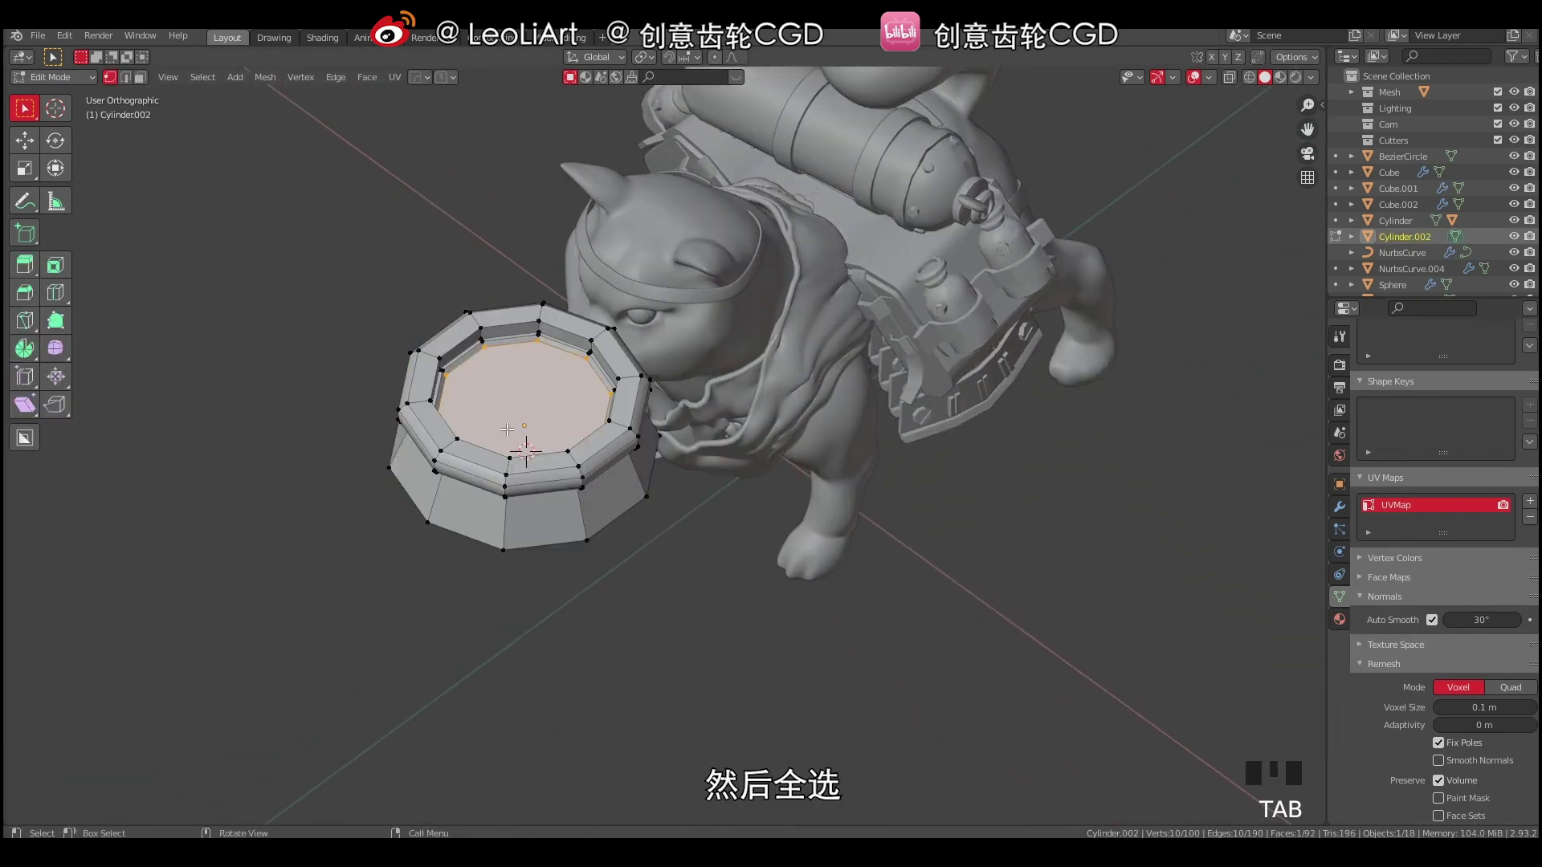
{"action": "key", "text": "a"}
{"action": "left_click_drag", "start_coordinate": [507, 435], "coordinate": [521, 403]}
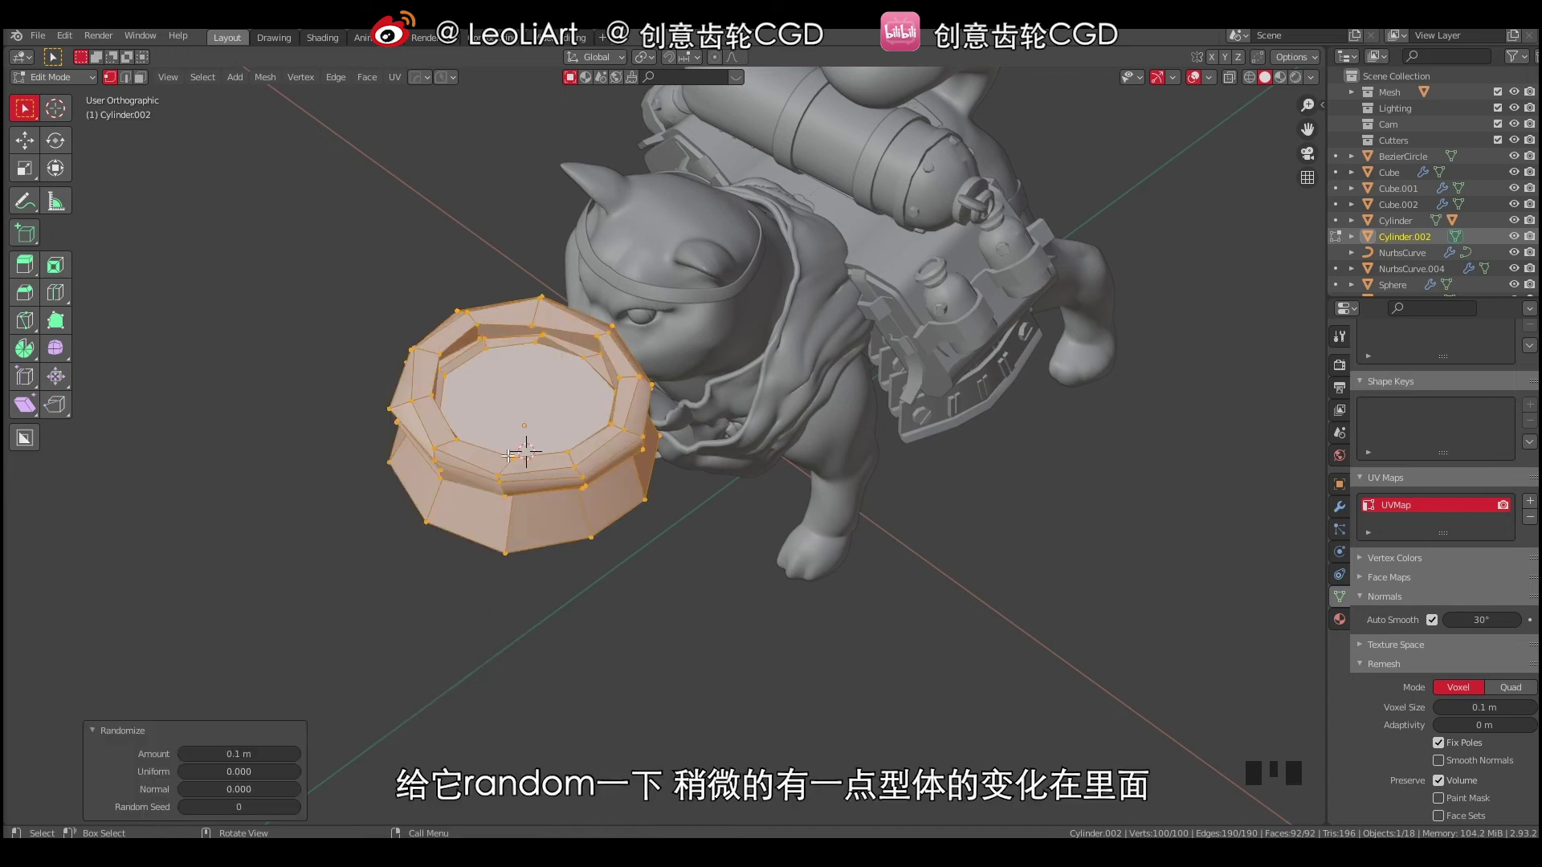
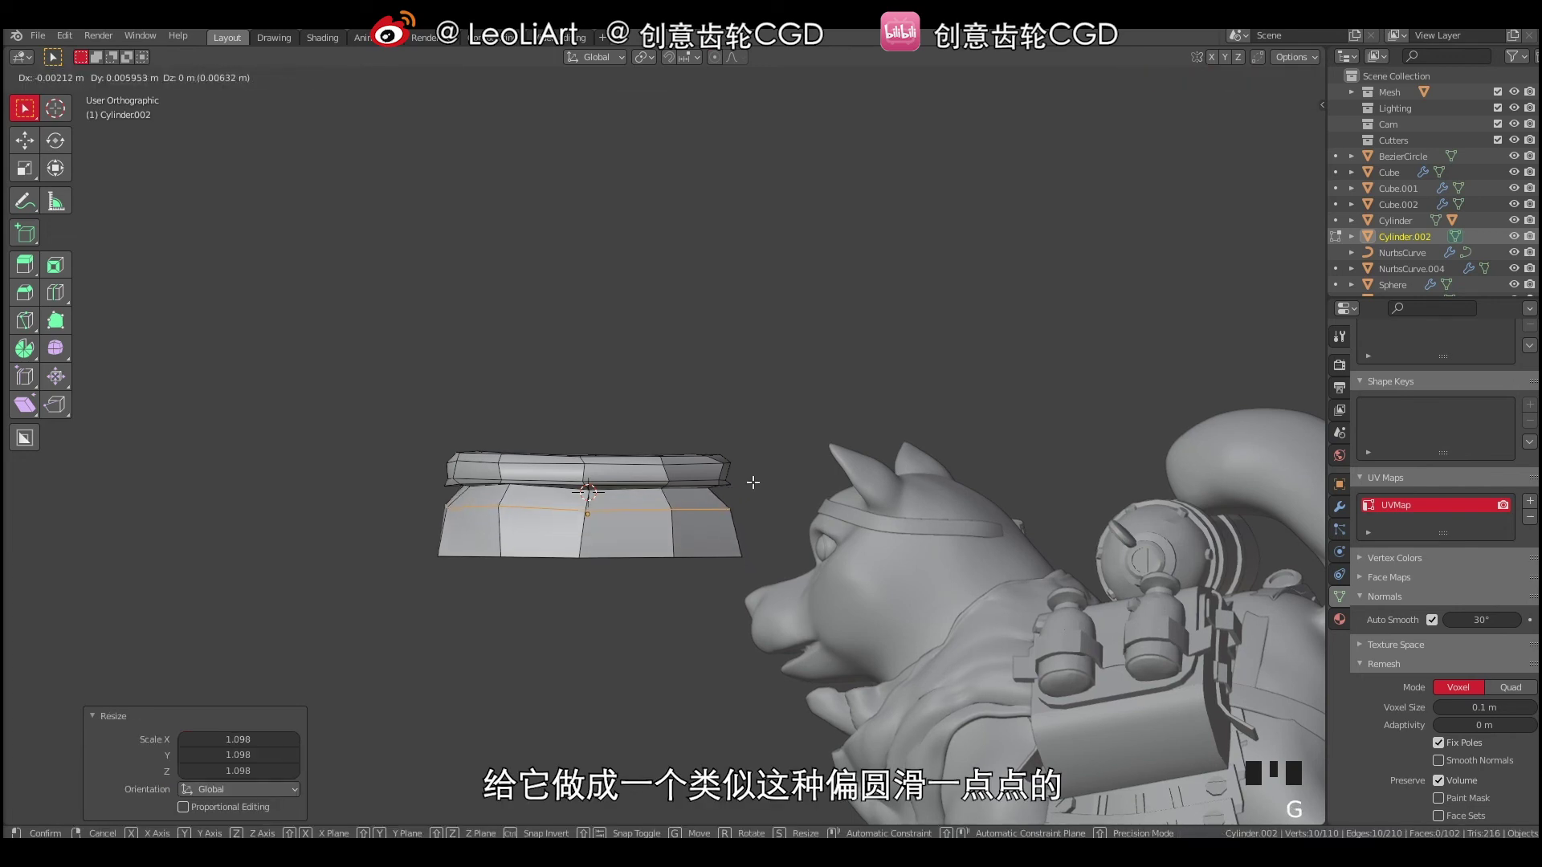
Widen the housing's upper ring and bevel the middle loop into a band.
{"action": "left_click_drag", "start_coordinate": [716, 483], "coordinate": [759, 472]}
{"action": "key", "text": "ctrl+b"}
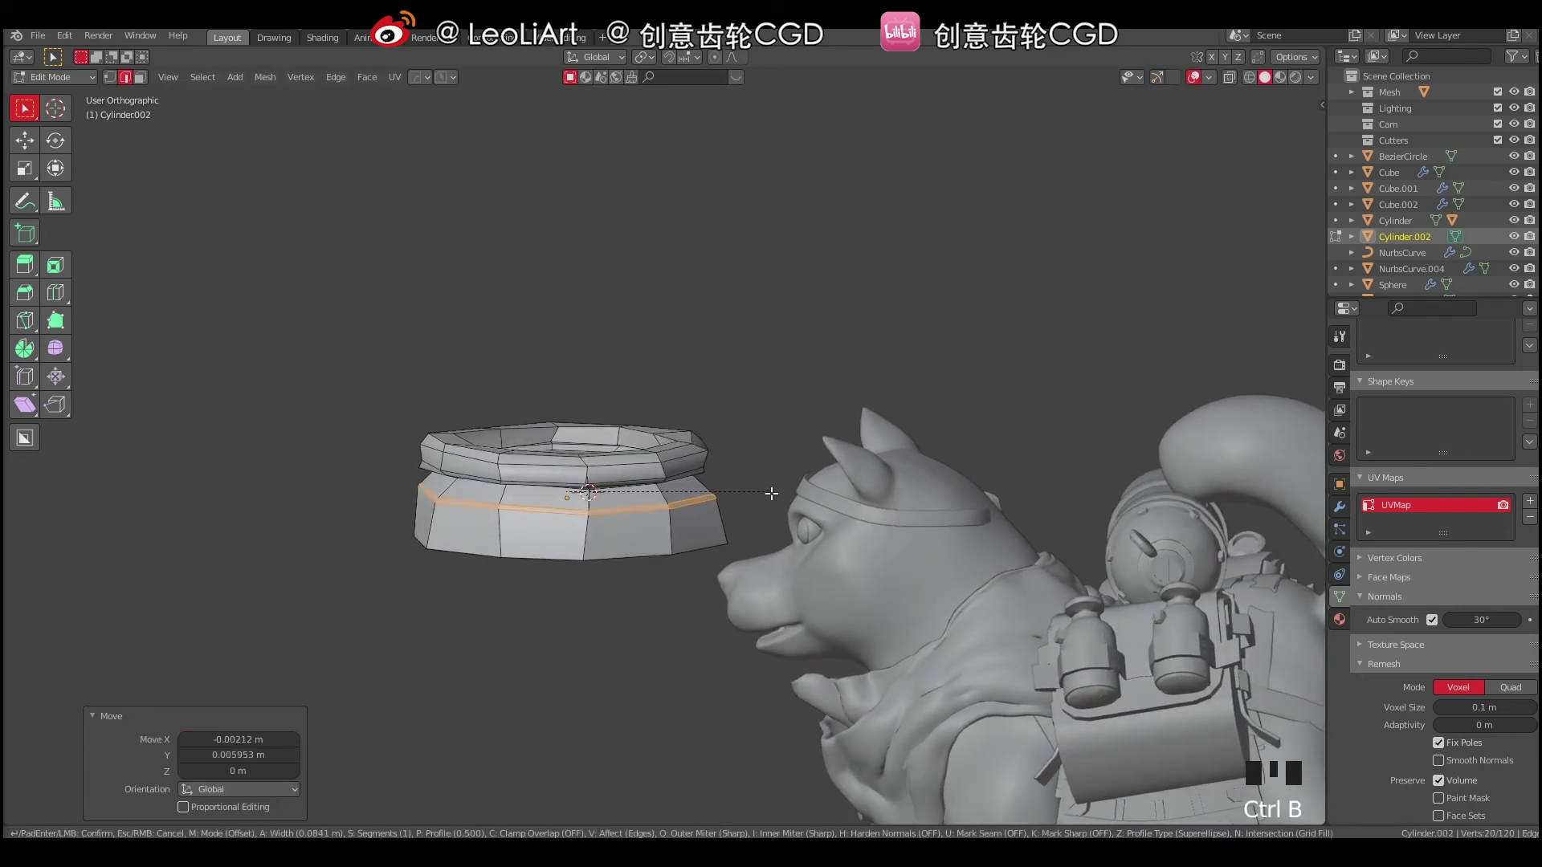
{"action": "left_click_drag", "start_coordinate": [722, 490], "coordinate": [715, 347]}
{"action": "key", "text": "Tab"}
{"action": "key", "text": "a"}
{"action": "key", "text": "a"}
{"action": "left_click_drag", "start_coordinate": [635, 433], "coordinate": [594, 499]}
{"action": "right_click", "coordinate": [594, 499]}
{"action": "left_click_drag", "start_coordinate": [699, 490], "coordinate": [641, 501]}
{"action": "left_click", "coordinate": [640, 501]}
{"action": "left_click_drag", "start_coordinate": [661, 504], "coordinate": [504, 421]}
Change the selection on the housing, picking its uneven vertices for adjustment.
{"action": "key", "text": "Tab"}
{"action": "key", "text": "Tab"}
{"action": "left_click_drag", "start_coordinate": [615, 375], "coordinate": [519, 410]}
{"action": "right_click", "coordinate": [505, 421]}
{"action": "left_click_drag", "start_coordinate": [698, 396], "coordinate": [501, 416]}
{"action": "right_click", "coordinate": [500, 417]}
{"action": "left_click_drag", "start_coordinate": [647, 396], "coordinate": [453, 398]}
{"action": "left_click", "coordinate": [454, 398]}
{"action": "key", "text": "Tab"}
Nudge the uneven vertices back into place and view the housing straight from the top.
{"action": "left_click", "coordinate": [465, 386]}
{"action": "key", "text": "g"}
{"action": "left_click", "coordinate": [408, 408]}
{"action": "key", "text": "g"}
{"action": "left_click_drag", "start_coordinate": [381, 417], "coordinate": [408, 425]}
{"action": "key", "text": "g"}
{"action": "left_click_drag", "start_coordinate": [336, 414], "coordinate": [296, 270]}
{"action": "left_click", "coordinate": [297, 270]}
{"action": "left_click_drag", "start_coordinate": [262, 269], "coordinate": [689, 238]}
{"action": "key", "text": "r"}
{"action": "key", "text": "g"}
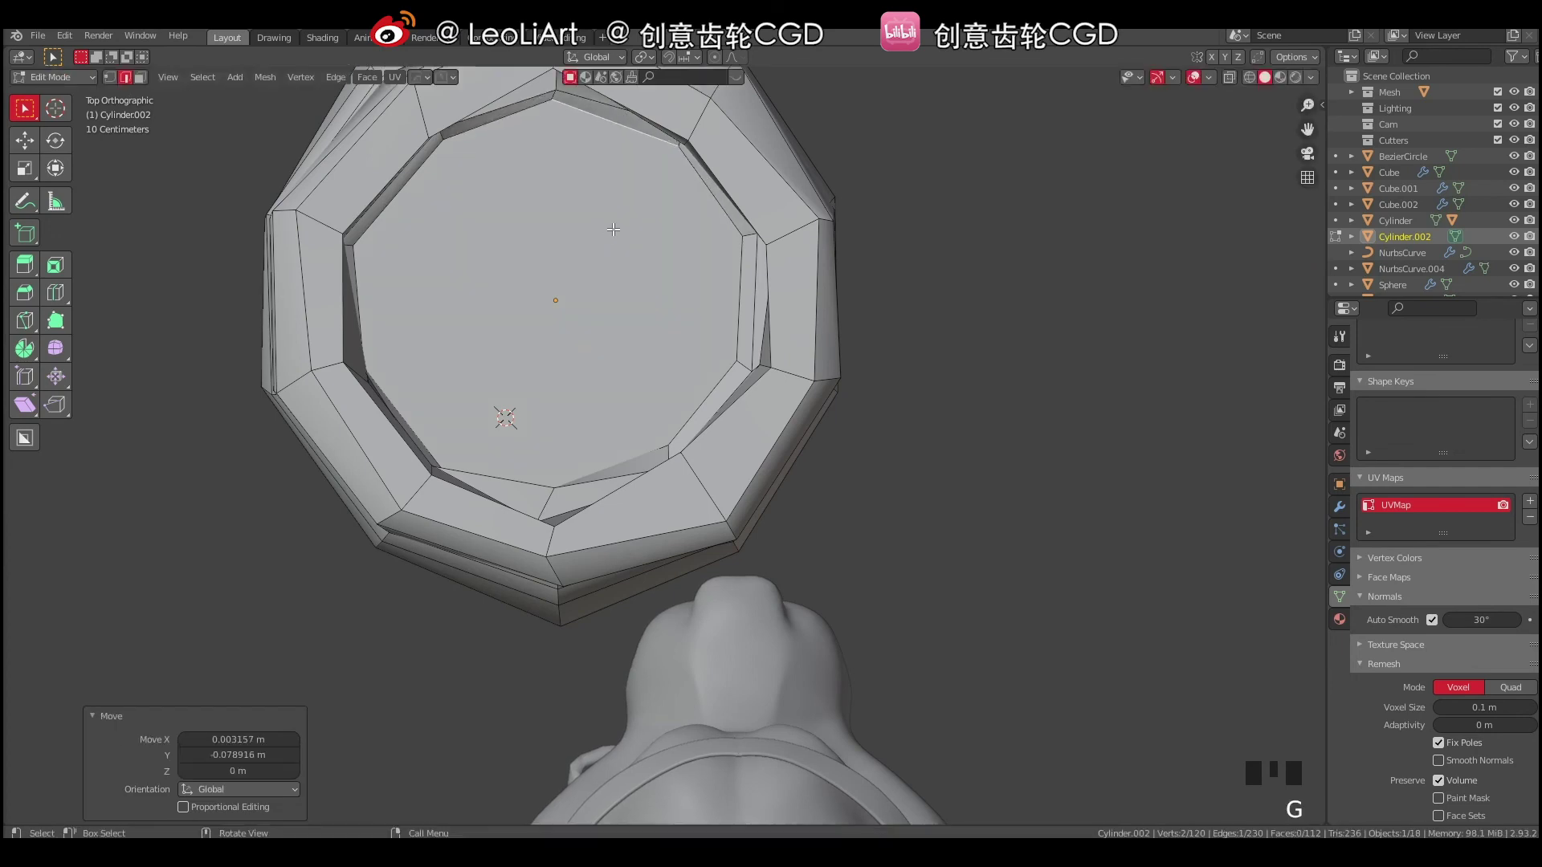
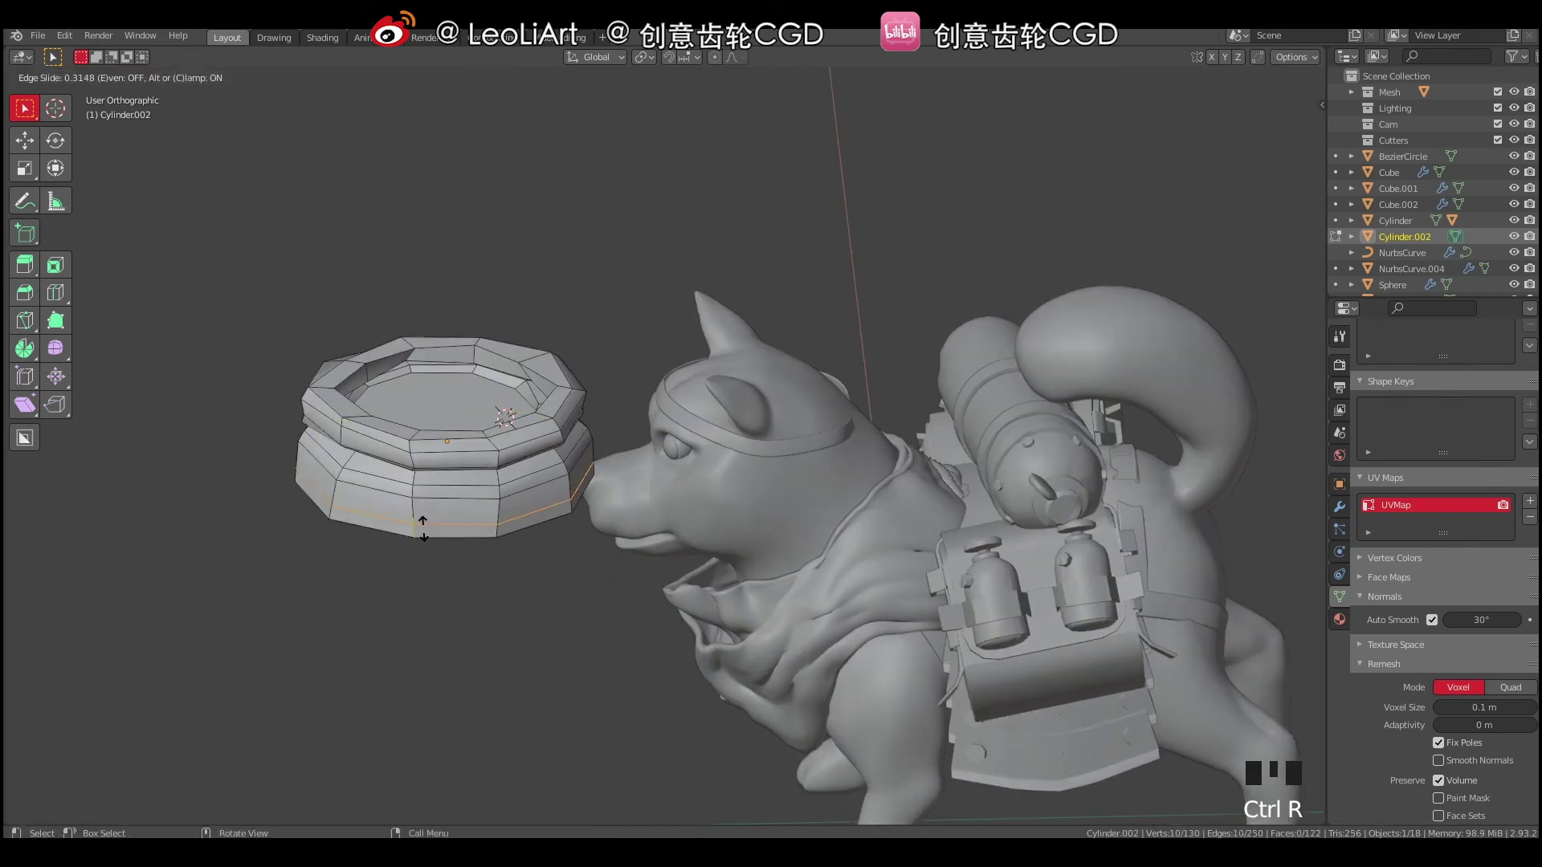
Confirm the loop cut on the lower band and extrude a side face outward into a flat strap tab.
{"action": "key", "text": "Tab"}
{"action": "left_click", "coordinate": [459, 521]}
{"action": "left_click_drag", "start_coordinate": [532, 544], "coordinate": [667, 557]}
{"action": "key", "text": "e"}
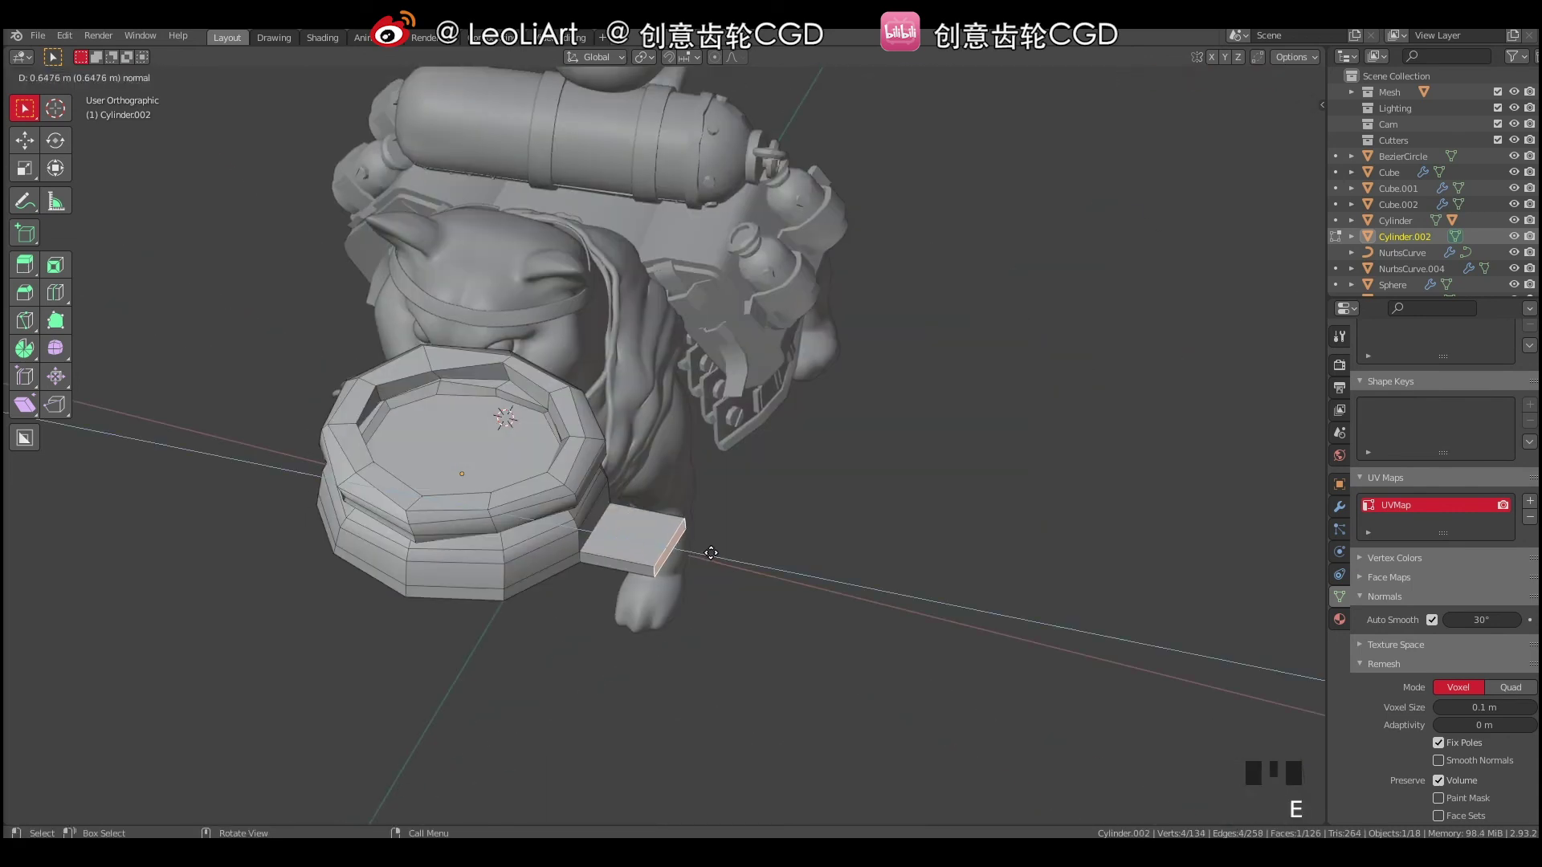
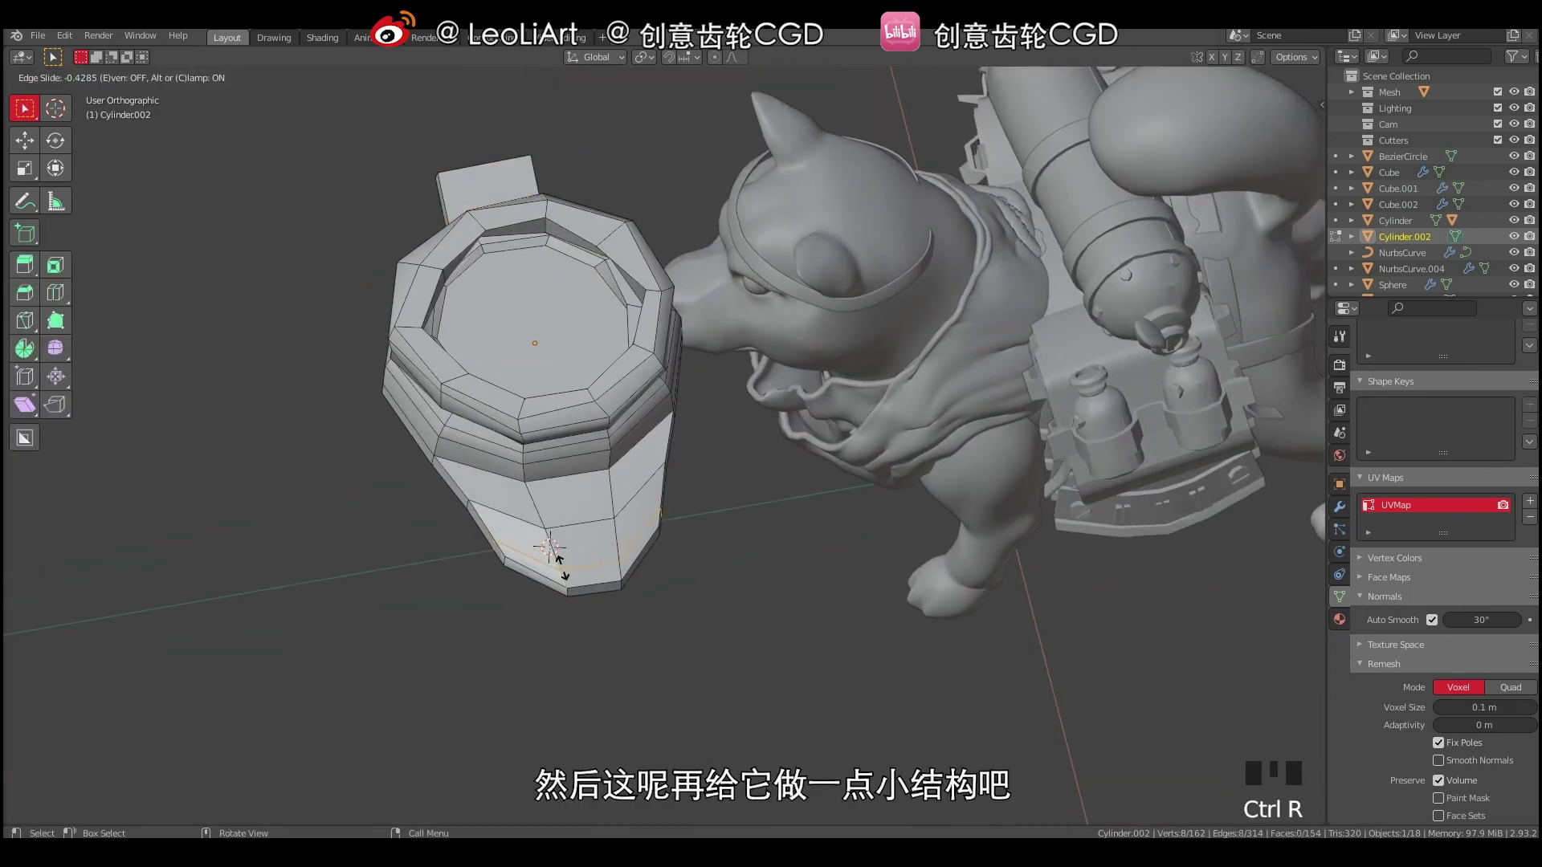
Select the tab's end faces and scale them down to taper the strap tab to a point.
{"action": "key", "text": "Tab"}
{"action": "left_click", "coordinate": [634, 541]}
{"action": "left_click", "coordinate": [582, 572]}
{"action": "left_click_drag", "start_coordinate": [548, 561], "coordinate": [575, 556]}
{"action": "left_click_drag", "start_coordinate": [662, 540], "coordinate": [535, 523]}
{"action": "right_click", "coordinate": [535, 522]}
{"action": "left_click_drag", "start_coordinate": [603, 523], "coordinate": [645, 465]}
{"action": "key", "text": "e"}
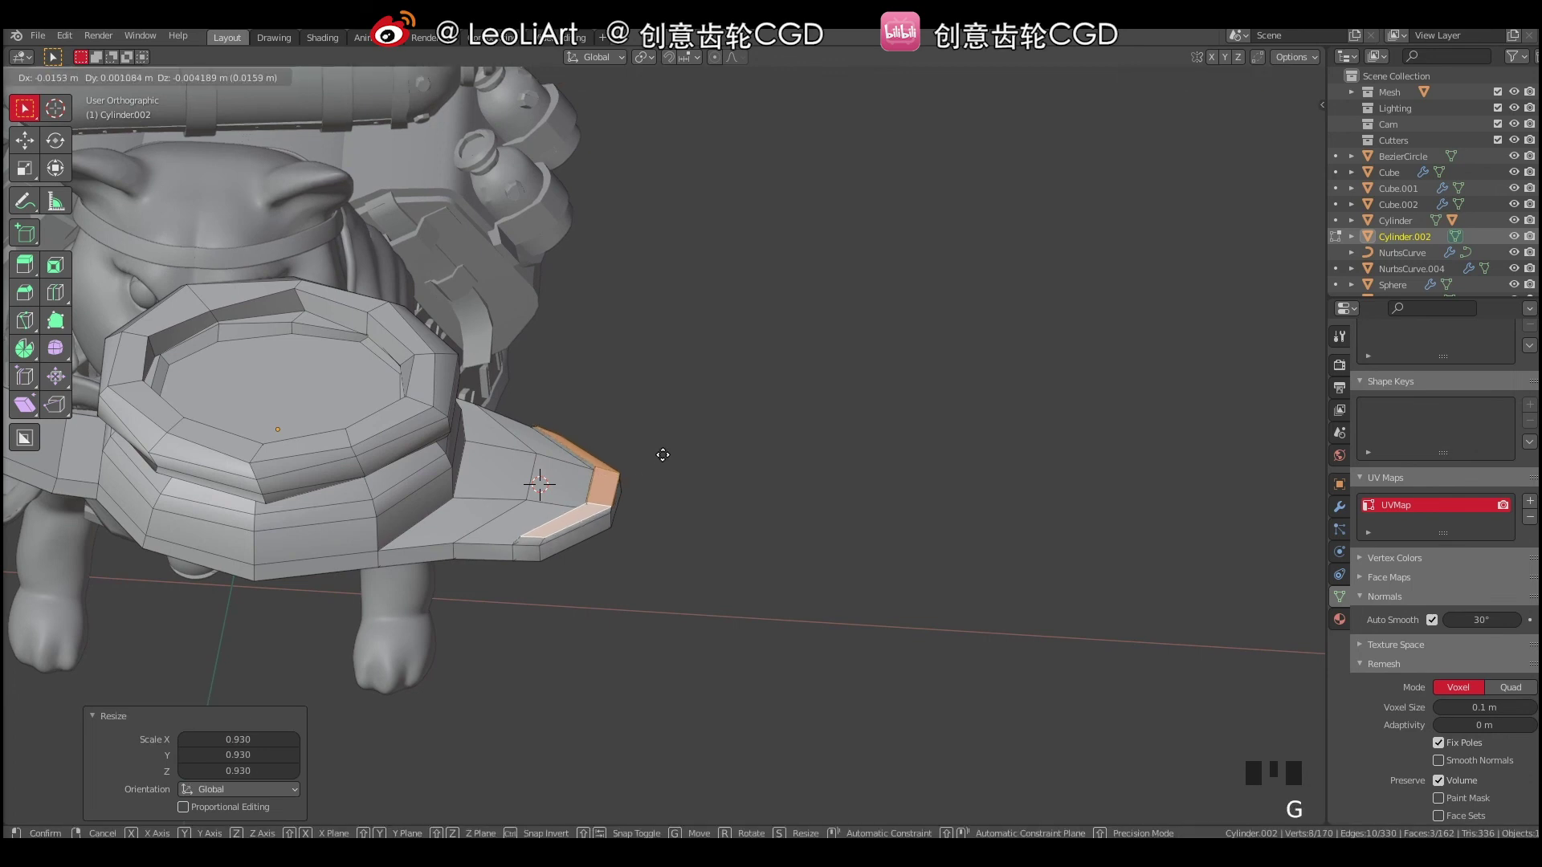
{"action": "key", "text": "Tab"}
{"action": "left_click_drag", "start_coordinate": [554, 429], "coordinate": [596, 447]}
{"action": "right_click", "coordinate": [596, 447]}
Back in Object Mode, shrink the smooth-shaded housing to about 0.301 beside the dog's head.
{"action": "left_click_drag", "start_coordinate": [664, 435], "coordinate": [757, 442]}
{"action": "left_click_drag", "start_coordinate": [756, 441], "coordinate": [675, 453]}
{"action": "left_click", "coordinate": [645, 462]}
{"action": "left_click_drag", "start_coordinate": [620, 452], "coordinate": [623, 410]}
{"action": "key", "text": "a"}
{"action": "key", "text": "a"}
{"action": "left_click_drag", "start_coordinate": [560, 434], "coordinate": [601, 439]}
{"action": "left_click", "coordinate": [601, 439]}
{"action": "left_click_drag", "start_coordinate": [558, 420], "coordinate": [780, 362]}
{"action": "key", "text": "r"}
{"action": "key", "text": "s"}
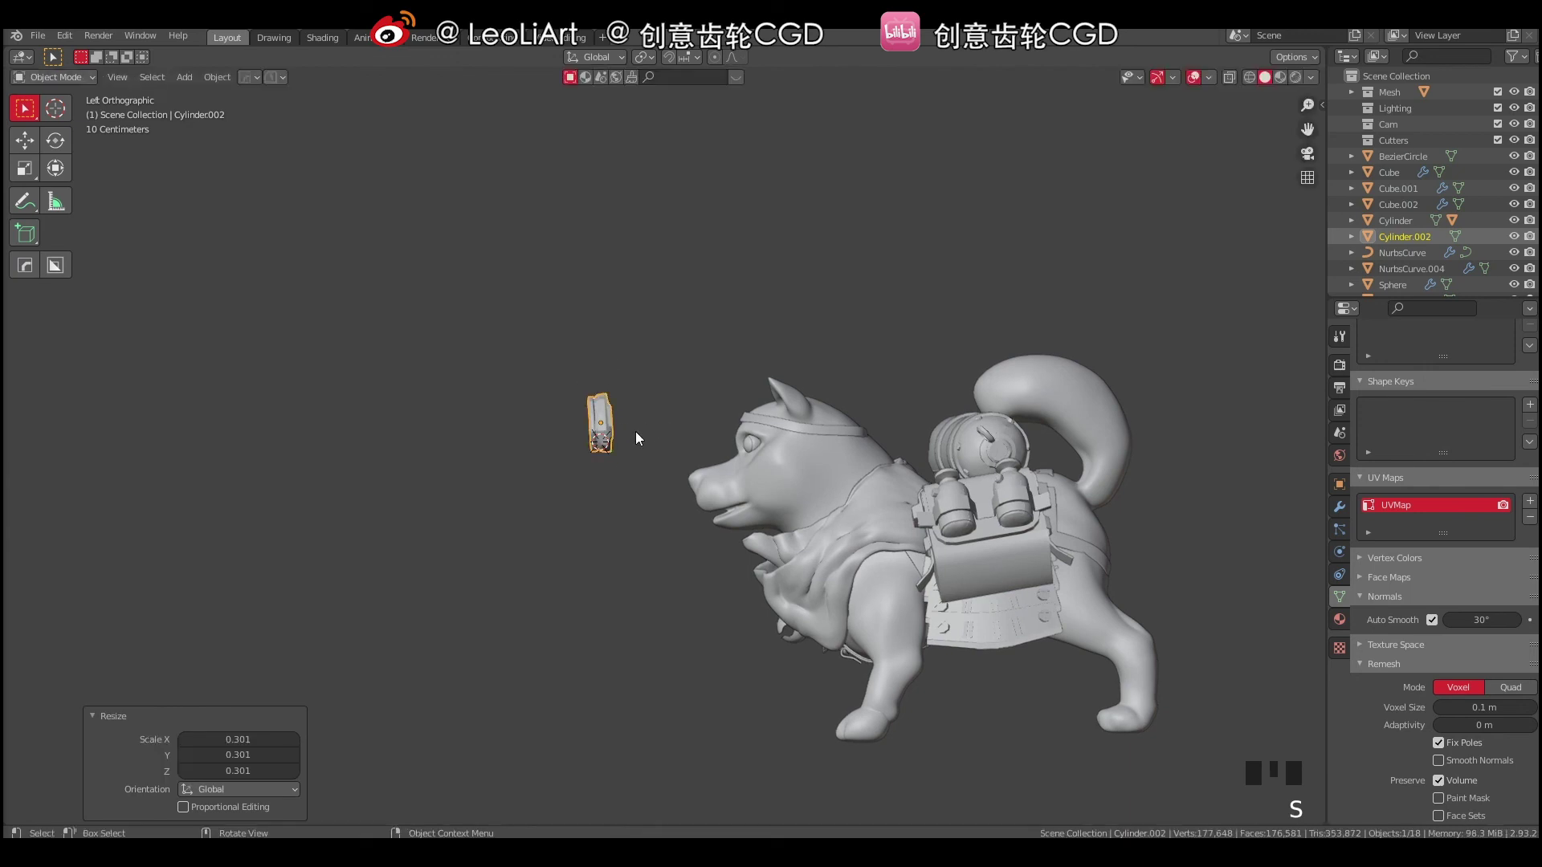
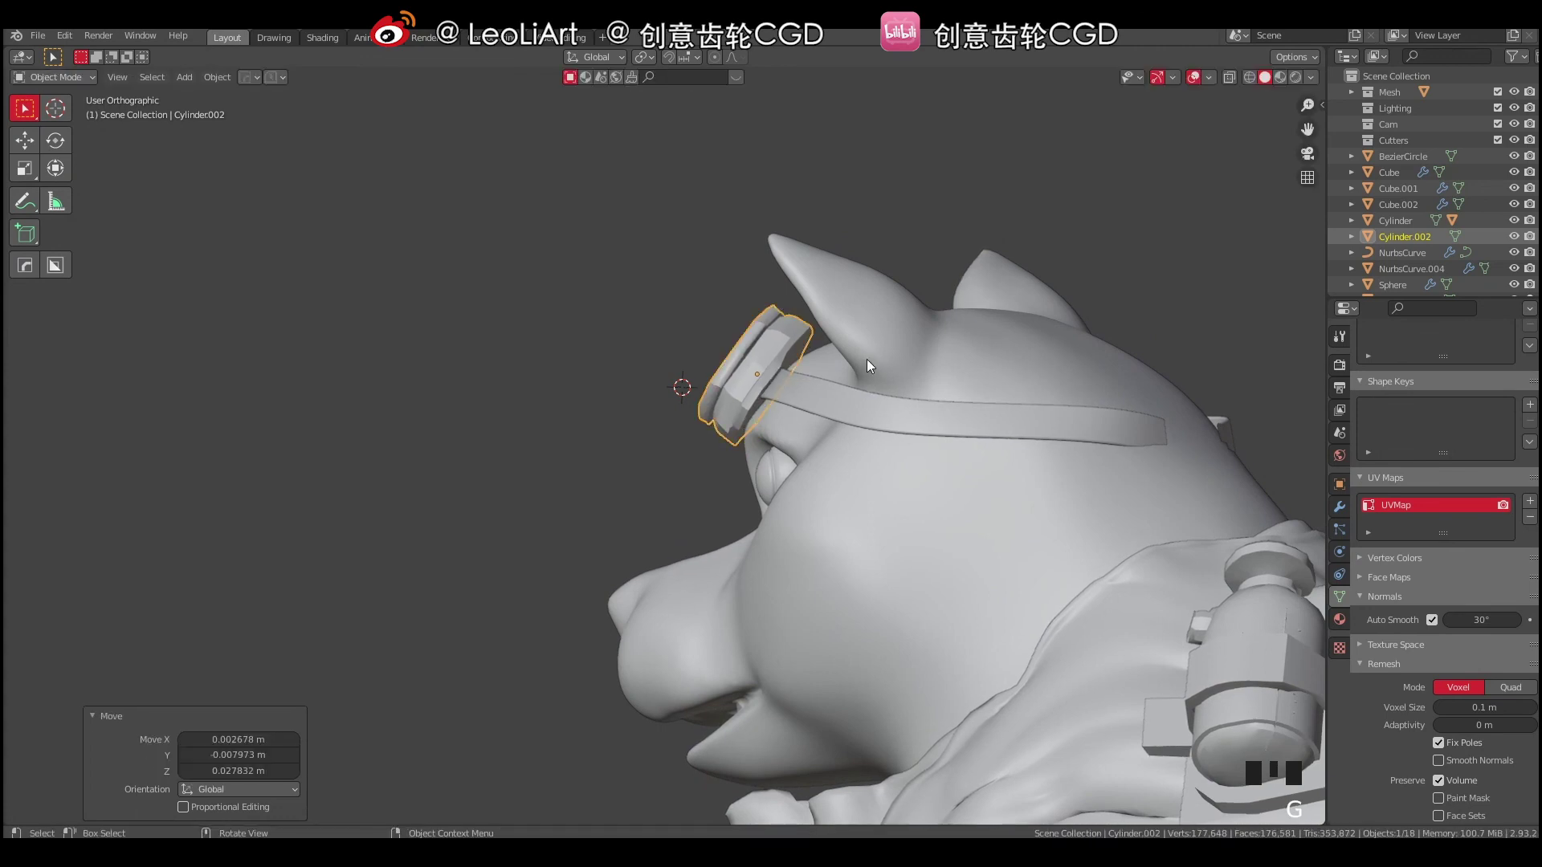
Move and rotate the goggle lens onto the strap end beside the dog's head.
{"action": "left_click_drag", "start_coordinate": [831, 340], "coordinate": [793, 397]}
{"action": "key", "text": "g"}
{"action": "key", "text": "g"}
{"action": "left_click_drag", "start_coordinate": [808, 386], "coordinate": [740, 419]}
{"action": "key", "text": "r"}
{"action": "key", "text": "g"}
{"action": "left_click", "coordinate": [743, 372]}
{"action": "middle_click", "coordinate": [708, 382]}
{"action": "key", "text": "a"}
{"action": "key", "text": "a"}
Settle the lens over the dog's eye and add the NurbsCurve strap to the selection.
{"action": "left_click_drag", "start_coordinate": [570, 424], "coordinate": [609, 382]}
{"action": "left_click_drag", "start_coordinate": [609, 382], "coordinate": [638, 388]}
{"action": "left_click_drag", "start_coordinate": [605, 415], "coordinate": [647, 375]}
{"action": "right_click", "coordinate": [646, 376]}
{"action": "left_click_drag", "start_coordinate": [774, 368], "coordinate": [658, 422]}
{"action": "left_click", "coordinate": [659, 423]}
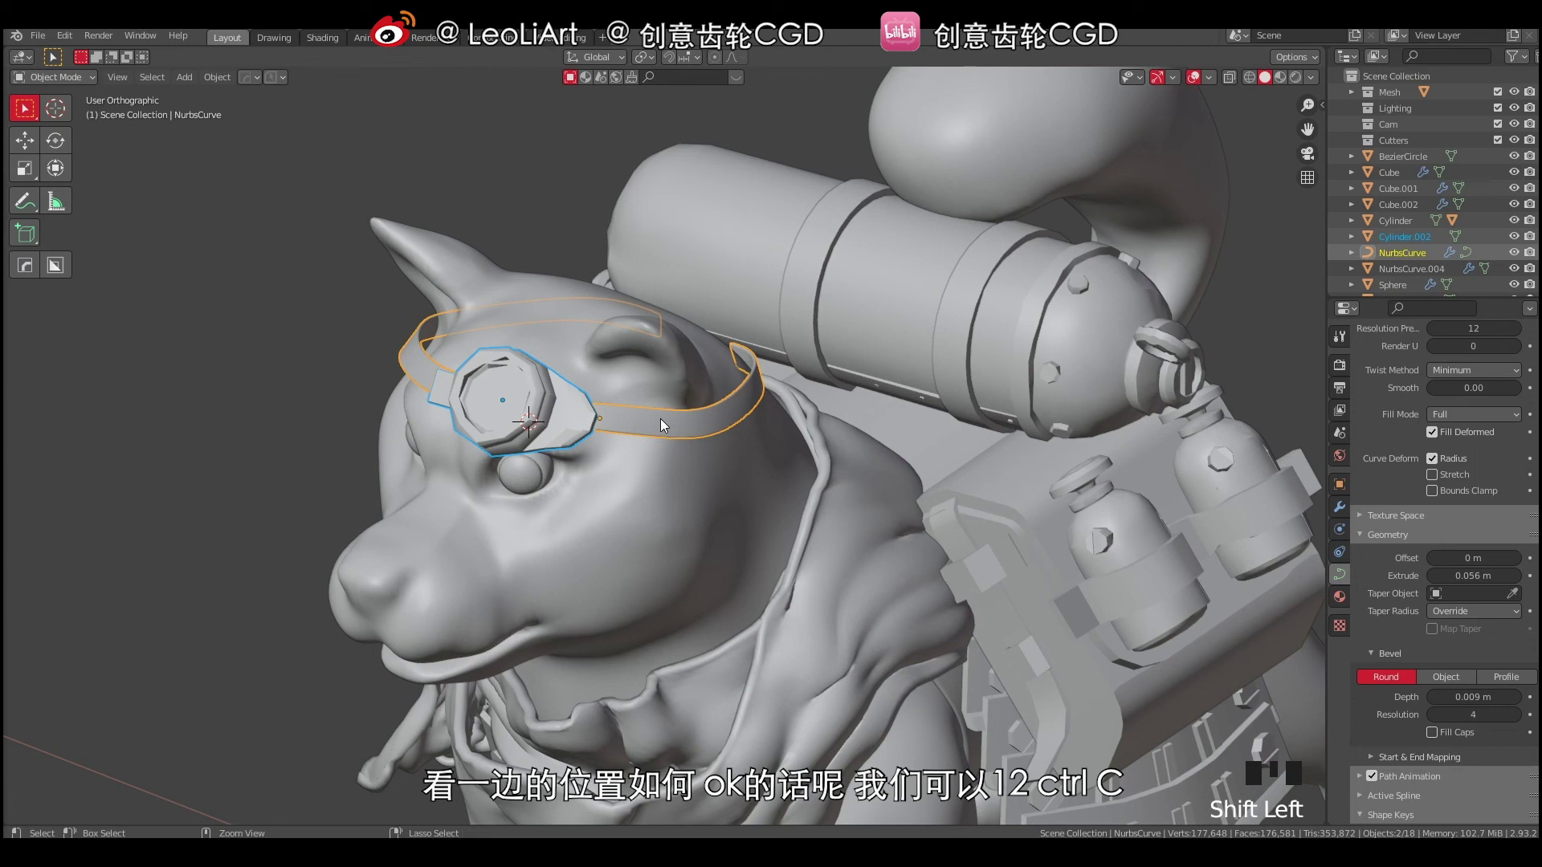
Copy the strap's Mirror modifier onto the lens so a second lens appears.
{"action": "key", "text": "ctrl+c"}
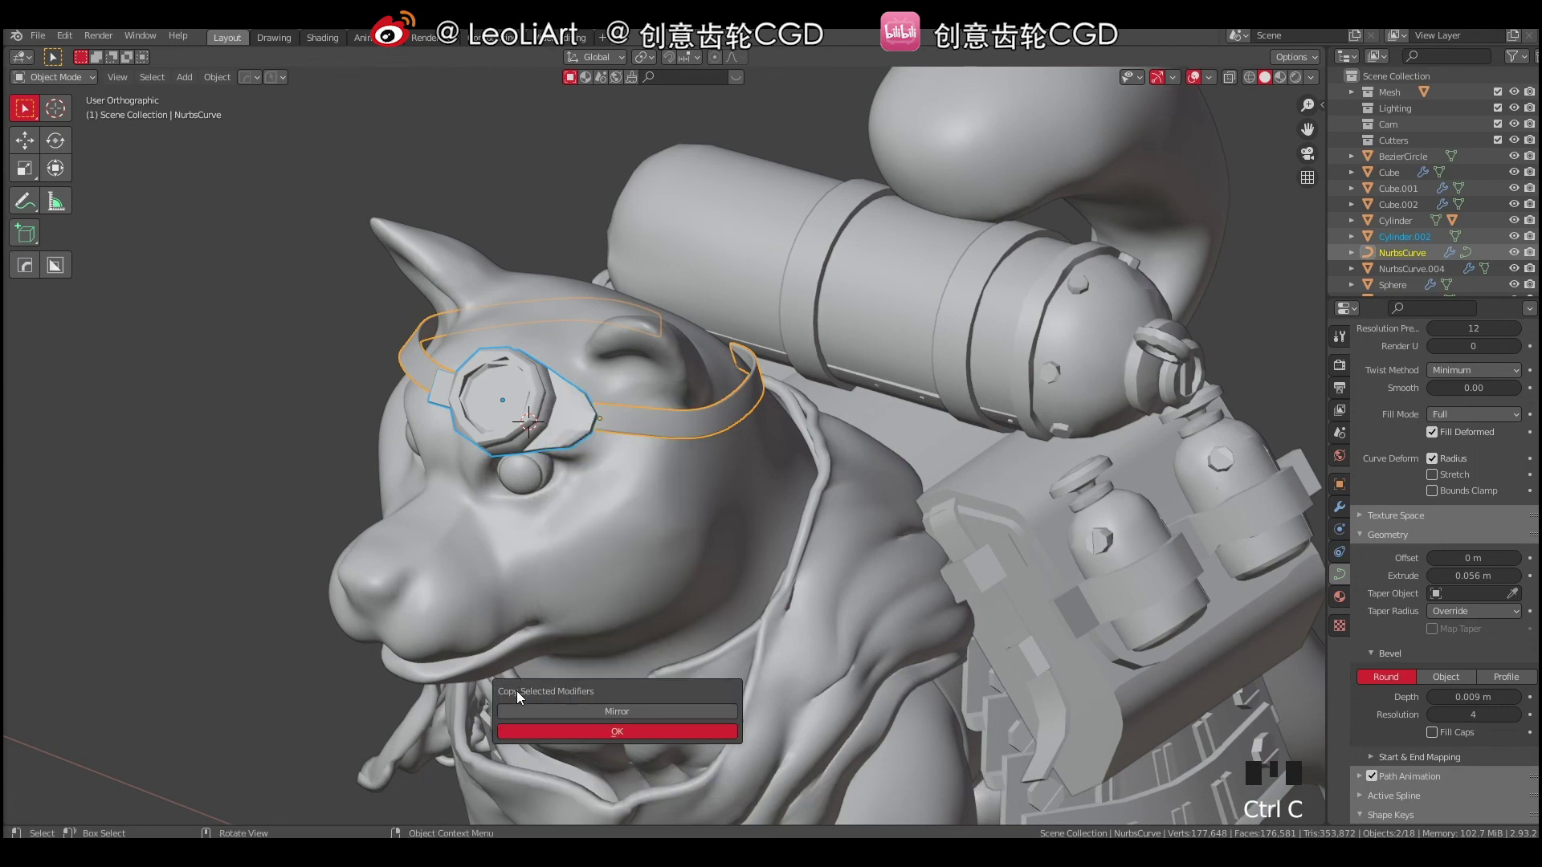
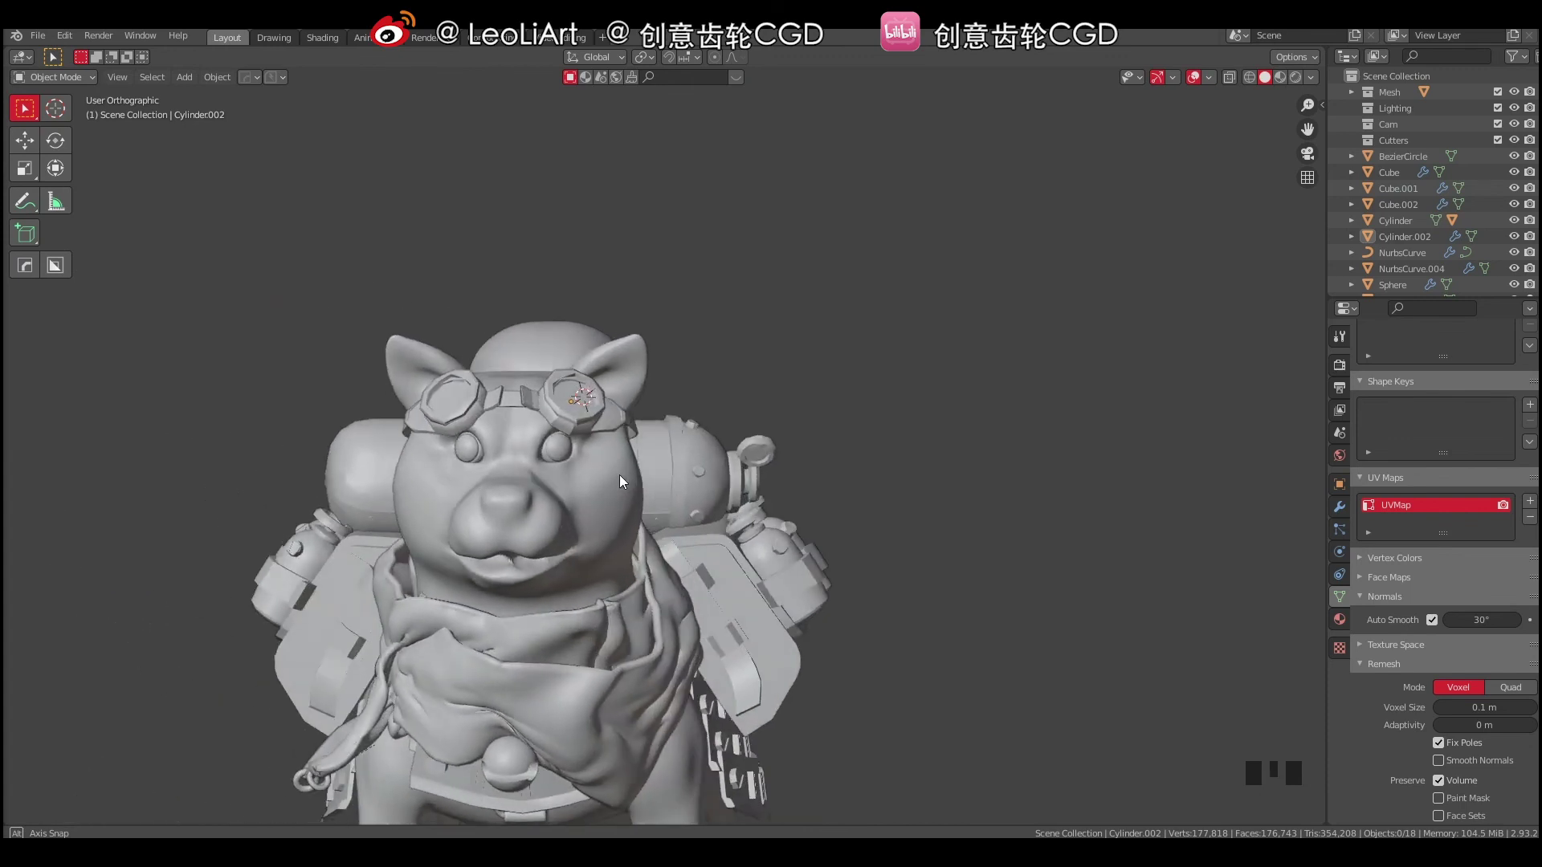
Select both mirrored goggle lenses to raise them onto the forehead.
{"action": "left_click_drag", "start_coordinate": [631, 449], "coordinate": [585, 406]}
{"action": "left_click", "coordinate": [585, 406]}
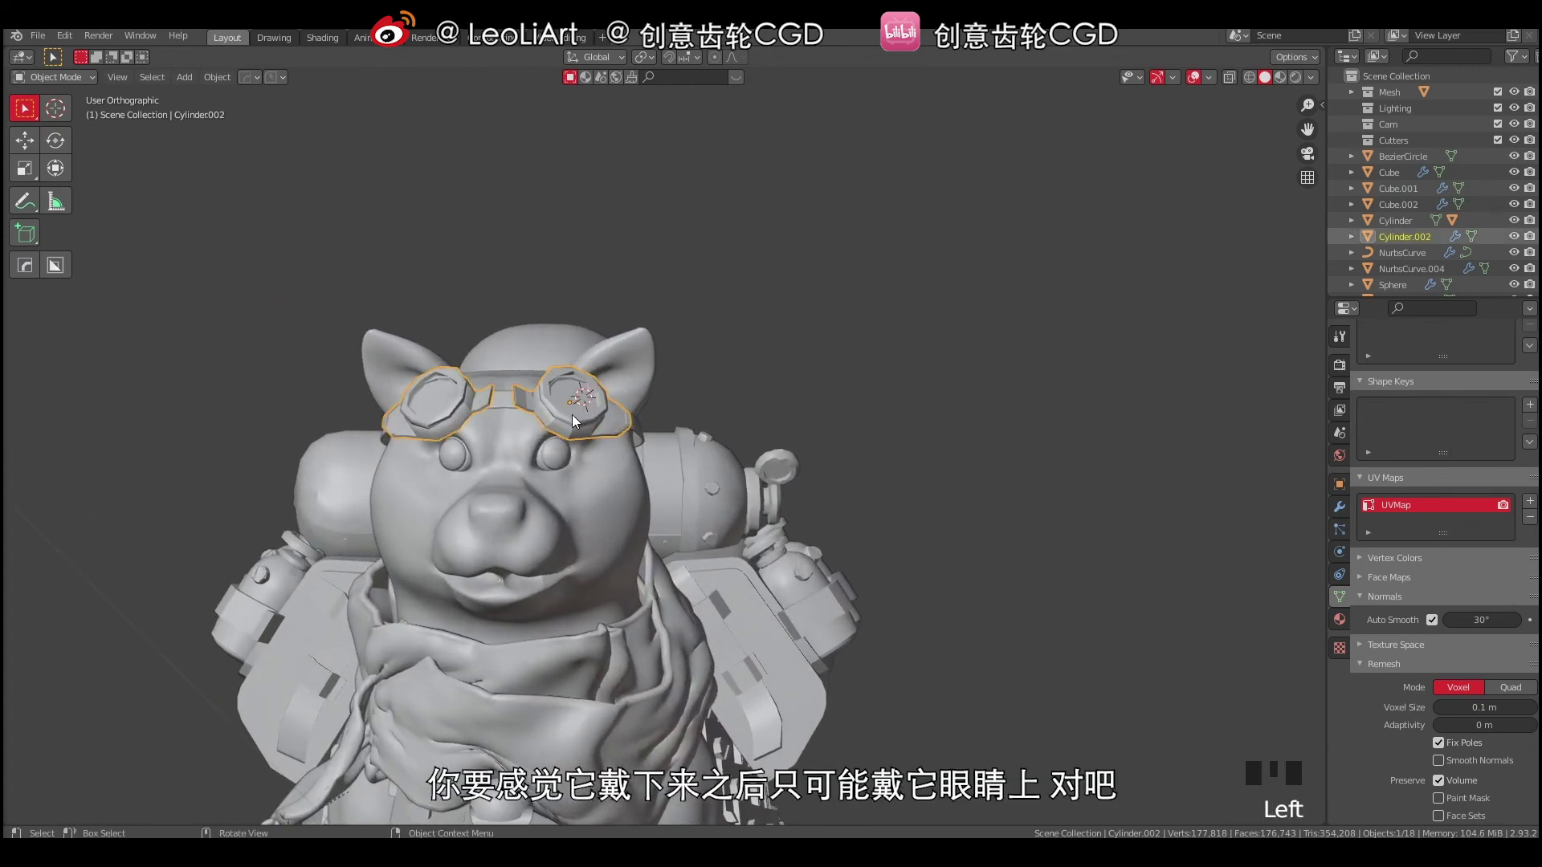
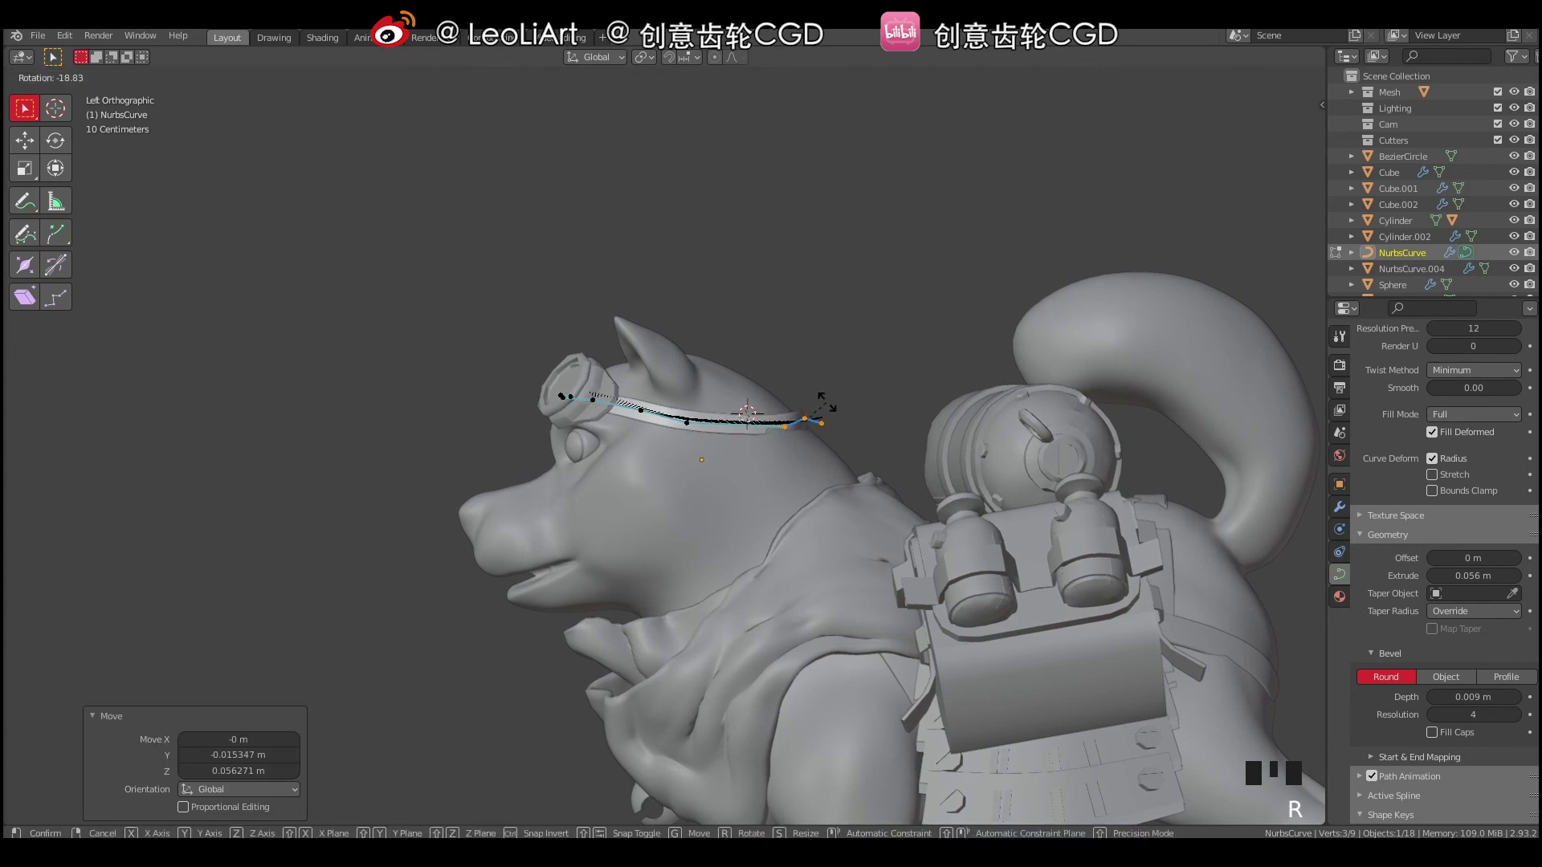
Tilt the strap's end control points and adjust the band's twist around the head.
{"action": "key", "text": "ctrl+t"}
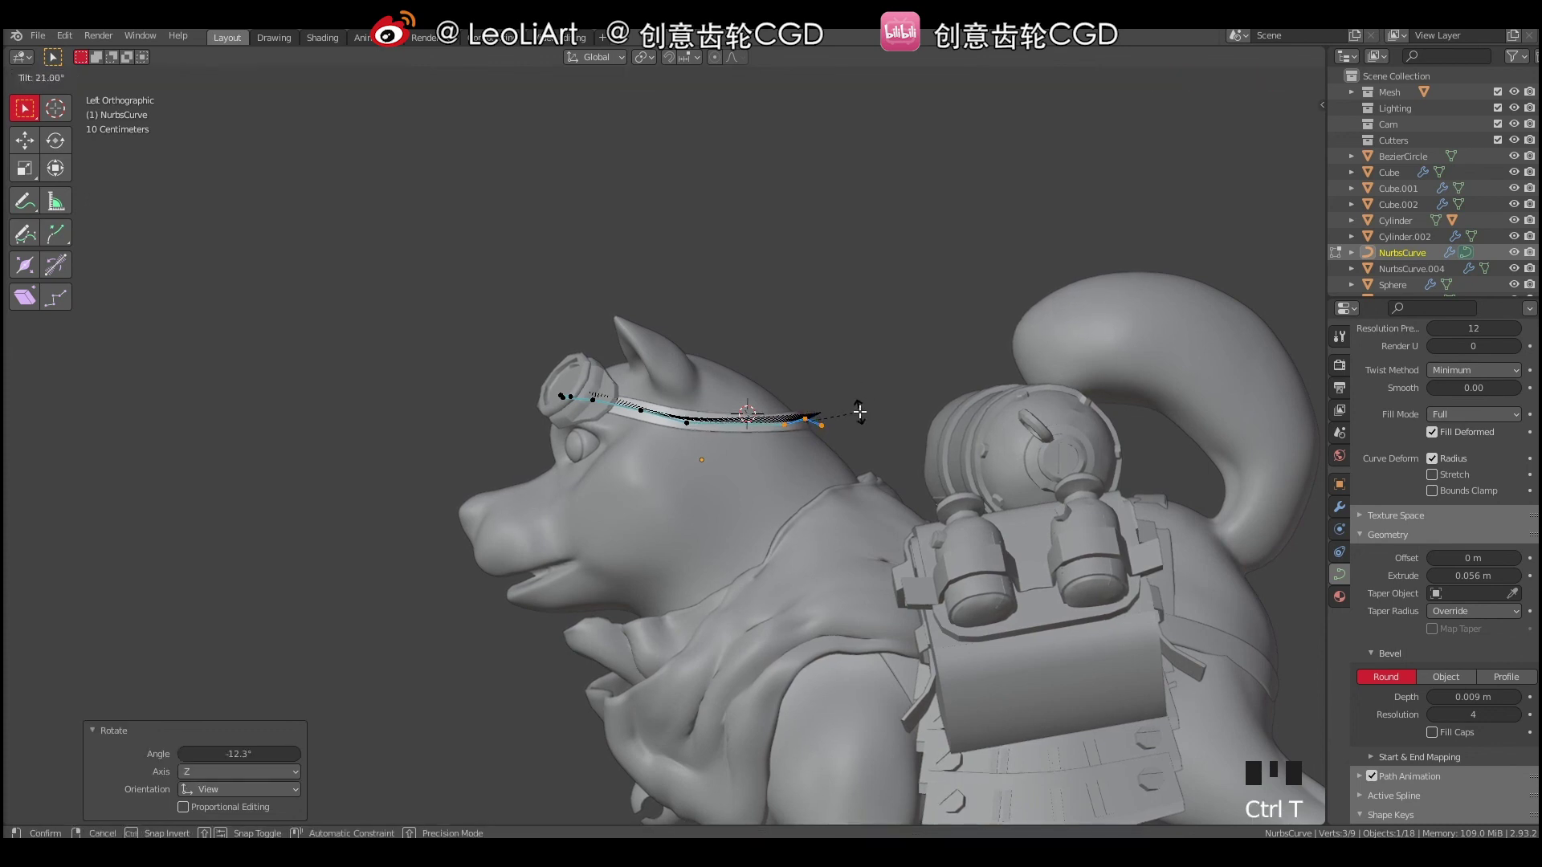
{"action": "key", "text": "Tab"}
{"action": "key", "text": "a"}
{"action": "key", "text": "a"}
{"action": "left_click_drag", "start_coordinate": [771, 384], "coordinate": [805, 427]}
{"action": "left_click", "coordinate": [805, 427]}
{"action": "middle_click", "coordinate": [722, 440]}
{"action": "key", "text": "Tab"}
Pull a strap point behind the head closer in and twist the rear points to lie flat.
{"action": "left_click_drag", "start_coordinate": [696, 488], "coordinate": [746, 454]}
{"action": "left_click", "coordinate": [746, 454]}
{"action": "left_click", "coordinate": [829, 431]}
{"action": "key", "text": "e"}
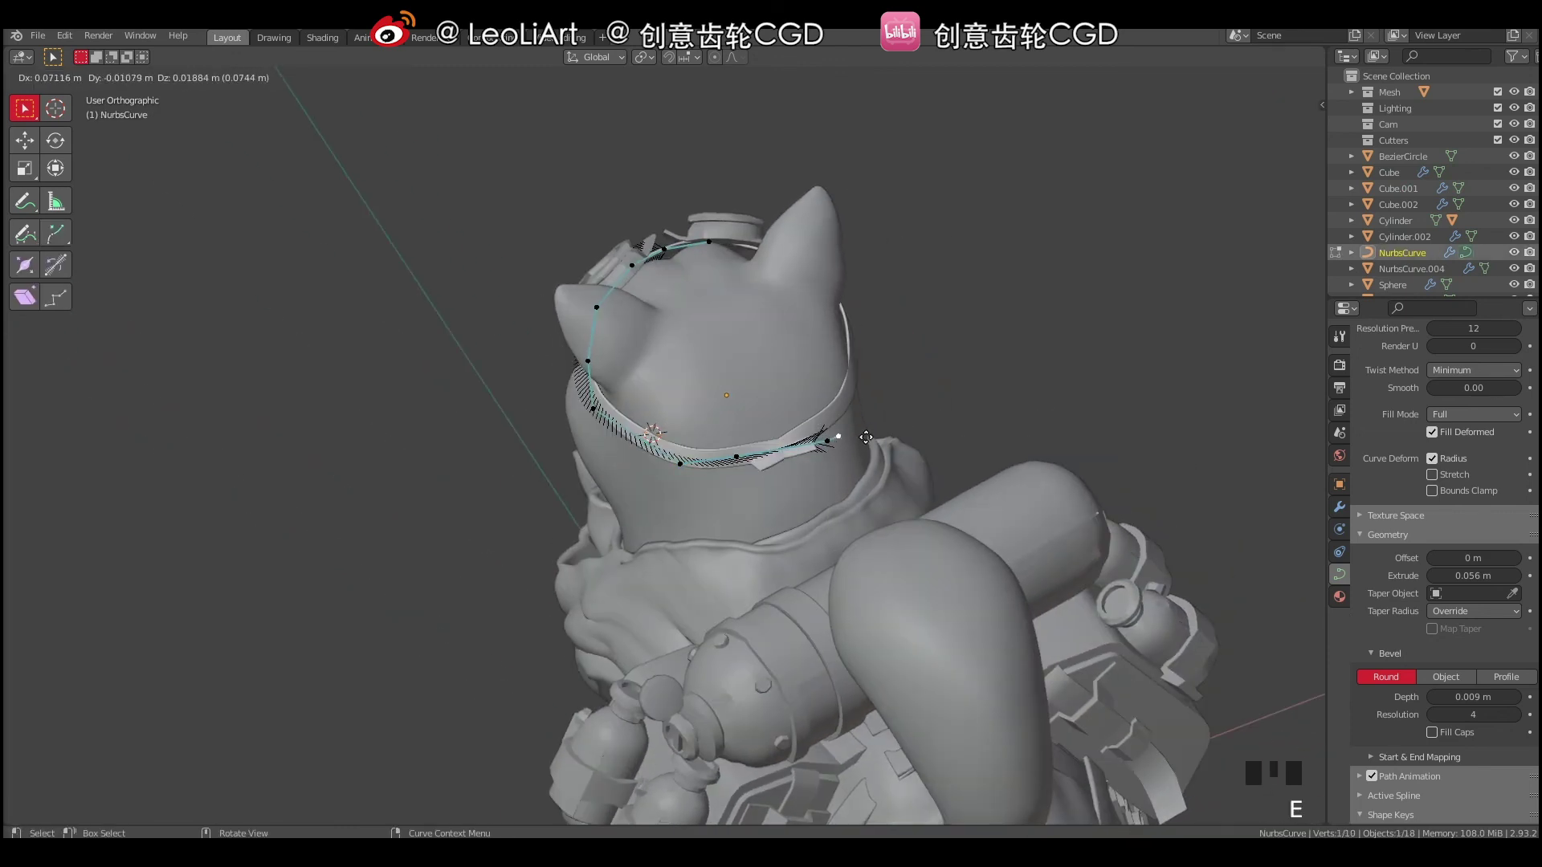
{"action": "left_click", "coordinate": [826, 438]}
{"action": "key", "text": "g"}
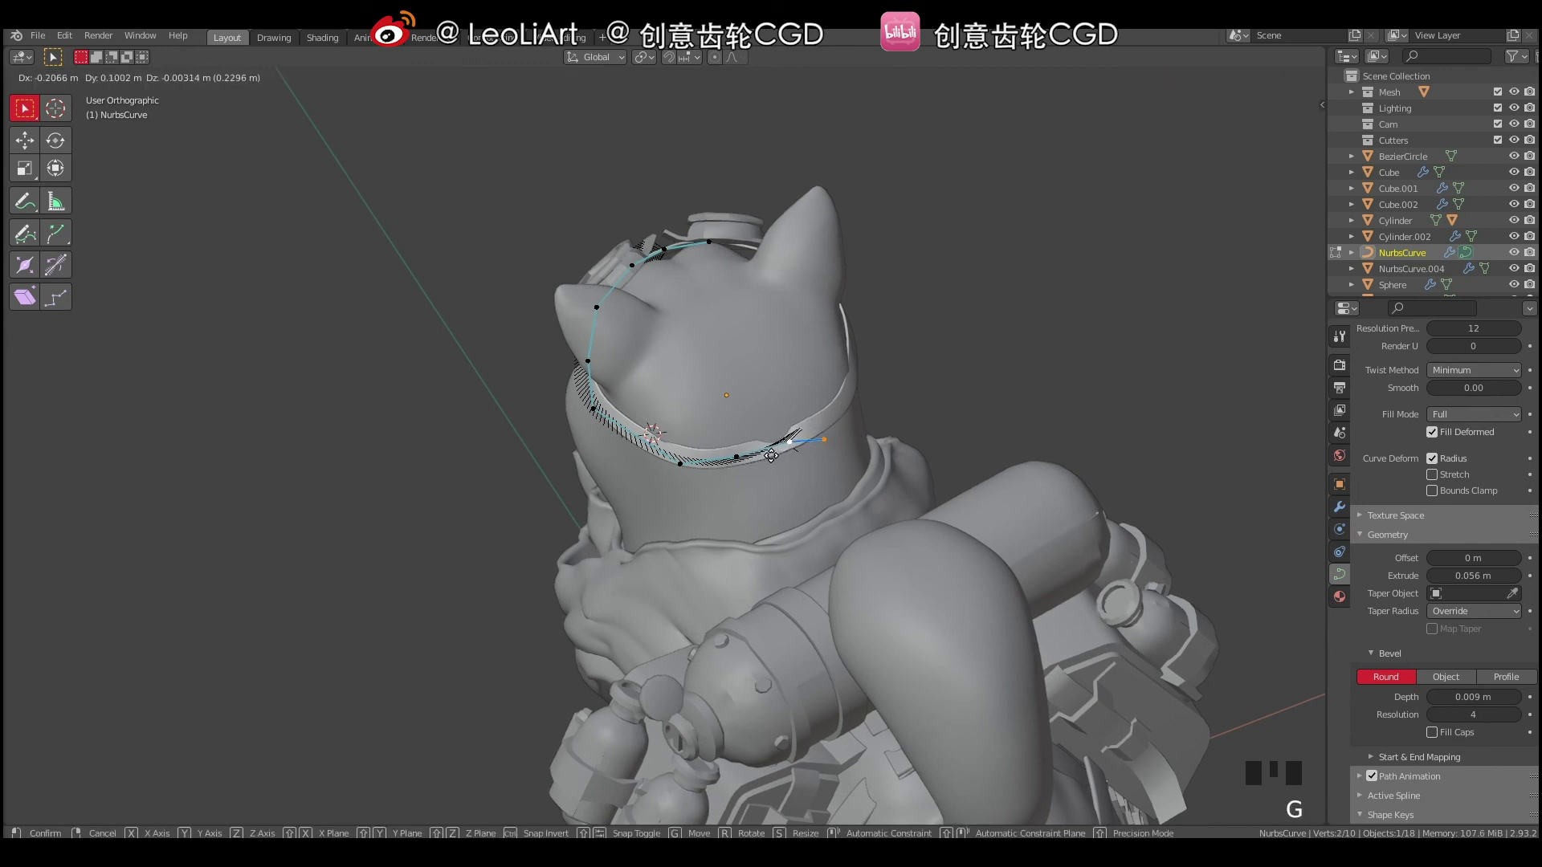
{"action": "left_click_drag", "start_coordinate": [818, 435], "coordinate": [855, 413]}
{"action": "key", "text": "ctrl+t"}
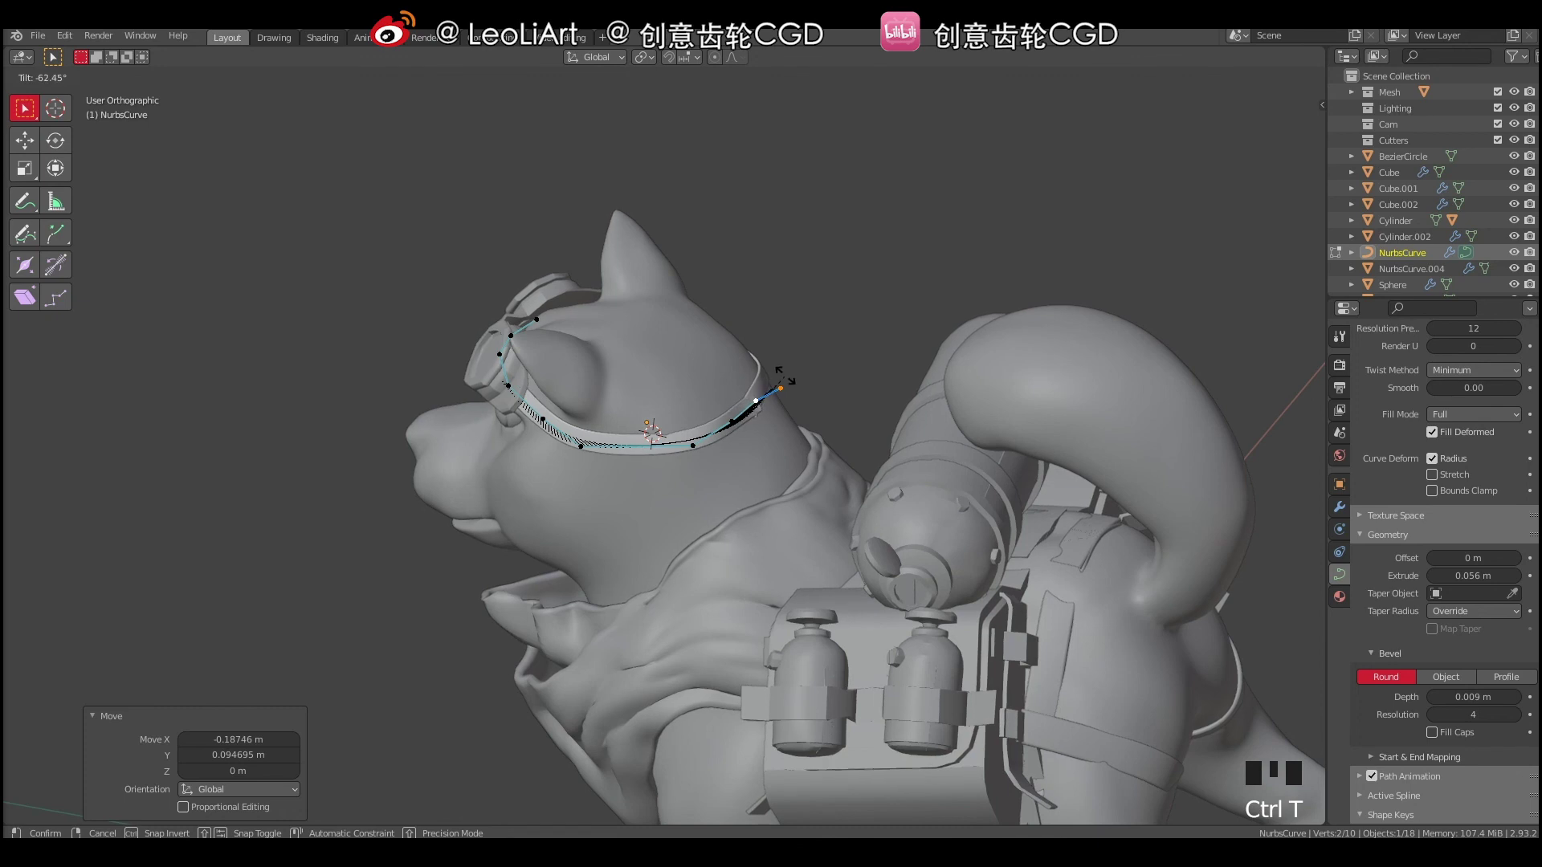